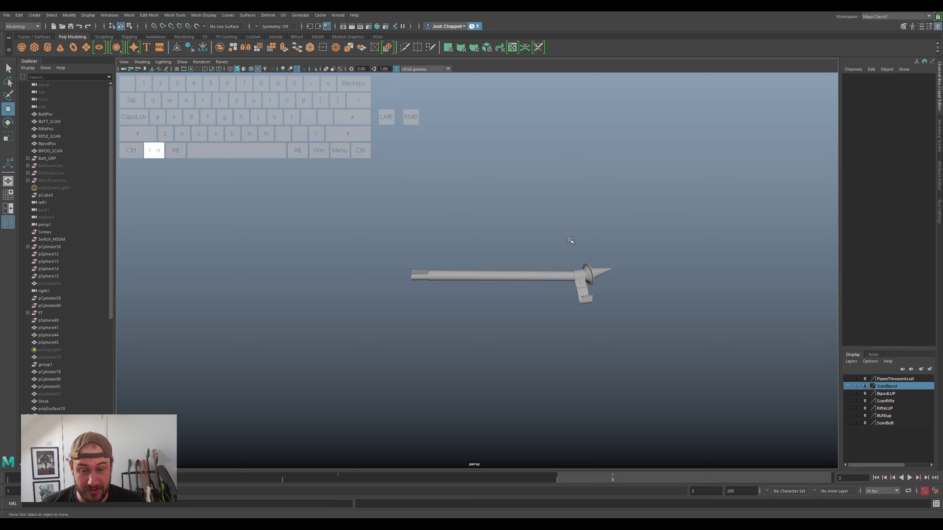
Show the rifle model layers and orbit to inspect the rifle beside the bipod rod
left_click_drag(545, 233, 554, 249)
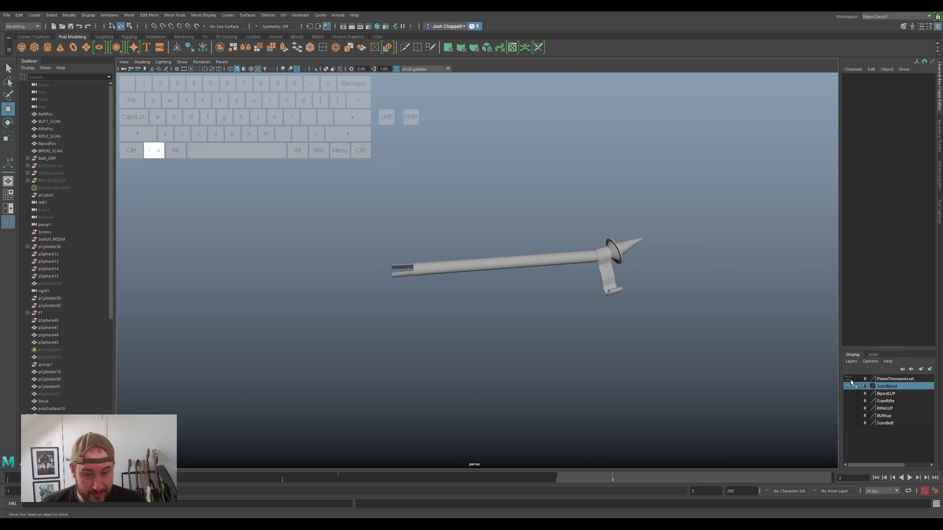
left_click(852, 378)
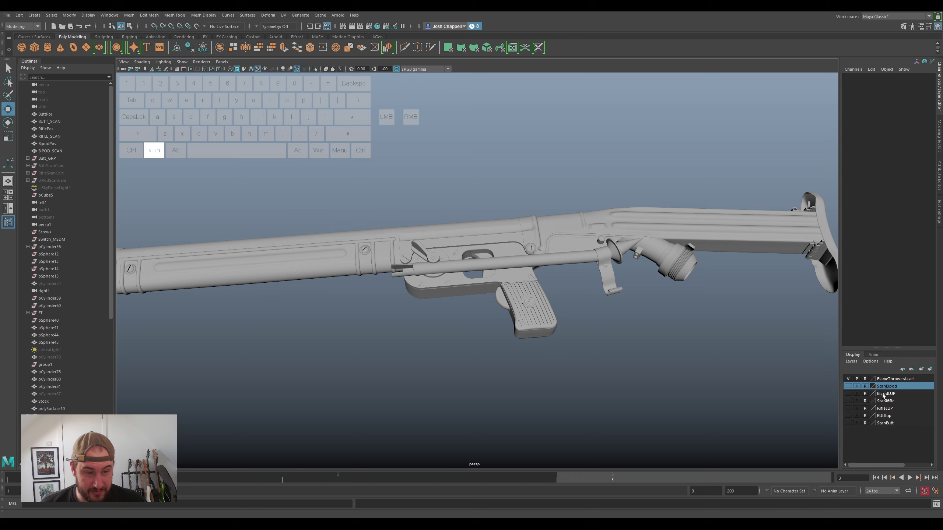
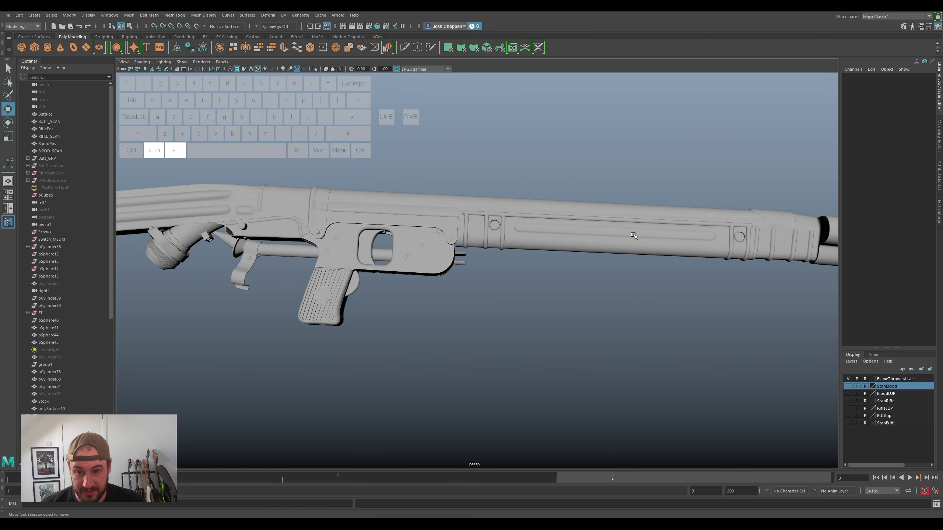
left_click(652, 285)
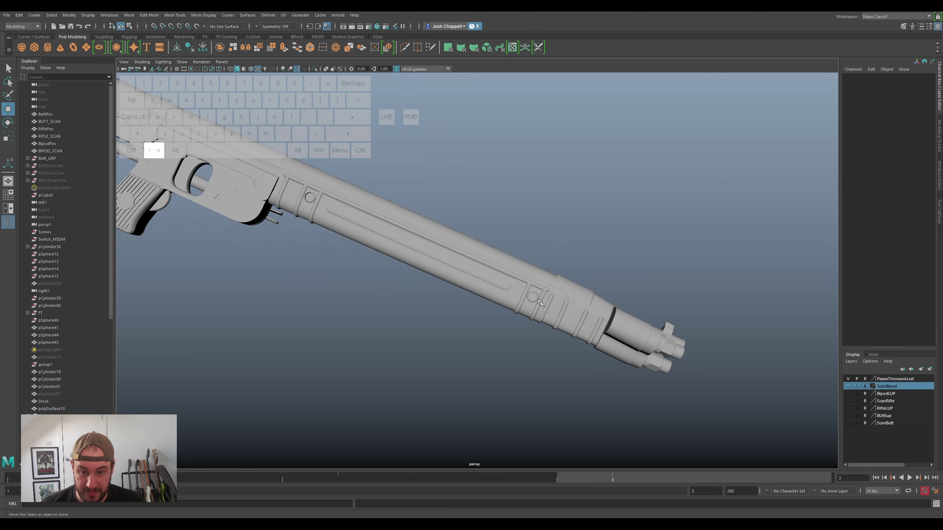
left_click_drag(496, 344, 348, 225)
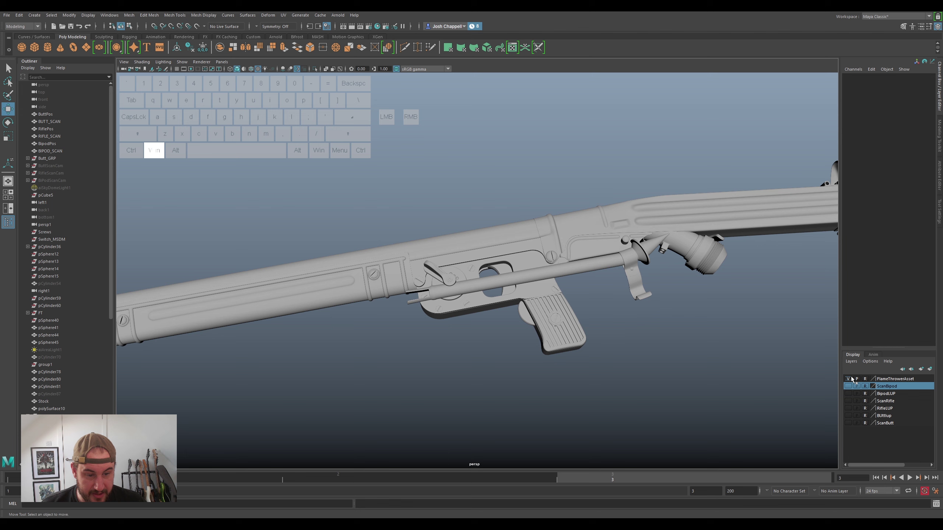
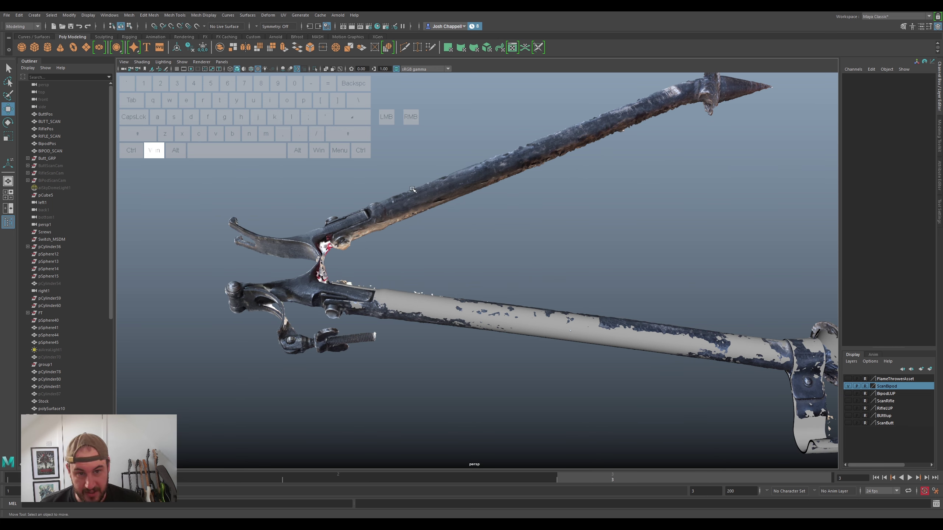
left_click(486, 282)
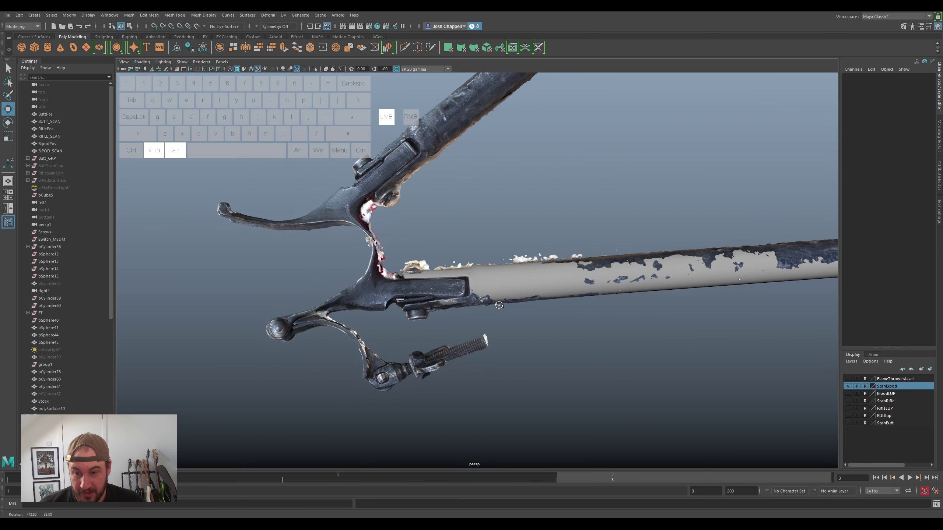
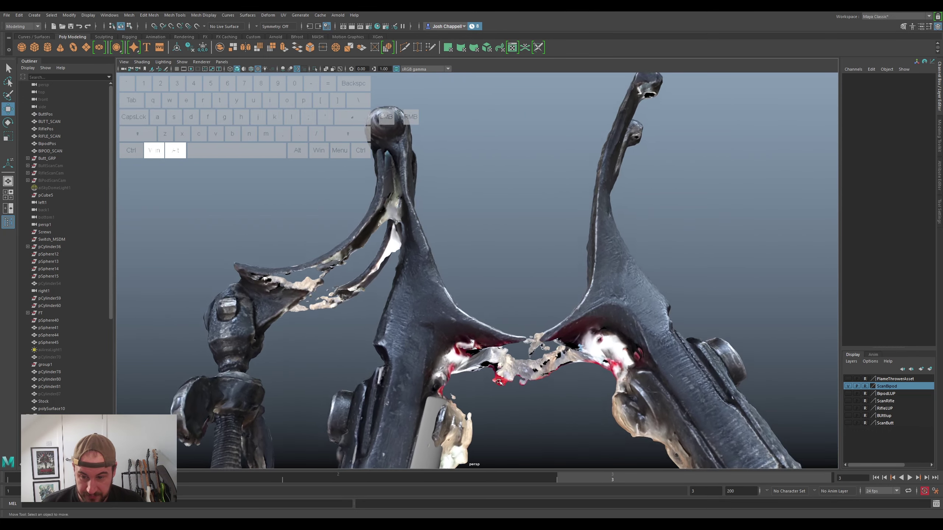
left_click(517, 350)
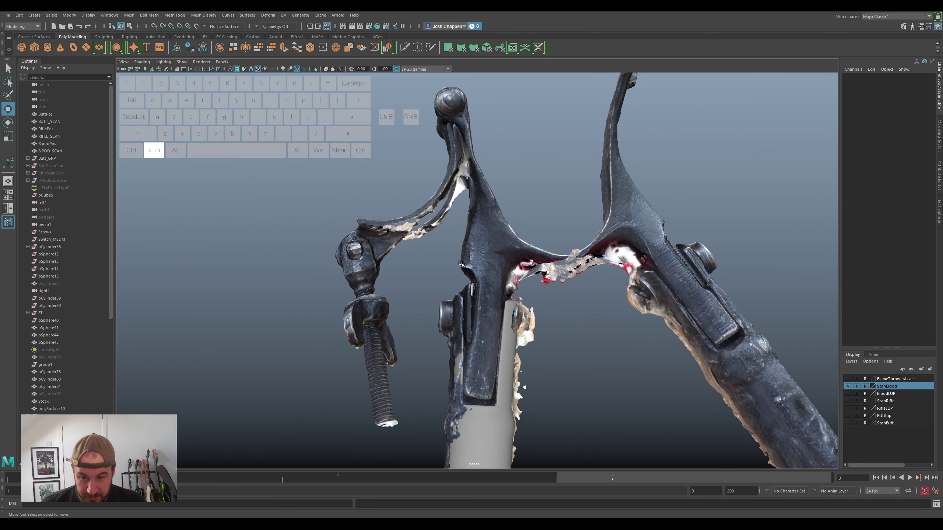
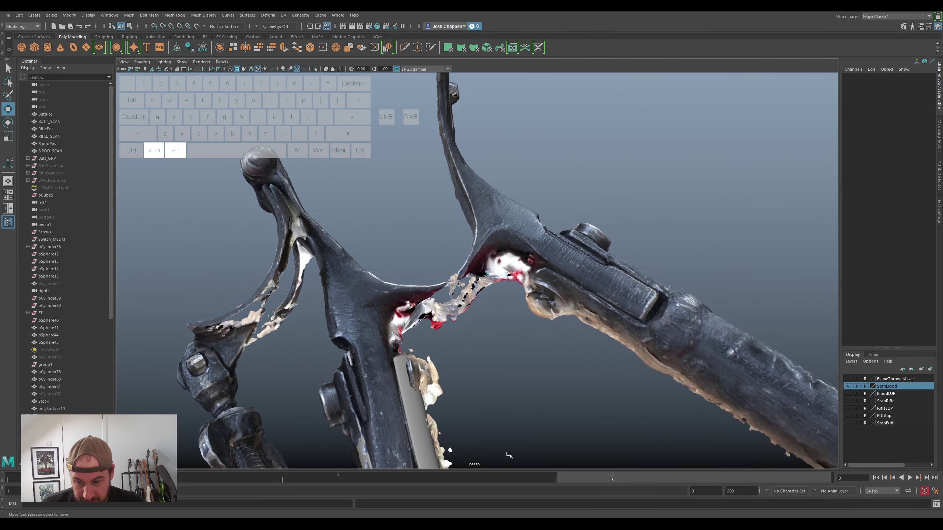
left_click_drag(541, 261, 526, 274)
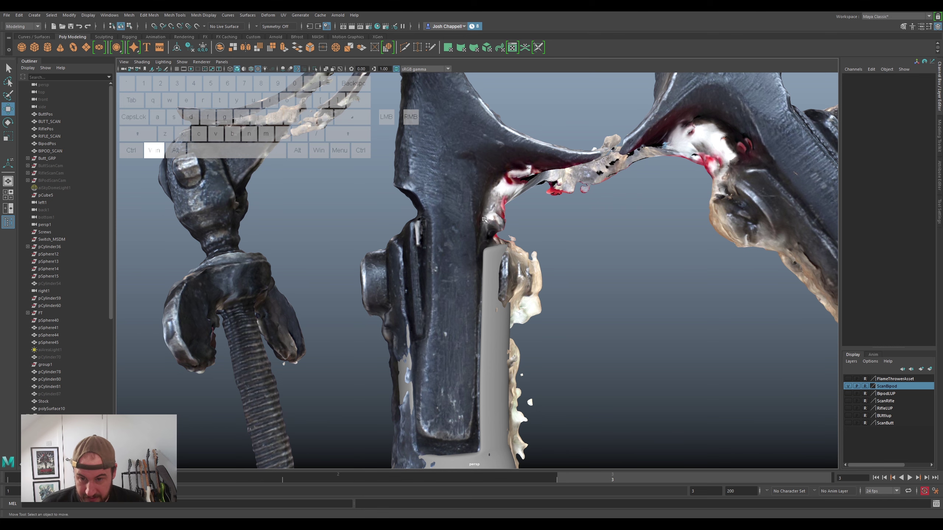
left_click_drag(437, 219, 463, 201)
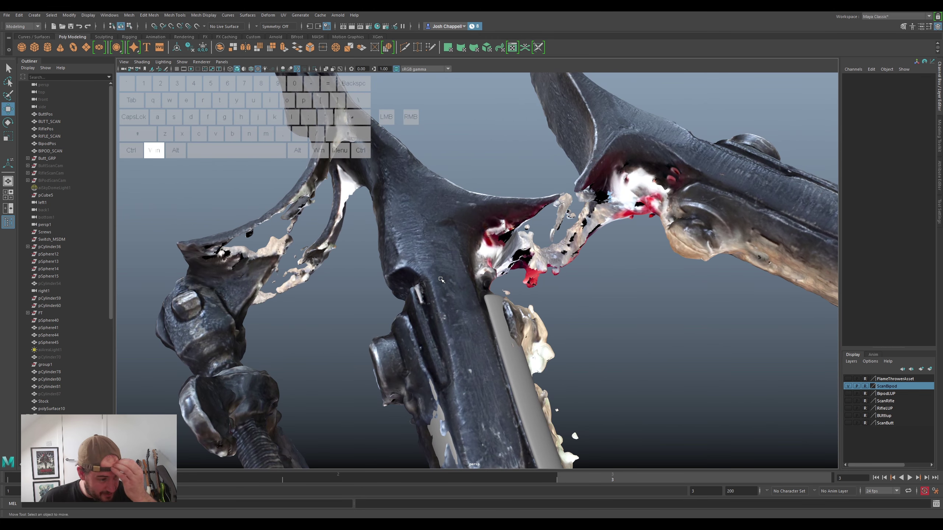
left_click_drag(438, 271, 498, 261)
left_click(486, 261)
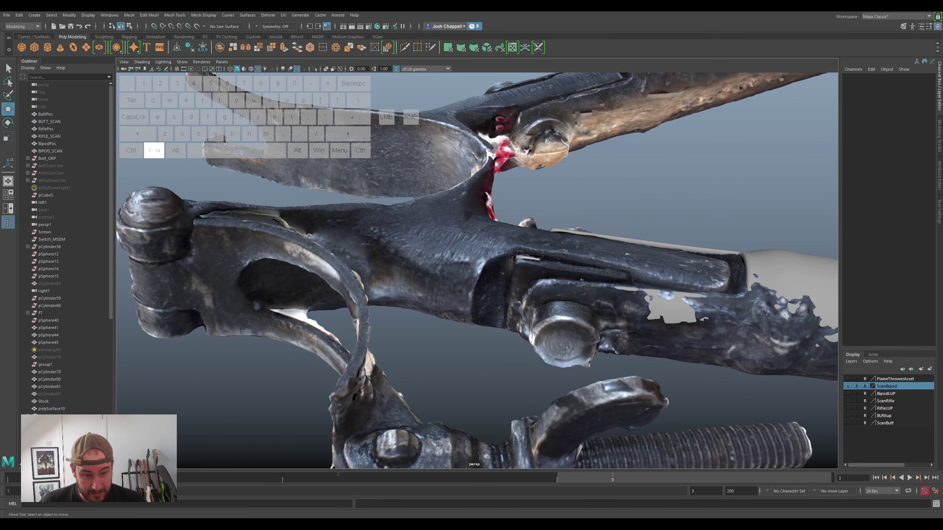
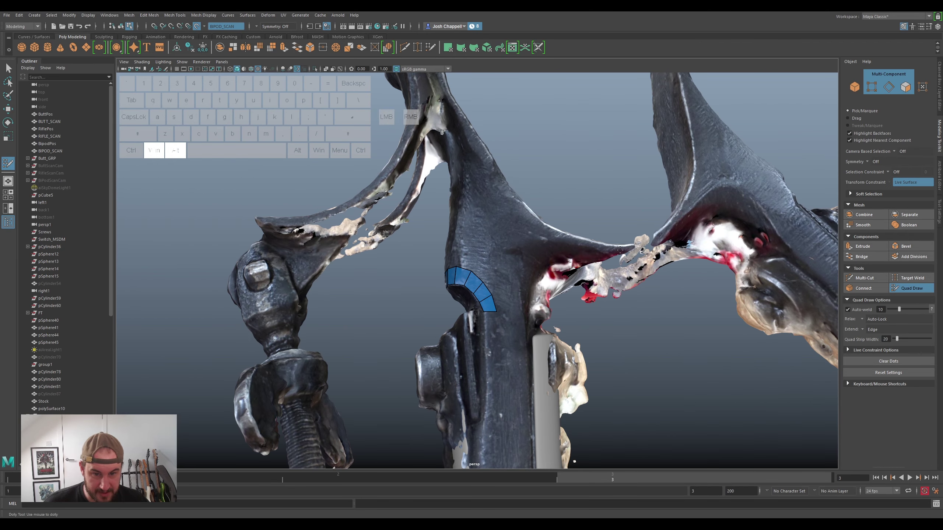
Place new Quad Draw dots on the scan beside the curved yoke strip for a second row
left_click_drag(518, 238, 571, 226)
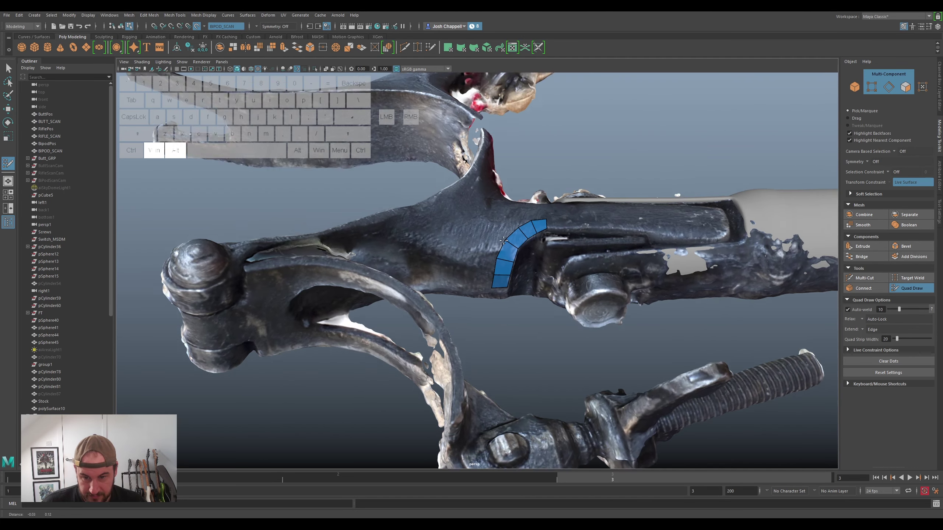
left_click(488, 249)
left_click(502, 219)
key("super+Caps_Lock")
left_click(501, 236)
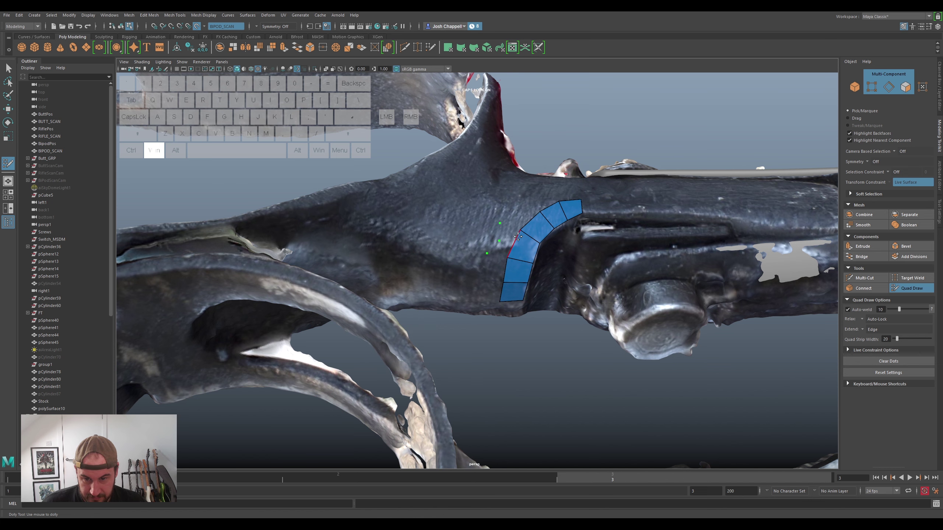
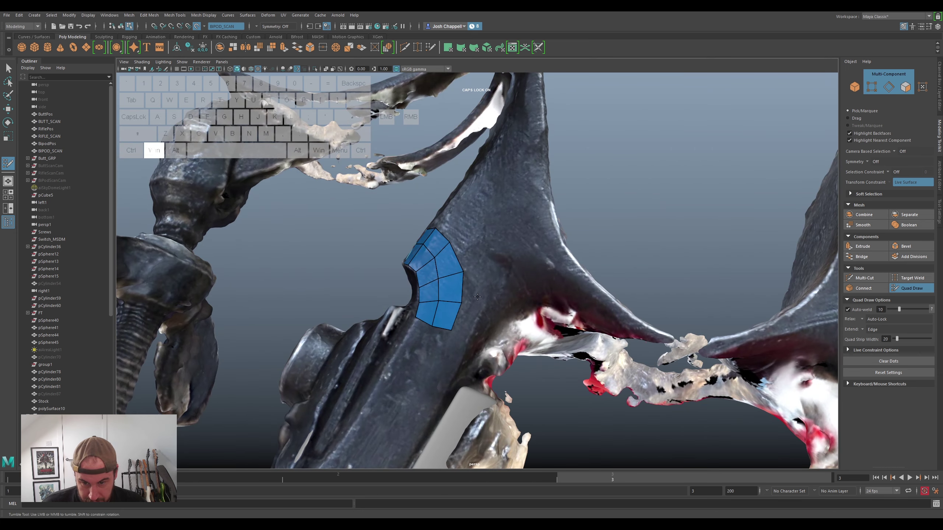
Place a new Quad Draw point on the yoke surface toward the fork
left_click(472, 299)
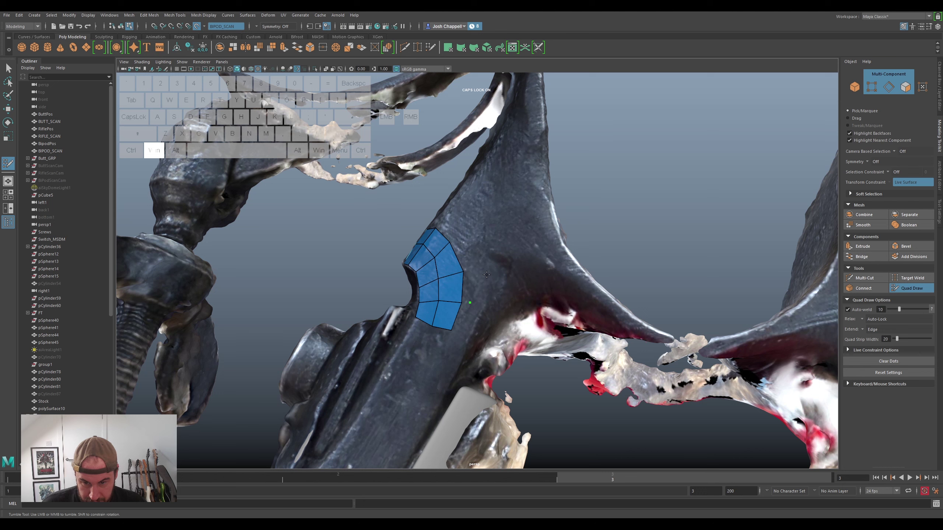
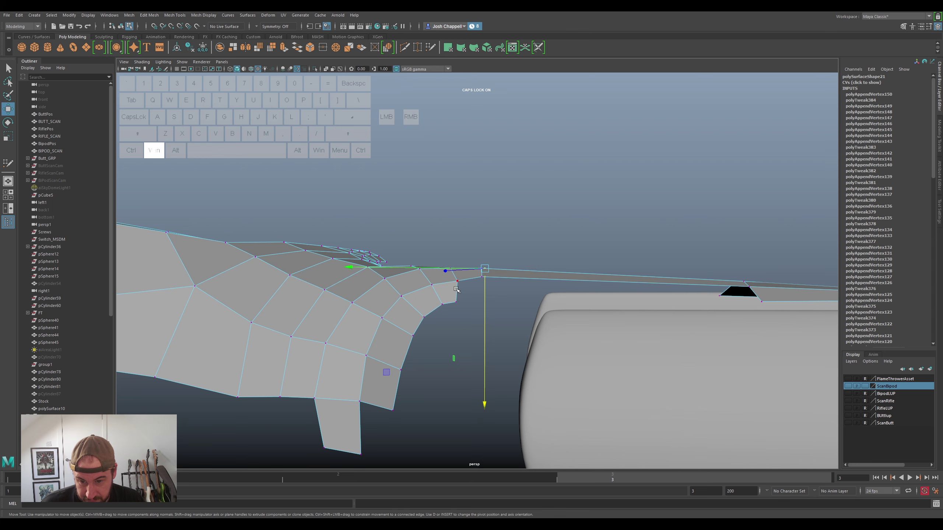
Move the curved-edge vertices of the yoke patch so they follow the arm's bend
left_click(461, 279)
left_click(458, 296)
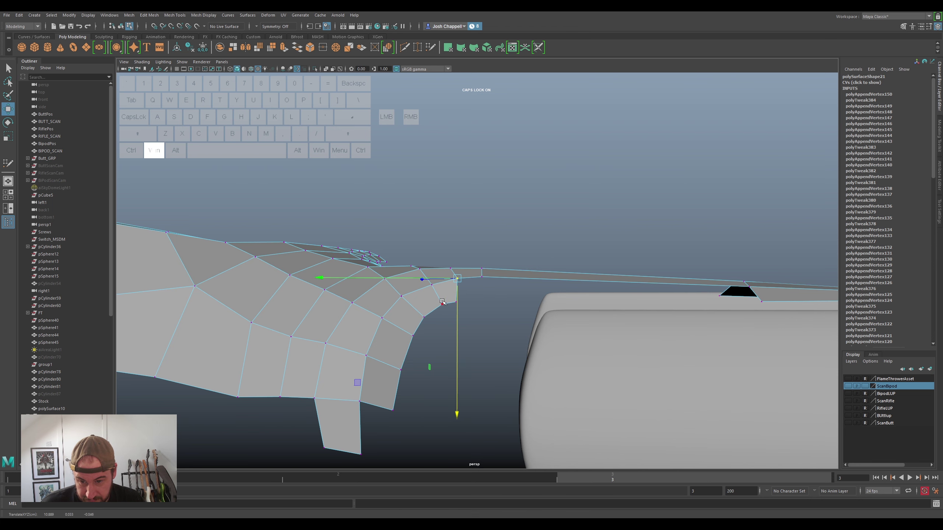
left_click(435, 288)
left_click(433, 302)
left_click_drag(428, 315, 419, 314)
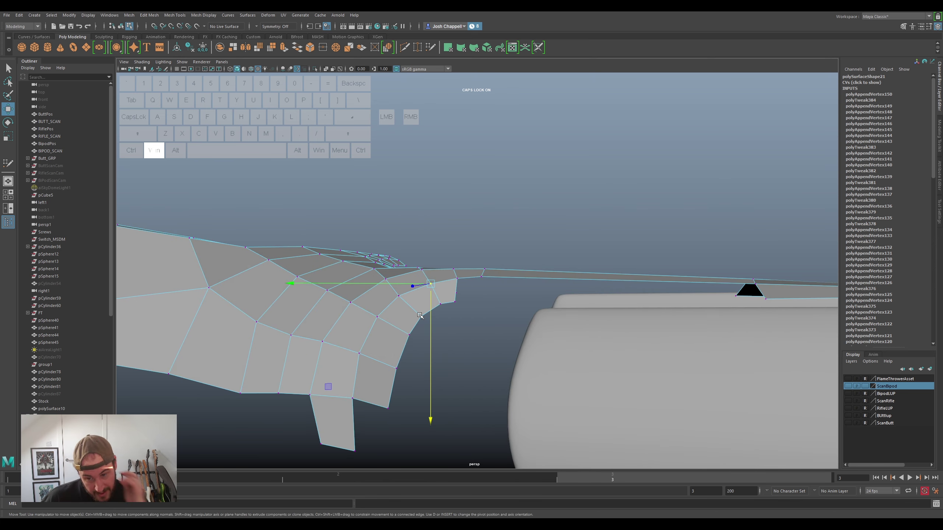
left_click(602, 309)
left_click(496, 315)
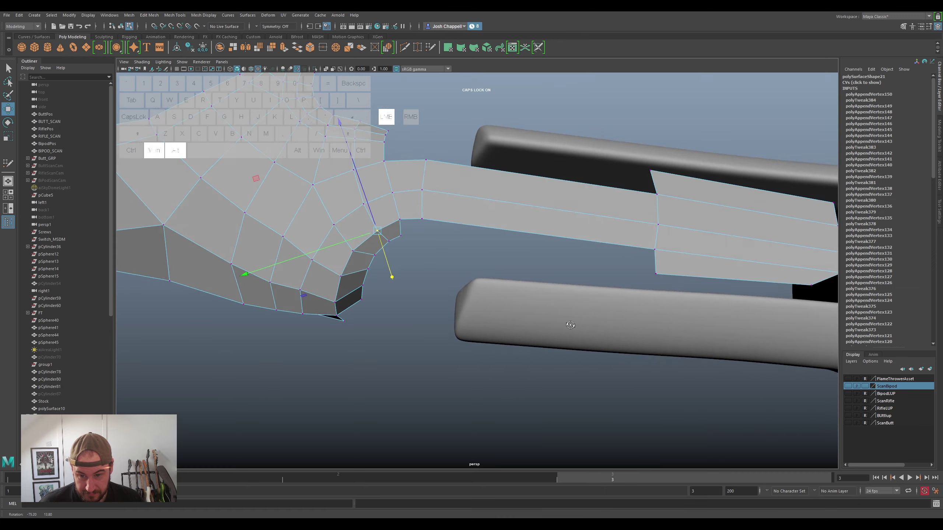
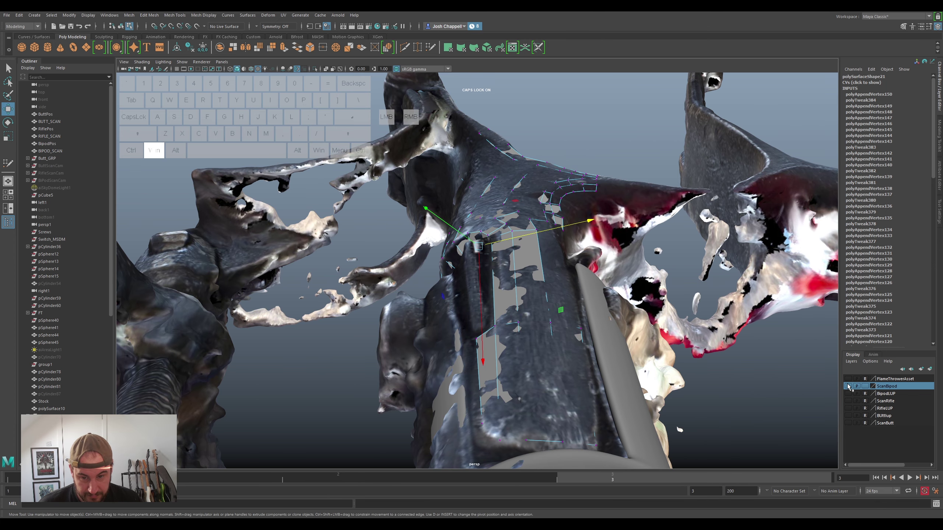
Select the joint vertex and the edges along the arm strip's lower border
left_click(459, 319)
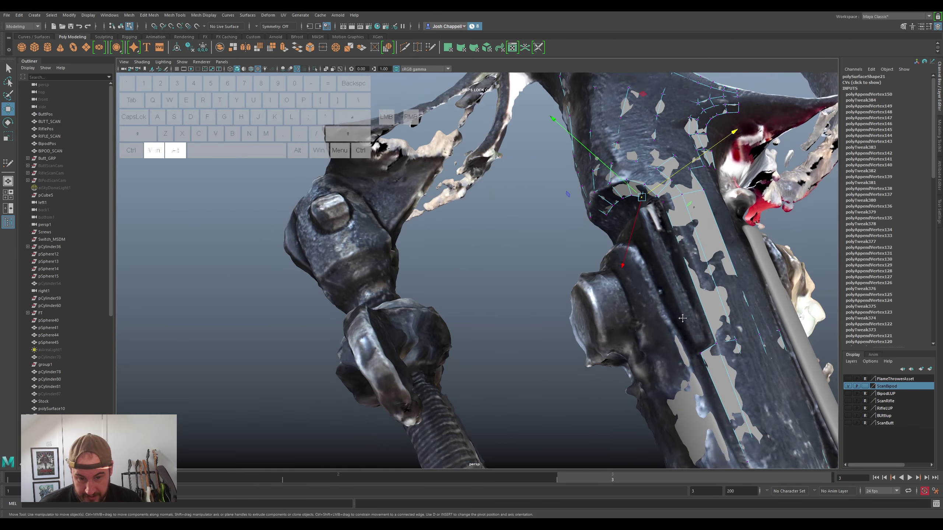
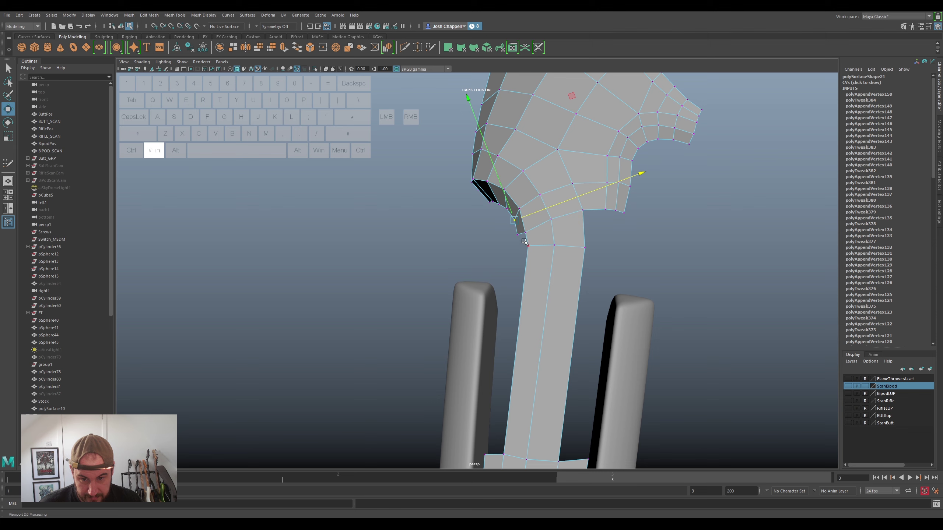
left_click(532, 266)
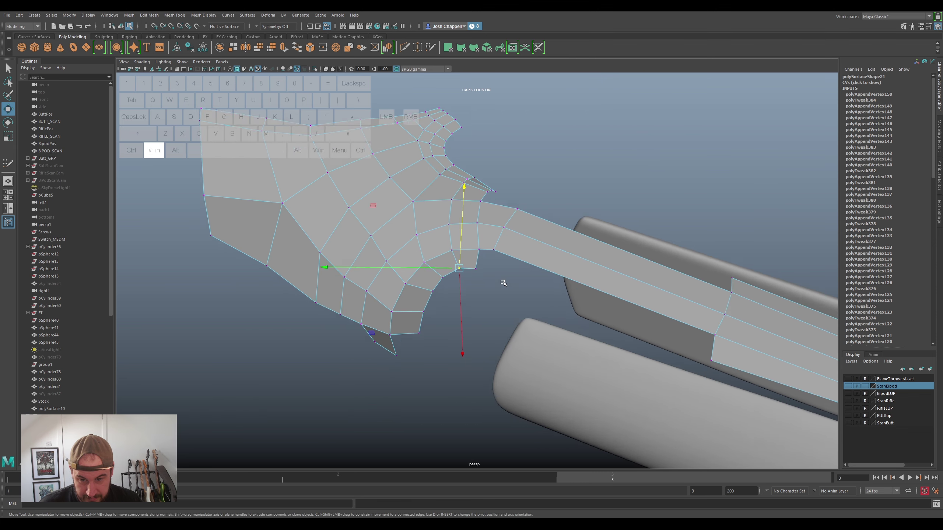
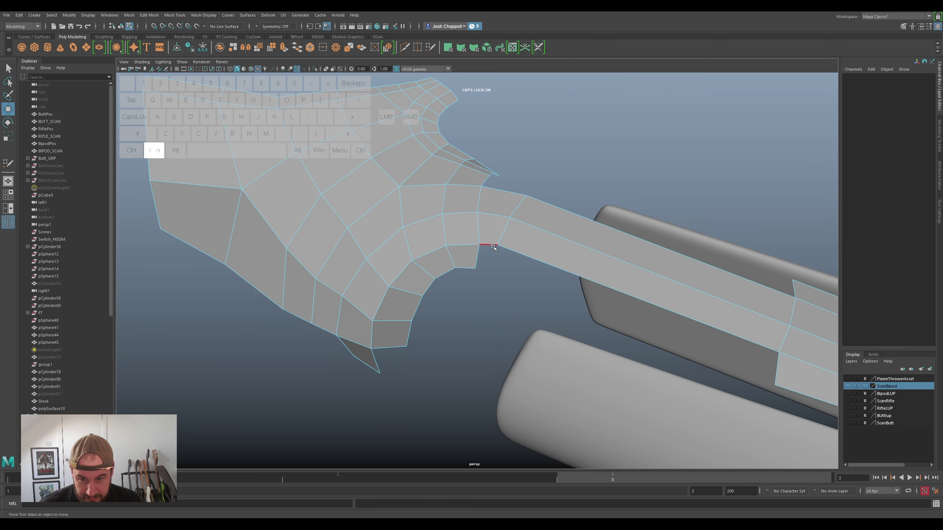
left_click(496, 246)
left_click(526, 255)
Extrude the selected border edges (Ctrl+E) into a side wall along the arm and yoke
left_click(780, 372)
left_click_drag(496, 375, 533, 353)
key("ctrl+super+e")
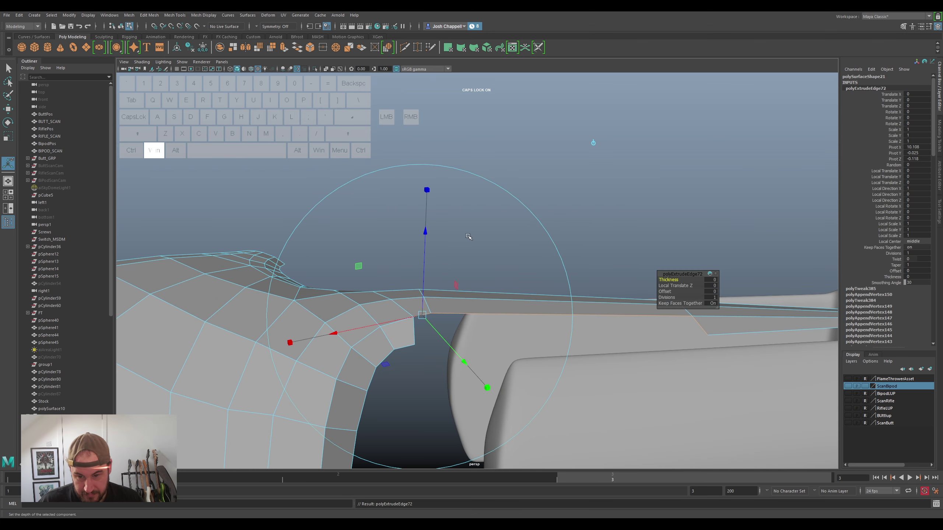
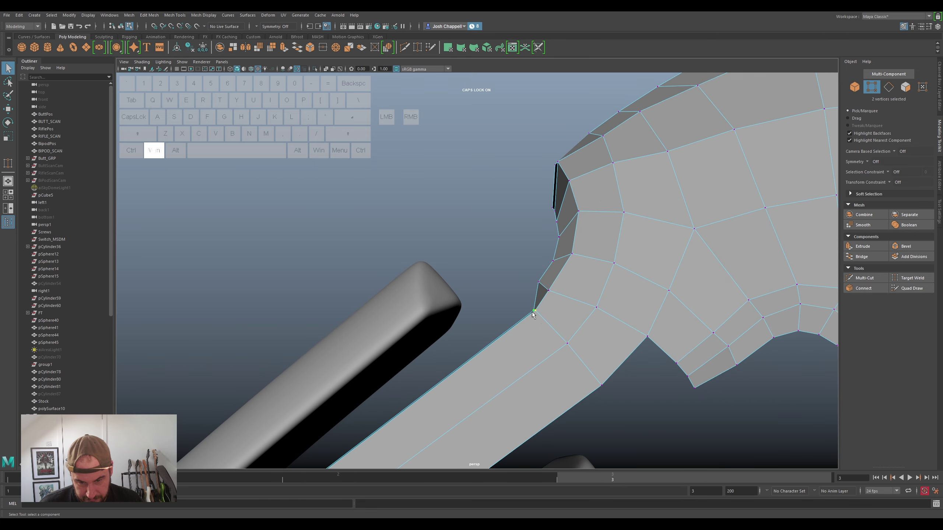
Move the side-wall corner vertices into place where the arm meets the yoke
key("super+w")
left_click(549, 314)
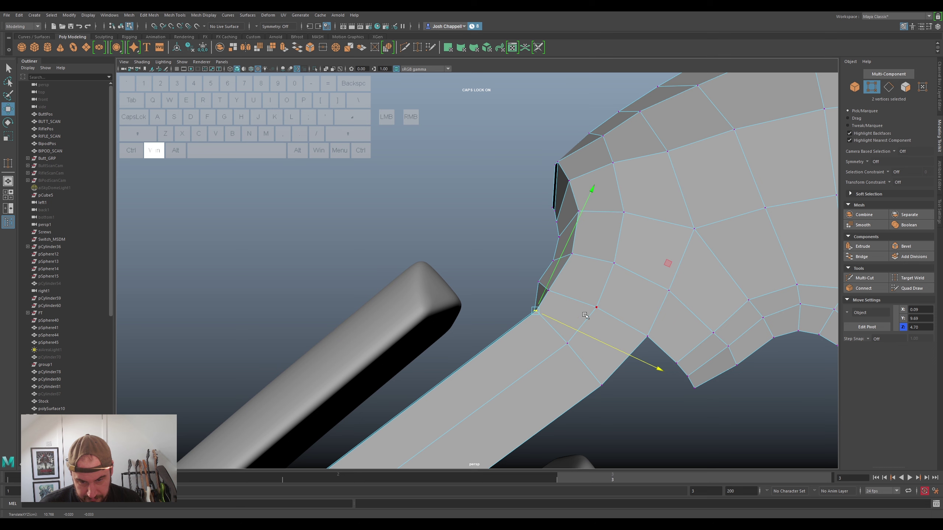
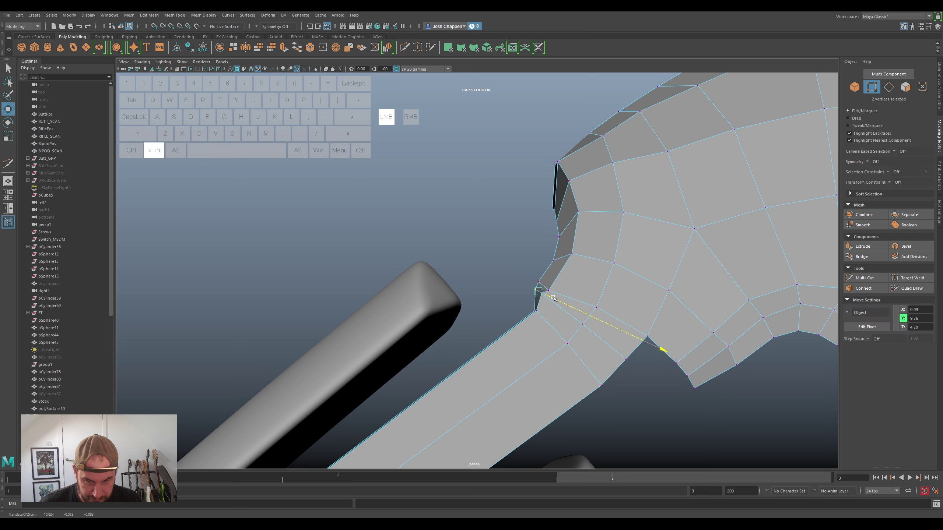
left_click(548, 278)
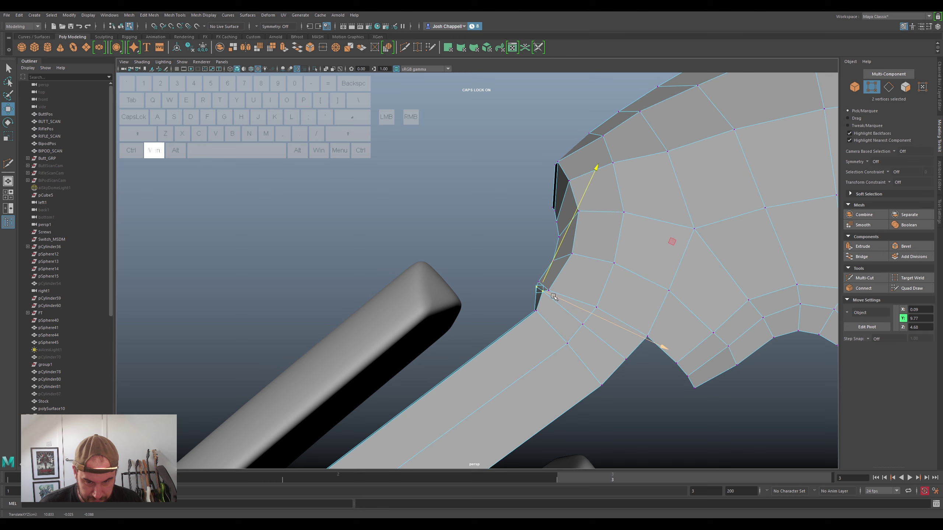
left_click(549, 303)
left_click(553, 297)
left_click_drag(561, 340, 605, 303)
Snap the remaining wall corner vertex onto the adjacent corner
left_click(603, 264)
left_click(608, 281)
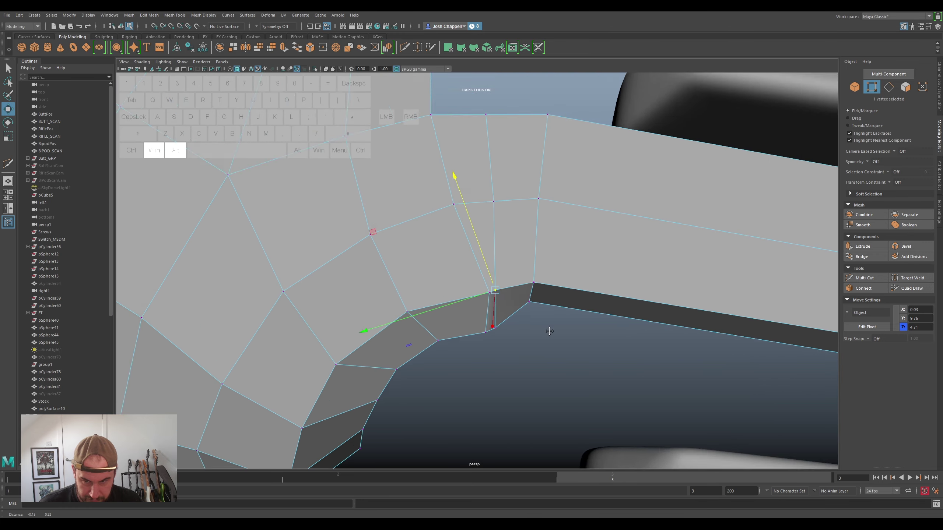
left_click(540, 326)
left_click(490, 242)
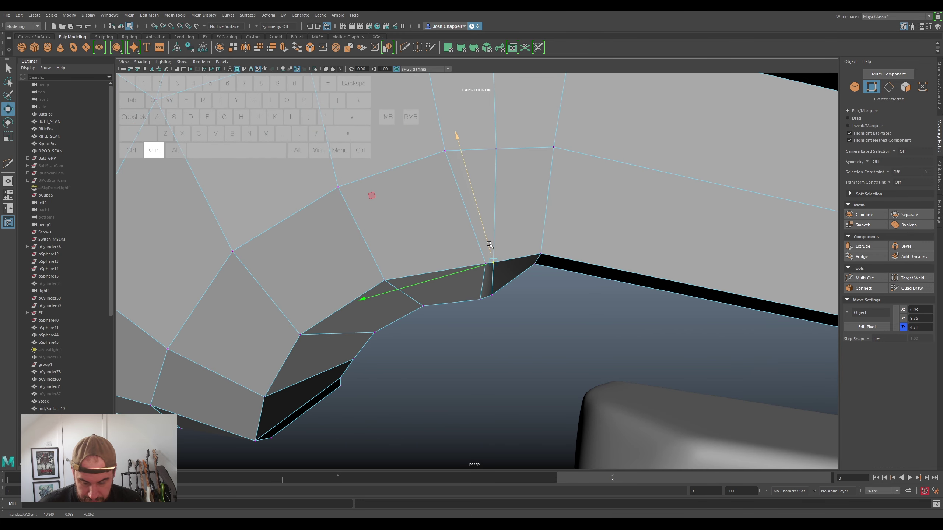
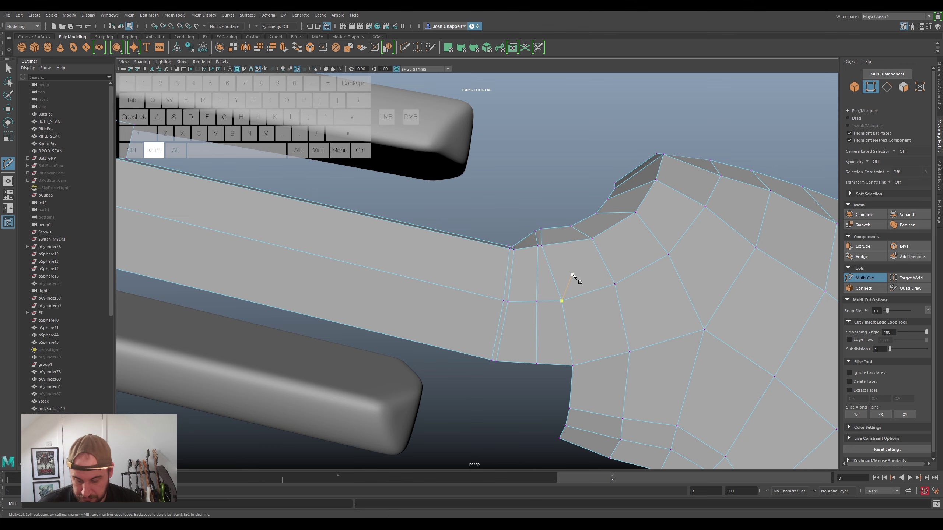
Finish the Multi-Cut edge split across the arm faces near the yoke
key("3")
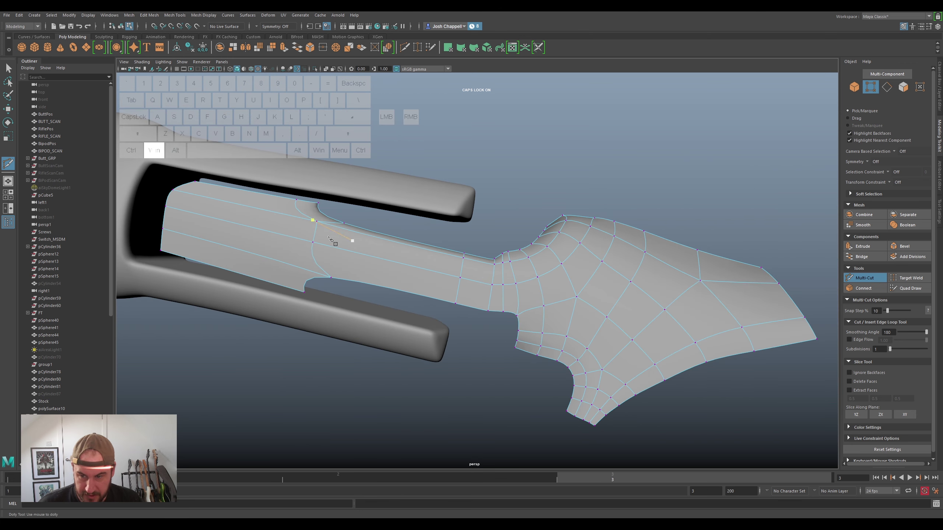
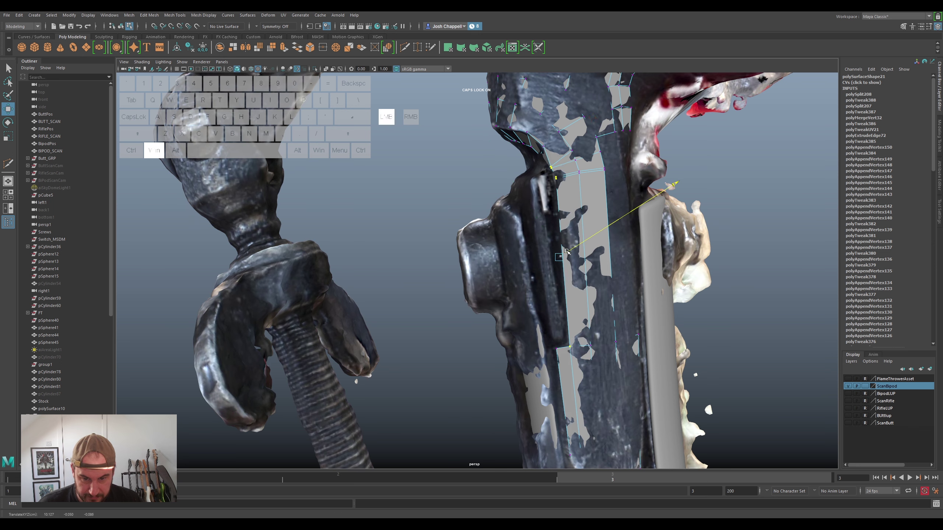
Fit an arm-edge vertex against the scan and change the scan layer's display
left_click(546, 244)
left_click(580, 244)
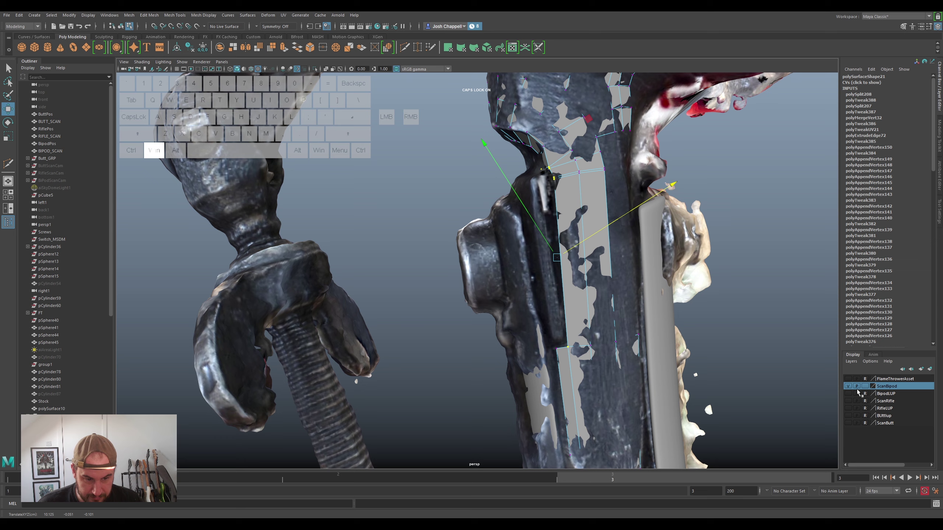
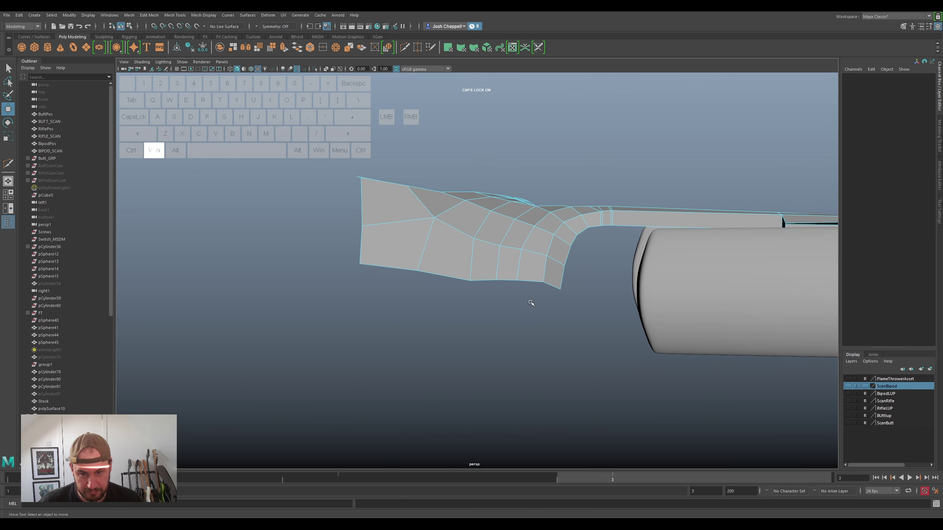
Duplicate the yoke-and-arm mesh (Ctrl+D) and move the mirrored copy below the original
right_click(515, 249)
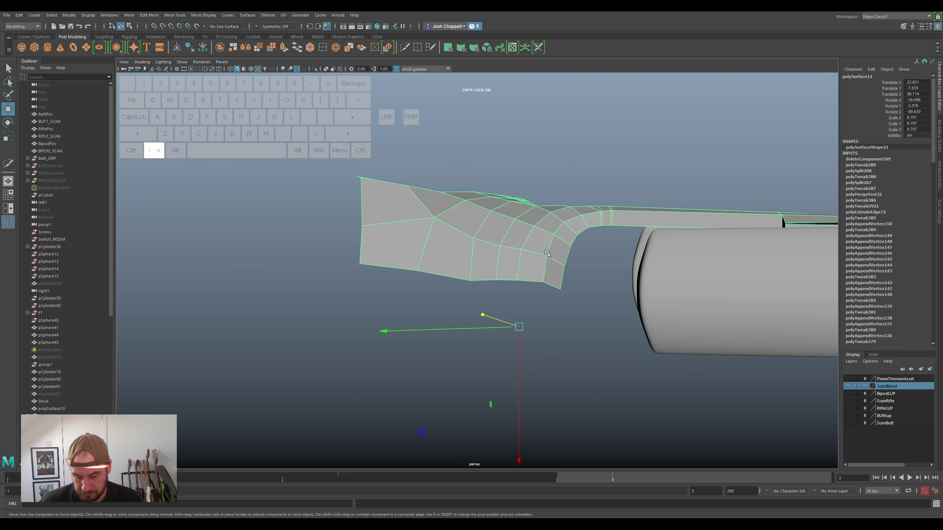
key("ctrl+super+d")
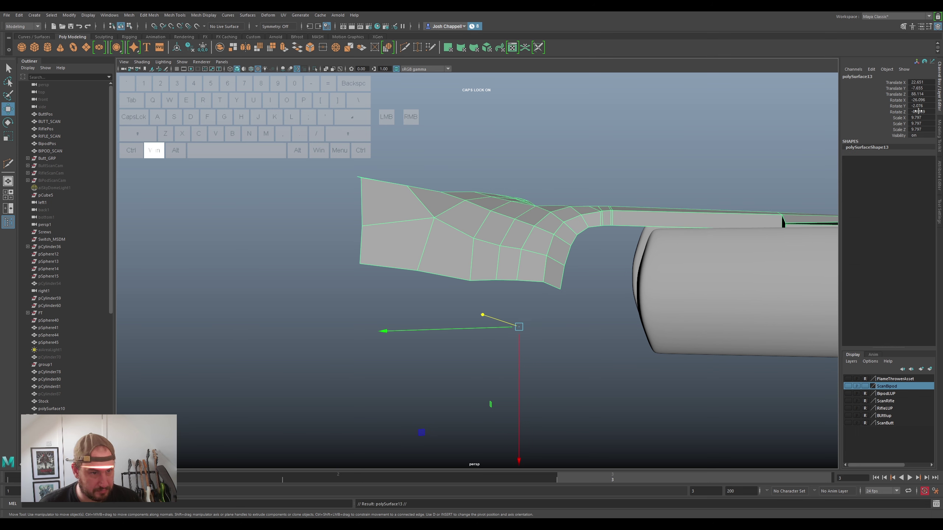
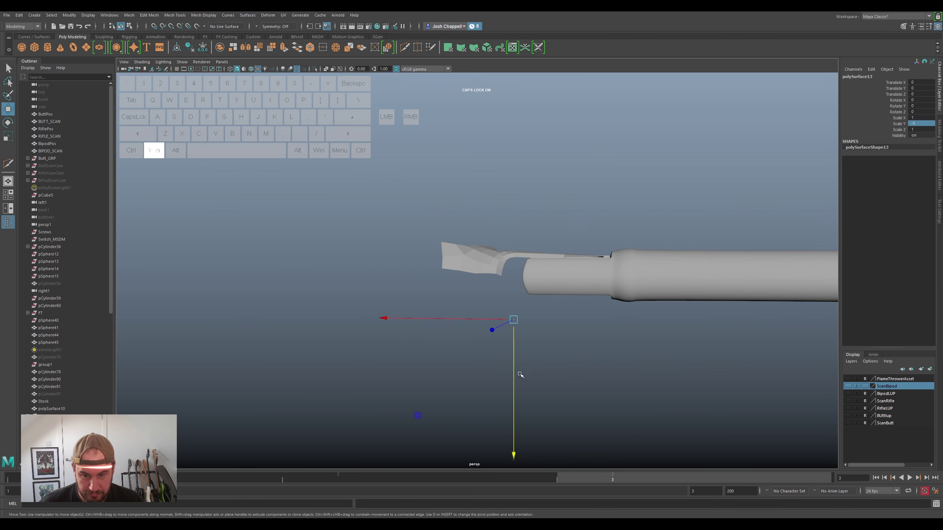
left_click_drag(516, 368, 535, 278)
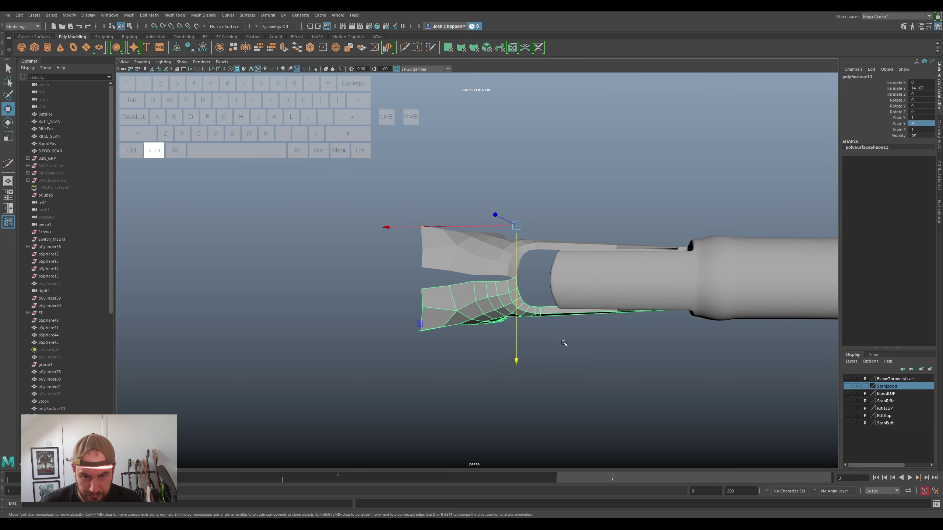
left_click(521, 310)
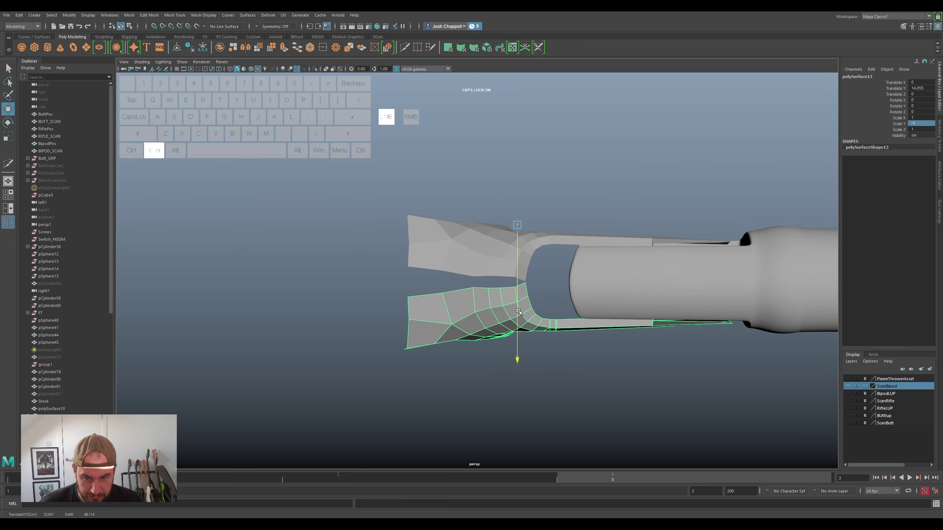
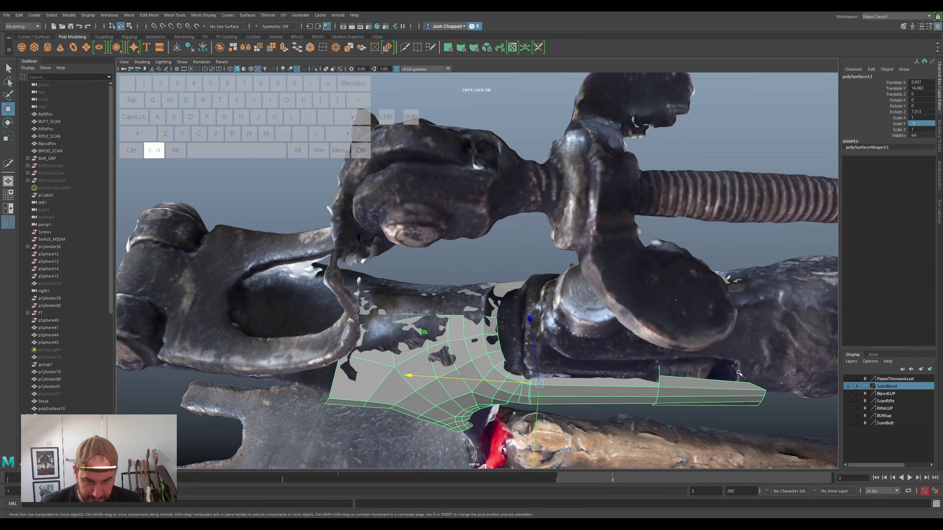
Rotate and nudge the duplicated patch so it sits at the scan's angle
key("super+e")
left_click(663, 447)
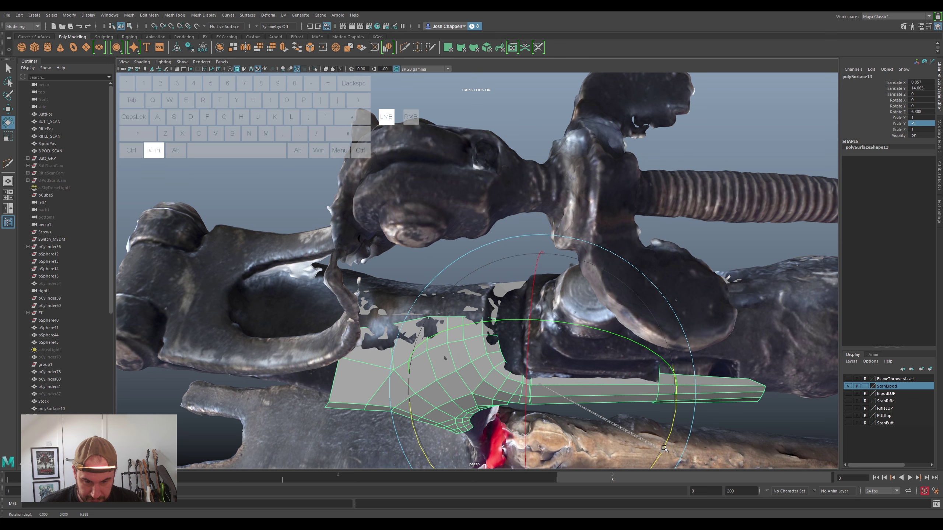
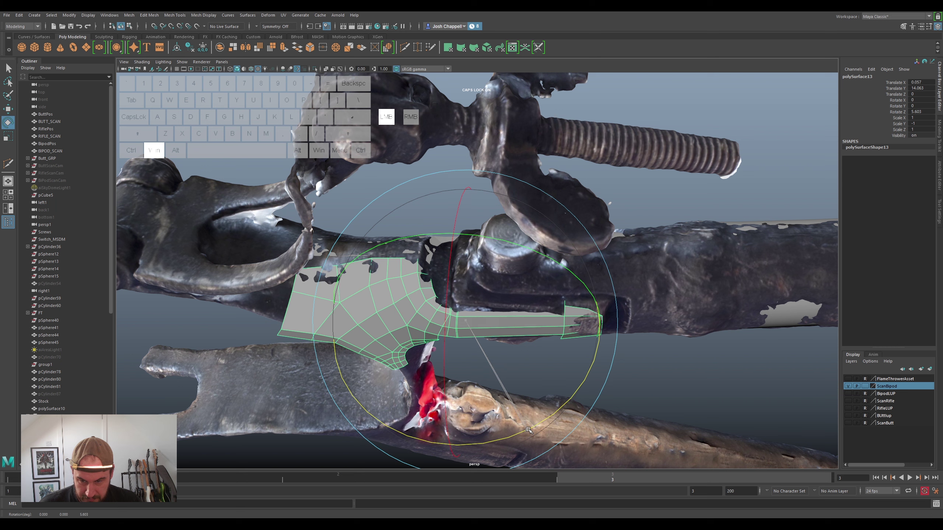
key("super+w")
left_click(458, 365)
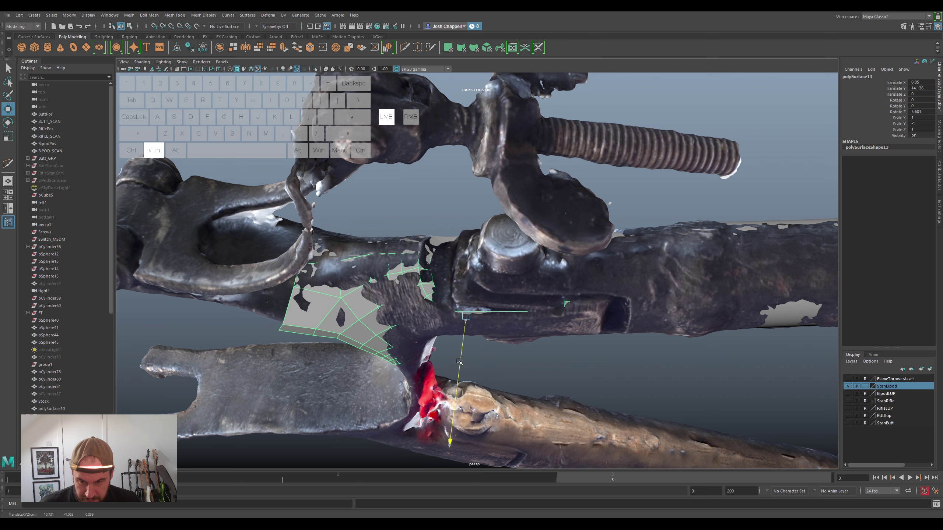
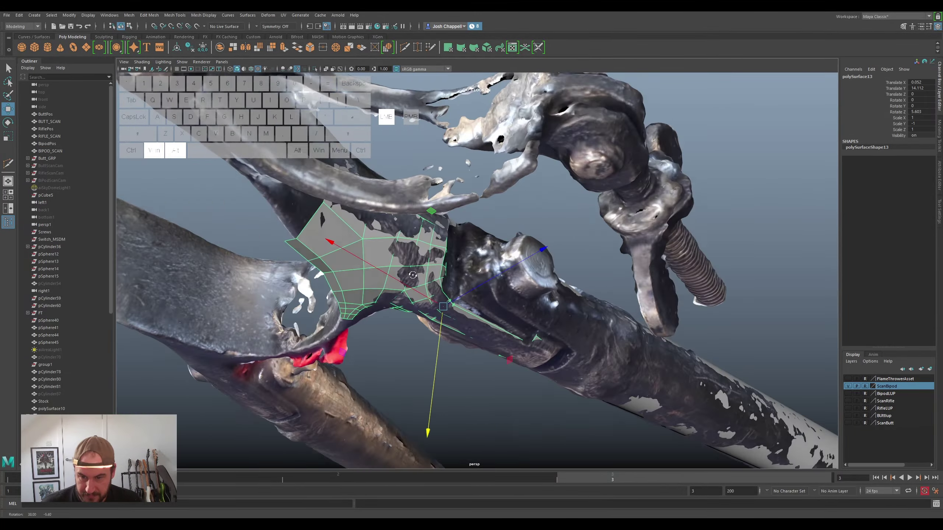
Tilt and move the retopology patch so it follows the bipod arm
key("super+e")
left_click(418, 401)
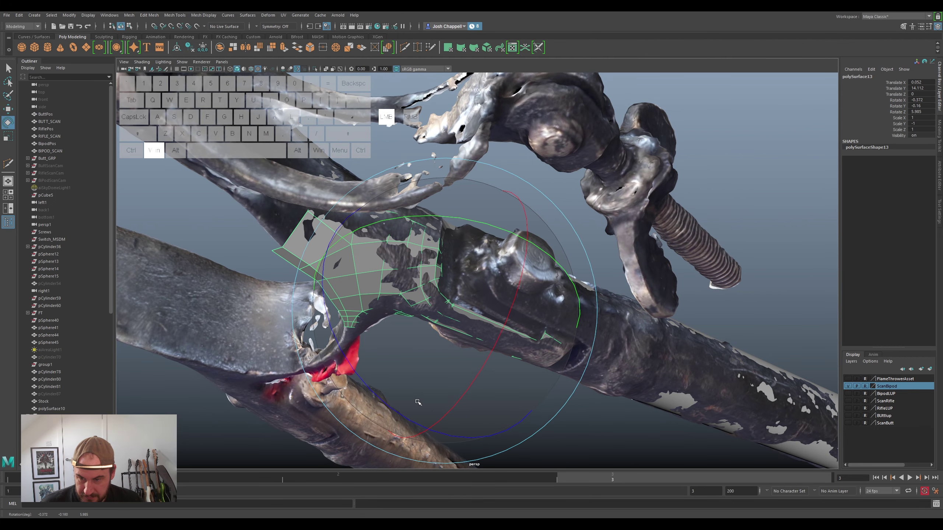
left_click(415, 330)
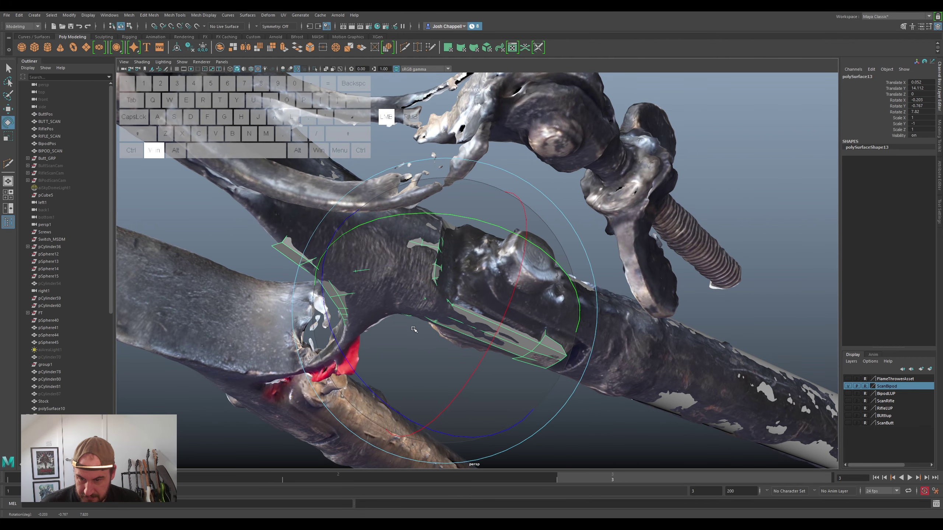
key("super+w")
left_click(442, 342)
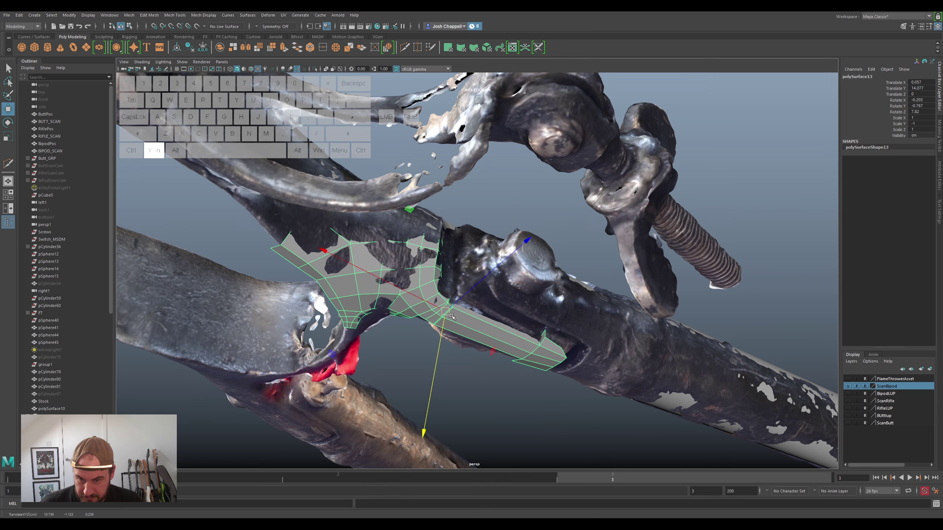
left_click_drag(483, 361, 440, 351)
left_click(465, 301)
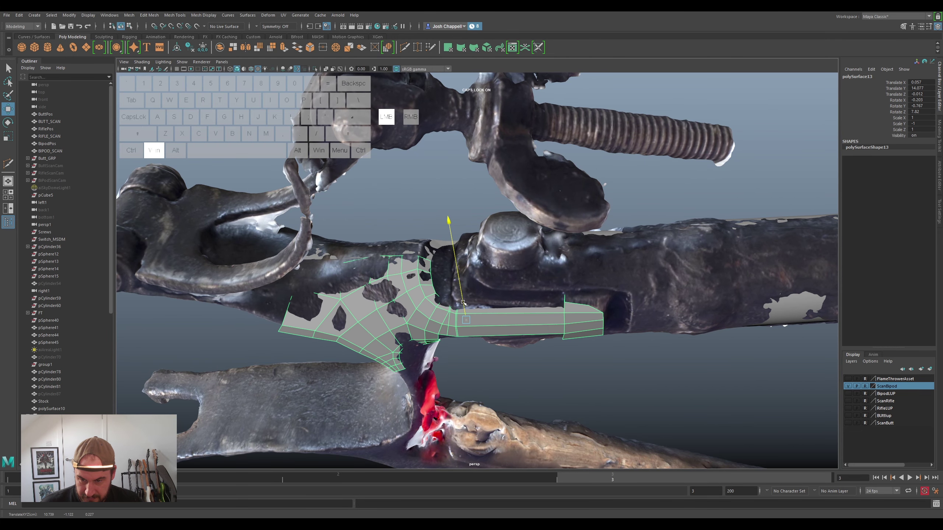
Fine-tune the patch's rotation and position until it lies on the scan surface
key("super+e")
left_click(449, 409)
left_click(482, 405)
left_click(467, 395)
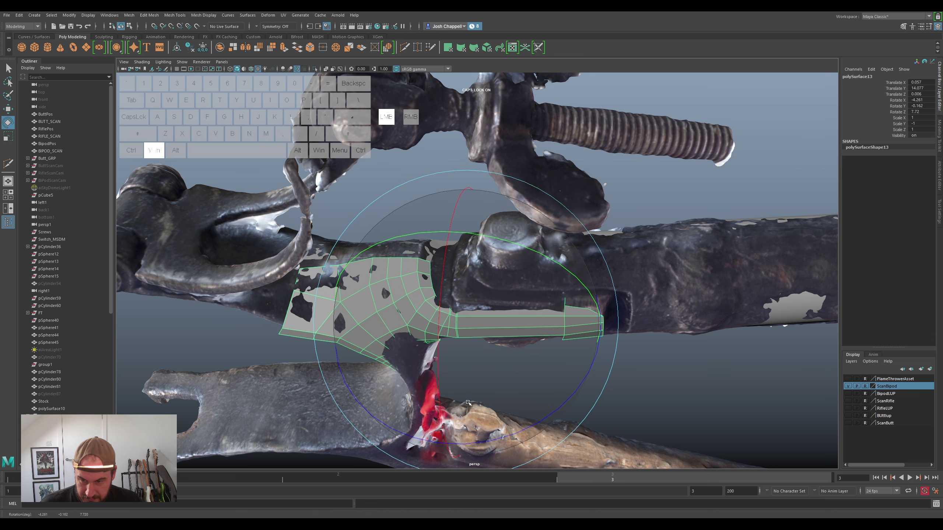
key("super+w")
left_click(461, 353)
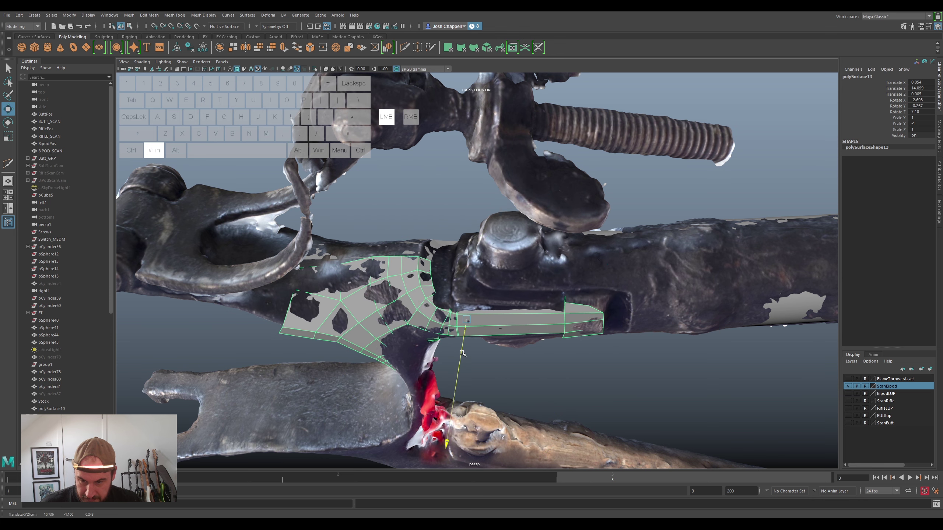
key("super+c")
left_click(445, 329)
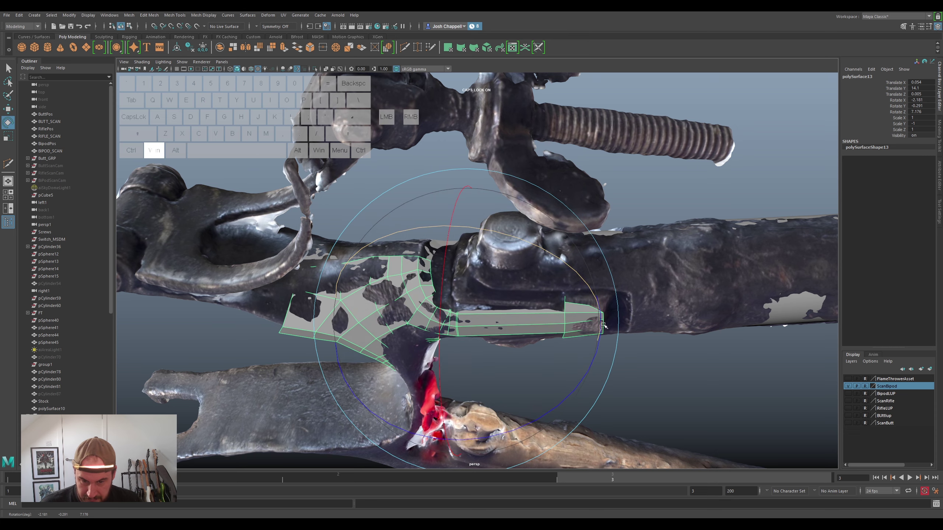
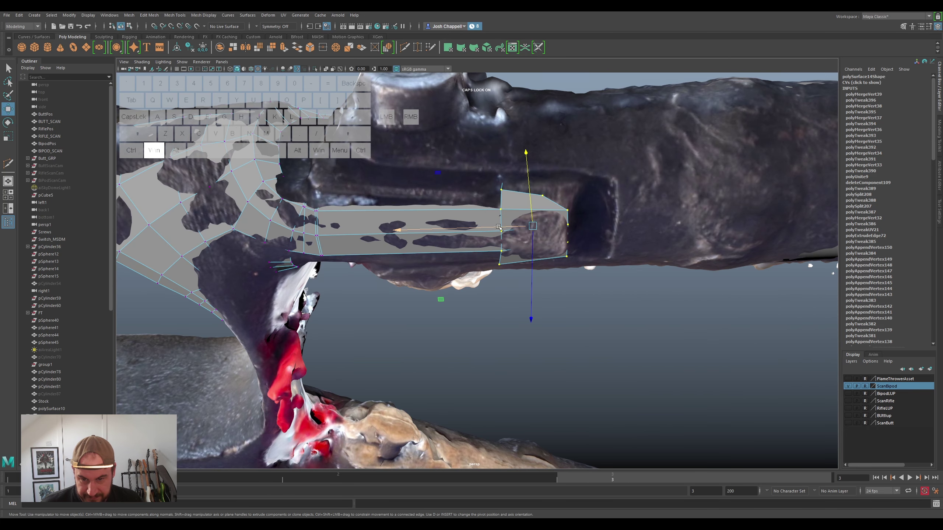
Pull the strip's end vertices onto the scan, then hide the ScanBipod layer
left_click_drag(500, 225, 500, 235)
left_click_drag(519, 249, 530, 228)
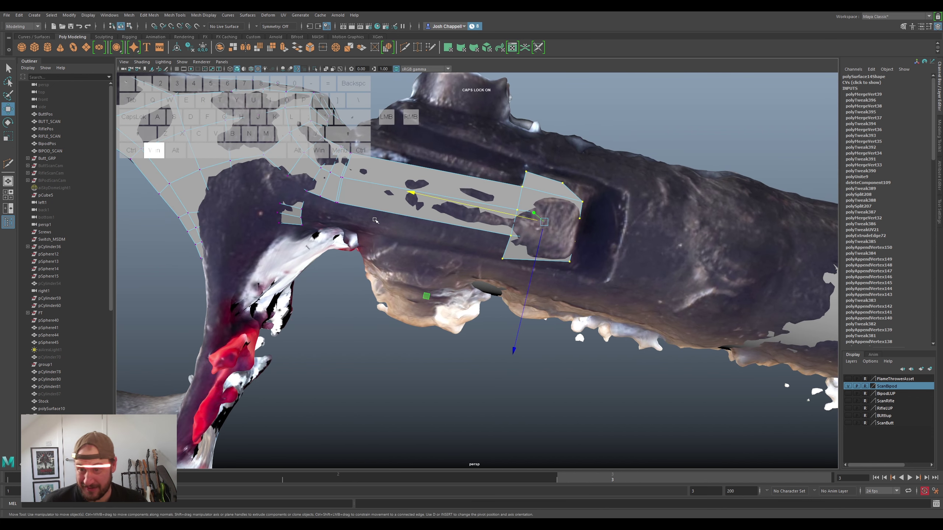
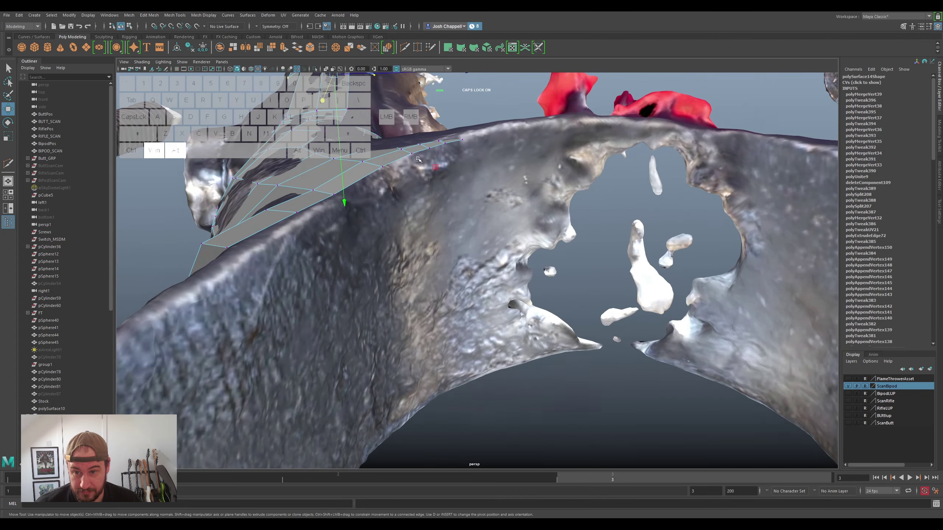
left_click(434, 229)
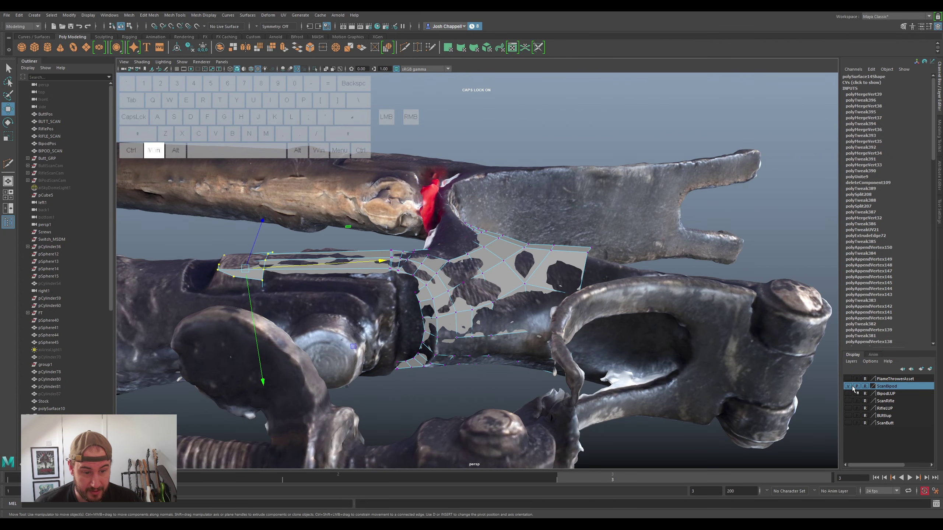
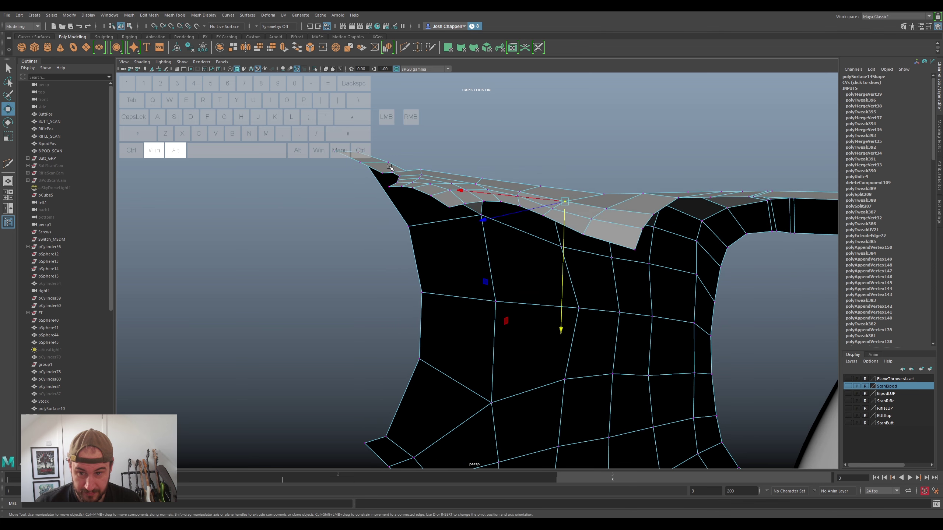
Select and shift vertices along the yoke mesh's upper side-wall edge
left_click(461, 153)
left_click(463, 162)
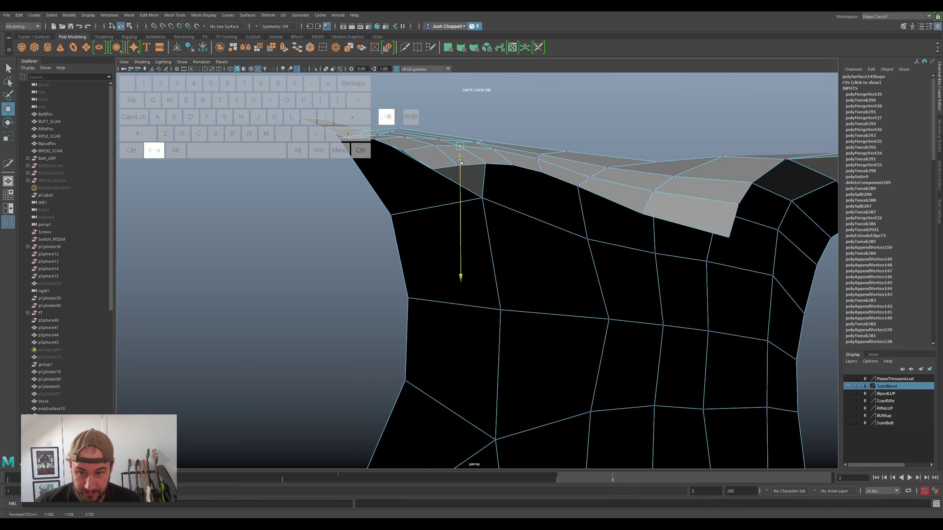
left_click_drag(449, 159, 419, 157)
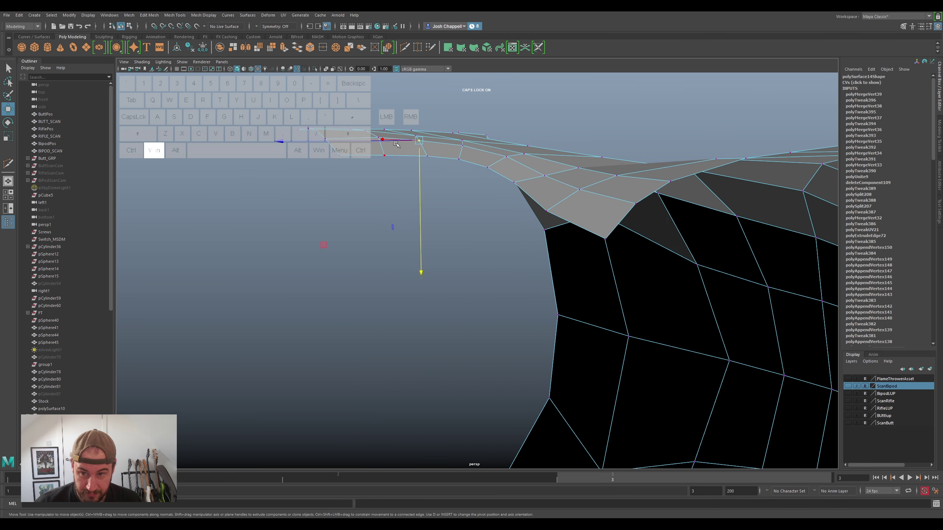
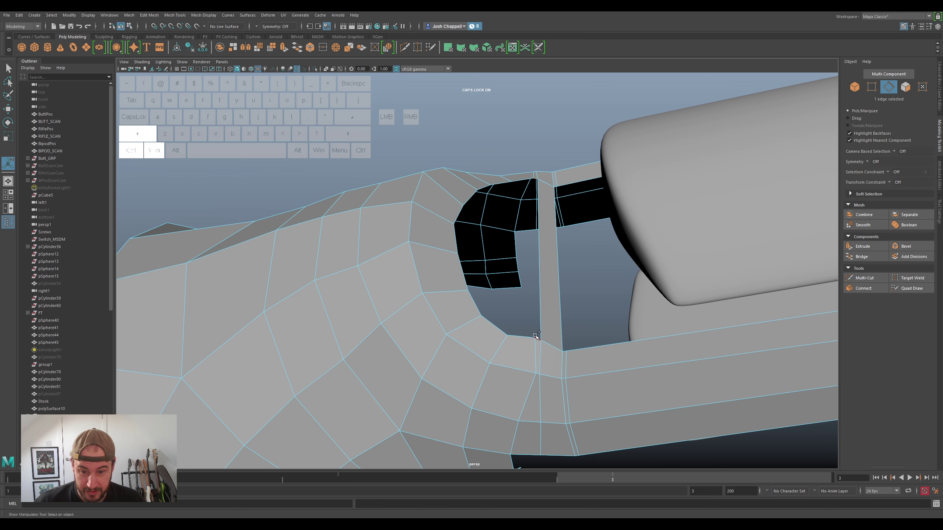
Bridge the first pairs of facing border edges to close the yoke–arm gap
left_click(536, 337)
key("super+g")
left_click(523, 180)
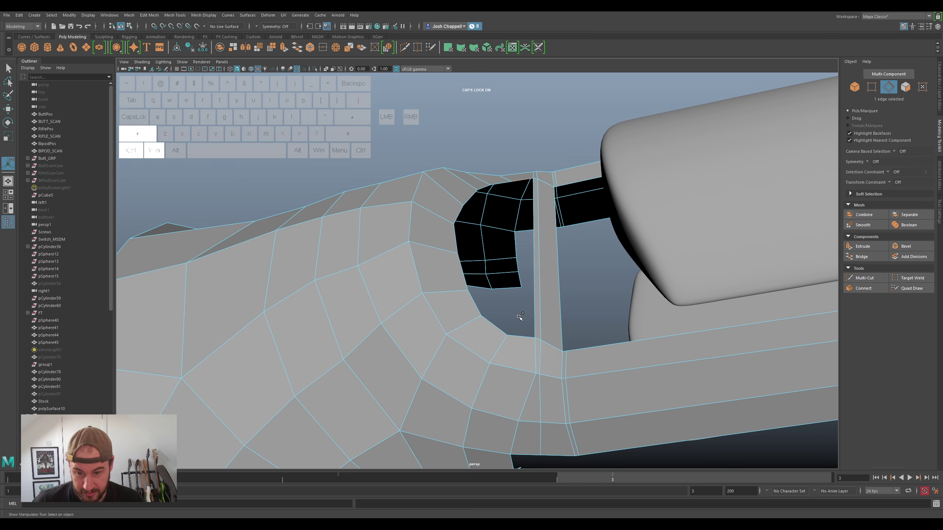
left_click(521, 334)
key("super+g")
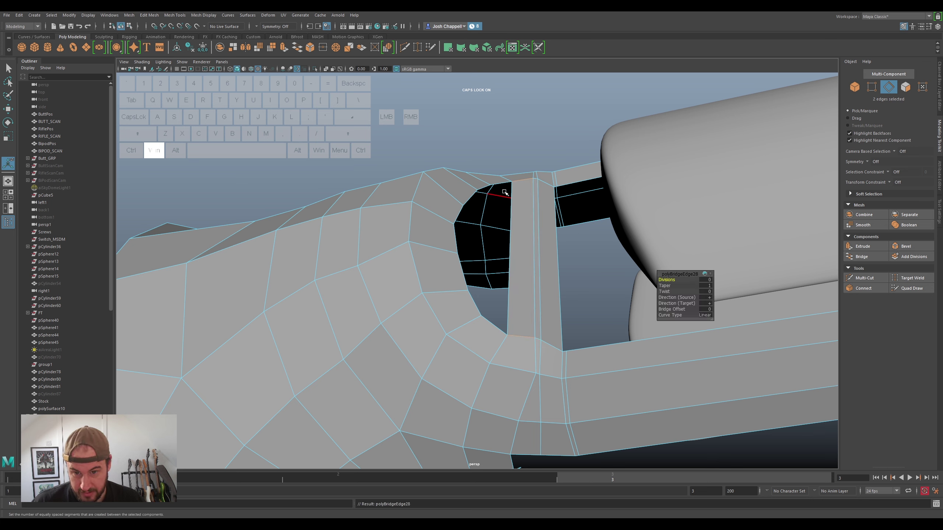
left_click(503, 182)
left_click(497, 330)
key("super+g")
Bridge further edge pairs along the gap and check the remaining opening
left_click(487, 185)
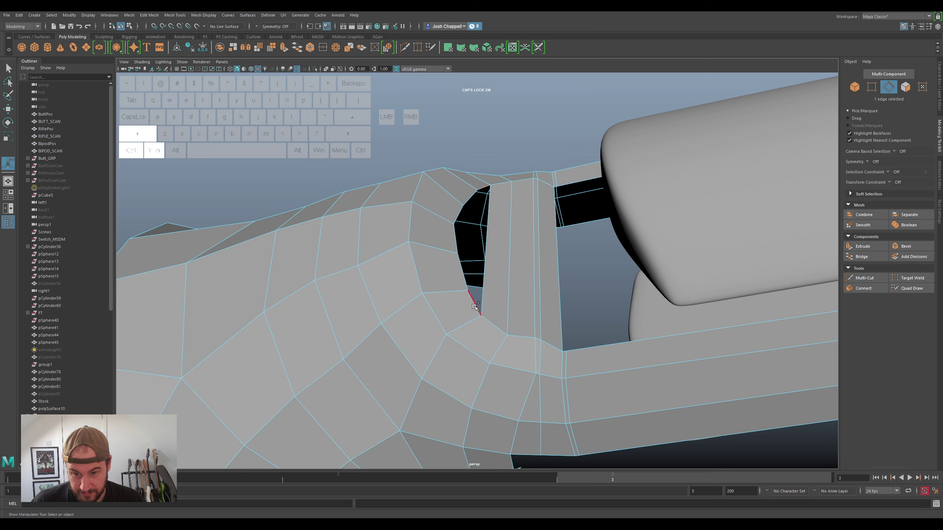
left_click(472, 304)
key("super+g")
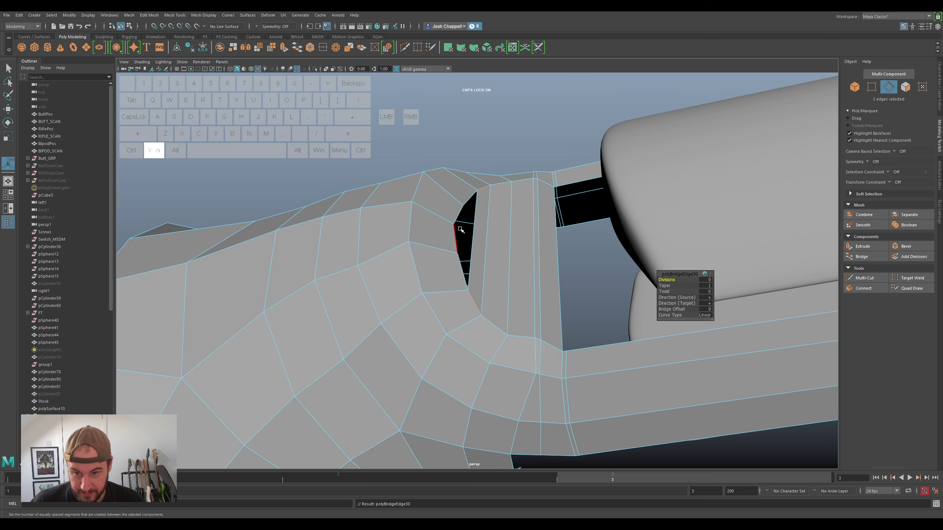
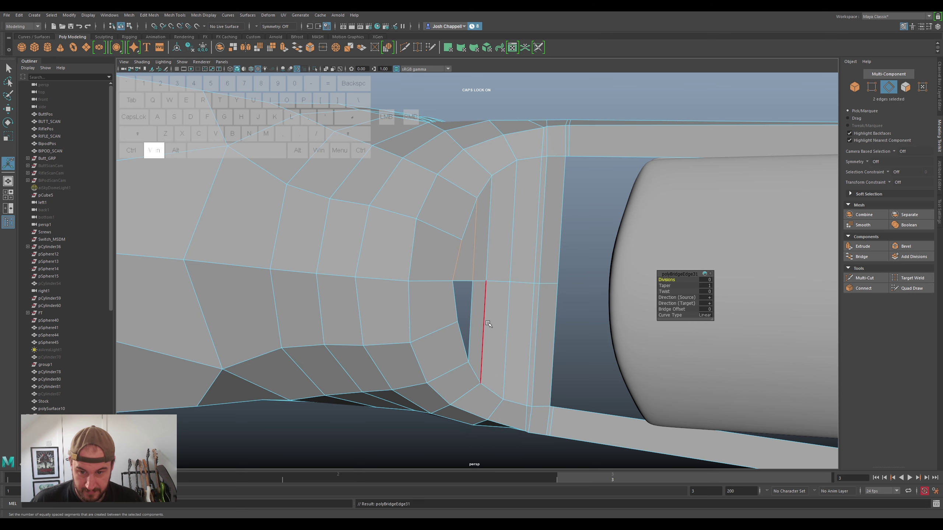
left_click(468, 316)
left_click(452, 307)
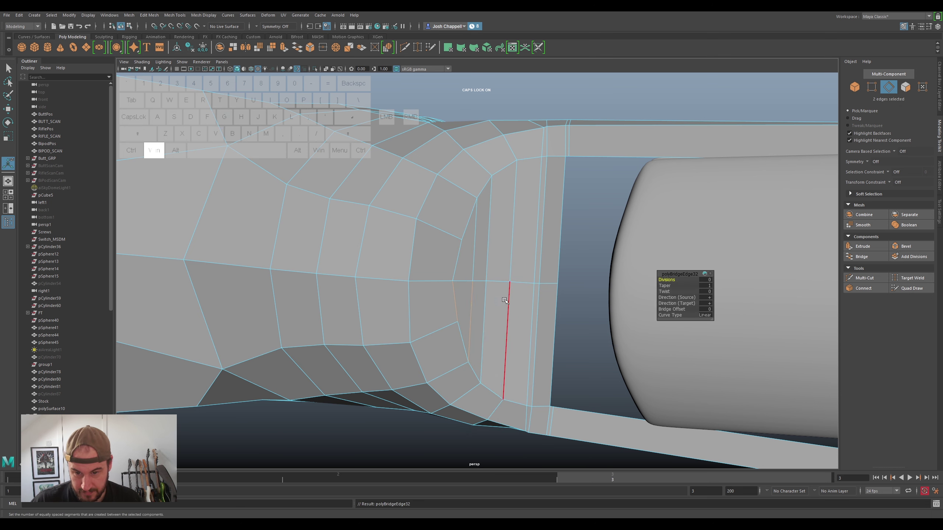
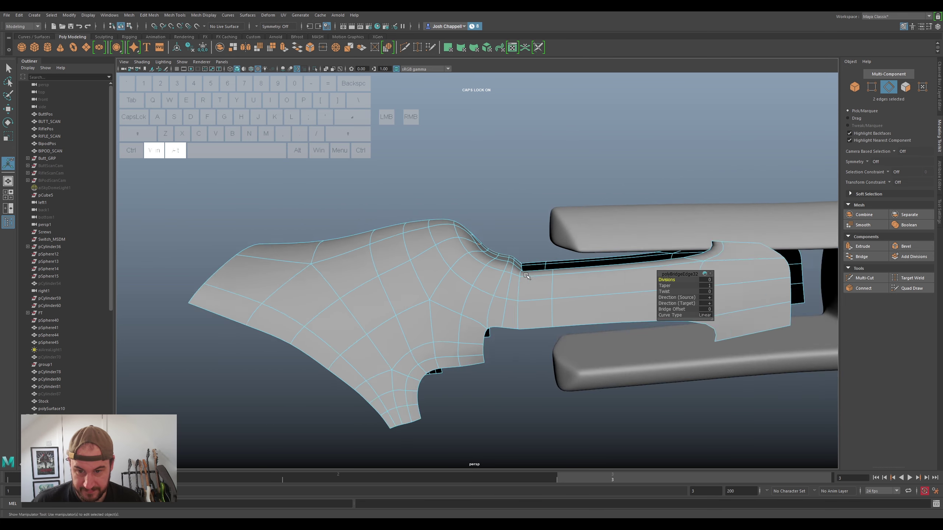
left_click_drag(525, 280, 537, 280)
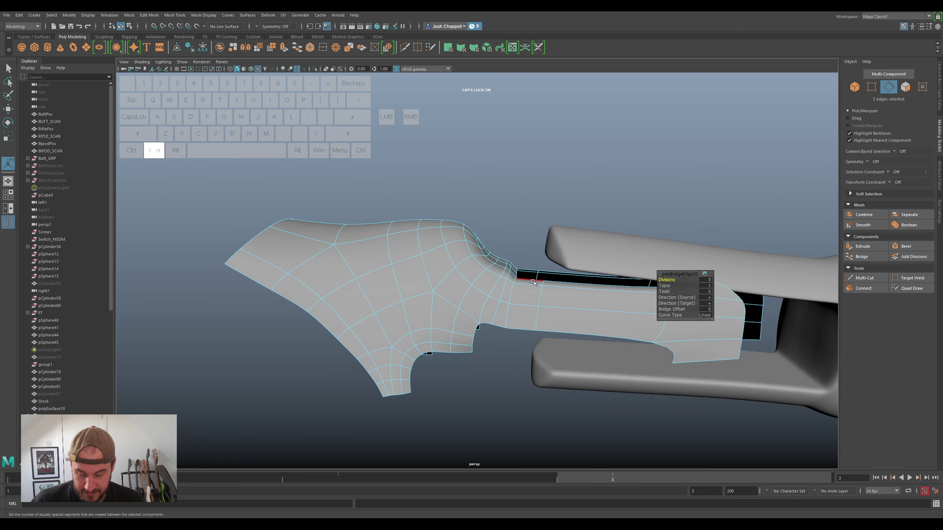
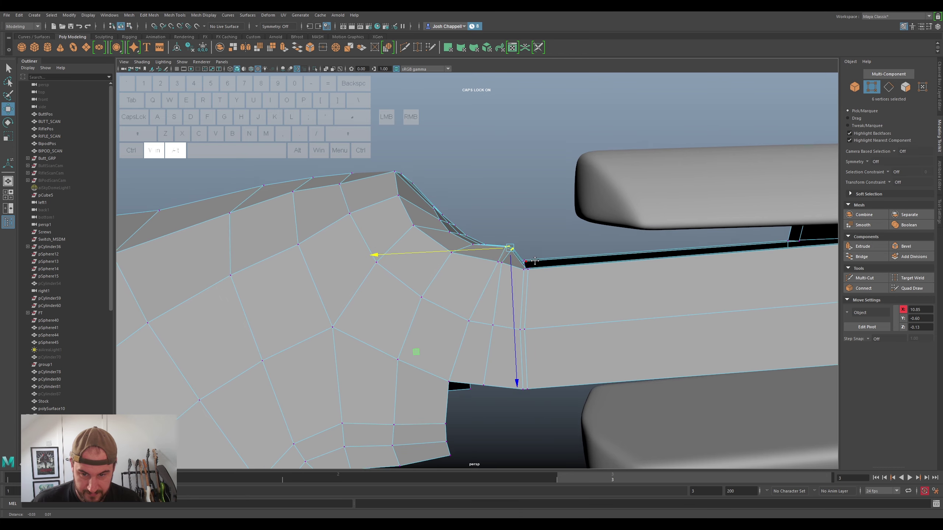
Move the corner vertices where the yoke meets the arm to even out the loops
key("super+3")
left_click_drag(471, 267, 485, 283)
key("super+1")
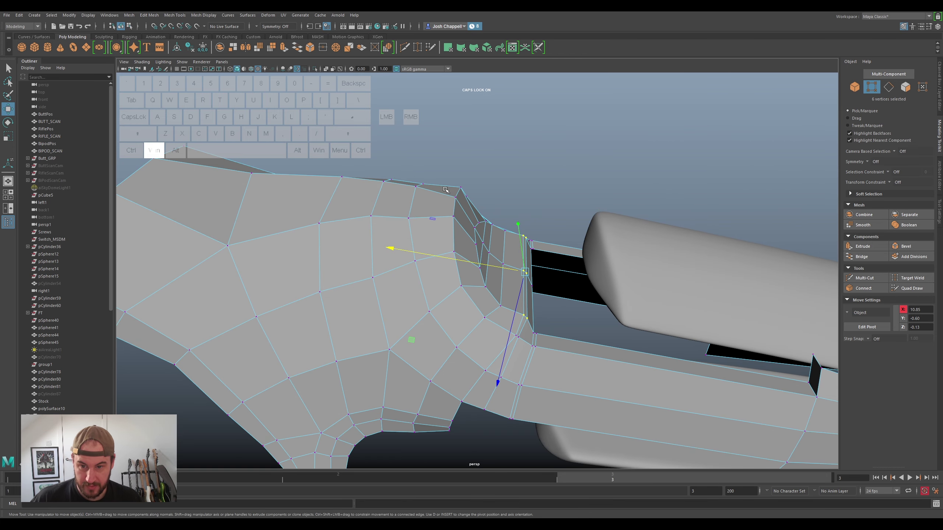
left_click_drag(446, 202, 443, 192)
left_click(406, 203)
left_click(405, 218)
left_click(421, 232)
left_click(414, 249)
left_click(381, 256)
left_click(370, 267)
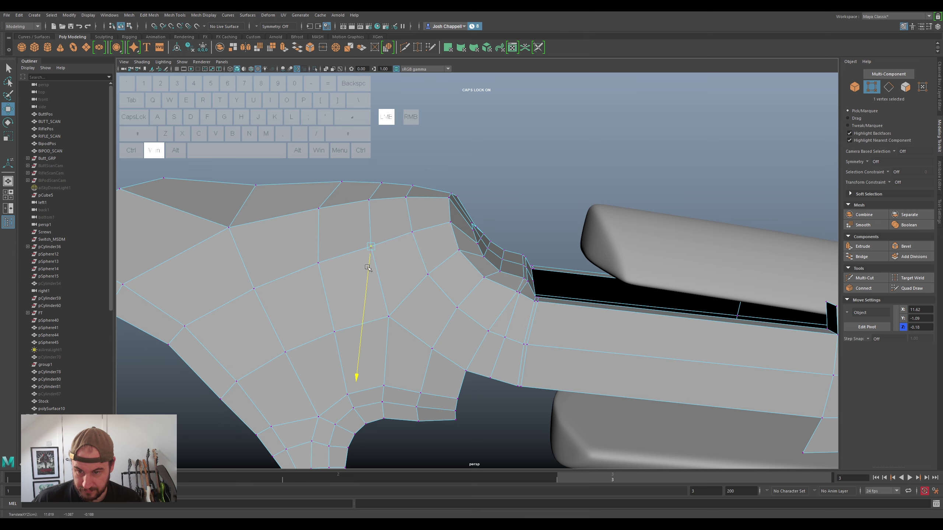
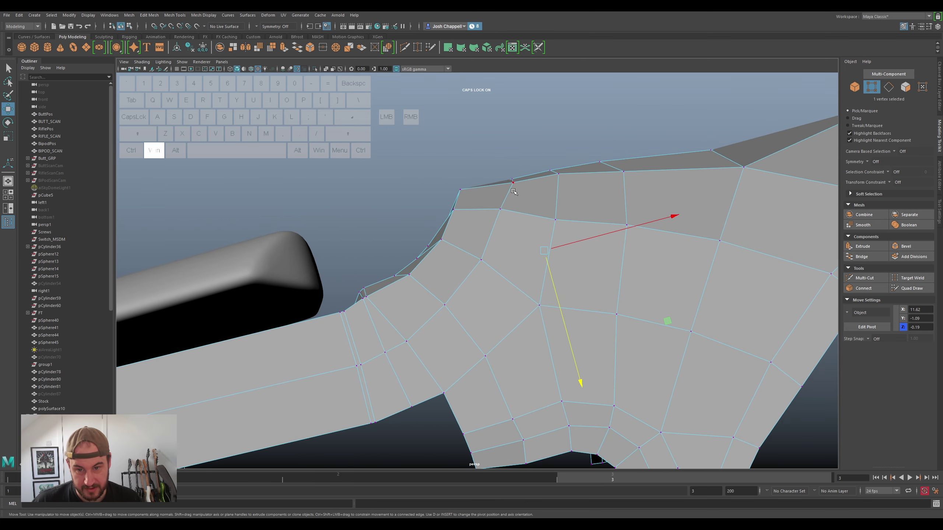
Reposition vertices along the yoke's upper border to smooth the curved outline
left_click(512, 191)
left_click(521, 205)
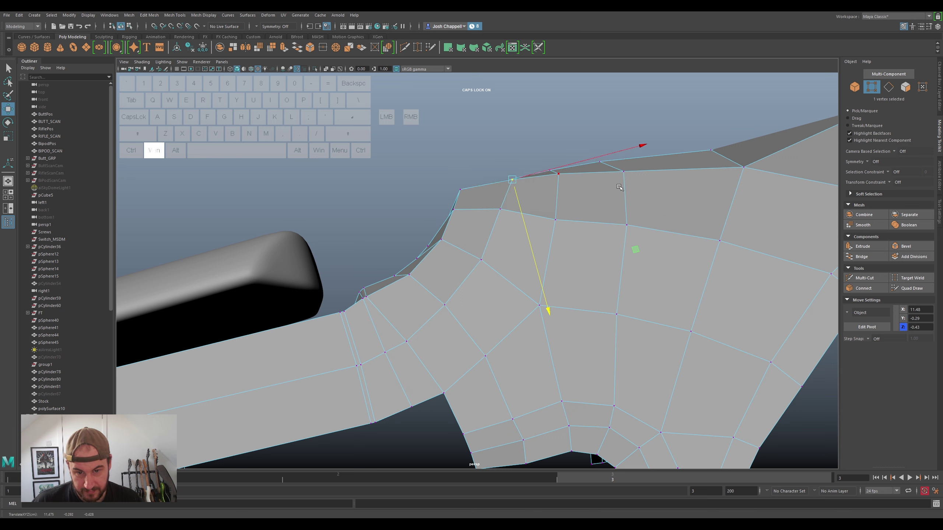
left_click(648, 174)
left_click(632, 188)
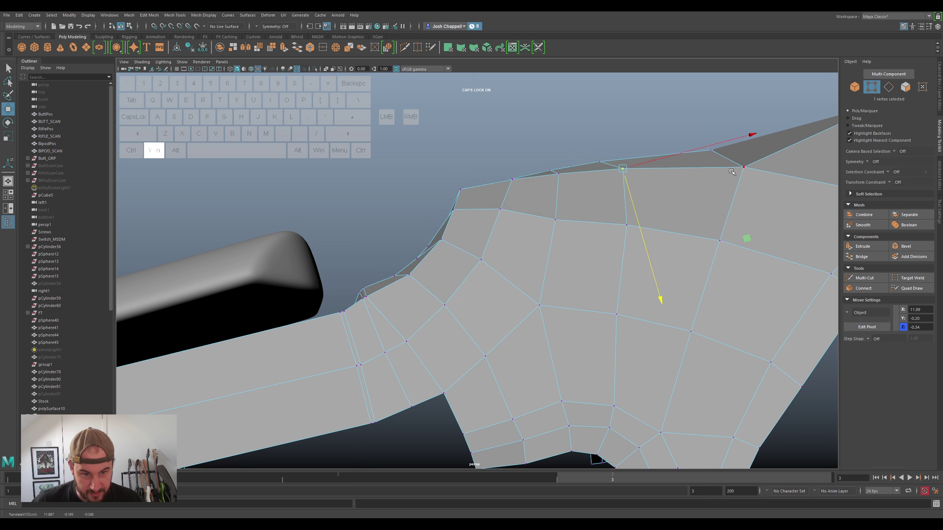
left_click(738, 170)
left_click(753, 183)
left_click_drag(545, 241, 551, 215)
left_click(554, 171)
left_click(559, 191)
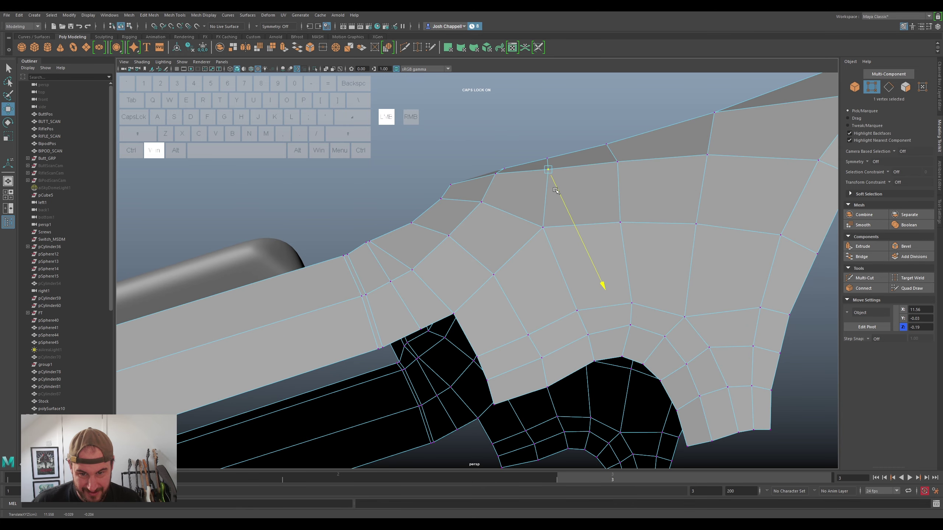
left_click(621, 167)
left_click(627, 176)
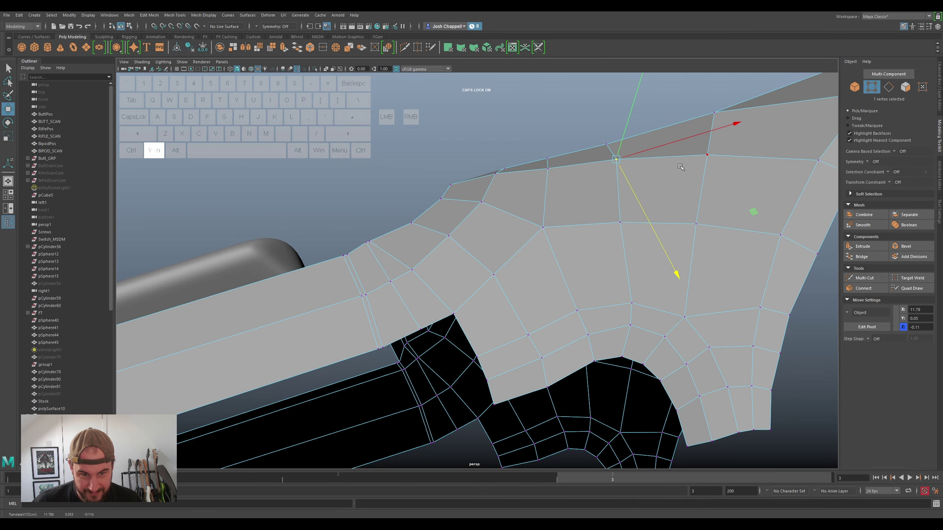
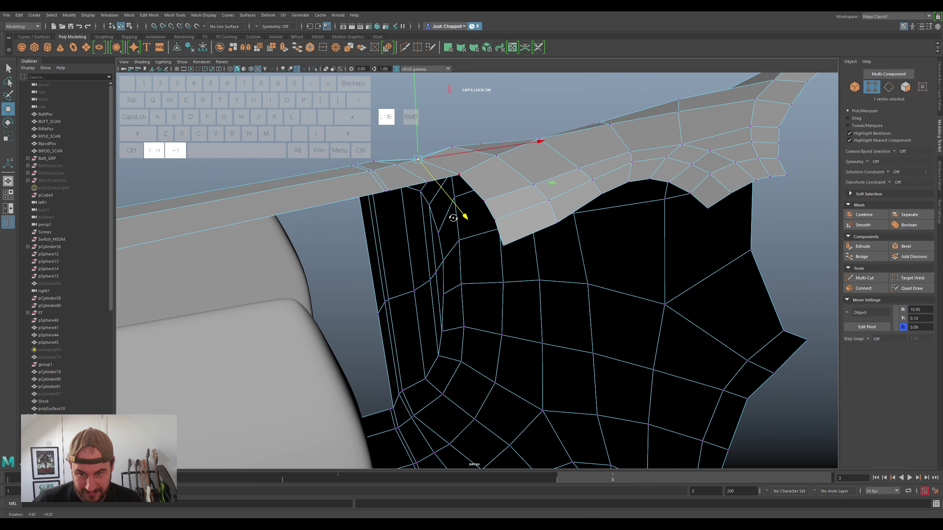
Adjust the inner corner and junction vertices for a smooth arm-to-yoke transition
left_click(457, 191)
left_click(454, 196)
left_click(424, 203)
left_click(420, 202)
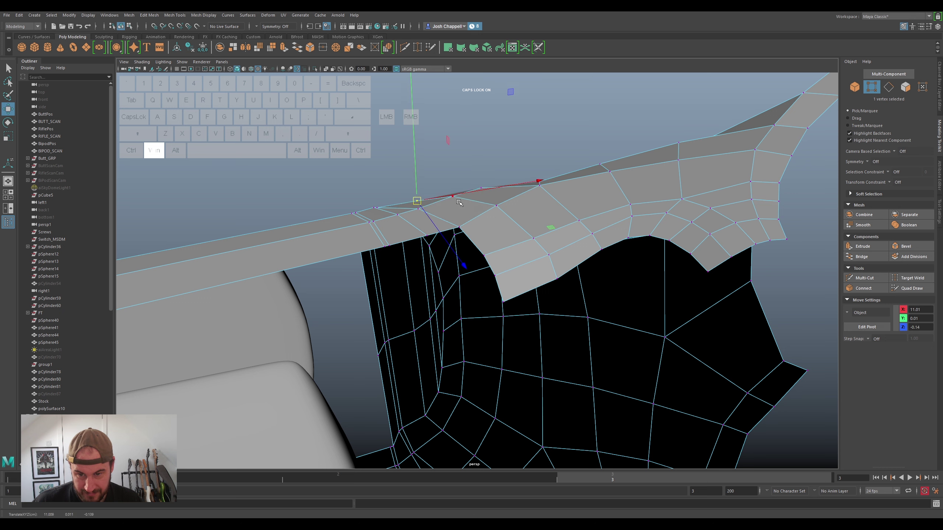
left_click(459, 199)
left_click(457, 197)
left_click(479, 186)
left_click(485, 187)
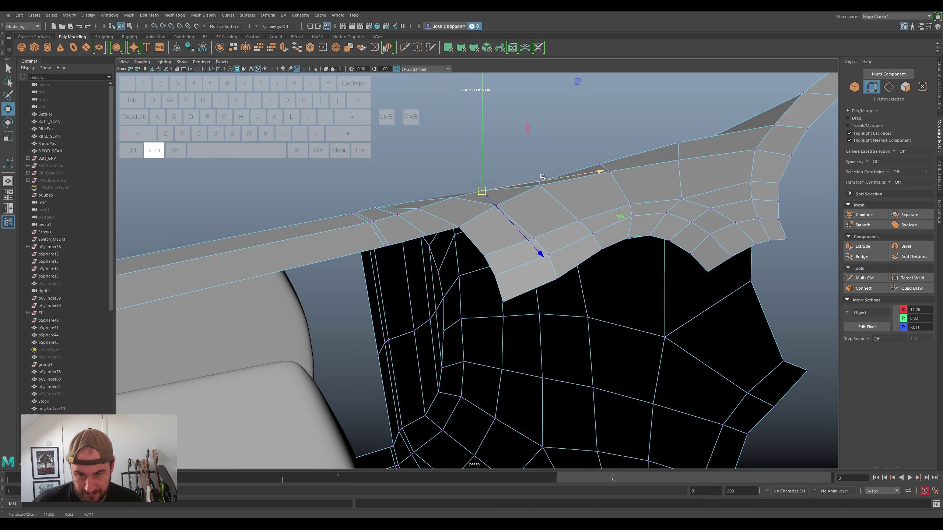
Relax the yoke's front-face vertices and pull the flange corner outward
left_click(547, 202)
left_click(641, 159)
left_click(542, 180)
left_click(543, 182)
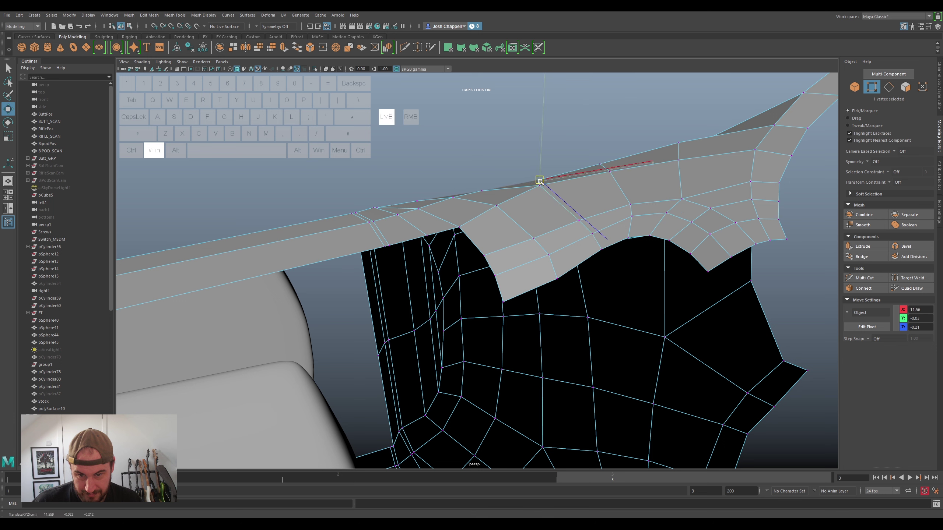
left_click(676, 142)
left_click(680, 144)
left_click_drag(569, 217, 570, 206)
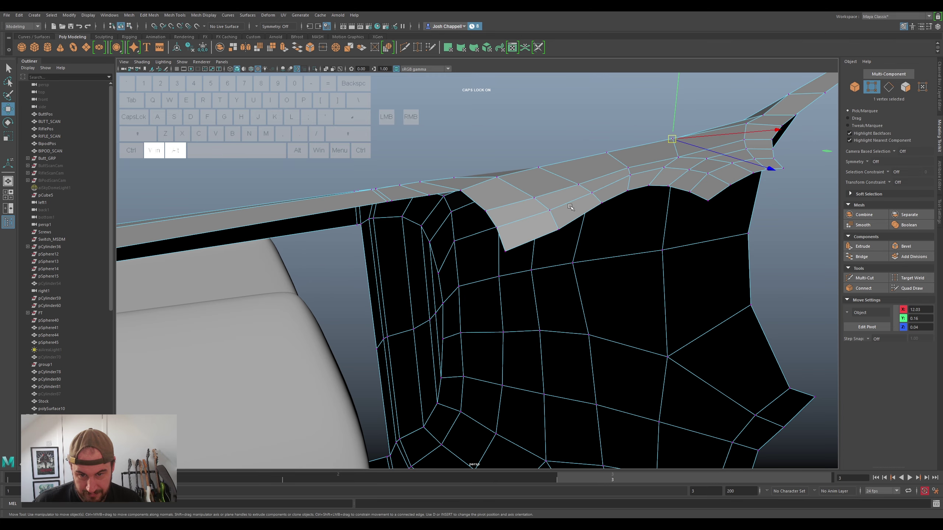
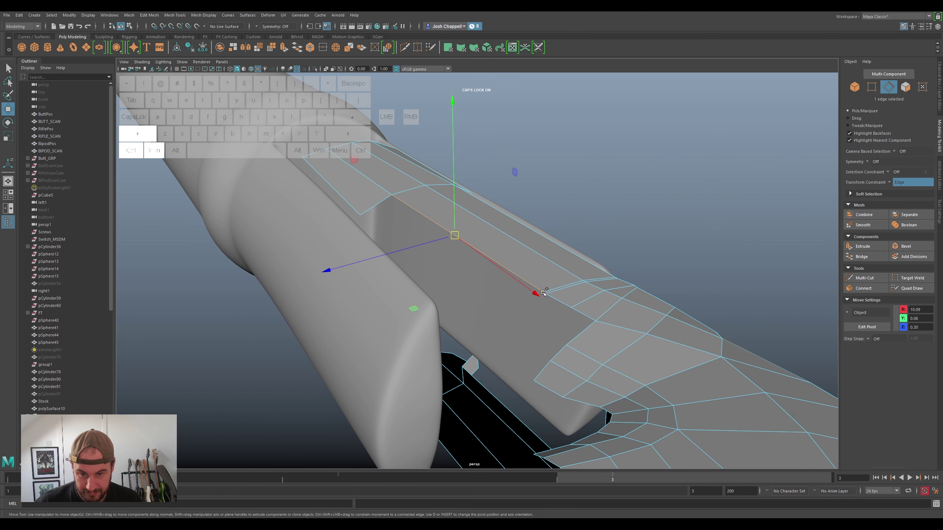
Select the arm's top edges and move them to straighten the upper border
left_click(544, 291)
left_click(557, 299)
left_click(580, 314)
left_click_drag(550, 305, 441, 314)
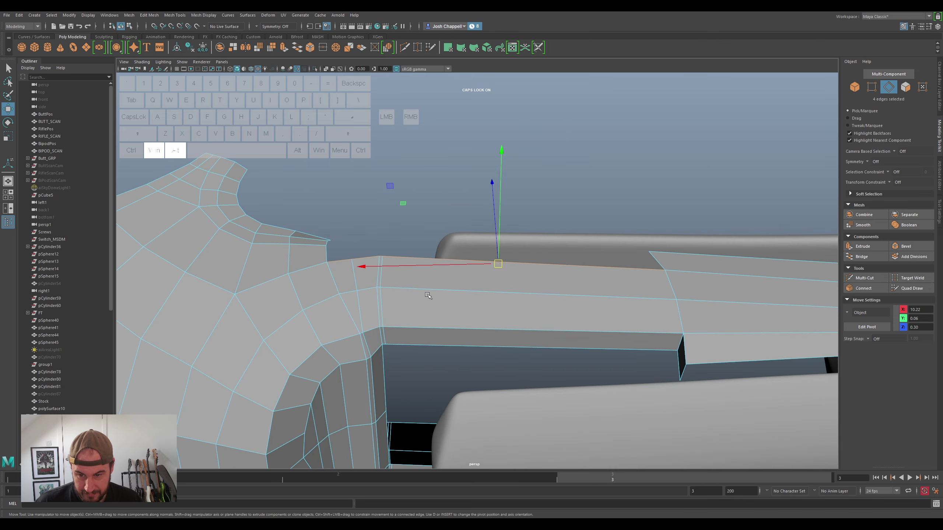
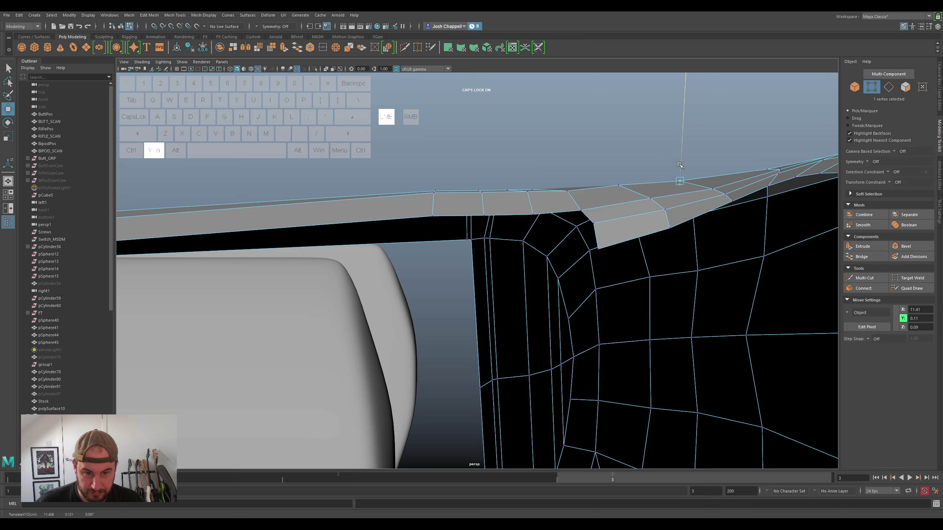
Nudge the upper flange and rim vertices into line, tapering the flange tip
left_click(619, 188)
left_click(622, 171)
left_click(570, 193)
left_click(570, 178)
left_click_drag(545, 234, 593, 232)
left_click(485, 200)
left_click(484, 186)
left_click(510, 206)
left_click(505, 189)
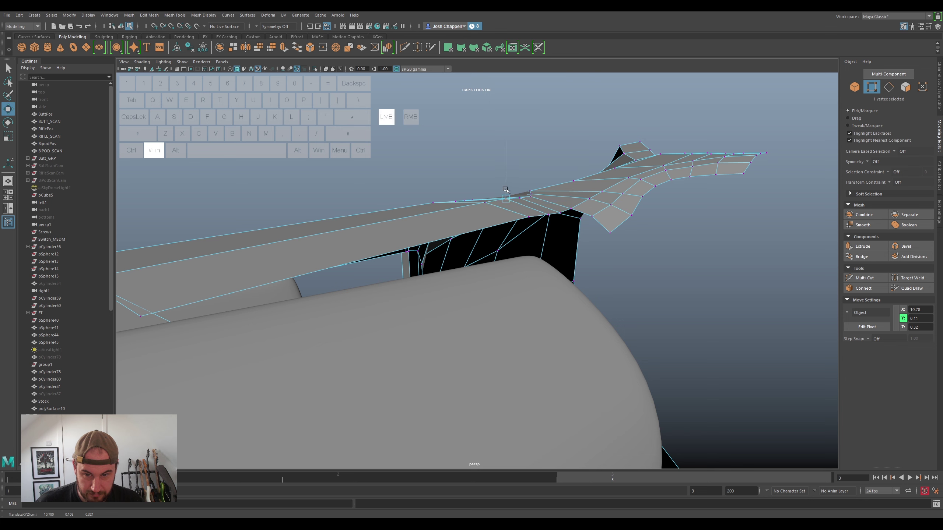
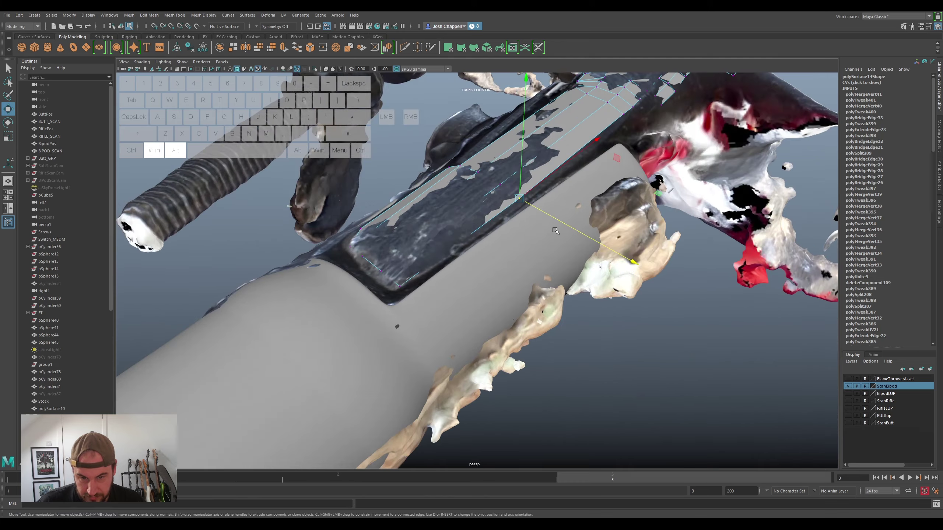
Pull the slot strip's bottom corners onto the scanned slot edges
left_click(428, 261)
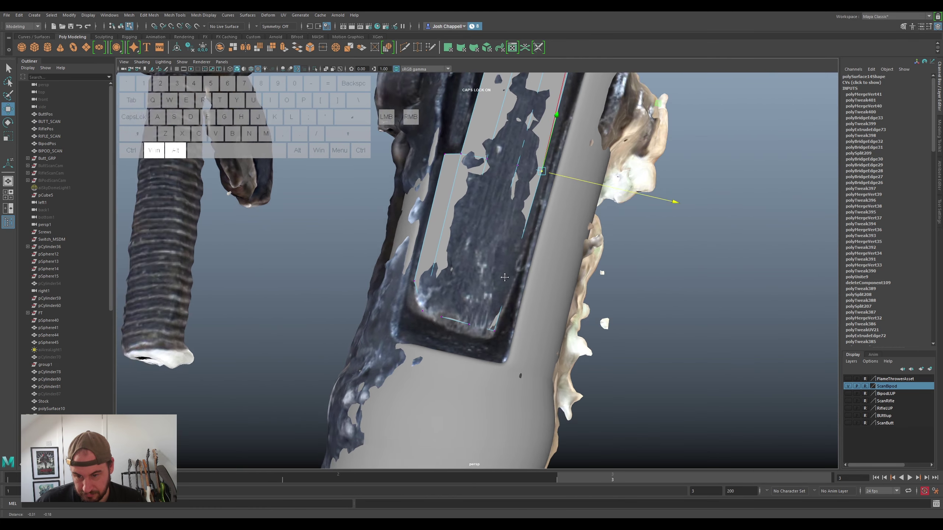
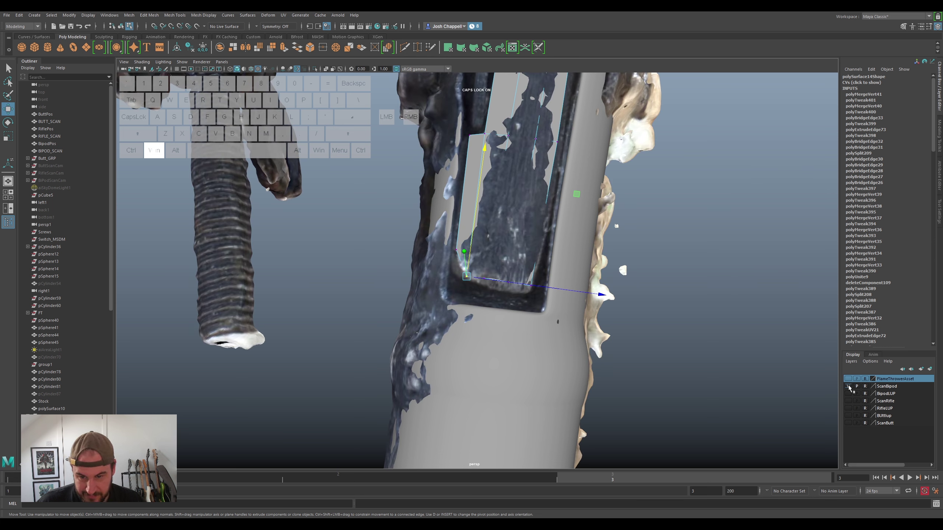
left_click(459, 248)
left_click(455, 249)
left_click_drag(459, 226, 467, 244)
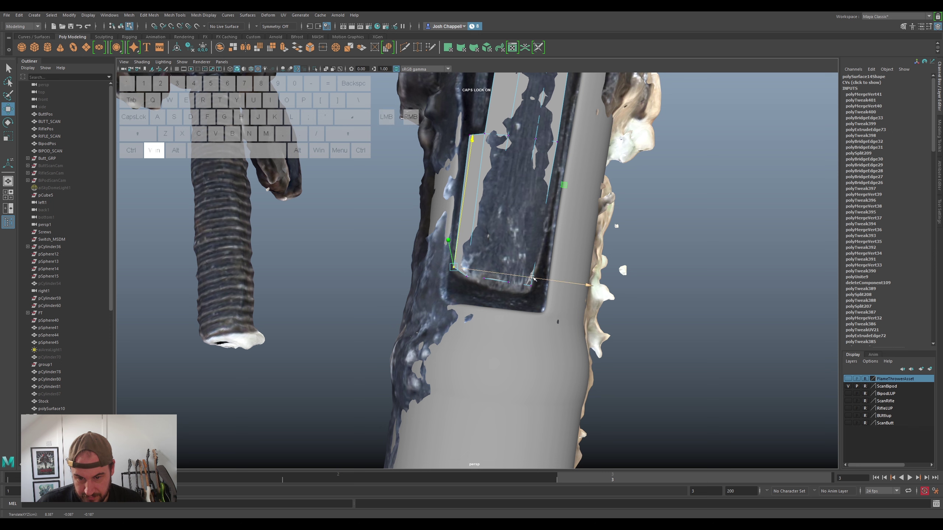
left_click(532, 285)
left_click_drag(533, 267, 537, 256)
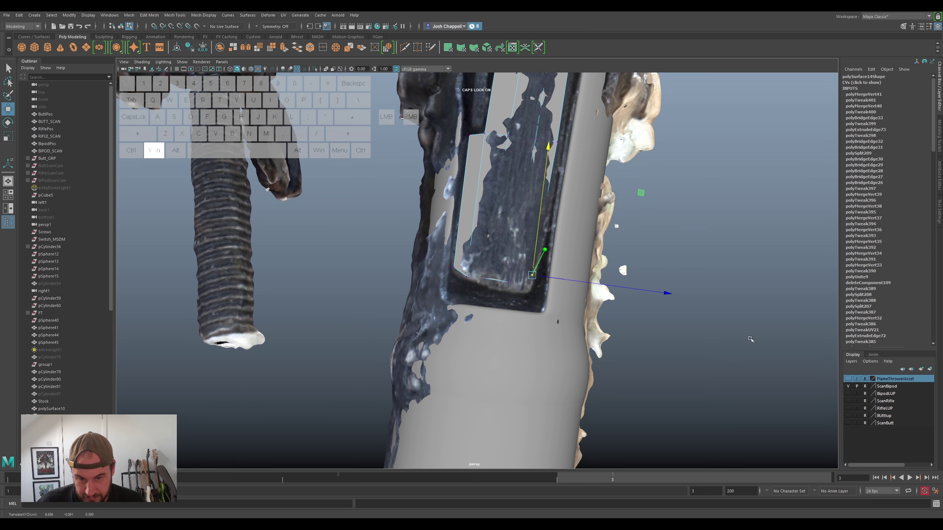
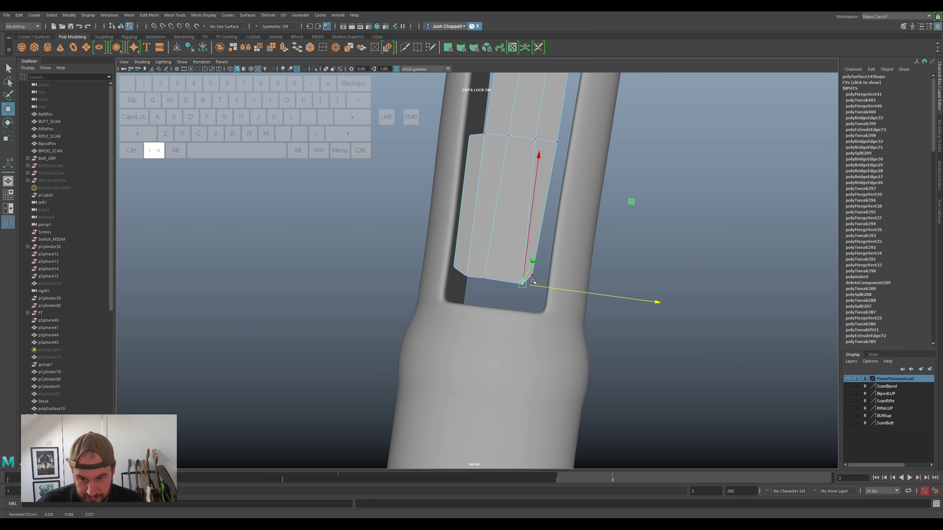
Fit the strip's bottom-edge, left-corner and middle vertices to the slot
left_click(536, 276)
left_click(536, 261)
left_click(488, 277)
left_click(497, 224)
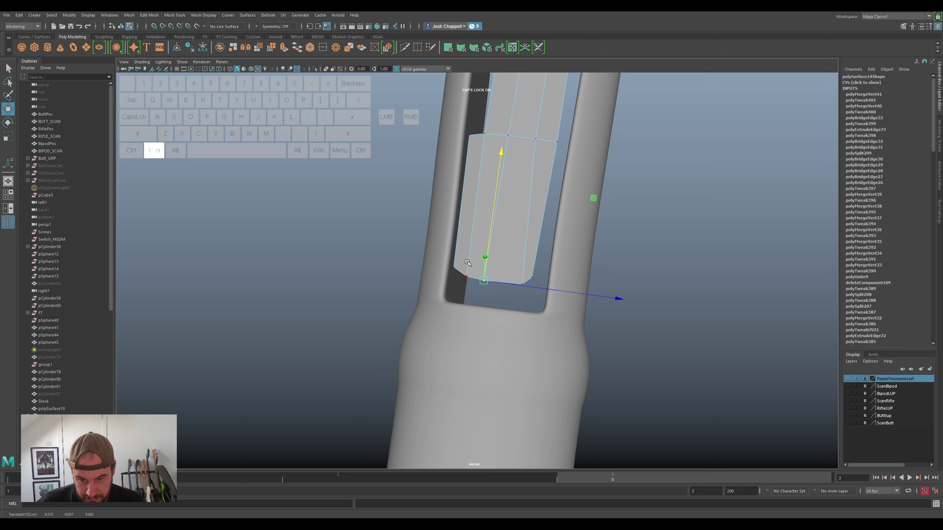
left_click(453, 269)
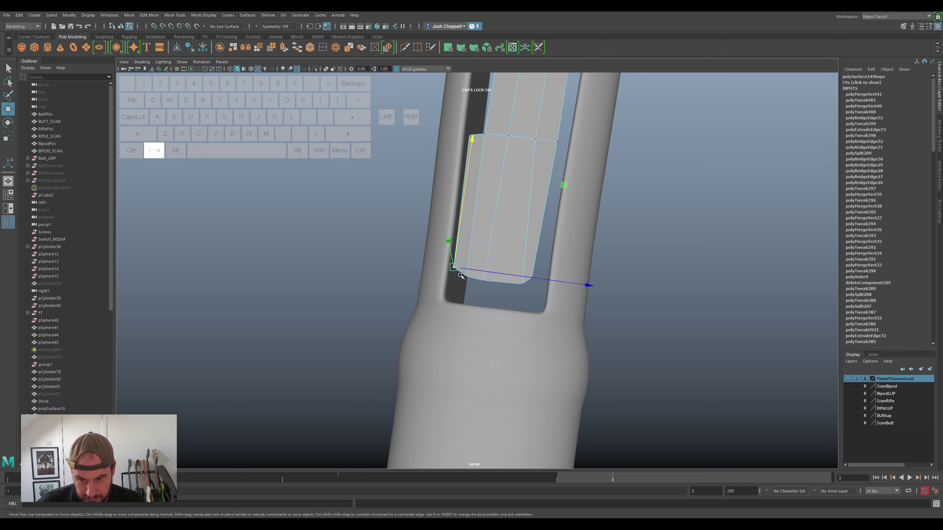
left_click(488, 280)
left_click(519, 282)
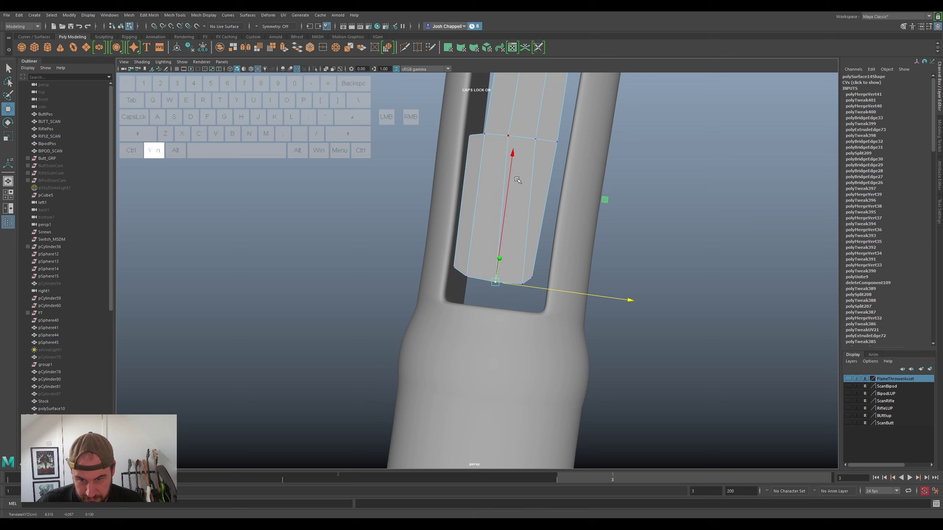
left_click(516, 139)
left_click(538, 139)
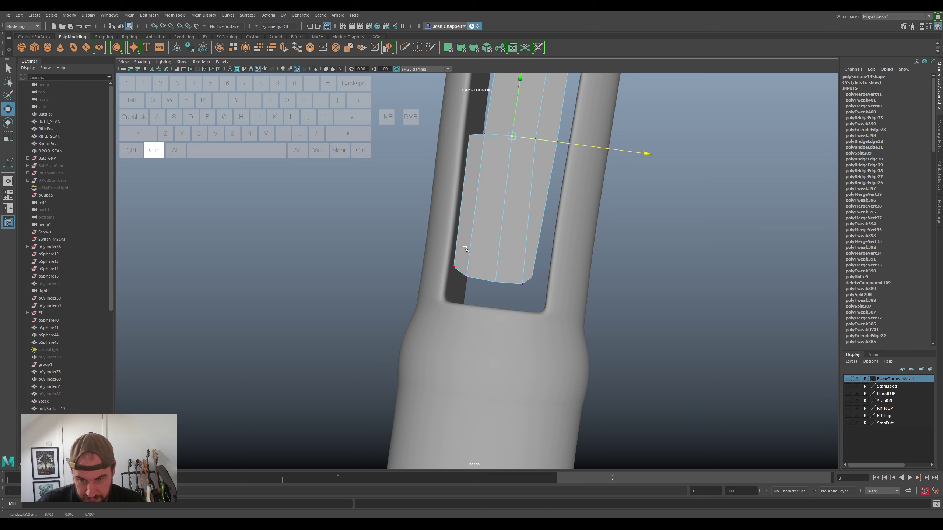
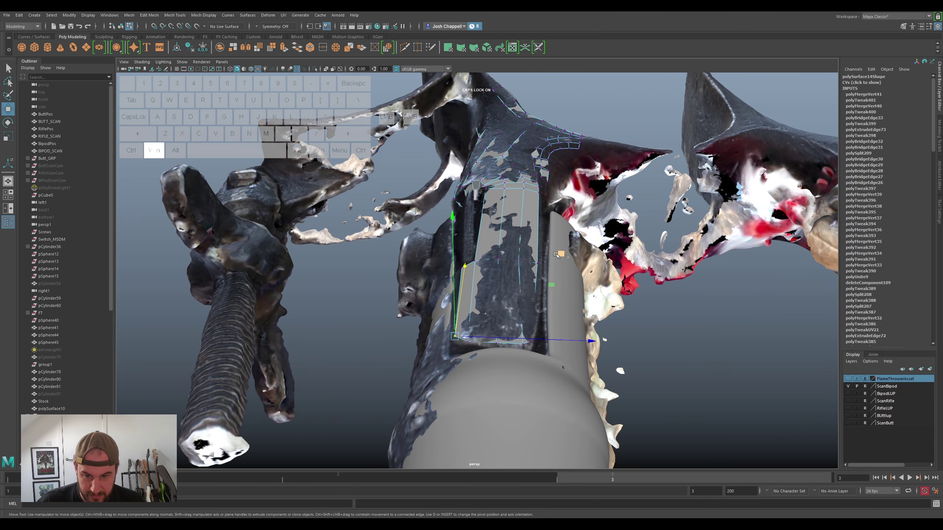
Work down the patch's edge vertices and pull its bottom corner onto the slot outline
left_click(506, 347)
left_click(521, 343)
left_click(520, 248)
left_click(530, 246)
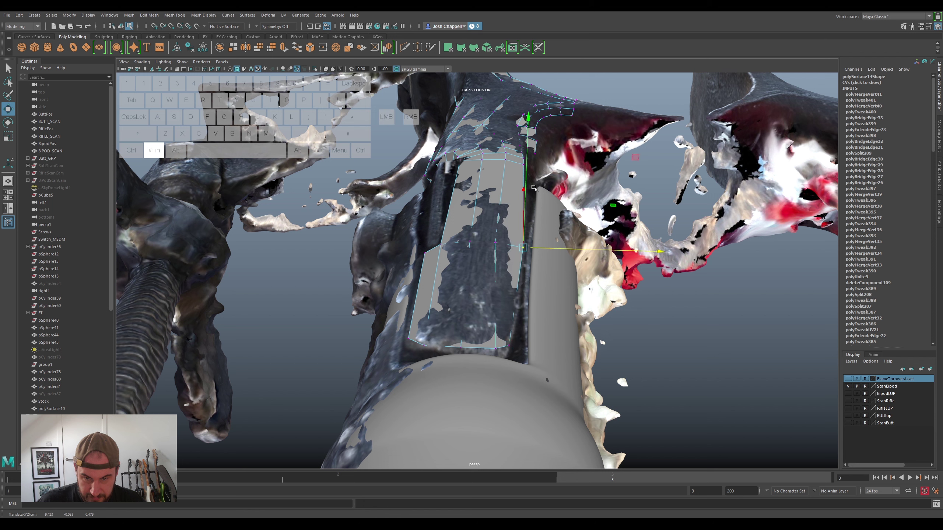
left_click(520, 166)
left_click(537, 164)
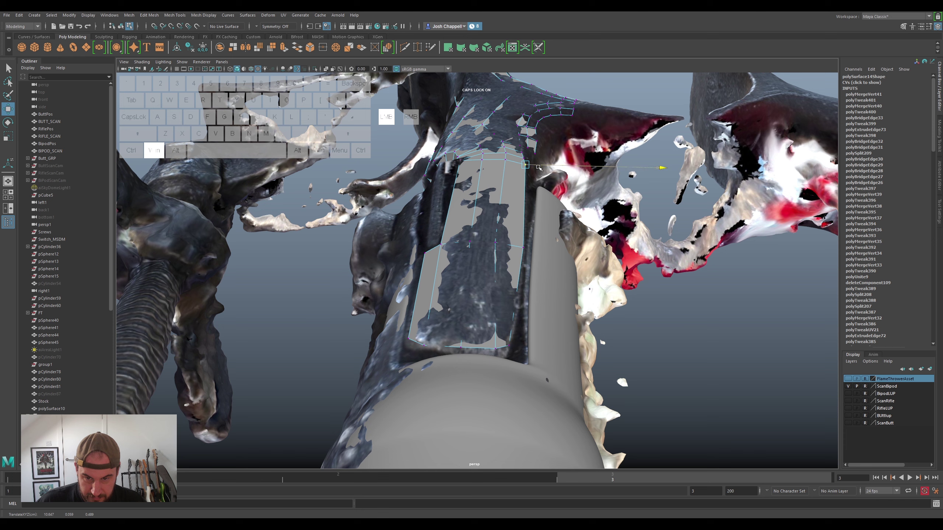
left_click(523, 246)
left_click(510, 342)
left_click(521, 343)
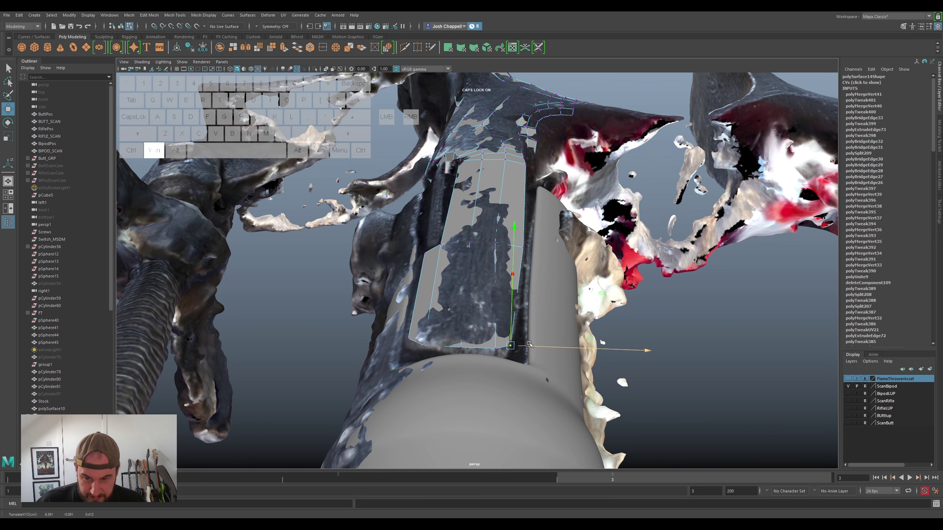
left_click_drag(536, 347, 525, 378)
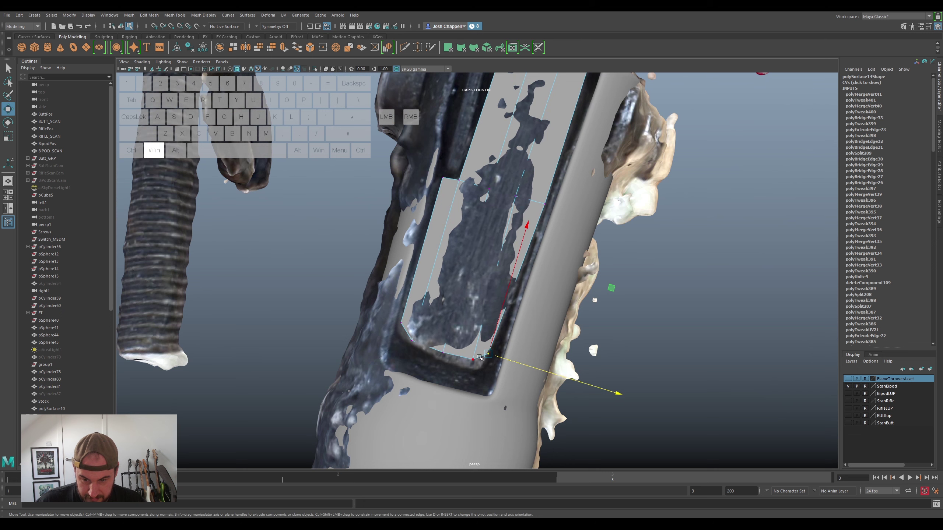
Reposition the patch's lower corner vertices, undoing one misplaced move
left_click(473, 357)
left_click(492, 315)
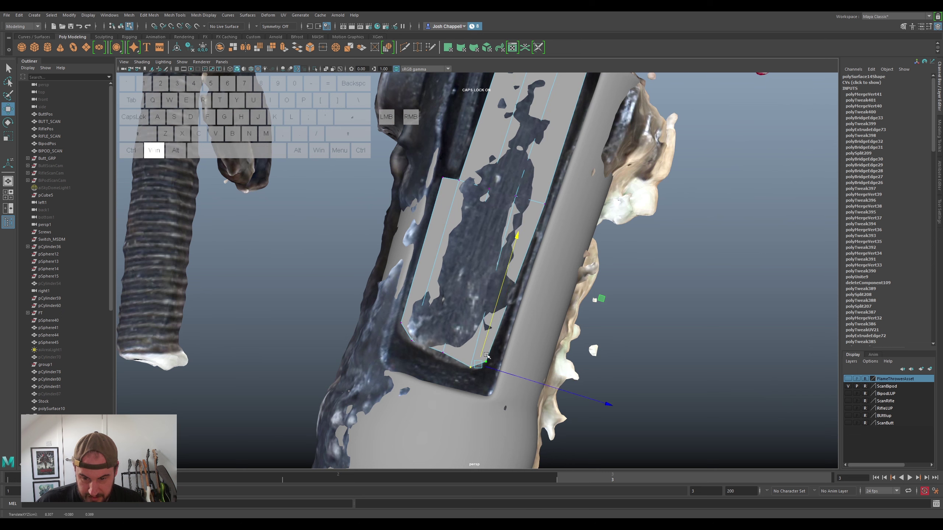
left_click(471, 367)
left_click(492, 368)
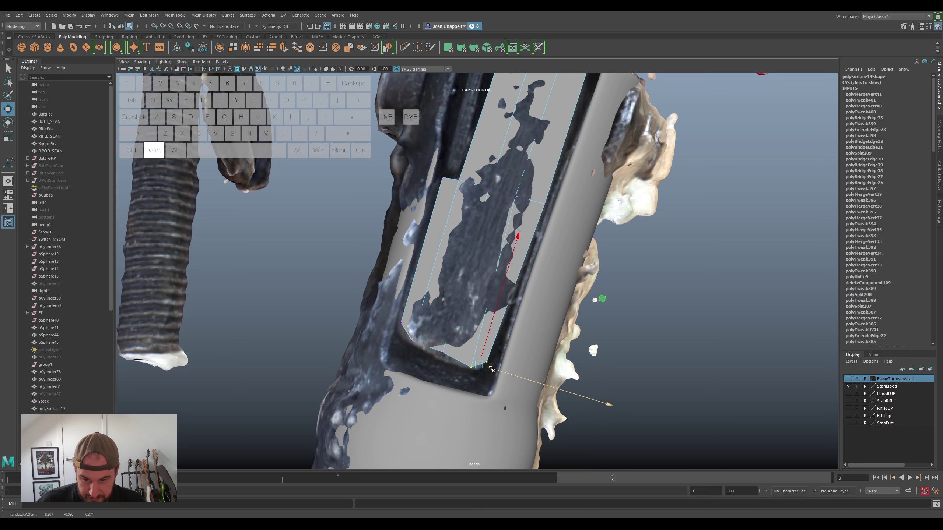
key("ctrl+super+z")
left_click(471, 365)
left_click(487, 370)
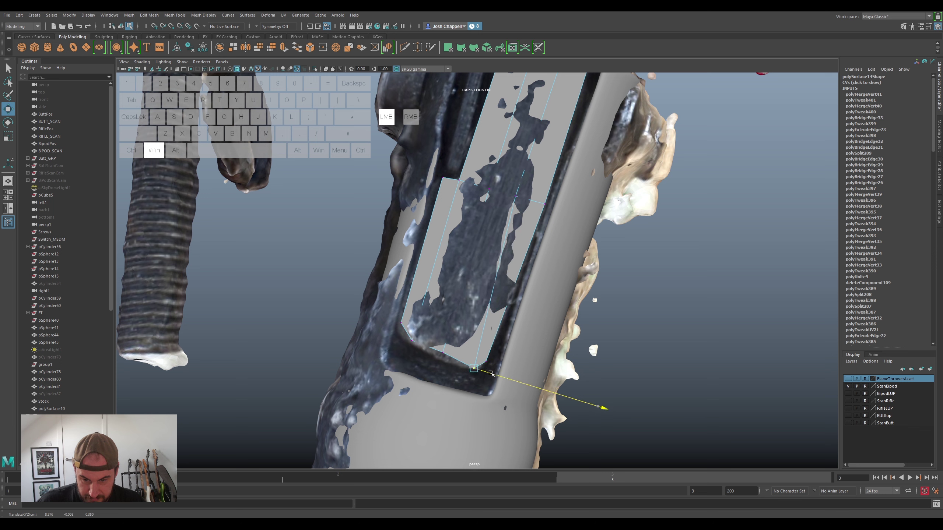
left_click(486, 362)
left_click(493, 343)
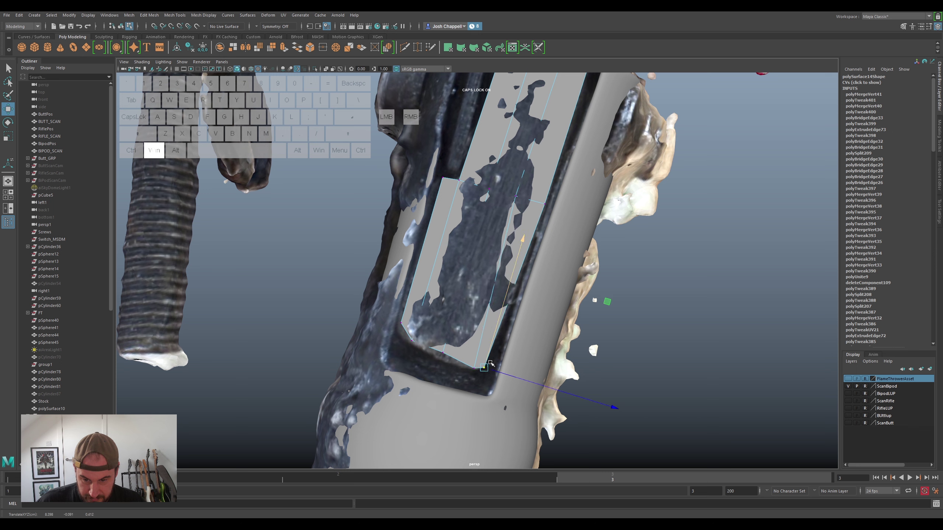
Fit the vertices along the patch bottom to the scan and view along the arm
left_click(494, 370)
left_click(446, 350)
left_click(454, 328)
left_click(415, 339)
left_click(418, 324)
left_click(425, 343)
left_click(404, 322)
left_click(410, 310)
left_click(423, 330)
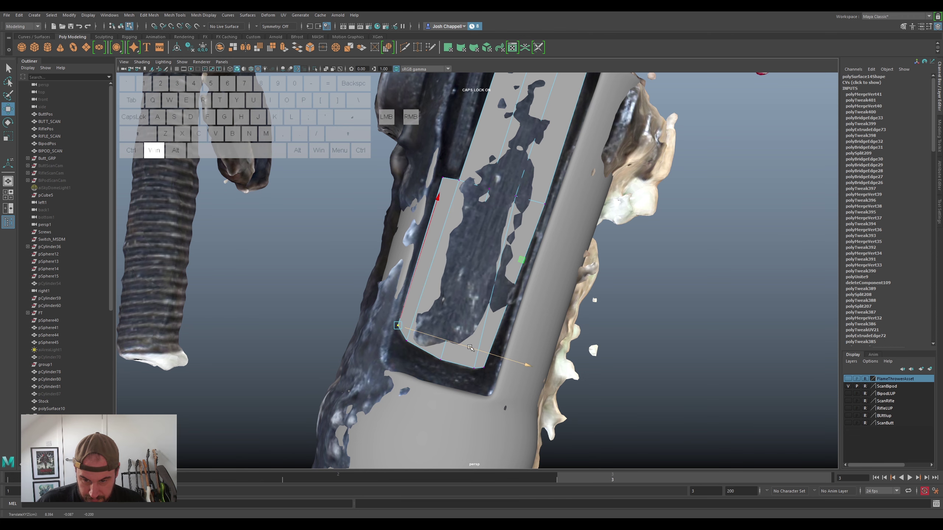
left_click_drag(536, 365, 663, 359)
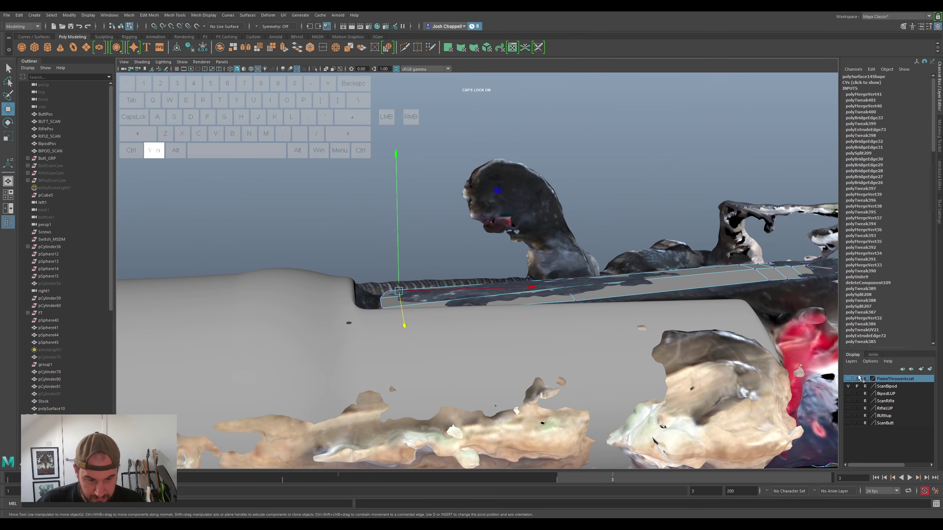
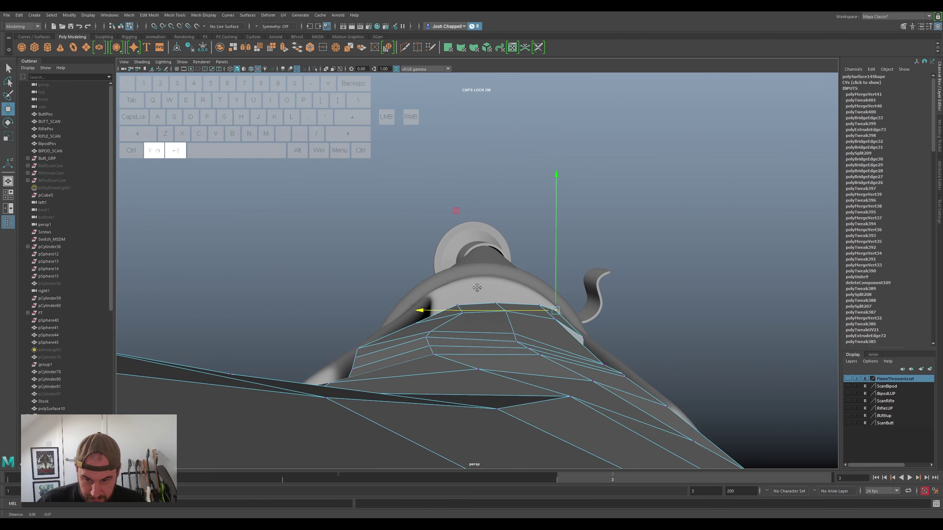
Move the strip's end vertex near the clamp to fit the arm
left_click(502, 337)
left_click_drag(483, 336, 469, 341)
left_click_drag(517, 345, 512, 345)
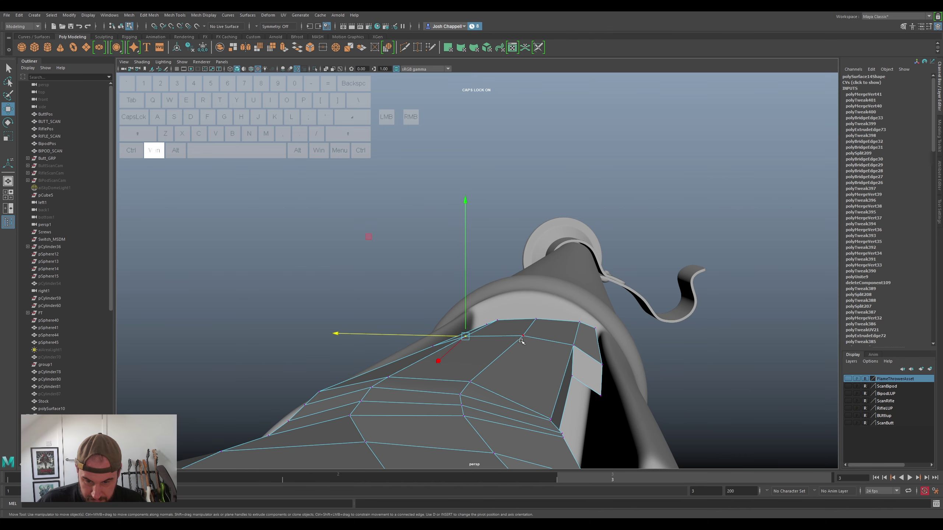
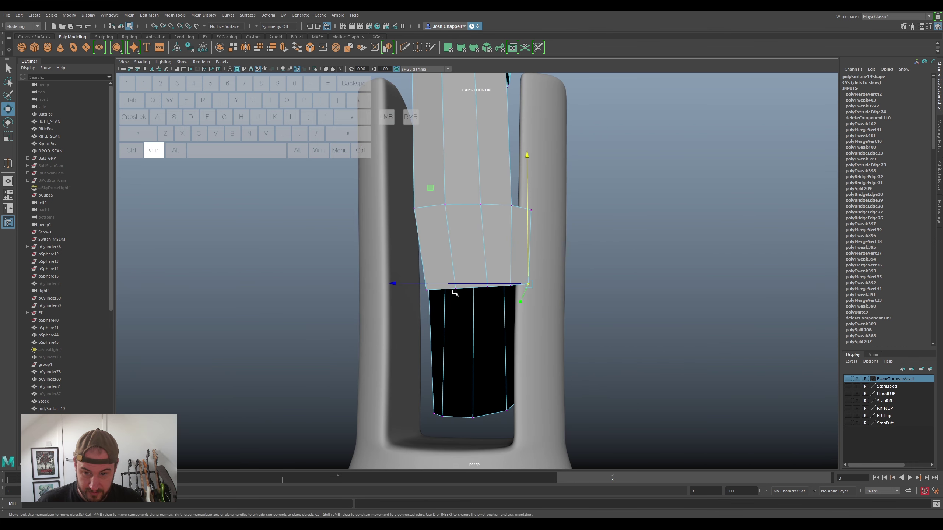
Shift the strip's edge vertex against the arm opening and look into the opening
left_click_drag(518, 380, 514, 292)
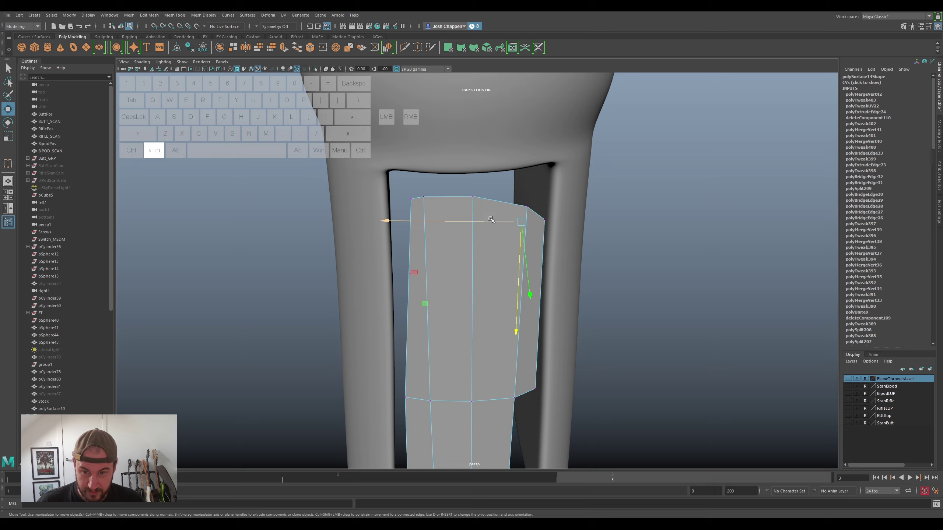
left_click_drag(485, 236, 499, 299)
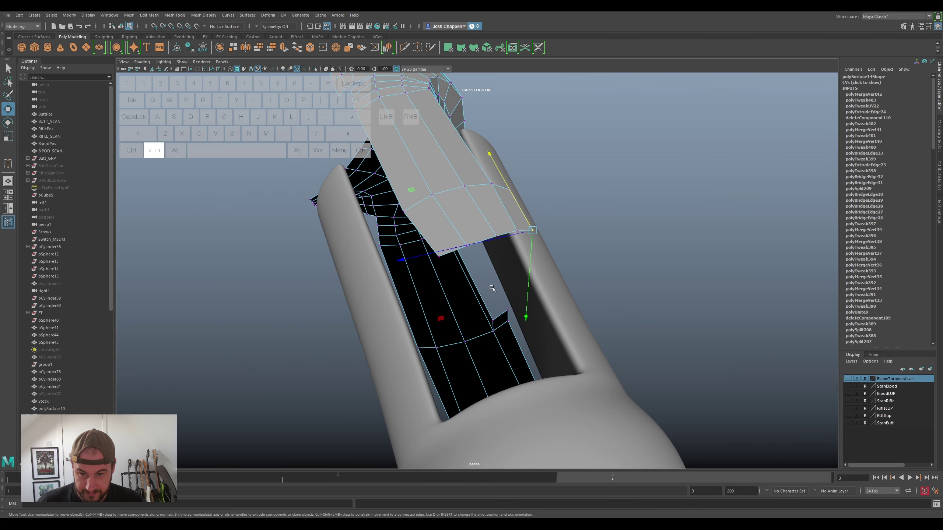
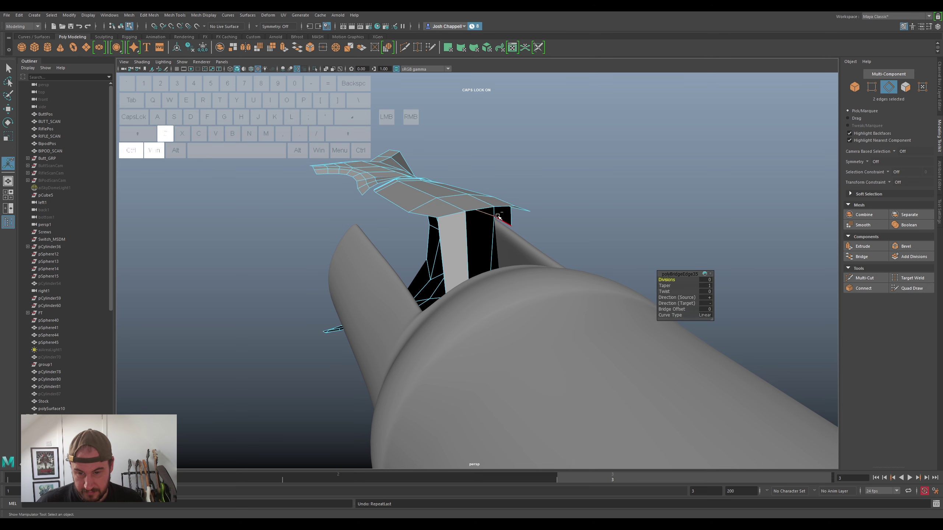
Bridge the first pair of open border edges on the slot strip
key("ctrl+super+z")
left_click(475, 208)
key("super+g")
left_click(504, 207)
left_click_drag(515, 306, 505, 260)
Bridge the next open edge along the arm to its opposite edge, closing the gap
left_click(502, 200)
key("super+g")
left_click(537, 208)
left_click_drag(608, 209, 530, 257)
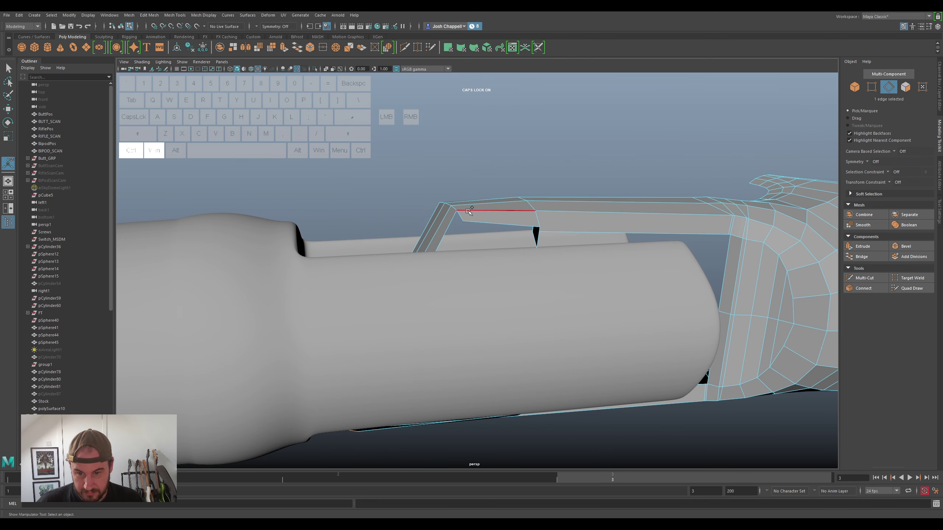
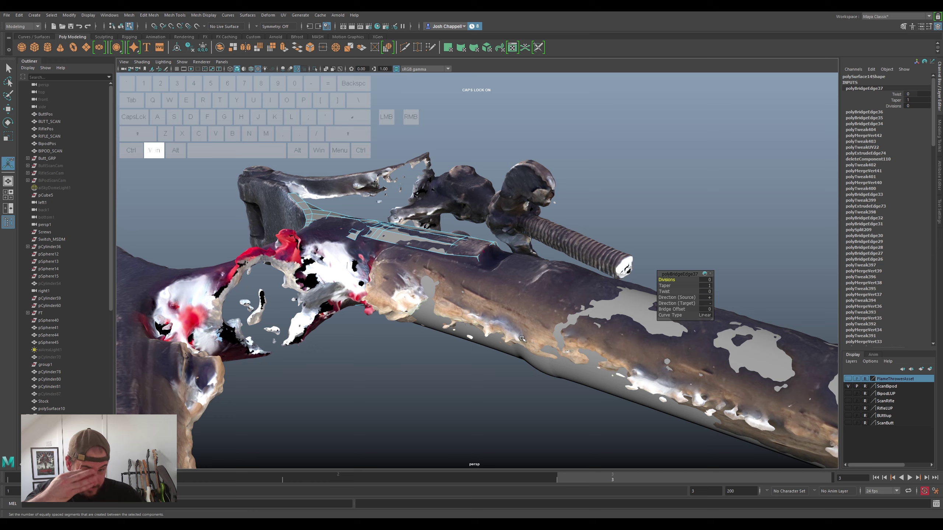
Orbit around the scan to check the bridged faces against it
left_click_drag(601, 313, 503, 313)
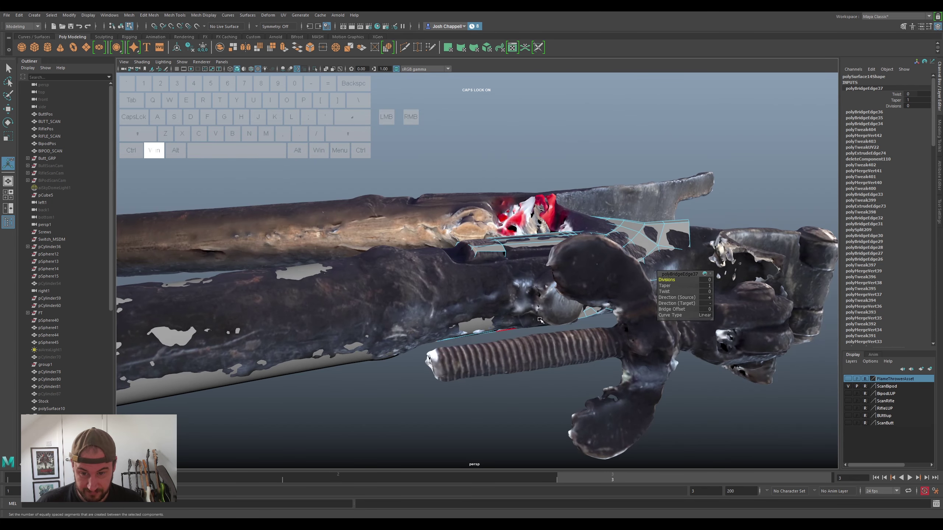
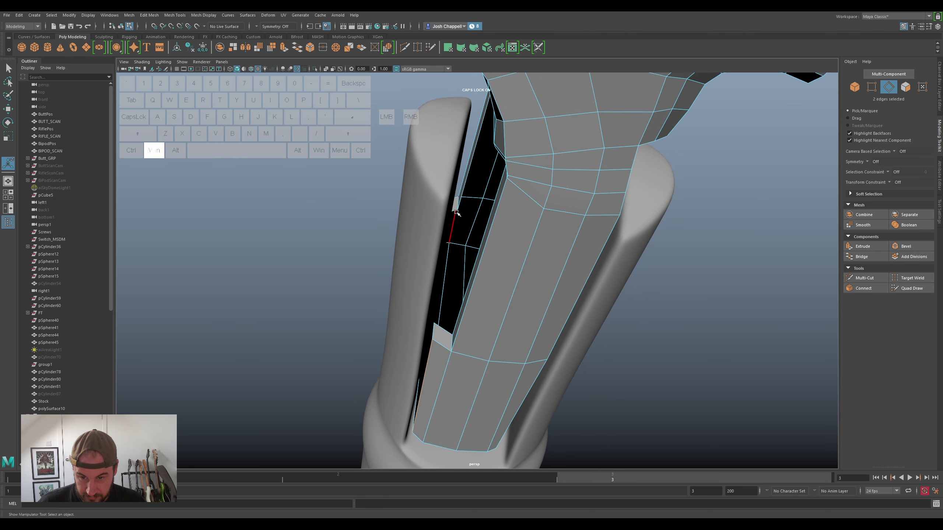
Bridge the two facing open edges inside the arm slot with 0 divisions
left_click(455, 208)
left_click(443, 327)
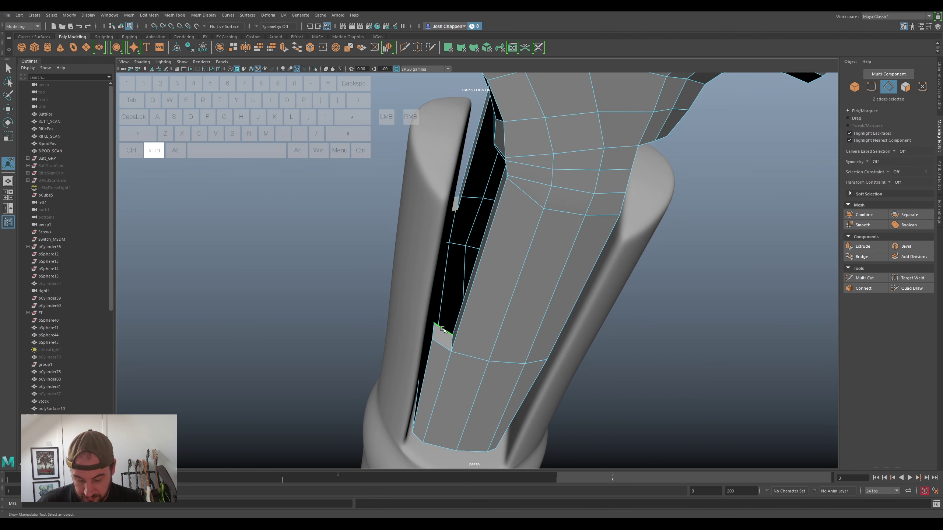
key("super+g")
left_click(474, 202)
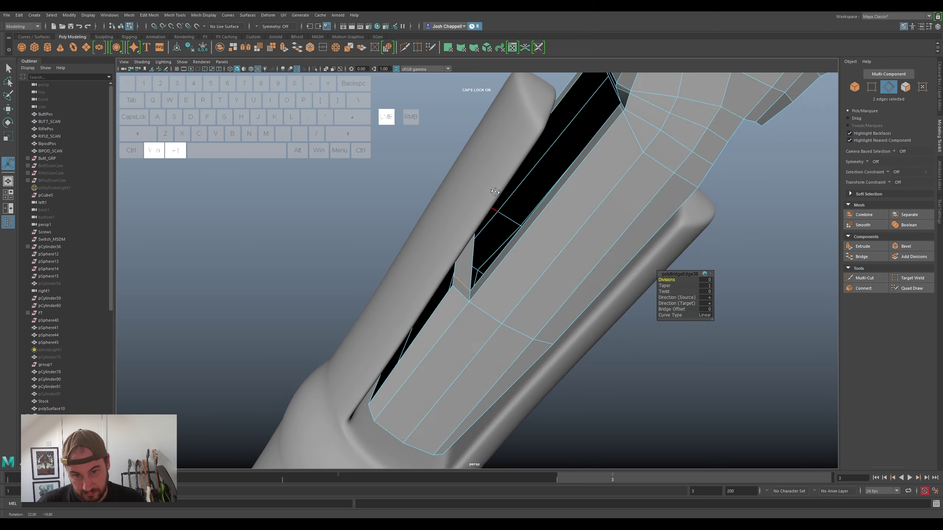
Bridge the long open edges along the slot's upper border to close the gap
left_click(608, 153)
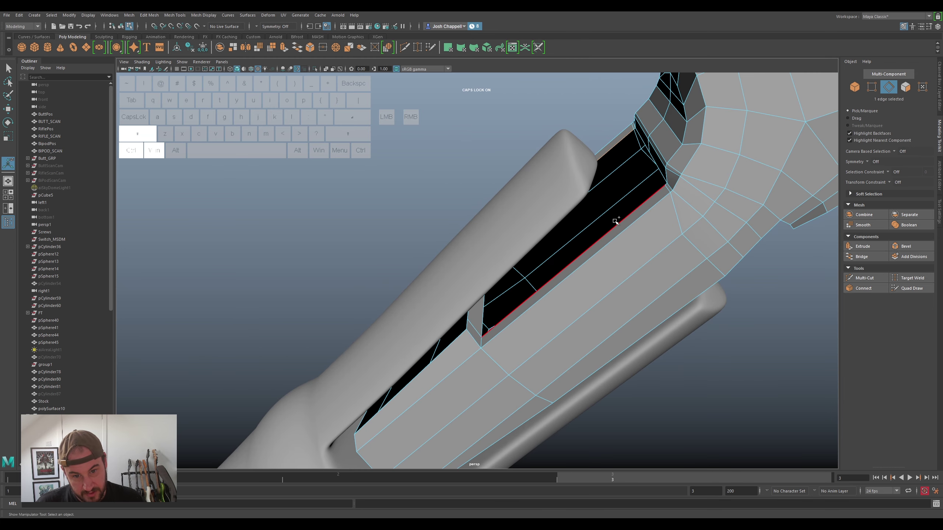
left_click(614, 222)
key("super+g")
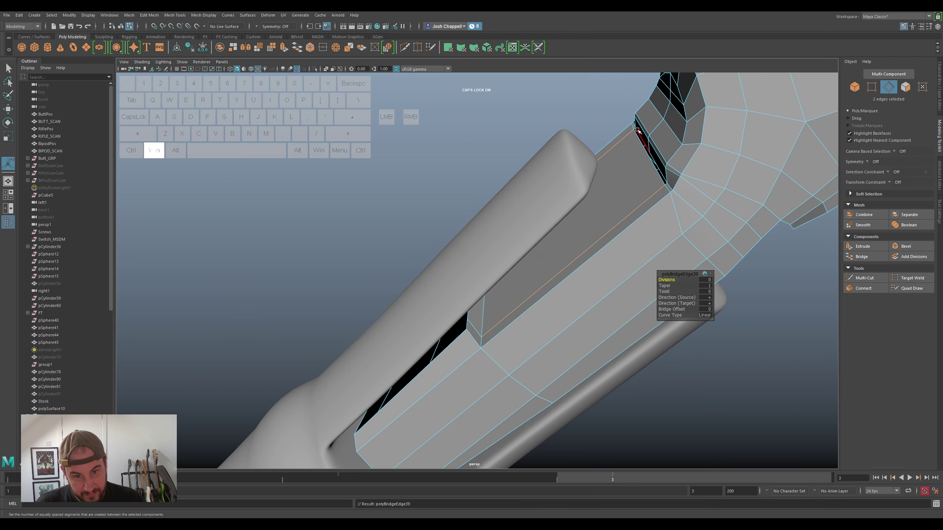
left_click_drag(638, 156, 675, 164)
left_click(466, 252)
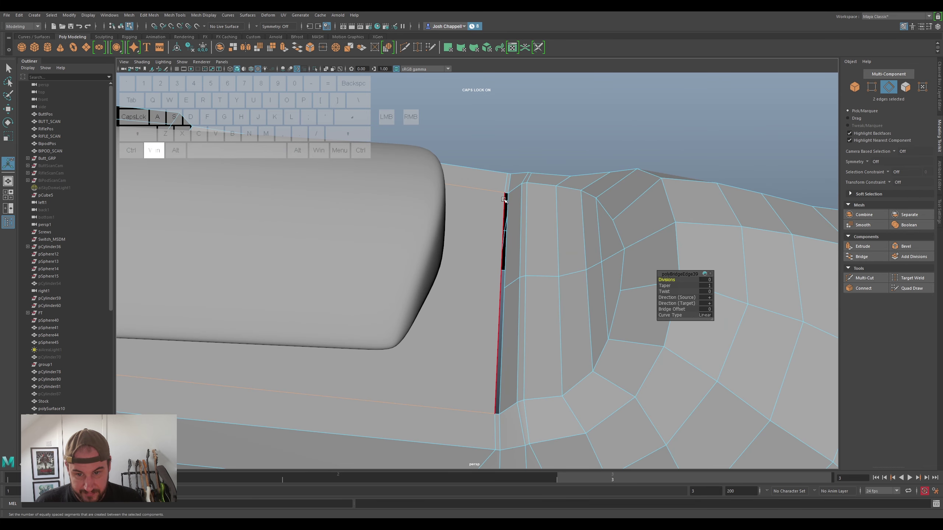
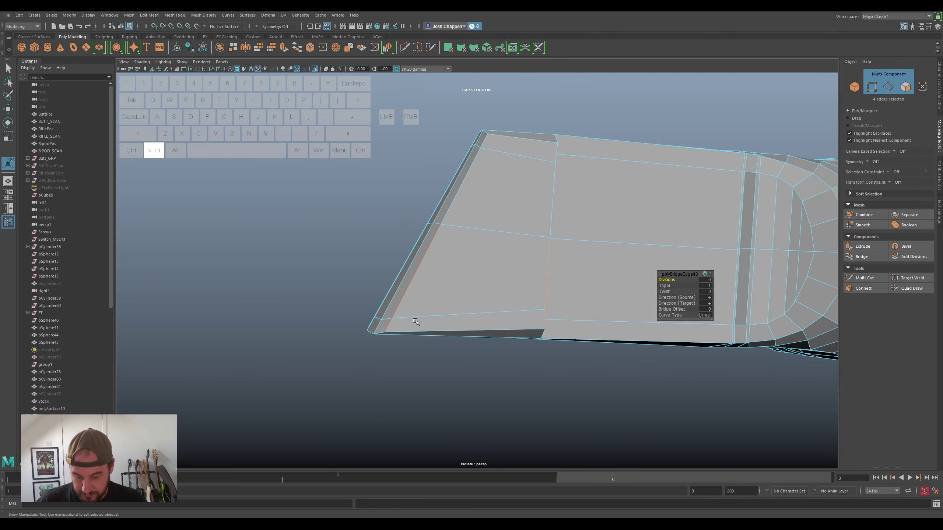
Smooth-preview the mesh and orbit to the arm-yoke opening, picking its border edge
key("super+3")
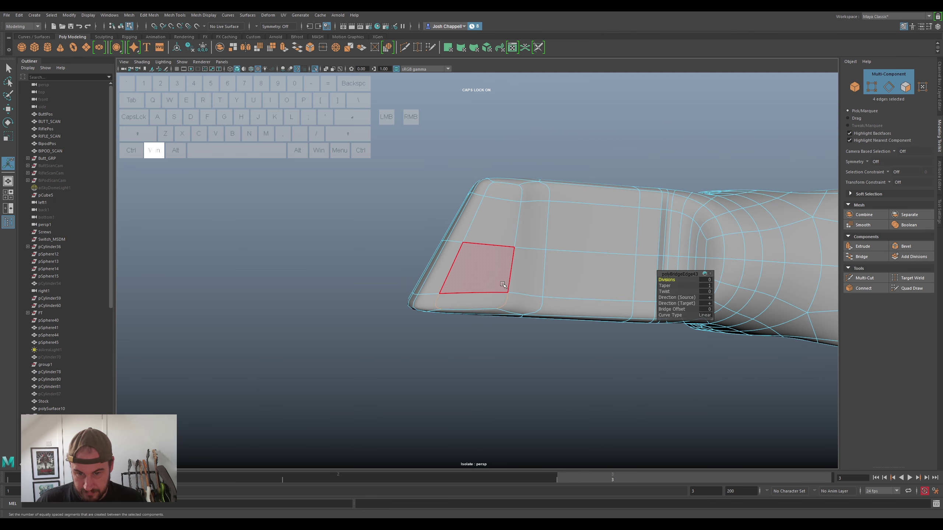
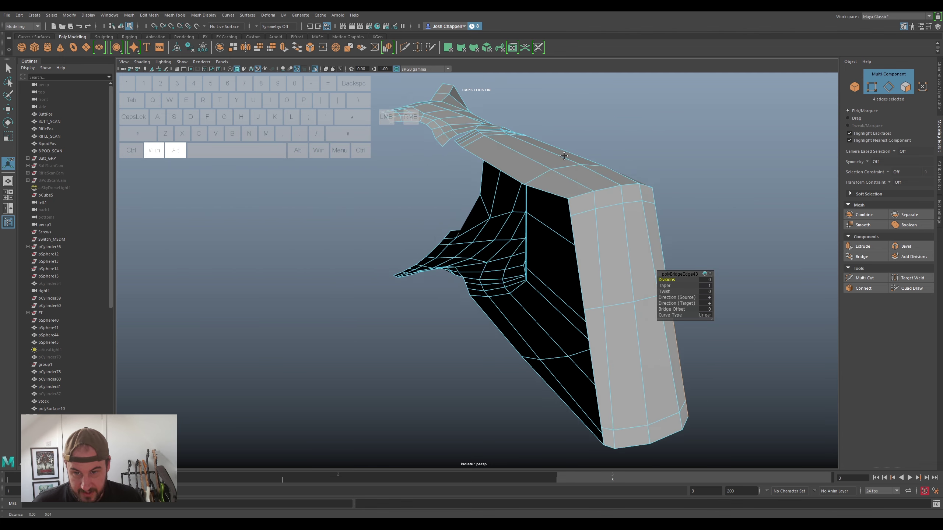
left_click_drag(498, 215, 550, 148)
left_click(458, 278)
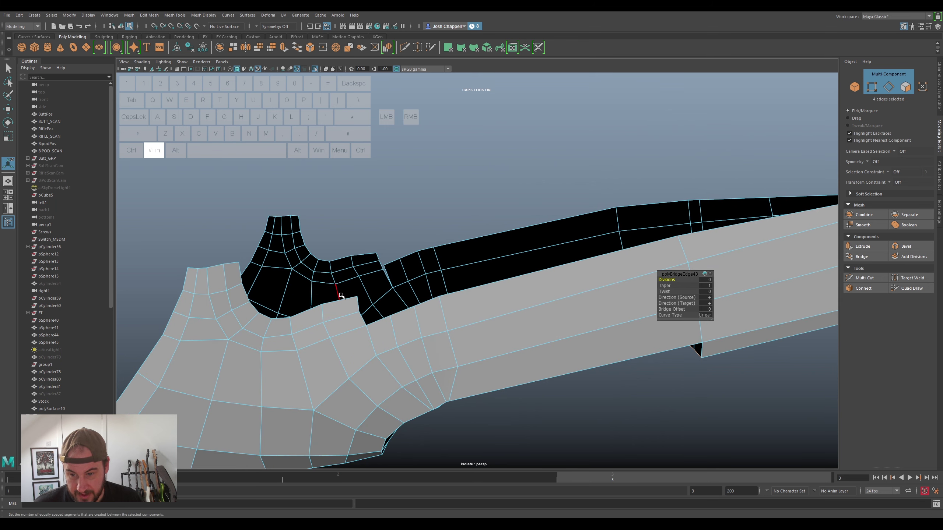
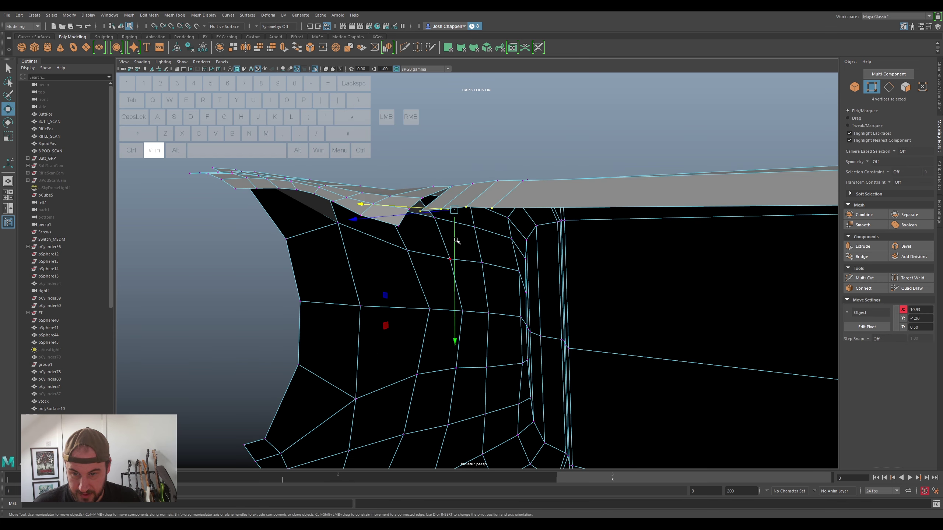
Move the corner vertices at the arm-to-yoke junction to tighten the notch onto the scan
left_click_drag(455, 235, 458, 227)
left_click_drag(454, 246, 439, 269)
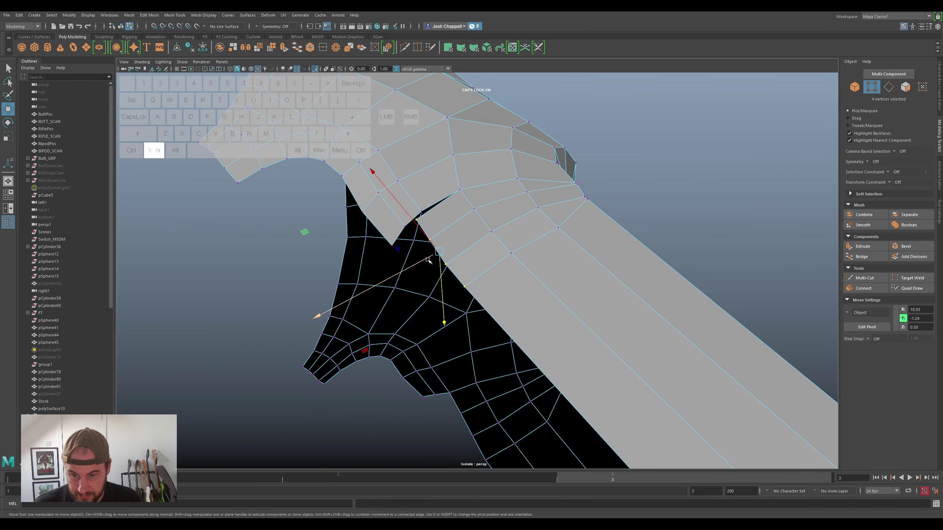
left_click(418, 261)
left_click(420, 261)
left_click(424, 219)
left_click(404, 225)
left_click(430, 236)
left_click(422, 243)
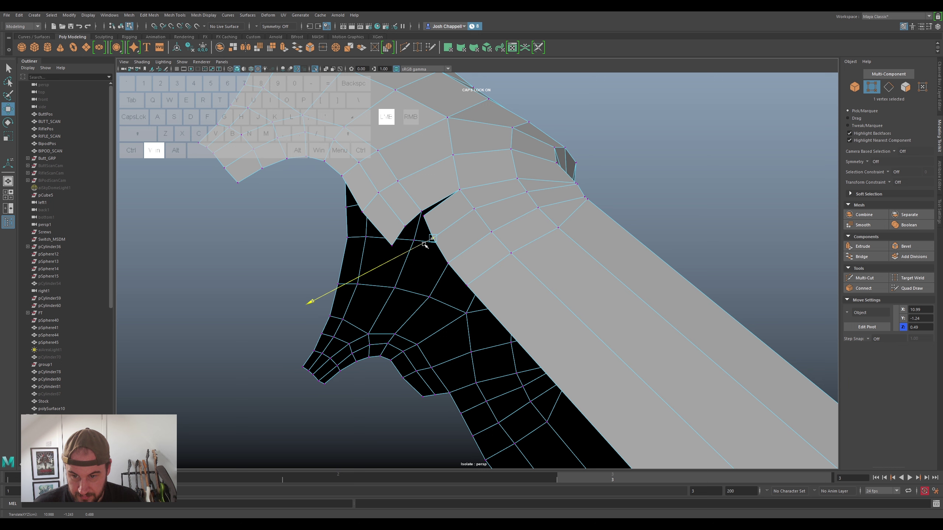
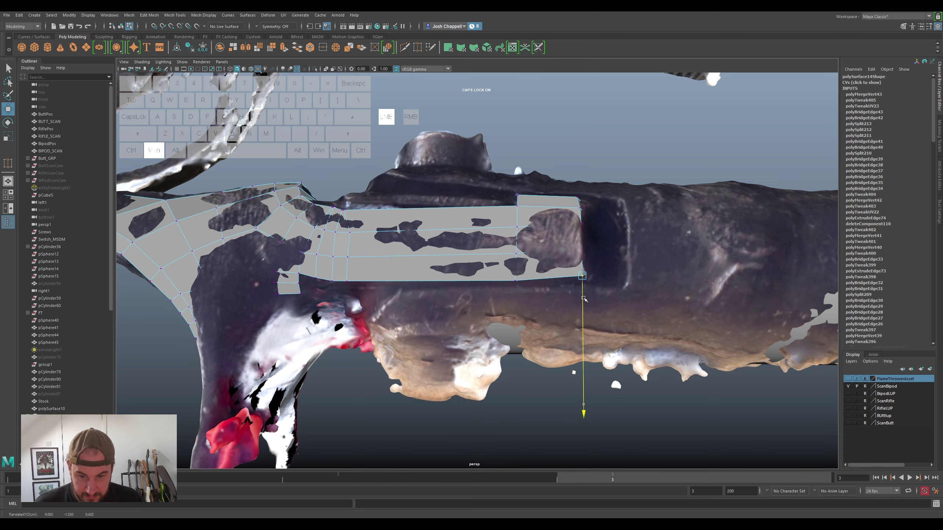
Shift the top-border vertices of the narrow arm side wall to sit evenly on the scan
left_click_drag(616, 307, 554, 281)
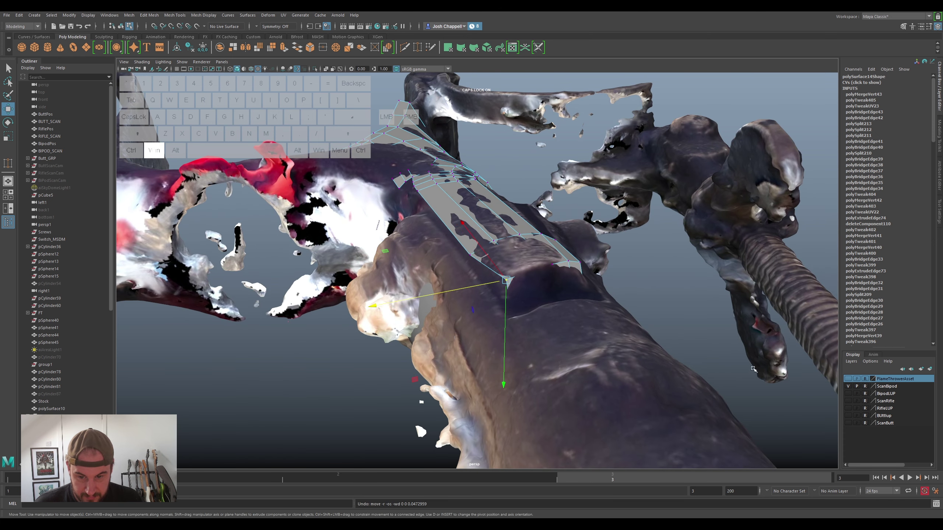
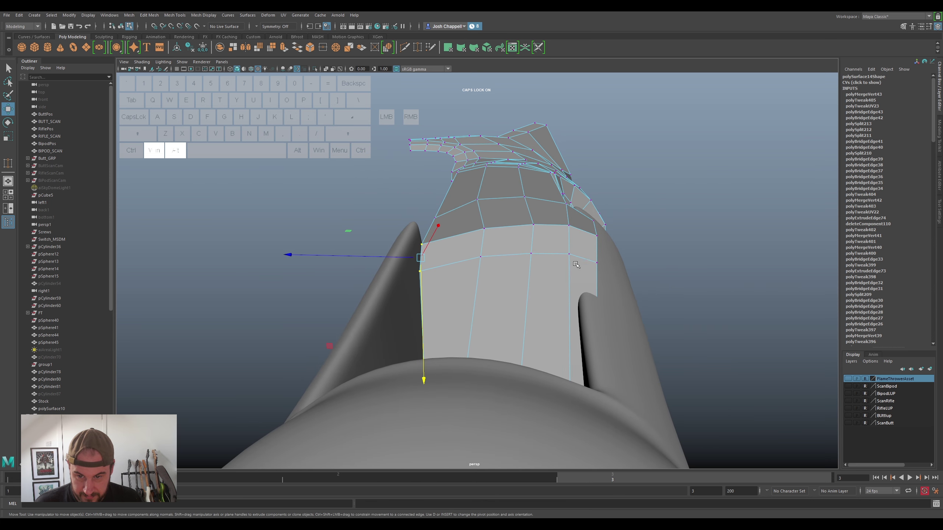
left_click(488, 244)
left_click(477, 267)
left_click(469, 250)
left_click(520, 236)
left_click(512, 264)
left_click(500, 245)
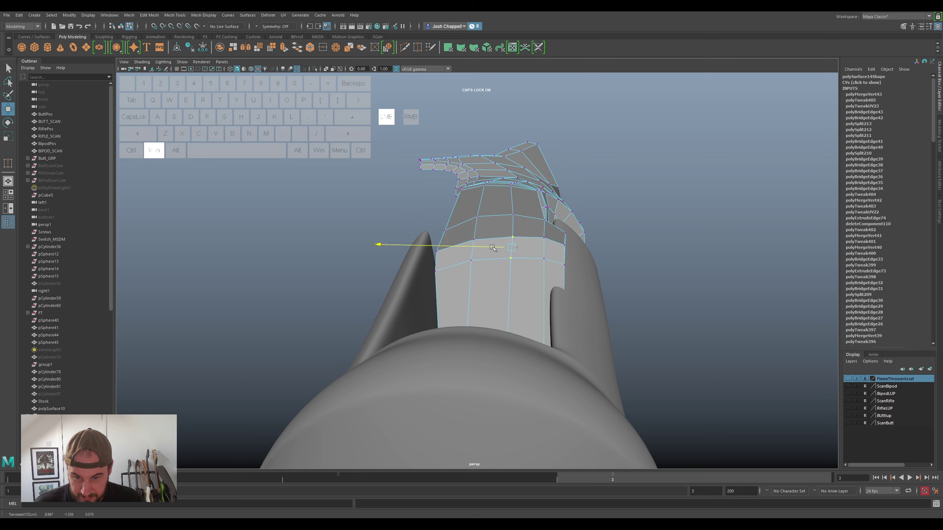
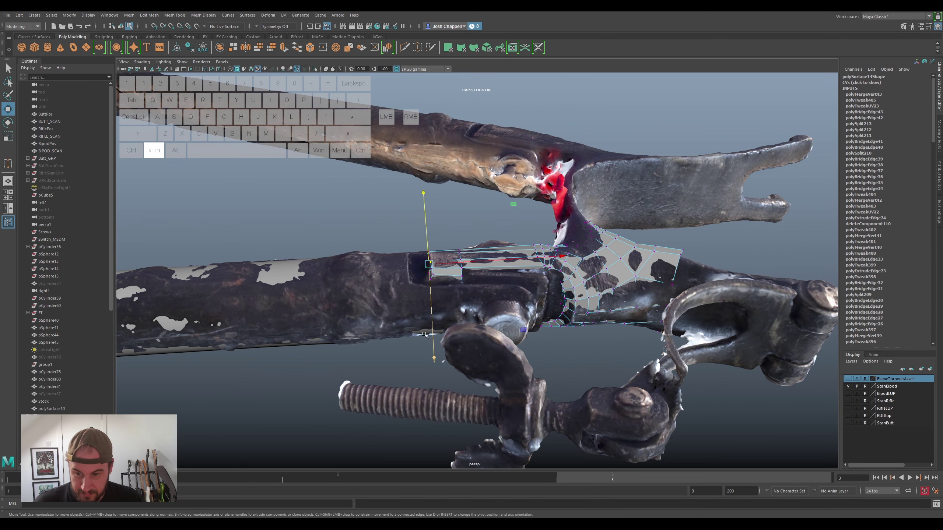
Hide the ScanBipod layer and toggle the smooth preview of the cylindrical arm mesh
left_click(398, 320)
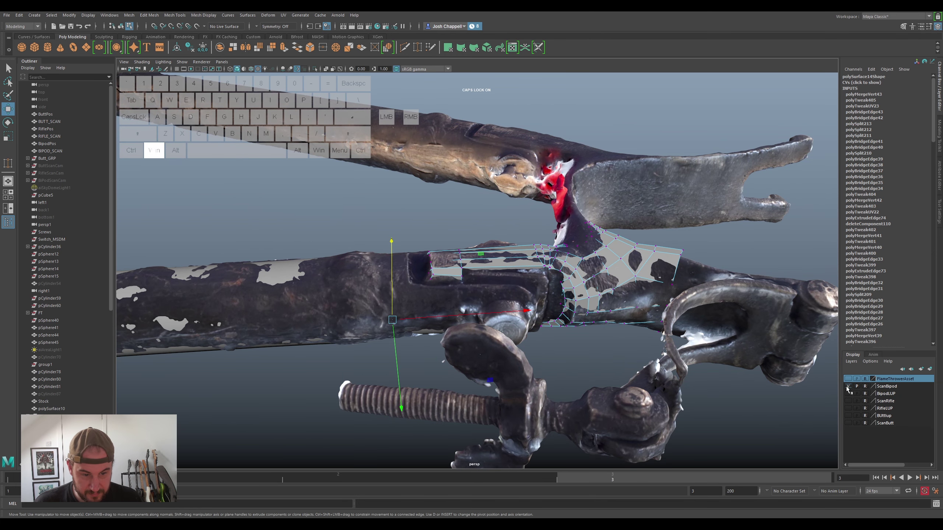
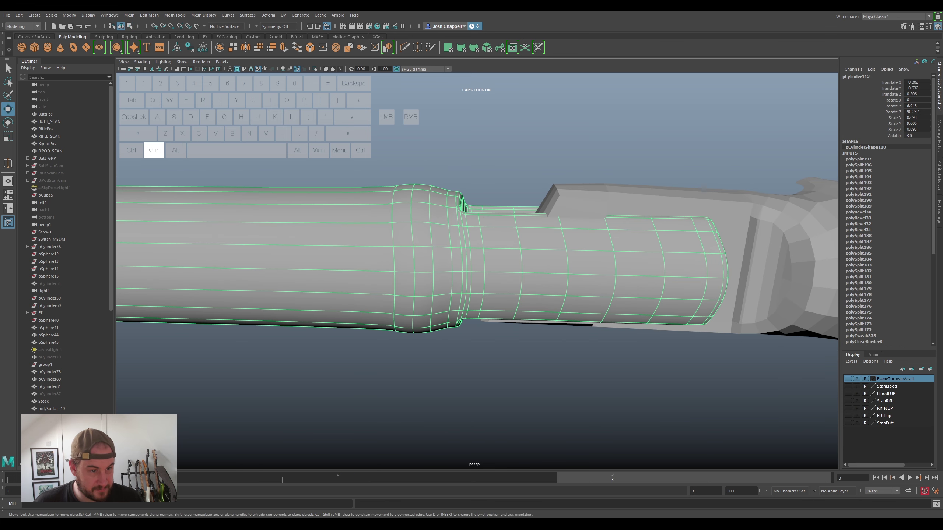
key("super+1")
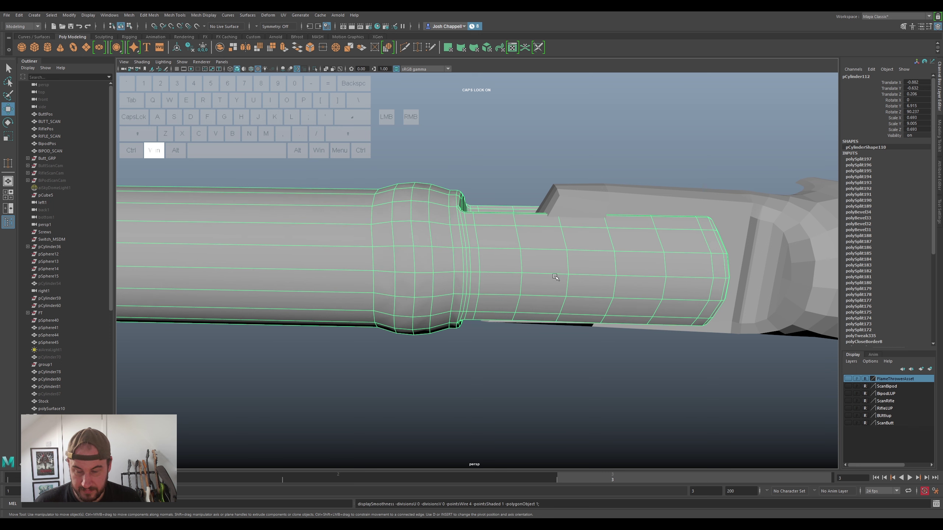
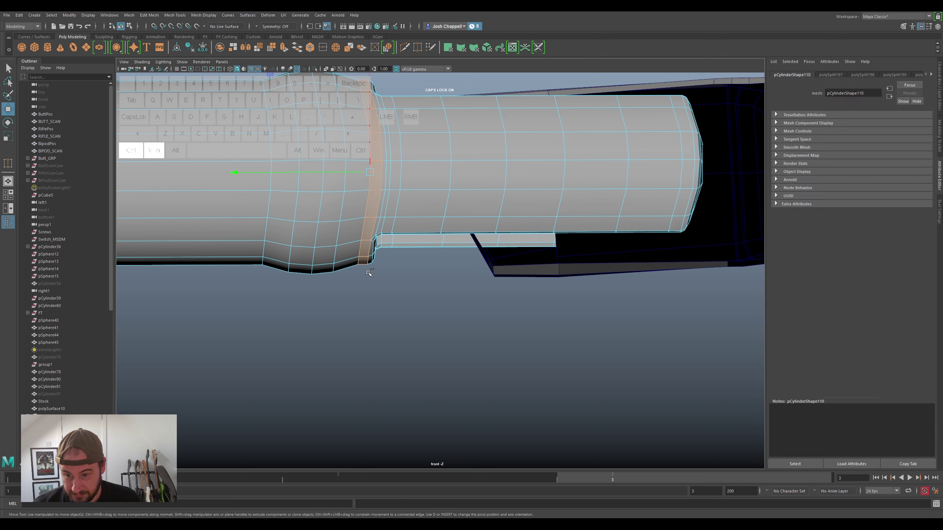
Select two edge loops around the tube and slide them toward the collar
left_click_drag(371, 271, 376, 278)
left_click(379, 229)
double_click(383, 211)
left_click(375, 246)
double_click(373, 260)
left_click_drag(389, 83, 377, 100)
left_click_drag(406, 102, 384, 144)
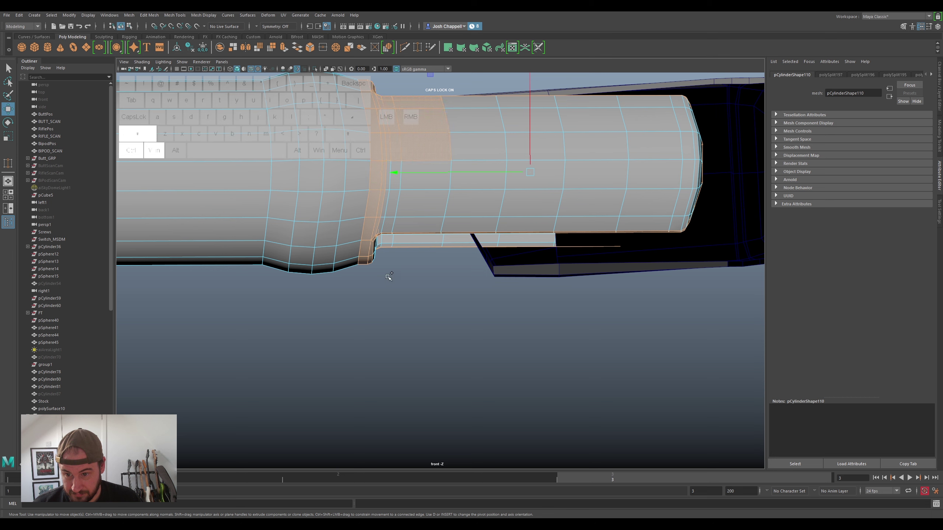
Select the tube's front-section faces and review the whole arm
left_click_drag(372, 274, 404, 232)
left_click_drag(383, 261, 476, 141)
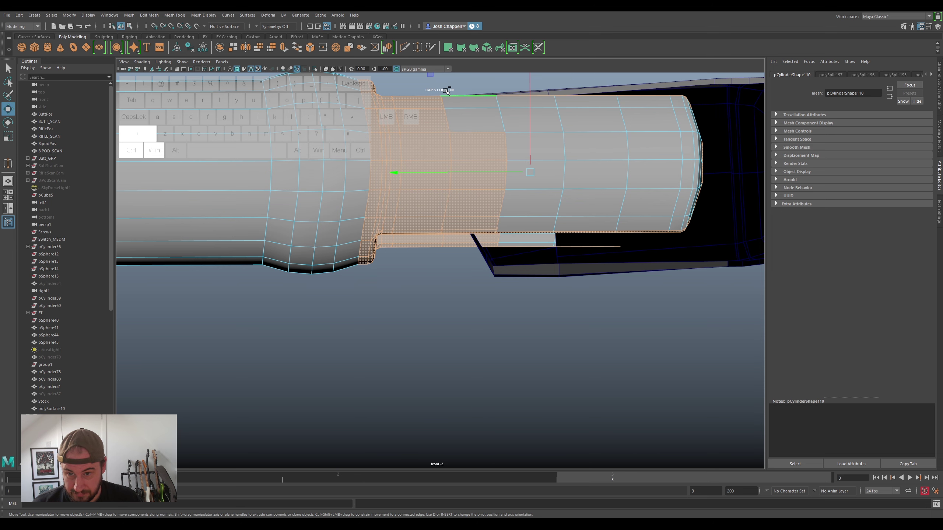
left_click_drag(431, 98, 726, 279)
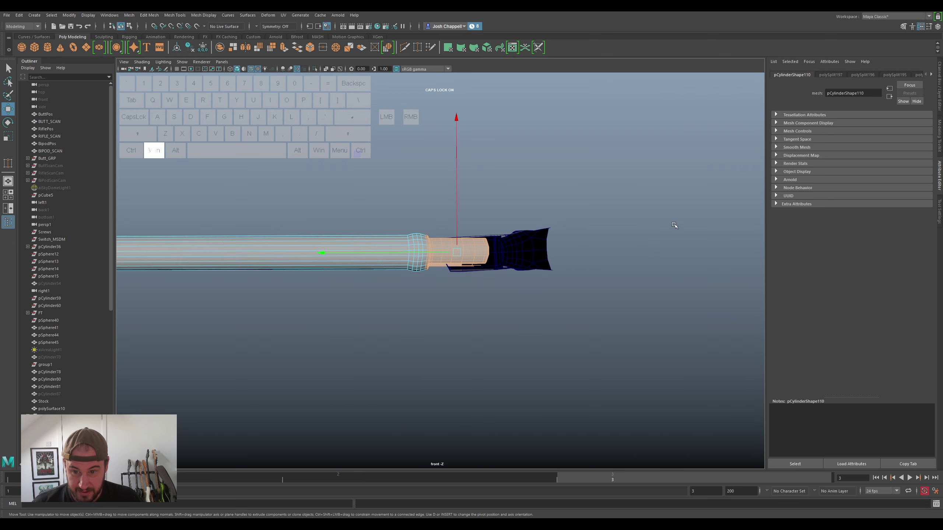
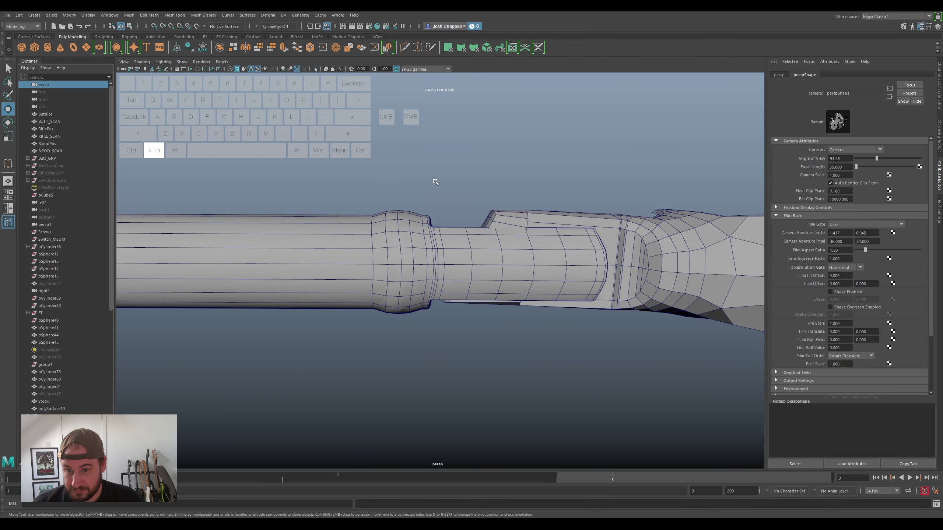
left_click(429, 244)
right_click(419, 247)
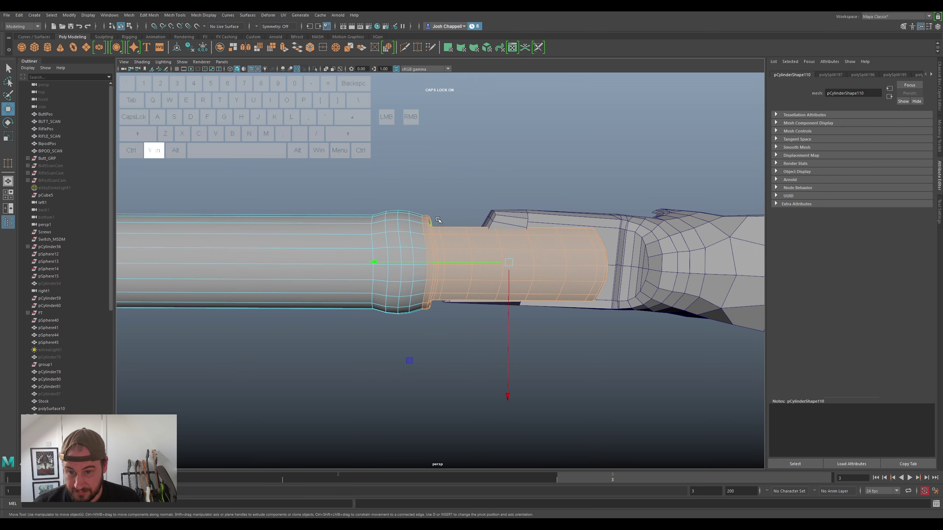
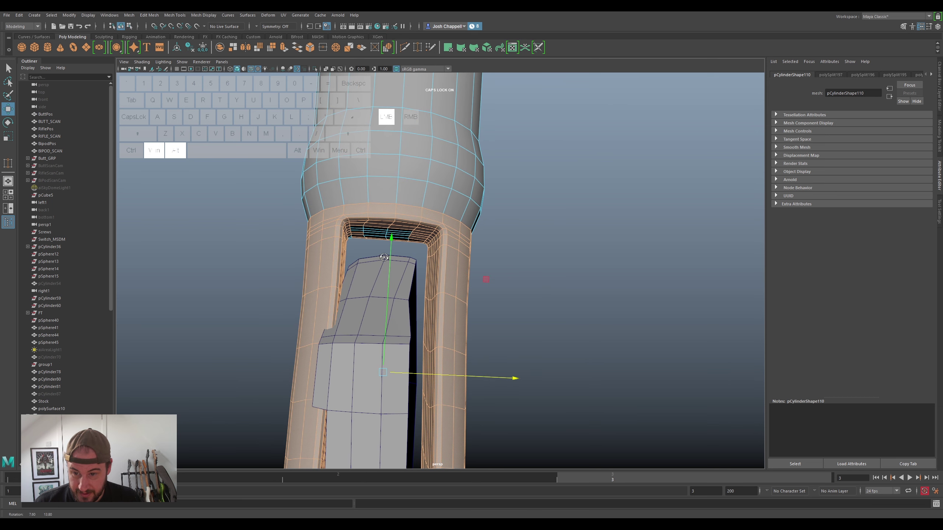
Orbit inside the yoke opening to inspect the inner arm faces
left_click_drag(371, 252, 353, 248)
left_click_drag(280, 198, 301, 170)
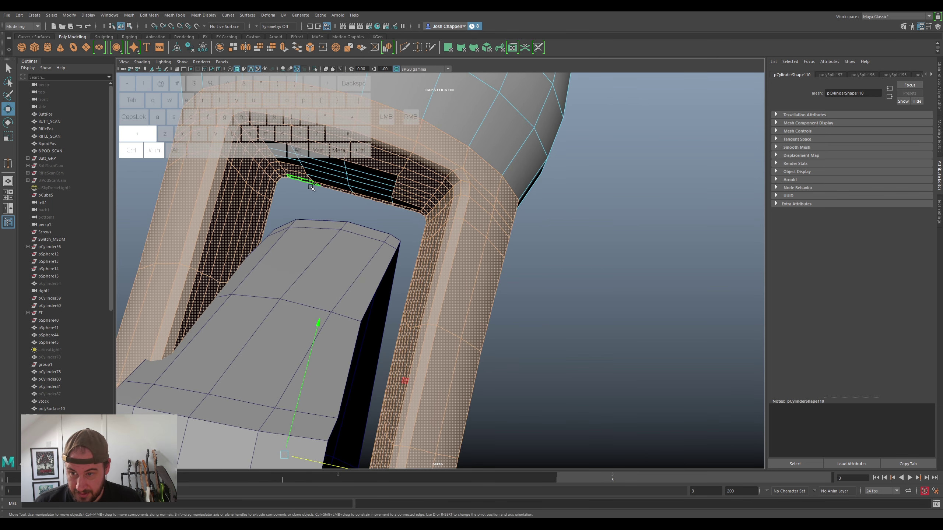
left_click_drag(319, 194, 354, 178)
left_click(398, 205)
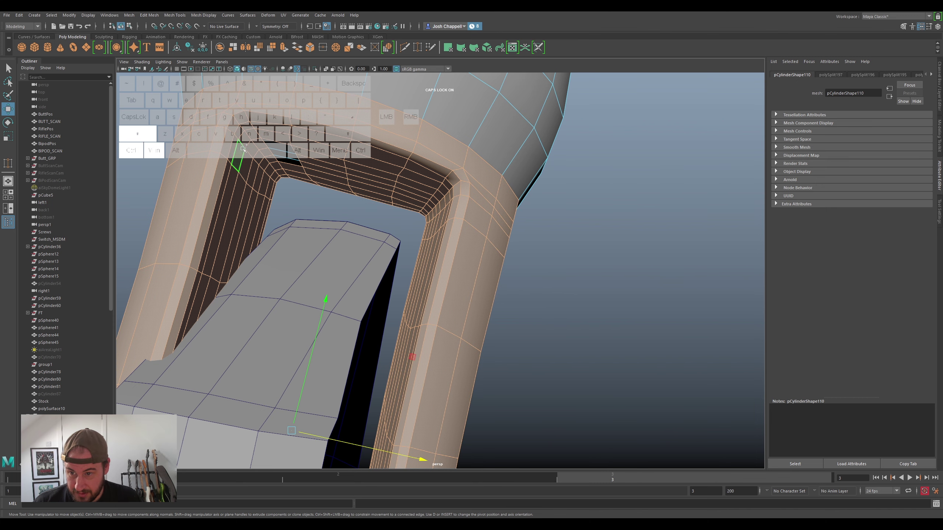
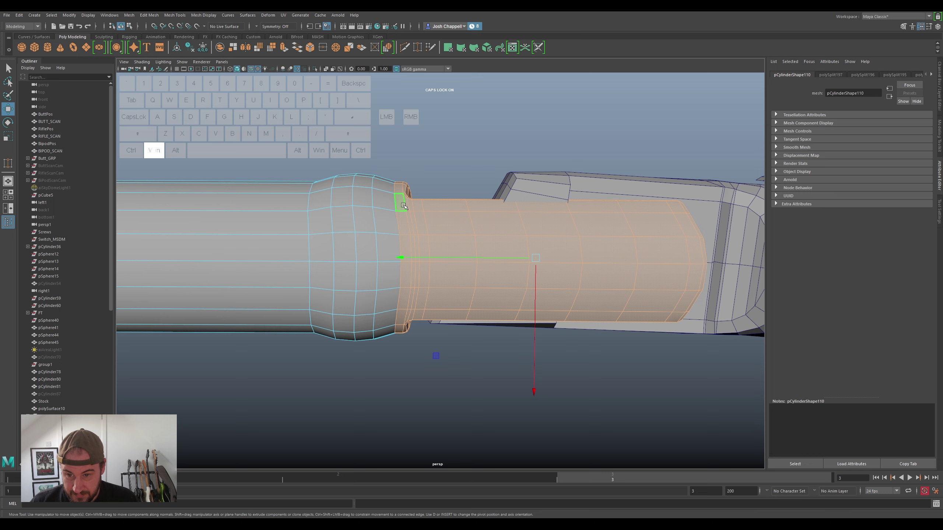
Apply a lattice to the tube and move its points to slant the collar end
right_click(403, 202)
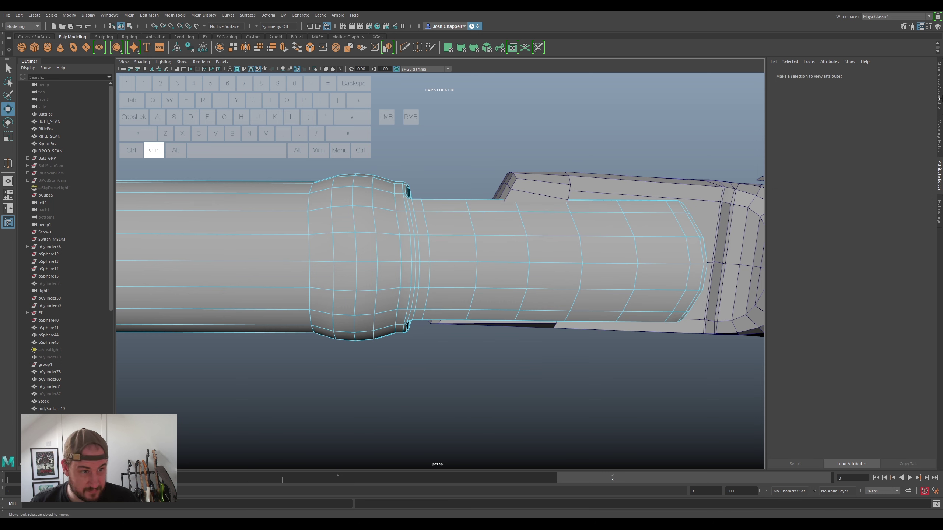
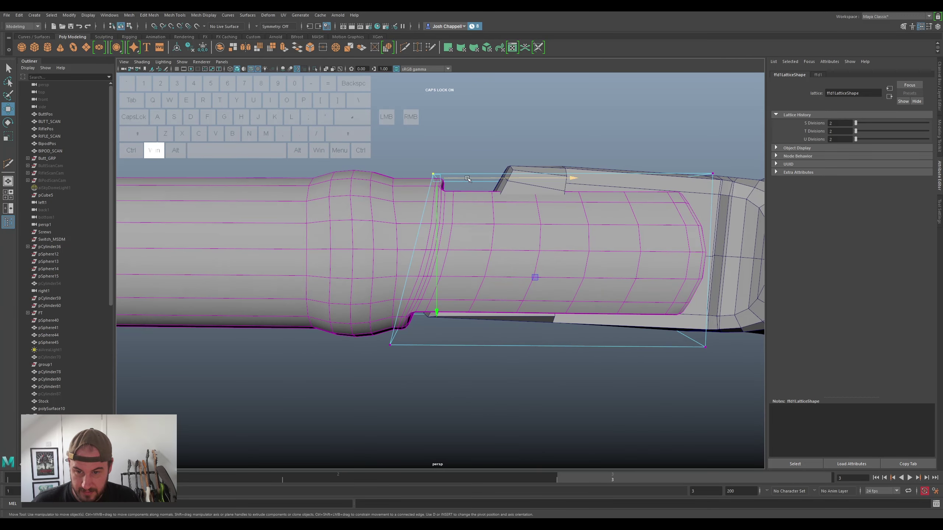
left_click_drag(467, 173, 502, 178)
key("ctrl+super+z")
left_click_drag(500, 177, 544, 183)
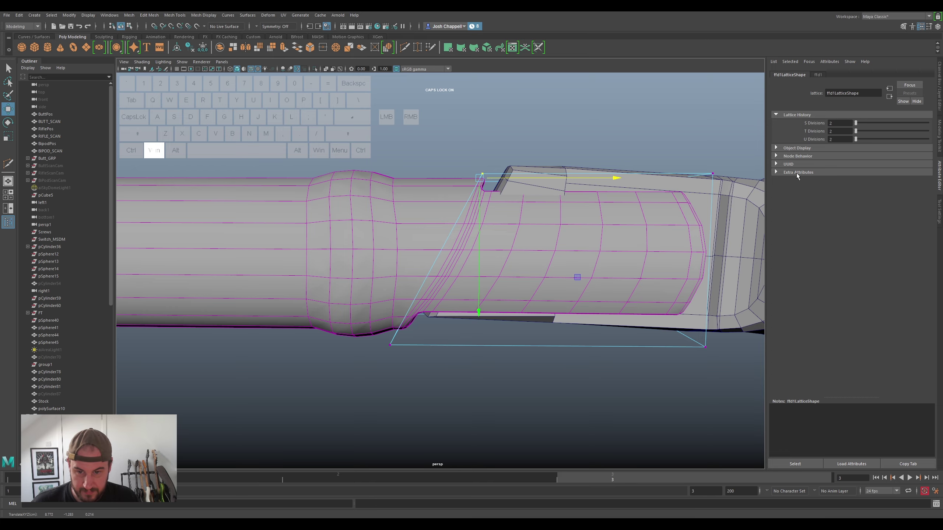
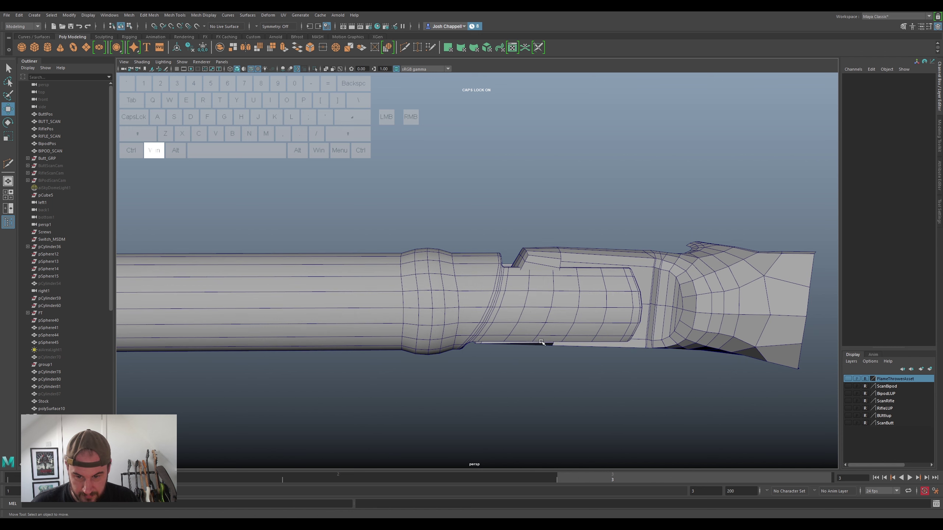
Select the tube mesh and preview it smoothed, then return to unsmoothed display
left_click(507, 312)
key("super+3")
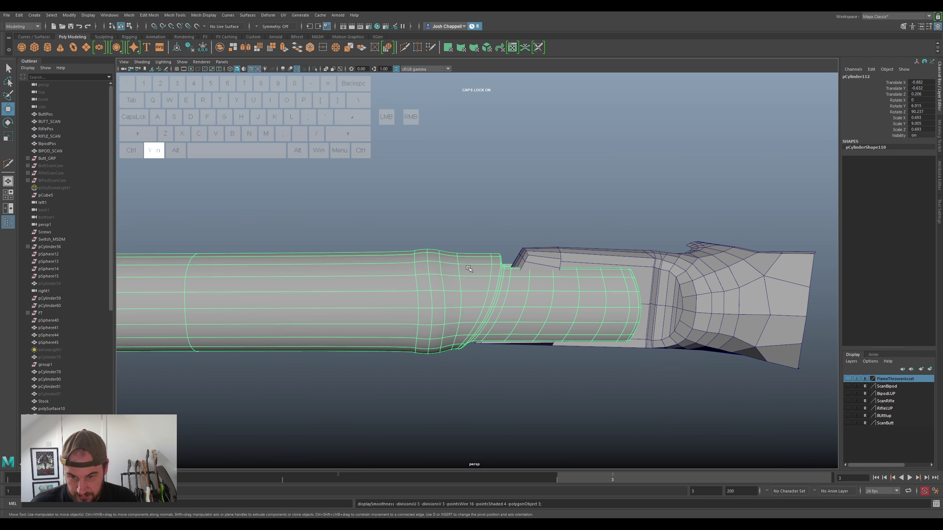
key("1")
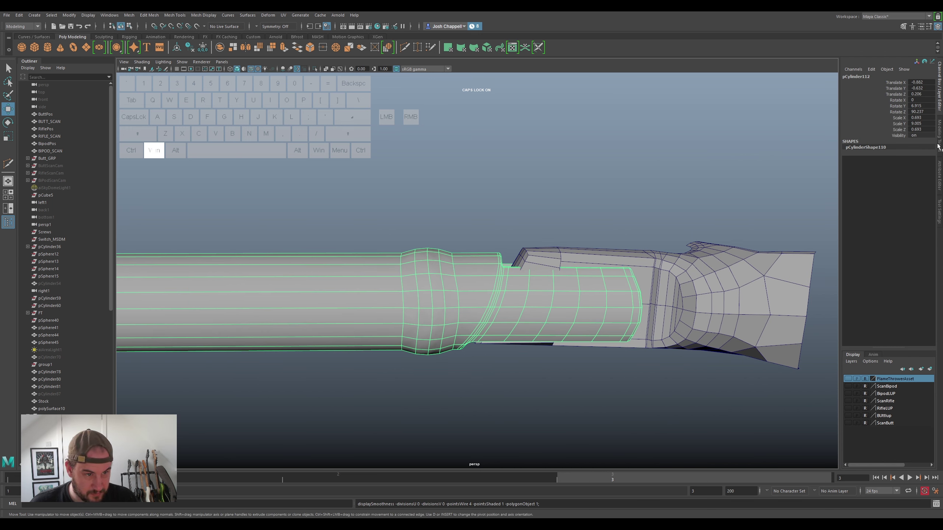
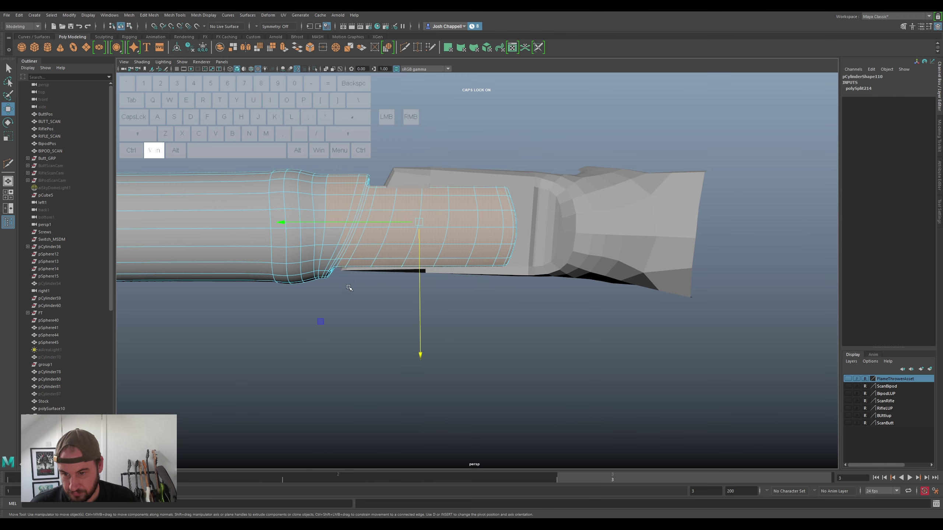
Lower the tube faces onto the scan and nudge them to fit near the collar
left_click_drag(331, 287, 366, 227)
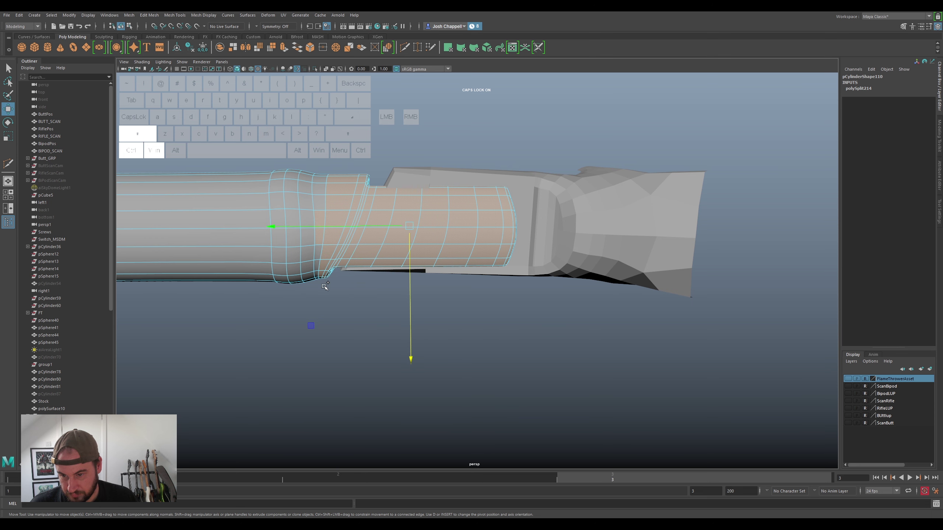
left_click_drag(328, 282, 336, 272)
left_click_drag(329, 282, 340, 267)
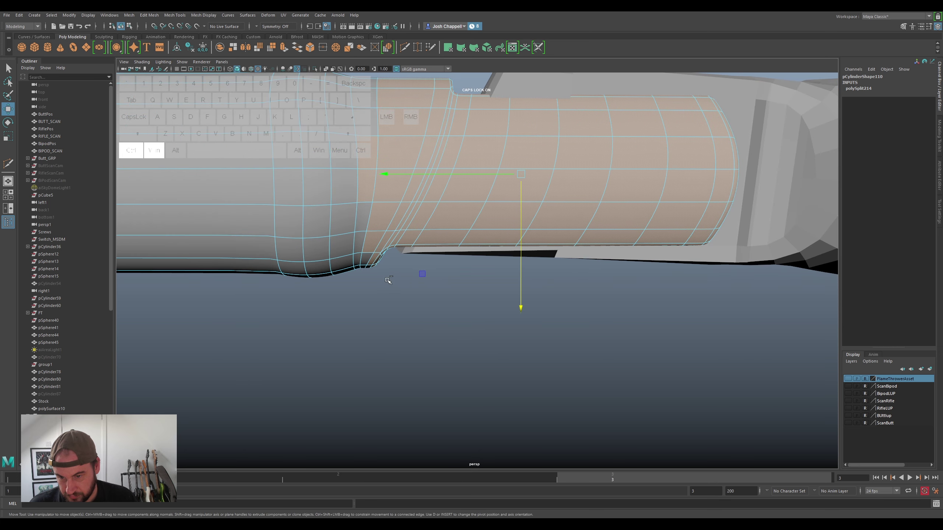
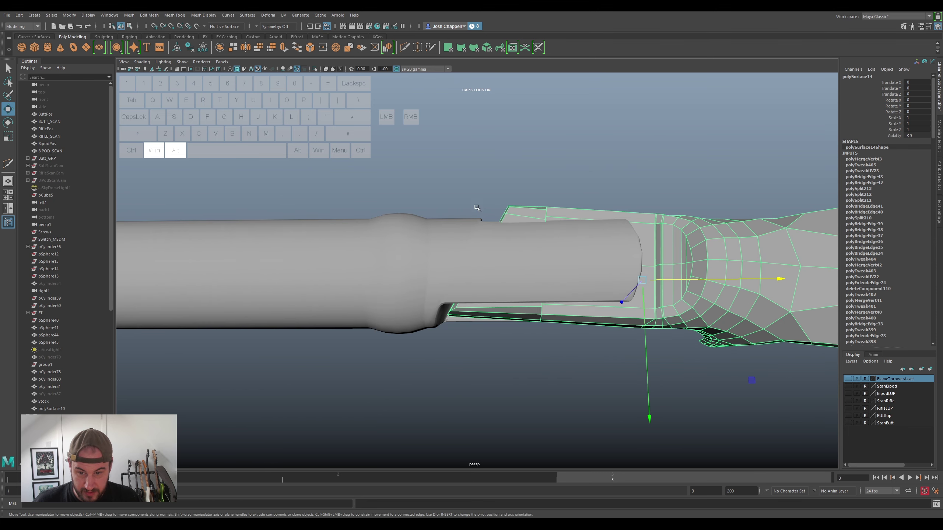
Switch the yoke mesh to vertex mode and pull its lower and front vertices into line
right_click(495, 309)
left_click_drag(414, 347, 482, 294)
key("super+w")
left_click(451, 336)
left_click_drag(517, 336, 561, 293)
left_click(540, 335)
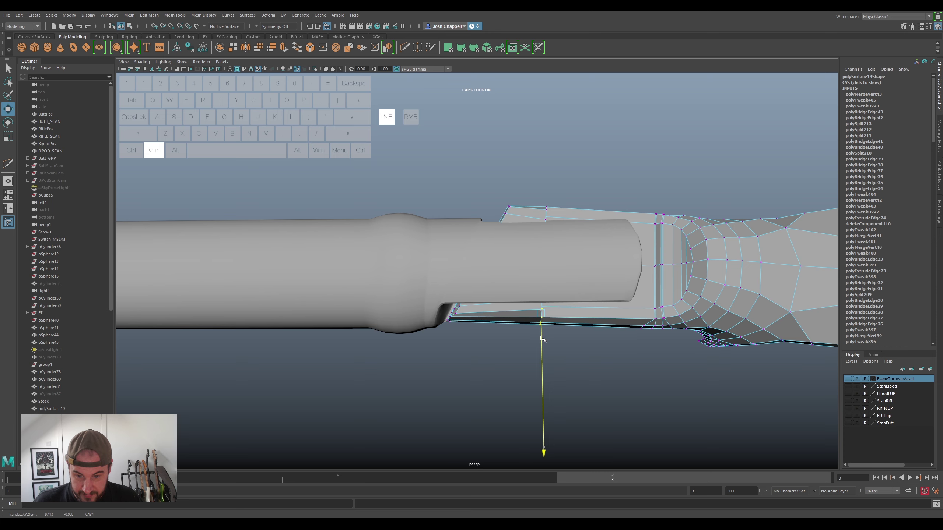
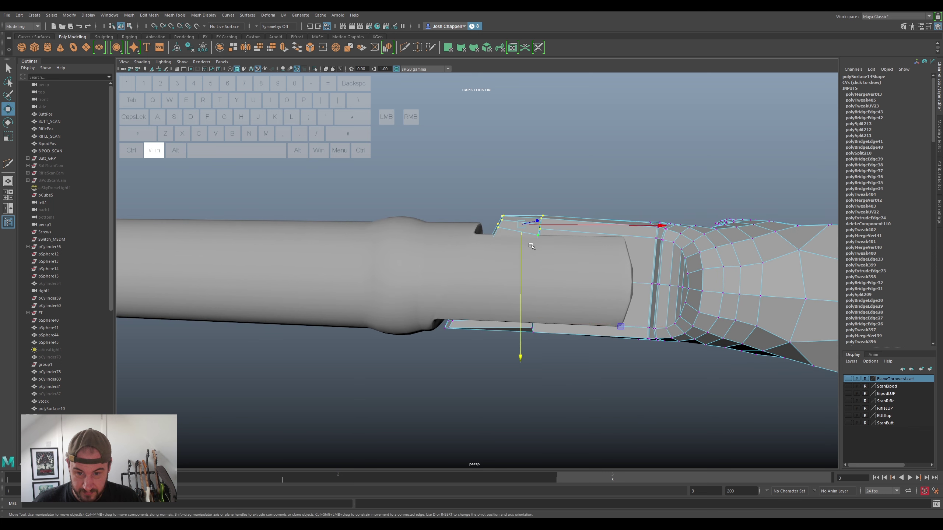
left_click(522, 250)
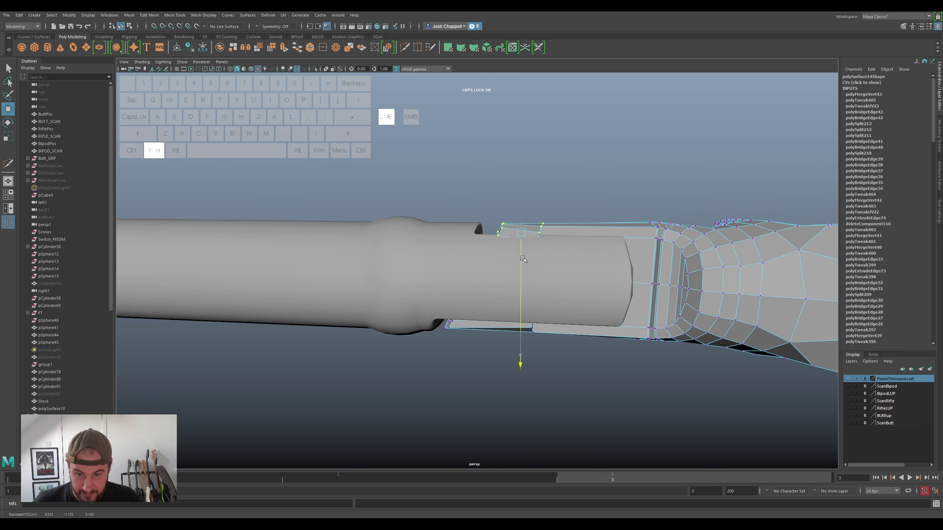
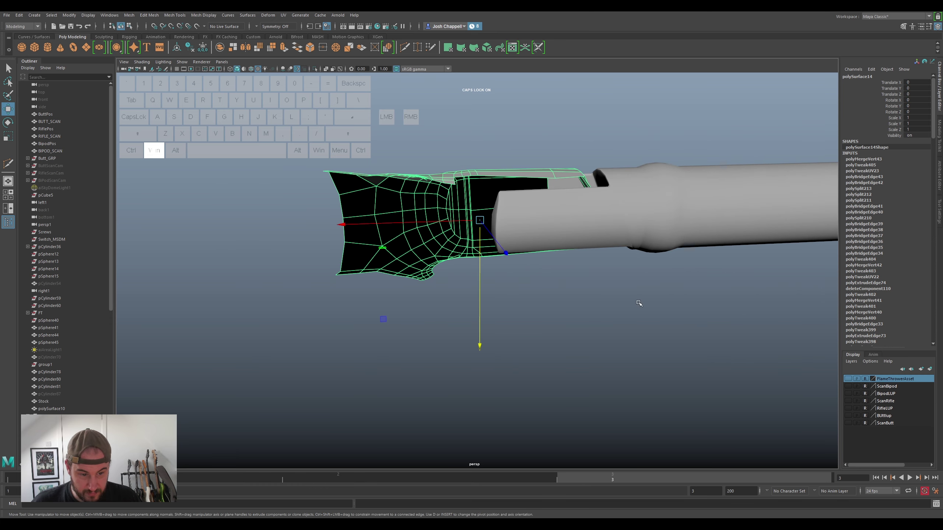
key("ctrl+super+1")
Slide the plate's outline and top-edge vertices along the axes to match the scan
left_click(615, 228)
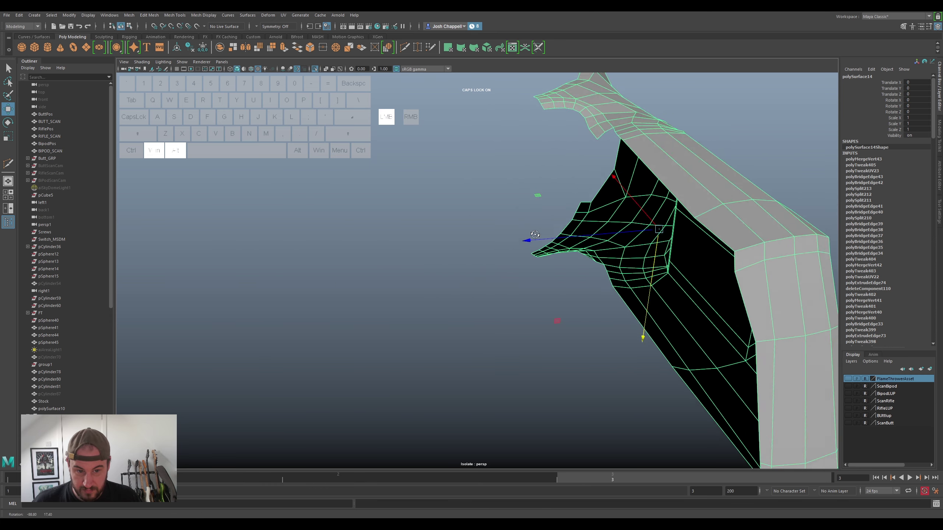
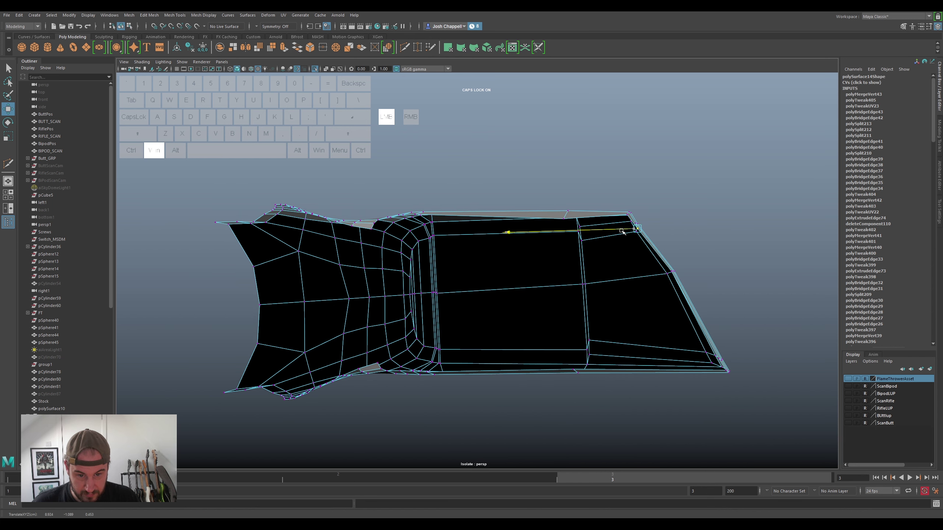
left_click_drag(619, 237, 487, 242)
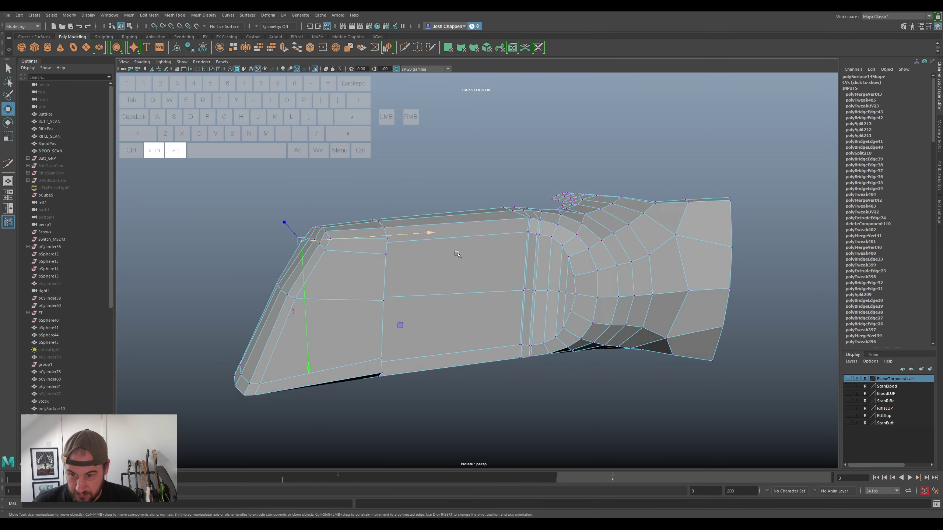
left_click_drag(484, 246, 460, 245)
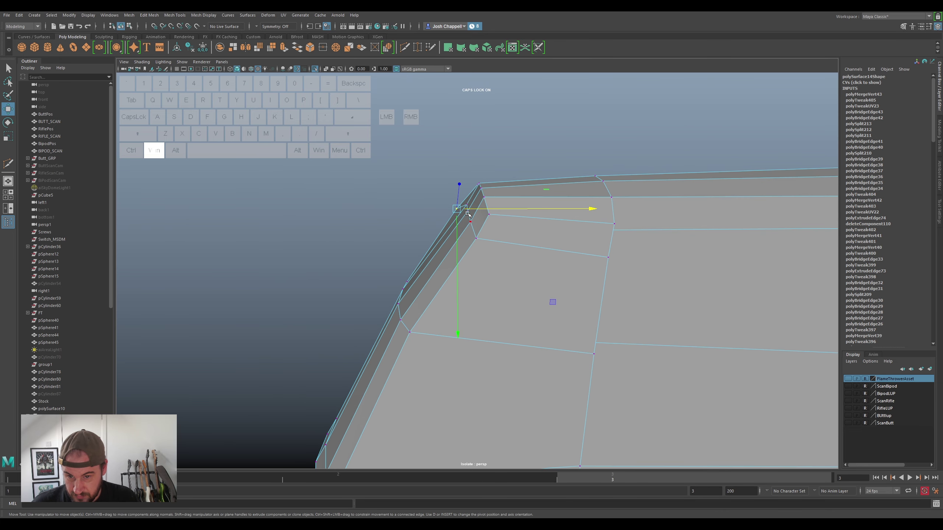
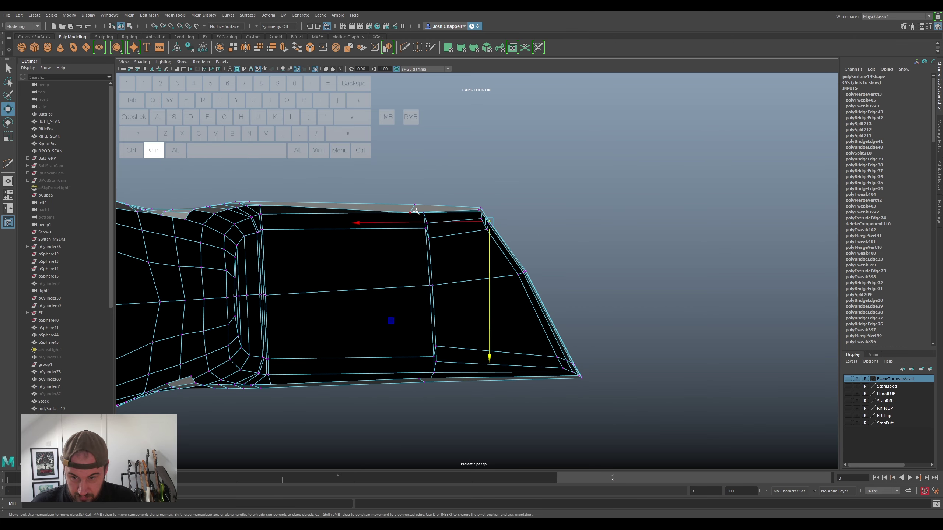
left_click(409, 208)
left_click(409, 222)
left_click_drag(410, 241, 430, 229)
Pick the vertices along the plate's thickness rim one after another
right_click(511, 271)
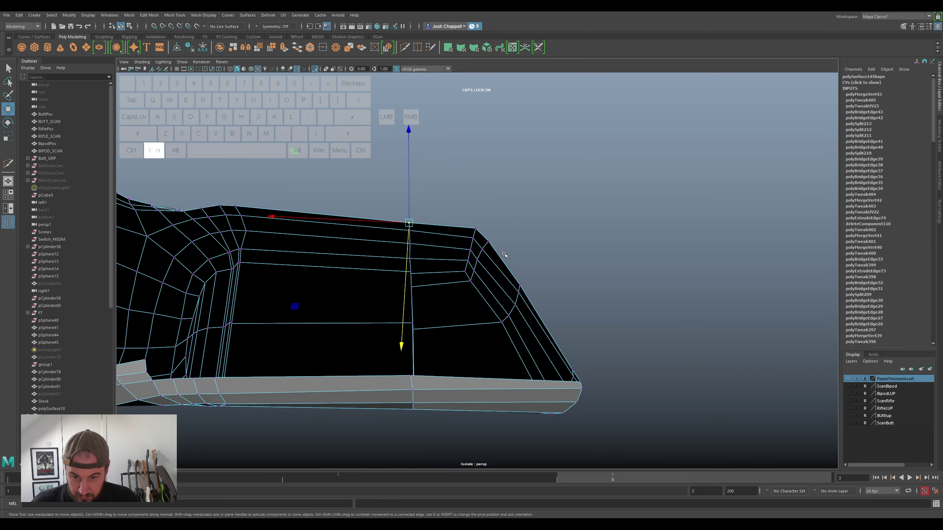
key("super+space")
left_click(565, 355)
left_click(581, 369)
left_click(559, 330)
left_click(515, 259)
left_click(488, 218)
Move the inner-corner vertices into place and start on the curved section
key("ctrl+super+z")
left_click(489, 221)
left_click(368, 281)
left_click(373, 157)
left_click_drag(403, 346, 404, 342)
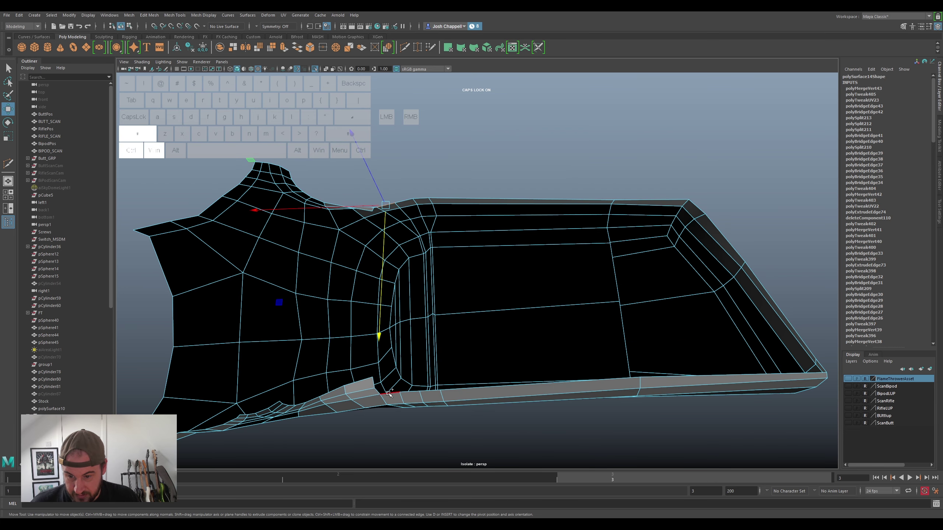
left_click(388, 393)
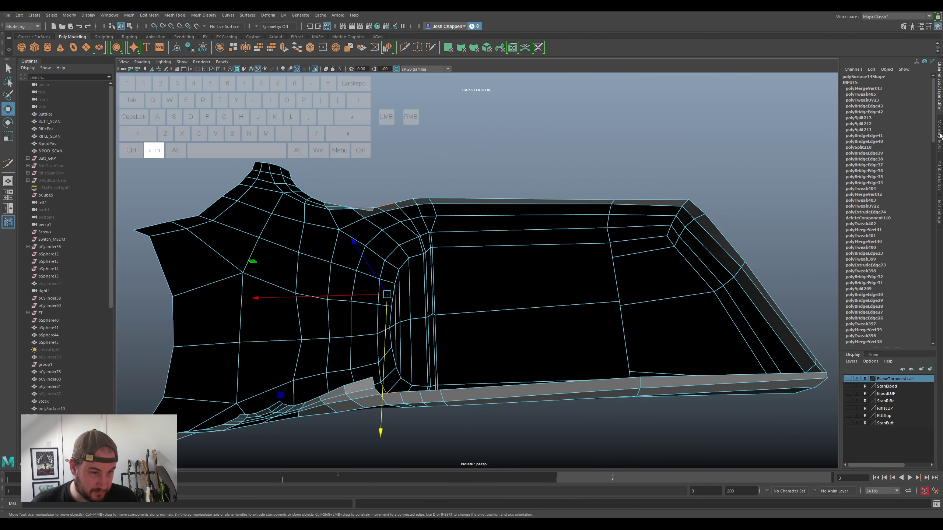
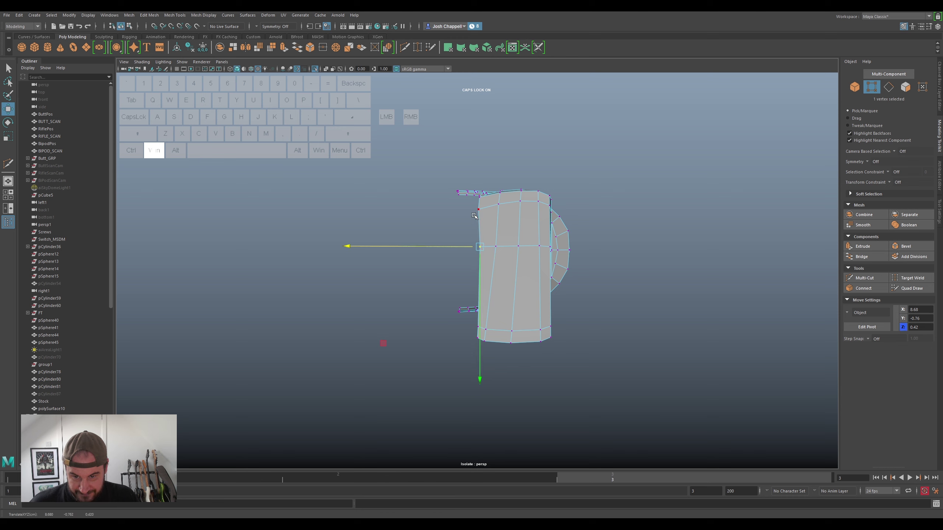
Shift two plate-seam vertices toward the yoke and adjust their height to fit
left_click(473, 211)
left_click(465, 210)
left_click_drag(496, 251, 520, 241)
left_click_drag(569, 282, 598, 280)
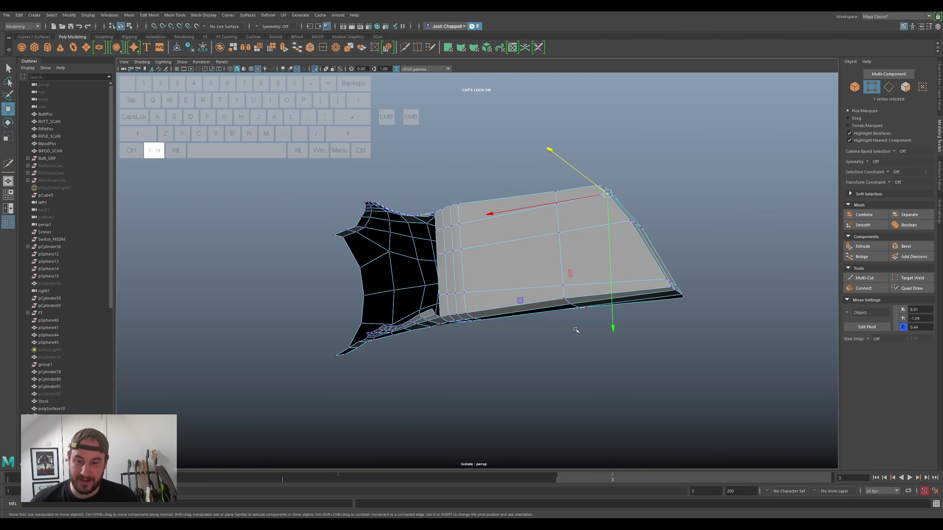
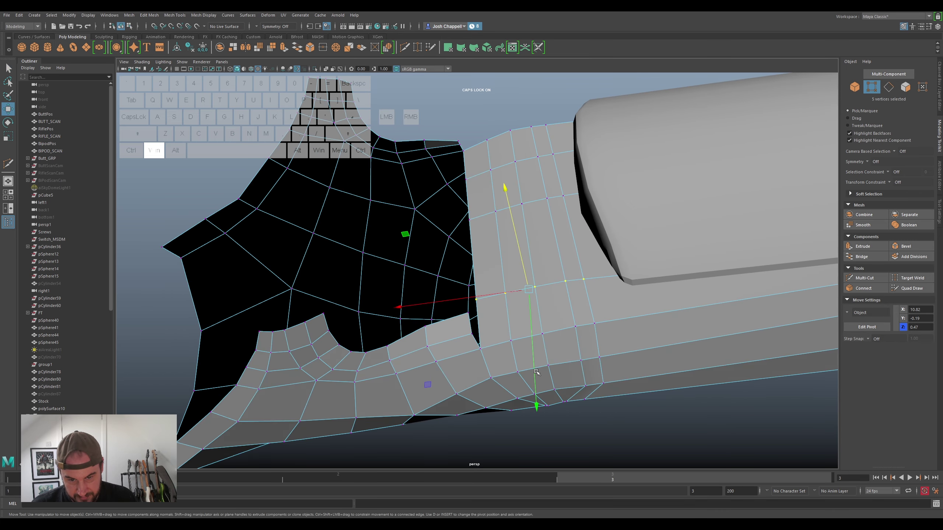
Nudge the arm–yoke junction vertices one by one onto the scan surface
left_click_drag(533, 339, 540, 363)
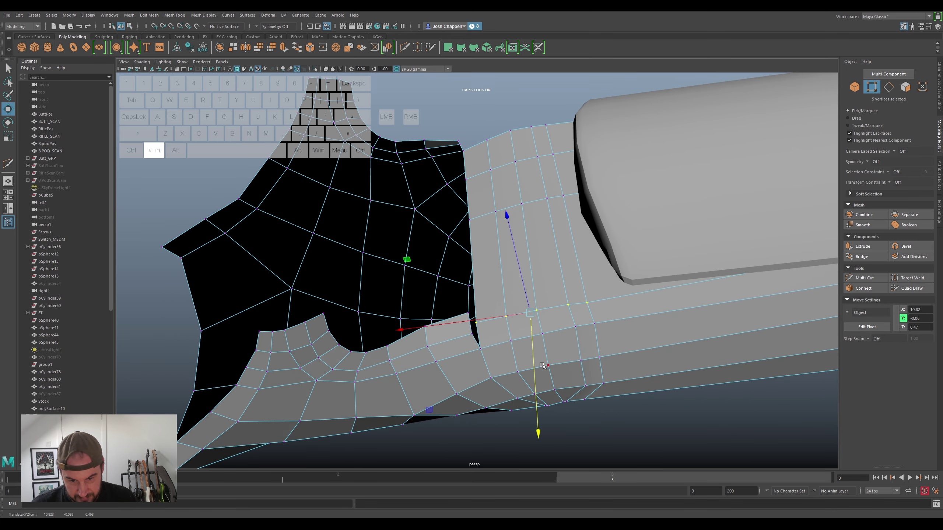
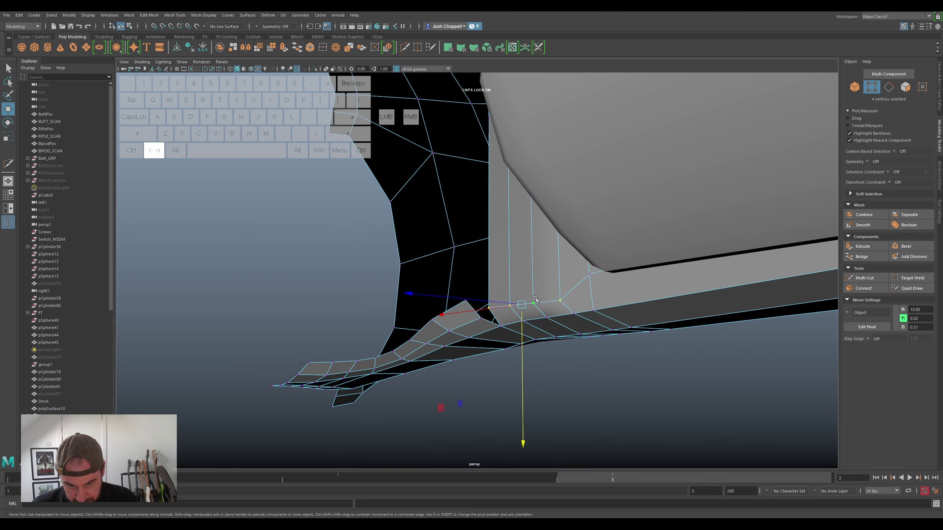
left_click(567, 300)
left_click(557, 317)
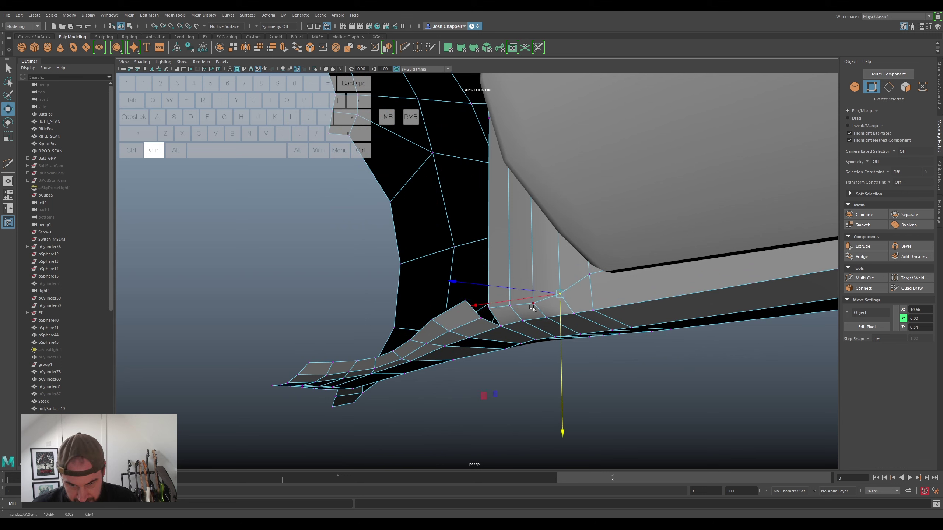
left_click(536, 306)
left_click(532, 319)
left_click(512, 314)
left_click(512, 321)
left_click(495, 298)
left_click(489, 322)
left_click(555, 334)
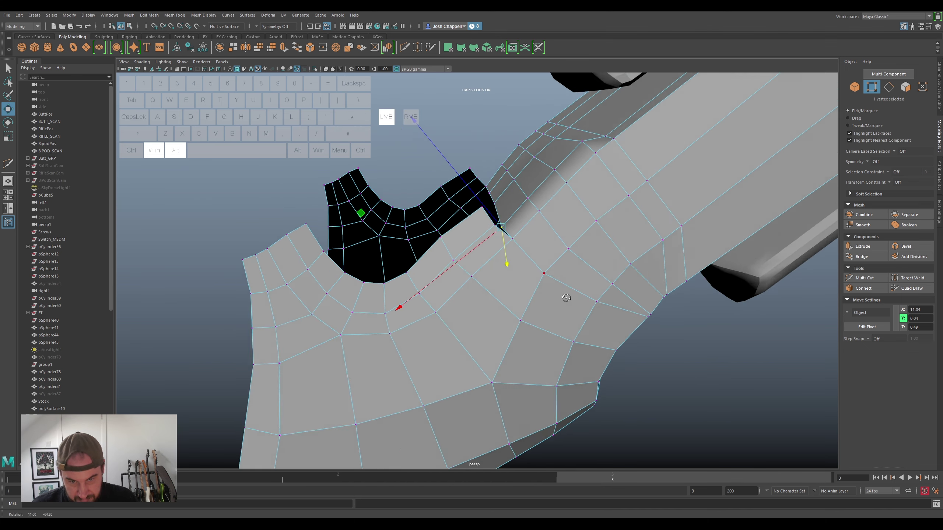
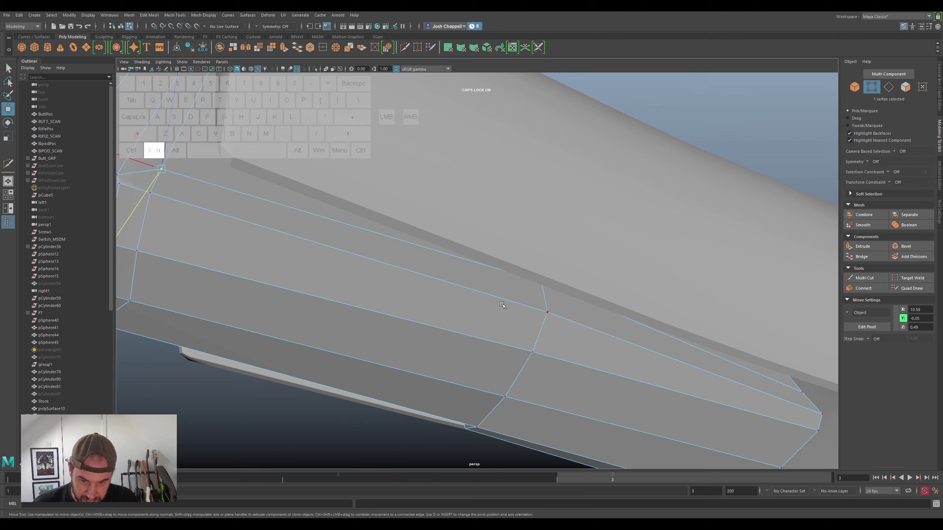
Move arm-edge vertices onto the scan and pull the top-corner vertex into place
left_click(540, 277)
left_click_drag(361, 282, 363, 300)
left_click(405, 319)
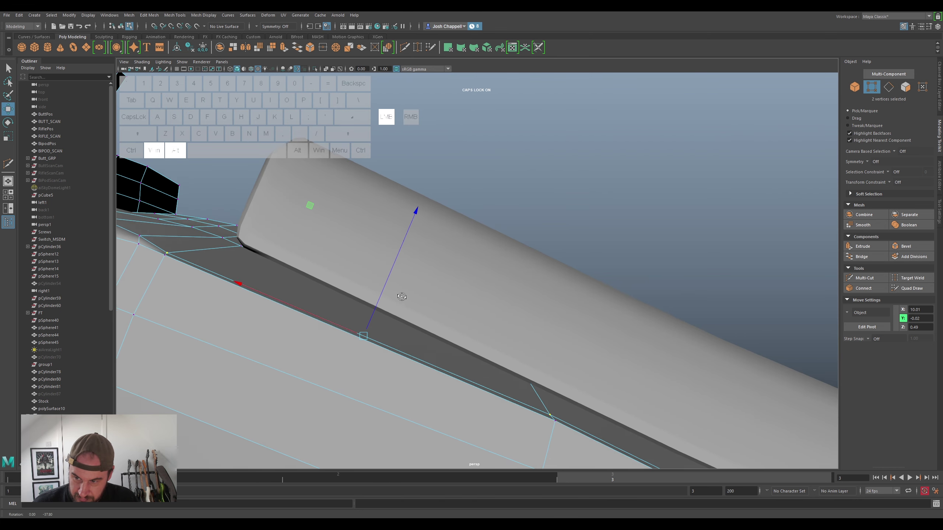
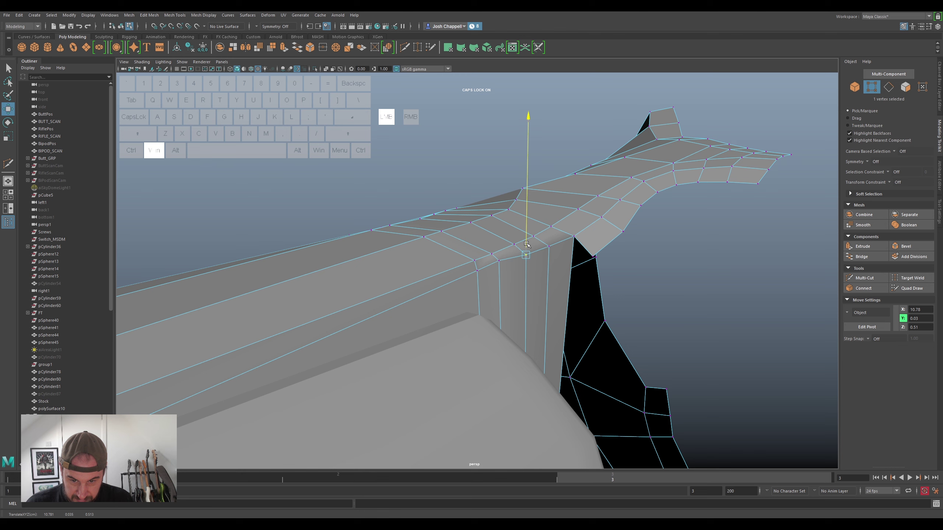
left_click(499, 260)
left_click(497, 249)
left_click_drag(514, 272, 541, 276)
Work through the remaining top-corner vertices and move the notch vertex to follow the scan
left_click(496, 221)
left_click(507, 230)
left_click(497, 230)
left_click(518, 229)
left_click(491, 254)
left_click(503, 251)
key("super+3")
left_click_drag(462, 322, 557, 389)
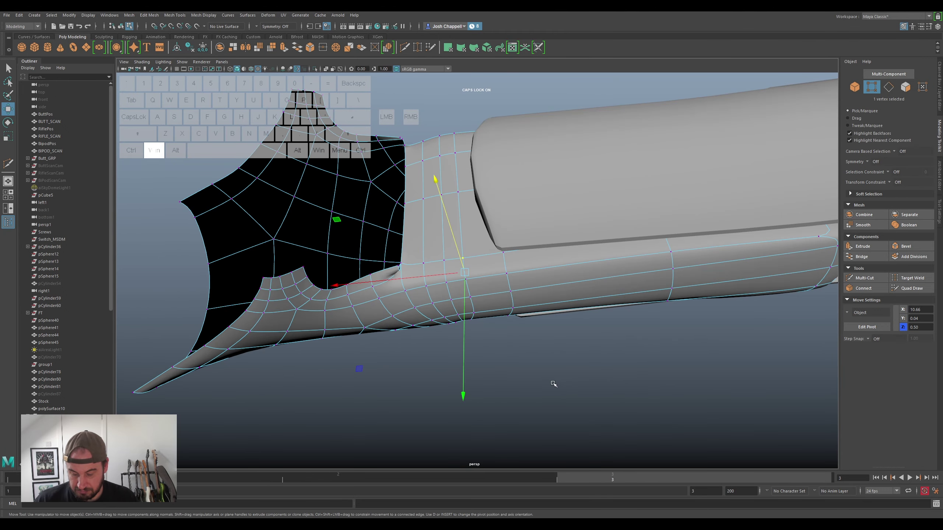
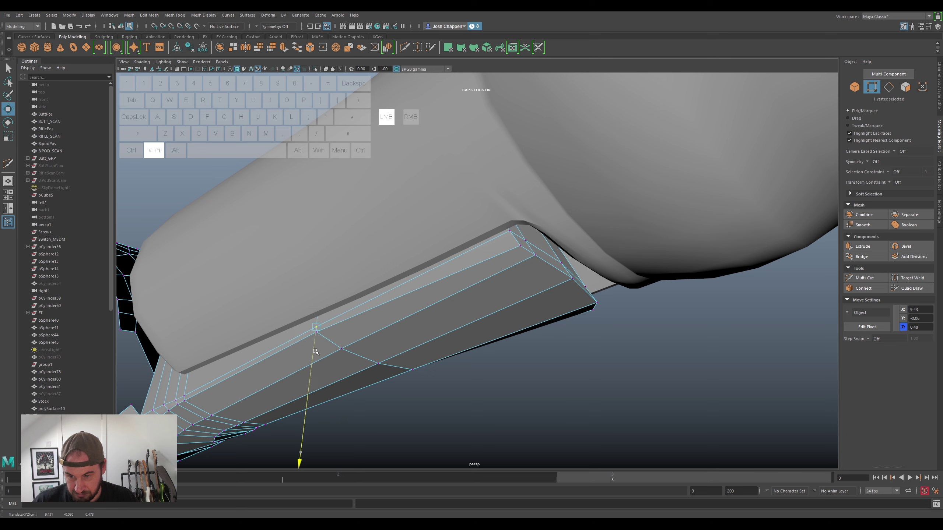
Move successive arm-underside vertices onto the scan's contour
left_click(508, 235)
left_click_drag(514, 251, 516, 258)
left_click(491, 253)
left_click_drag(511, 270, 504, 259)
left_click(541, 306)
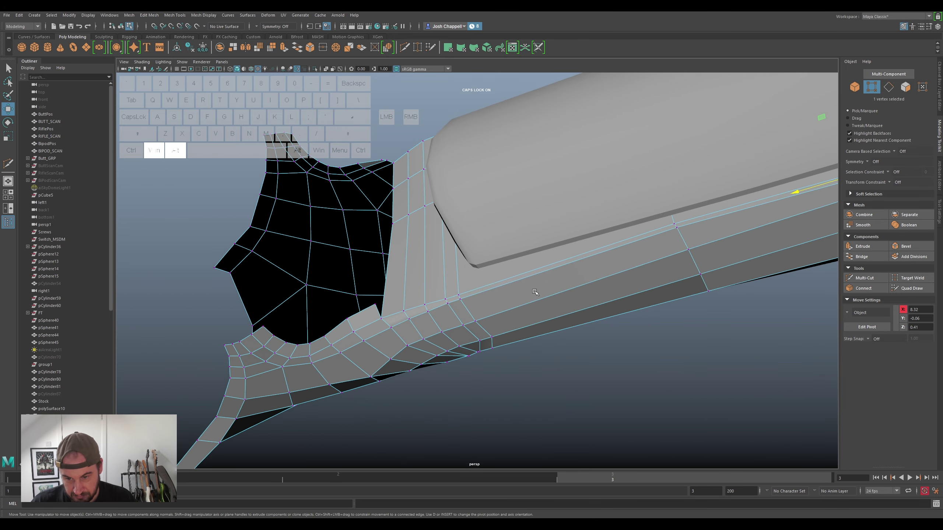
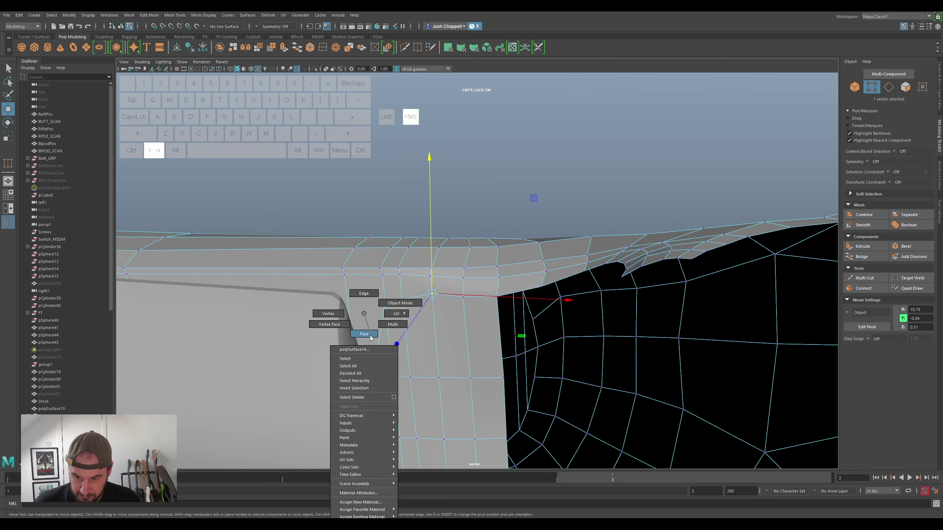
Switch to face mode and select the thin triangular face beside the yoke for removal
left_click(381, 360)
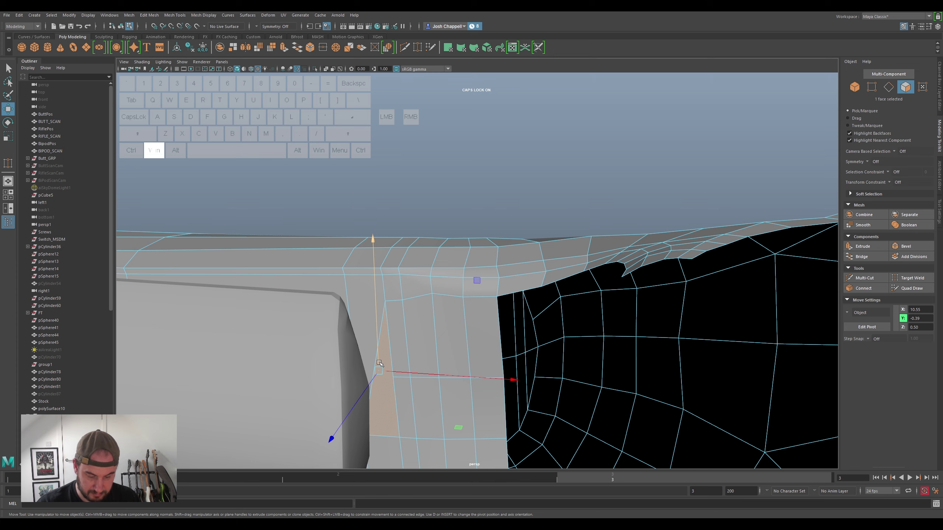
left_click(378, 450)
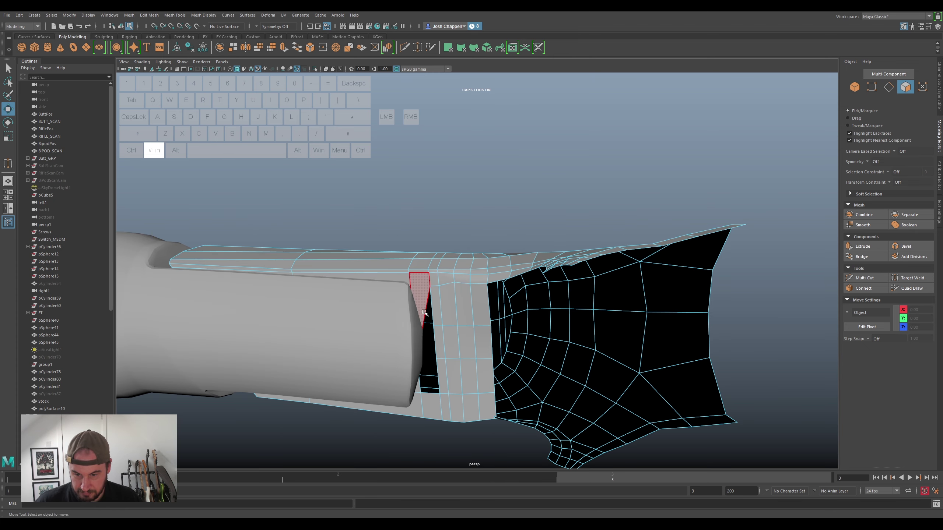
left_click(422, 303)
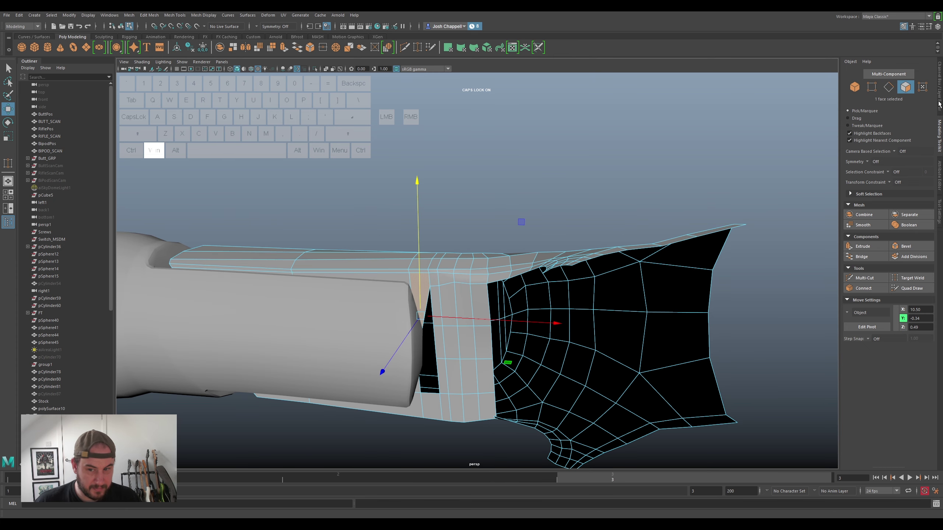
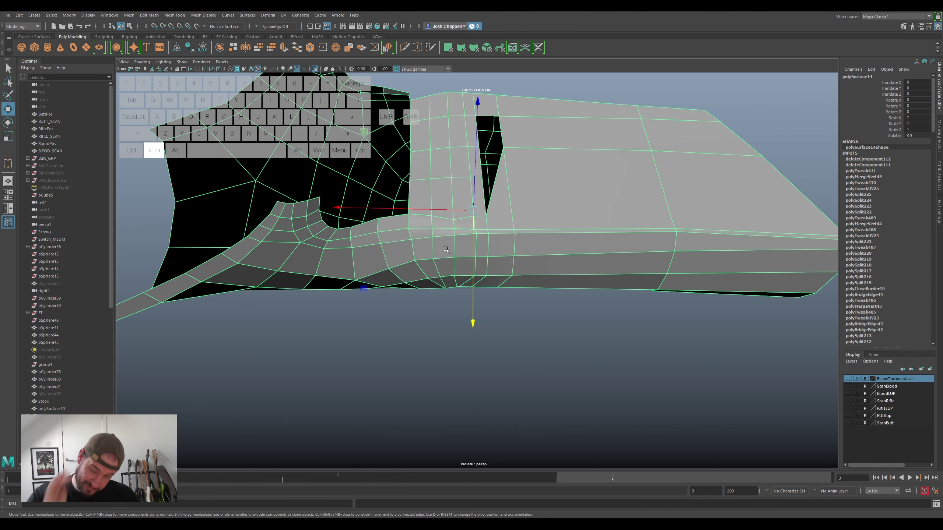
left_click(599, 200)
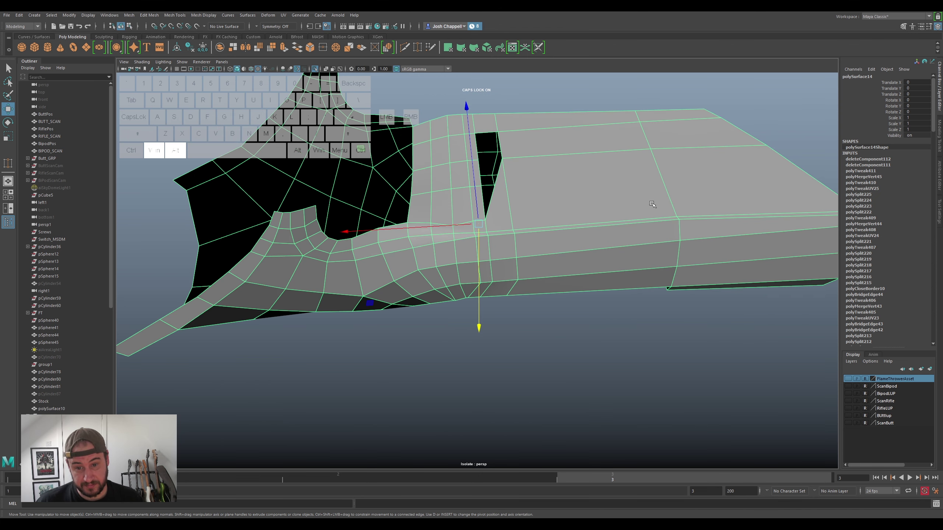
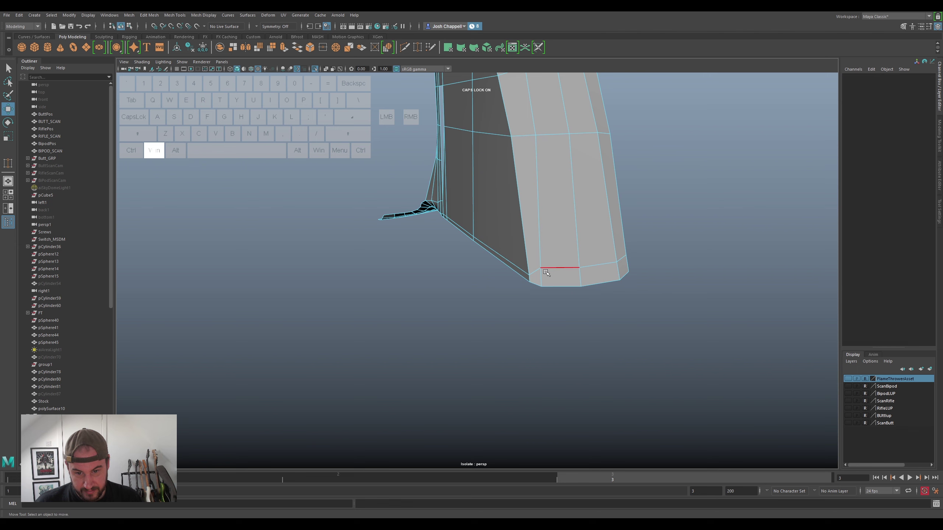
Select the bottom edge at the arm's tapered end for repositioning
left_click(536, 268)
left_click(555, 266)
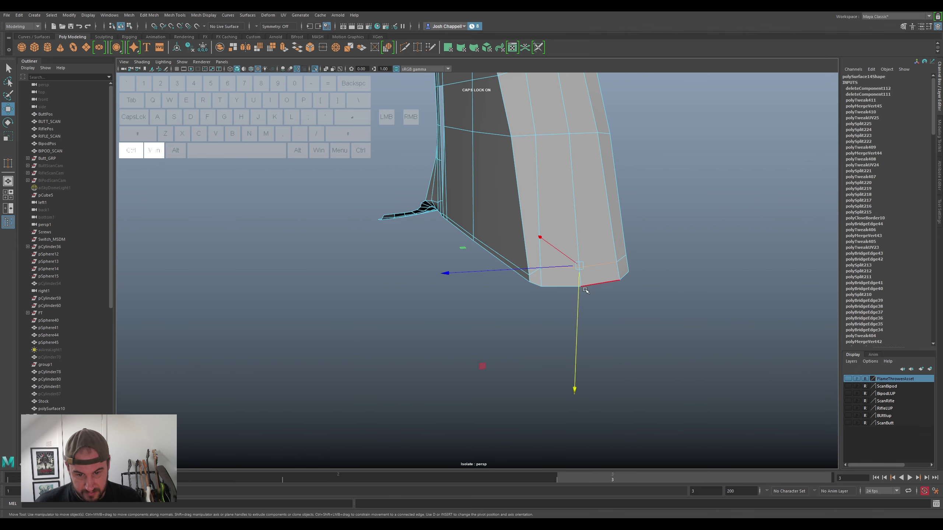
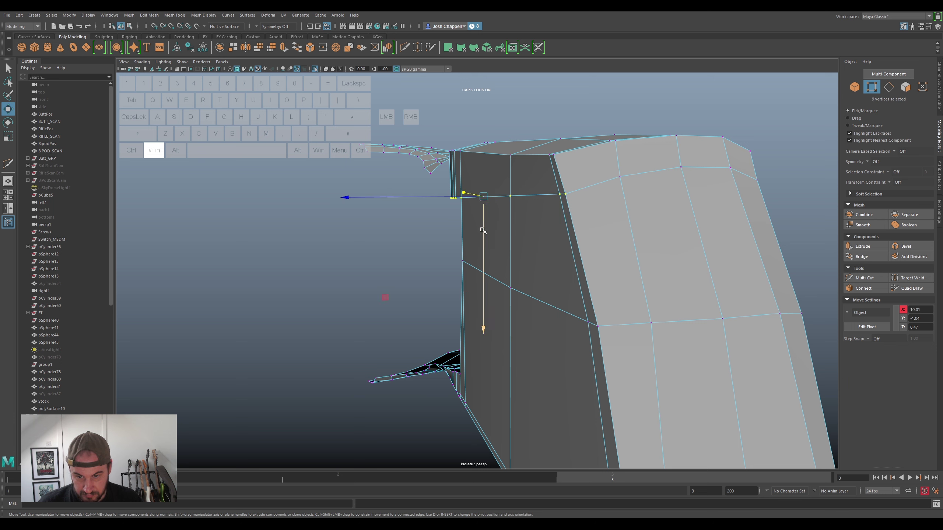
Lower the arm end's top vertex row and move its corner vertices into line
left_click_drag(483, 225, 483, 208)
left_click_drag(516, 215, 500, 208)
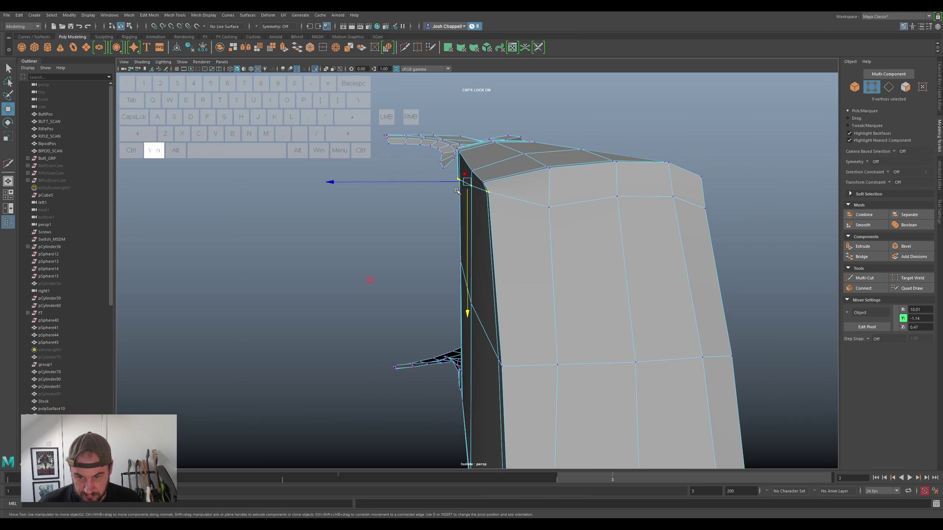
left_click(439, 178)
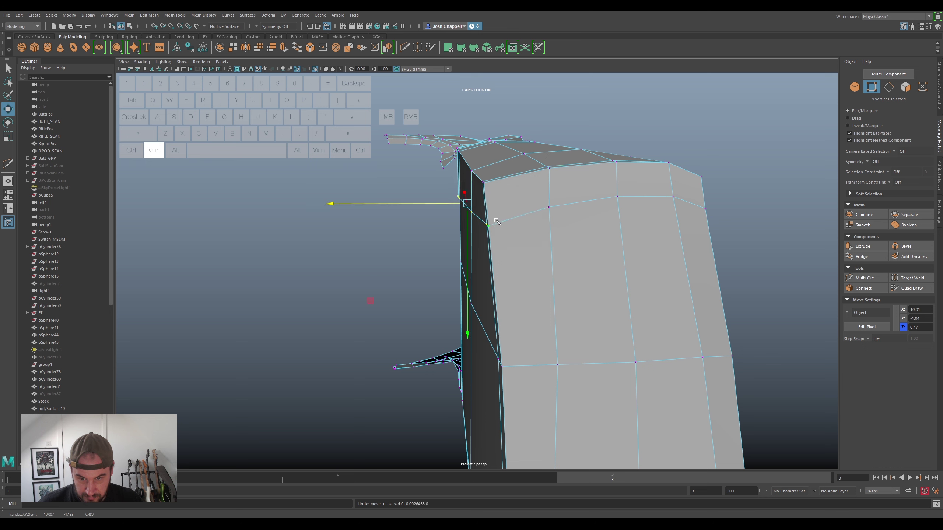
left_click(498, 221)
left_click(488, 227)
left_click_drag(488, 245, 484, 210)
Pull the neighbouring corner vertices up into line with the bevelled rim
left_click(477, 187)
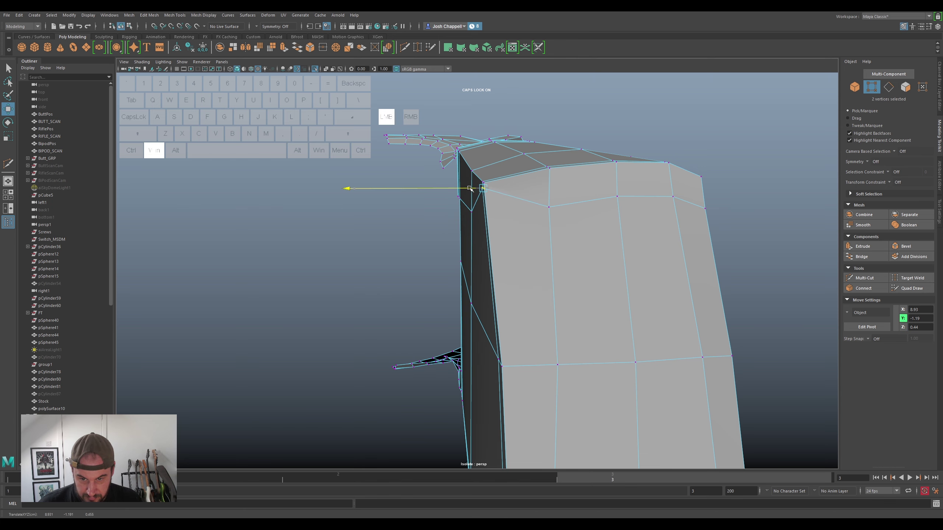
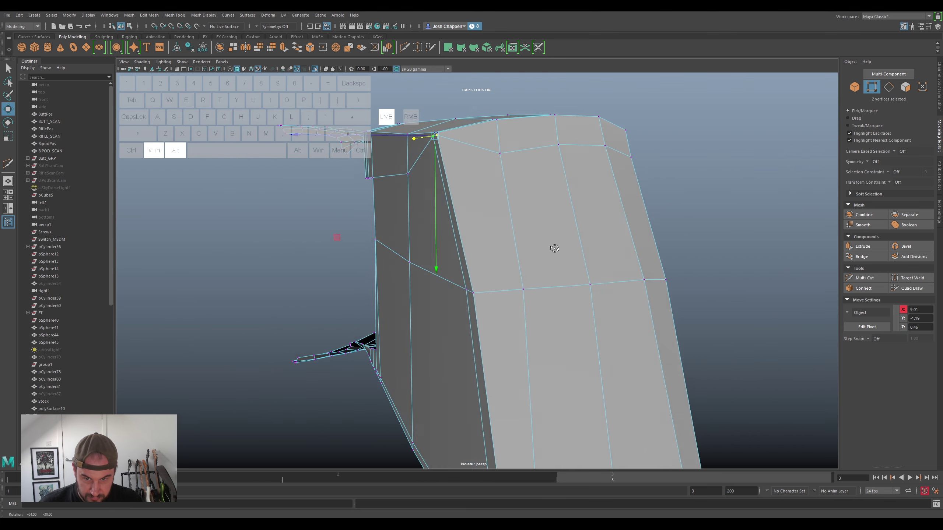
left_click(453, 200)
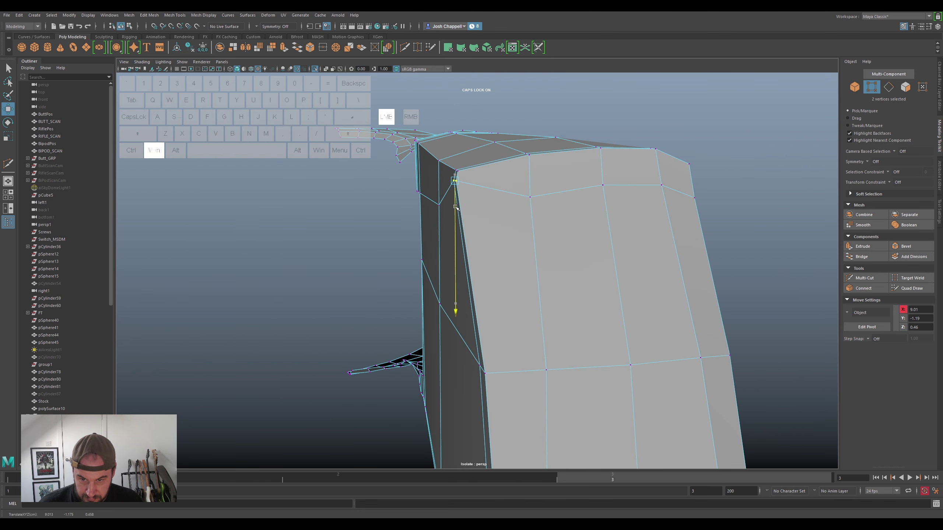
left_click(440, 179)
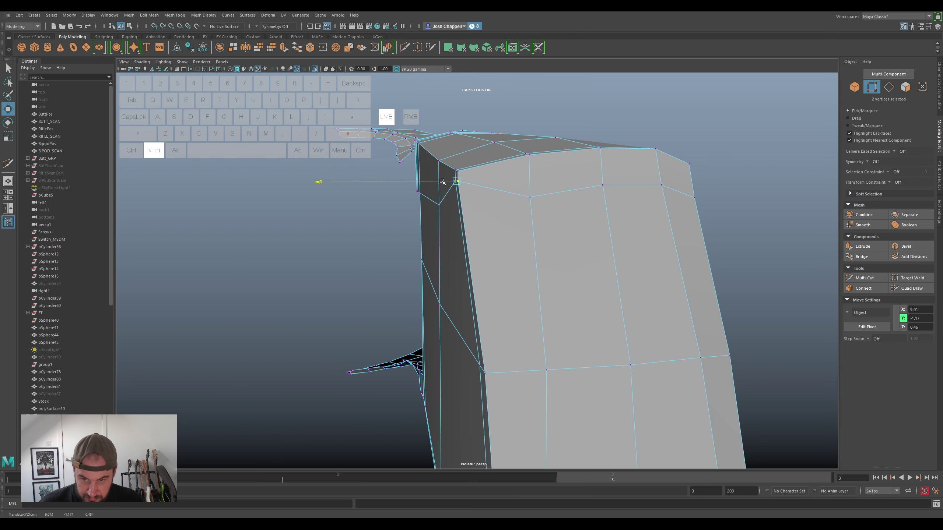
left_click(535, 197)
left_click_drag(568, 222, 617, 227)
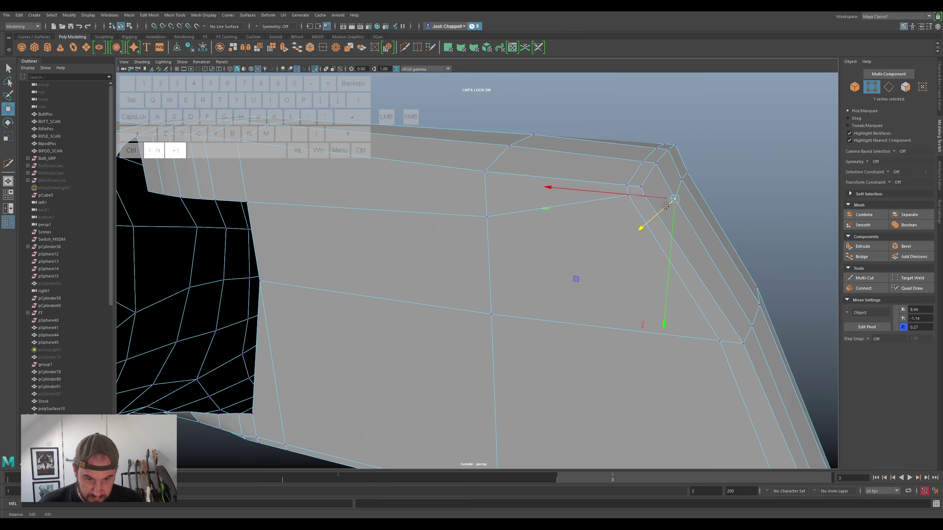
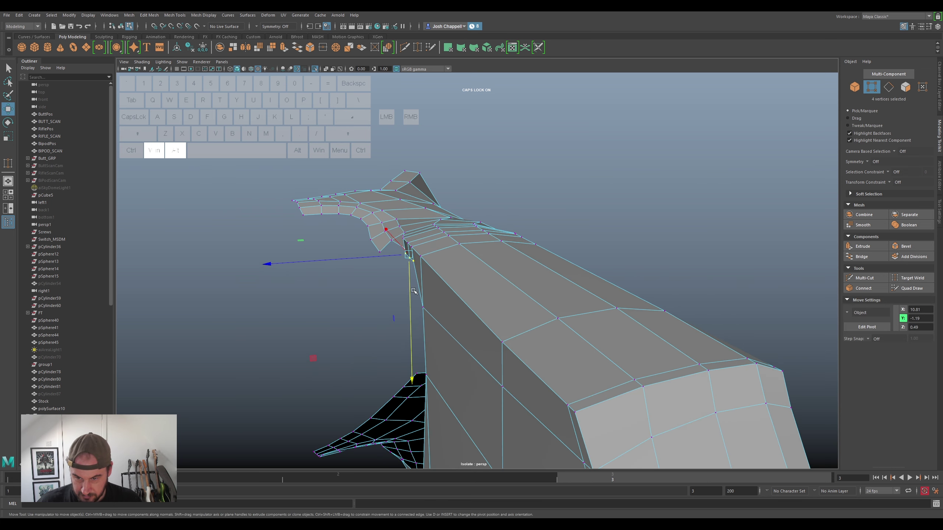
Move the arm-yoke seam vertices toward the yoke to close the gap at the join
left_click(428, 271)
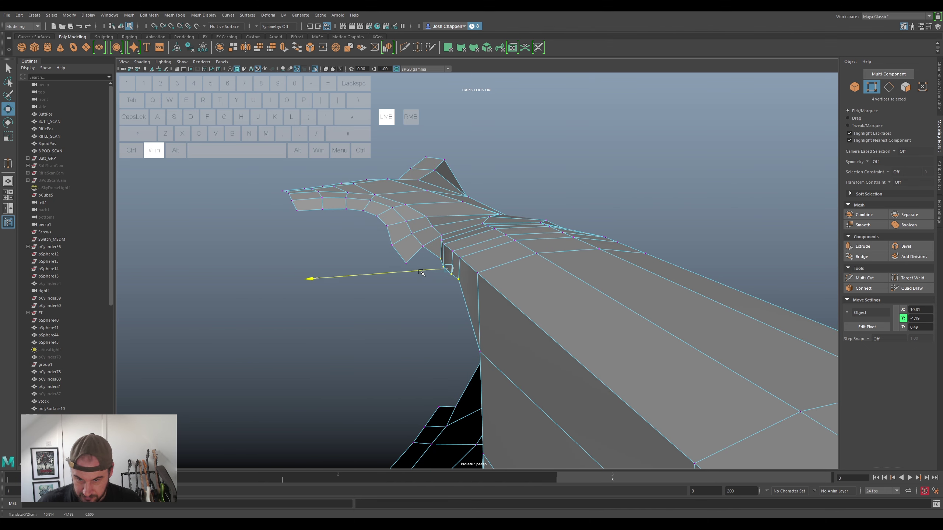
left_click_drag(441, 302, 446, 308)
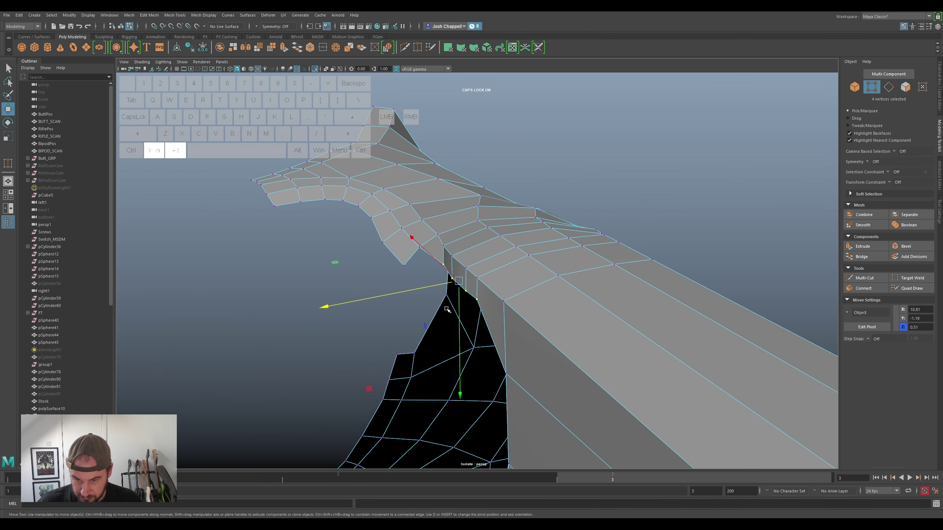
left_click(446, 259)
left_click(444, 258)
left_click(448, 243)
left_click(448, 260)
left_click(409, 261)
left_click(444, 263)
left_click(425, 268)
left_click_drag(431, 285, 420, 276)
left_click(429, 277)
key("ctrl+super+z")
Pull the vertices under the arm panel and along the narrow strip onto the panel edge
left_click(432, 273)
left_click(440, 260)
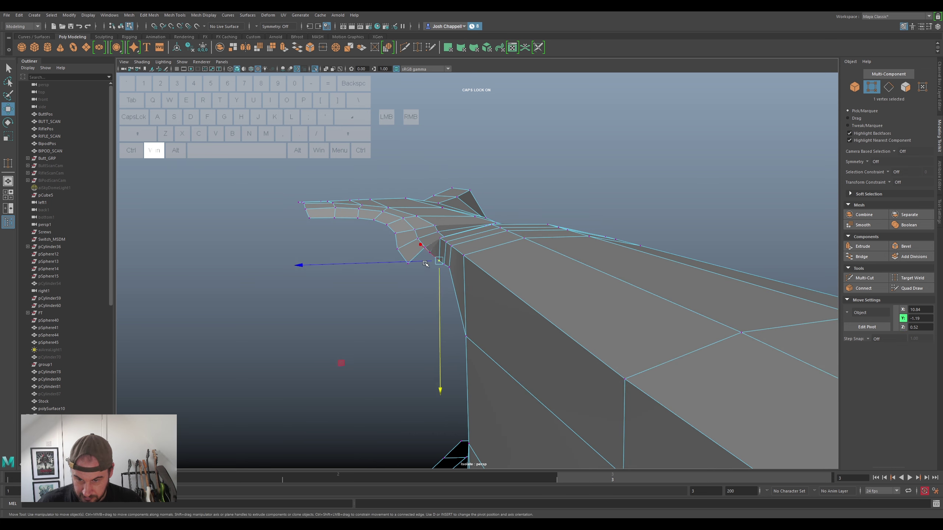
left_click(423, 260)
left_click(440, 289)
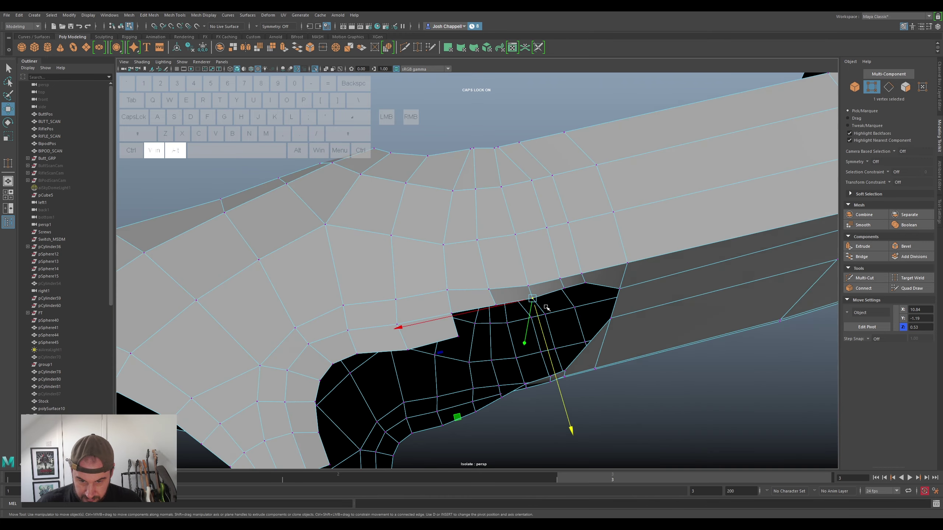
left_click(552, 279)
left_click(562, 294)
left_click(529, 286)
left_click(525, 281)
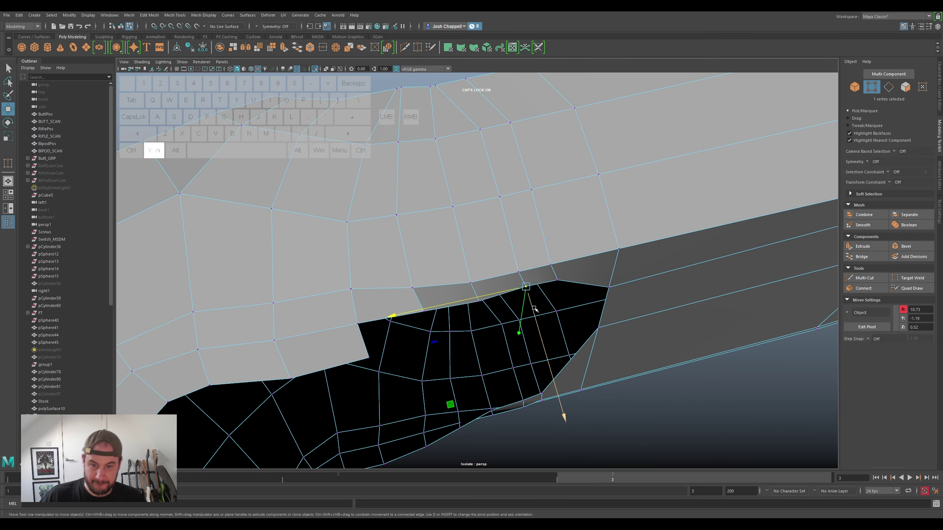
left_click(531, 310)
left_click_drag(588, 353, 580, 297)
left_click(554, 233)
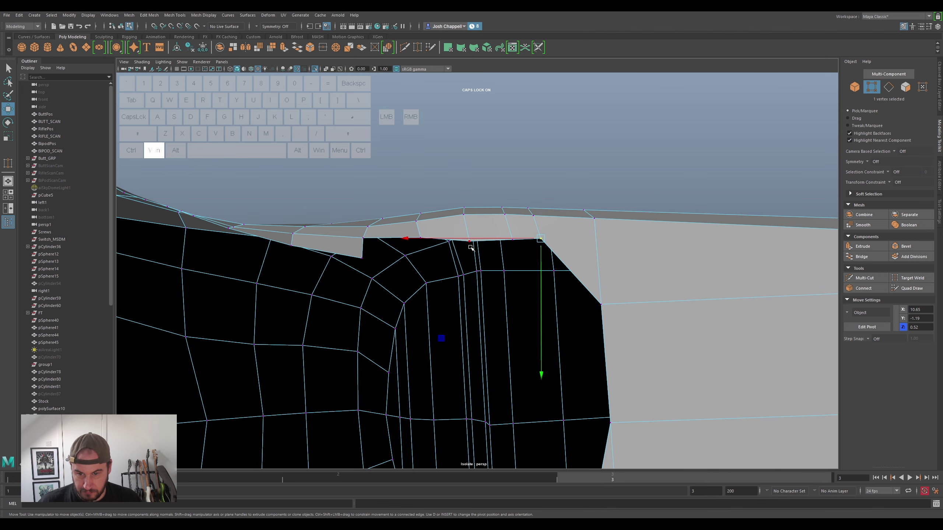
left_click(470, 243)
left_click(470, 258)
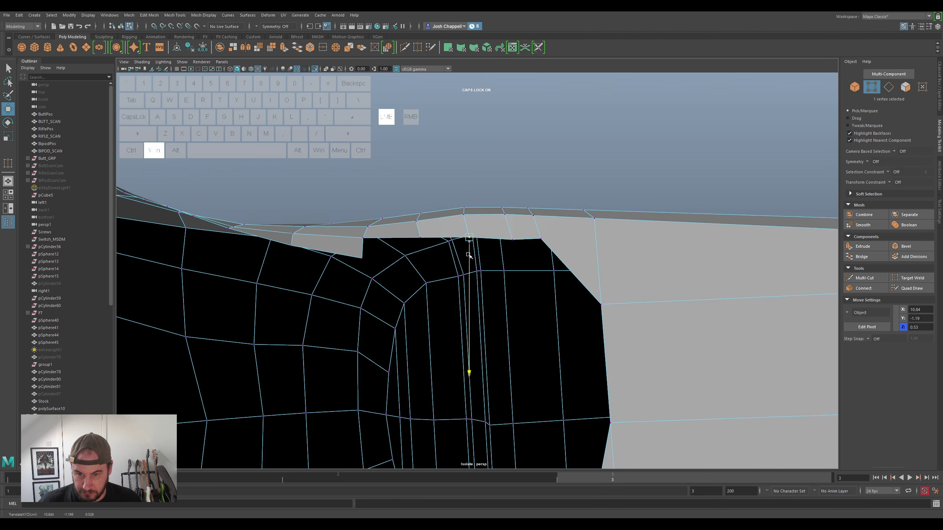
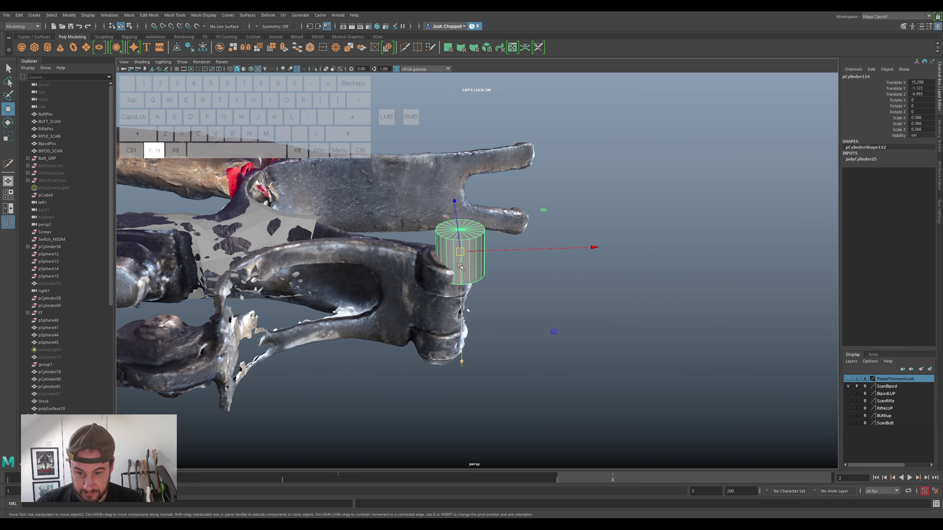
Lower the cylinder onto the pivot knuckle and begin scaling it to fit
left_click_drag(463, 266, 464, 283)
key("super+r")
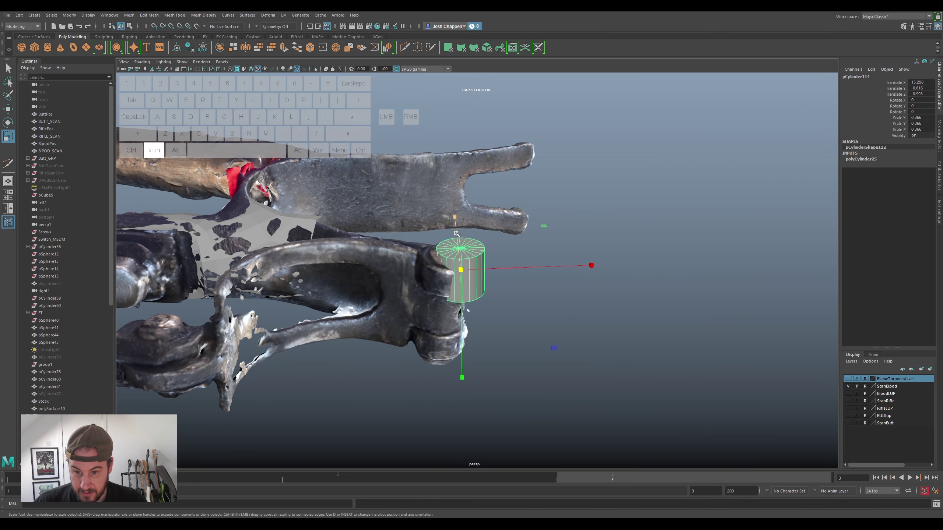
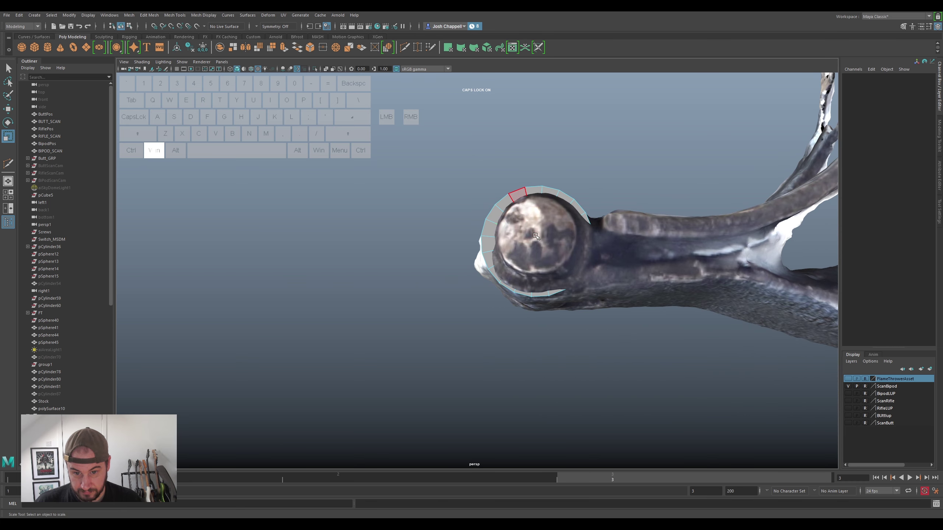
Scale the ring to the pivot barrel's size and pick an edge to give it thickness
left_click(539, 231)
left_click_drag(556, 229, 518, 257)
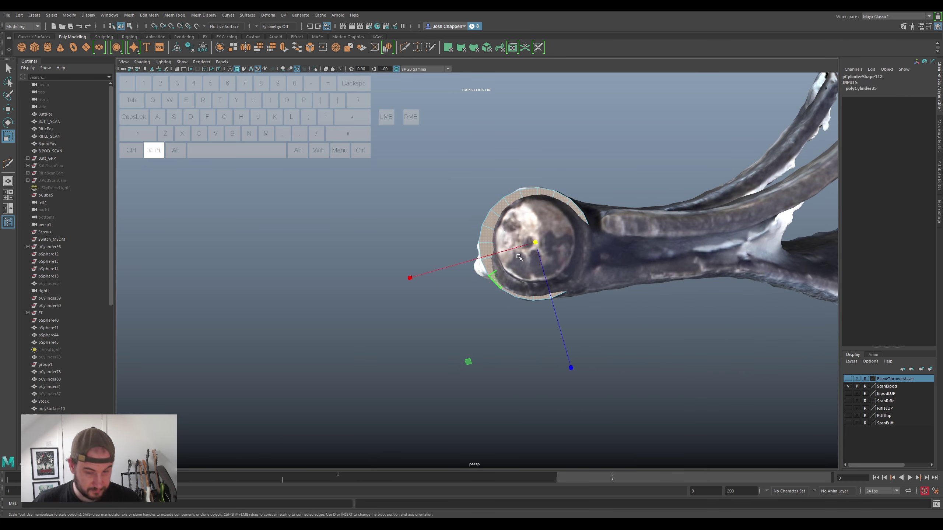
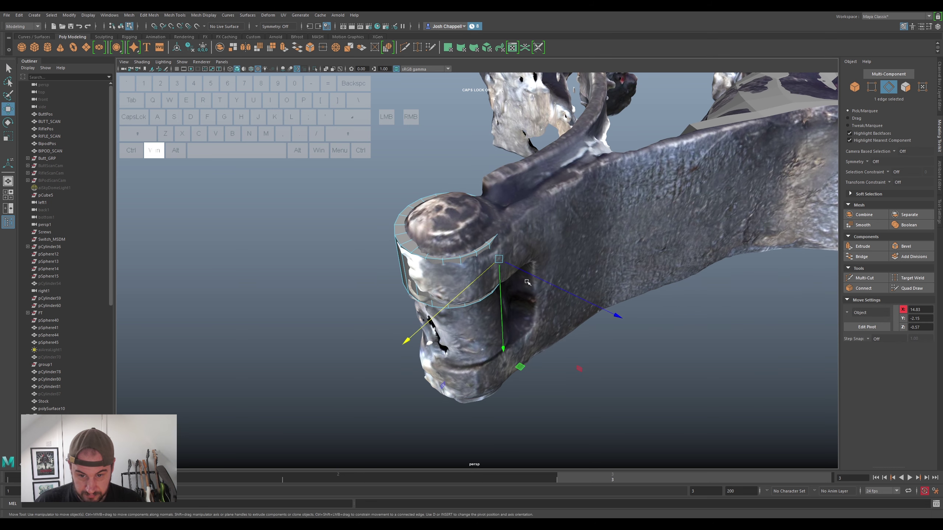
left_click(529, 272)
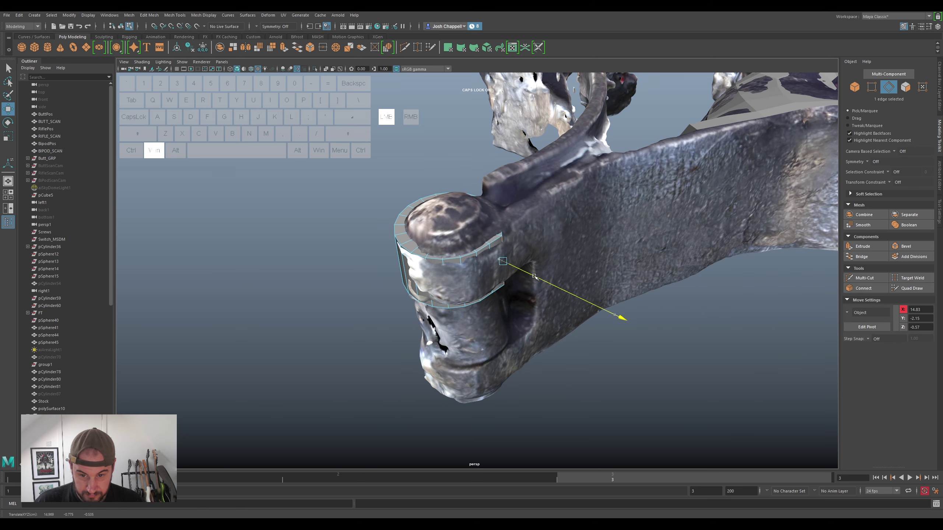
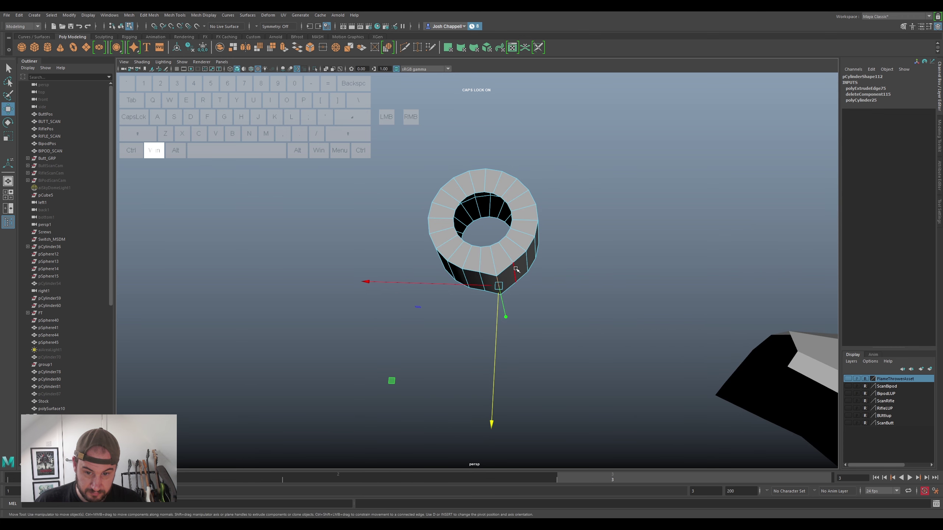
Select the ring's side faces that face the arm, ready to extrude toward it
left_click_drag(515, 268, 525, 251)
left_click(528, 260)
key("super+w")
left_click(530, 285)
left_click(511, 276)
left_click(515, 291)
right_click(517, 266)
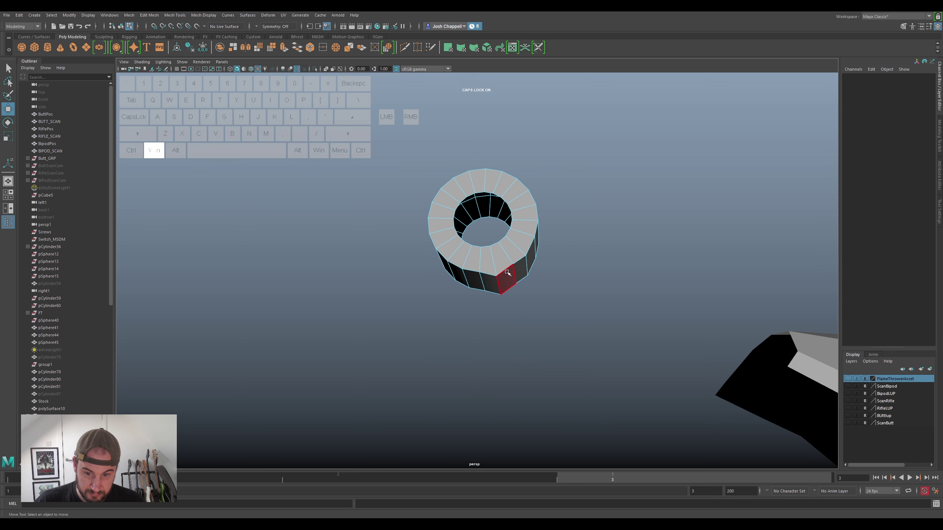
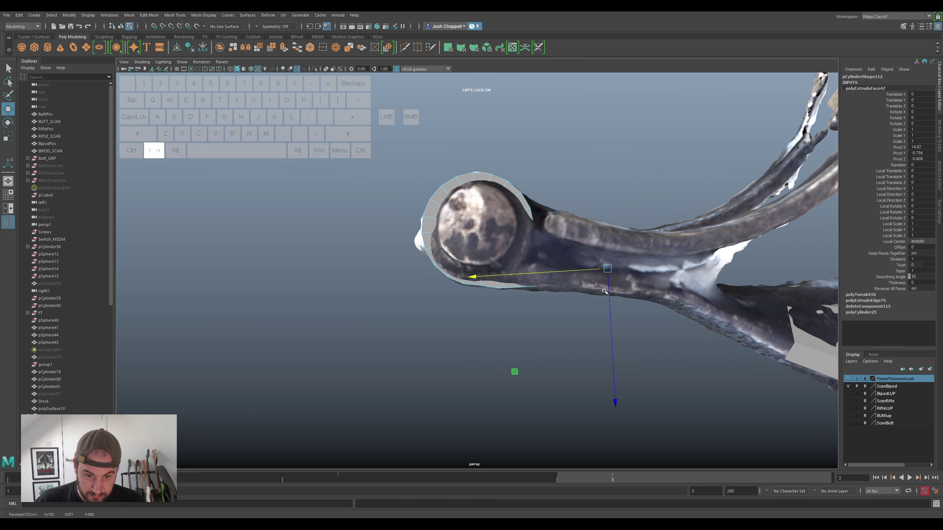
Stretch the extruded tab out along the scanned arm and check it with the scan hidden
left_click_drag(610, 292, 610, 301)
left_click_drag(598, 314, 601, 289)
left_click_drag(573, 268, 519, 270)
left_click(526, 284)
left_click(558, 284)
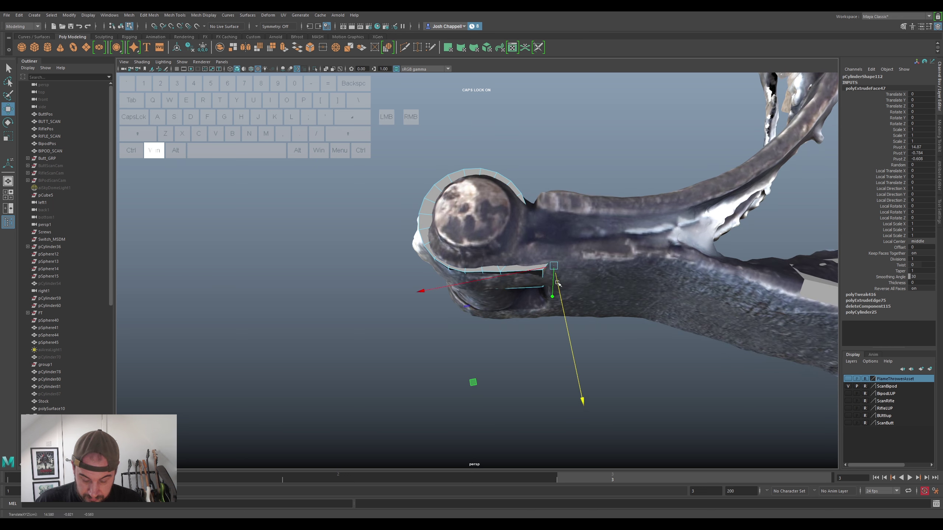
key("super+r")
left_click_drag(511, 276, 750, 276)
key("super+w")
left_click(527, 272)
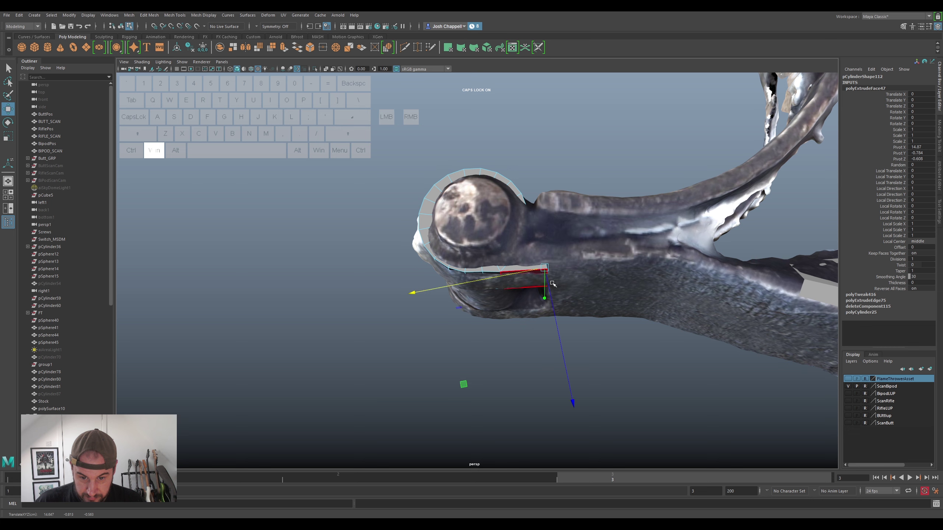
left_click(553, 285)
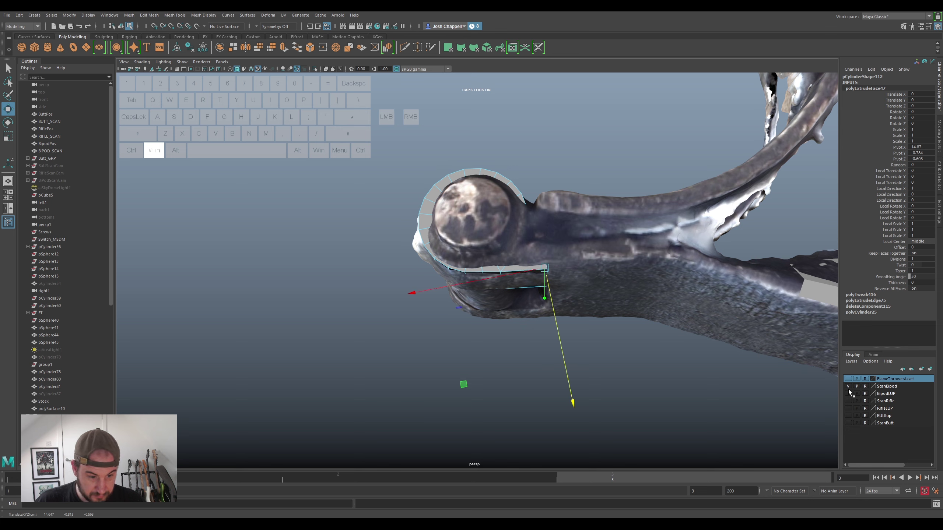
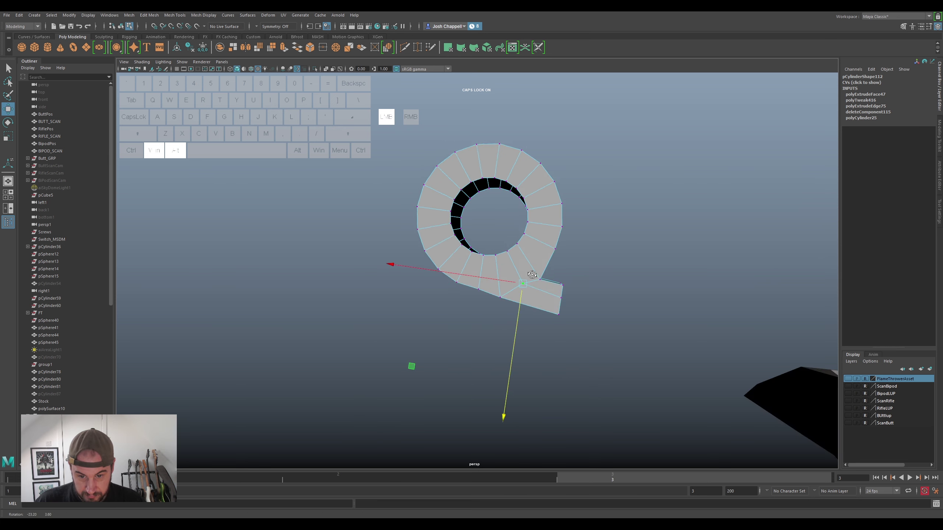
Shape the tab's vertices, then place the duplicate sleeve around the yoke's lower ring
left_click(489, 231)
left_click(461, 220)
left_click_drag(465, 231, 543, 312)
left_click(479, 263)
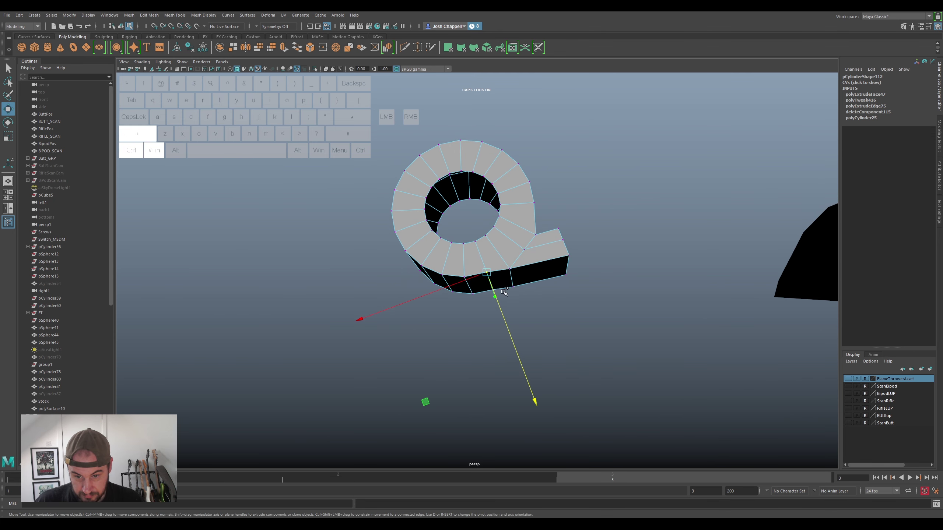
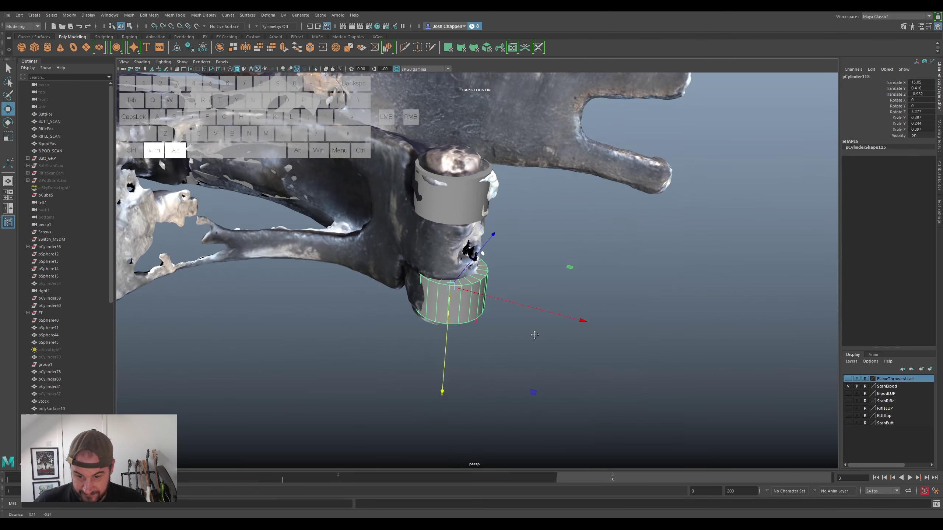
left_click_drag(492, 279, 478, 283)
left_click_drag(490, 316, 356, 324)
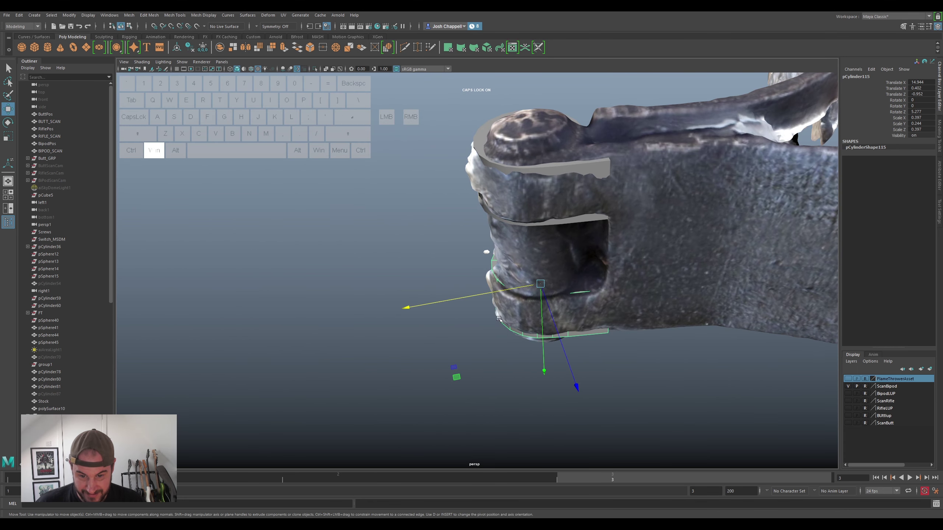
left_click(551, 320)
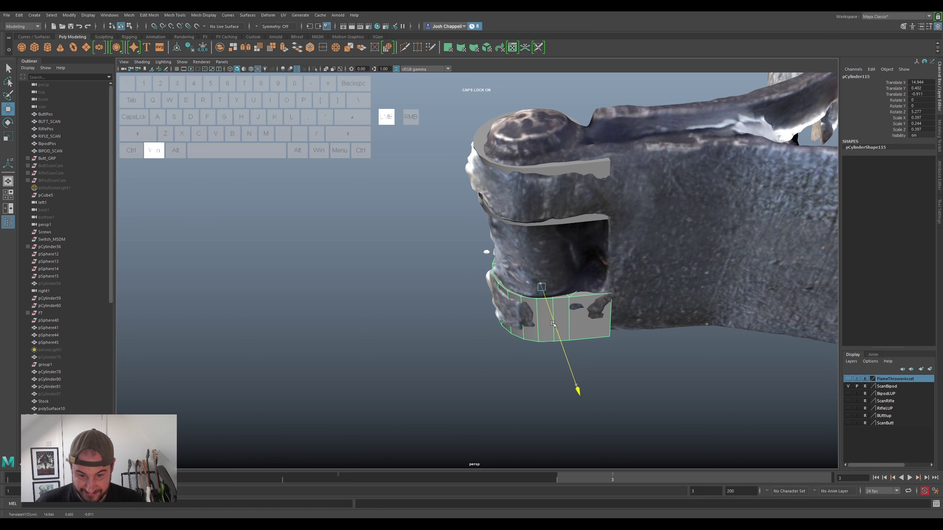
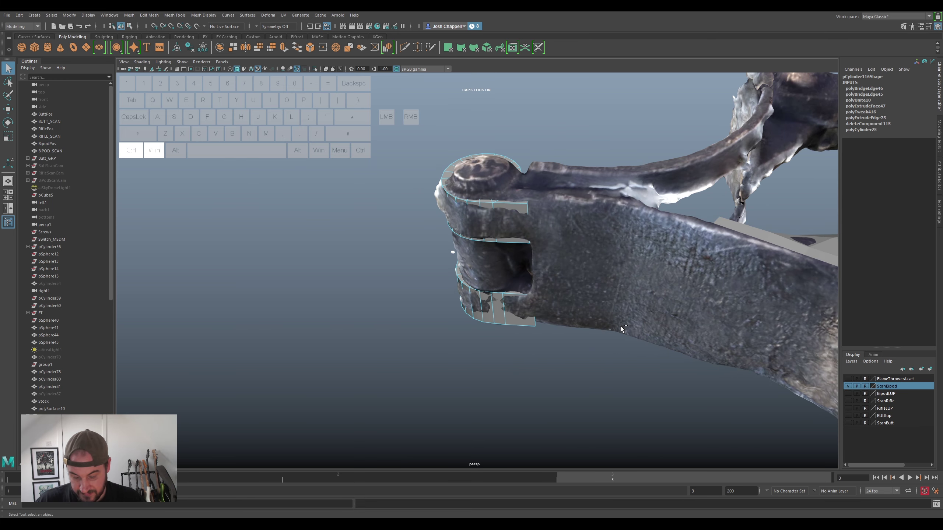
Extrude the lower strip's end faces and drag them outward, checking from below
key("ctrl+super+e")
key("super+w")
left_click_drag(504, 265, 539, 272)
key("ctrl+super+z")
left_click_drag(493, 264, 563, 276)
left_click_drag(645, 320, 659, 345)
left_click_drag(620, 314, 619, 326)
left_click_drag(616, 321, 628, 286)
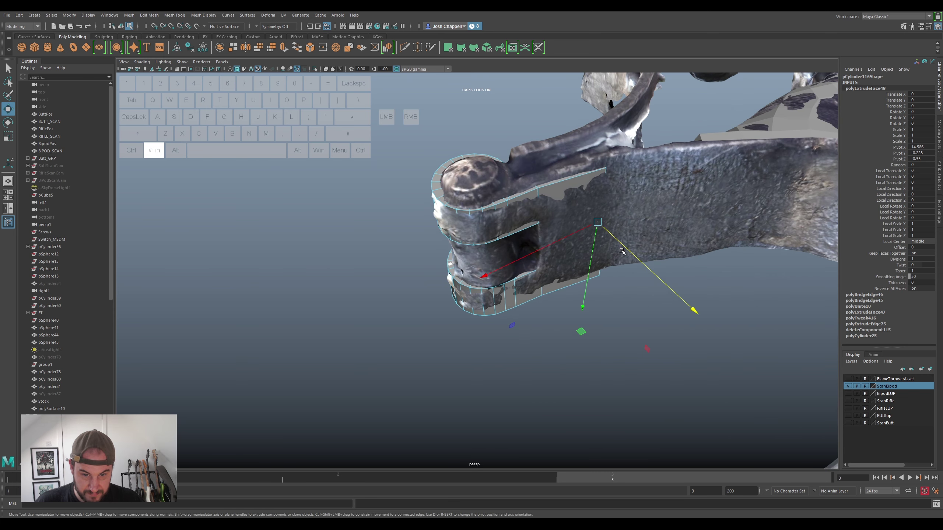
left_click(625, 244)
left_click_drag(622, 277, 611, 250)
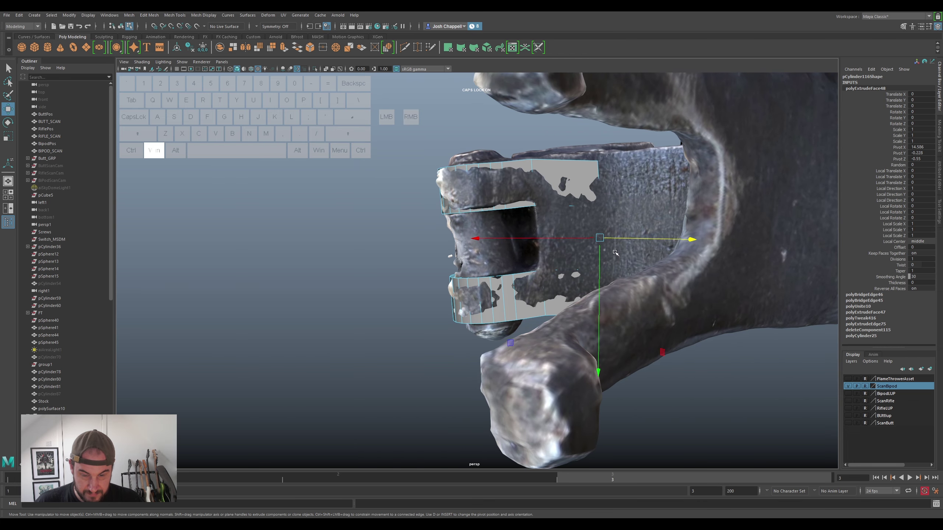
Undo the stray edits, then push the extruded faces back along the arm into a tab
key("ctrl+super+z")
key("ctrl+super+z")
key("ctrl+super+z")
key("ctrl+super+z")
key("ctrl+super+z")
left_click_drag(581, 240, 539, 255)
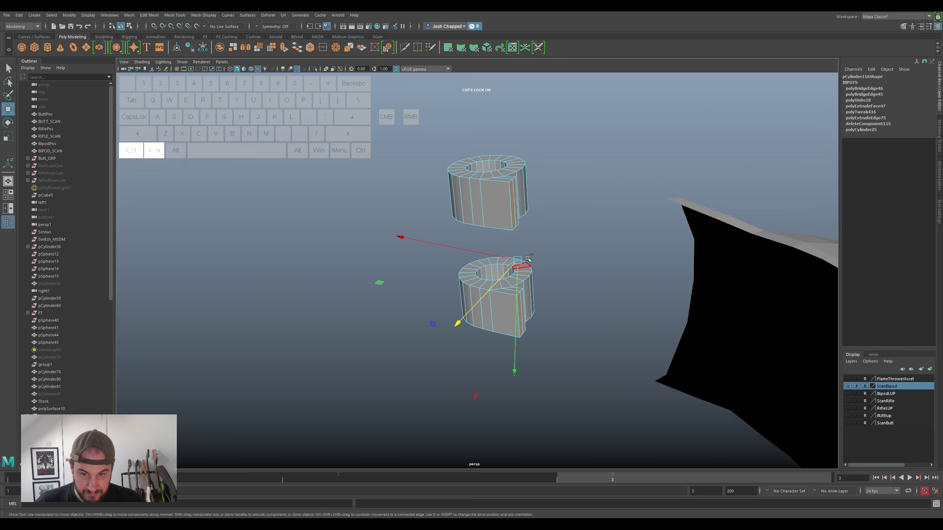
key("ctrl+super+z")
key("ctrl+super+z")
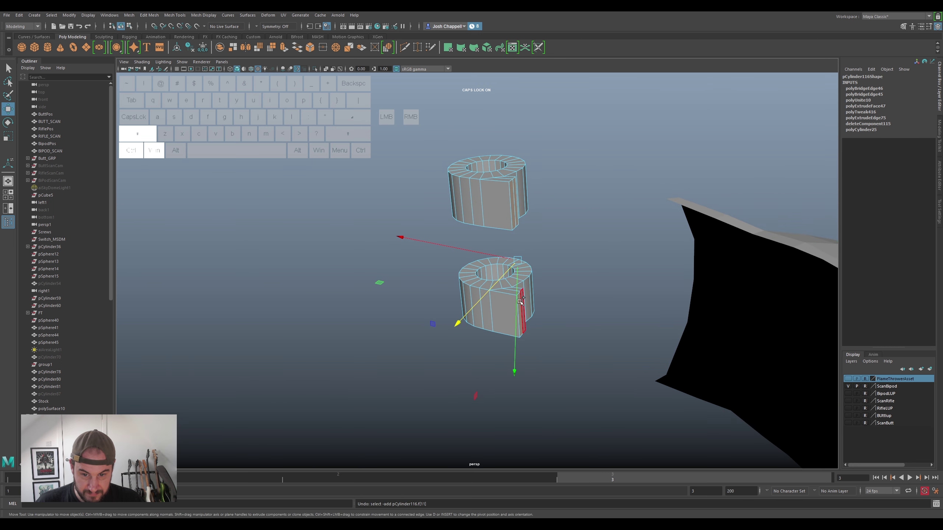
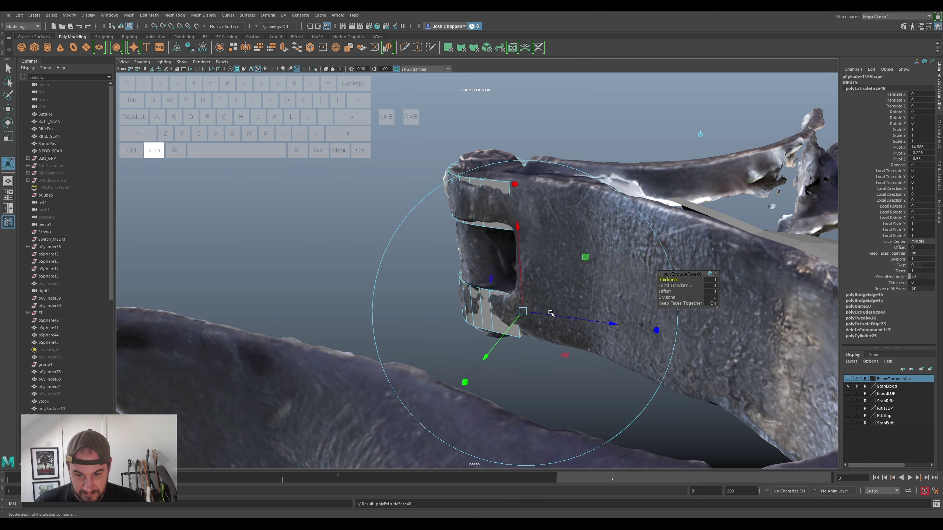
left_click_drag(551, 314, 606, 335)
left_click_drag(568, 341, 558, 344)
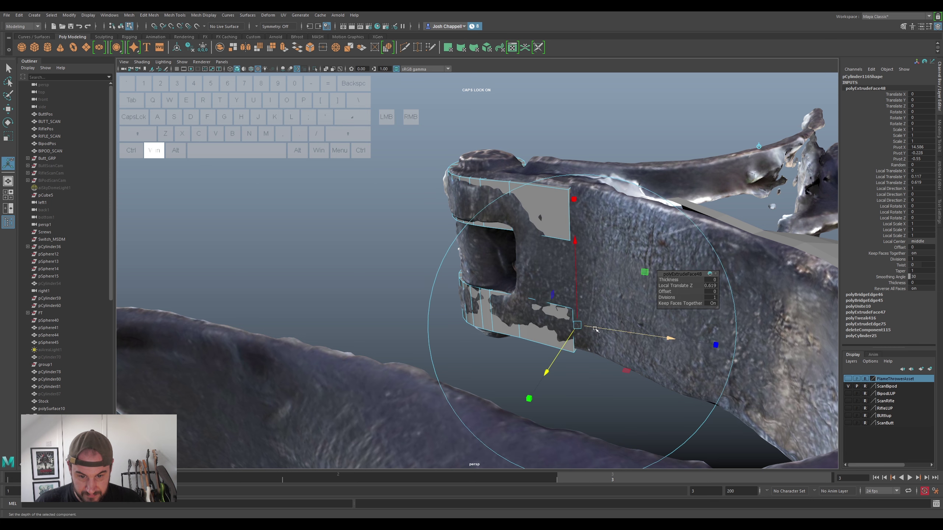
left_click(597, 328)
left_click(510, 316)
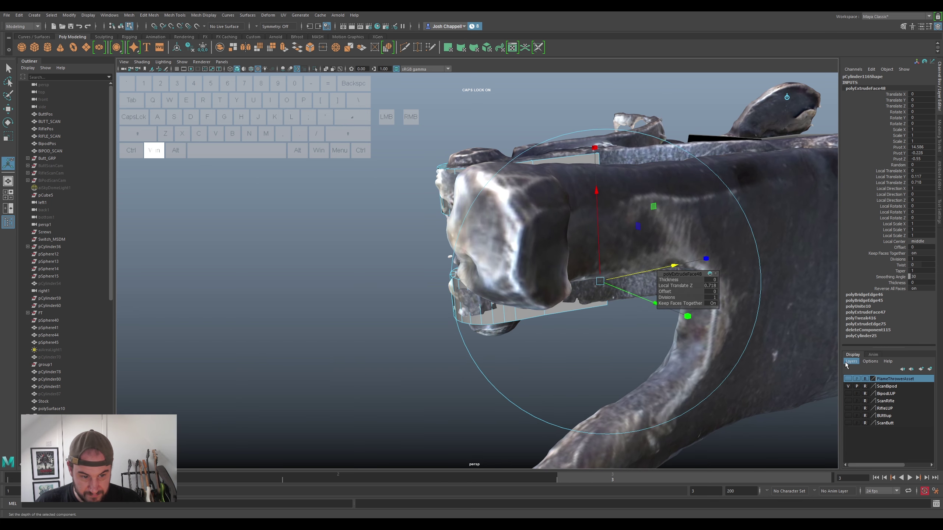
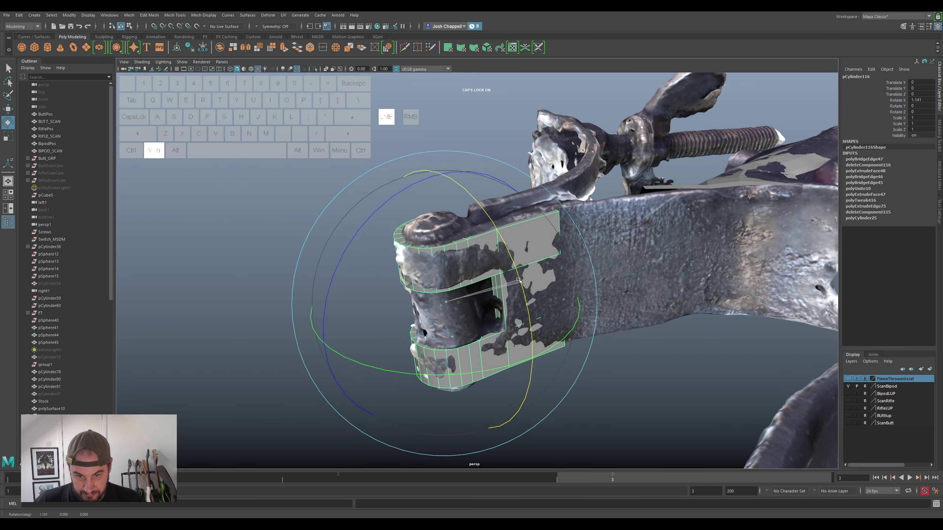
Orbit to look along the arm from its yoke end
left_click_drag(598, 290, 608, 322)
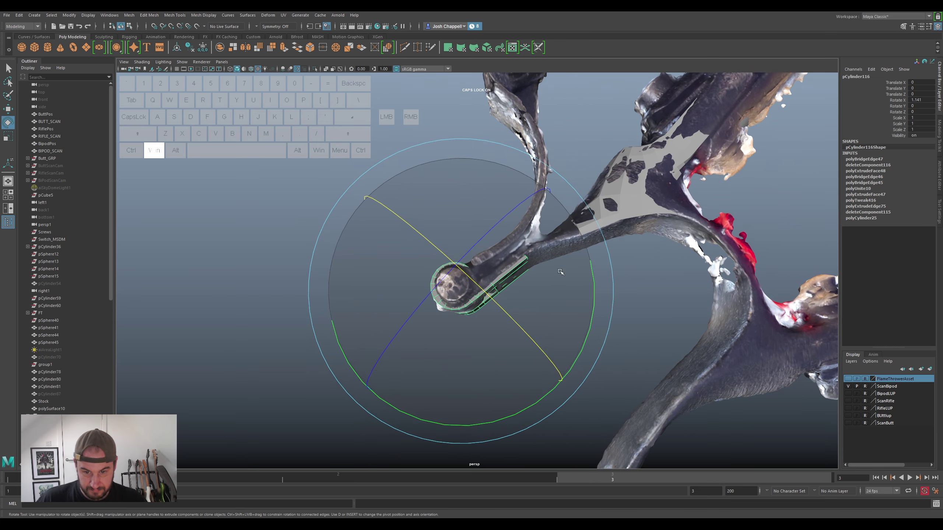
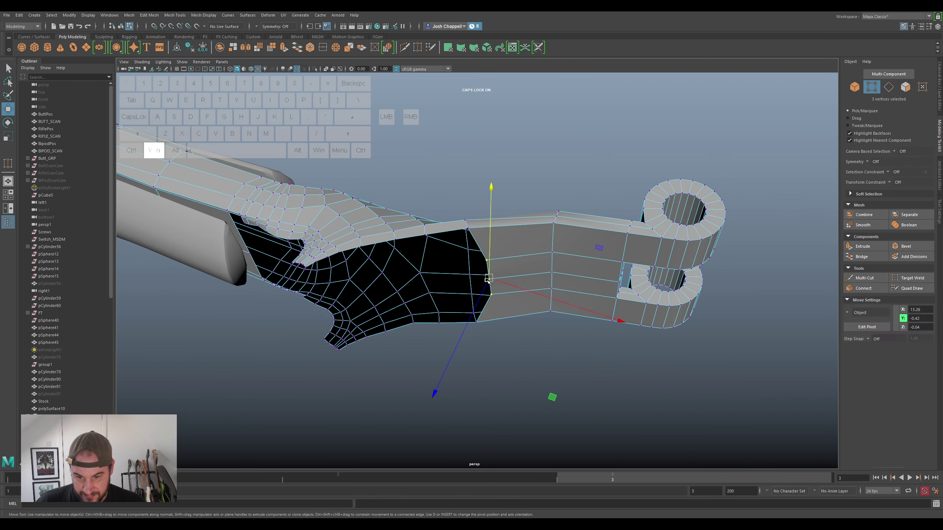
Viewing from below, move lower-edge vertices to straighten the arm's bottom border
left_click_drag(499, 282, 483, 287)
left_click_drag(484, 302, 486, 321)
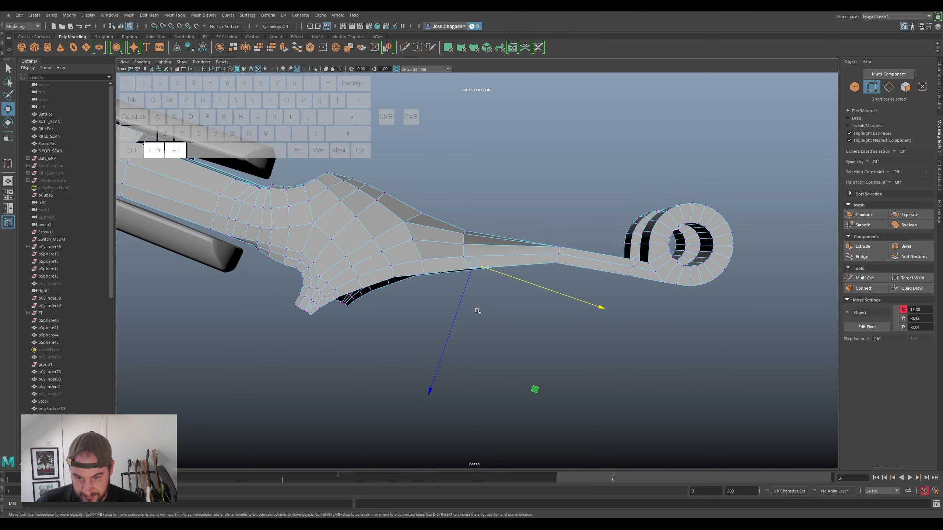
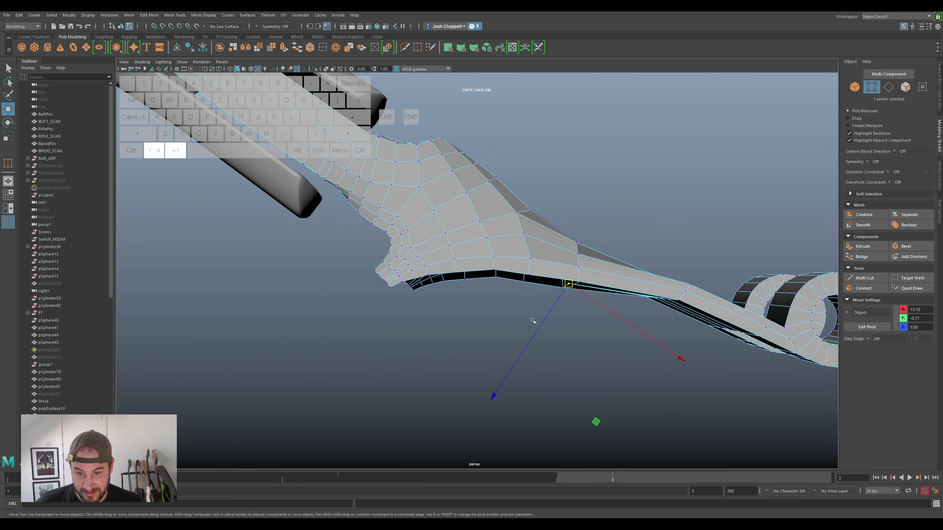
left_click(528, 323)
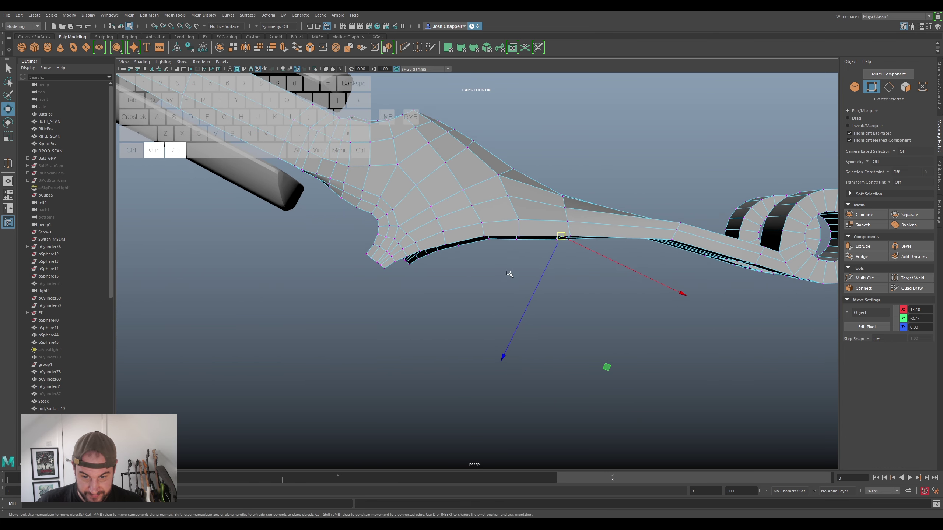
left_click_drag(512, 251, 530, 232)
left_click(503, 266)
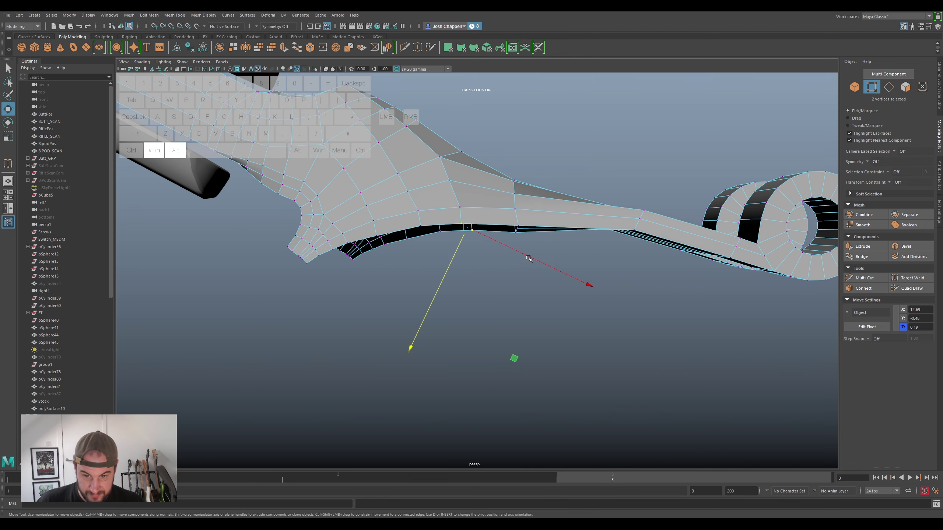
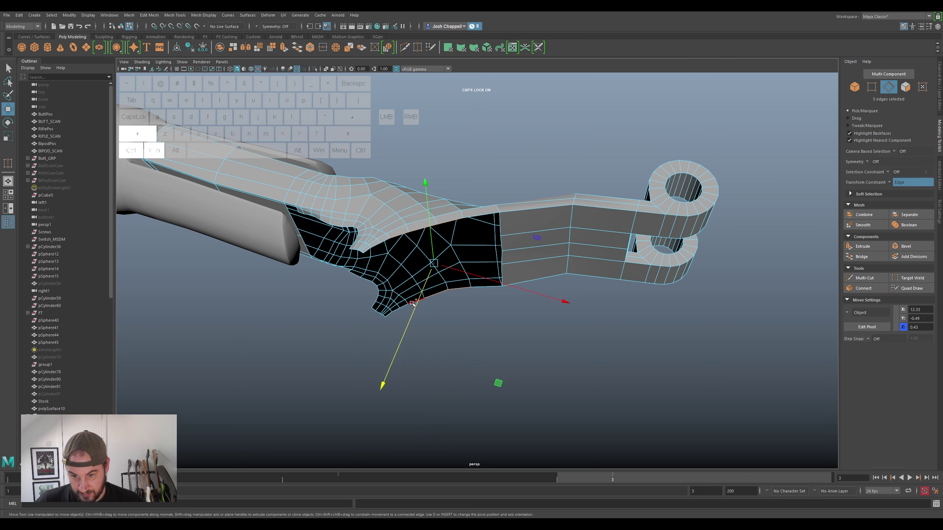
Select the open border edges on both sides of the gap between arm strip and hinge tabs
left_click(412, 302)
left_click(384, 241)
left_click(403, 306)
left_click(375, 245)
left_click(397, 308)
left_click(368, 249)
left_click(388, 314)
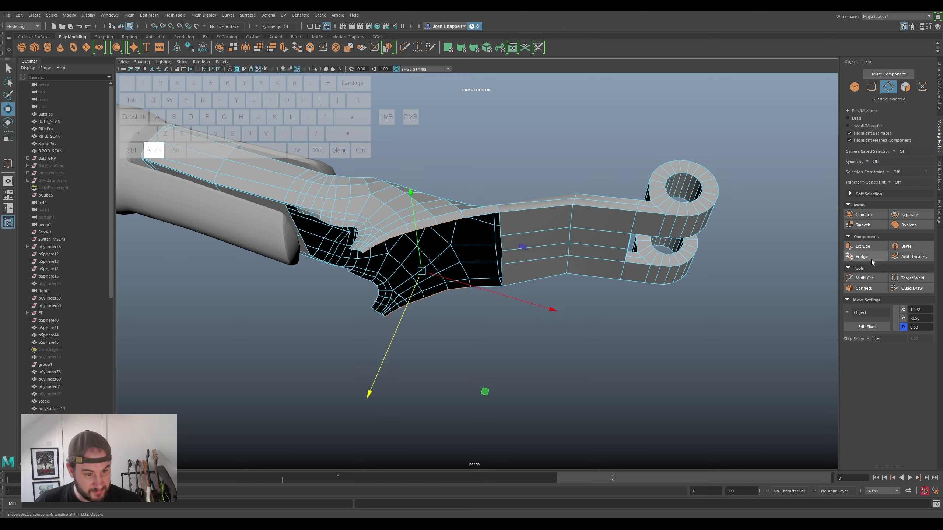
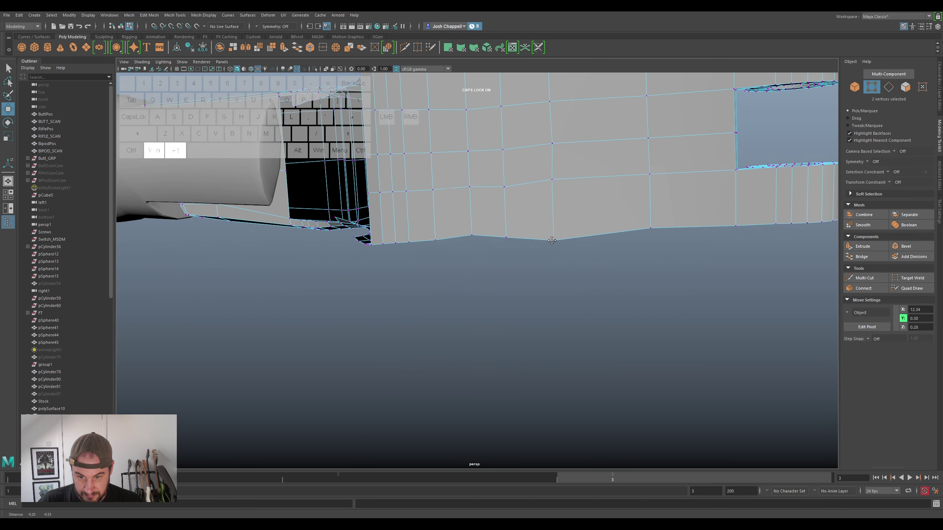
Move successive bottom-border vertices down into line toward the arm's end
left_click_drag(501, 163, 510, 150)
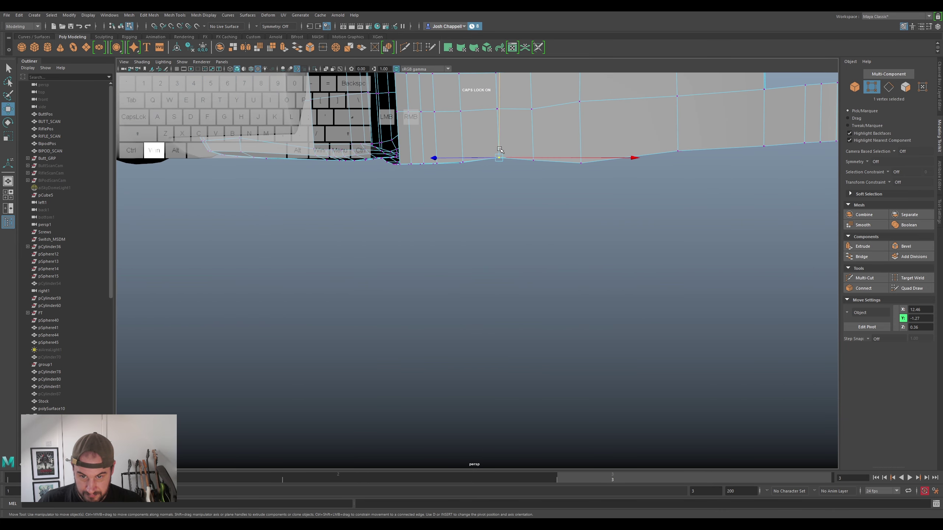
left_click(502, 147)
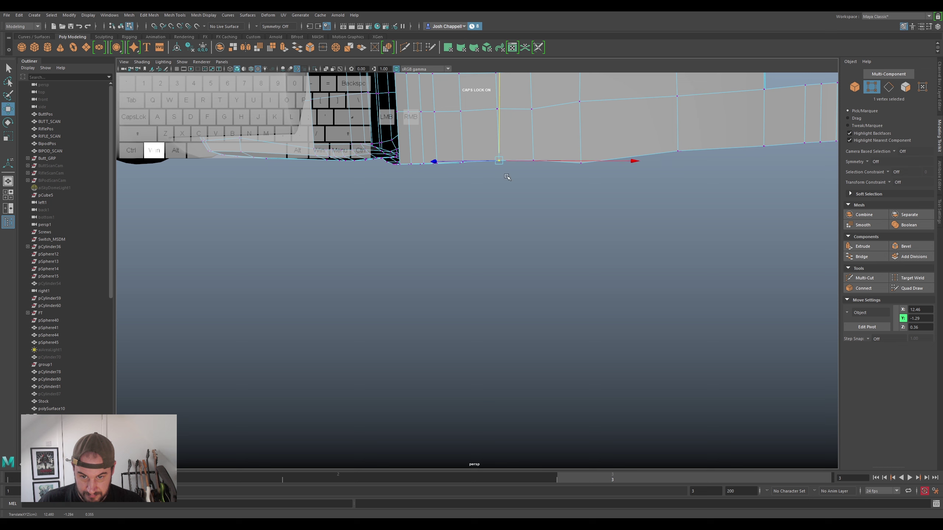
left_click_drag(541, 167, 545, 146)
left_click(537, 146)
left_click_drag(570, 177, 599, 147)
left_click(580, 148)
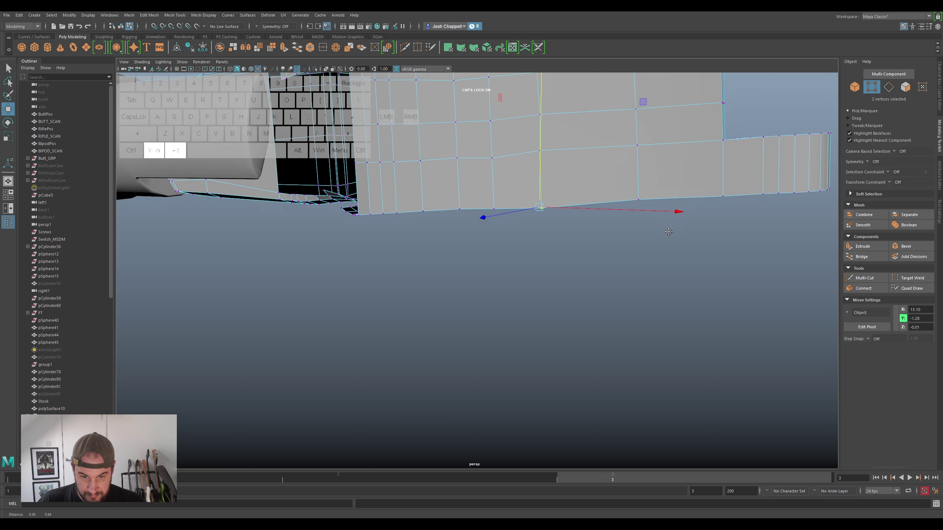
left_click(546, 194)
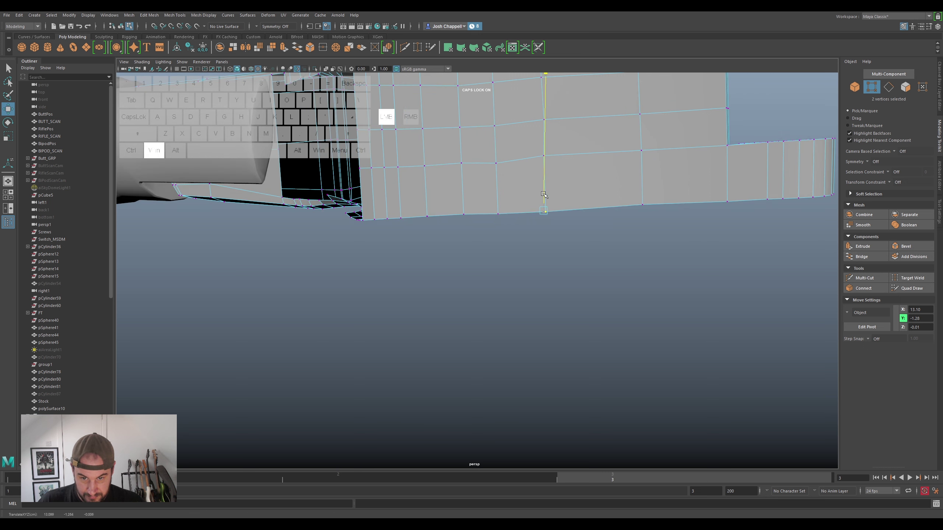
left_click(542, 187)
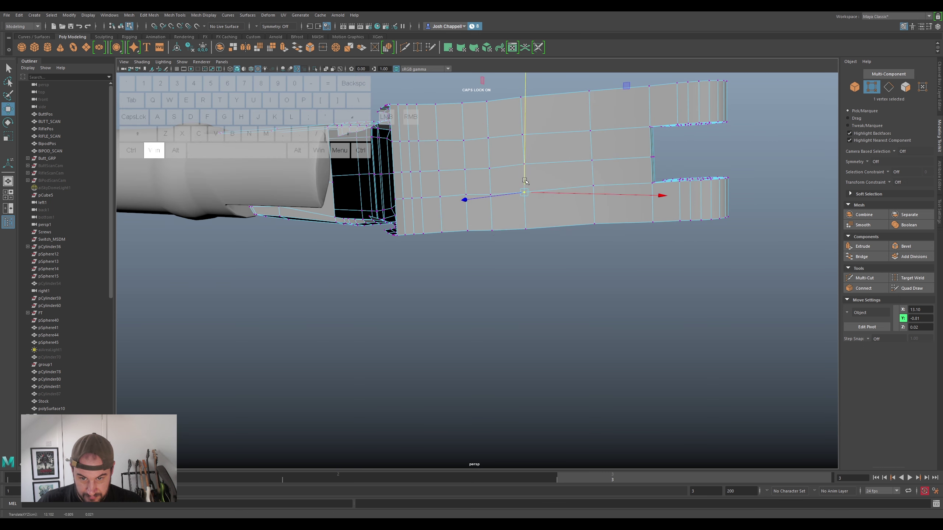
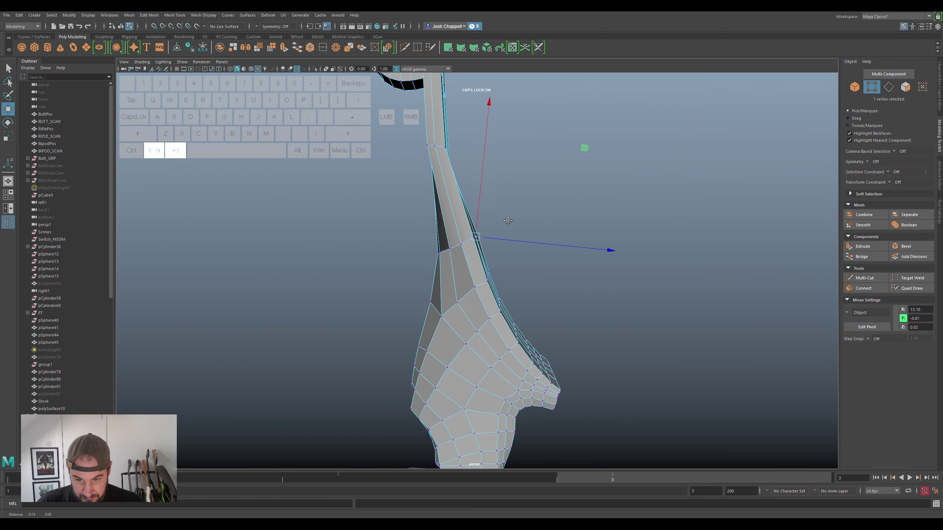
Align the arm's side vertices and tuck the inner-corner vertex in against the arm
left_click_drag(505, 224, 487, 238)
left_click(487, 238)
left_click_drag(509, 221, 479, 246)
left_click(501, 241)
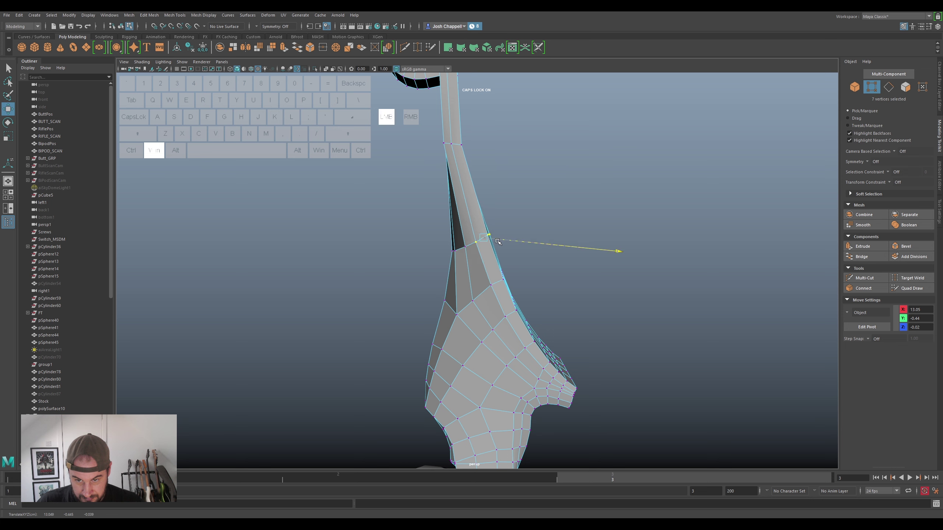
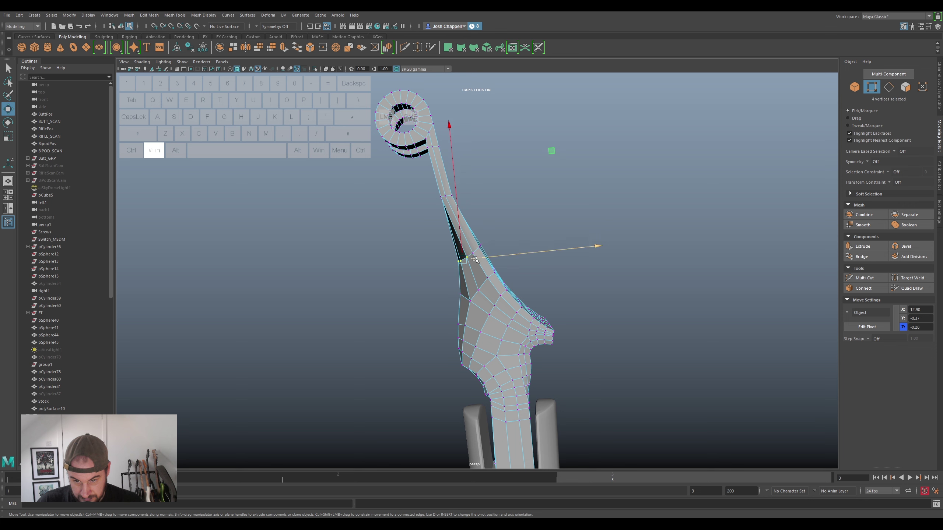
left_click(478, 259)
left_click_drag(461, 291, 474, 303)
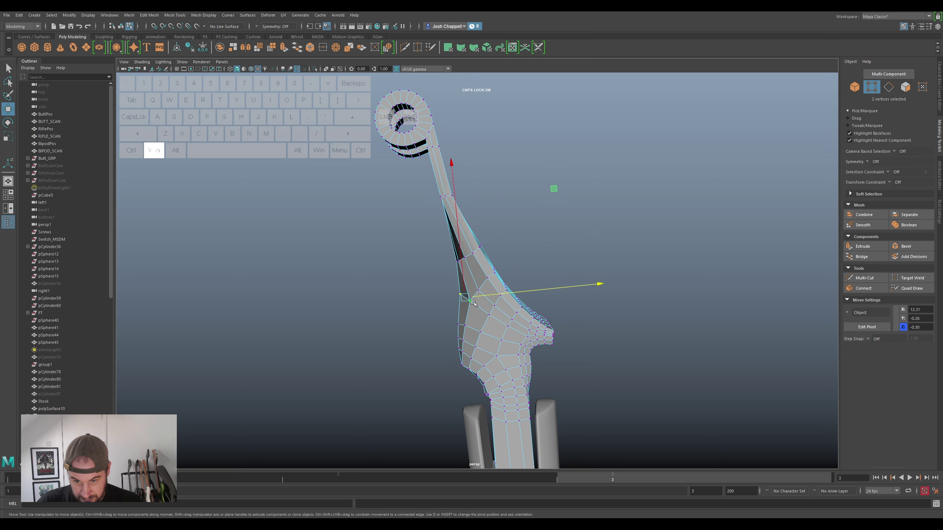
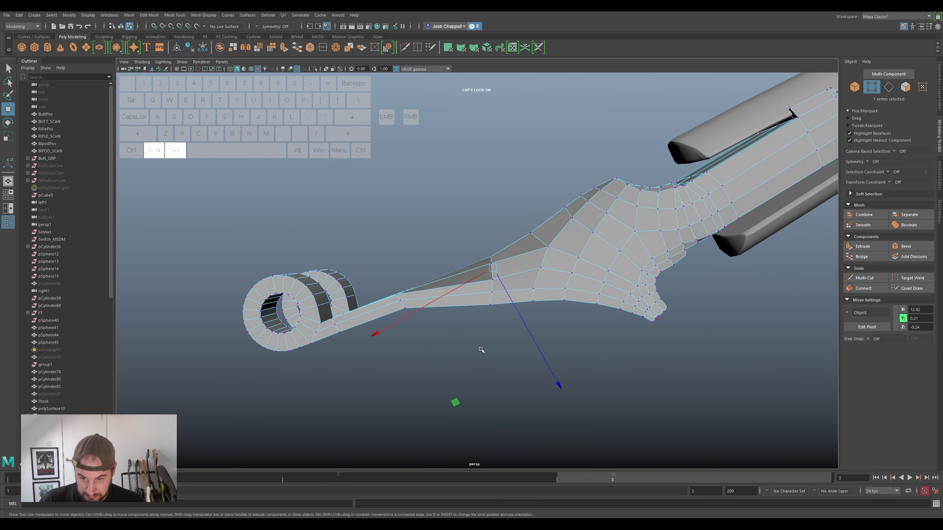
Orbit to the arm's far side and shift the underside vertices at the narrow neck
left_click_drag(471, 331, 506, 276)
left_click_drag(503, 304, 498, 300)
left_click_drag(499, 310, 656, 414)
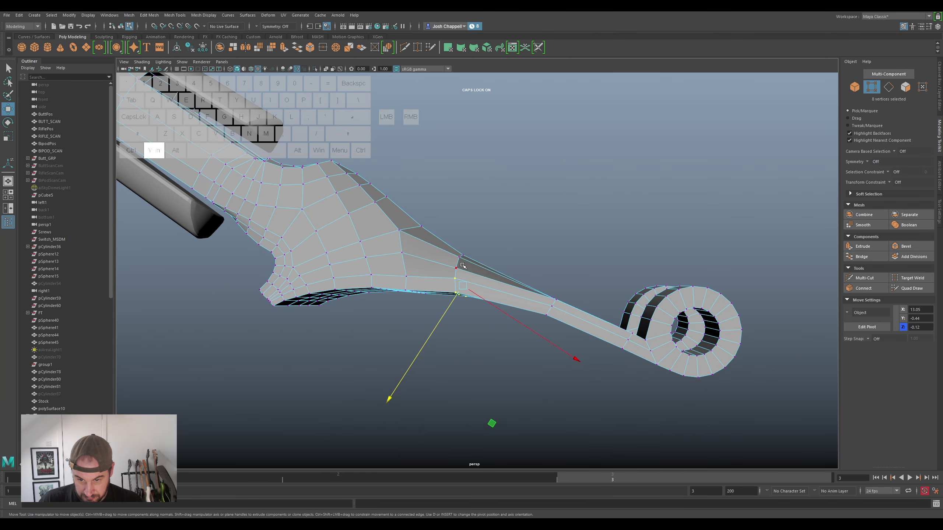
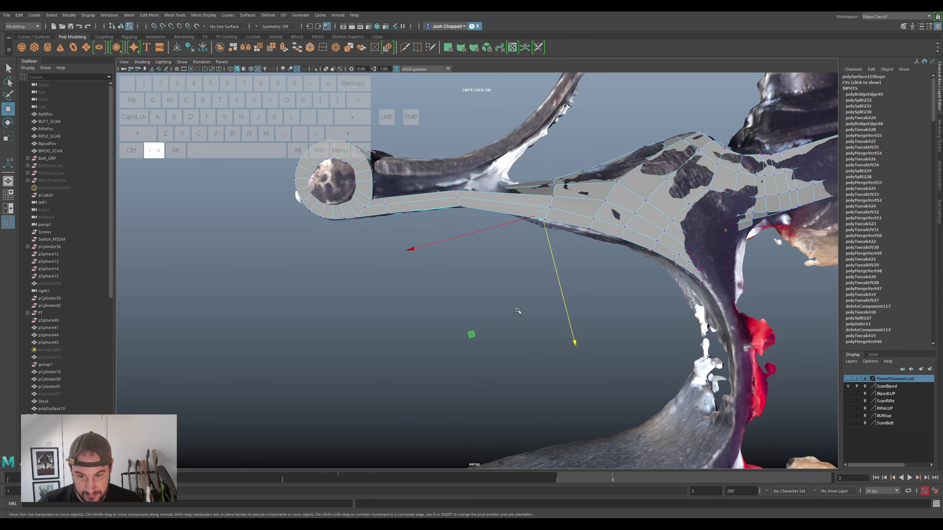
Select the neck vertex column and rotate it to follow the scan
left_click(460, 224)
key("super+e")
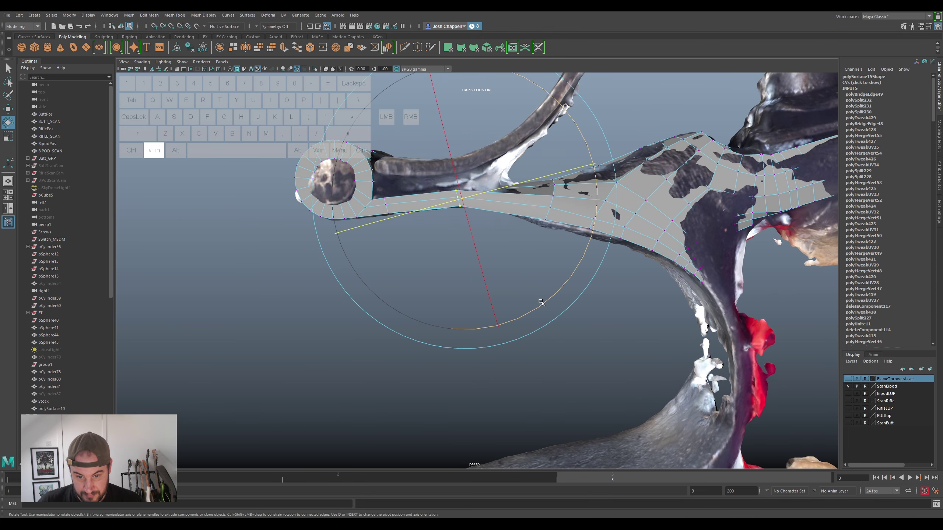
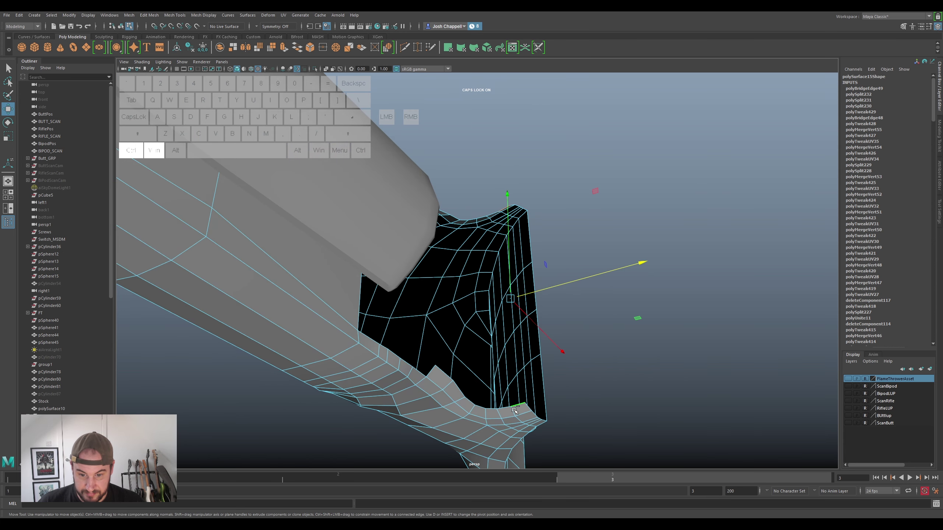
Move vertices on the yoke pocket's inner edge and lower corner along the wall
left_click(506, 406)
left_click(492, 210)
left_click(483, 213)
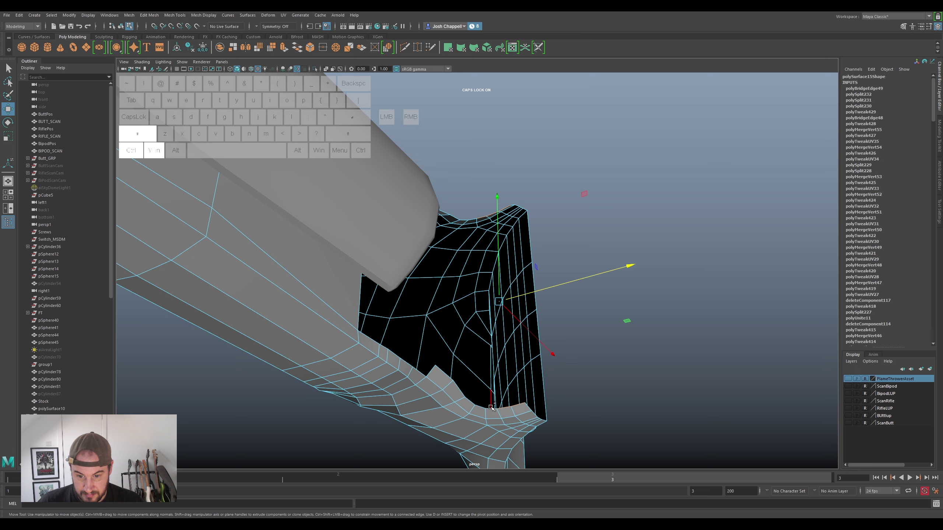
left_click(489, 407)
left_click(481, 405)
left_click(472, 220)
left_click_drag(461, 218, 465, 230)
Slide the pocket's upper rim vertices up the yoke face to even the quad flow
left_click(470, 399)
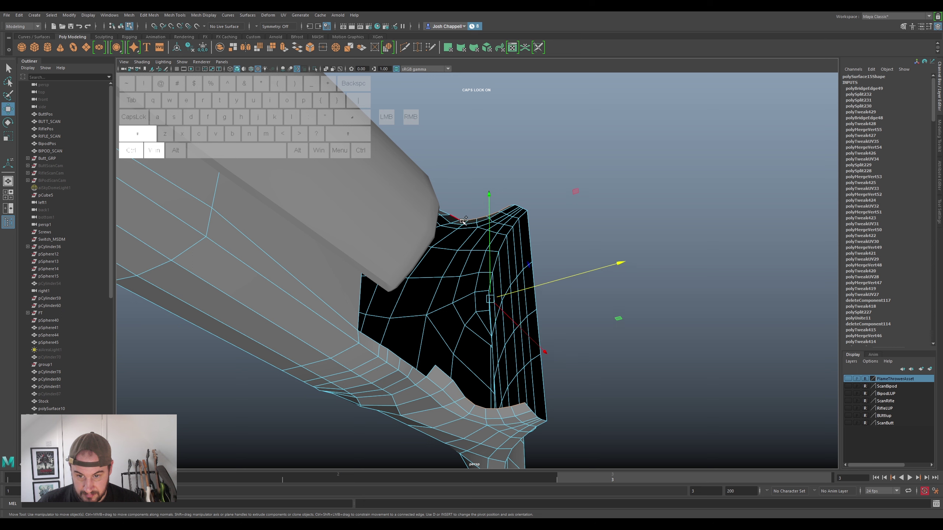
left_click(457, 216)
left_click(459, 382)
left_click_drag(442, 372, 443, 370)
left_click(481, 222)
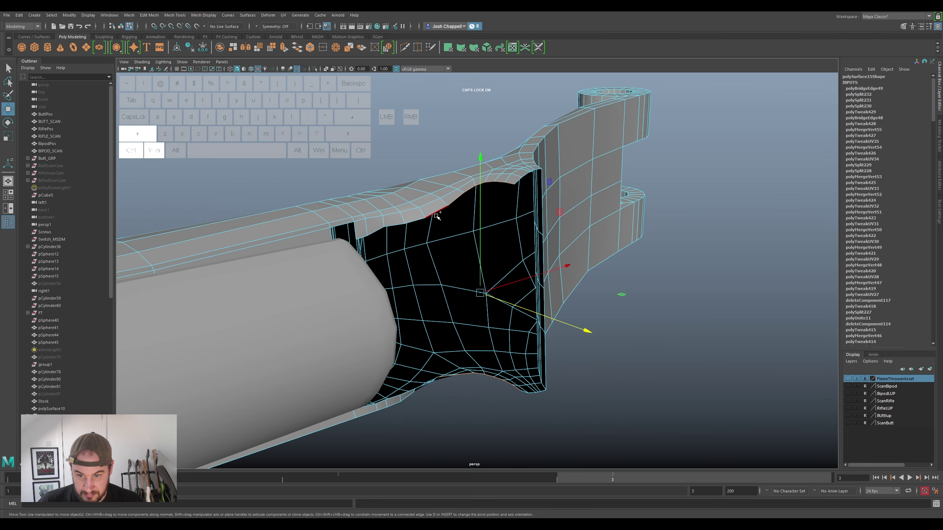
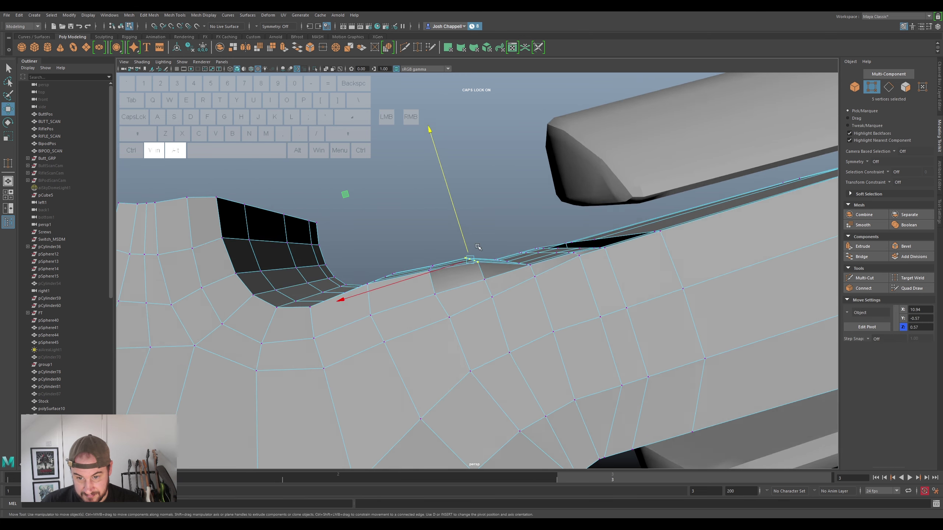
Flatten a junction vertex, then select the row of vertices along the arm-yoke junction
left_click(461, 235)
left_click_drag(483, 258, 499, 276)
left_click(534, 284)
left_click(518, 267)
left_click(503, 241)
left_click(498, 217)
left_click(497, 200)
left_click(500, 181)
left_click(555, 257)
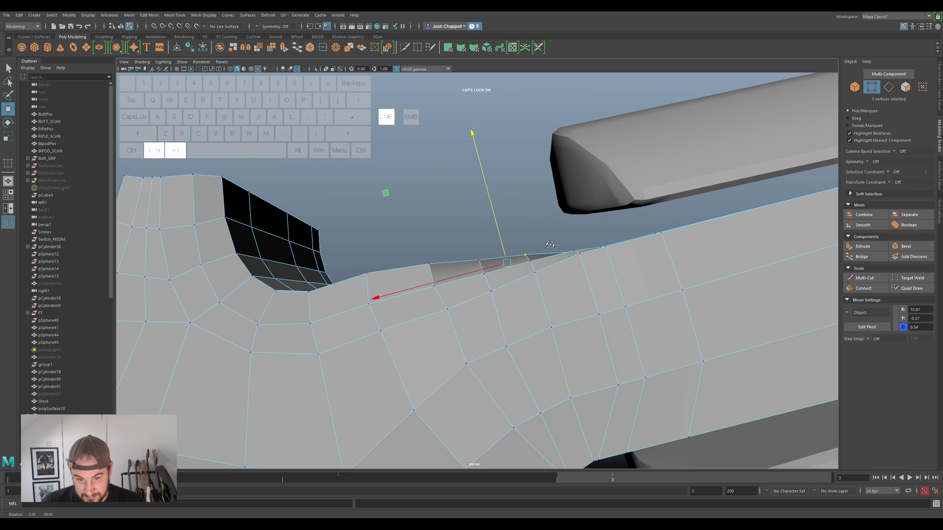
Reselect the junction row vertices one by one so the rim can be levelled
left_click(522, 286)
left_click(521, 277)
left_click(508, 271)
left_click(499, 259)
left_click(493, 249)
left_click(489, 242)
left_click(518, 252)
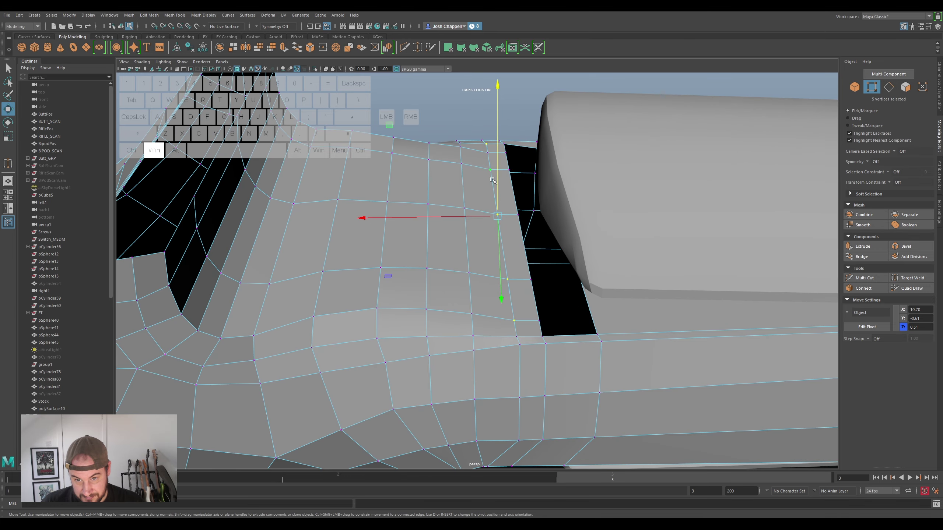
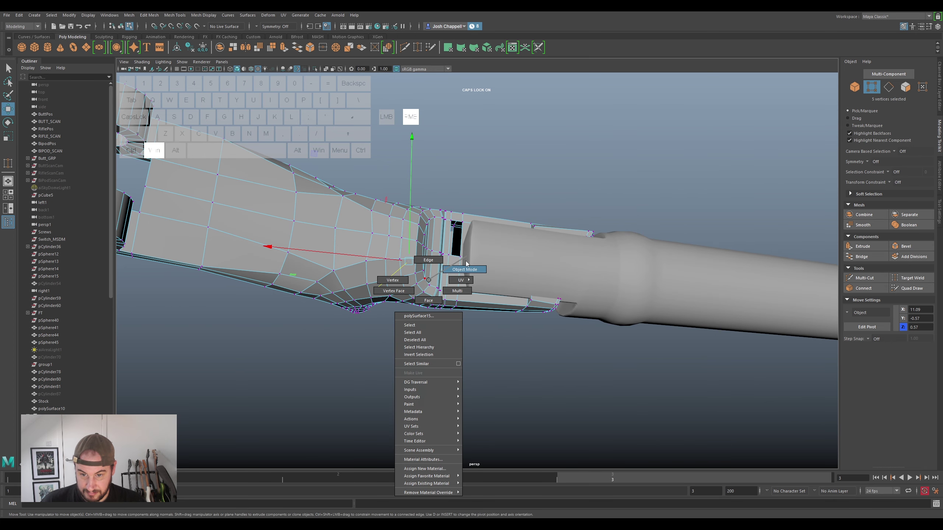
Switch to Object Mode via the marking menu to isolate the yoke mesh
right_click(406, 250)
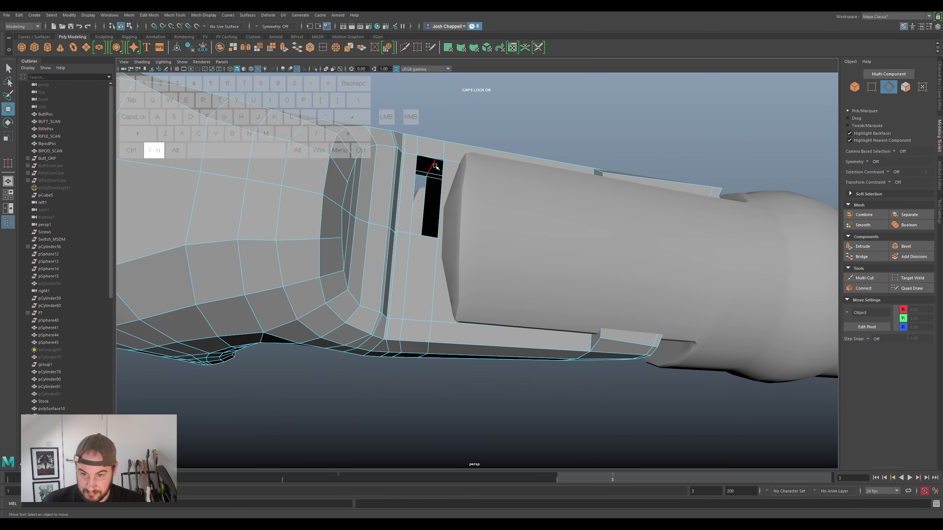
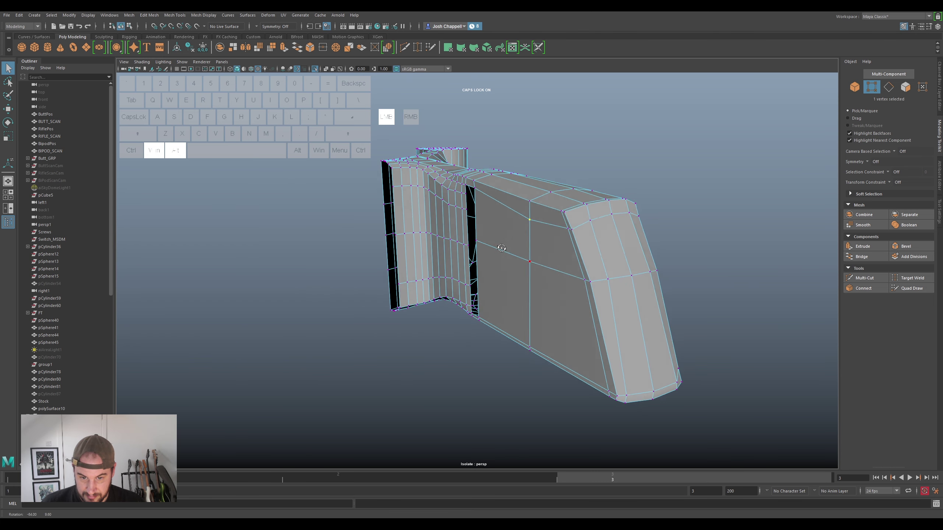
Move the yoke corner and top-edge vertices toward the wall with the Move tool
key("super+w")
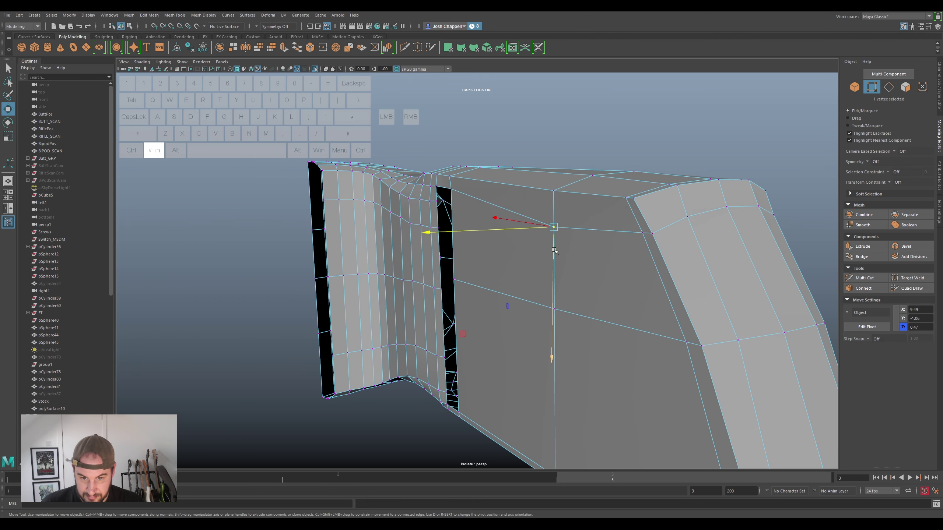
left_click_drag(556, 248, 556, 223)
left_click_drag(558, 233, 549, 233)
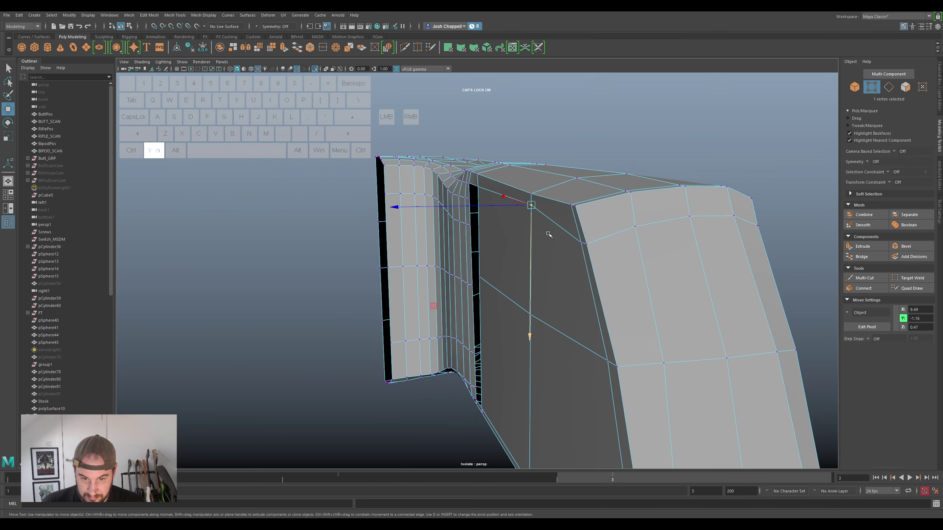
left_click(580, 243)
left_click(592, 245)
left_click_drag(585, 254, 576, 228)
left_click(564, 213)
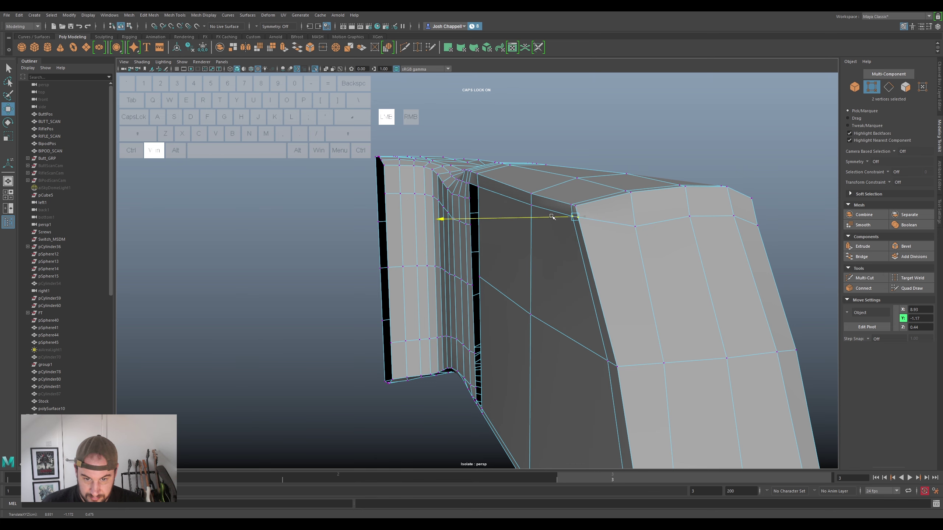
left_click_drag(579, 249, 559, 235)
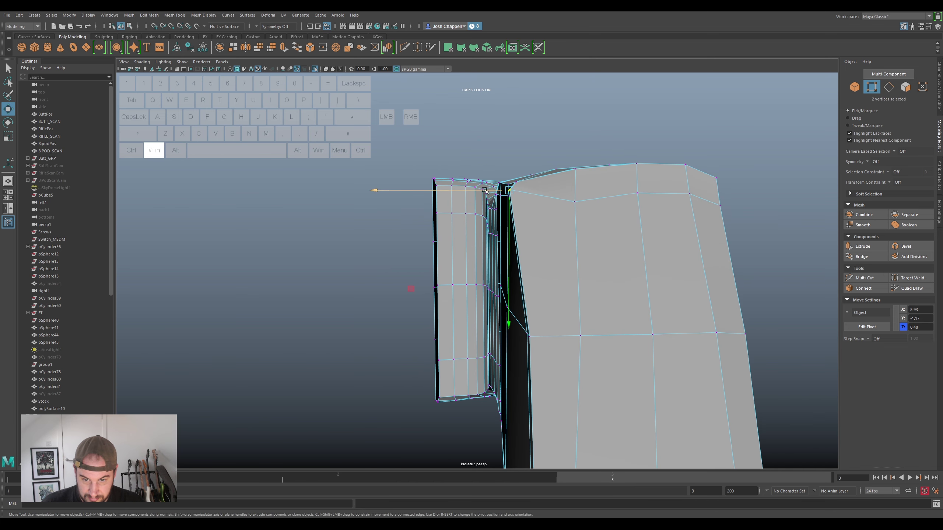
Tighten the inner-corner and top-rim vertices against the yoke wall
left_click(482, 188)
left_click_drag(488, 198, 490, 203)
left_click(505, 211)
left_click(506, 228)
left_click_drag(508, 226, 504, 222)
left_click(489, 194)
left_click(500, 204)
left_click(501, 193)
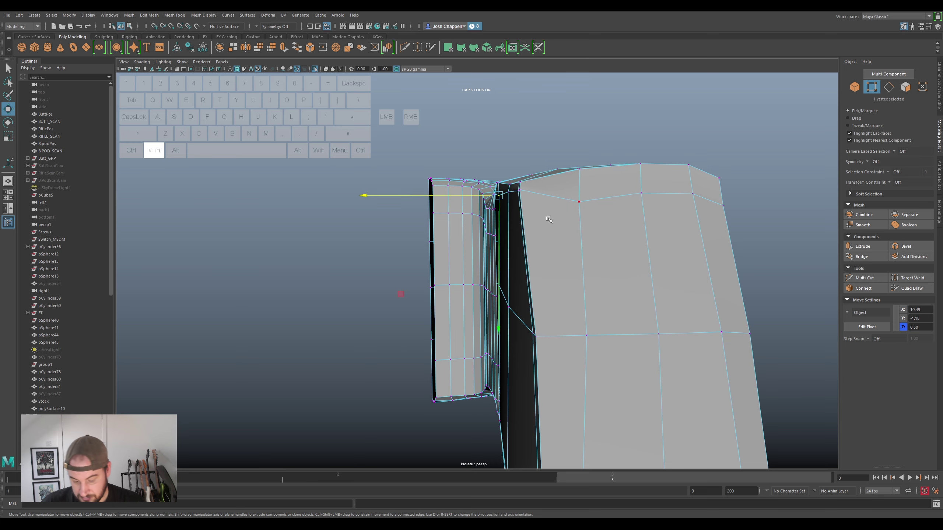
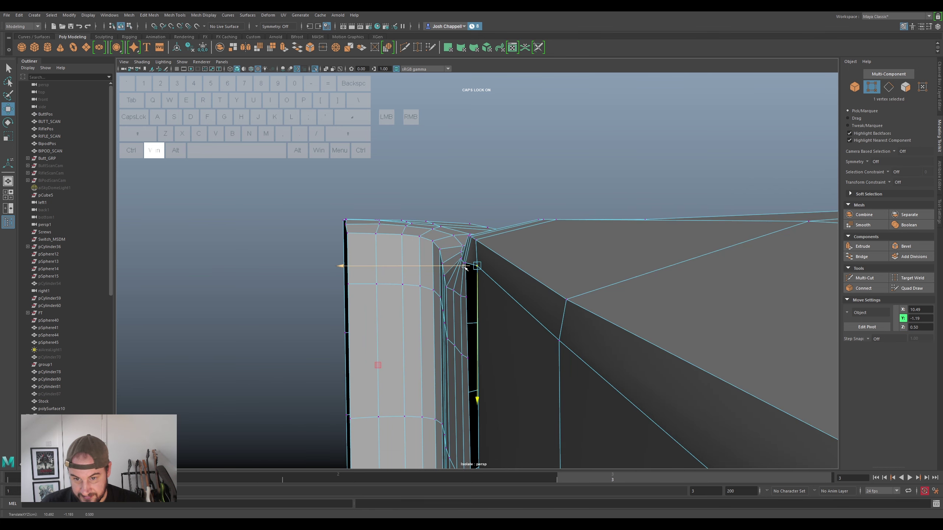
left_click(462, 265)
left_click_drag(546, 330, 551, 330)
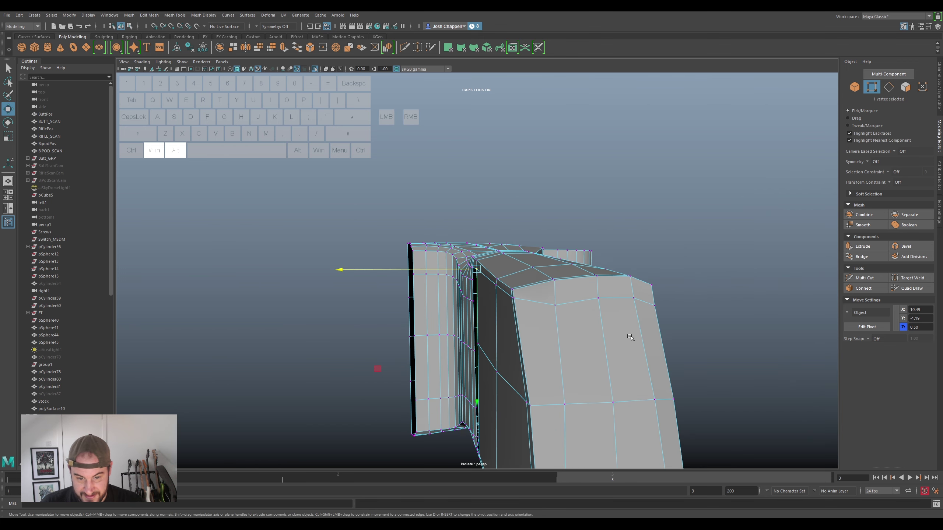
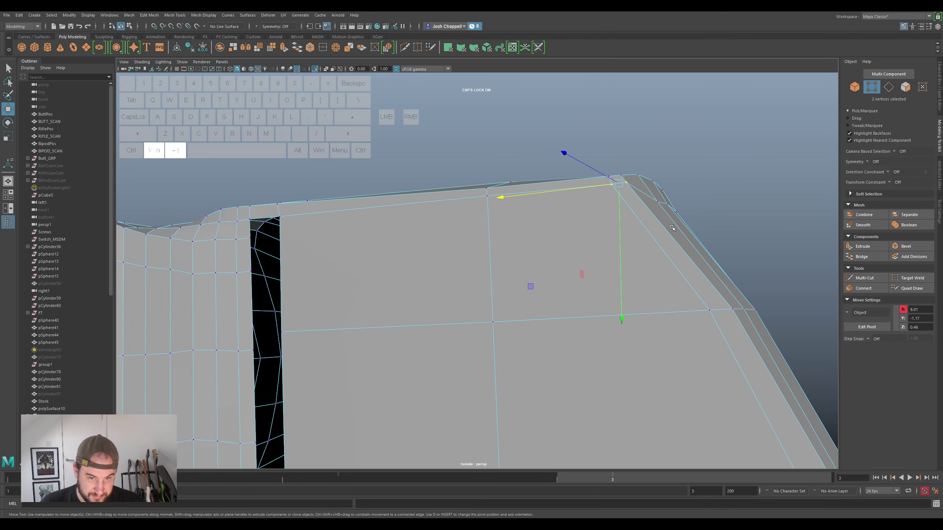
Pull the plate's bevelled-corner and rim vertices into line to fit the scan
left_click(657, 205)
left_click(640, 211)
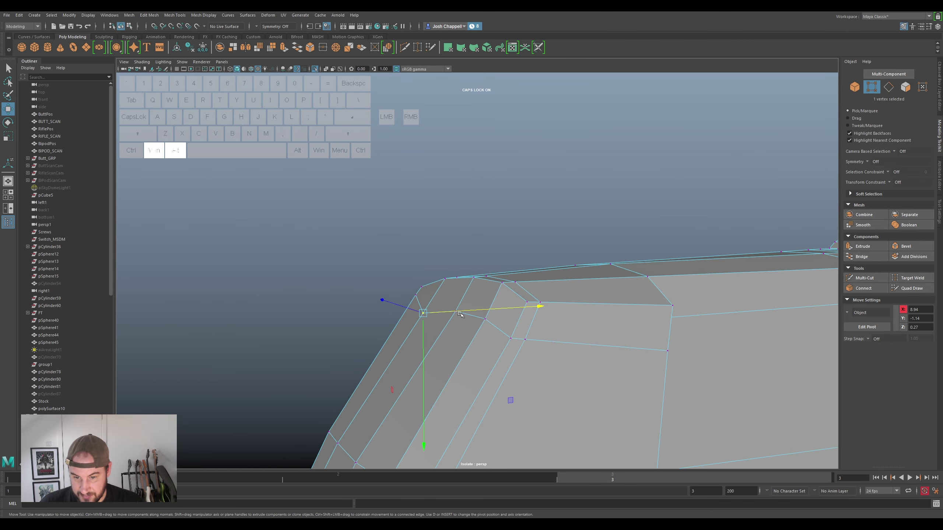
left_click(457, 301)
left_click(484, 328)
left_click(512, 339)
left_click(529, 344)
left_click(500, 377)
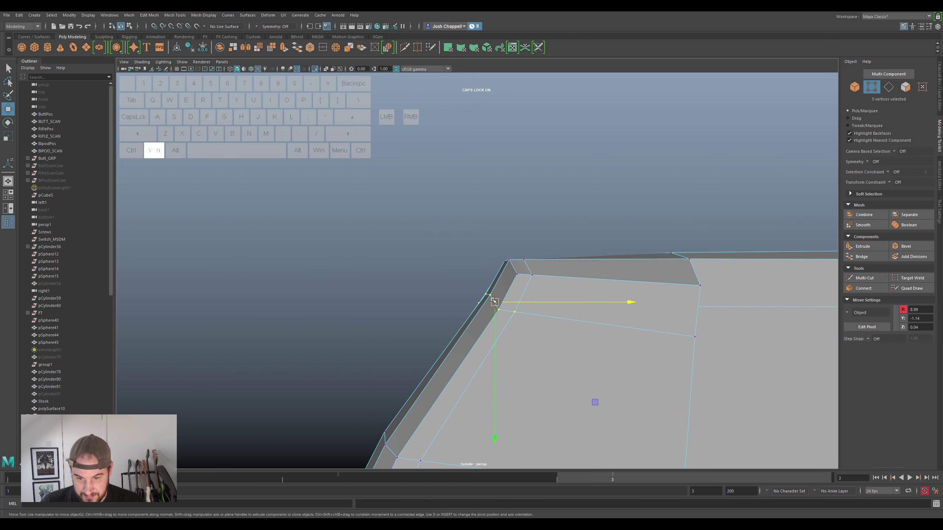
left_click_drag(498, 298, 504, 277)
left_click_drag(495, 315, 649, 314)
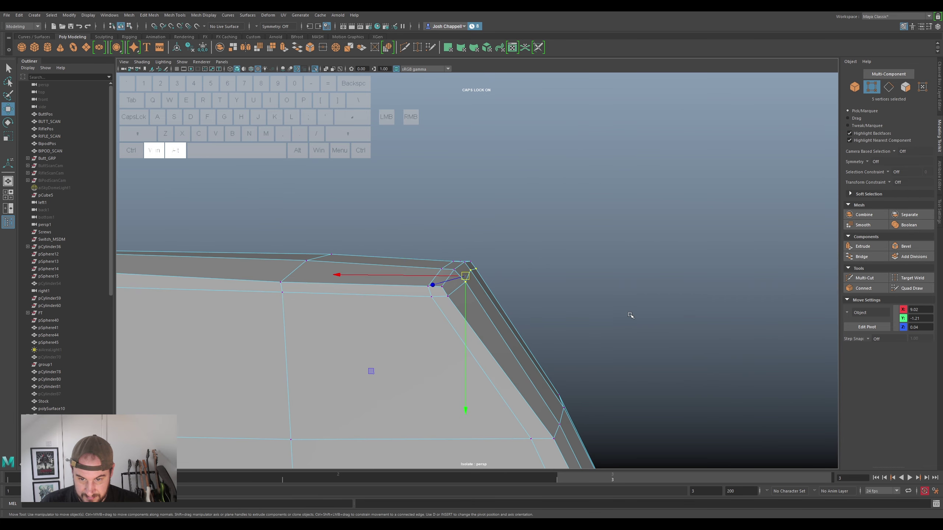
left_click(461, 286)
left_click_drag(475, 325, 467, 313)
left_click(452, 293)
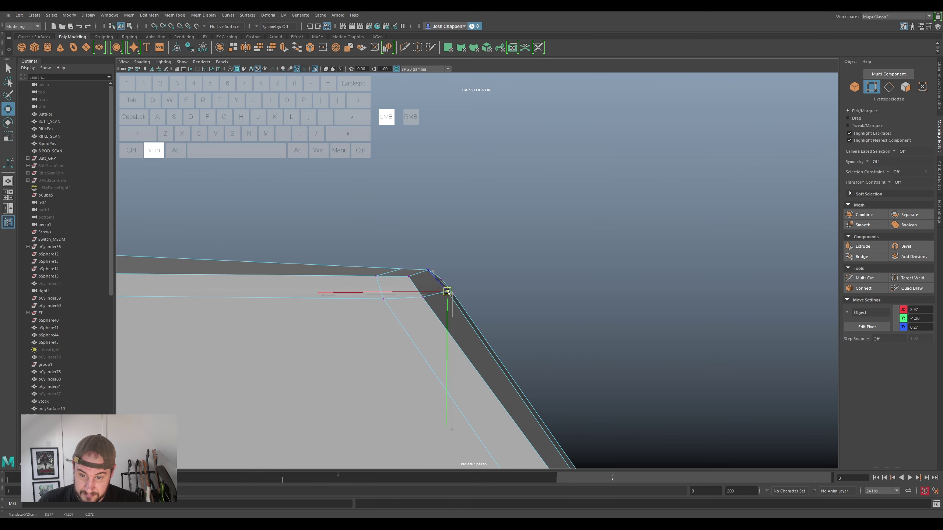
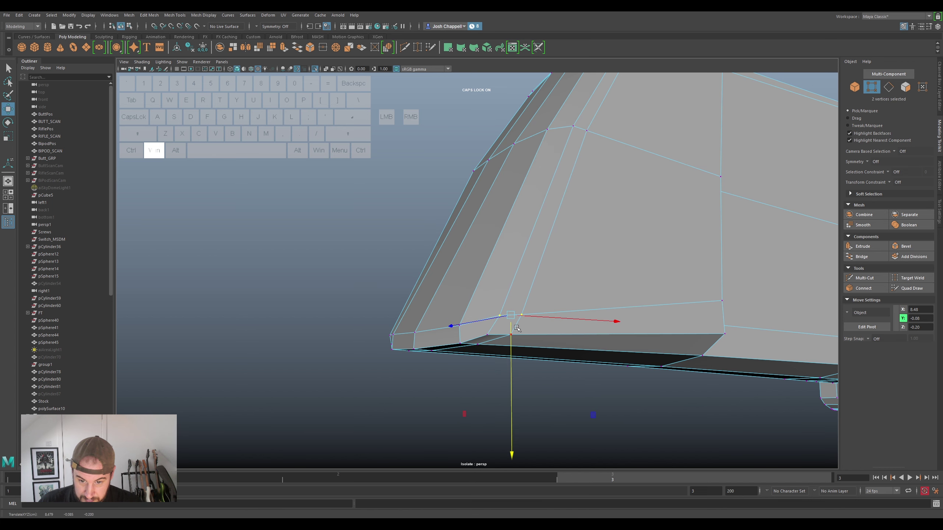
Close the gap at the plate's bottom corner and select the lower-edge vertices toward the joint
left_click(496, 340)
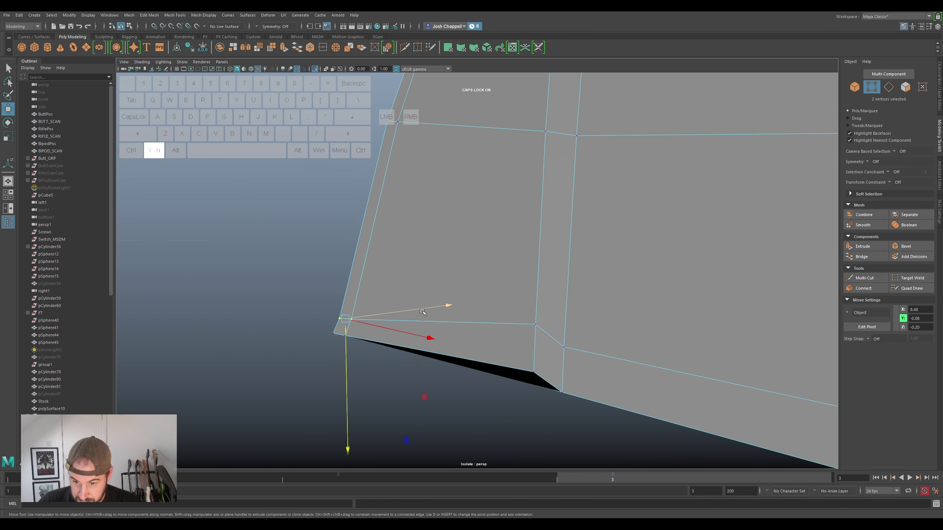
left_click(418, 308)
left_click(541, 328)
left_click(570, 353)
left_click_drag(553, 365, 555, 394)
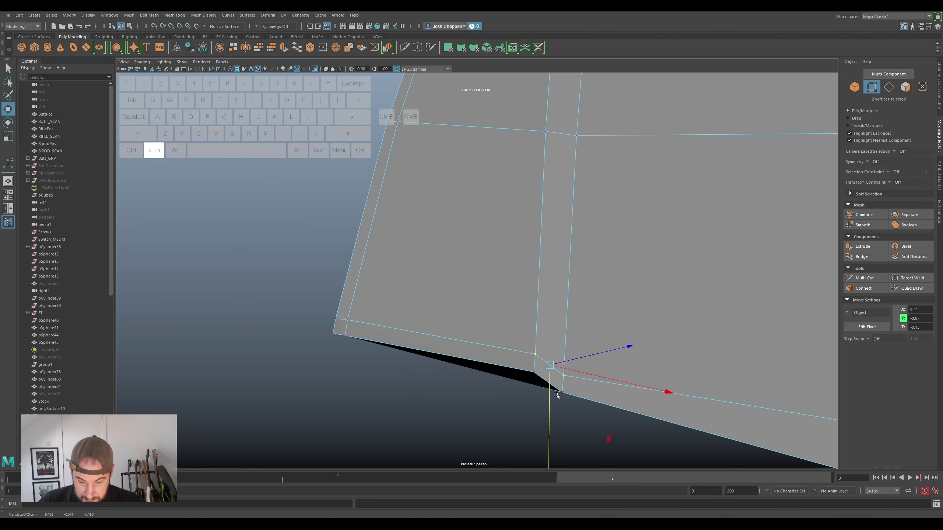
left_click_drag(555, 394, 523, 385)
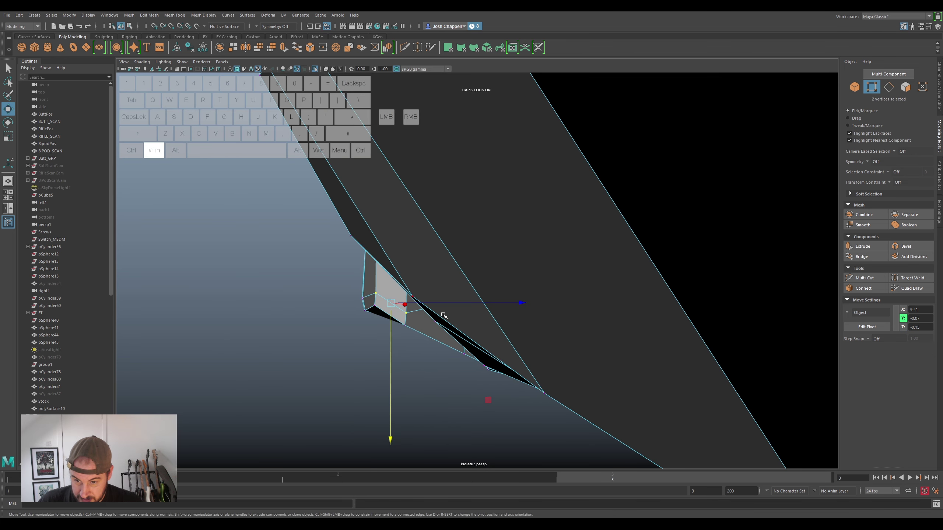
left_click(430, 302)
key("super+space")
left_click(454, 337)
left_click(613, 328)
left_click(657, 336)
left_click(678, 341)
left_click(688, 342)
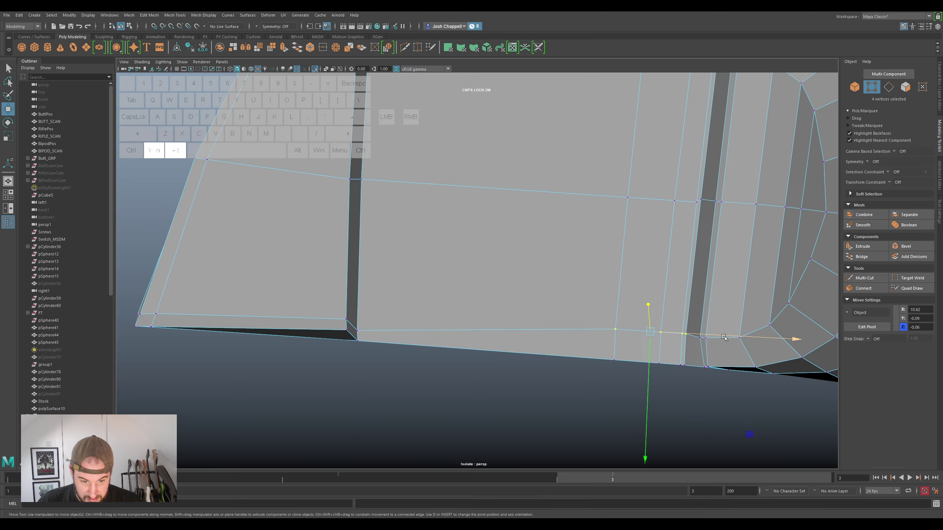
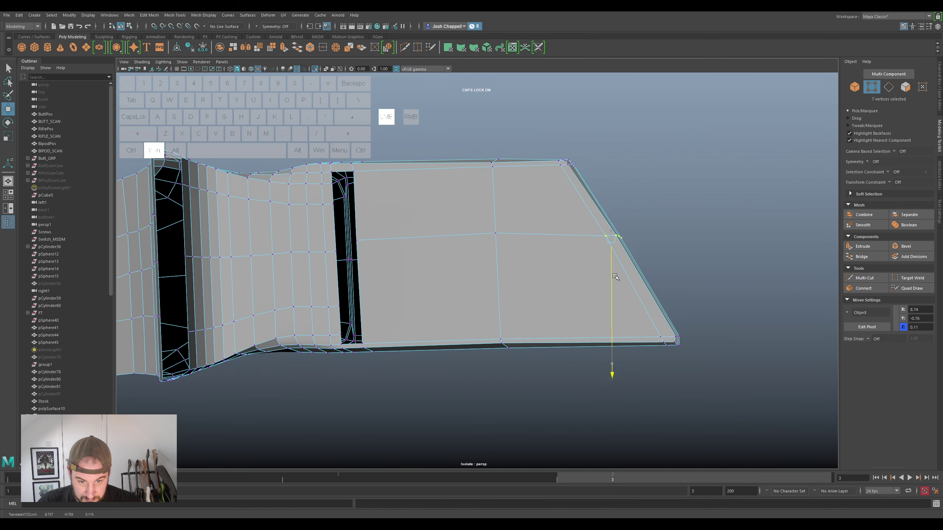
Scale the vertex row across the plate flat onto one line
left_click(611, 273)
key("ctrl+super+z")
left_click(613, 271)
left_click_drag(584, 299, 442, 293)
left_click_drag(446, 261, 596, 272)
left_click_drag(516, 292, 683, 296)
Nudge individual vertices near the joint into place with the Move tool
key("super+r")
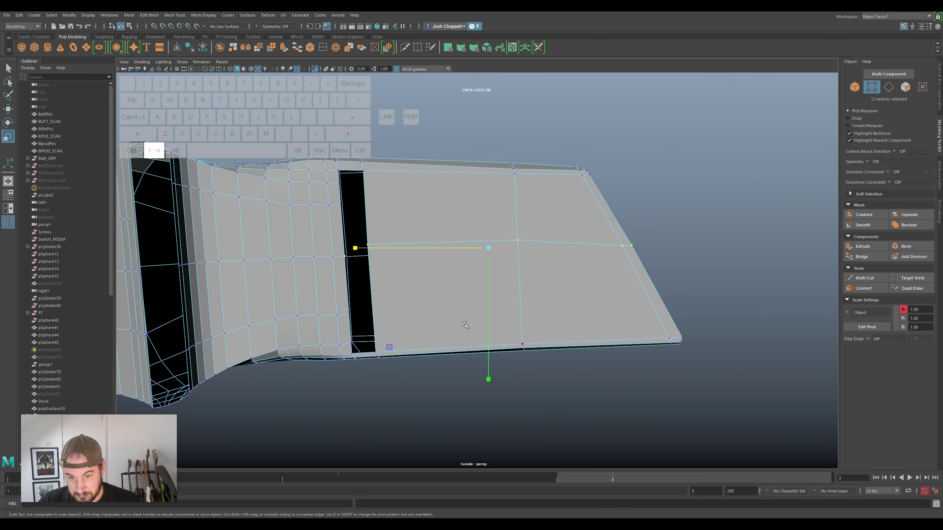
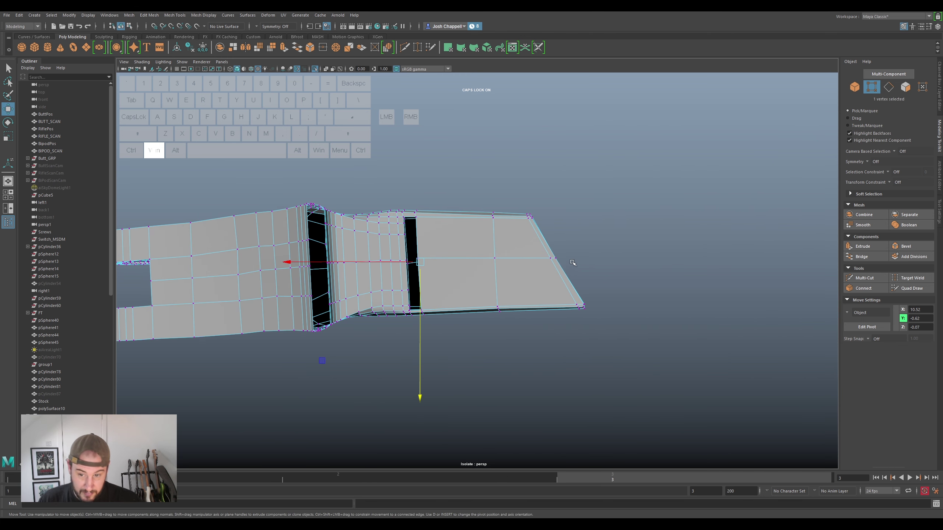
left_click_drag(622, 237, 460, 242)
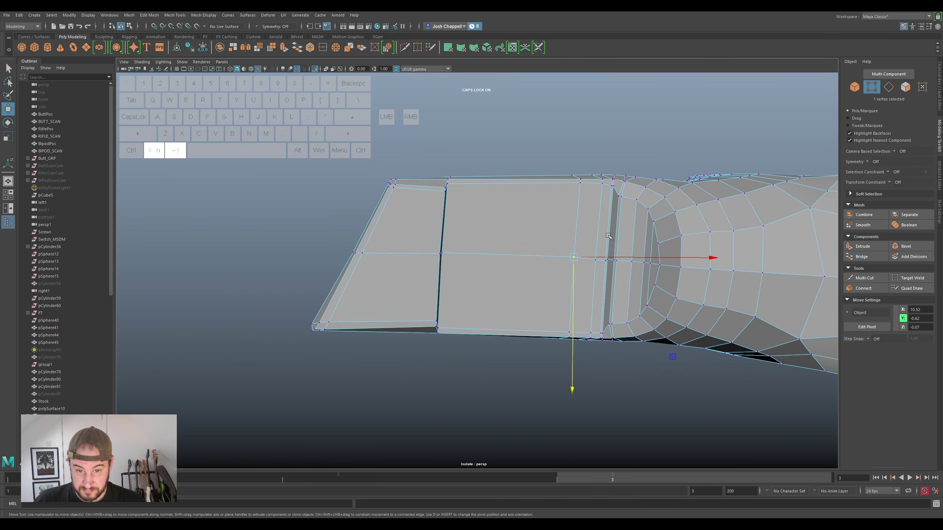
left_click_drag(631, 227, 639, 196)
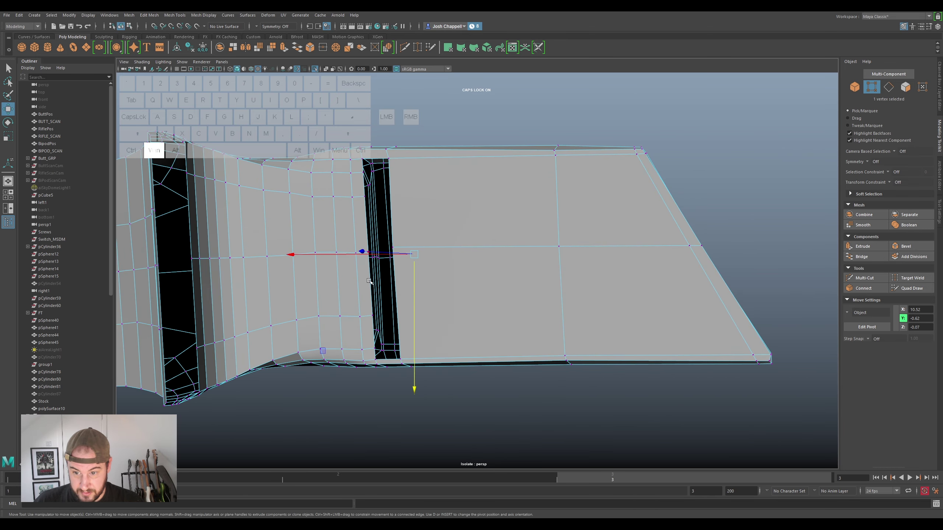
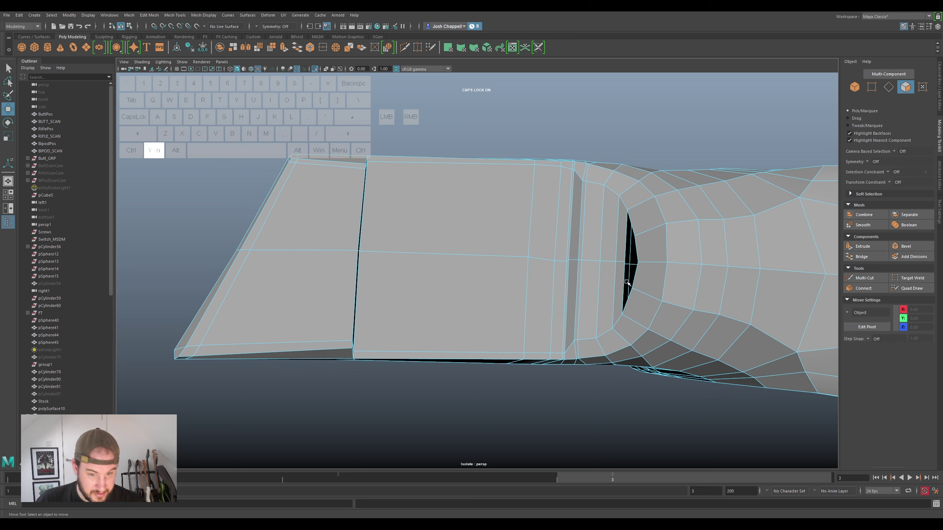
Select and move the two narrow faces bordering the hole at the plate-collar seam
left_click(627, 233)
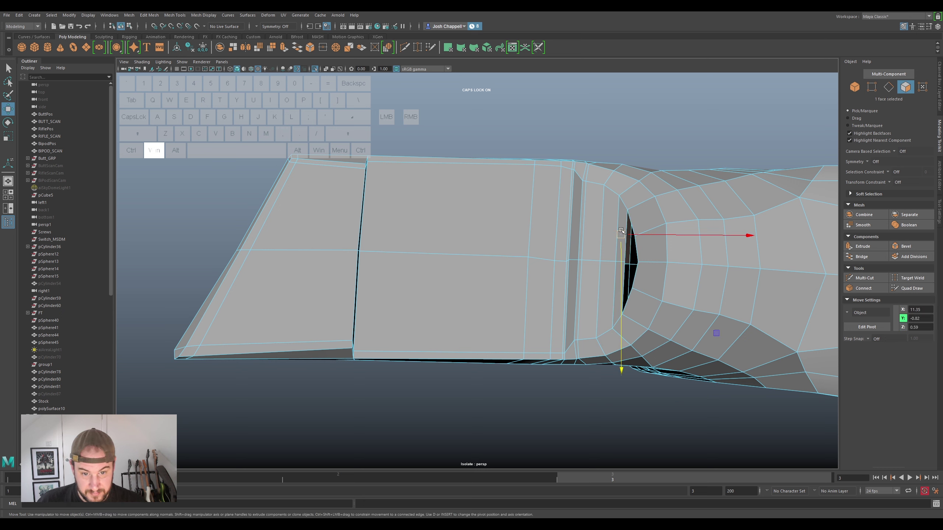
left_click(624, 221)
left_click(619, 281)
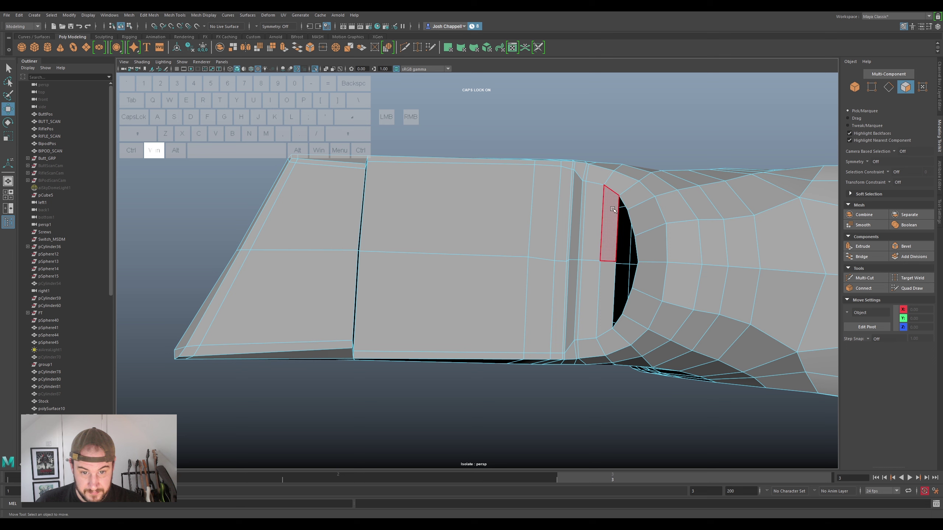
left_click(616, 208)
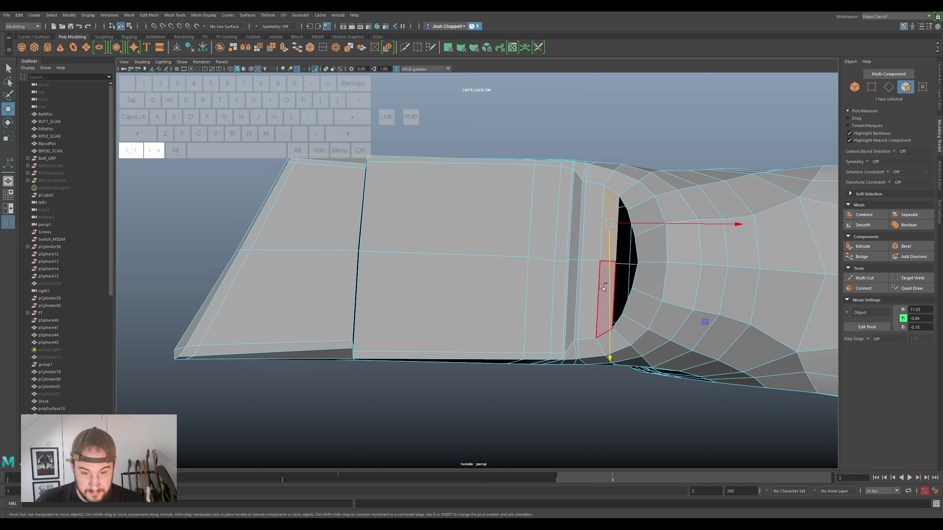
left_click(604, 288)
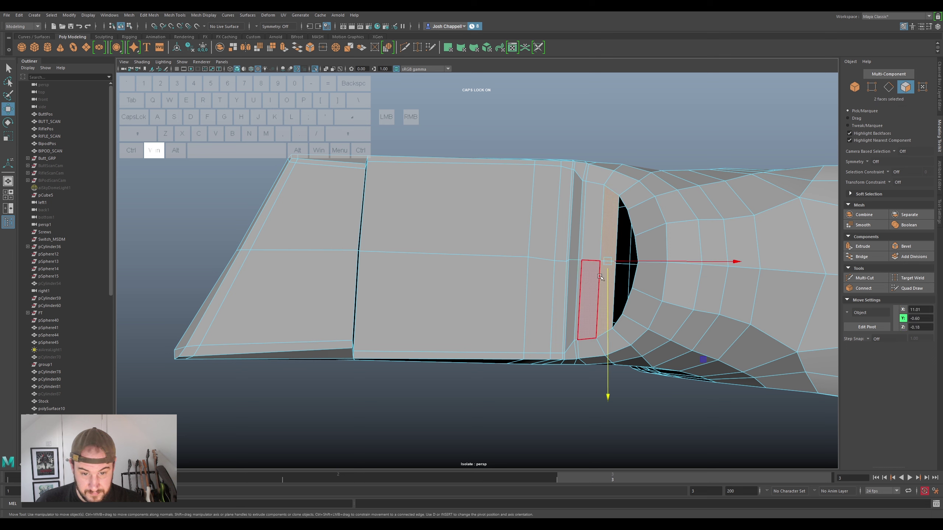
left_click(614, 224)
left_click(605, 292)
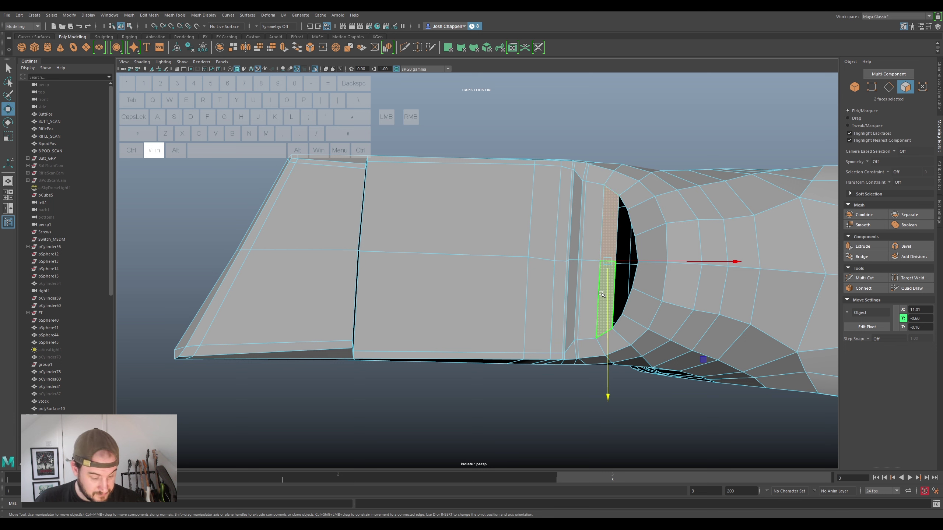
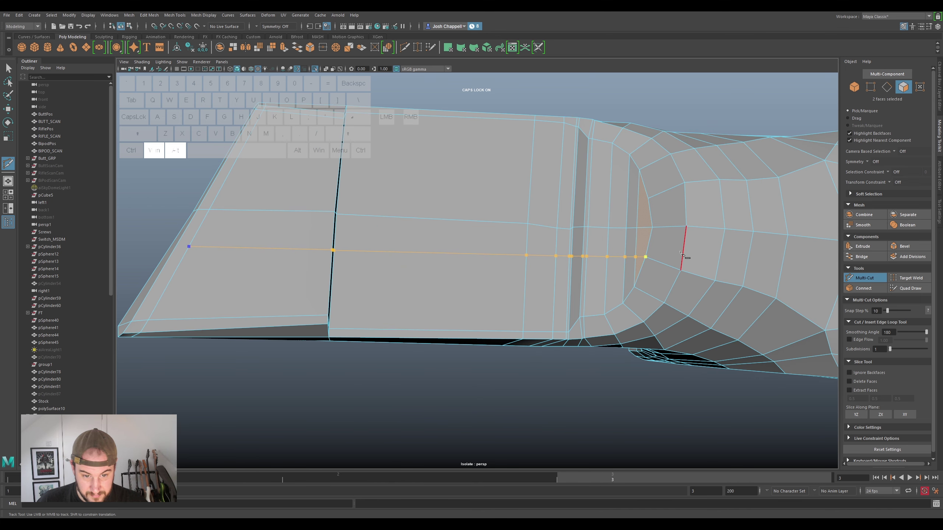
Complete the Multi-Cut edge loops across the arm plate into the collar
key("super+Return")
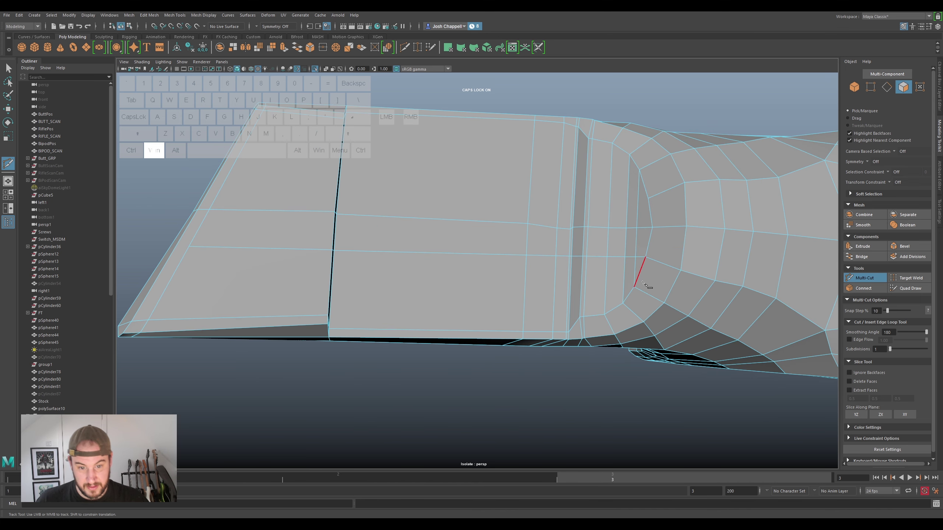
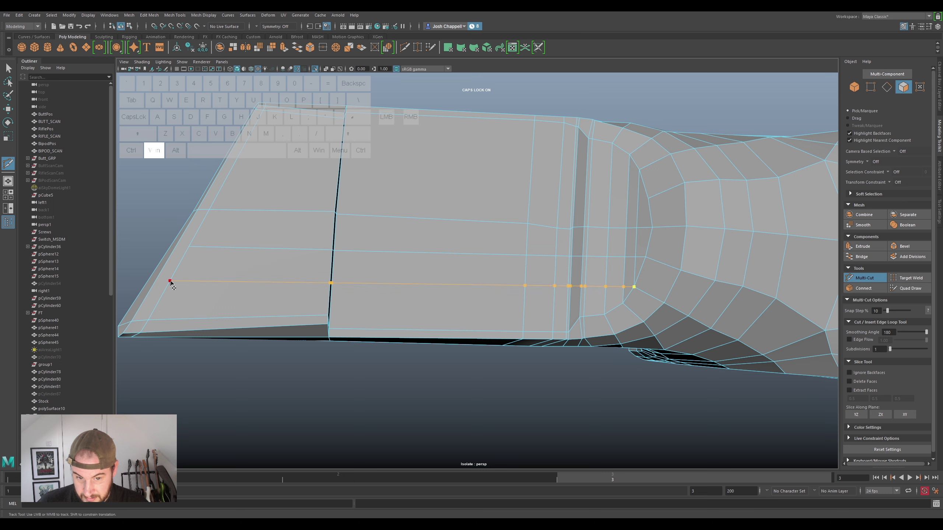
key("super+Return")
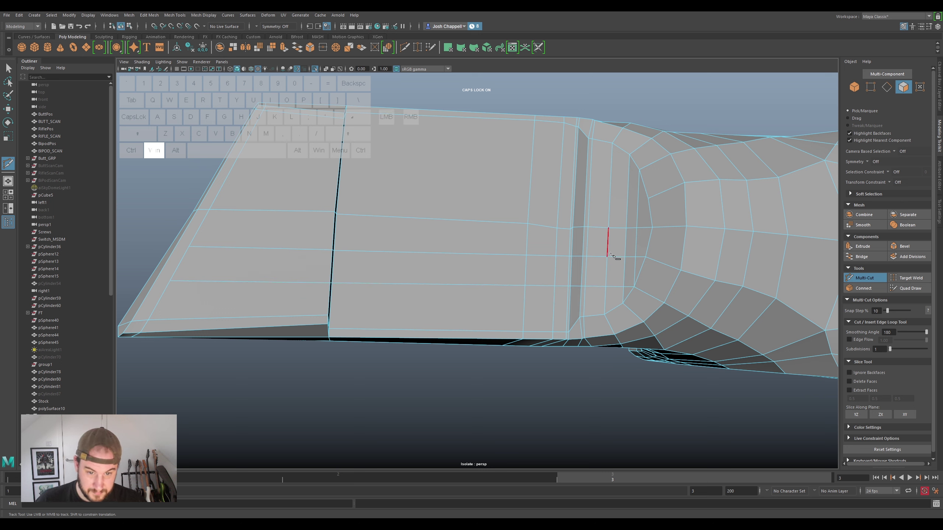
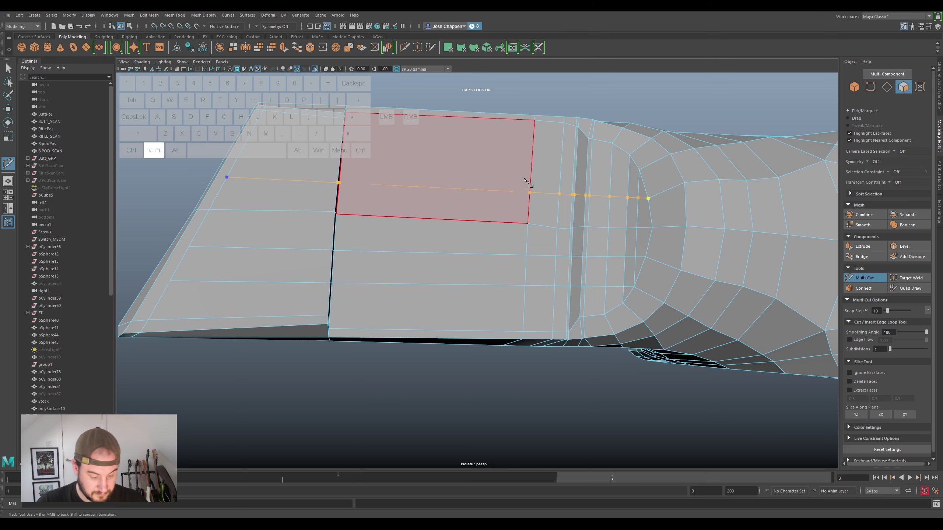
key("super+Return")
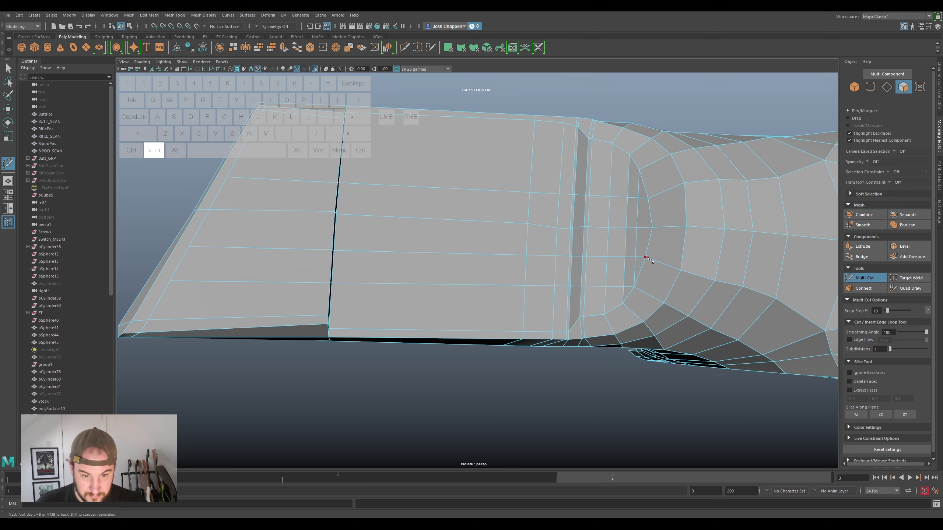
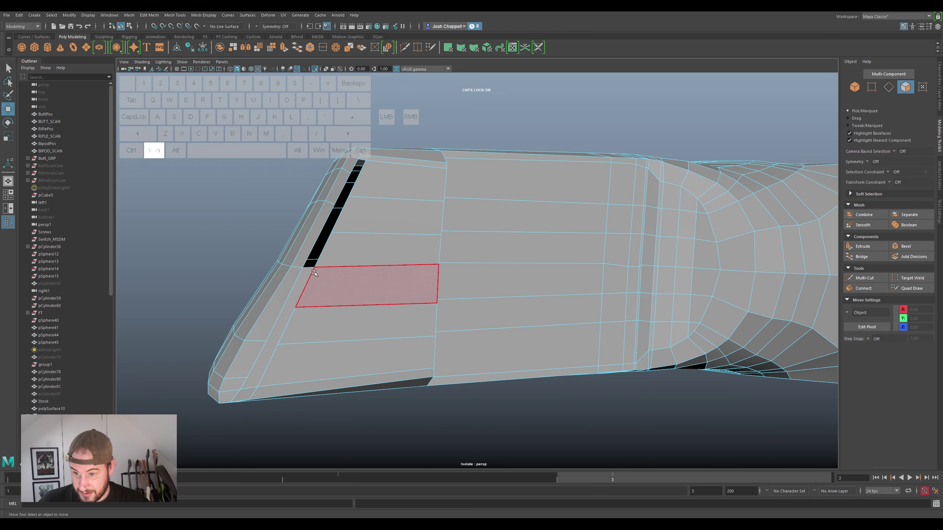
Clear the face selection and pick the corner edges at the arm tip
left_click(300, 282)
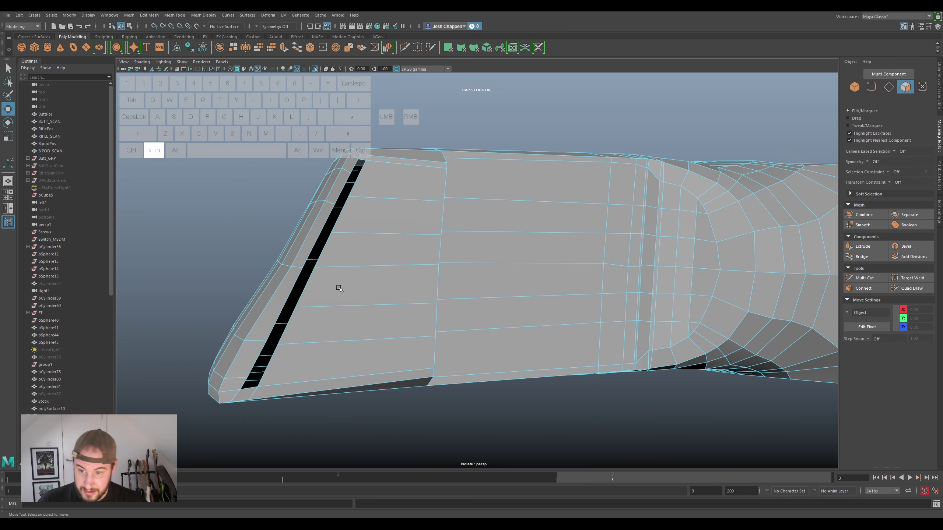
left_click(324, 332)
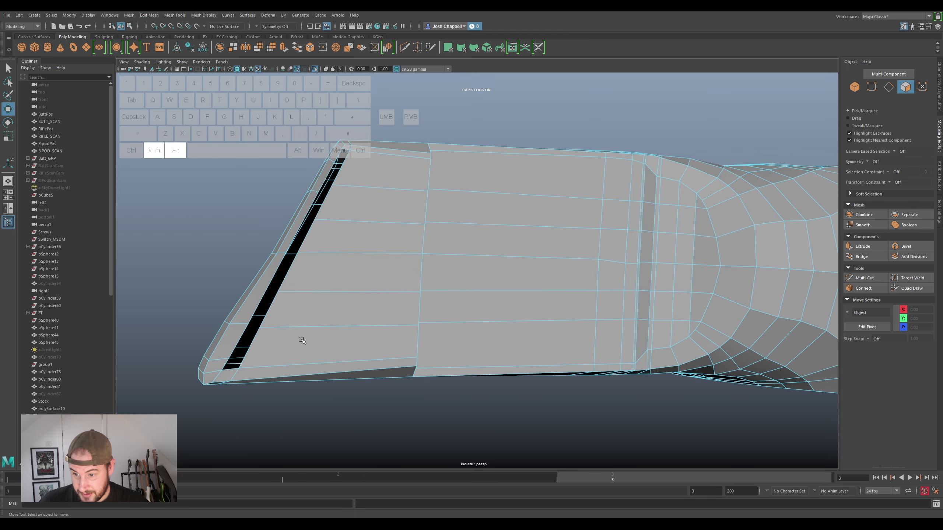
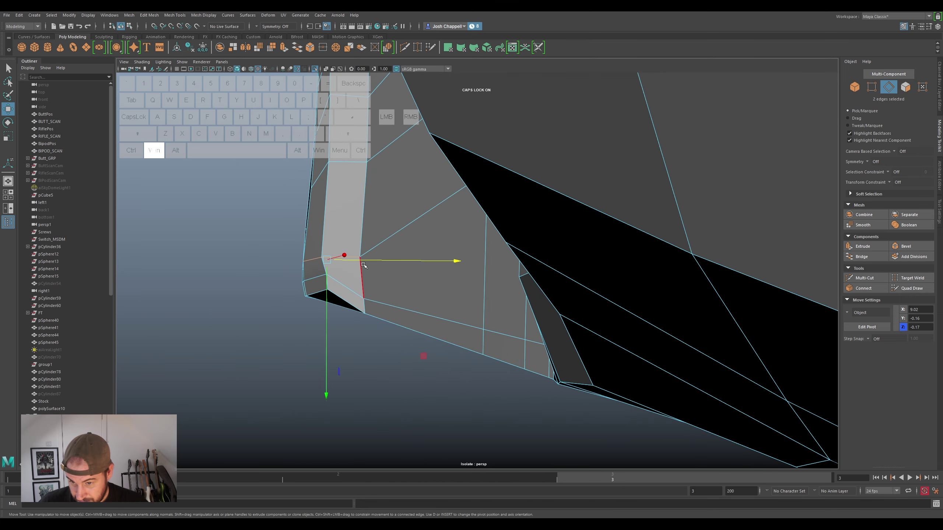
Nudge the tip's corner edges along the arm and set the Move Tool axis orientation to Component
left_click(365, 260)
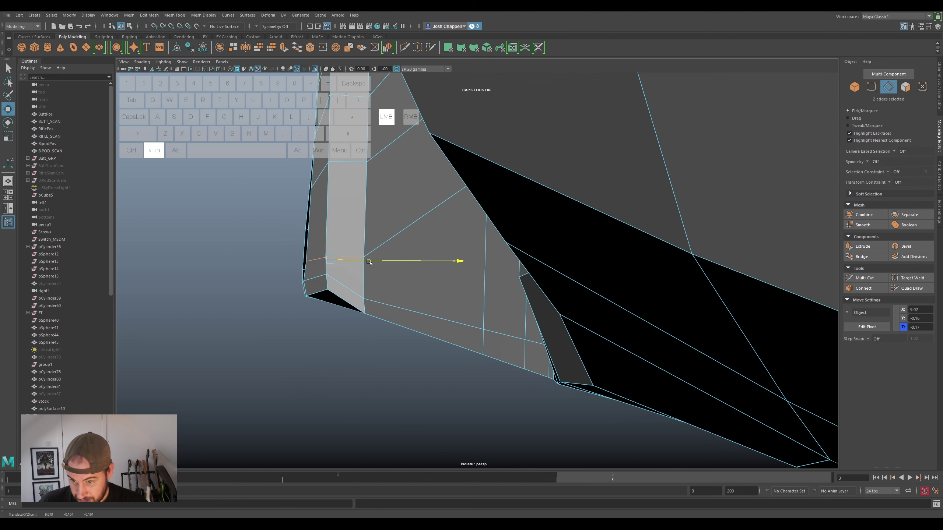
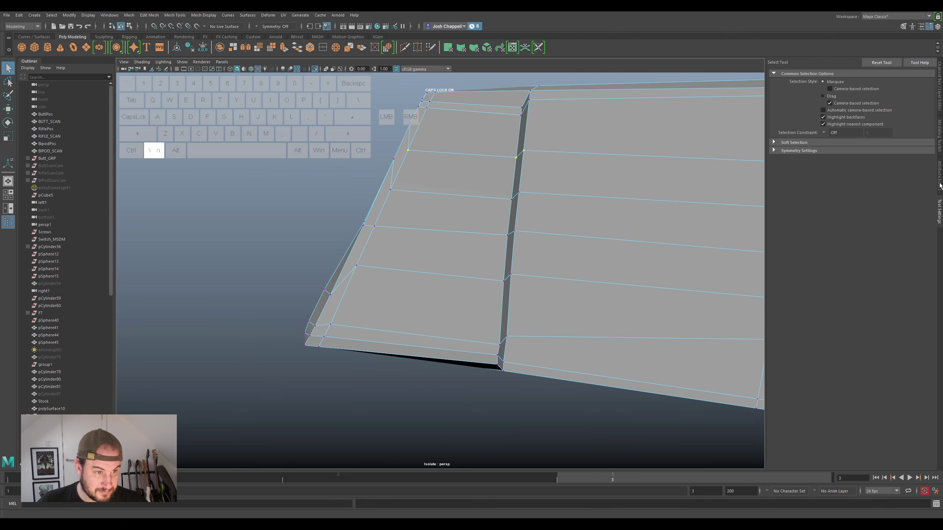
key("super+w")
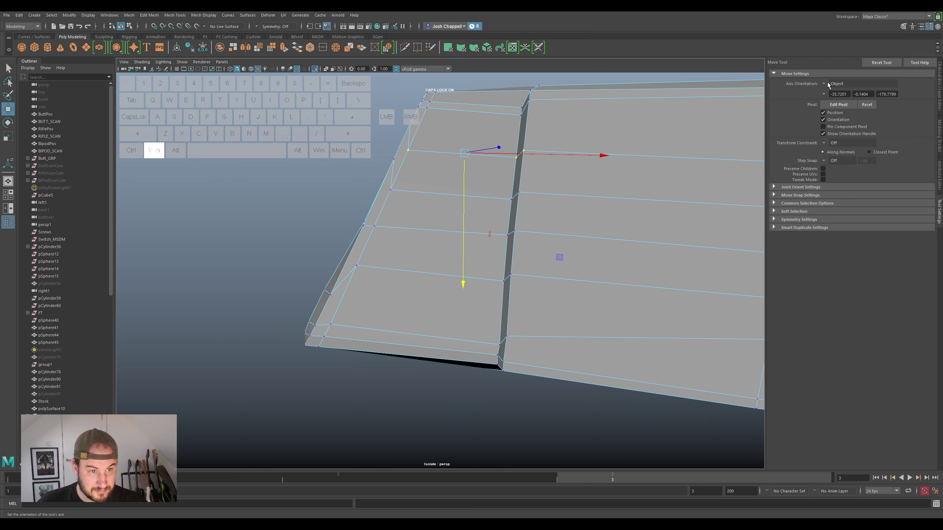
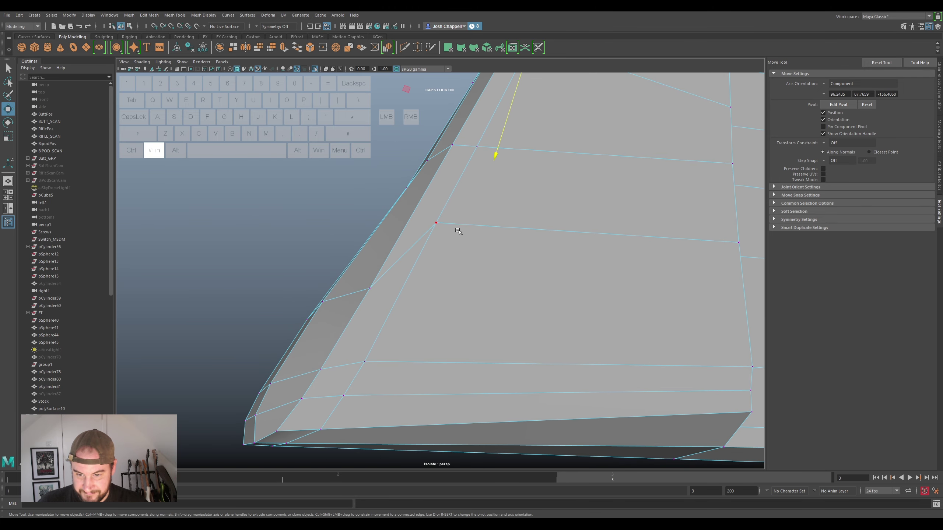
Slide vertices along the bevelled rim near the arm plate's tapered end
left_click(448, 225)
left_click_drag(402, 260, 359, 345)
left_click(393, 304)
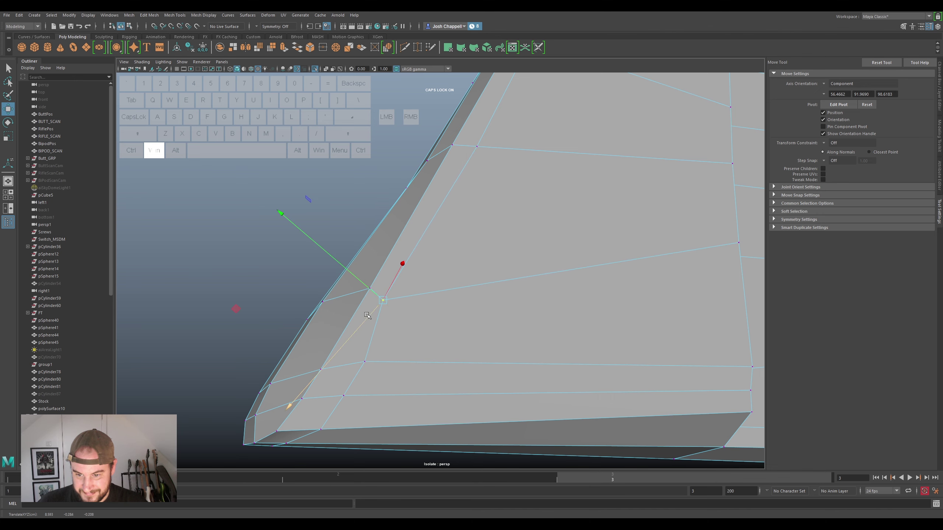
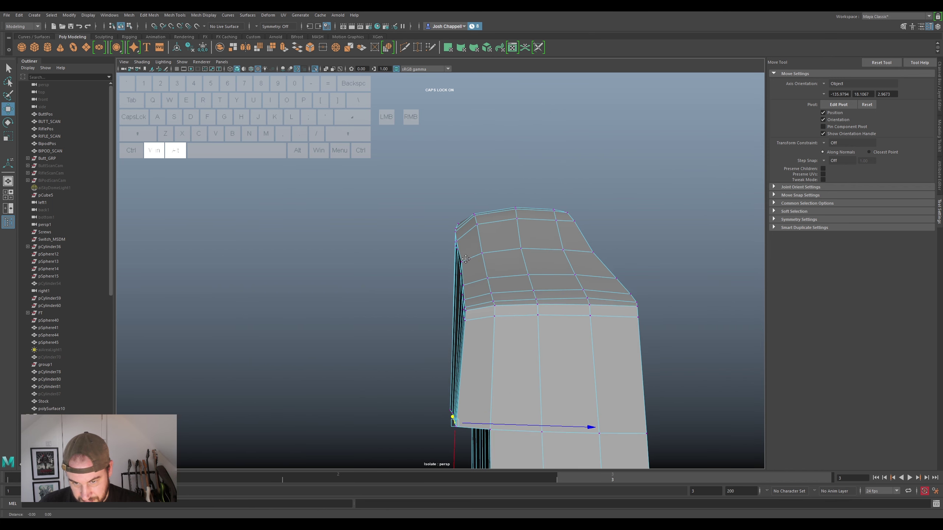
Shift the side-edge vertices of the rounded top sideways so the profile runs straight
left_click(464, 255)
left_click(483, 252)
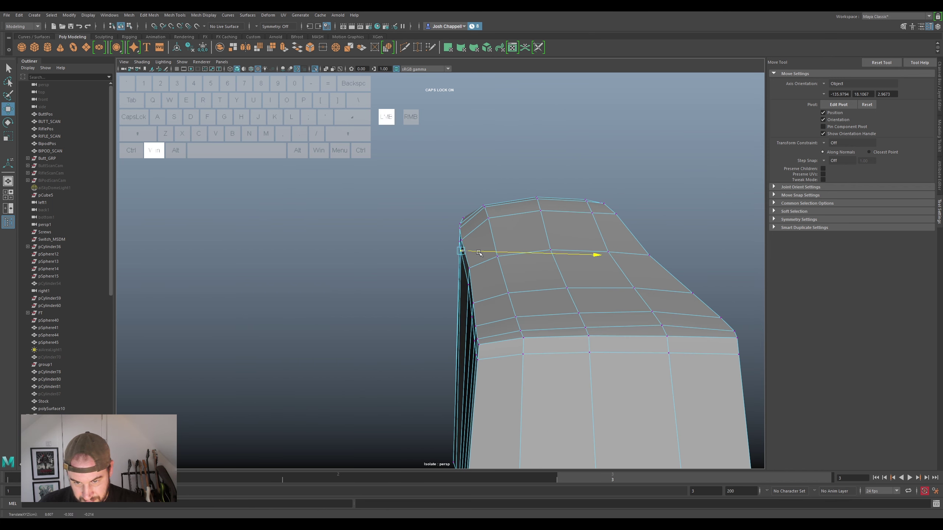
left_click(479, 266)
left_click(468, 298)
left_click(491, 278)
left_click(479, 302)
left_click_drag(468, 330, 476, 328)
left_click(499, 311)
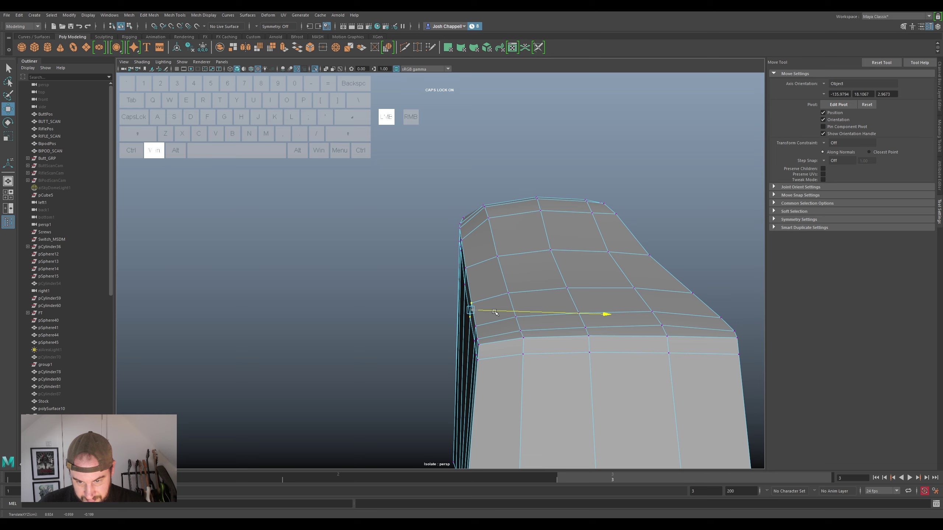
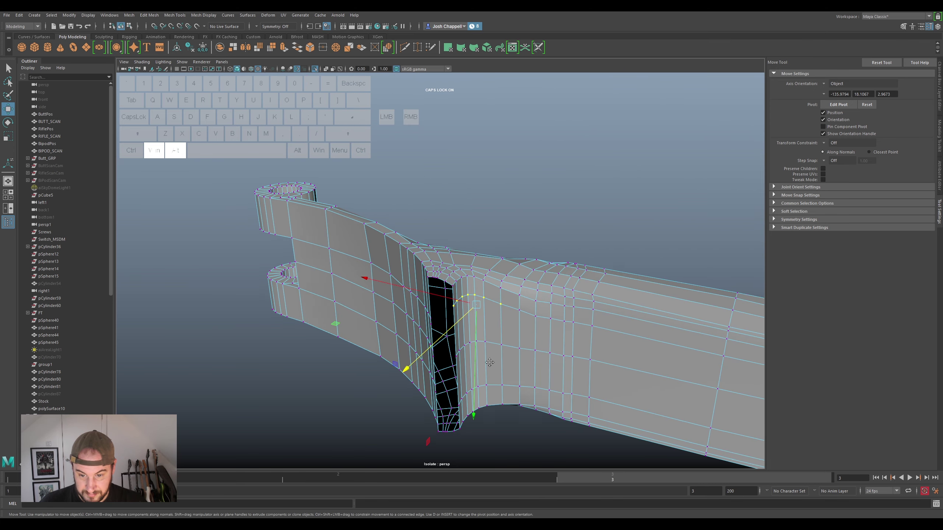
Pull the vertex loops beside the arm-yoke gap into a smoother curve toward the opening
left_click_drag(488, 360, 488, 347)
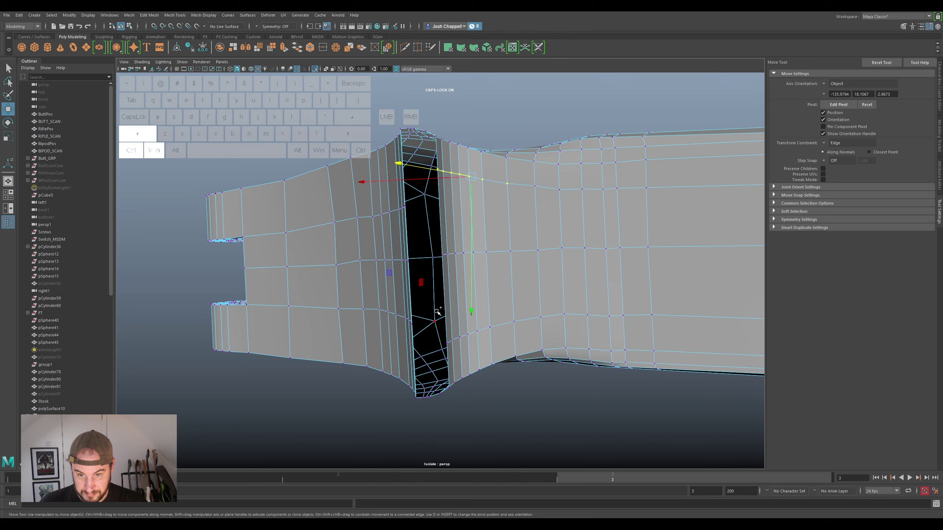
left_click_drag(456, 324, 521, 344)
left_click(534, 268)
left_click_drag(631, 135, 382, 232)
left_click_drag(480, 304, 478, 264)
left_click(448, 258)
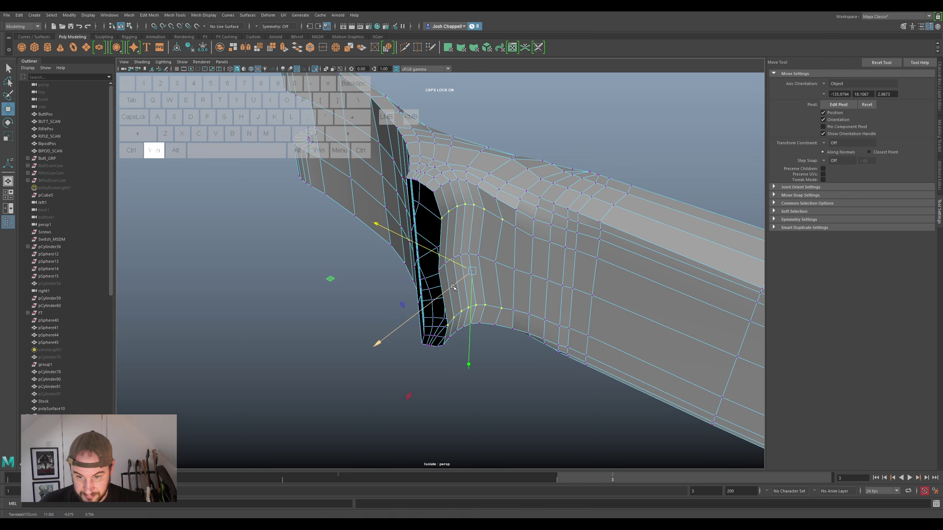
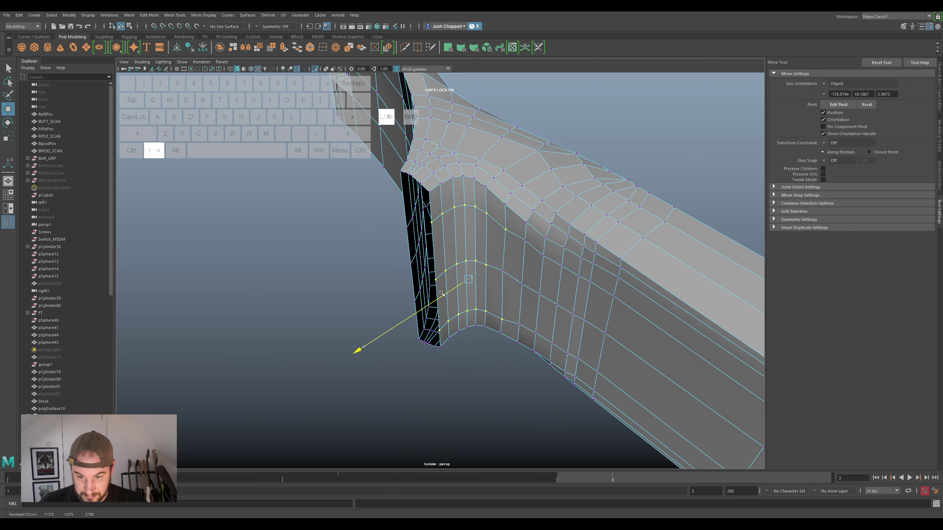
left_click_drag(485, 320, 503, 317)
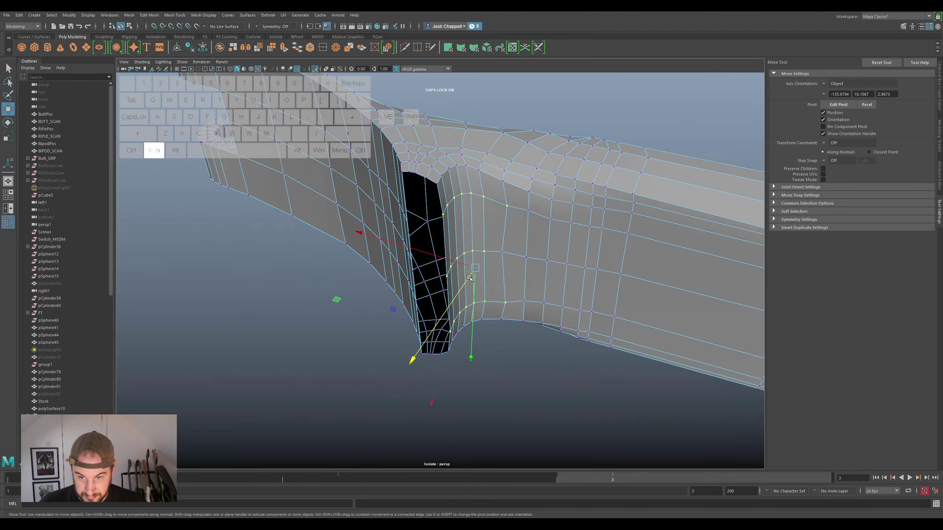
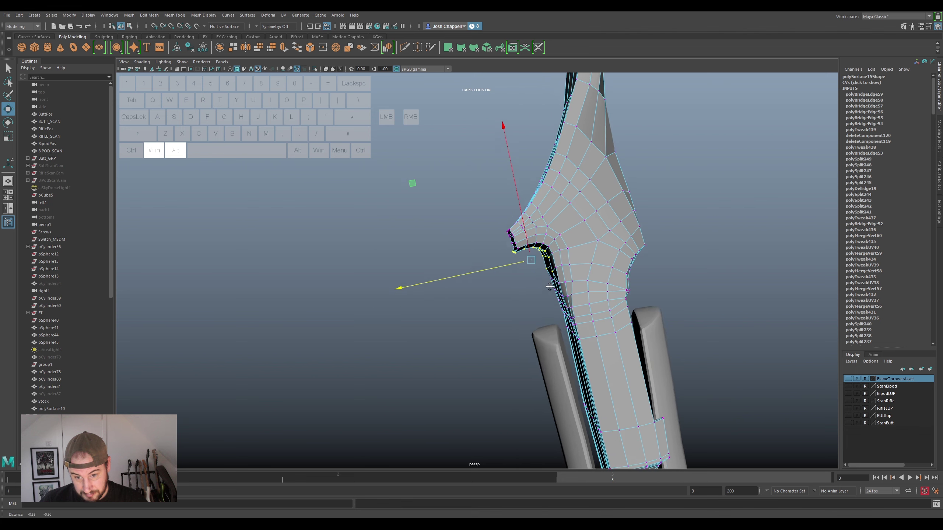
Isolate the retopology mesh without the scan and frame the arm-yoke junction up close
key("ctrl+super+z")
key("ctrl+super+z")
key("ctrl+super+z")
key("ctrl+super+z")
left_click_drag(585, 281, 593, 282)
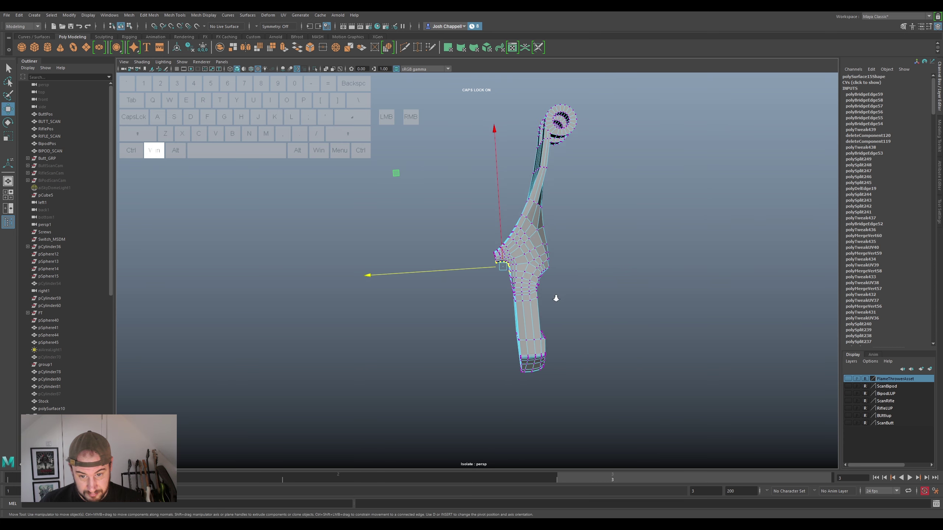
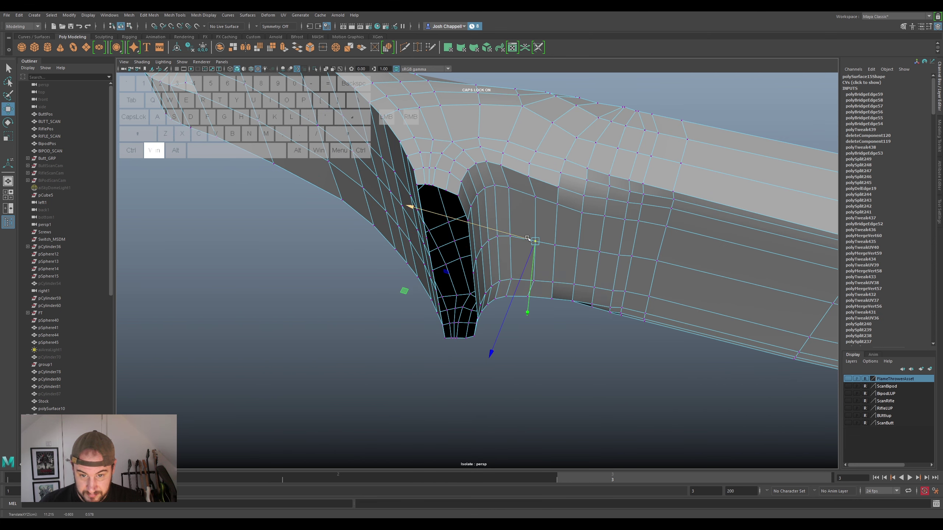
Turn the view to look straight at the notch in the isolated mesh
left_click_drag(547, 236, 557, 207)
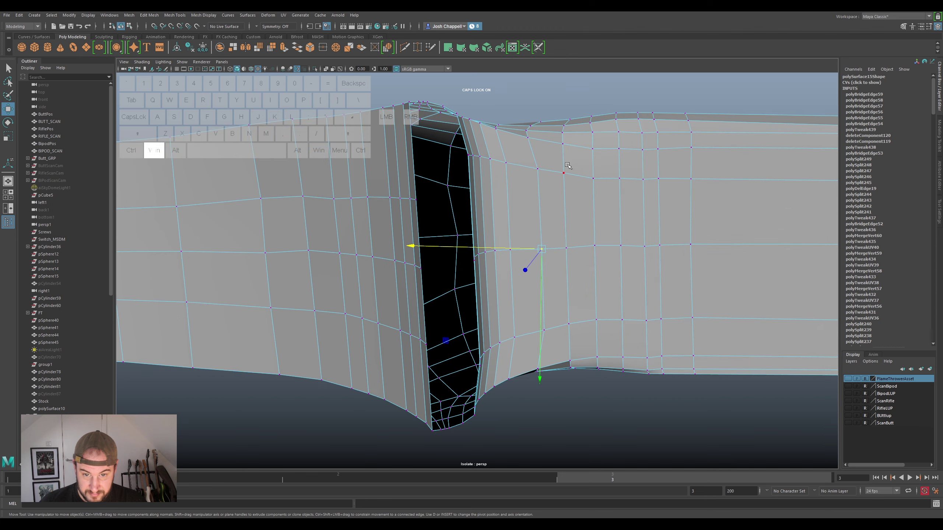
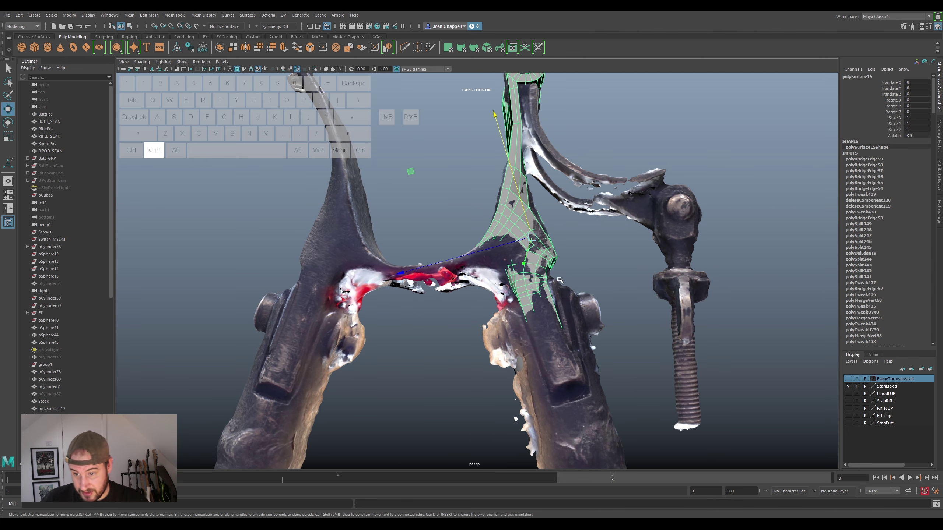
Duplicate the arm retopology mesh and rotate and move the copy onto the other scanned arm
key("ctrl+super+d")
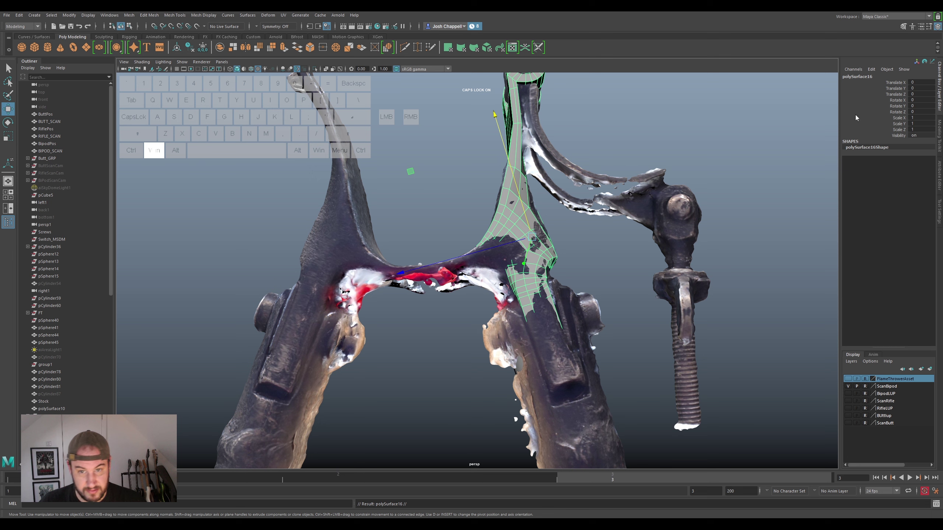
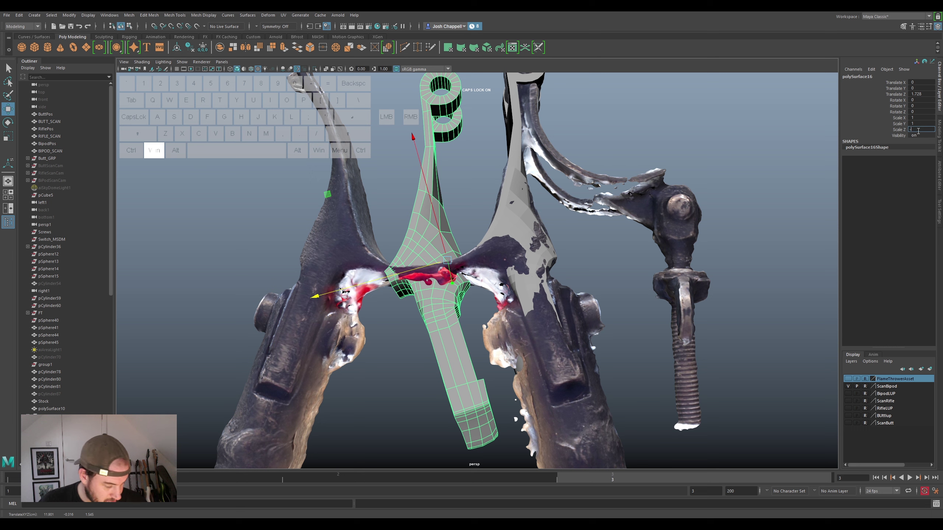
key("super+Return")
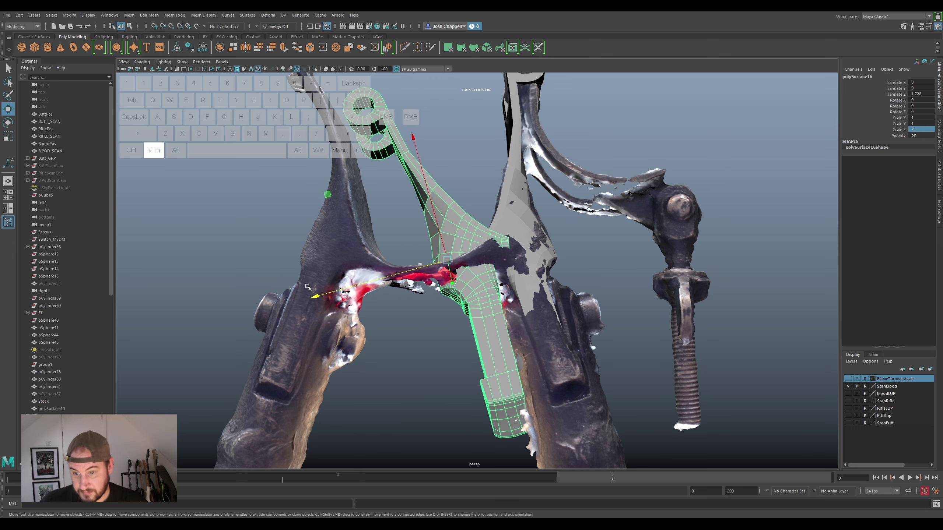
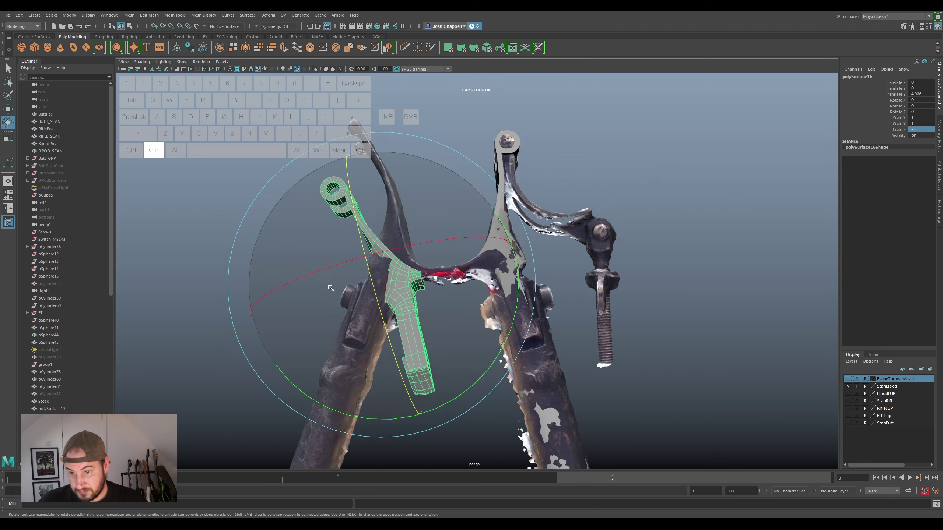
left_click_drag(495, 372, 422, 401)
key("w")
left_click_drag(405, 263, 410, 241)
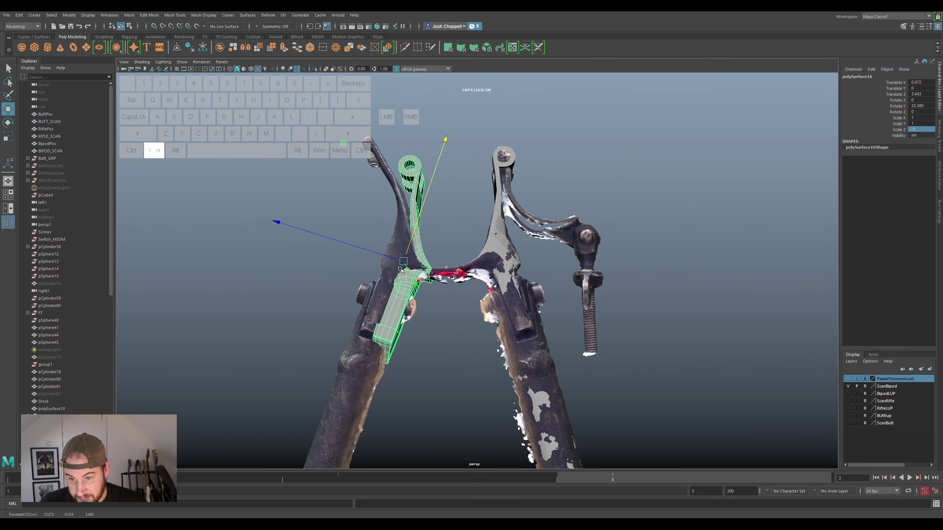
left_click_drag(391, 253, 380, 251)
Line the copied arm mesh up with the second scanned arm by further moves and rotations
left_click_drag(397, 245, 399, 249)
left_click_drag(386, 305, 476, 255)
left_click_drag(467, 316, 465, 319)
key("c")
left_click_drag(582, 222, 588, 246)
left_click_drag(559, 304, 547, 312)
key("super+w")
left_click(439, 359)
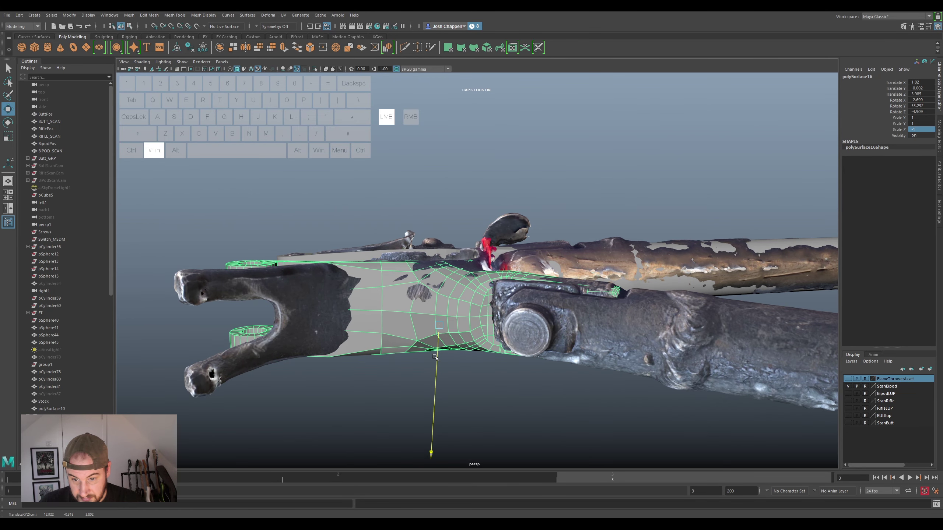
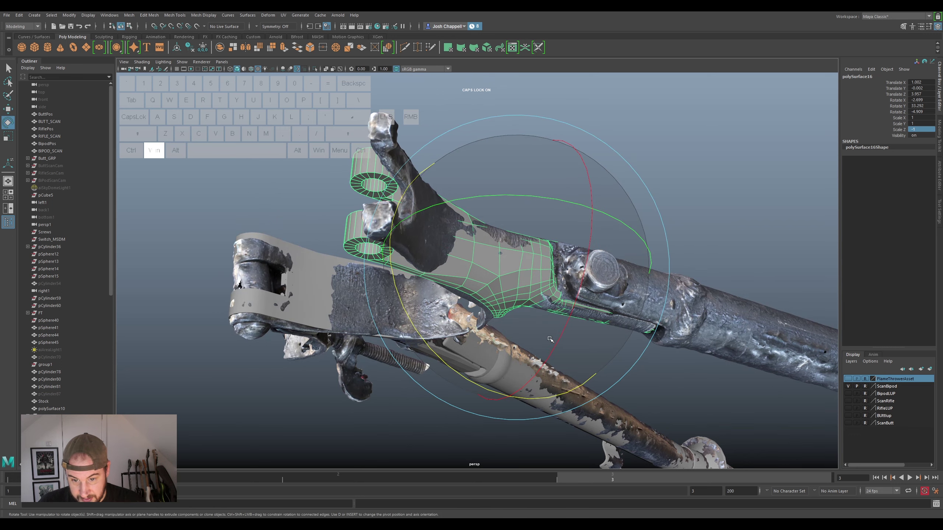
Tilt the copied arm mesh to the scan's angle and slide it along the second scanned arm
key("super+w")
key("super+e")
left_click(545, 317)
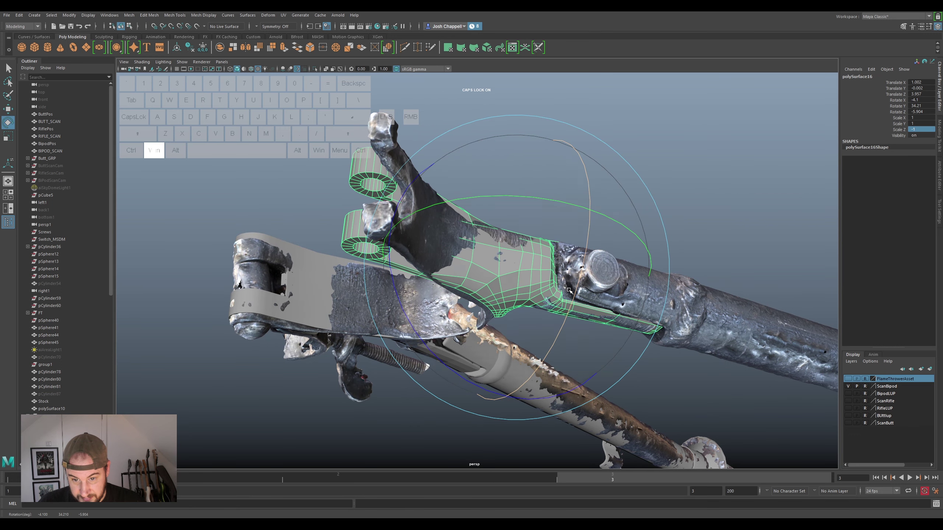
left_click(517, 207)
left_click(552, 240)
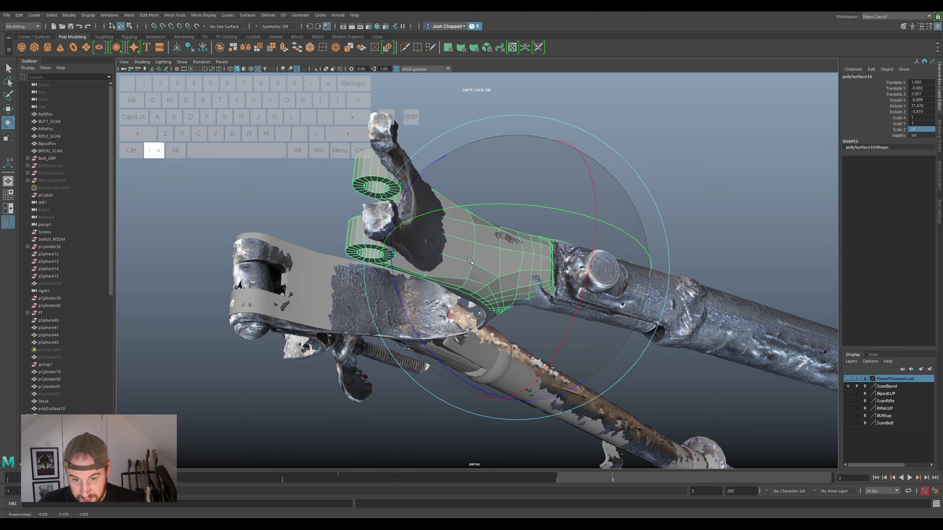
left_click(460, 259)
left_click_drag(510, 257, 475, 310)
key("super+w")
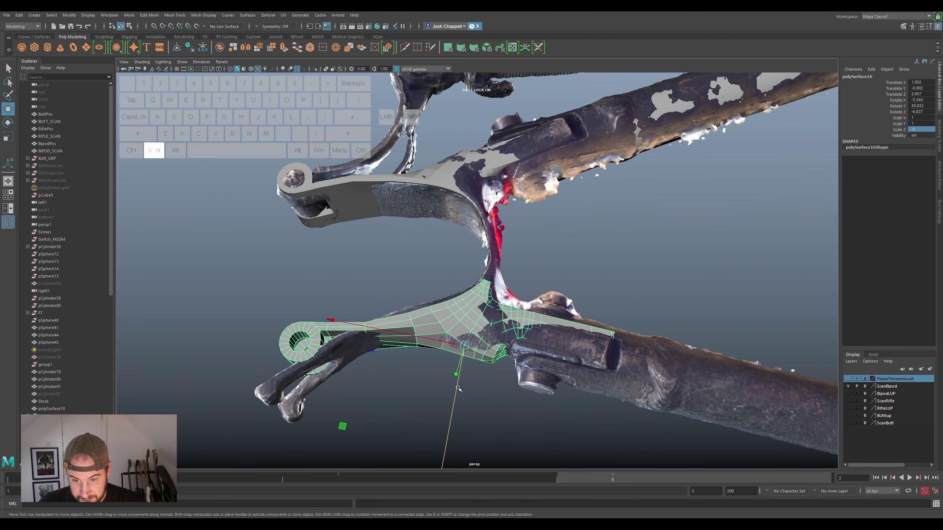
left_click(460, 387)
left_click_drag(500, 364, 491, 269)
left_click_drag(438, 230, 431, 242)
left_click_drag(486, 275, 485, 253)
left_click(452, 194)
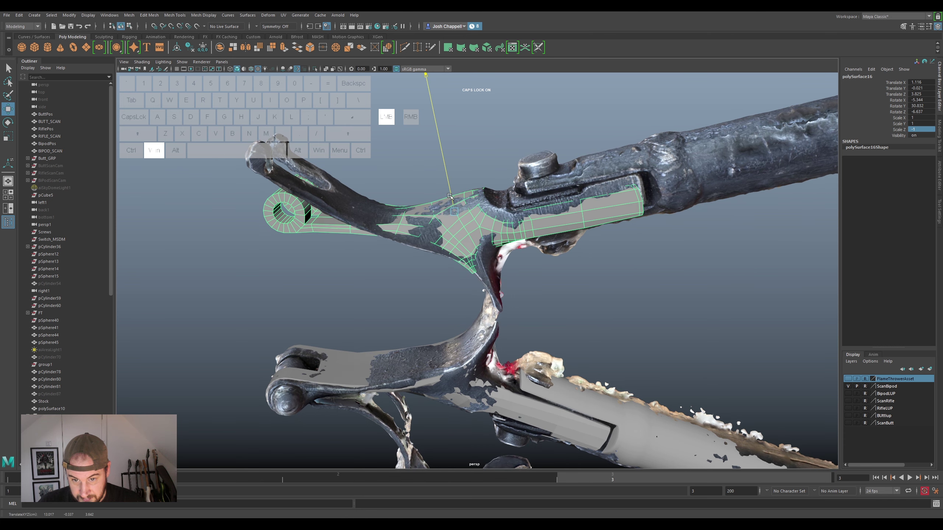
left_click_drag(599, 231, 558, 322)
Refine the arm mesh's rotation and position against the scan, then hide the scan layer
key("super+c")
left_click(476, 432)
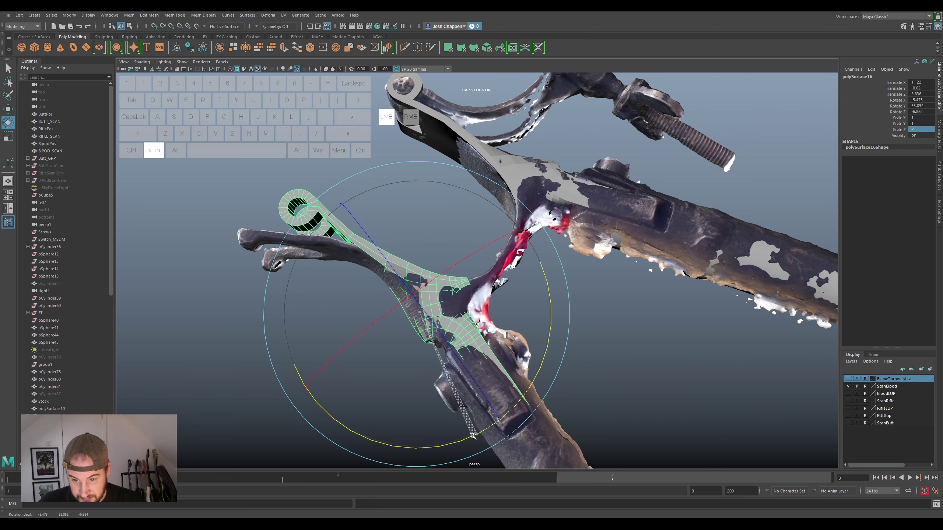
left_click_drag(483, 422, 517, 327)
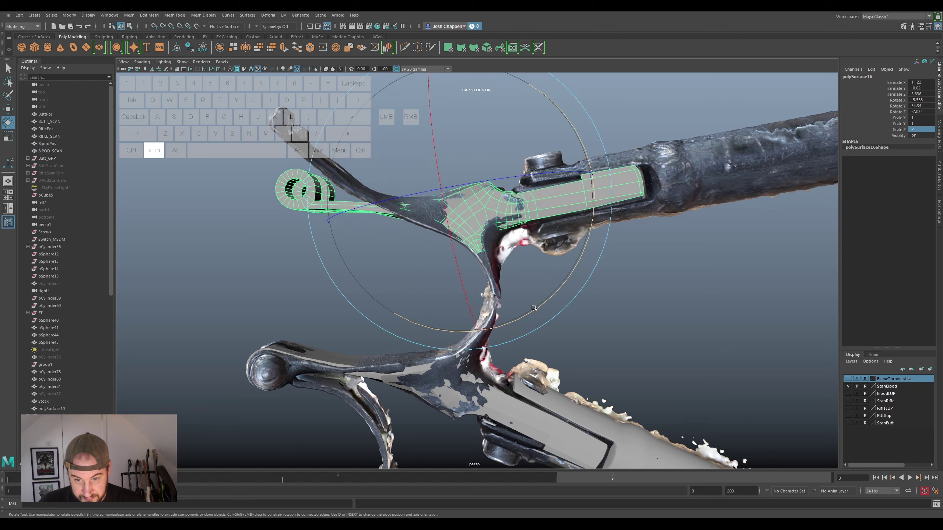
left_click(533, 309)
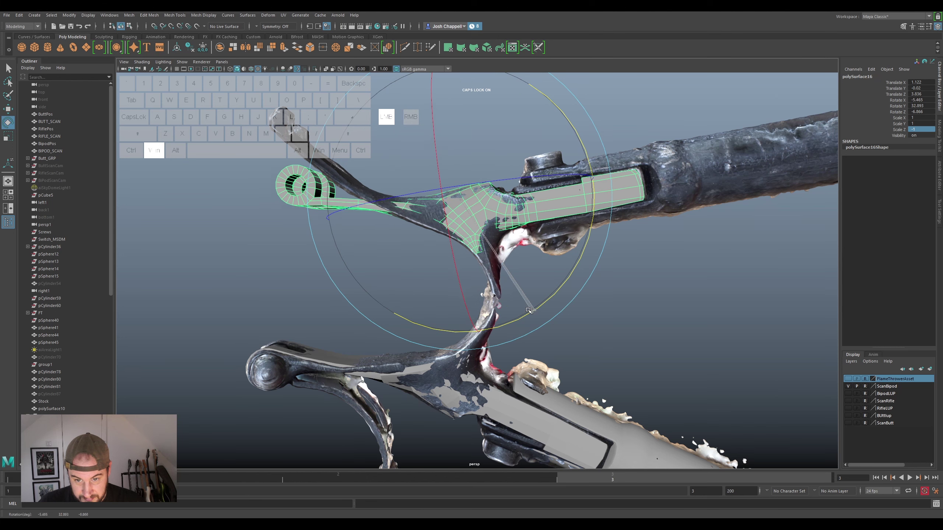
key("super+w")
left_click(431, 205)
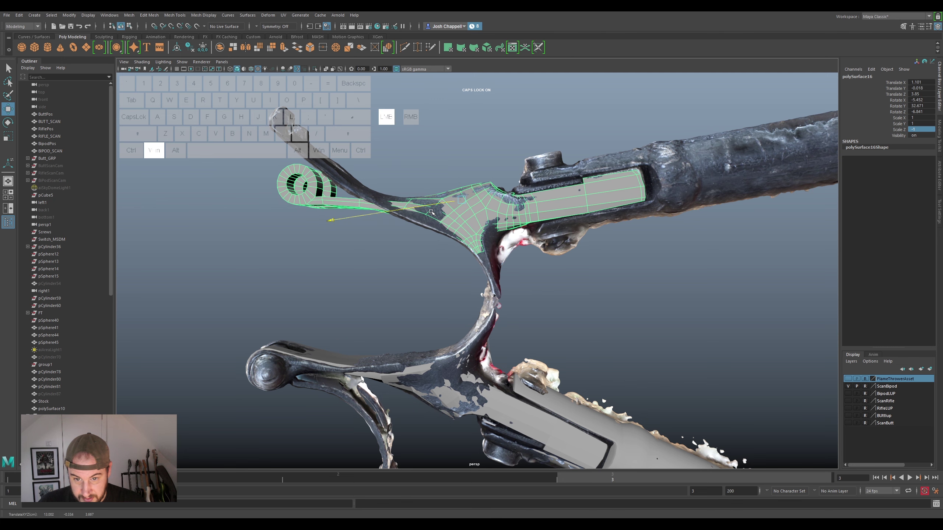
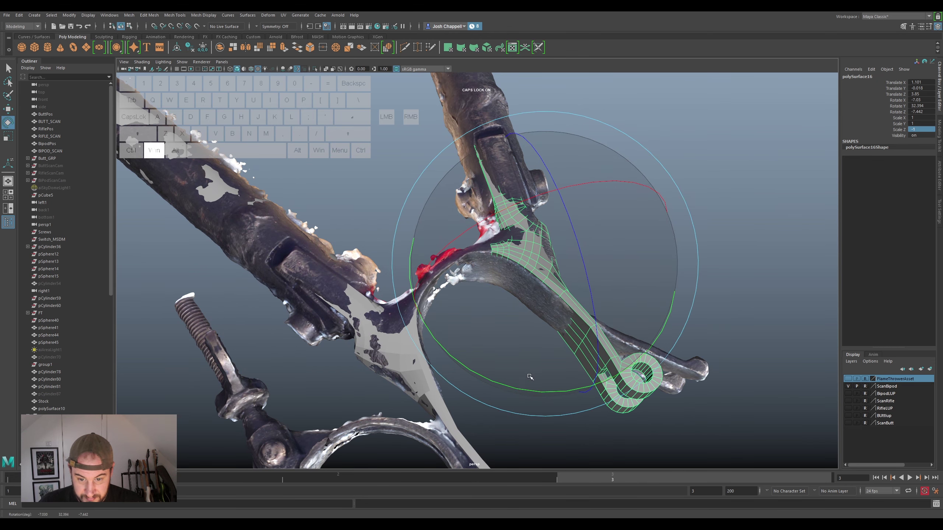
left_click(525, 387)
left_click_drag(583, 335, 457, 275)
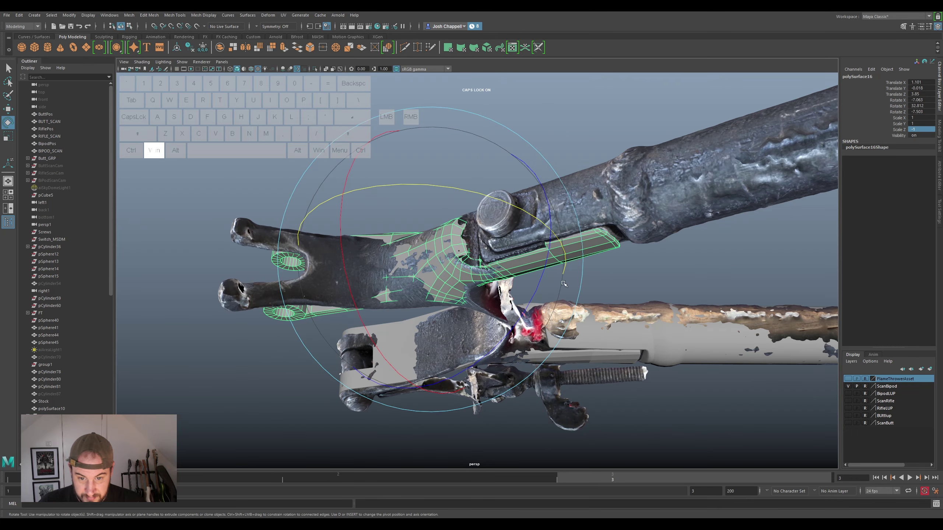
left_click(537, 283)
left_click_drag(588, 275, 532, 351)
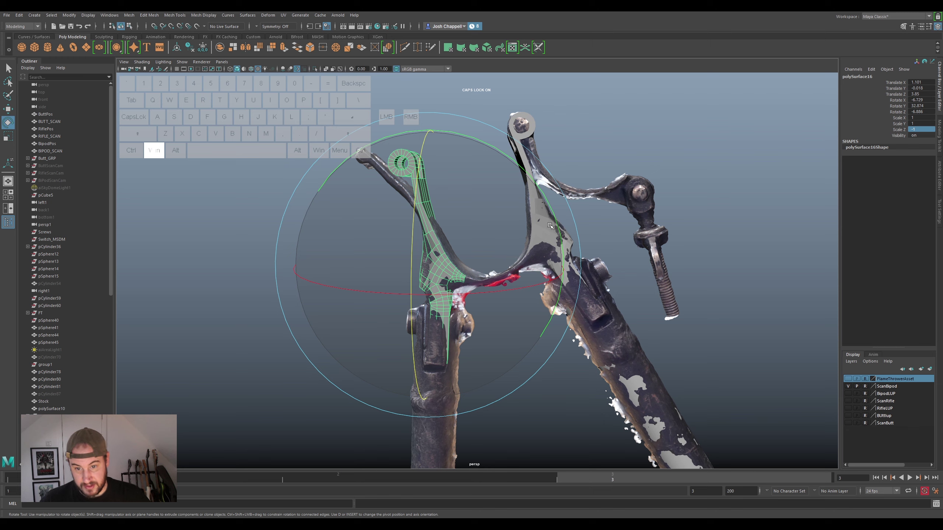
left_click(570, 252)
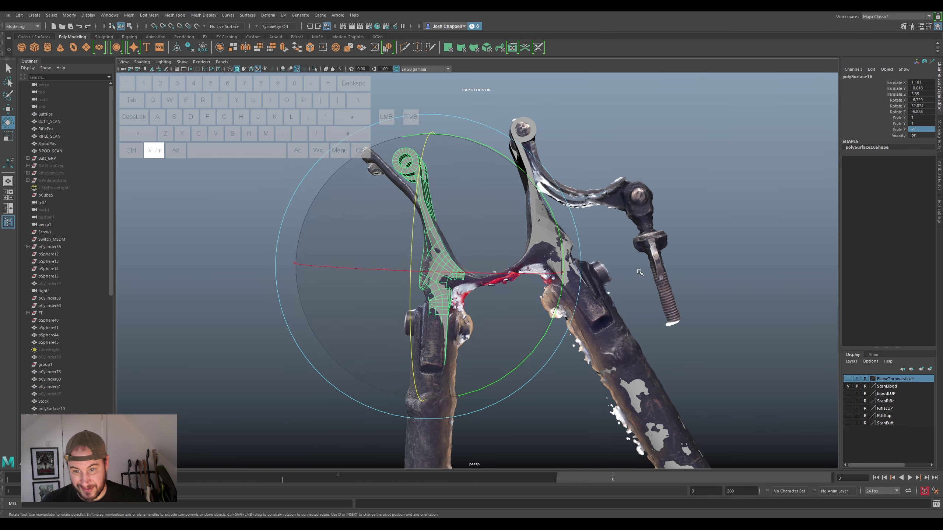
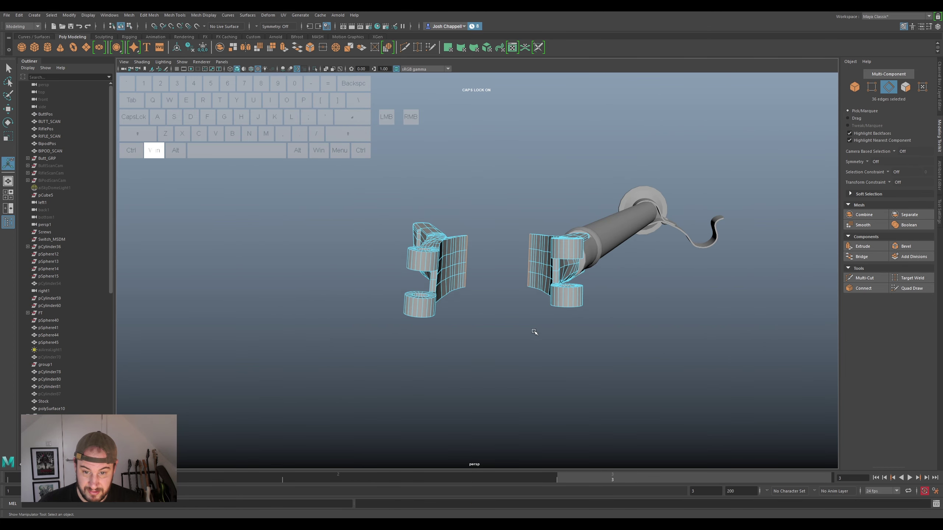
Inspect the hinge-end geometry of the two arm meshes with the scan hidden
left_click(558, 304)
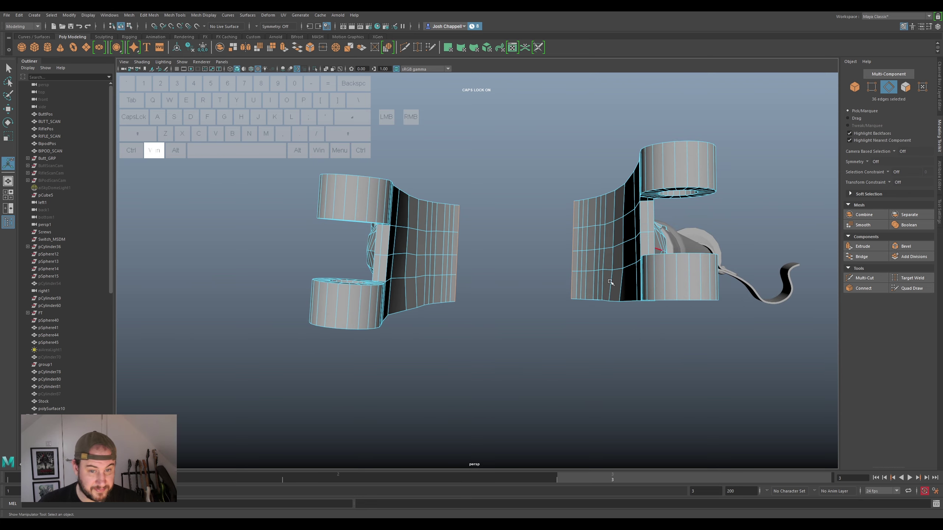
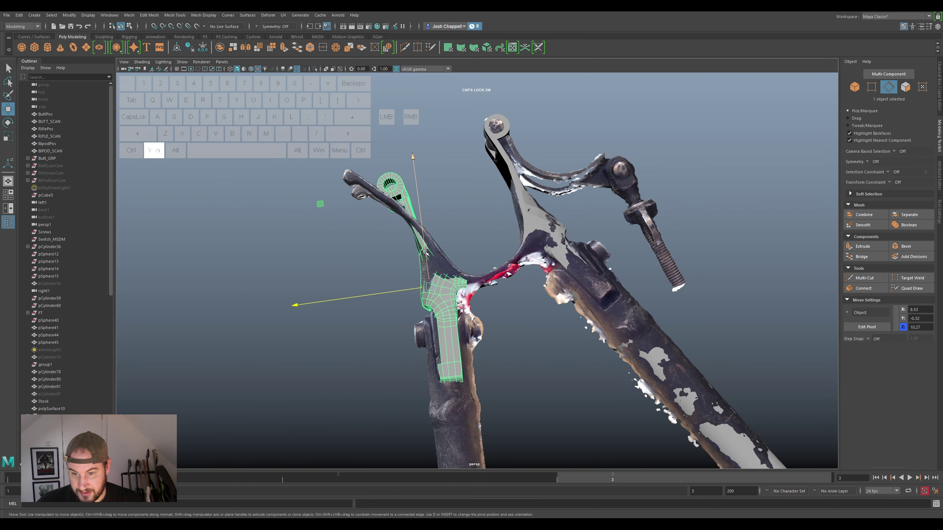
Move the arm mesh into place along the scanned bipod arm
left_click_drag(425, 251, 428, 241)
left_click(406, 278)
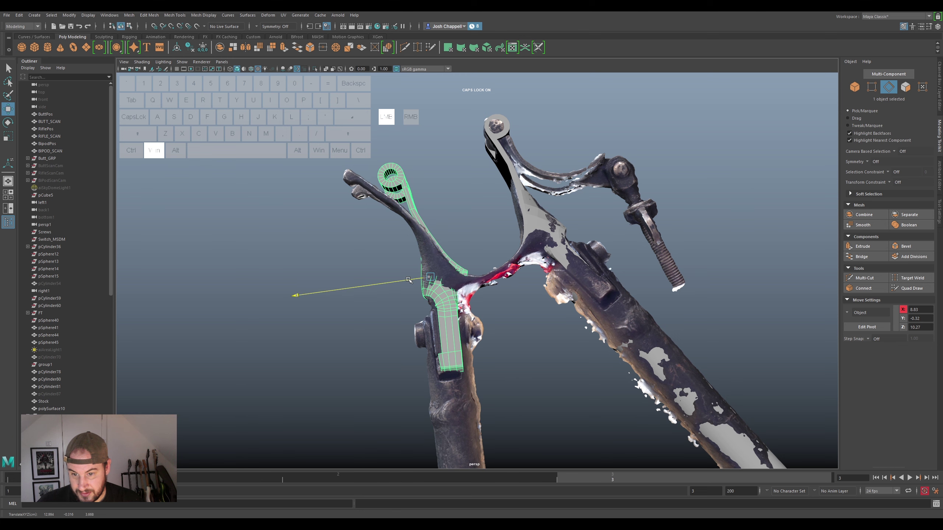
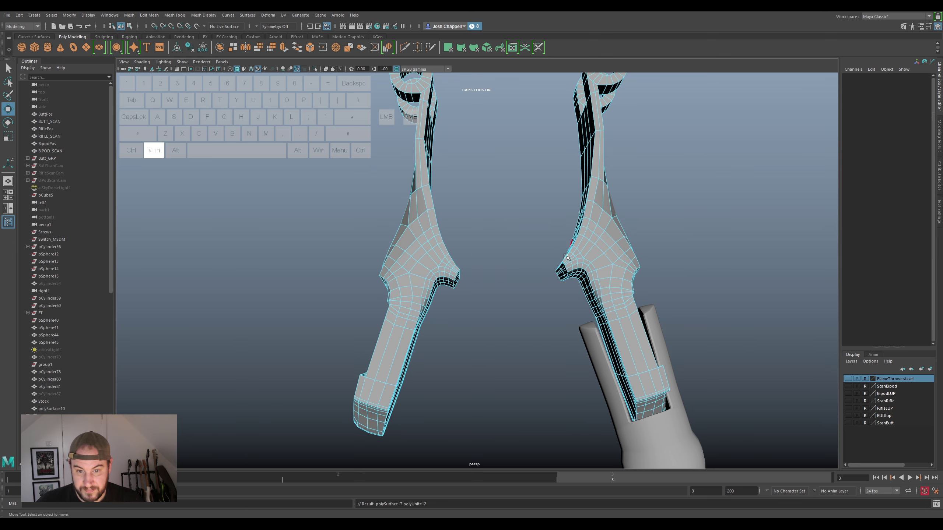
Select the facing open border edge loops of both arms, ready to bridge them across the yoke
left_click_drag(559, 290, 557, 271)
double_click(560, 264)
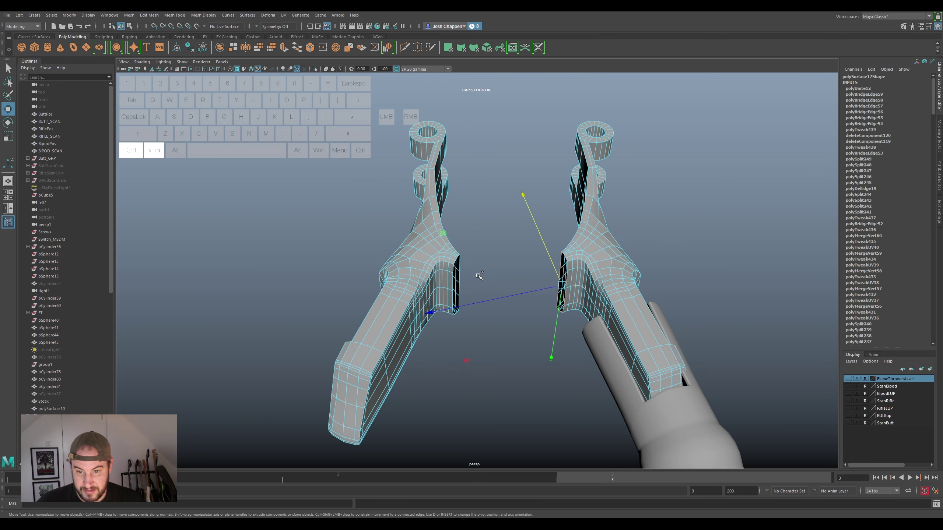
double_click(457, 263)
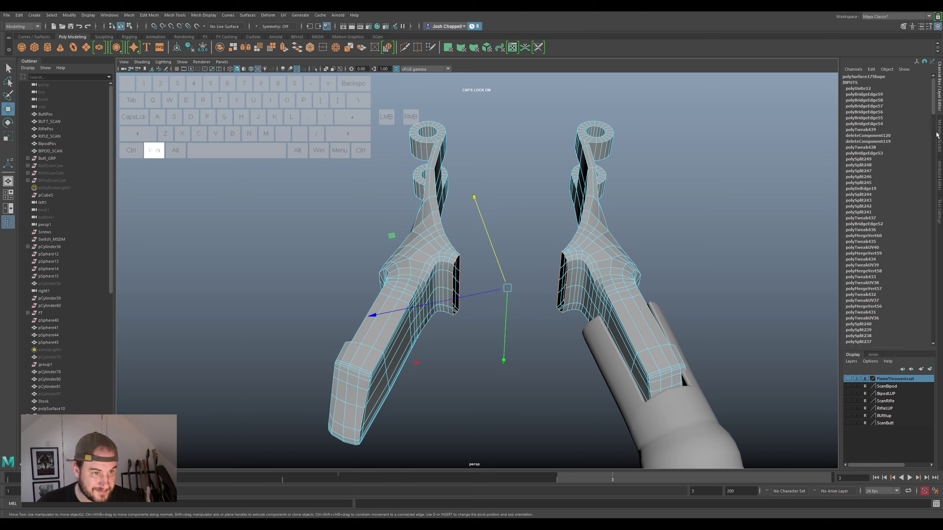
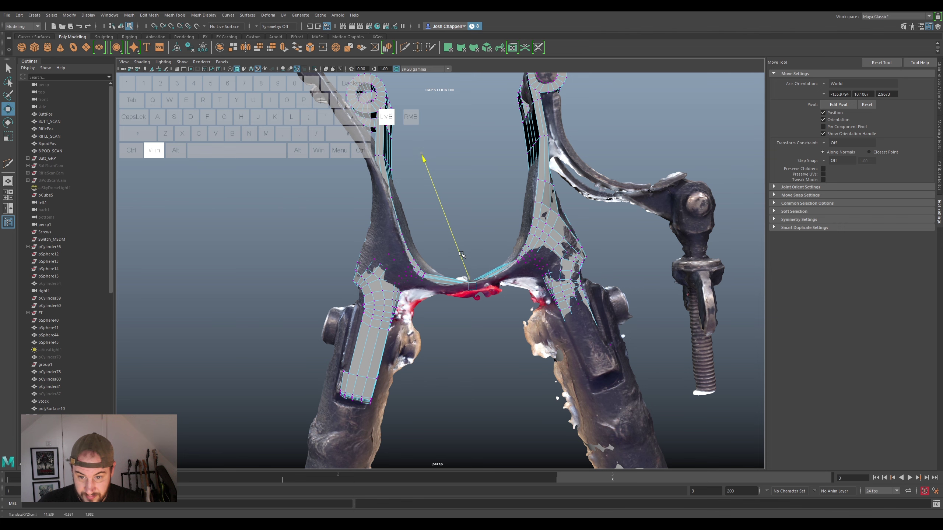
Pull successive bridge-strip vertices down onto the curved top of the scanned yoke
left_click(480, 305)
left_click_drag(534, 302, 515, 294)
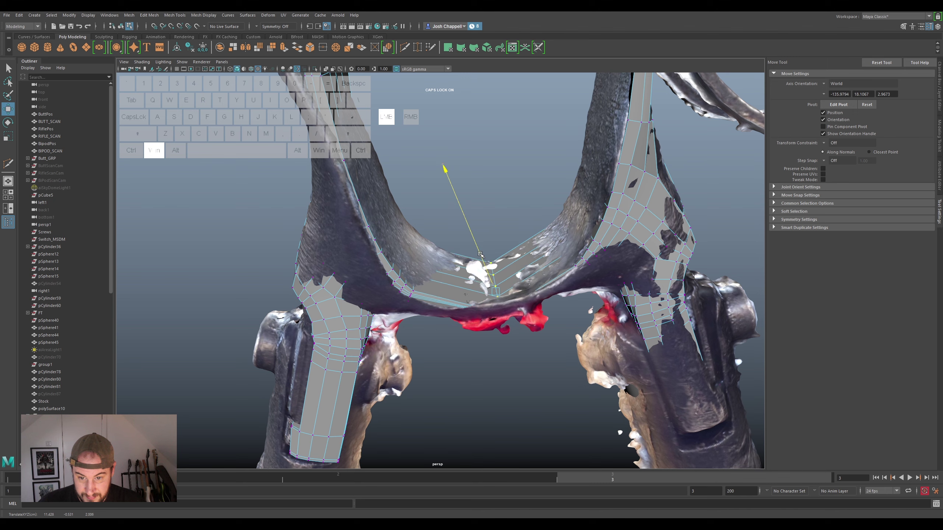
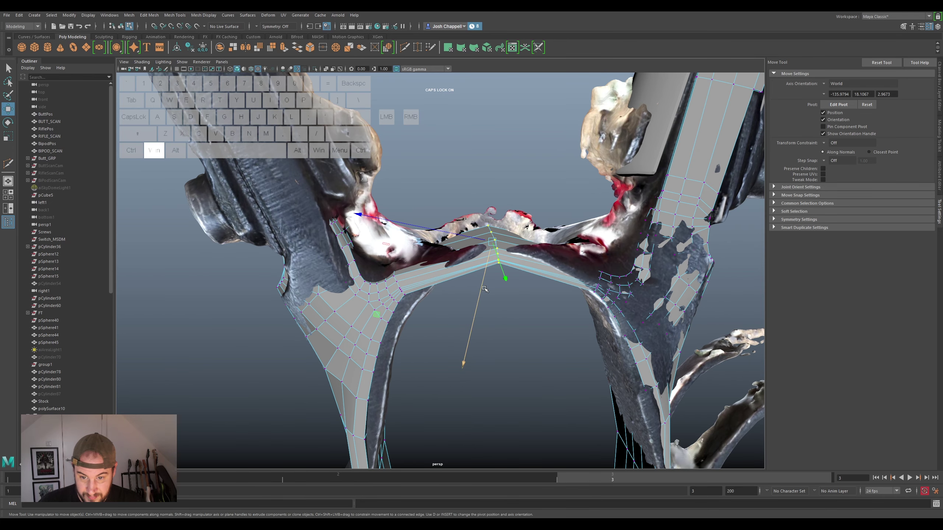
left_click(486, 286)
left_click_drag(523, 287, 548, 263)
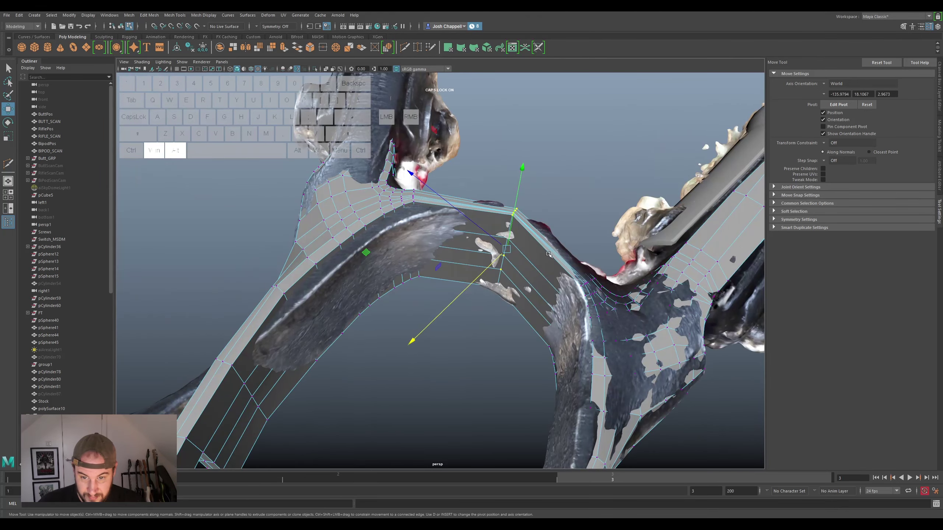
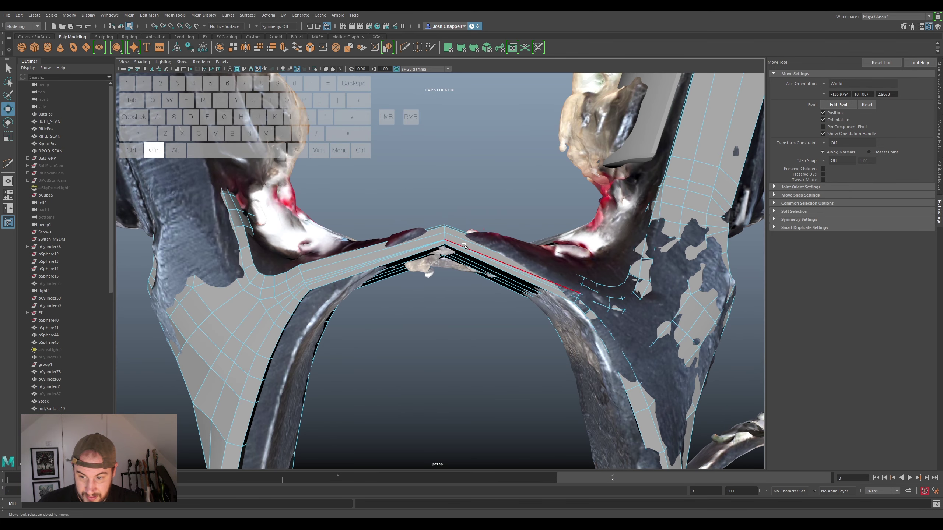
Undo the last few vertex moves and switch to scaling the selected bridge vertices
key("ctrl+super+z")
key("ctrl+super+z")
key("ctrl+super+z")
key("ctrl+super+z")
key("ctrl+super+z")
key("ctrl+super+z")
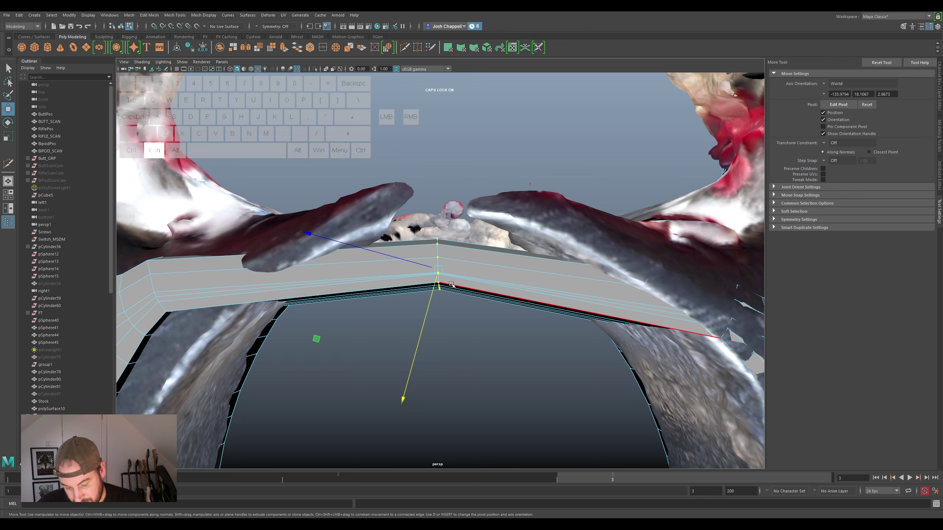
key("super+r")
Scale the bridge's centre-row vertices to flatten the peak over the yoke
left_click_drag(433, 292, 436, 323)
key("ctrl+super+z")
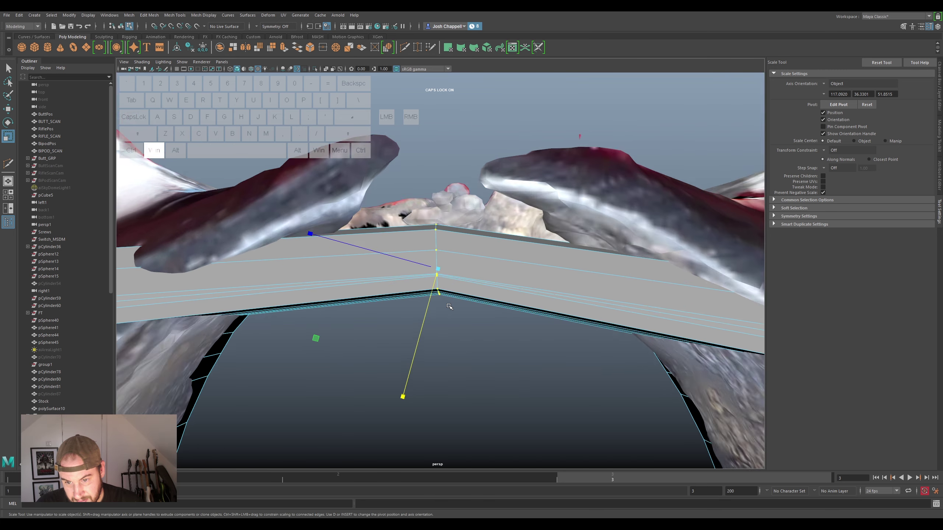
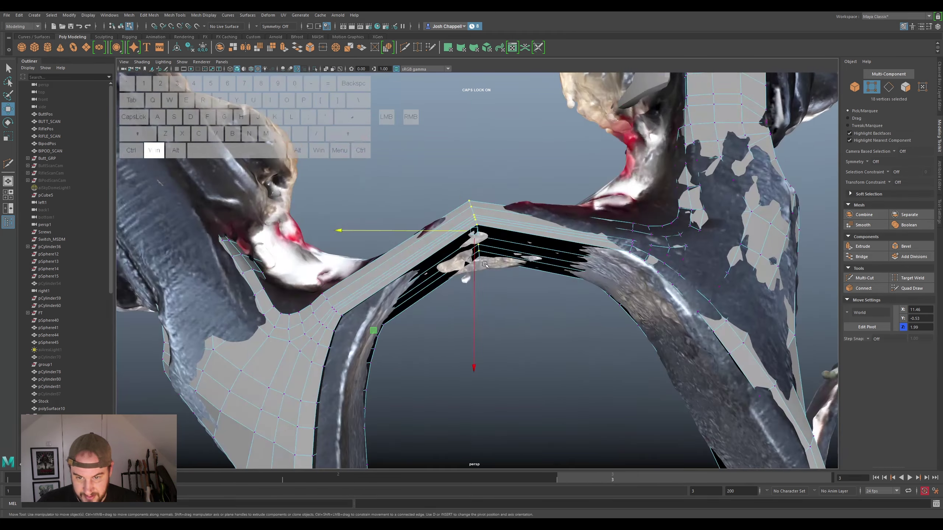
Select the vertices at the bridge peak to raise its centre column into a ridge
left_click(476, 272)
left_click(477, 274)
left_click(475, 277)
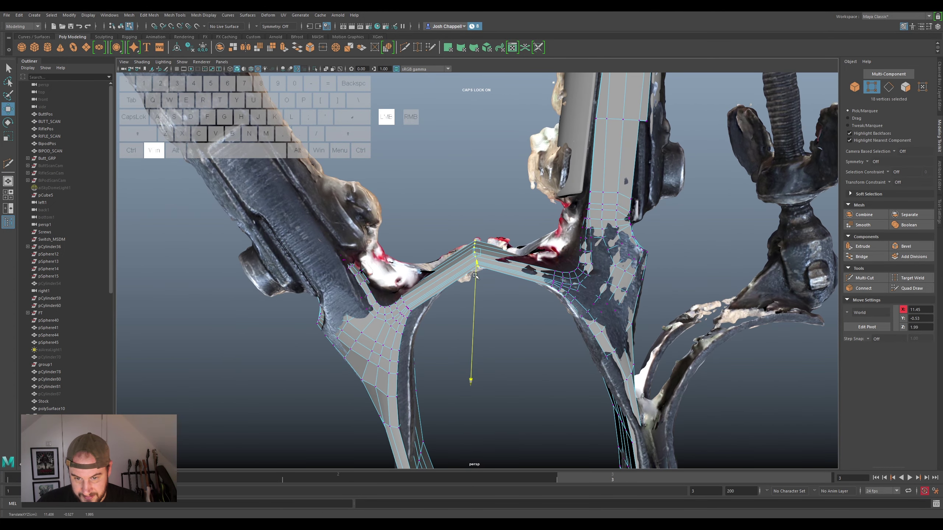
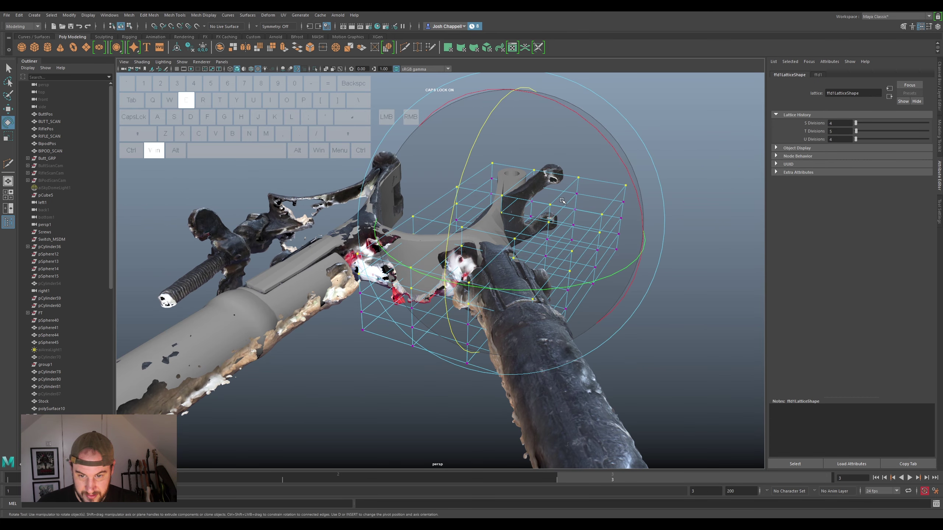
Select the lattice around the lever and rotate it to match the lever's angle
left_click(524, 229)
left_click(624, 172)
left_click_drag(596, 202, 622, 208)
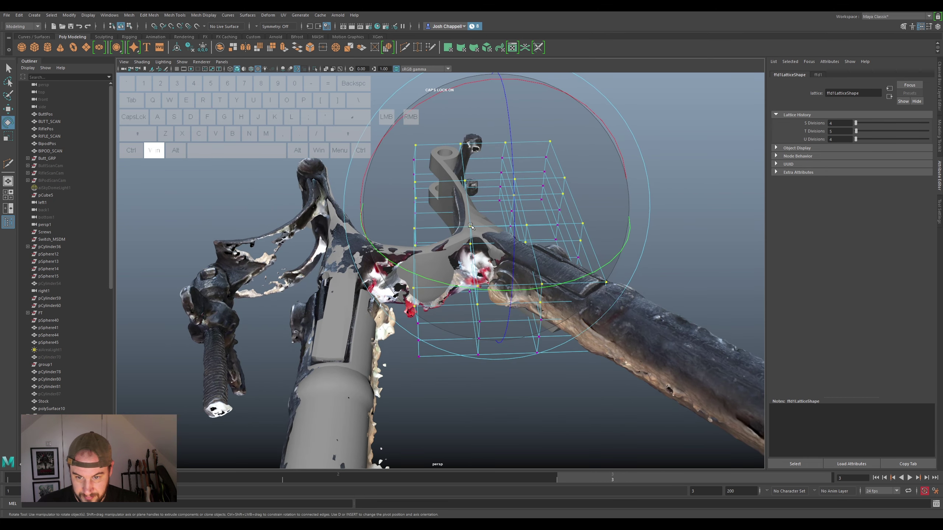
left_click(474, 224)
key("ctrl+super+z")
left_click(682, 178)
left_click(471, 224)
key("ctrl+super+z")
left_click(471, 177)
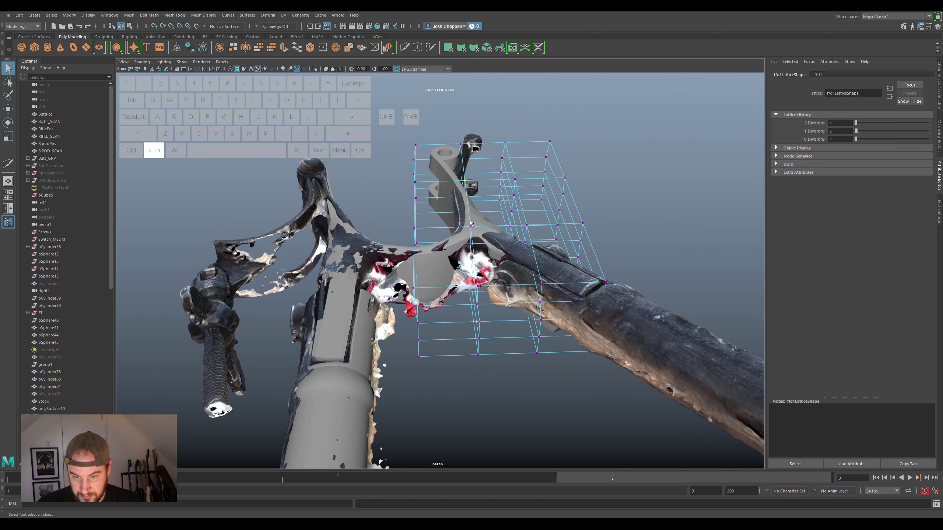
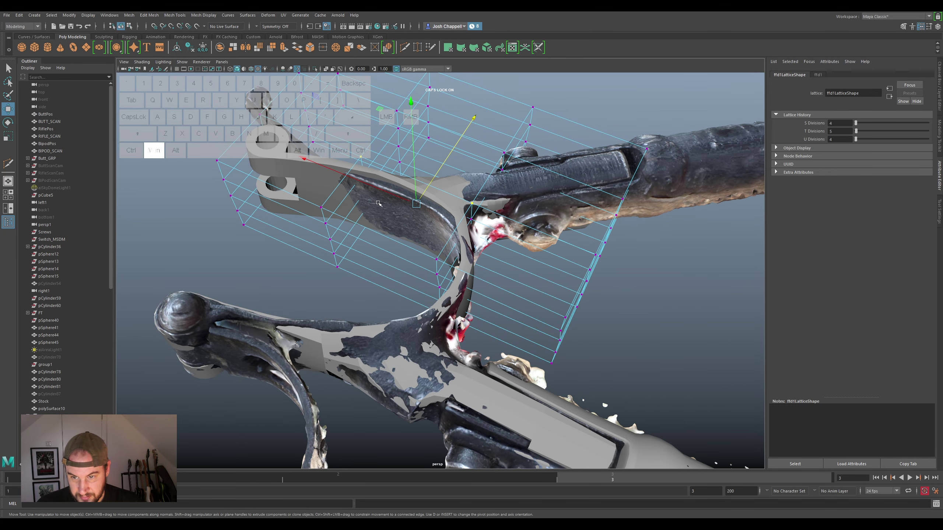
Move rows of lattice points to start bending the lever along the scanned arm
left_click(424, 210)
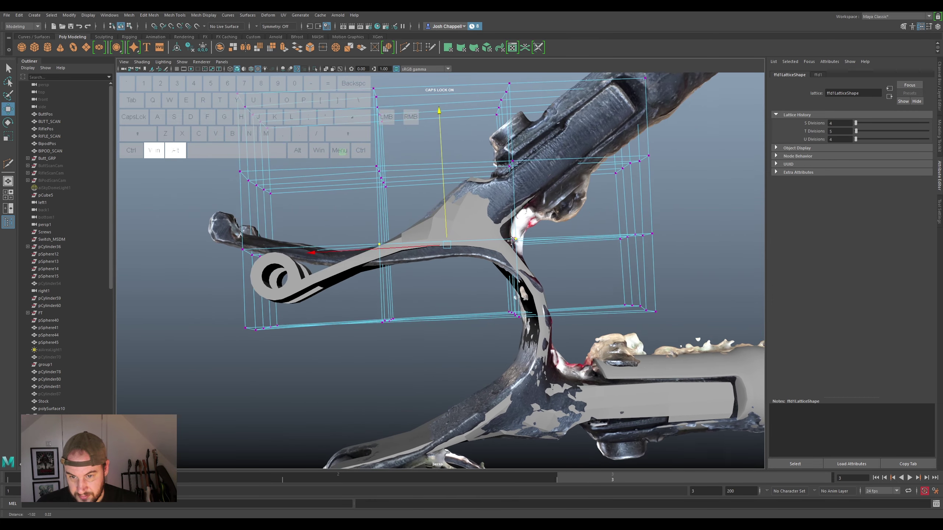
left_click_drag(533, 231, 373, 267)
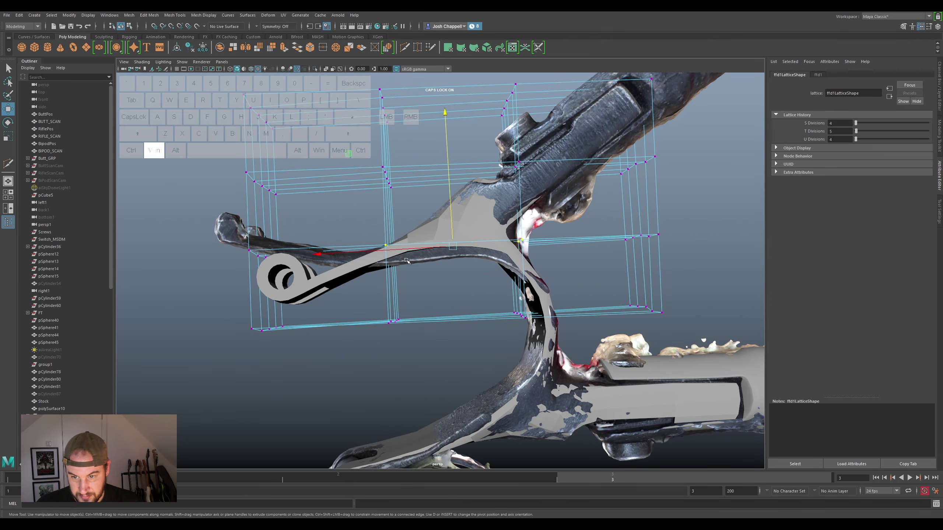
left_click(450, 231)
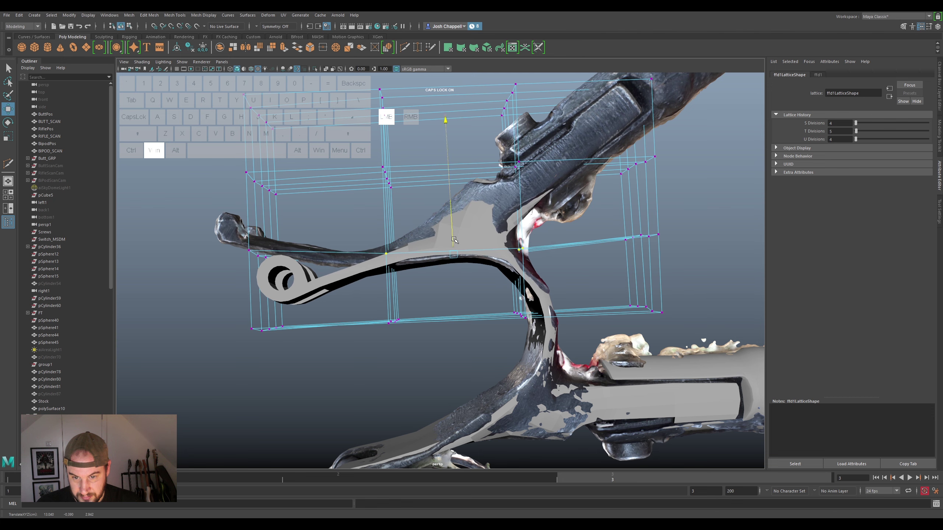
left_click_drag(447, 265, 449, 248)
key("super+e")
left_click_drag(463, 244, 463, 260)
left_click_drag(468, 255, 464, 266)
key("super+w")
left_click(453, 216)
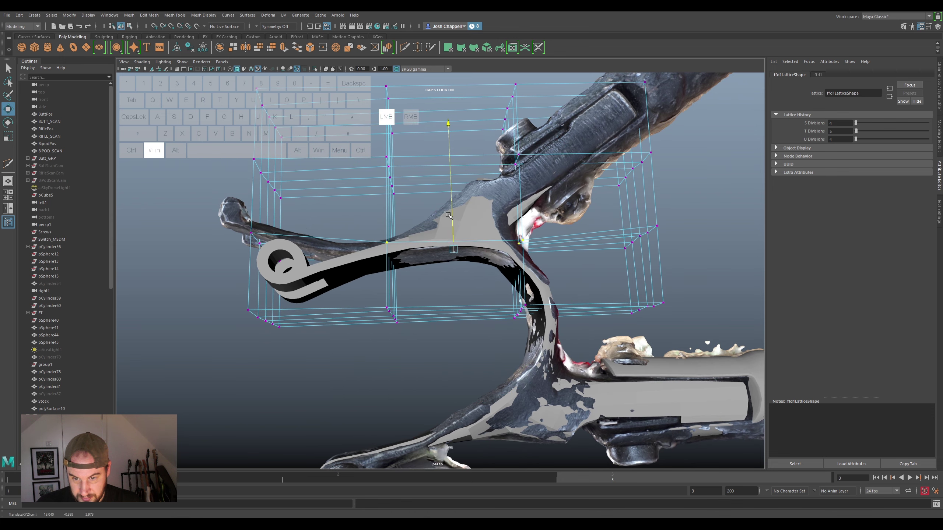
left_click_drag(448, 263, 475, 228)
Rotate lattice points to tilt the lever, then move further points onto the scan
key("super+e")
left_click(474, 244)
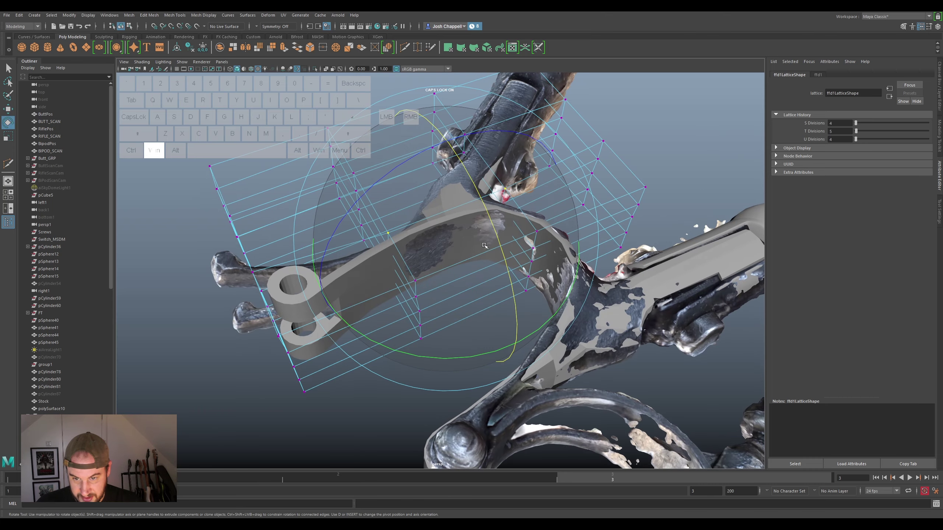
left_click(487, 243)
left_click_drag(487, 251, 498, 266)
key("super+w")
left_click(425, 228)
left_click_drag(381, 231, 436, 284)
left_click(430, 271)
left_click(365, 207)
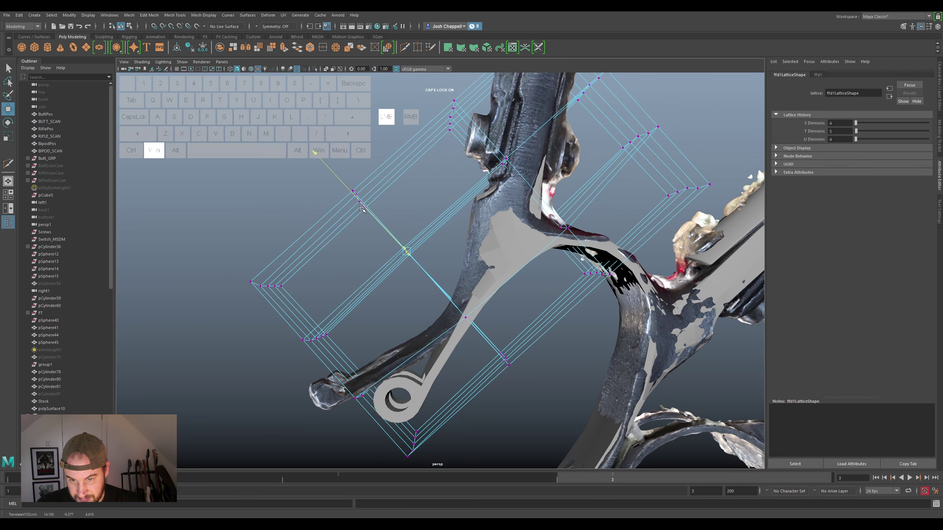
Move the lower lattice rows so the lever's loop end curves toward the scan
left_click(390, 268)
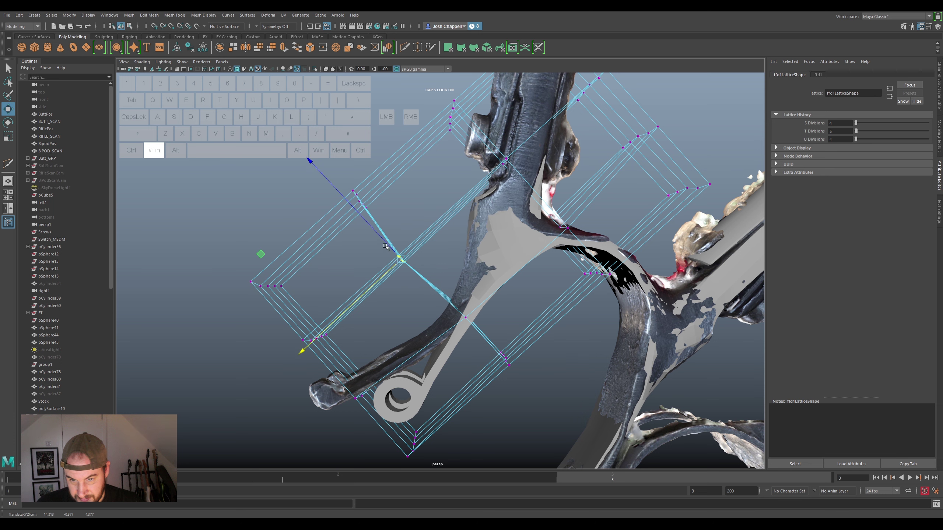
left_click(369, 227)
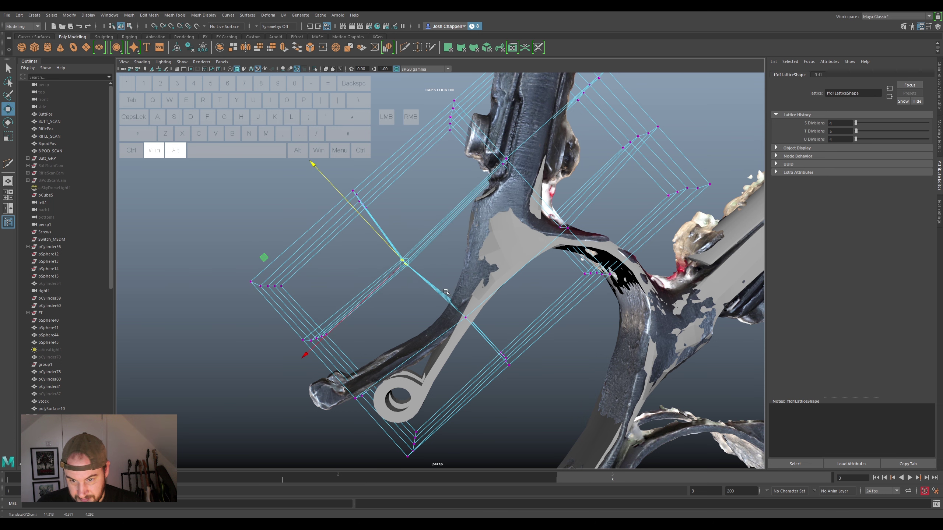
left_click_drag(375, 430, 458, 314)
left_click_drag(294, 335, 369, 267)
left_click(351, 319)
key("ctrl+super+z")
left_click_drag(356, 314, 344, 300)
key("ctrl+super+z")
Move lattice points to align the lever, then rotate a set to twist it
left_click_drag(489, 347, 529, 325)
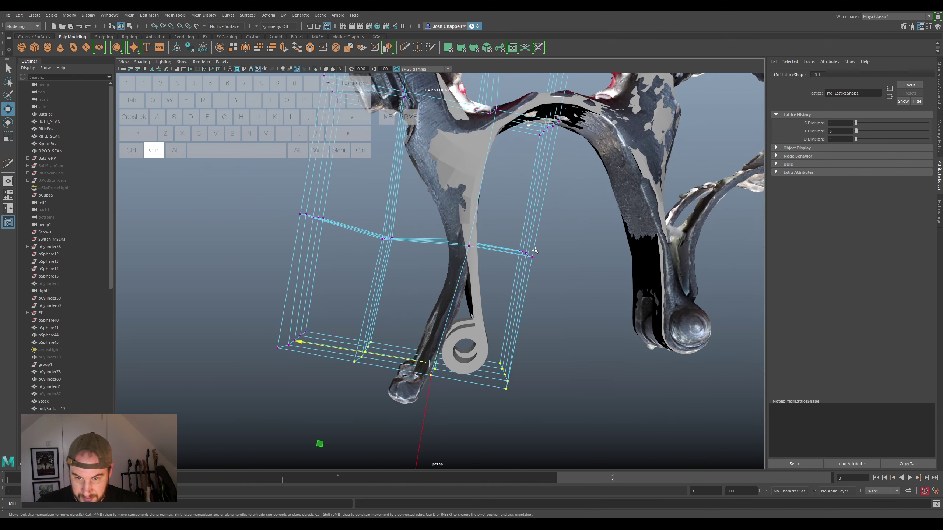
left_click_drag(535, 233, 443, 286)
left_click(418, 299)
key("super+e")
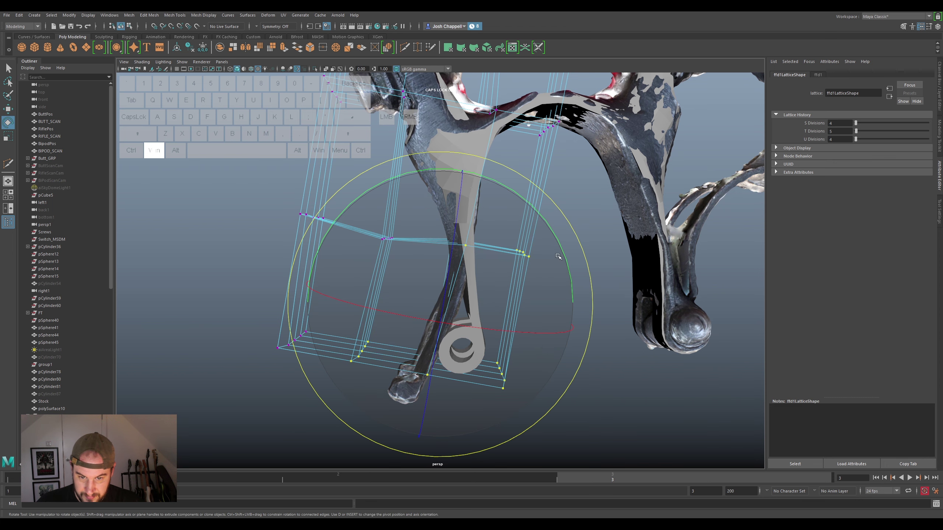
left_click_drag(562, 252, 559, 278)
Move more lattice points so the lever's sweeping bend follows the scanned arm
key("super+w")
left_click_drag(418, 307, 410, 308)
left_click_drag(457, 358, 533, 348)
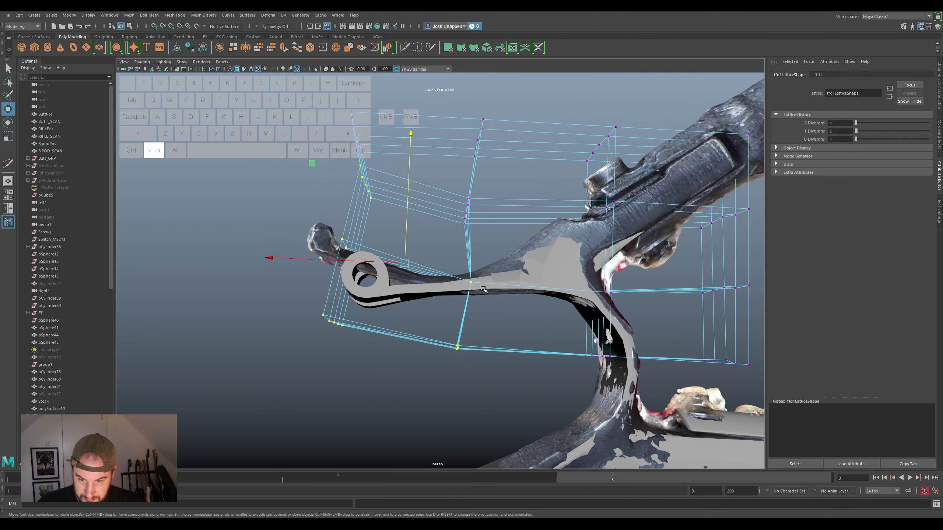
key("super+w")
left_click(403, 232)
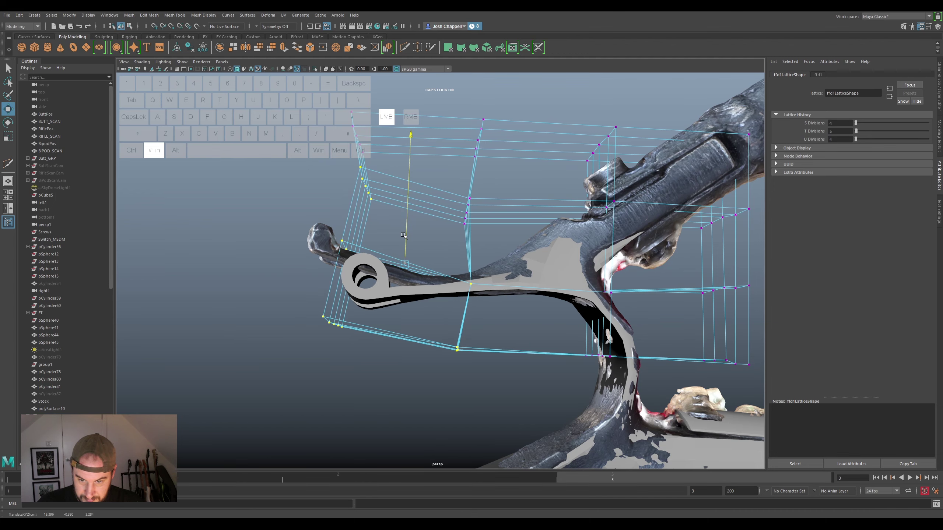
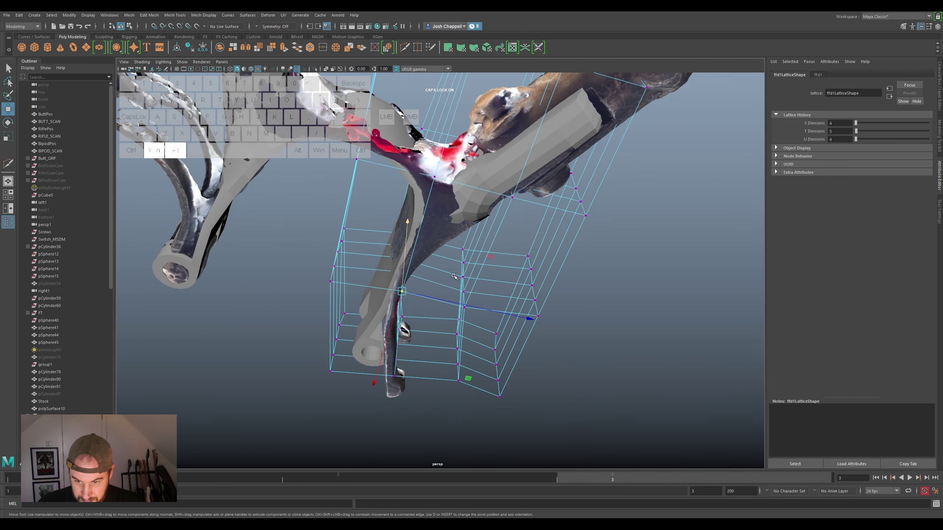
Move lattice point groups to push the lever's end section along the scanned arm
left_click(419, 291)
left_click_drag(507, 279, 478, 287)
left_click(479, 292)
left_click(477, 296)
left_click(476, 283)
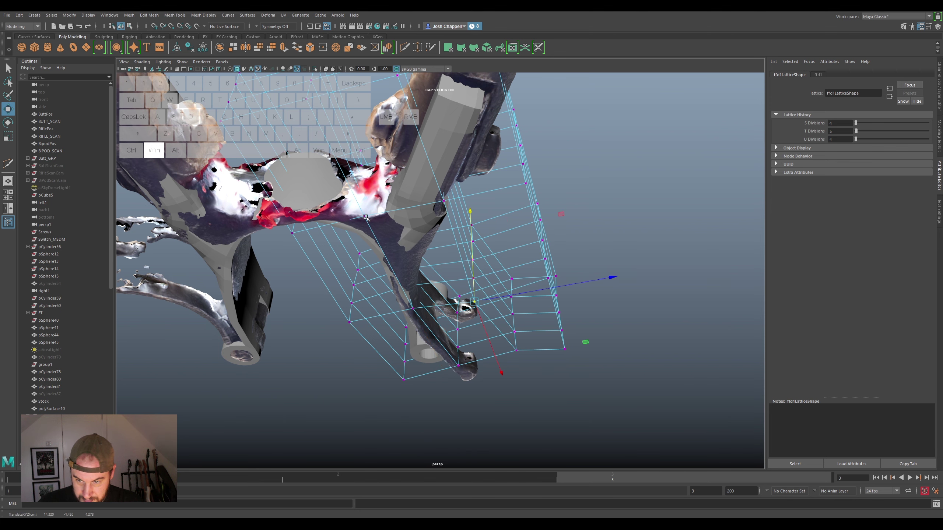
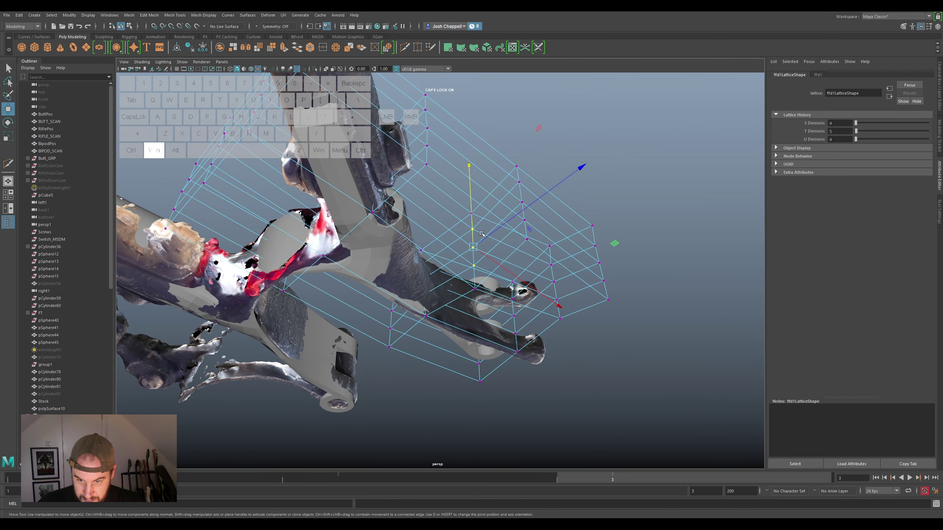
left_click(489, 236)
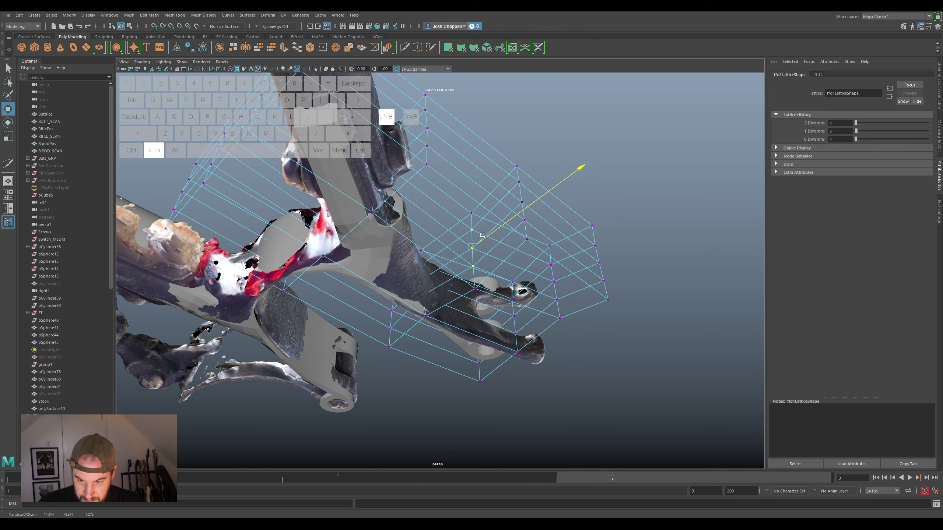
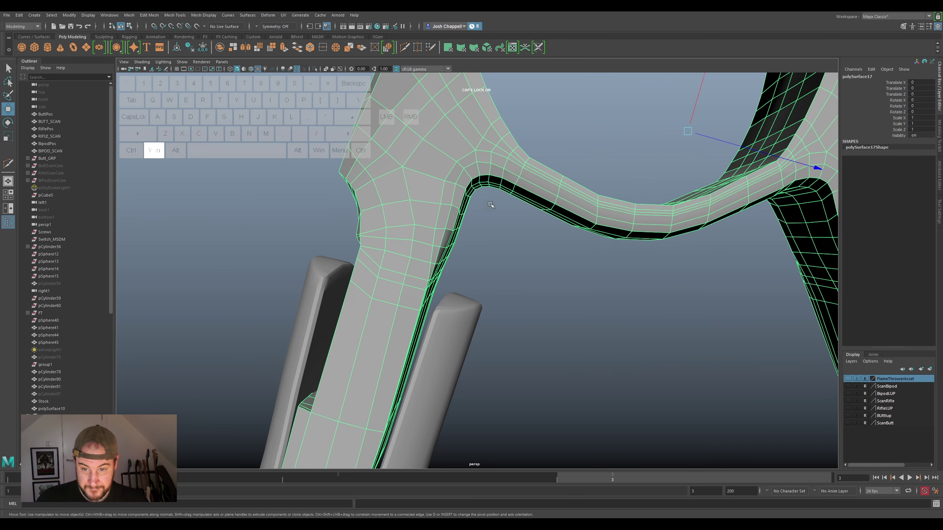
Enter vertex editing on the yoke mesh and enable Soft Select falloff
right_click(487, 183)
left_click_drag(476, 175, 484, 195)
left_click(474, 195)
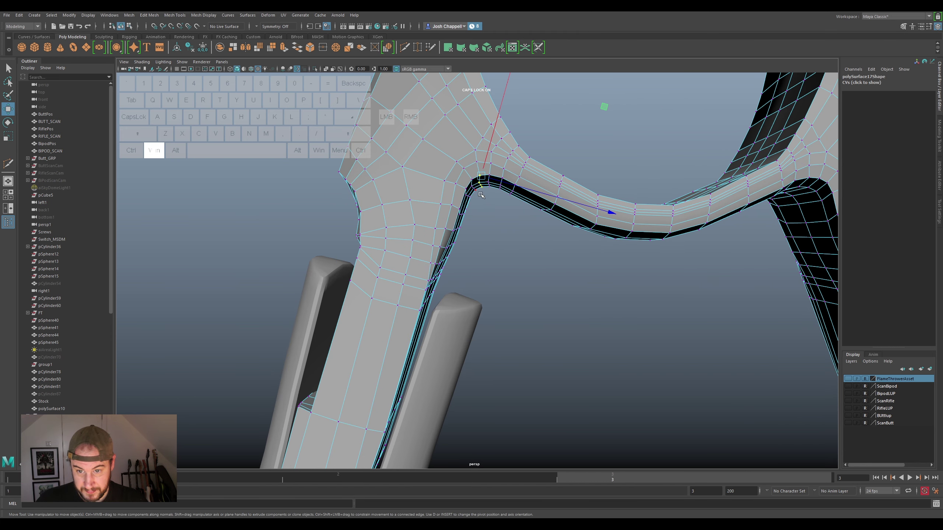
key("super+b")
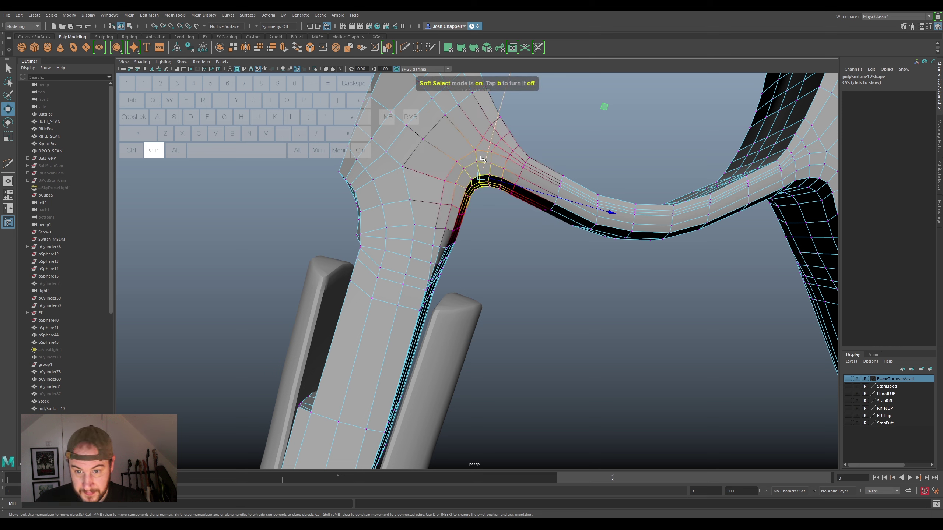
Select successive vertices along the inner arm-to-yoke curve to tighten the edge flow
left_click(487, 158)
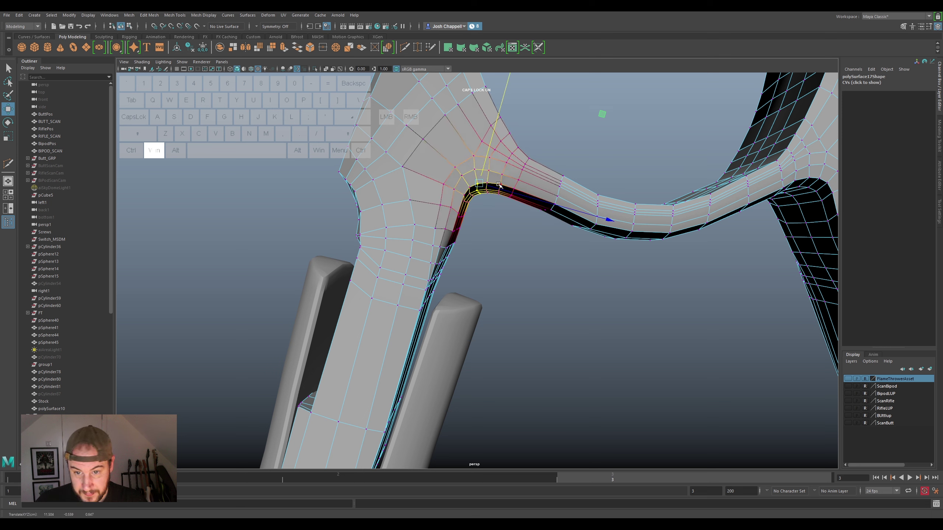
left_click(498, 187)
left_click(489, 167)
left_click(502, 196)
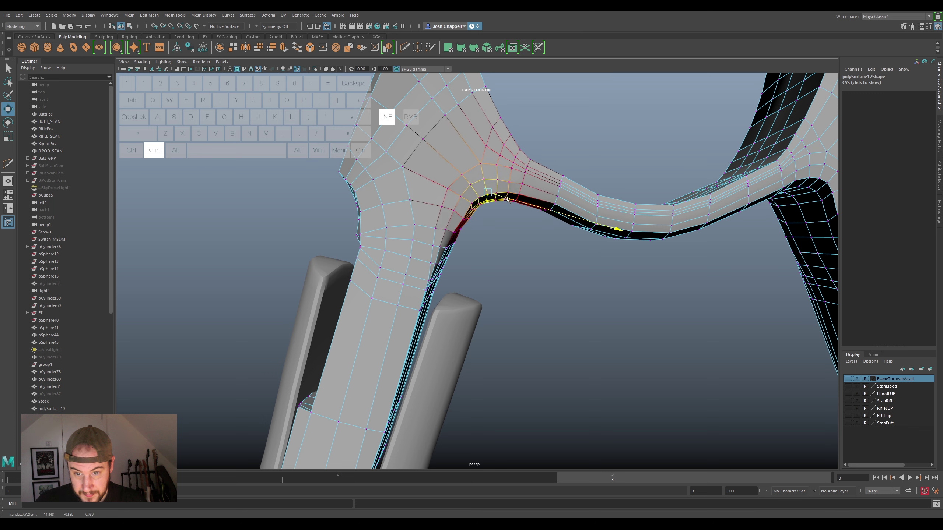
left_click(493, 173)
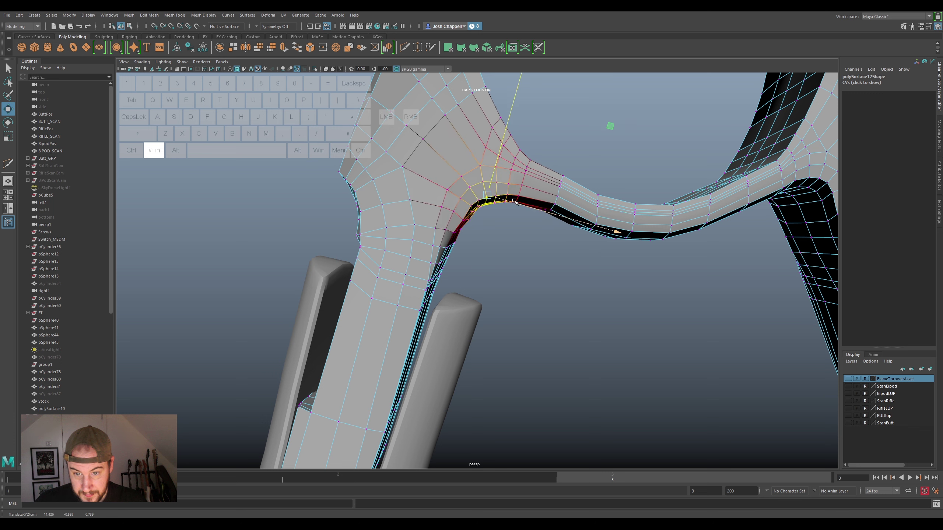
left_click(512, 201)
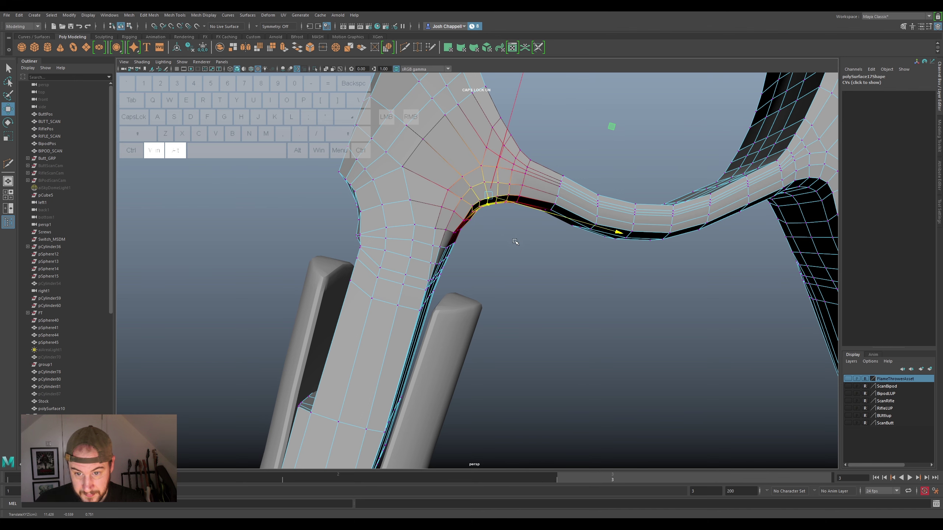
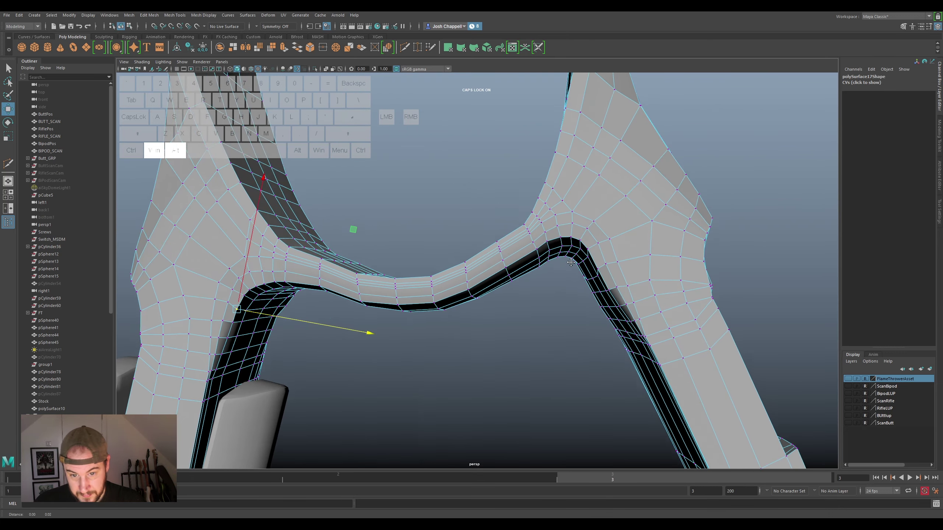
Softly move junction vertices to round the arm-to-yoke corner and even its curve
left_click(545, 277)
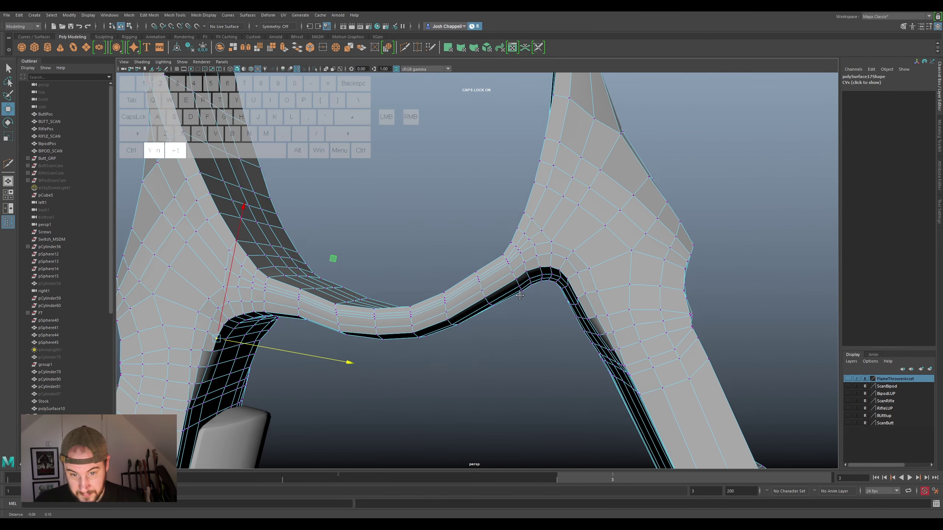
left_click(525, 299)
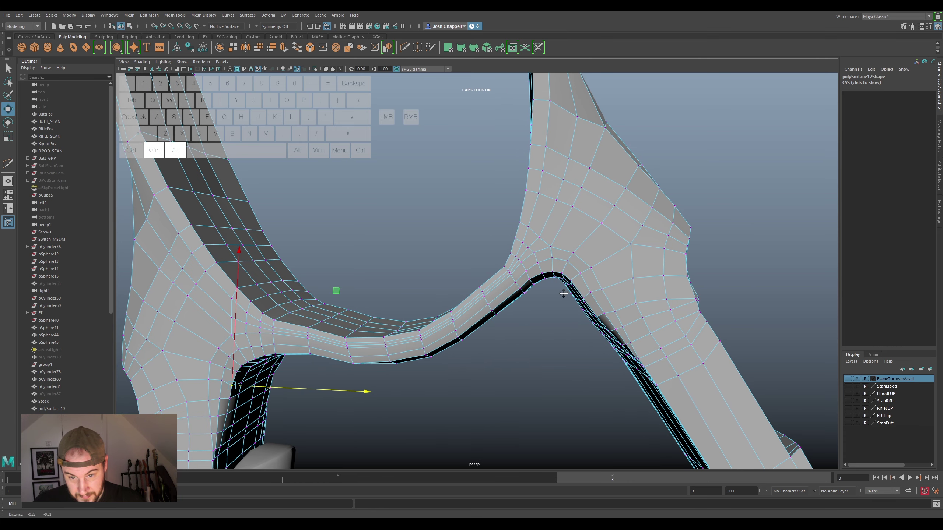
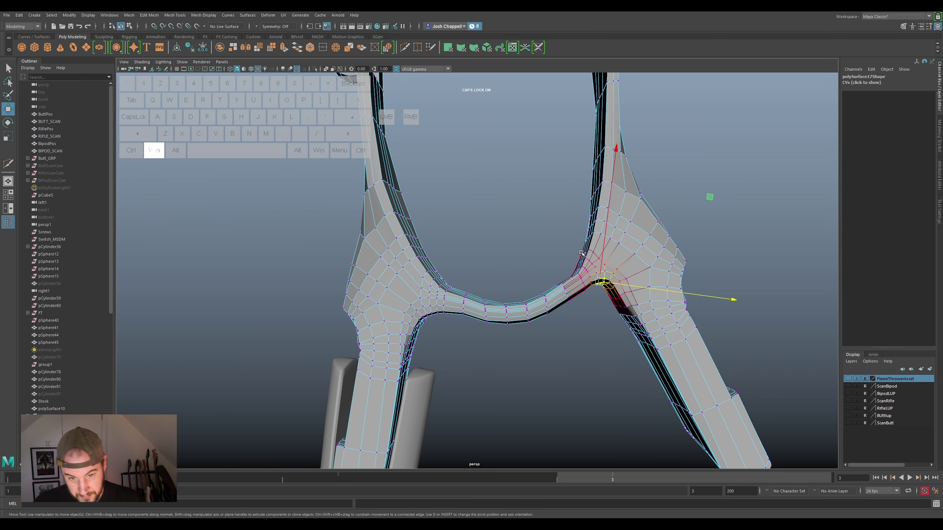
left_click_drag(604, 242, 608, 257)
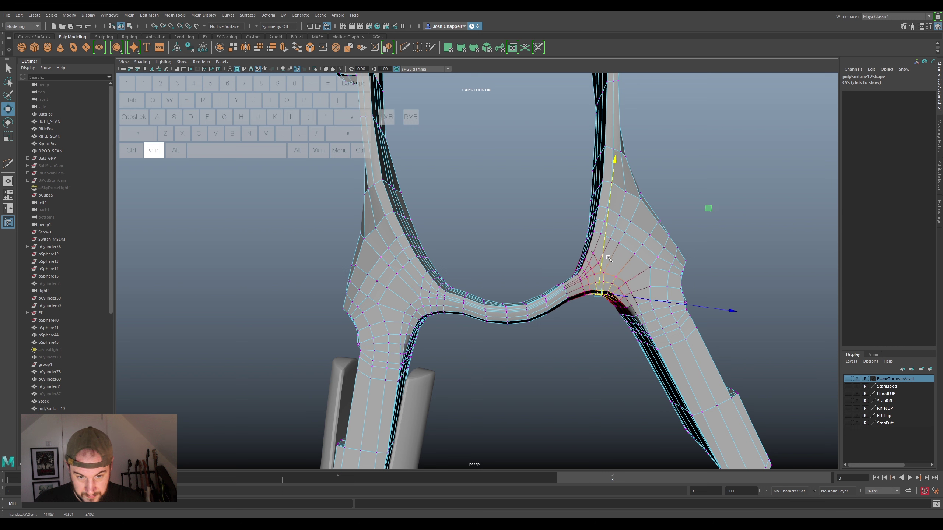
left_click(625, 297)
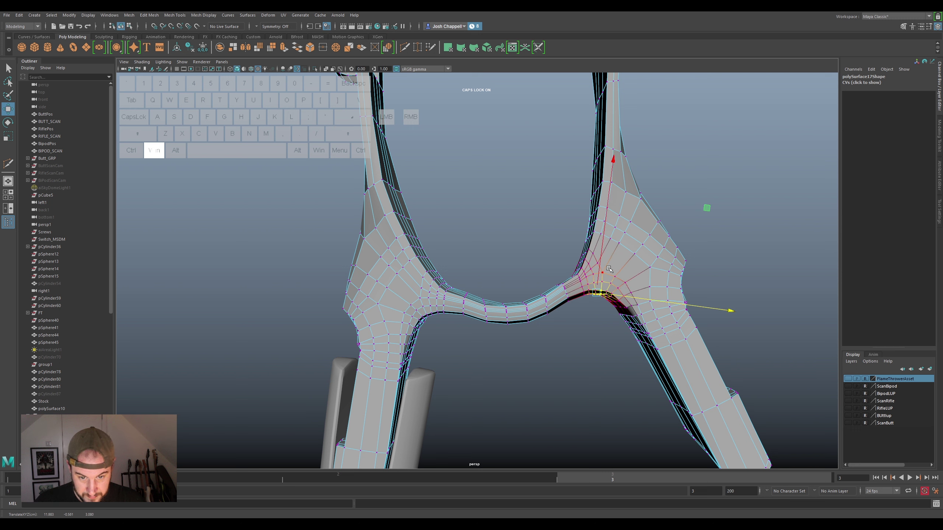
left_click(600, 263)
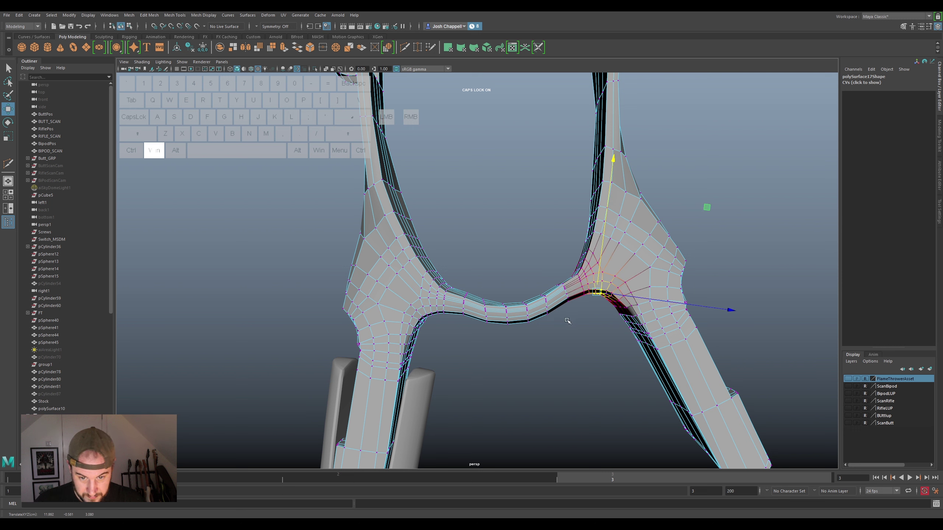
left_click(565, 307)
left_click(566, 287)
left_click_drag(458, 321, 471, 310)
left_click(467, 306)
left_click_drag(464, 346, 457, 293)
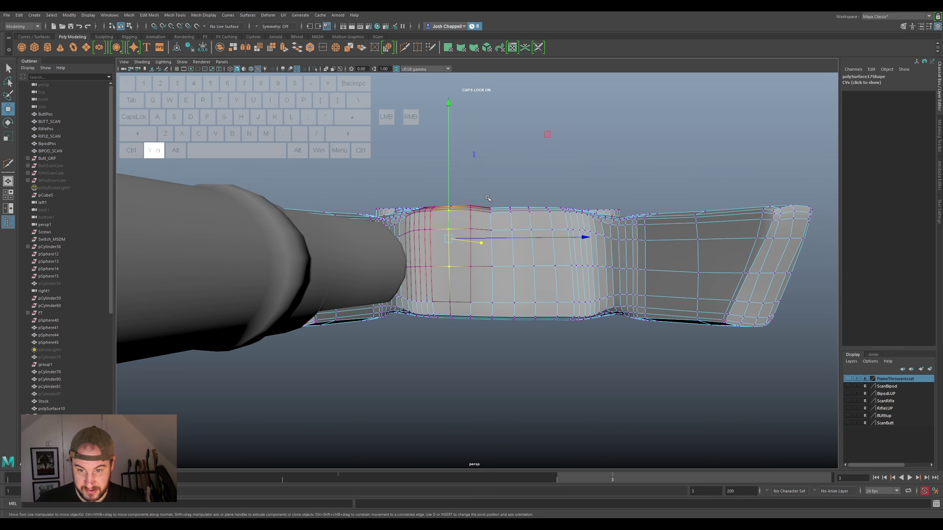
Lower and level the yoke's top-edge vertices, adjusting the soft falloff size
left_click_drag(499, 200, 485, 241)
left_click(495, 201)
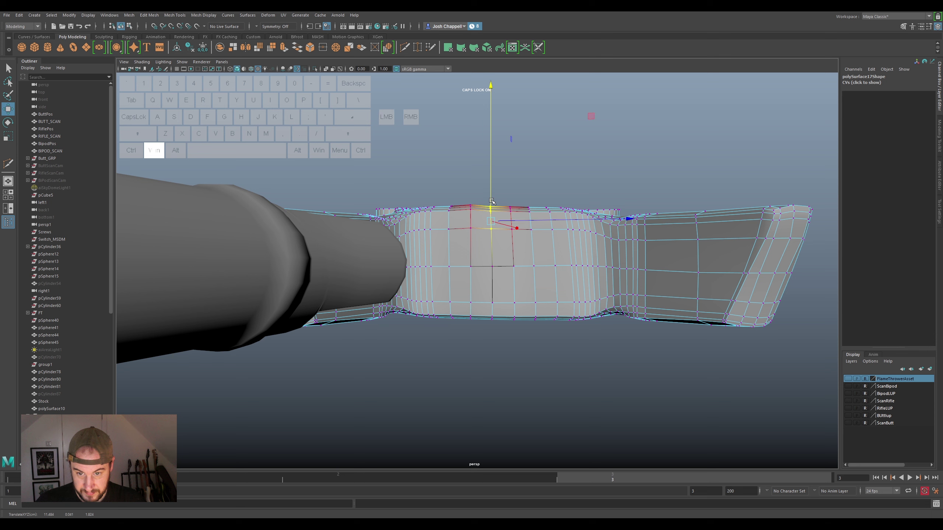
key("ctrl+super+z")
key("super+n")
left_click(494, 190)
left_click_drag(524, 202, 508, 235)
left_click(515, 190)
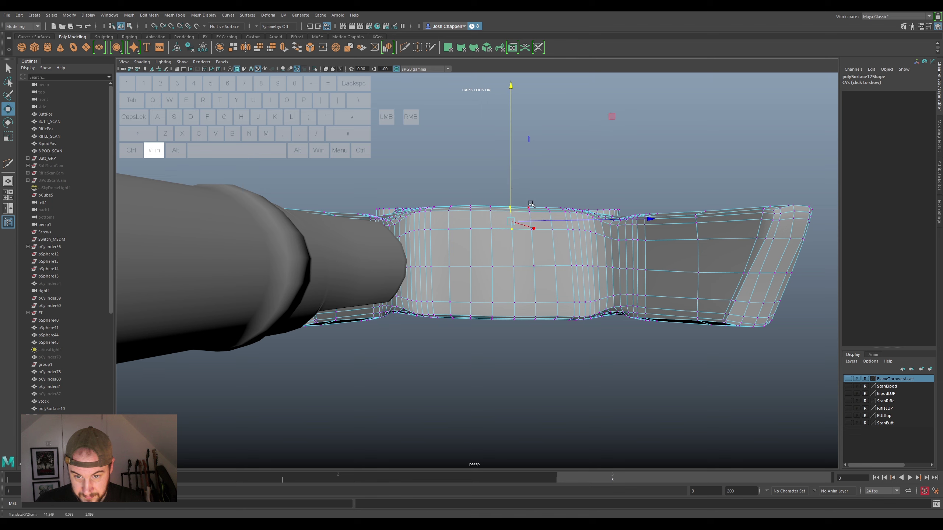
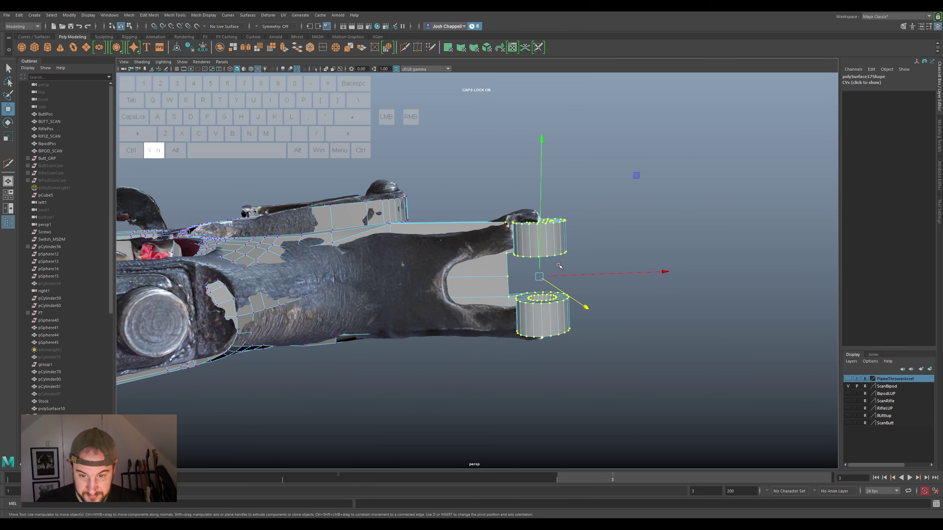
Move the hinge rings onto the scan's holes and pull the arm edge onto the scan surface
left_click(425, 227)
left_click_drag(469, 208, 484, 179)
left_click_drag(464, 170, 439, 191)
left_click(449, 155)
key("ctrl+super+z")
left_click_drag(454, 154, 457, 164)
left_click_drag(454, 188, 664, 198)
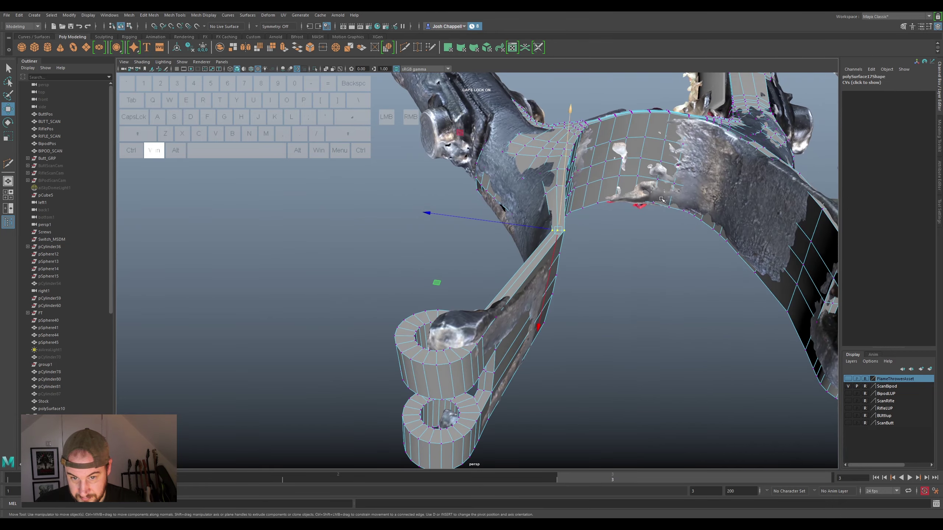
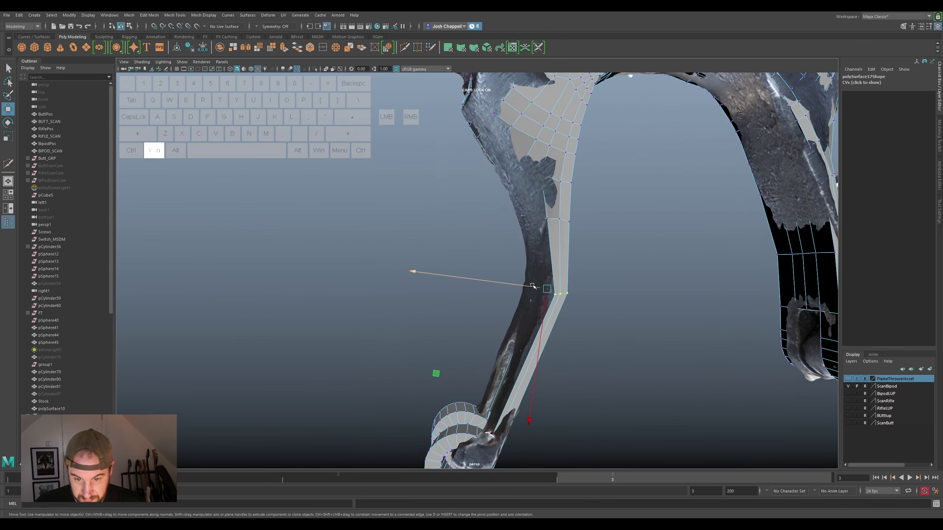
Fit further arm-edge vertices to the scan, scaling a column to dip the plate's rim
left_click(532, 286)
left_click_drag(564, 292, 503, 258)
left_click(477, 272)
left_click_drag(534, 294, 525, 278)
key("super+r")
left_click_drag(507, 232, 511, 231)
key("super+w")
left_click(507, 216)
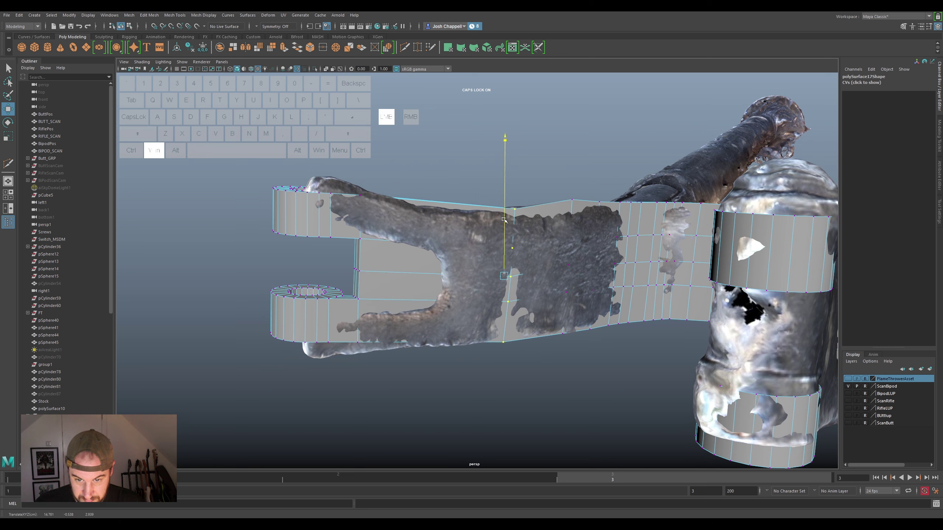
Pull vertices along the yoke arm's edge and rim onto the scan surface
left_click_drag(575, 214, 544, 186)
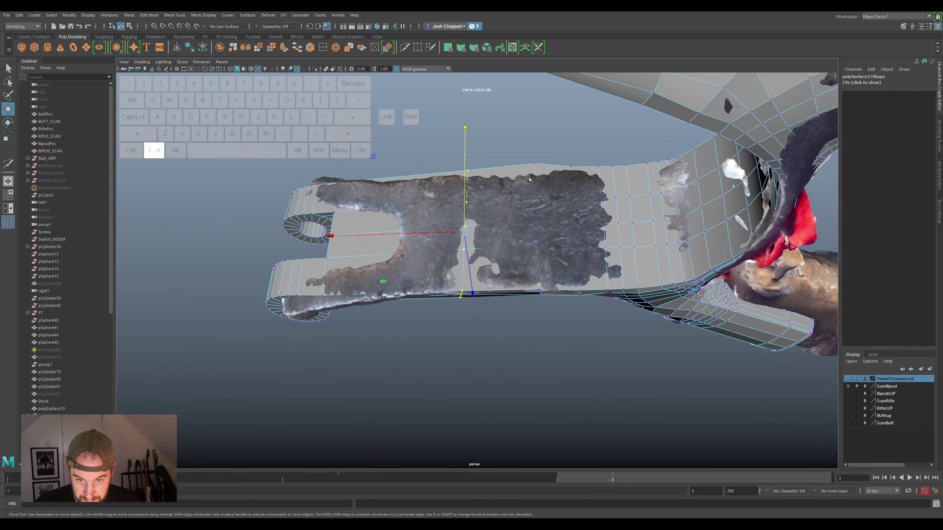
left_click(504, 142)
left_click(536, 196)
left_click_drag(538, 205, 549, 234)
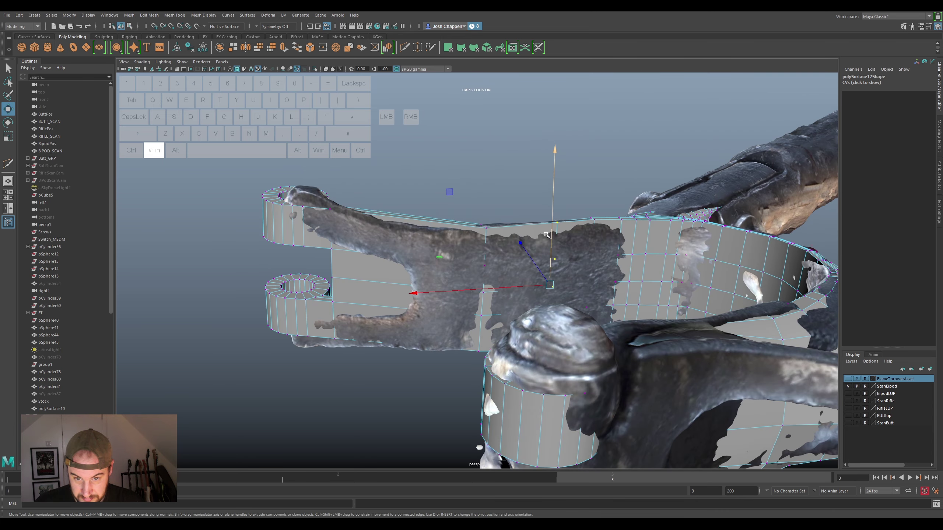
key("super+r")
left_click(551, 209)
key("super+w")
left_click_drag(557, 251, 561, 230)
key("super+w")
left_click(550, 230)
left_click_drag(552, 236, 552, 260)
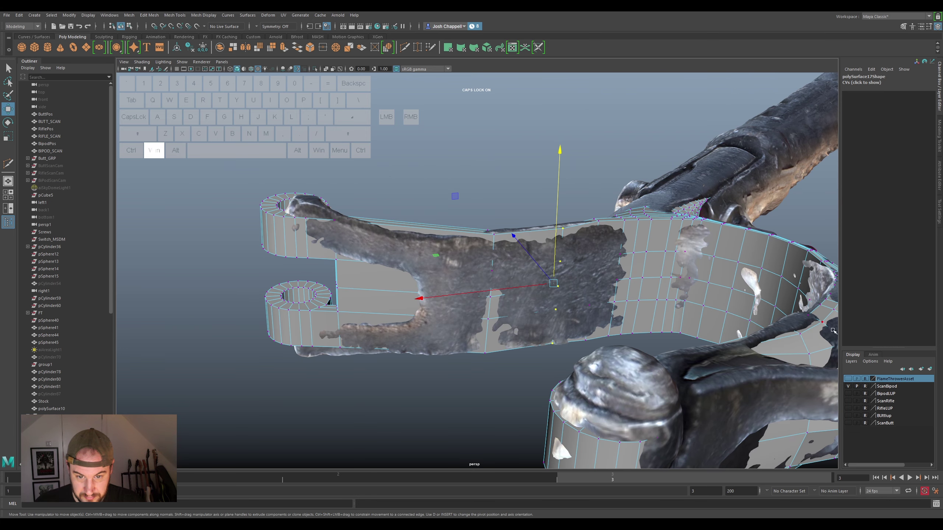
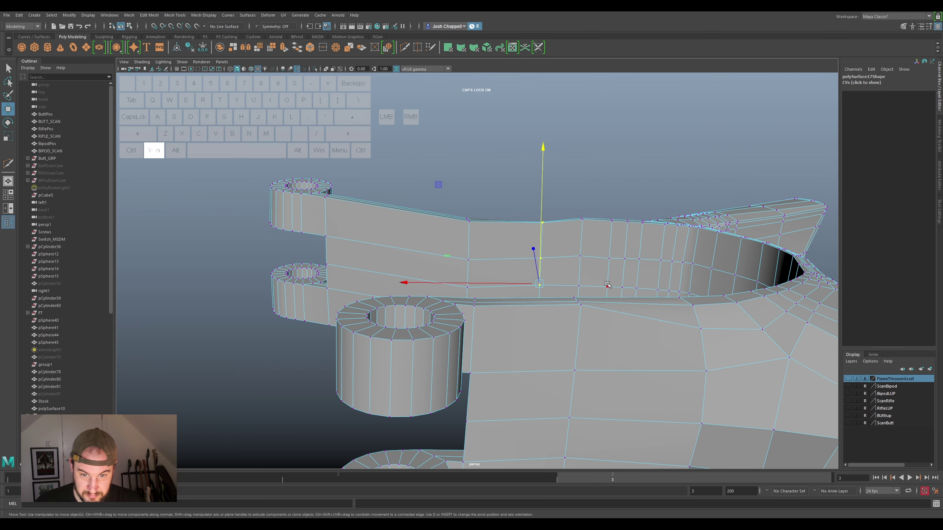
Check the bare mesh briefly, then adjust more arm vertices toward the fork against the scan
key("super+t")
key("super+r")
left_click(544, 215)
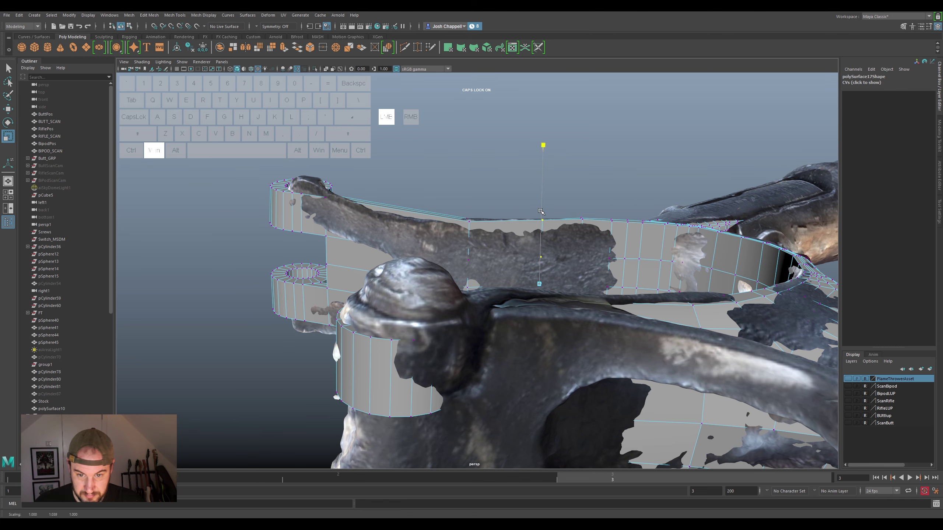
left_click_drag(520, 254, 530, 234)
left_click_drag(506, 173, 459, 332)
key("super+w")
left_click(485, 230)
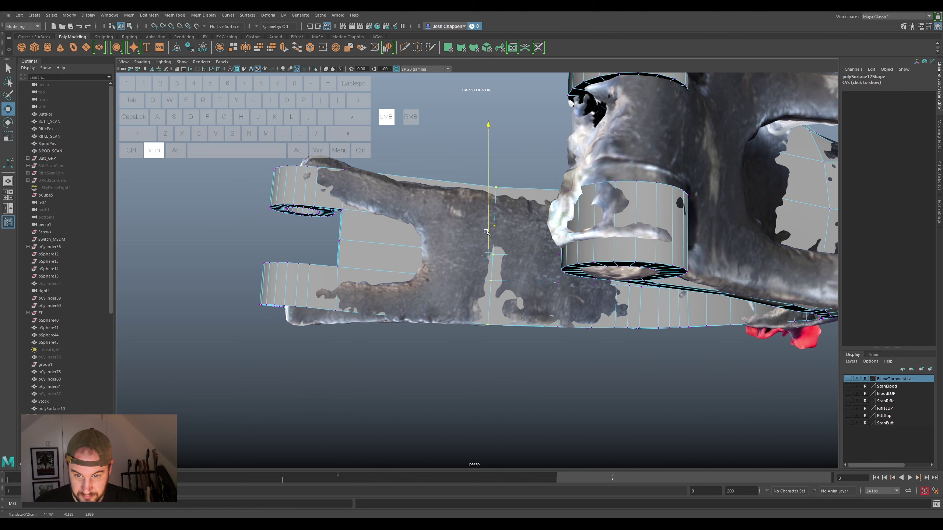
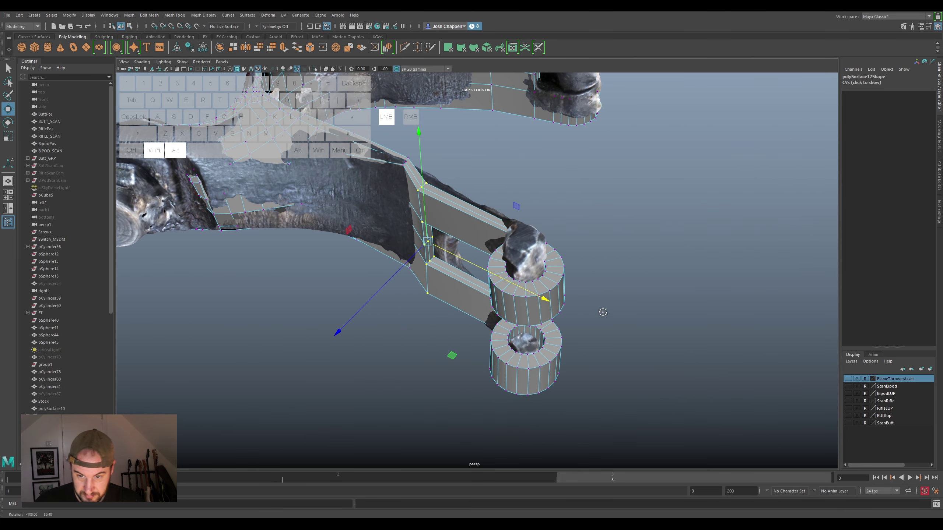
Move the fork vertices at the arm's end onto the scanned shape
left_click_drag(398, 270, 414, 267)
left_click_drag(432, 283, 467, 273)
left_click(438, 262)
left_click(435, 280)
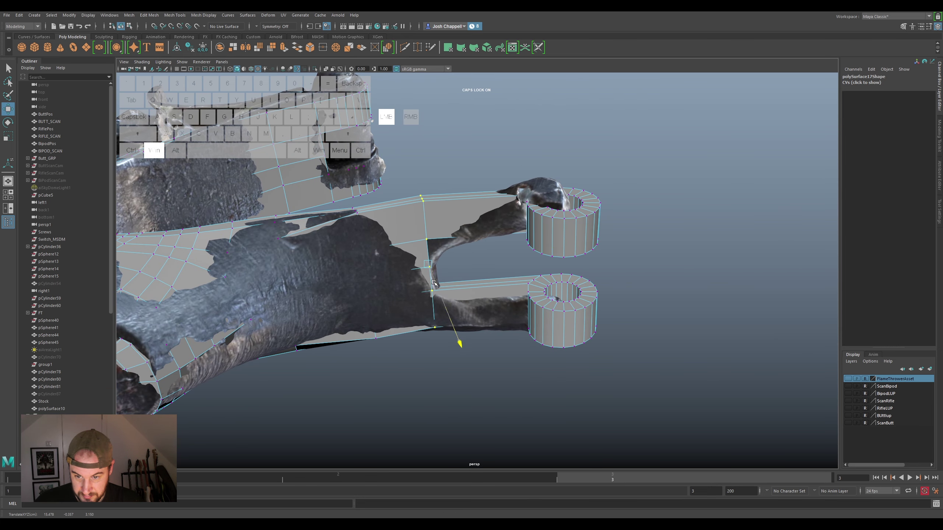
left_click_drag(426, 276, 575, 254)
left_click_drag(529, 226, 526, 237)
left_click_drag(525, 258, 558, 263)
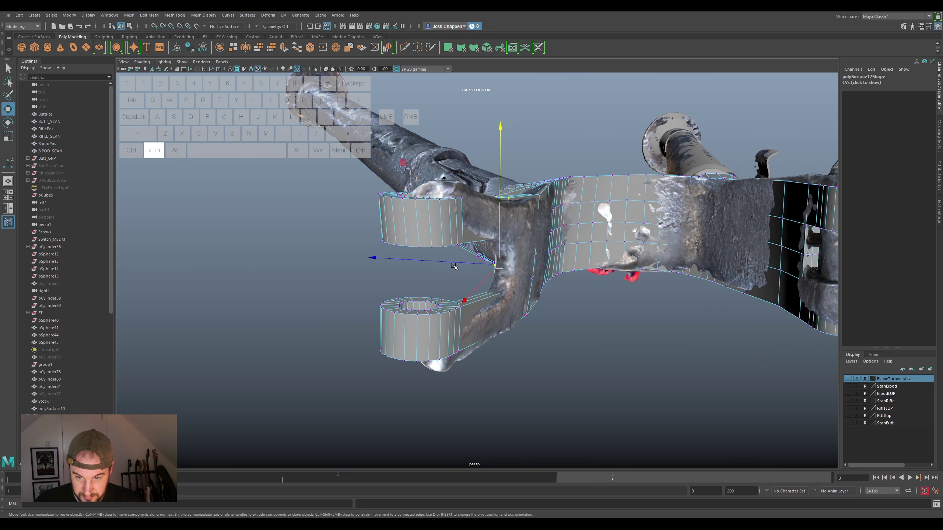
From the side, align the eyelet rings and nearby fork vertices over the scanned lugs
left_click_drag(457, 261, 466, 272)
left_click_drag(496, 274, 471, 262)
left_click(529, 240)
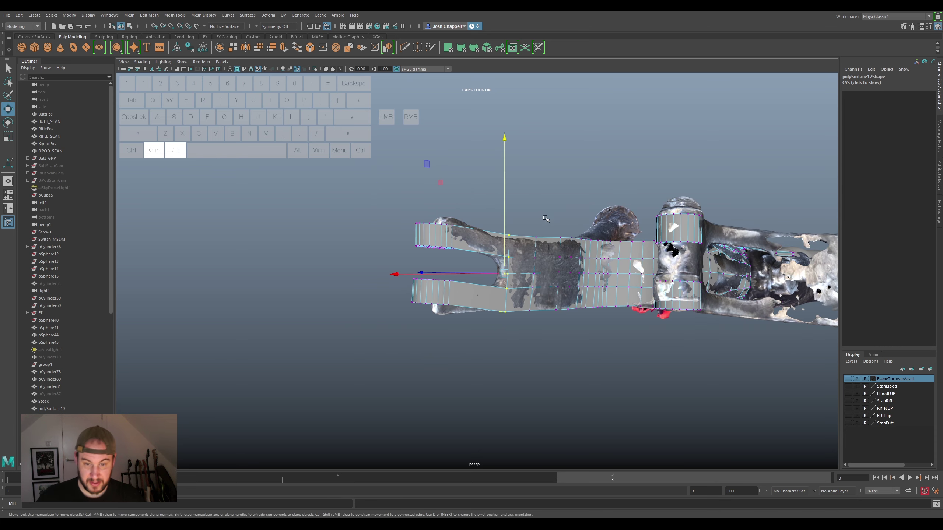
left_click_drag(572, 299, 542, 330)
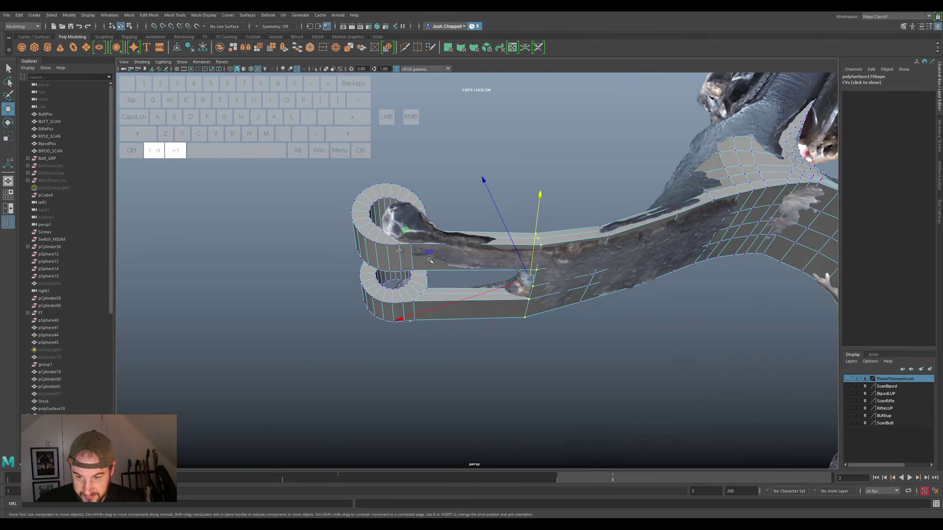
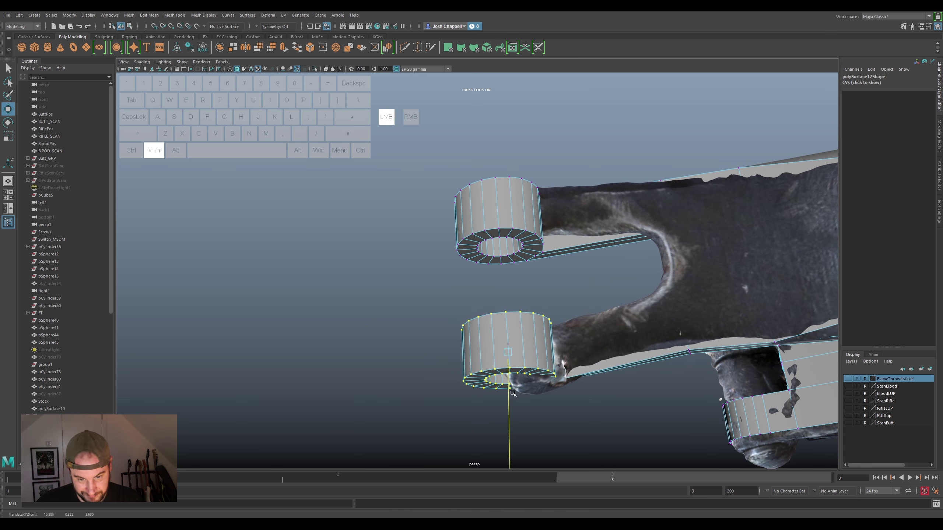
Tilt the lower eyelet ring's vertices to match the scan and reposition them
left_click(567, 381)
key("super+e")
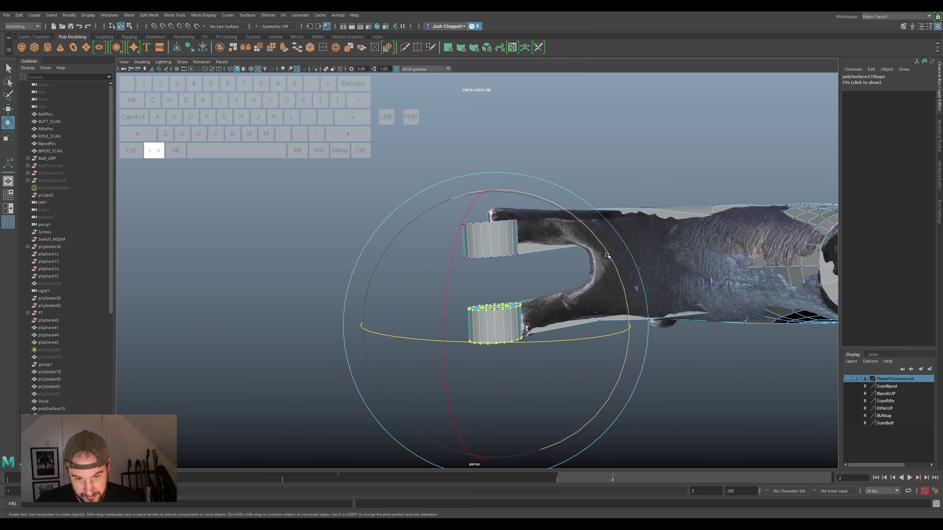
left_click_drag(607, 255, 592, 243)
key("super+w")
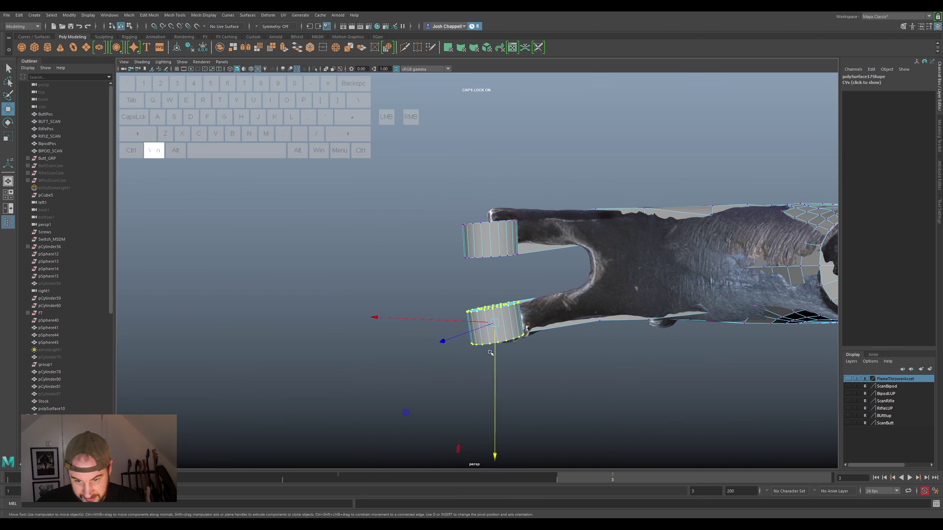
left_click(493, 353)
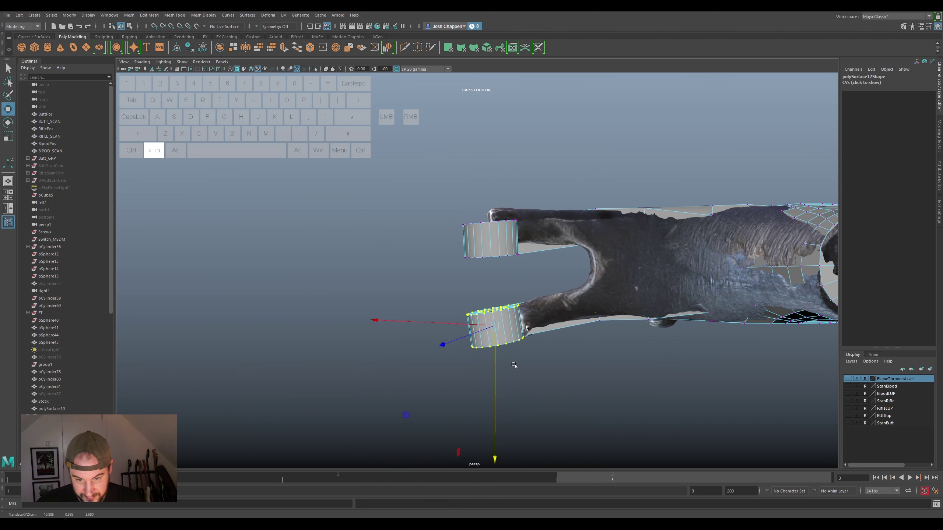
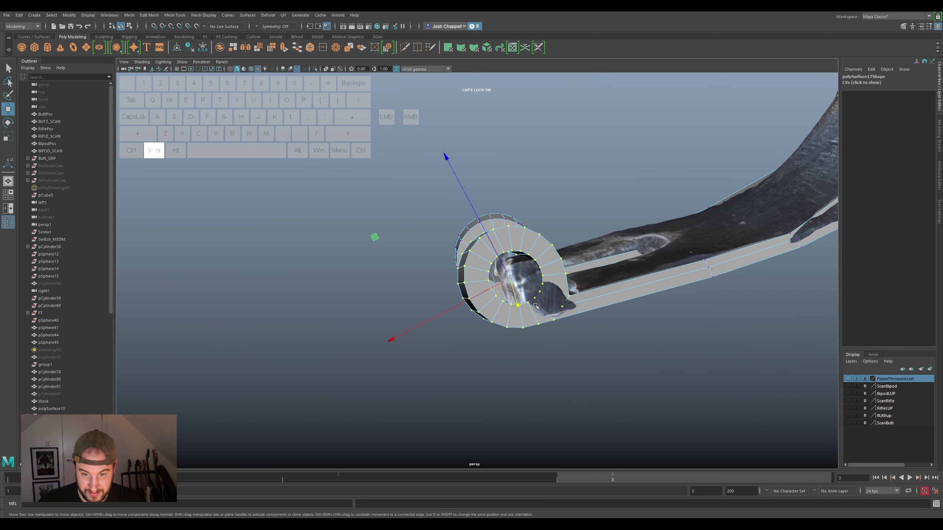
left_click_drag(552, 275, 556, 289)
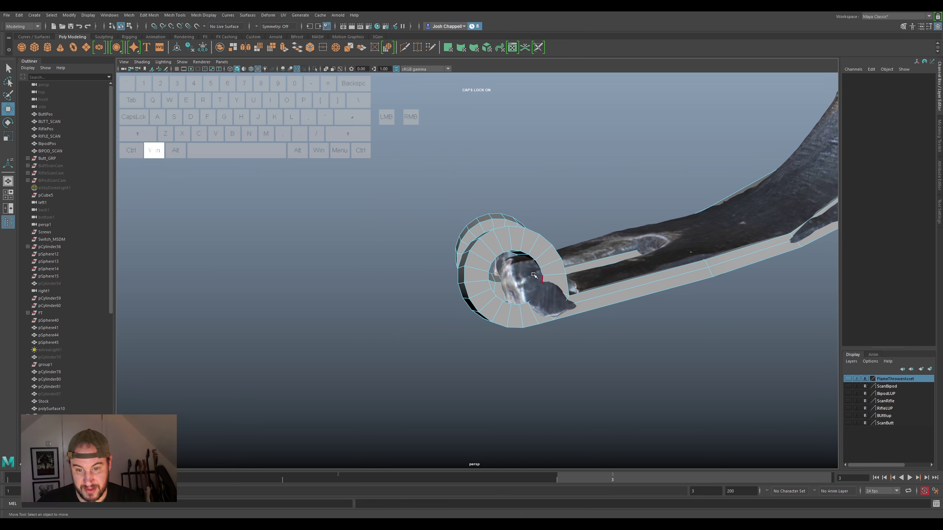
Select a run of faces where the lower ring joins the arm and shift them into place
left_click(527, 253)
double_click(534, 263)
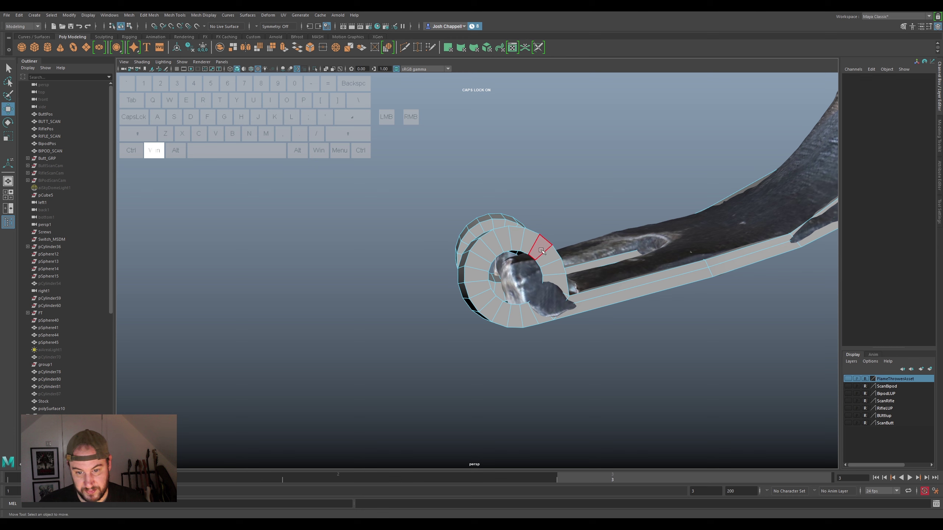
left_click_drag(545, 263, 519, 301)
left_click(543, 326)
left_click(521, 316)
left_click(505, 315)
left_click(492, 317)
left_click(473, 321)
left_click(455, 325)
left_click(447, 328)
left_click(442, 343)
left_click_drag(475, 379, 526, 366)
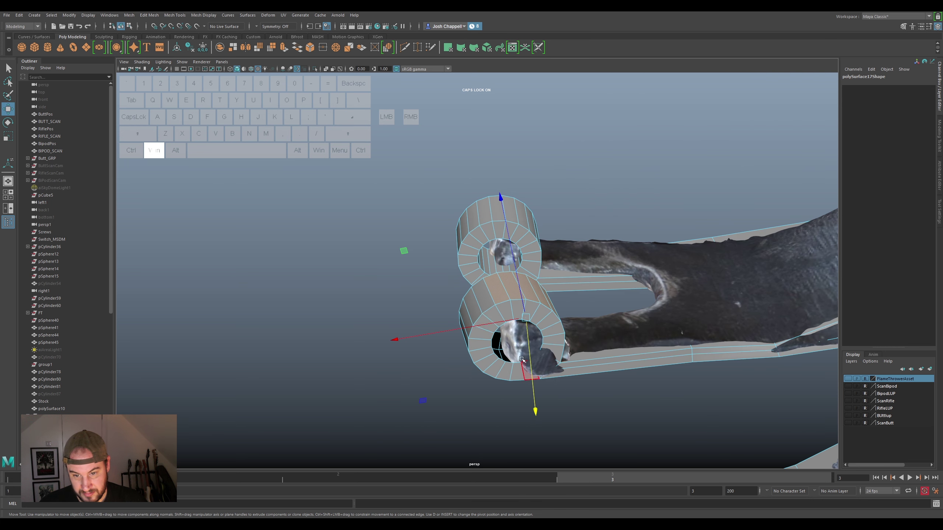
Clear the selection and start on the rim of the other eyelet ring
left_click(496, 313)
left_click(506, 307)
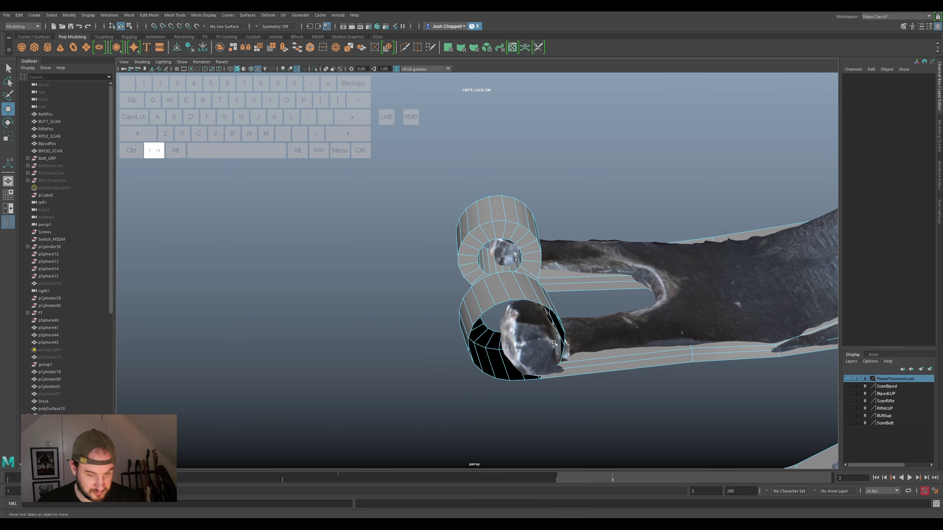
left_click_drag(457, 332, 554, 378)
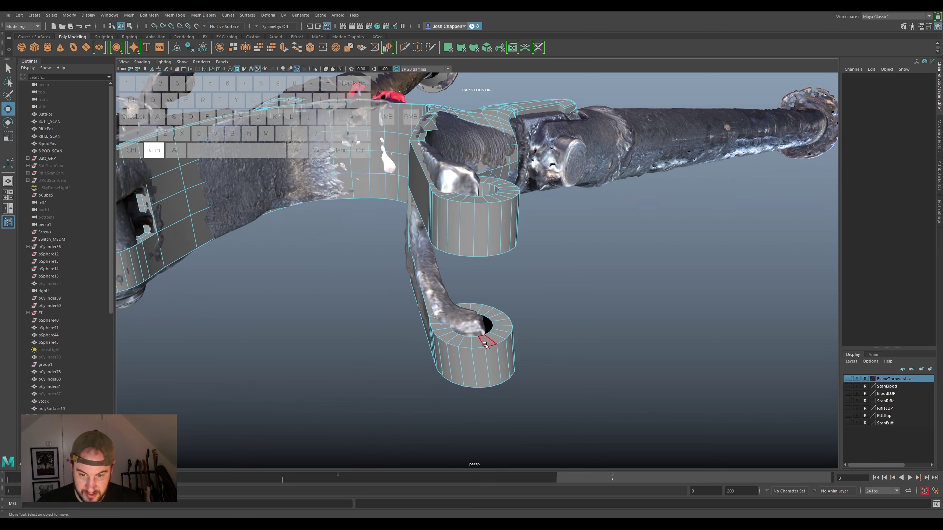
left_click(487, 342)
left_click(480, 339)
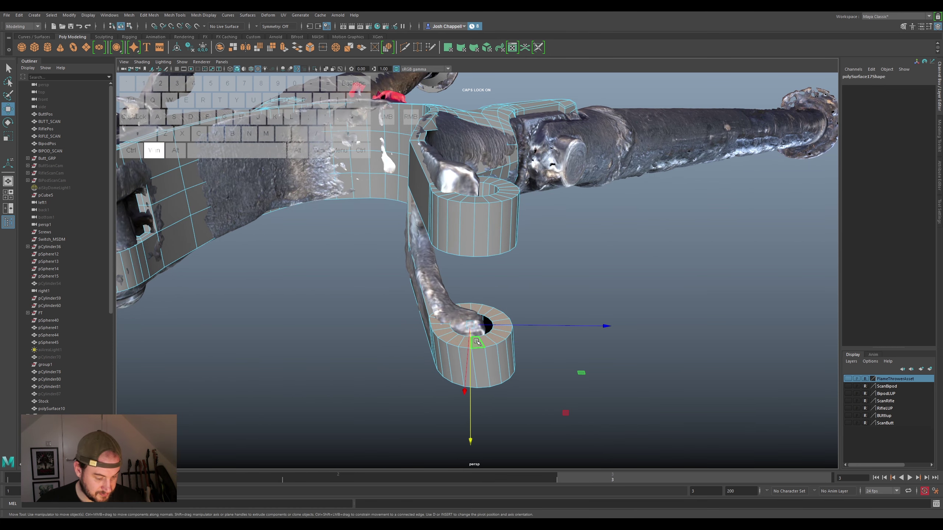
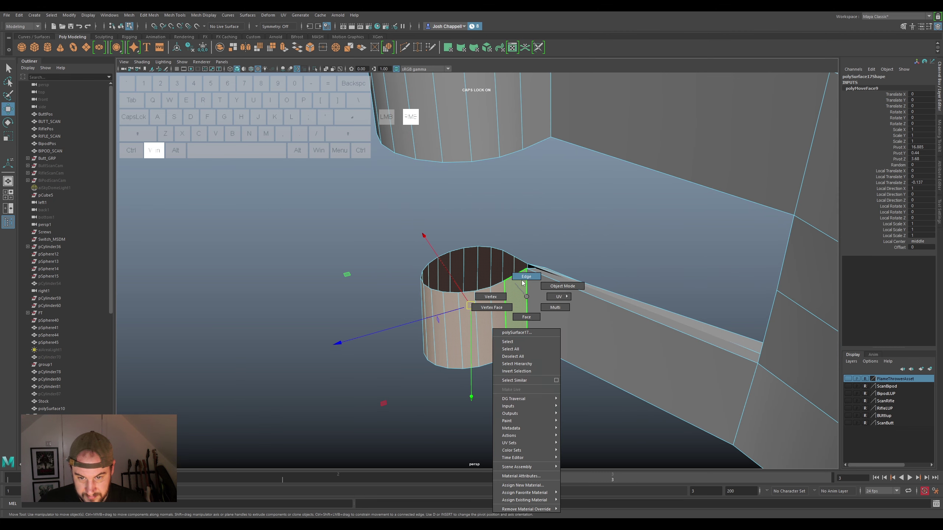
Move the edge where the open ring meets the arm, checking it from below
left_click(527, 291)
key("super+w")
left_click_drag(519, 311, 510, 322)
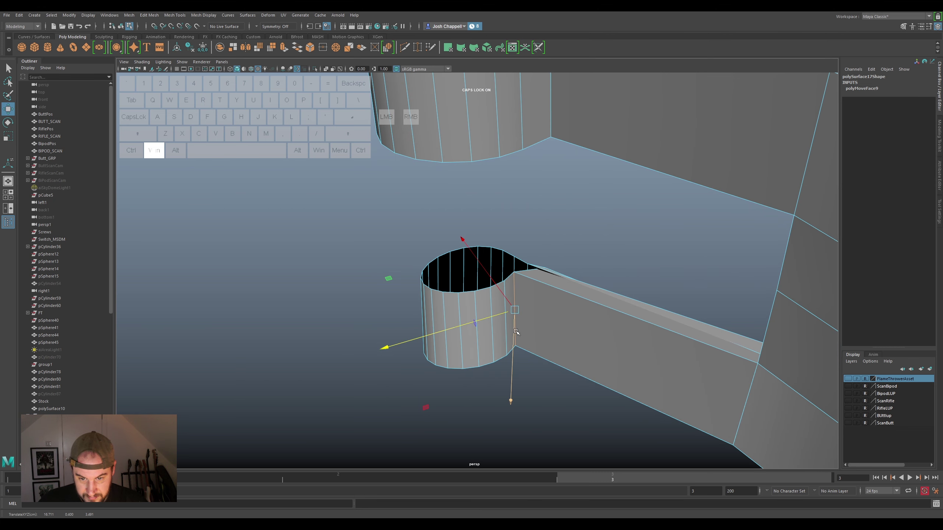
left_click_drag(531, 331, 561, 324)
left_click_drag(500, 282, 511, 286)
left_click(511, 286)
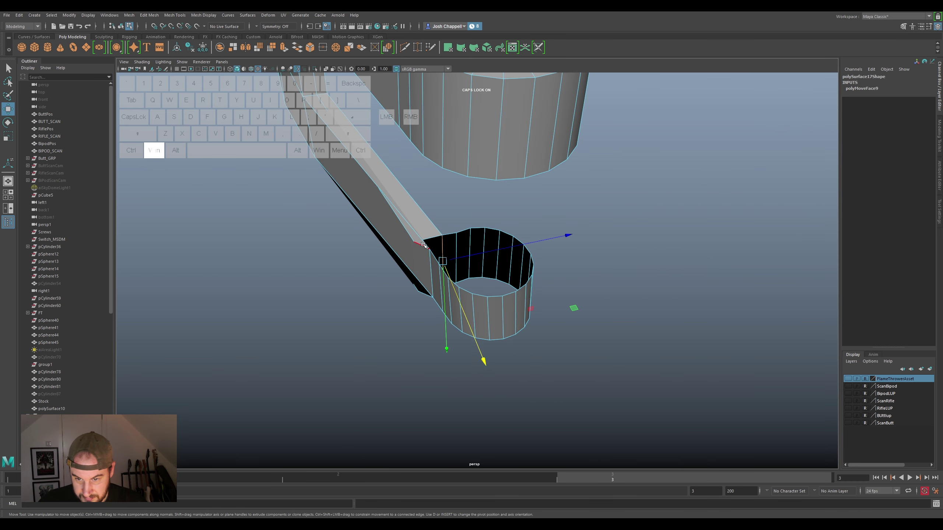
Select faces on the end ring and shift the ring along the arm, undoing a misstep
right_click(416, 241)
left_click(408, 241)
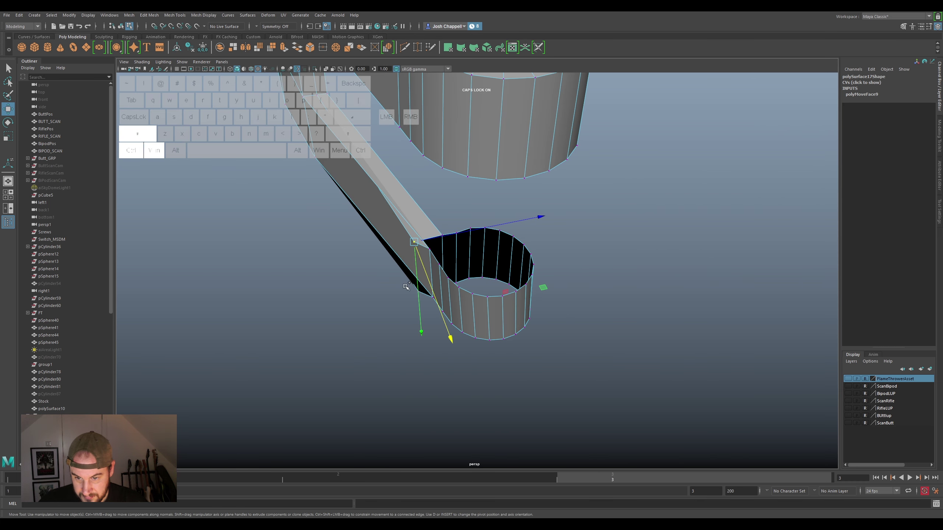
left_click(415, 290)
left_click_drag(438, 266, 449, 262)
key("ctrl+super+z")
left_click_drag(460, 258, 472, 256)
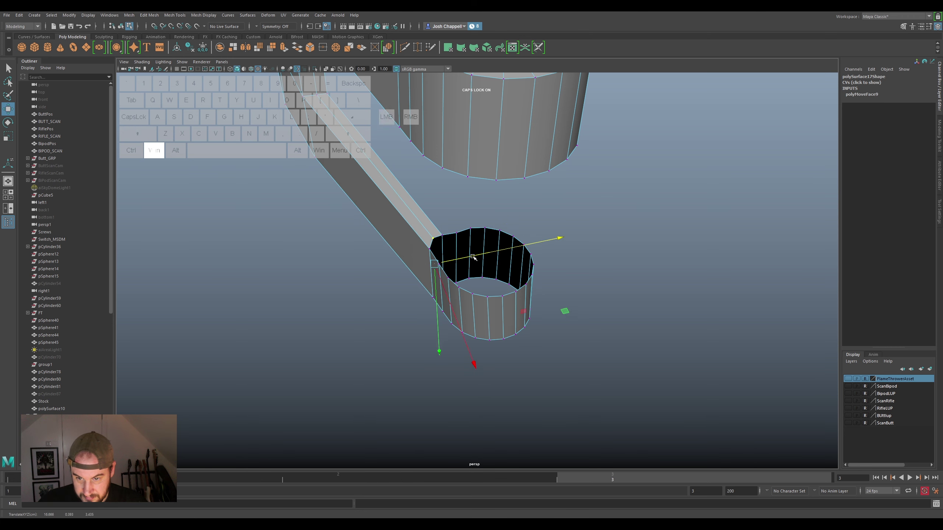
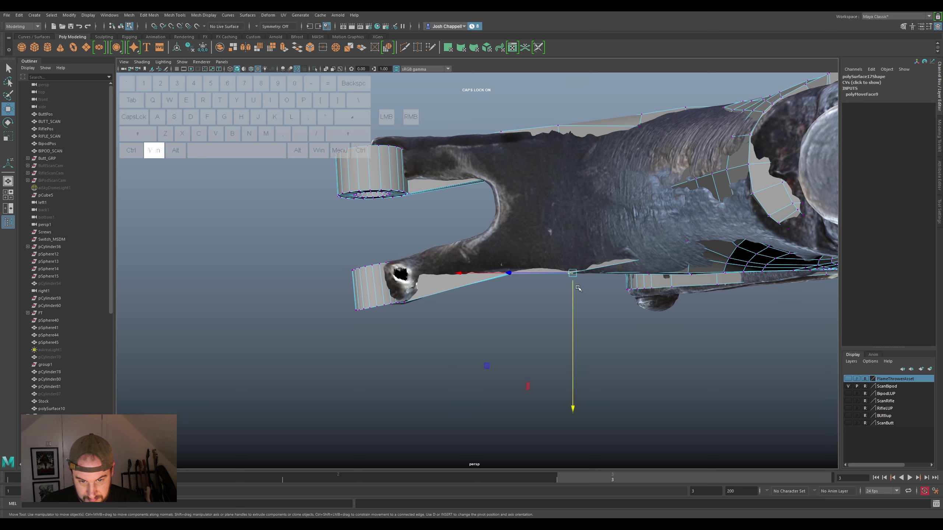
Show the bipod scan and slide the arm-tip ring toward the scan's rounded end
left_click(577, 289)
left_click(643, 259)
left_click(645, 270)
left_click(526, 275)
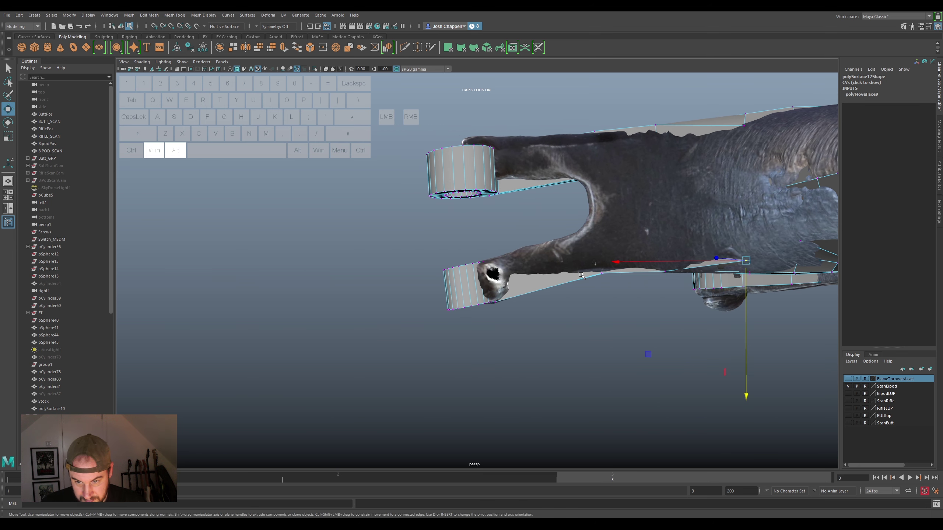
left_click_drag(510, 241, 454, 324)
left_click_drag(510, 246, 415, 335)
key("super+e")
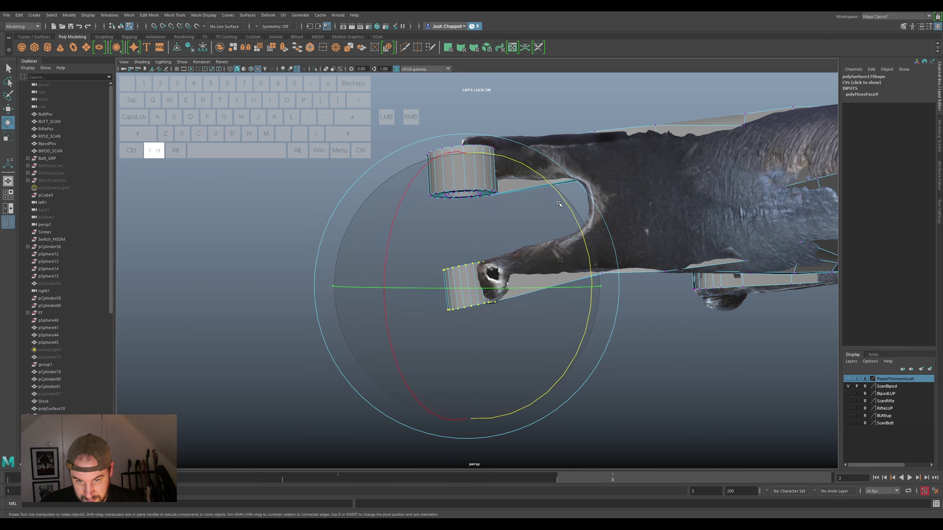
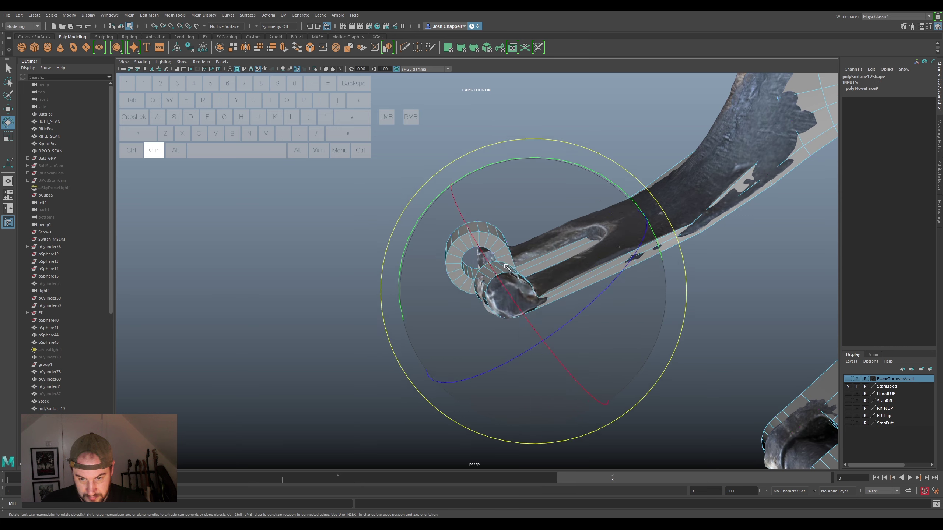
Tilt the end ring to the scan's angle and select vertices near the lug edge
left_click_drag(561, 296, 527, 305)
key("w")
left_click(530, 284)
left_click(516, 291)
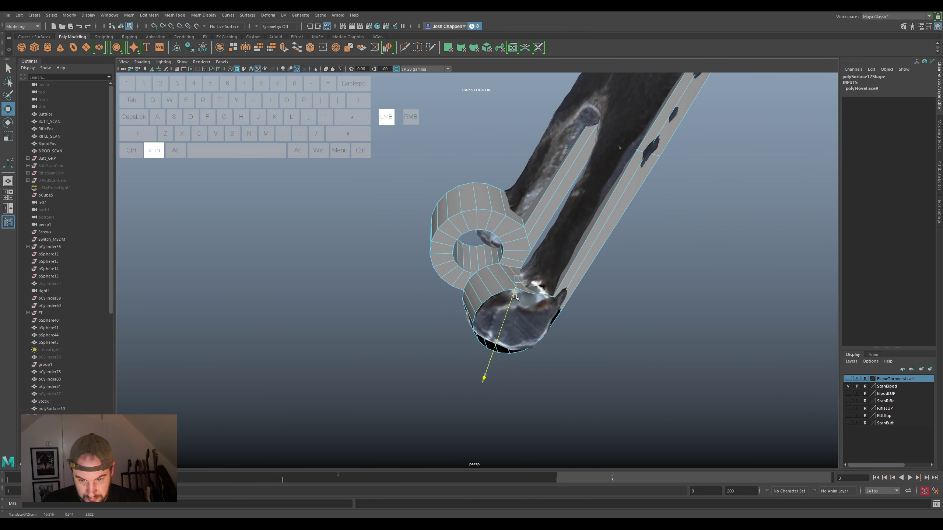
left_click(550, 289)
left_click(538, 298)
left_click(533, 270)
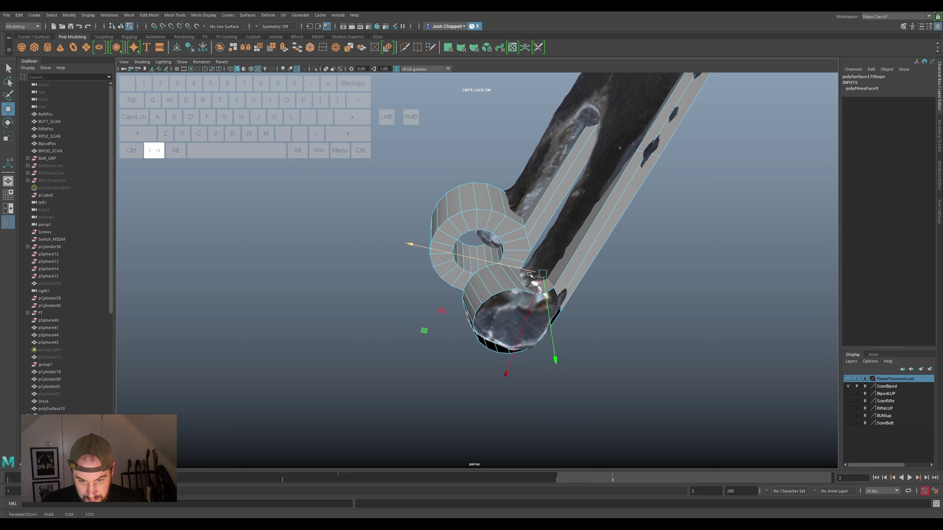
Build up a vertex selection around the ring and where it meets the arm
left_click(534, 284)
left_click(521, 278)
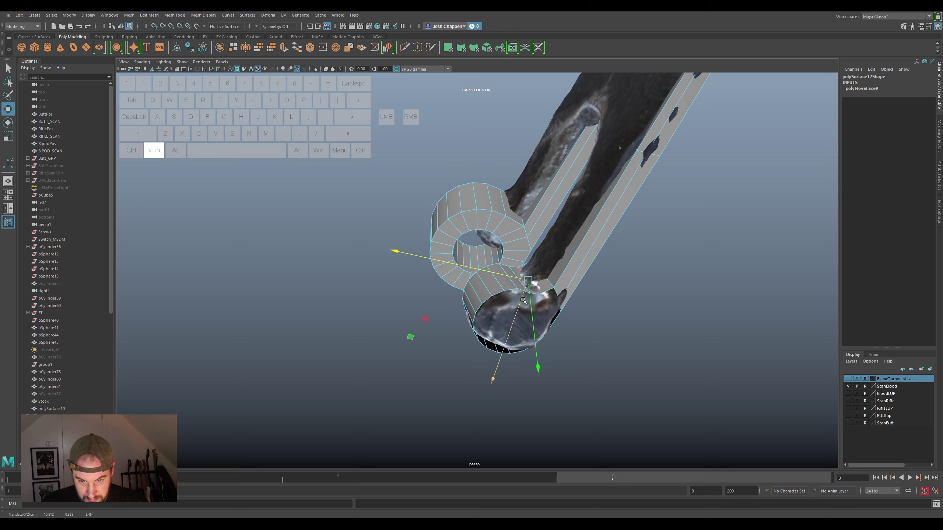
left_click(526, 297)
left_click(523, 283)
left_click(518, 291)
left_click(515, 281)
left_click(508, 282)
left_click(514, 282)
left_click(528, 320)
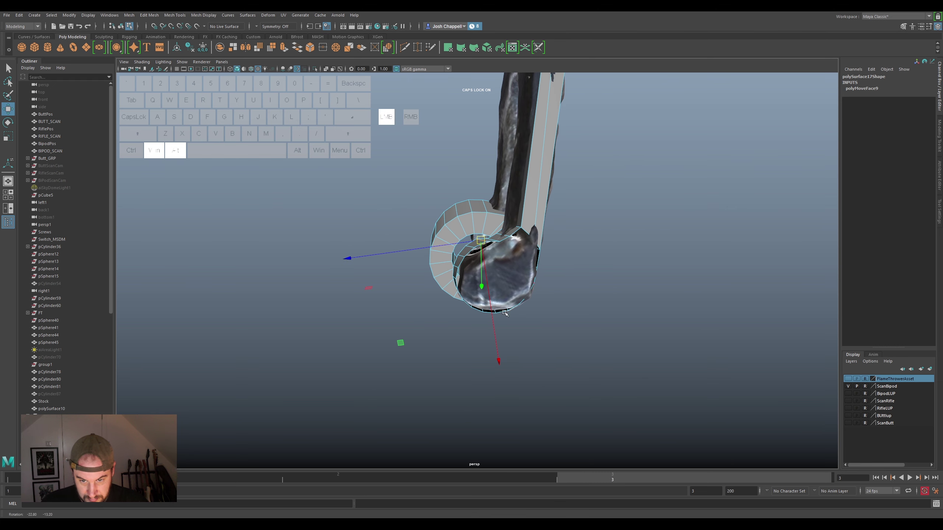
left_click(496, 284)
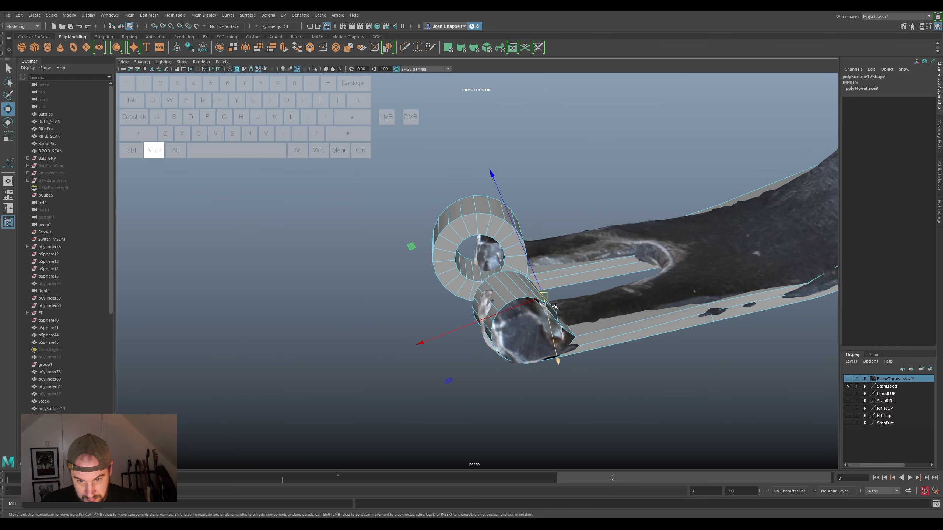
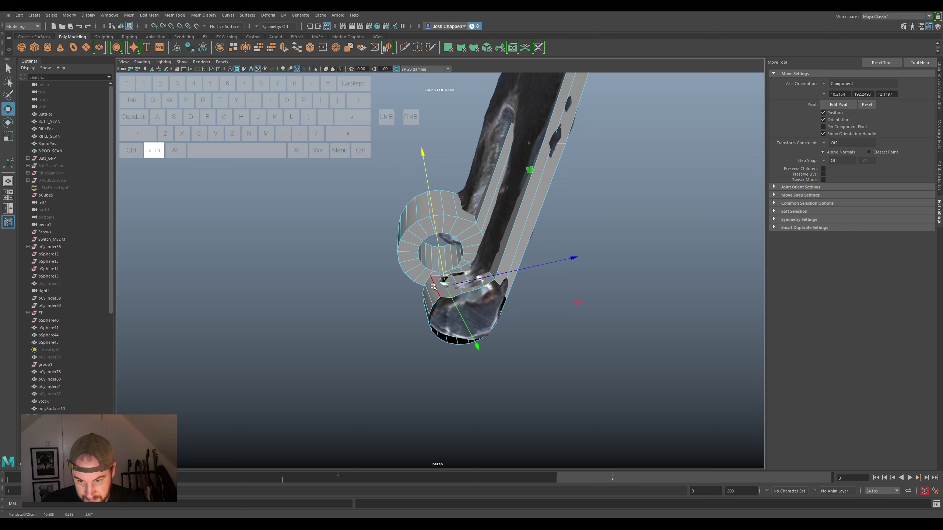
Set the Move tool's Axis Orientation to Component and pull ring vertices against the scanned lug
left_click(436, 286)
left_click(431, 271)
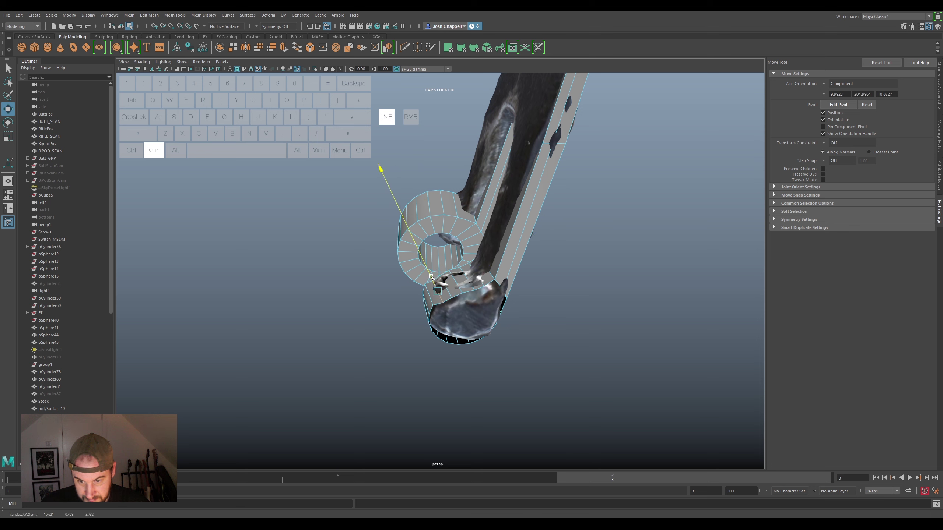
left_click_drag(484, 317, 497, 296)
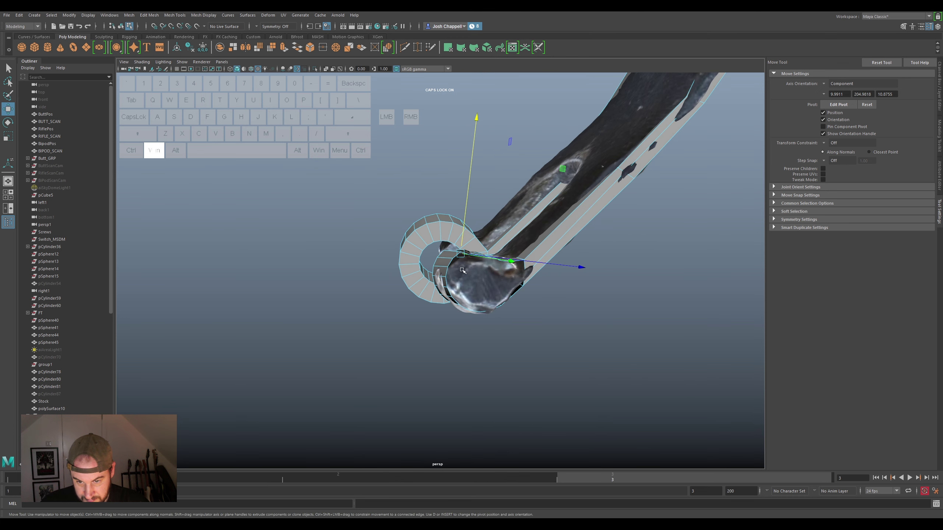
left_click(455, 251)
left_click(452, 240)
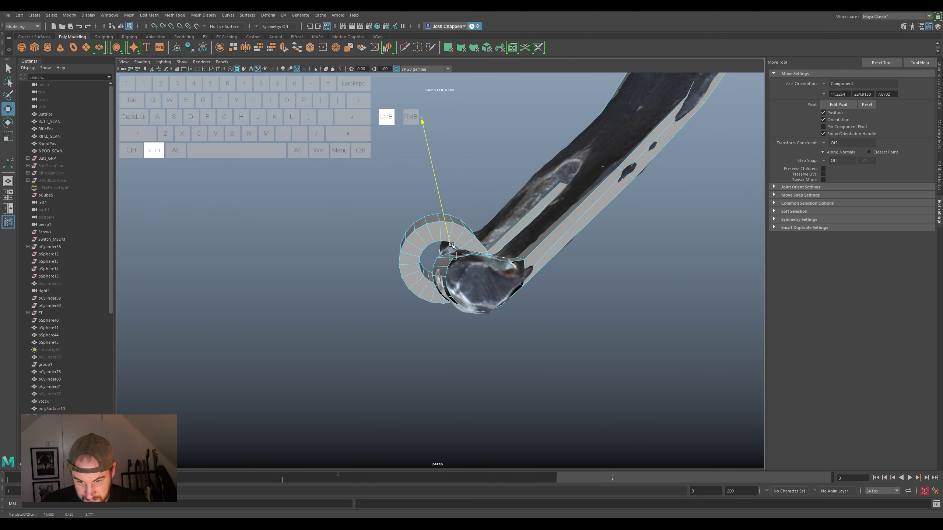
left_click(444, 258)
left_click(439, 245)
left_click_drag(496, 279, 473, 269)
Select the remaining ring vertices, move the end along the arm, and switch to the tip faces
left_click(485, 240)
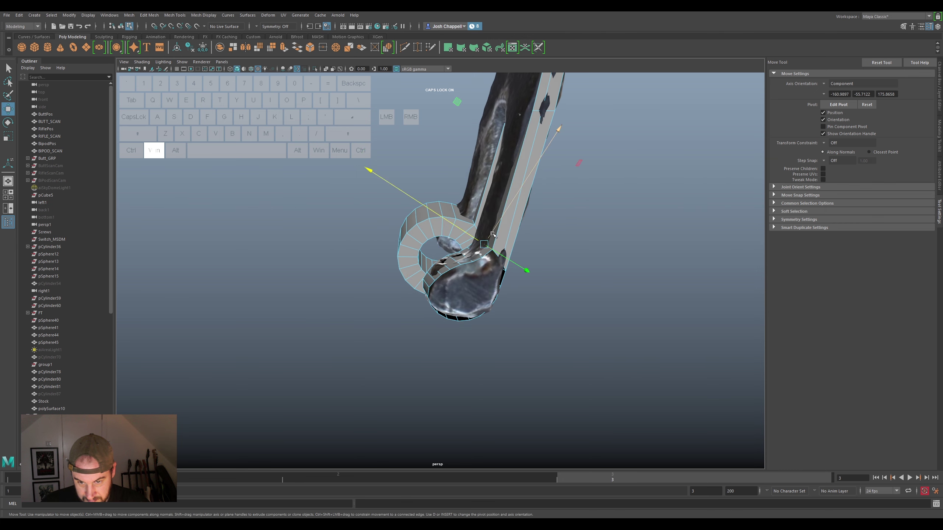
left_click(491, 235)
left_click(483, 252)
left_click(481, 255)
left_click(485, 244)
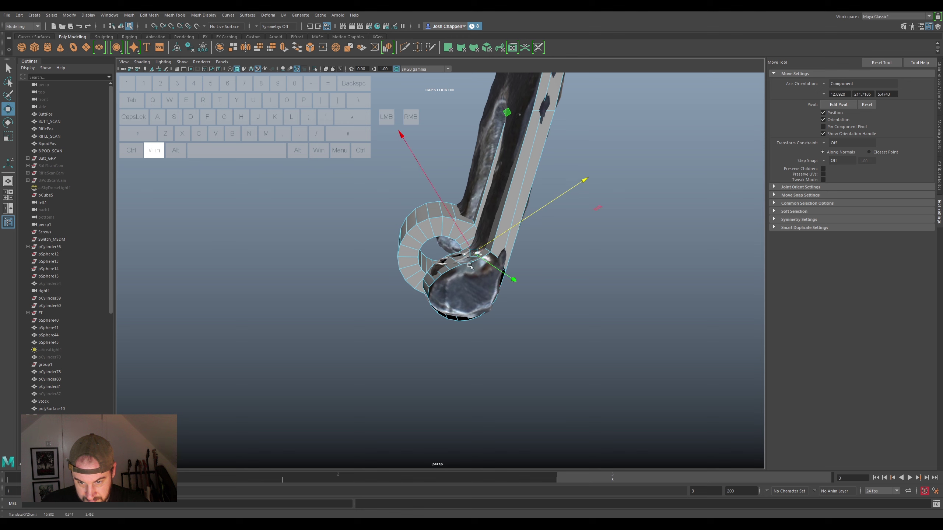
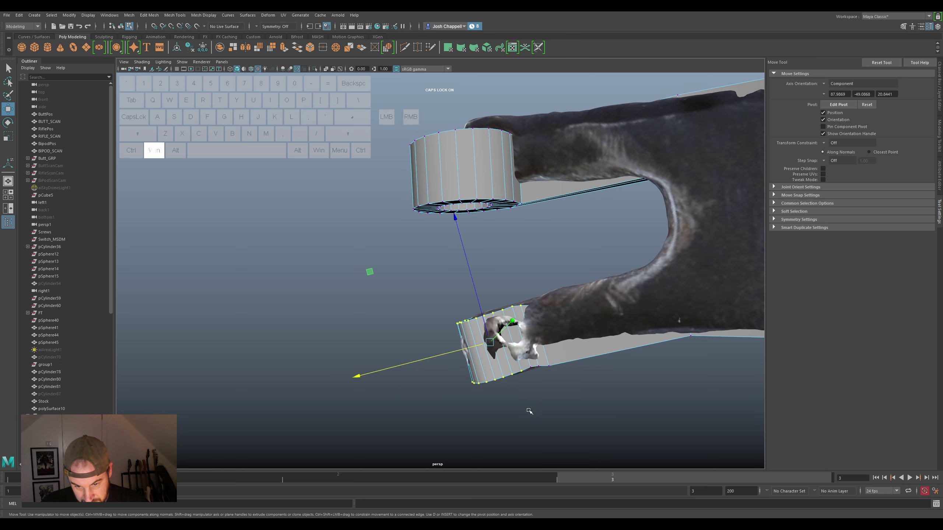
left_click_drag(458, 424, 543, 359)
right_click(541, 333)
left_click(549, 346)
left_click(549, 359)
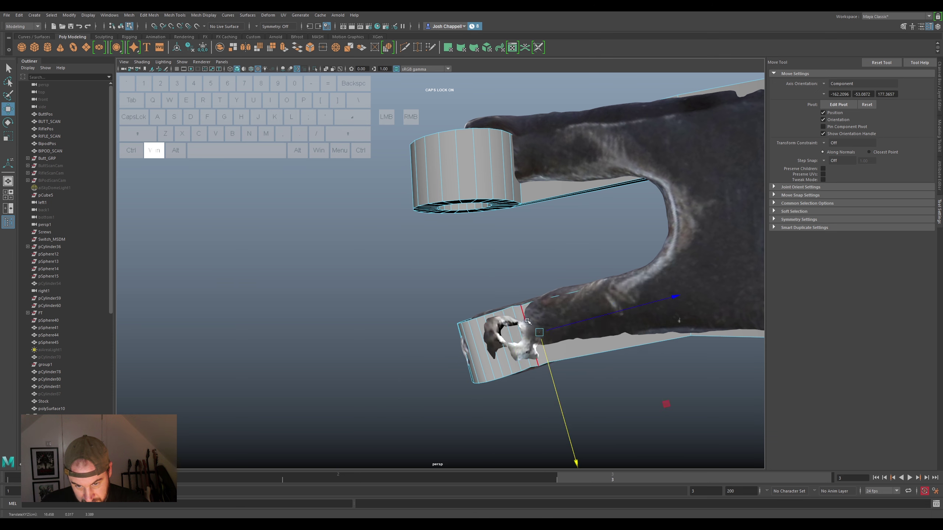
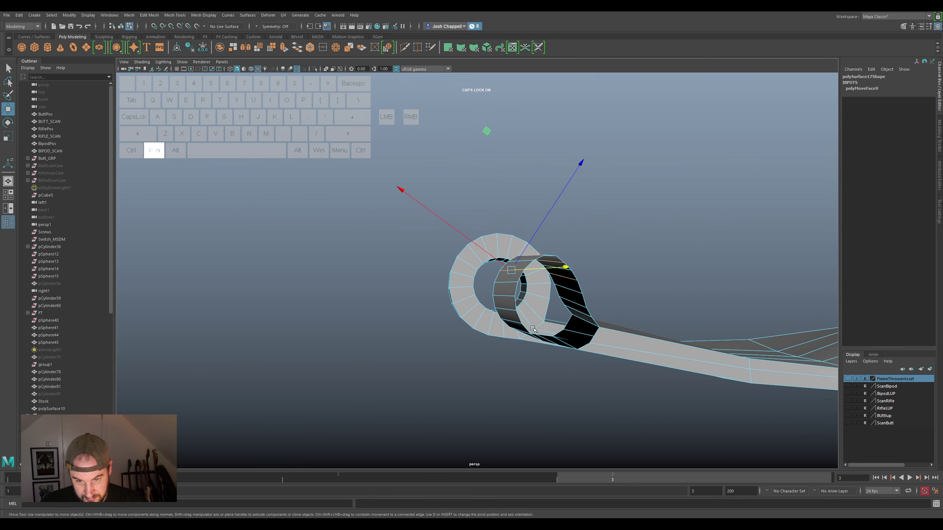
Hide the bipod scan and select the open border edges at the ring end of the arm
left_click(507, 296)
left_click(527, 349)
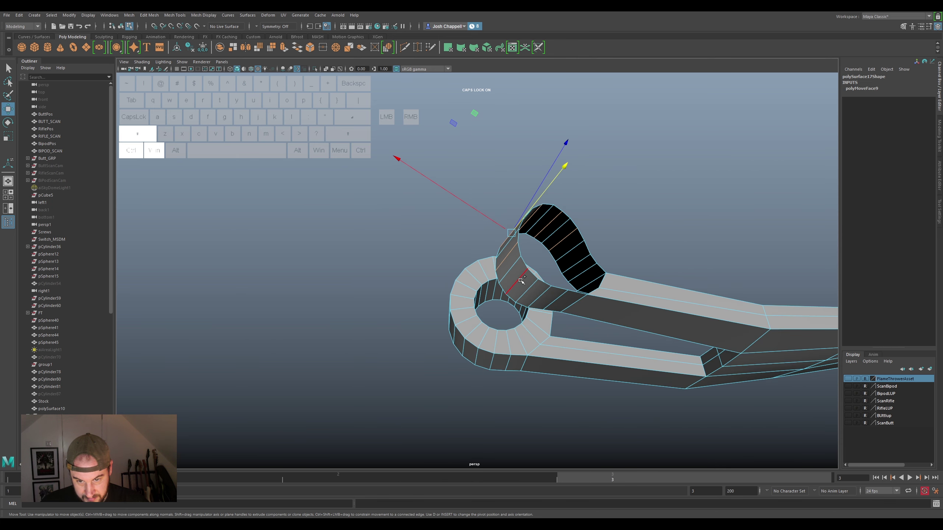
left_click(520, 279)
left_click(542, 295)
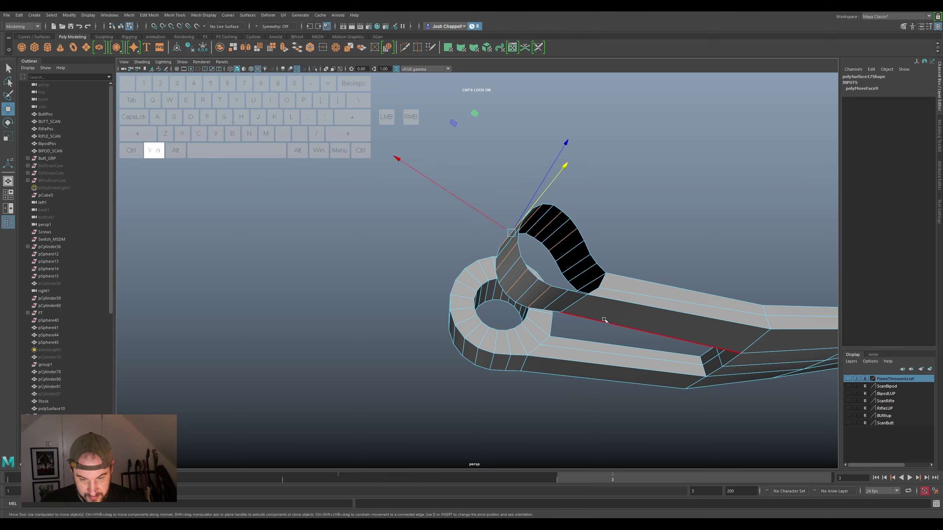
left_click_drag(601, 315, 663, 359)
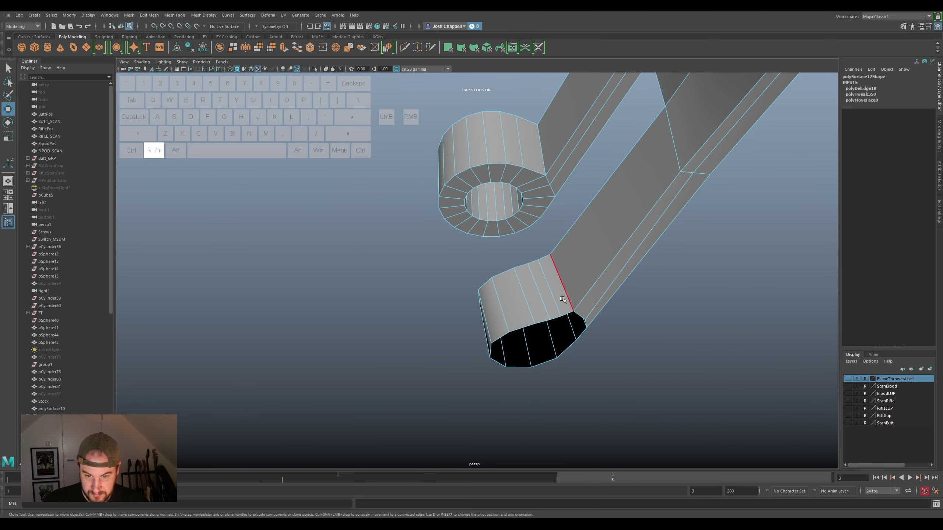
left_click(540, 298)
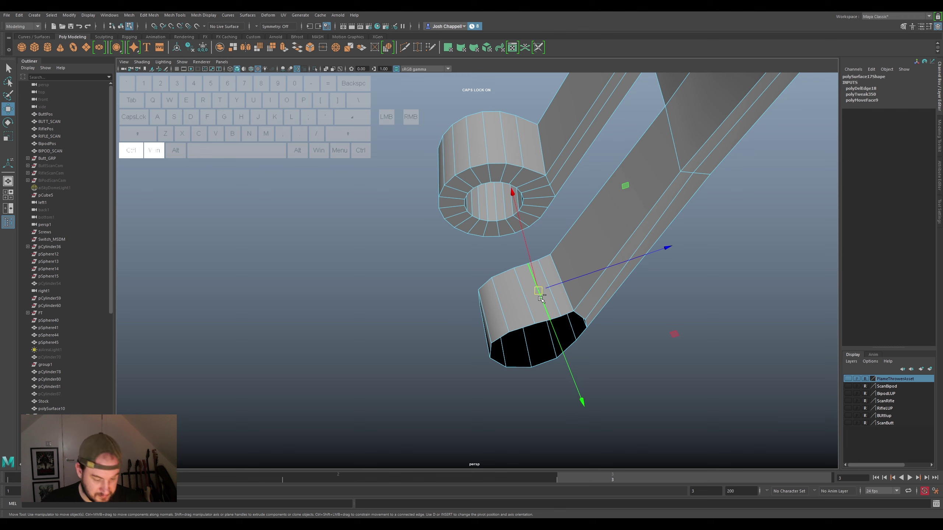
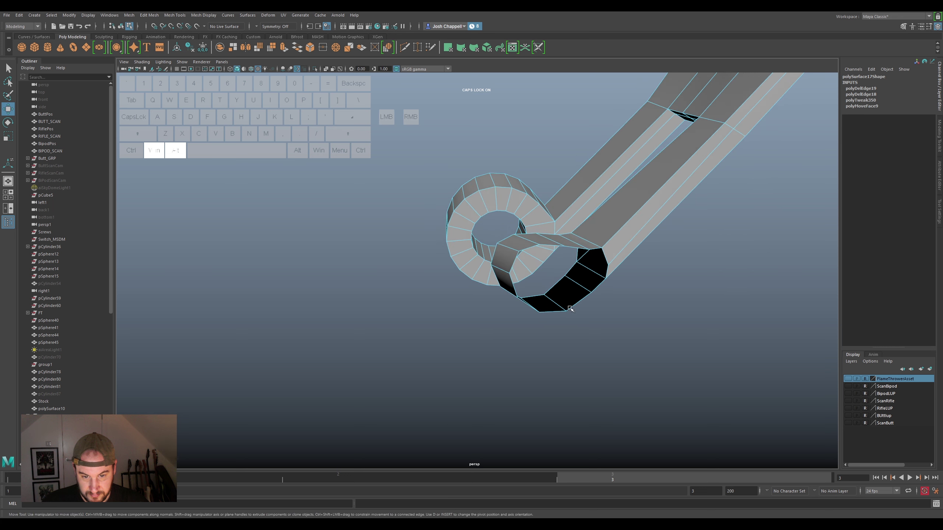
right_click(580, 251)
left_click(580, 247)
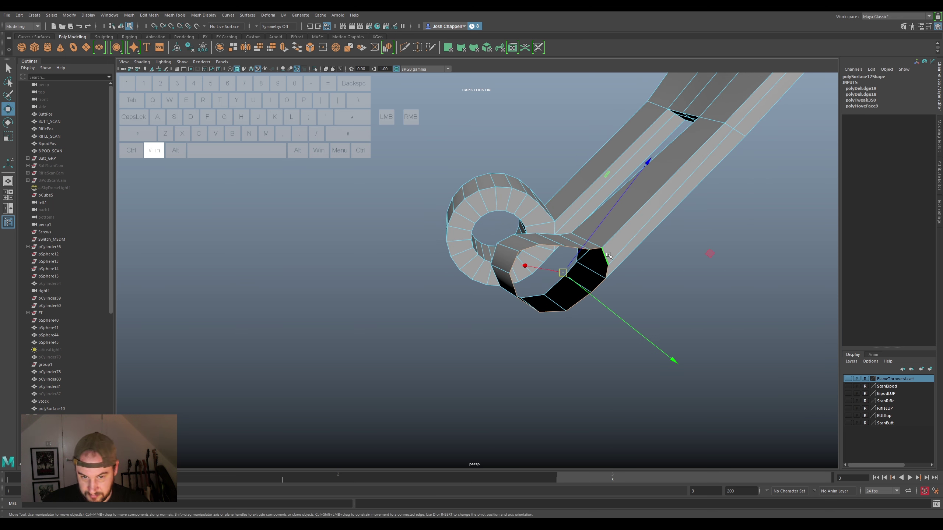
Extrude the rim edges into new loops wrapping around the ring and scale them inward
key("ctrl+super+e")
left_click_drag(461, 307, 476, 308)
left_click_drag(537, 315, 543, 319)
key("ctrl+super+z")
key("super+r")
left_click_drag(562, 298, 542, 307)
left_click_drag(562, 313, 567, 301)
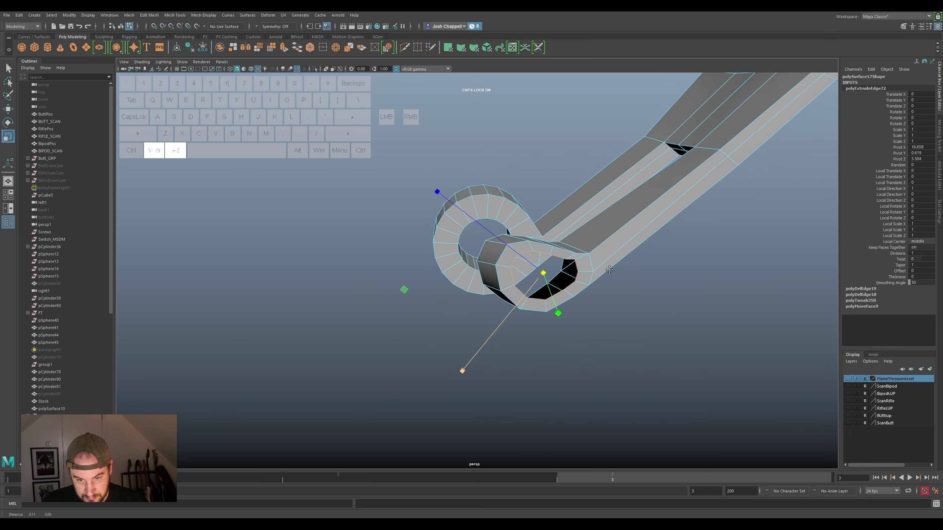
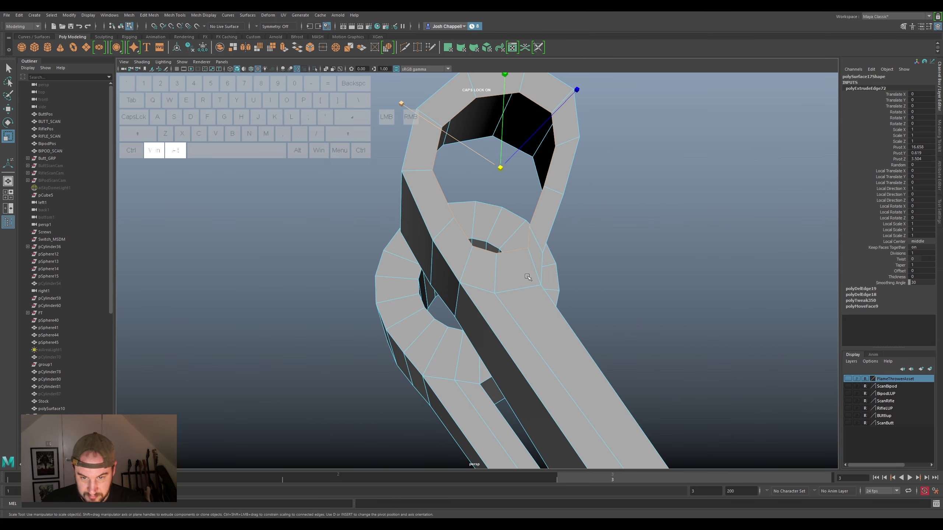
Switch component mode and move a vertex near the new ring loops
right_click(526, 263)
left_click(525, 254)
key("super+w")
left_click(528, 247)
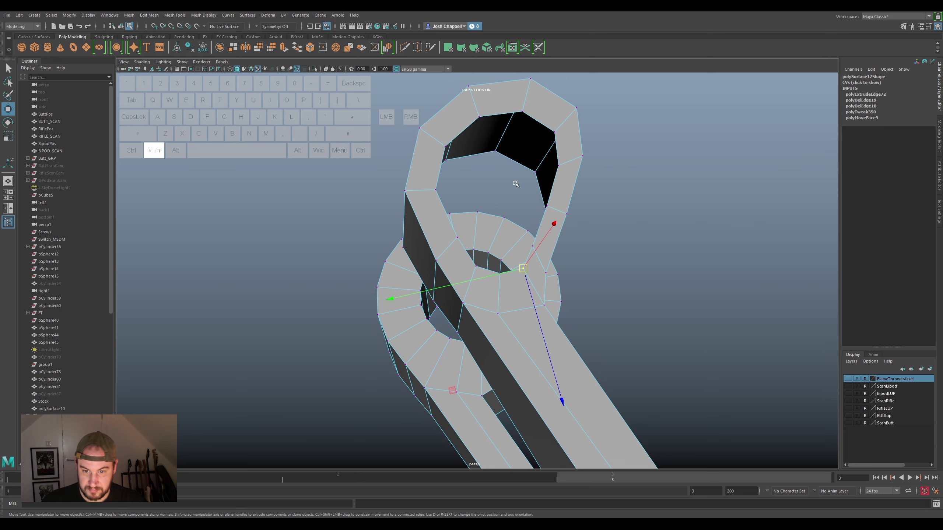
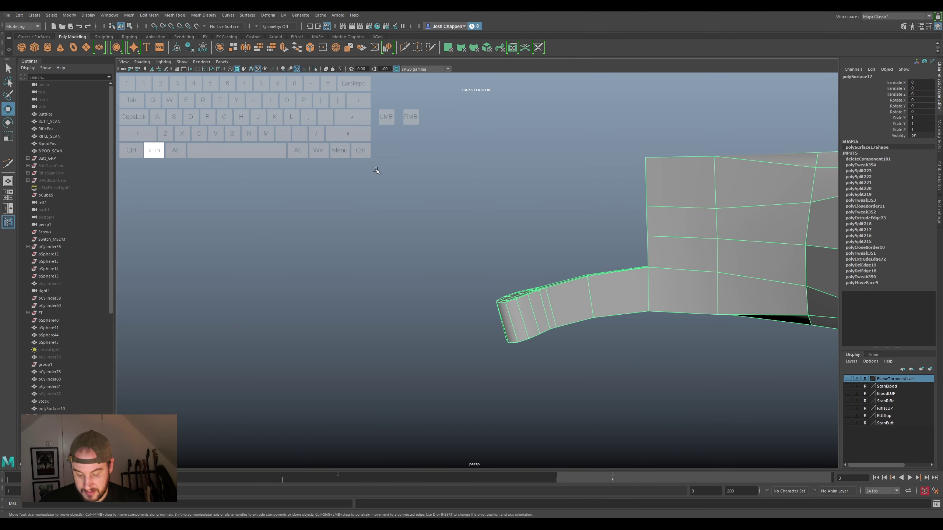
Select the thin arm tip's faces and extract them into a separate object
key("ctrl+super+d")
right_click(680, 302)
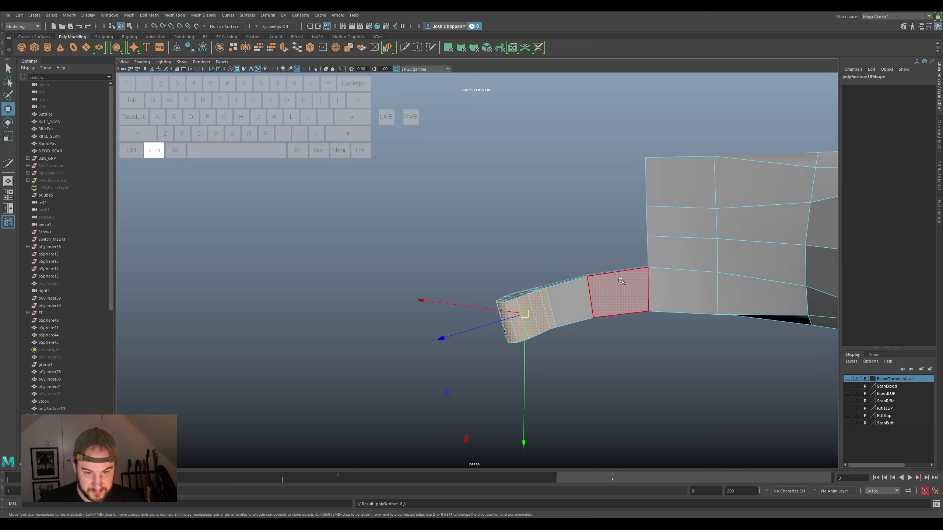
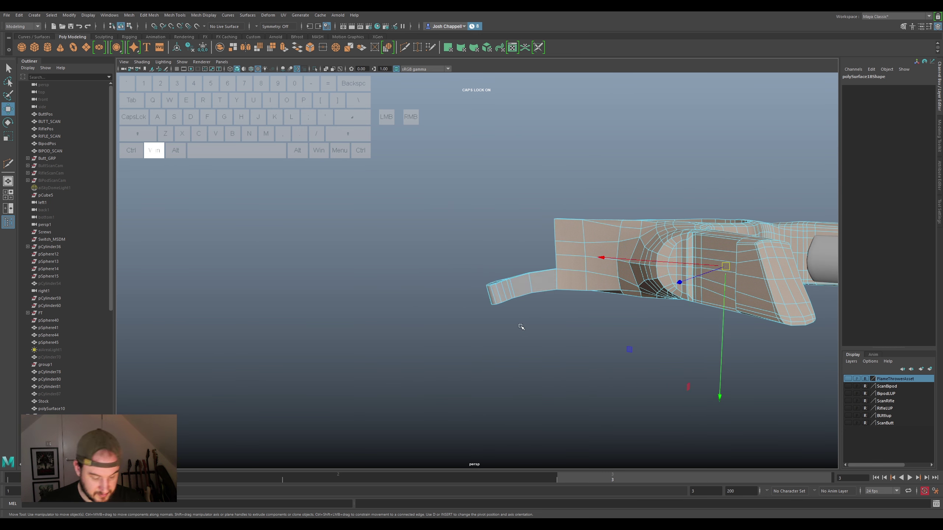
right_click(536, 279)
left_click(529, 286)
left_click(546, 230)
left_click(504, 287)
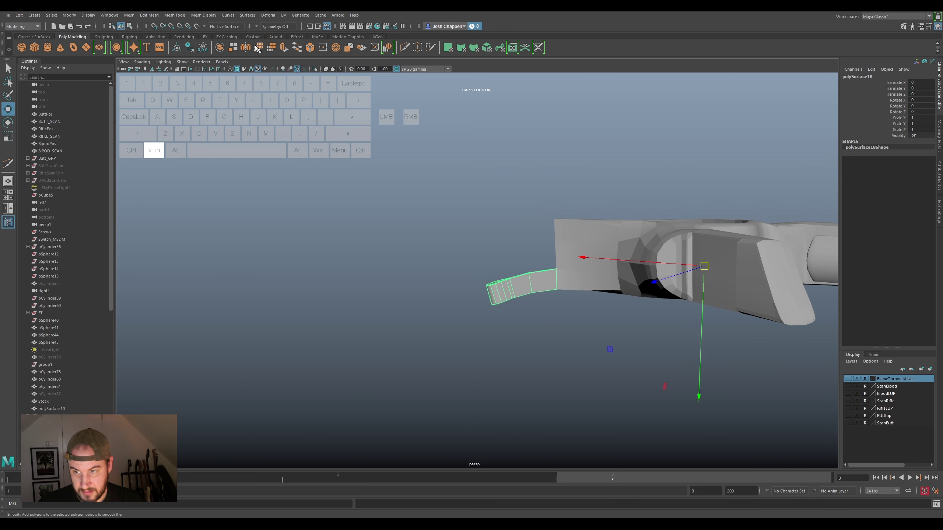
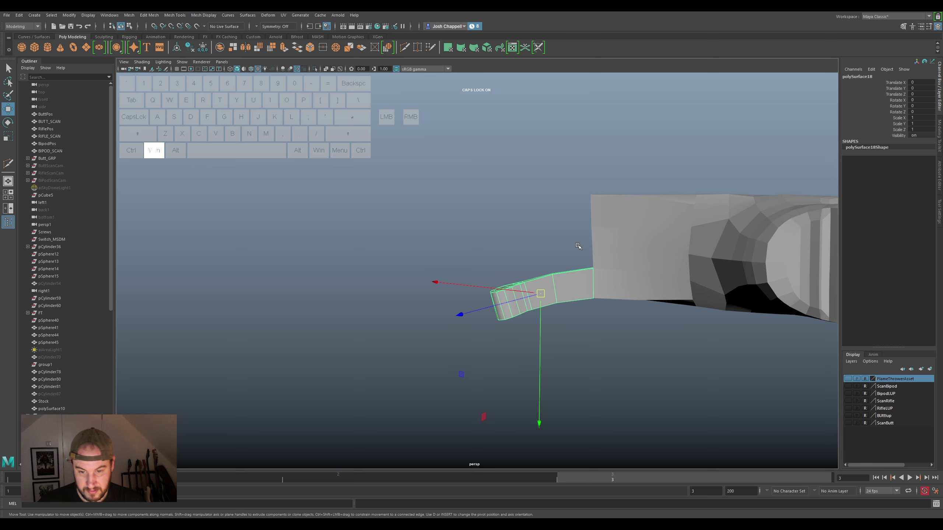
Duplicate the tip, move the copy upward and flip it with Scale Y -1
key("ctrl+super+d")
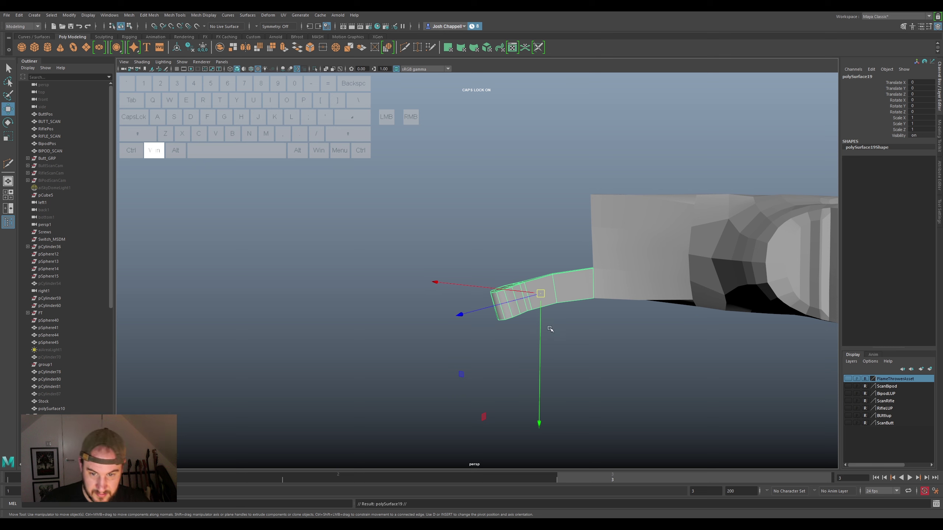
left_click_drag(542, 325, 564, 248)
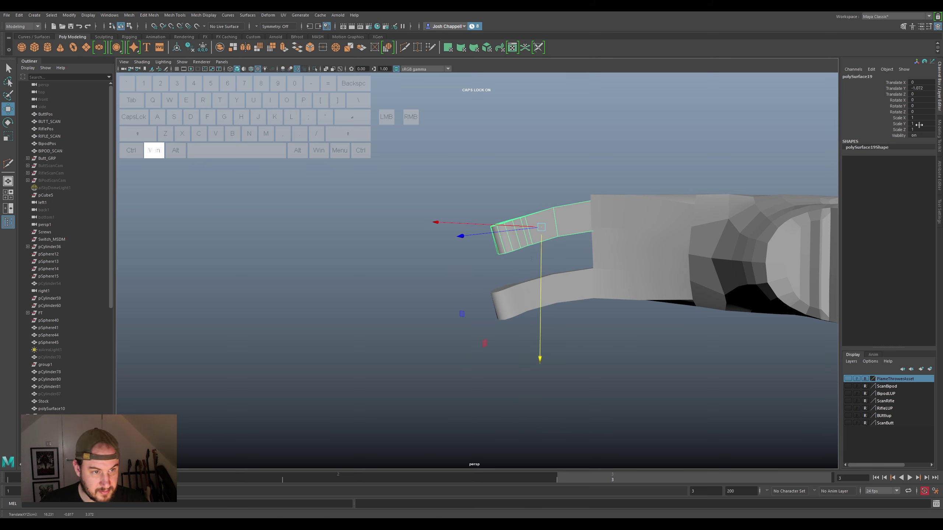
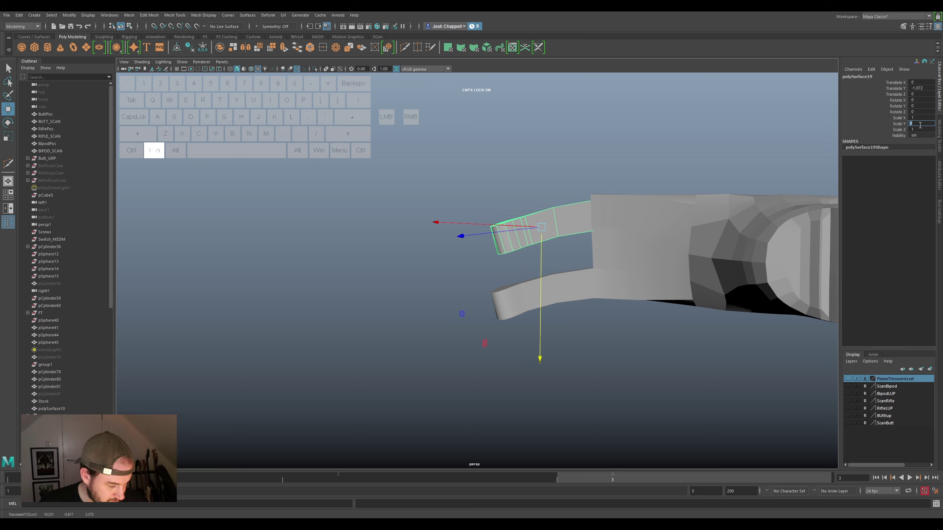
key("super+Return")
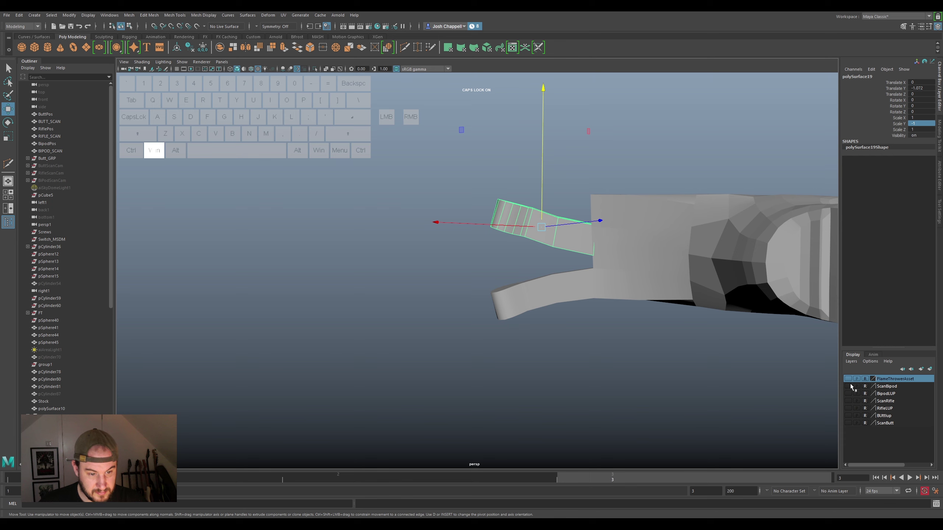
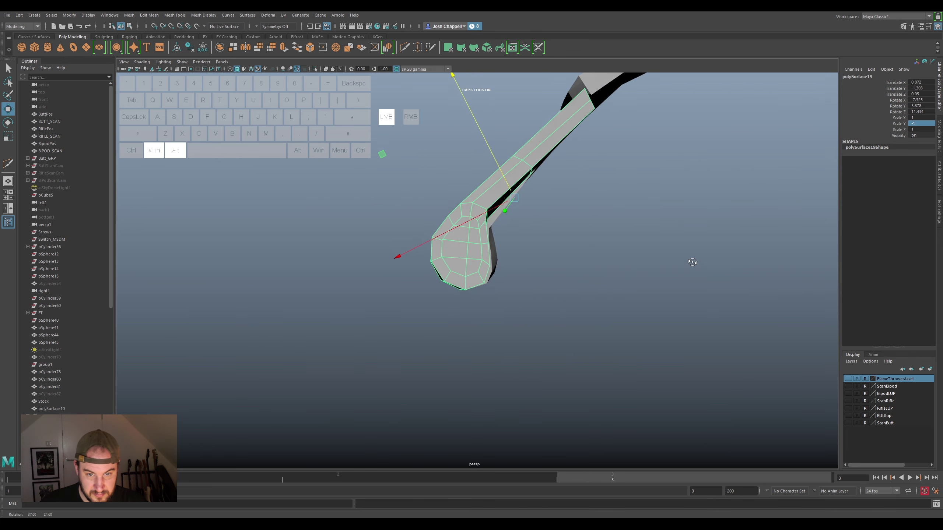
Rotate and move the mirrored prong over the scanned upper yoke arm
left_click(615, 194)
left_click(551, 251)
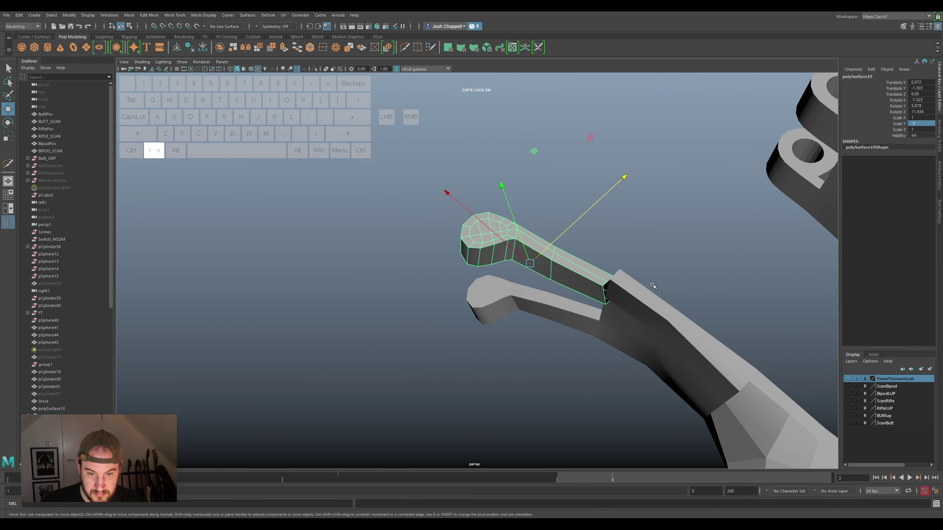
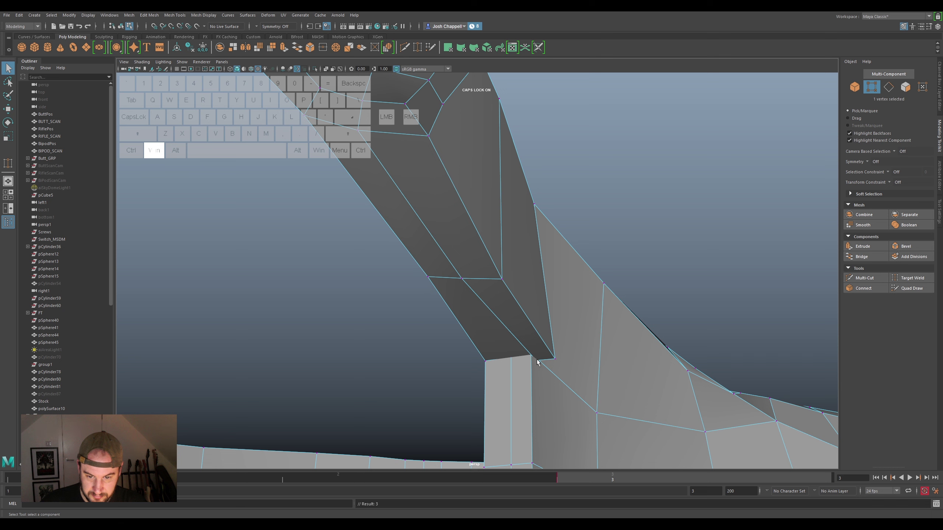
Select the vertices where the angled prong meets the arm mesh for welding
key("super+w")
left_click(531, 365)
left_click(558, 361)
left_click(557, 369)
left_click(541, 360)
left_click(534, 368)
key("ctrl+super+z")
left_click(543, 363)
Snap the prong's corner vertices onto the matching arm corners to close the joint
left_click_drag(538, 355, 526, 370)
left_click_drag(521, 379, 538, 362)
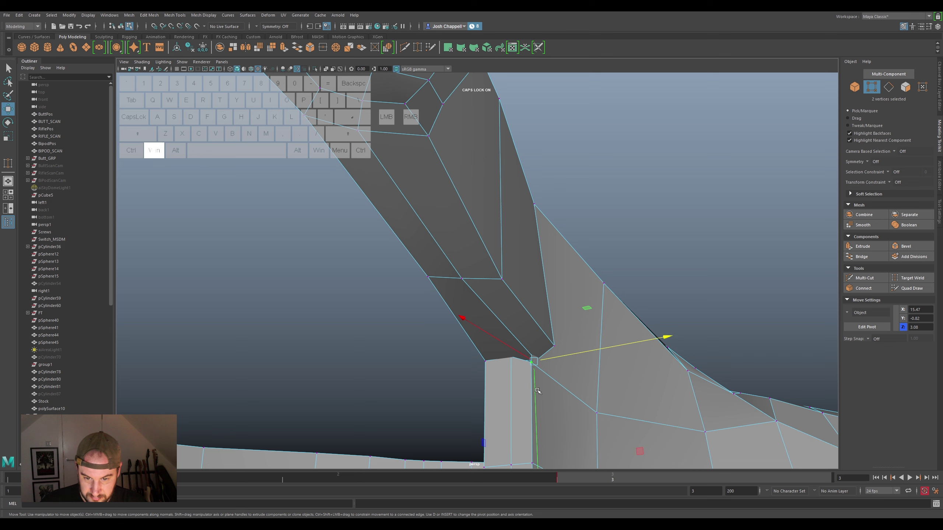
left_click(538, 386)
key("ctrl+super+z")
left_click_drag(524, 382, 535, 355)
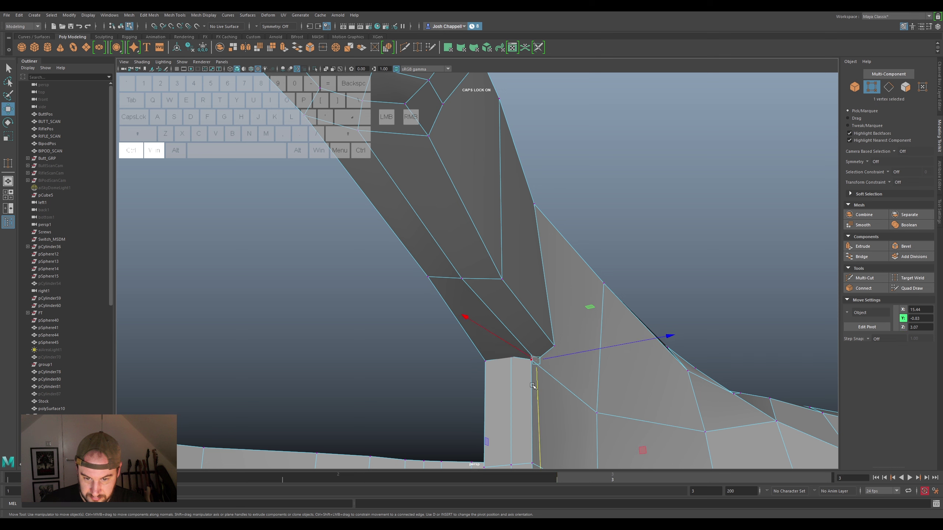
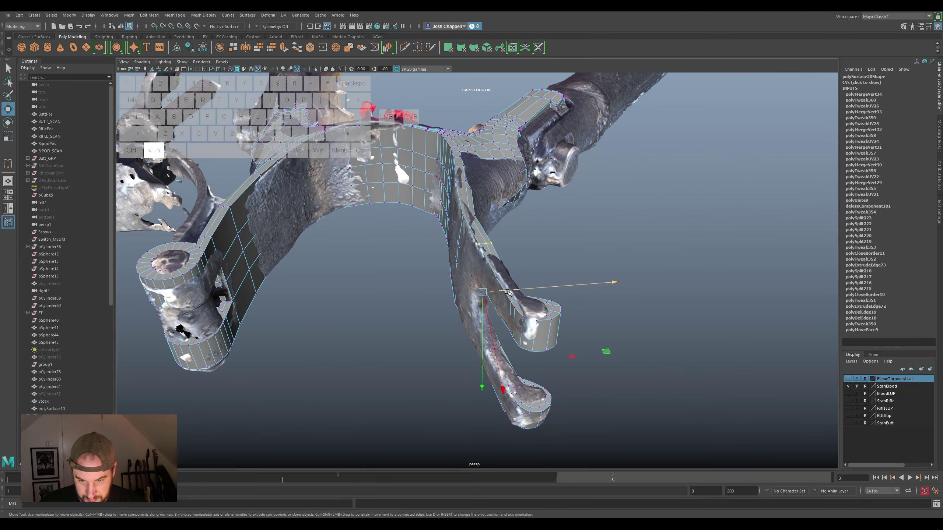
Pull and scale the prong vertices so its outline sits on the scan surface
left_click(503, 290)
left_click_drag(501, 291, 476, 303)
key("super+r")
left_click_drag(498, 285, 526, 288)
key("super+w")
left_click(511, 287)
left_click_drag(519, 300, 457, 317)
left_click_drag(552, 253, 534, 293)
Rotate and scale the prong so it follows the scanned arm, then return to moving vertices
key("super+e")
left_click_drag(488, 138, 474, 146)
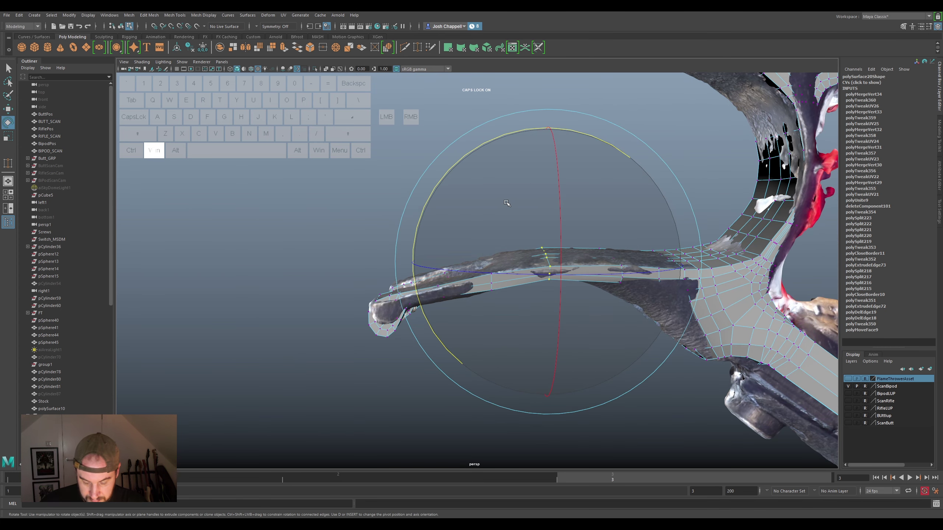
key("super+r")
left_click_drag(550, 296, 554, 310)
left_click_drag(558, 307, 558, 282)
key("super+w")
left_click(546, 309)
left_click(555, 320)
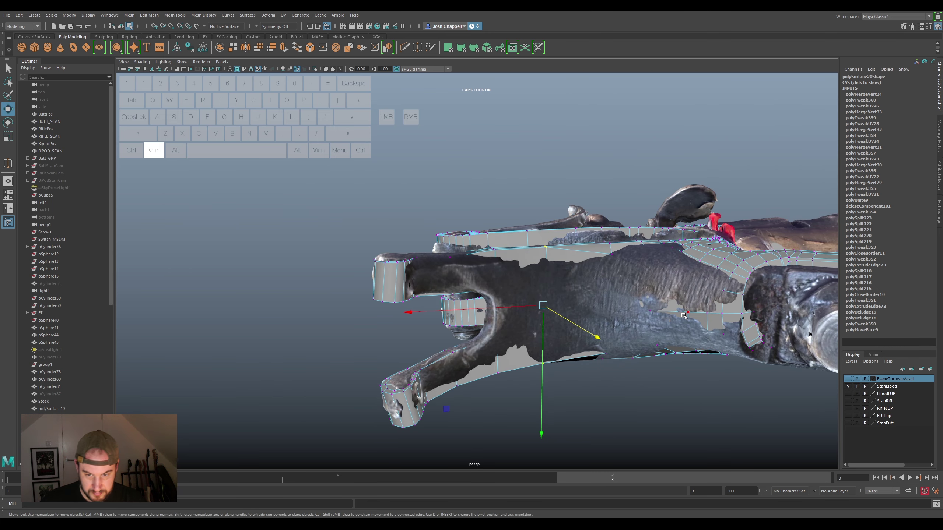
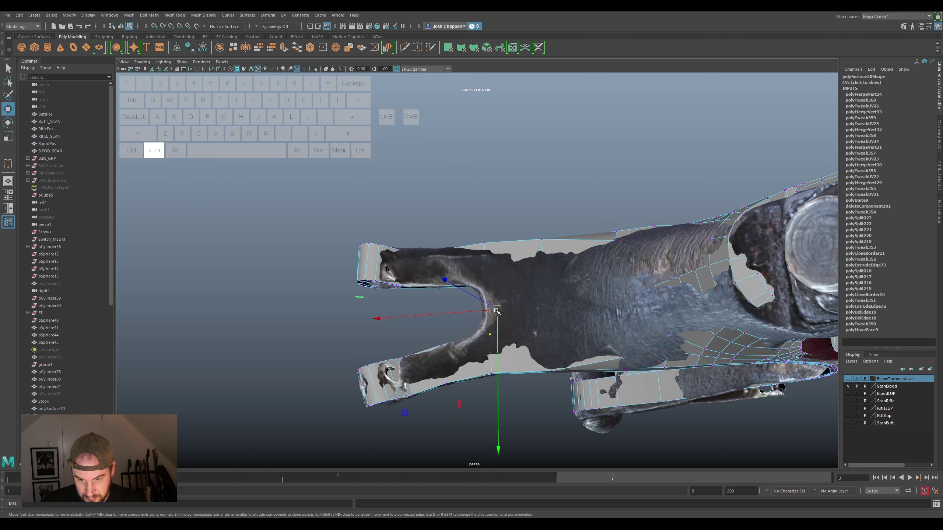
Nudge vertices around the fork so its inner curve matches the scanned branching point
left_click_drag(495, 309, 482, 311)
left_click_drag(493, 317, 513, 324)
left_click(546, 313)
left_click(562, 323)
left_click_drag(557, 320, 556, 323)
left_click(547, 272)
left_click(549, 288)
left_click(535, 294)
left_click(547, 290)
left_click(551, 306)
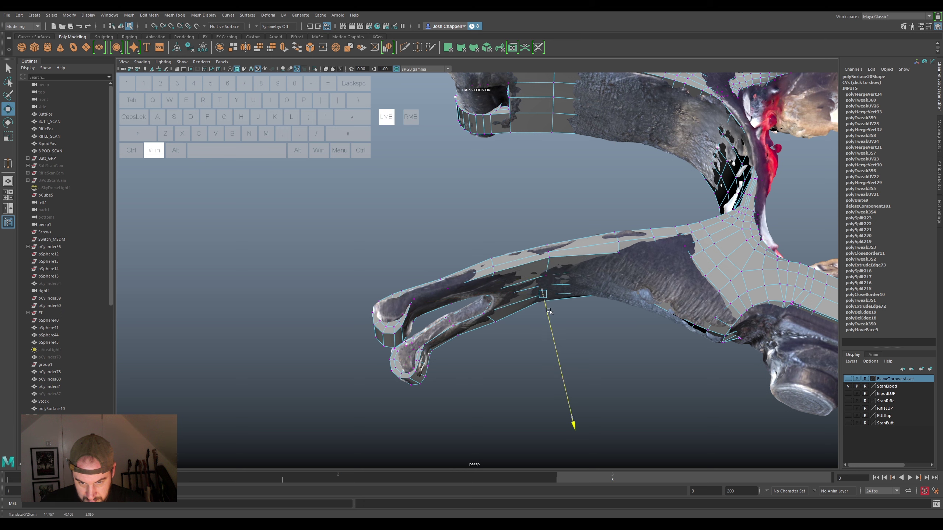
left_click(568, 312)
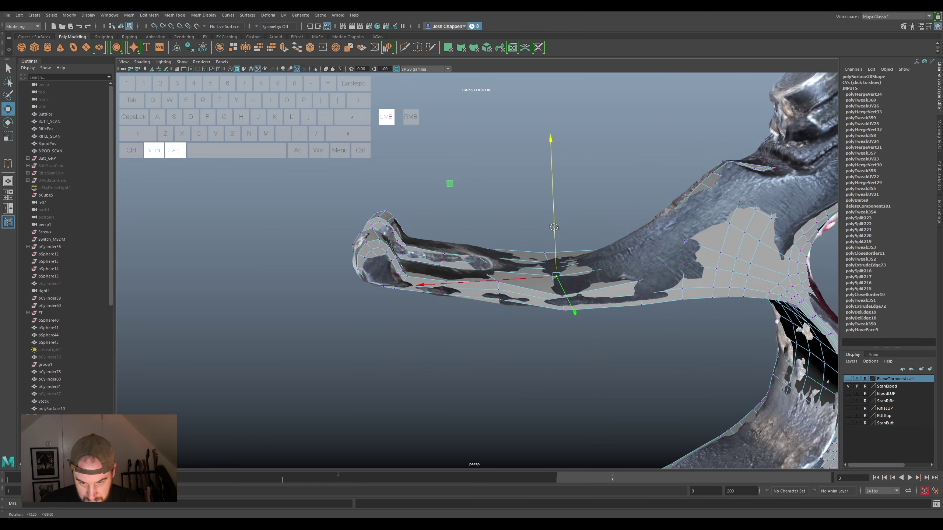
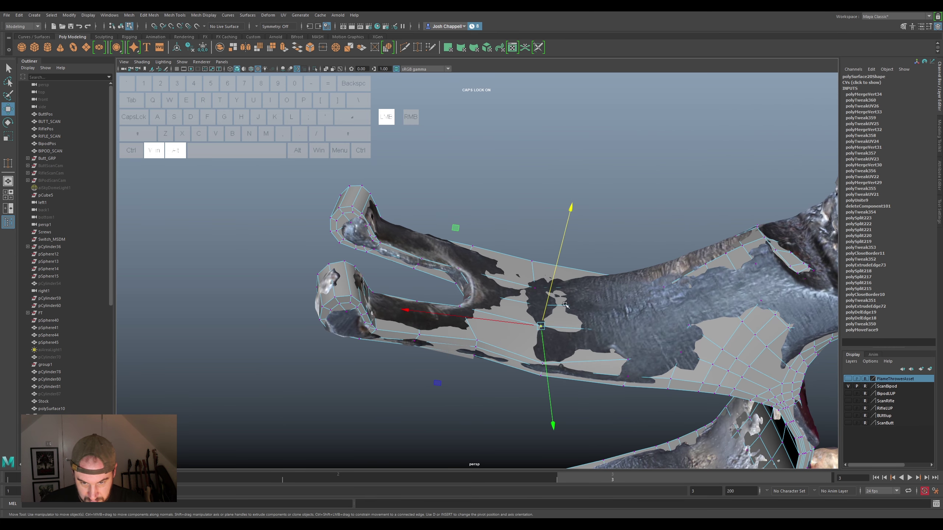
Fit vertices along the arm edge and underside onto the scan, orbiting below the arm
left_click(537, 304)
left_click(539, 298)
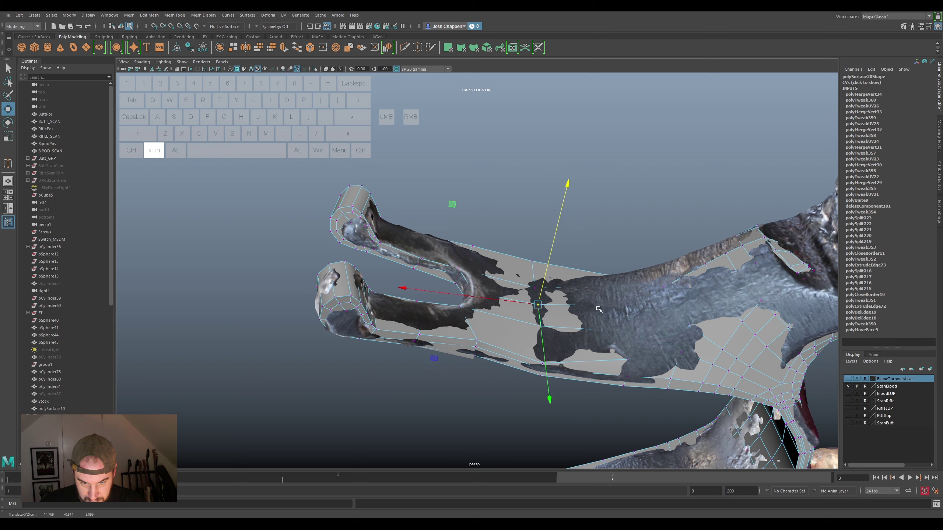
left_click(602, 303)
left_click_drag(620, 293, 627, 286)
left_click(637, 333)
left_click(637, 327)
left_click(619, 331)
left_click(633, 321)
left_click_drag(617, 303, 621, 339)
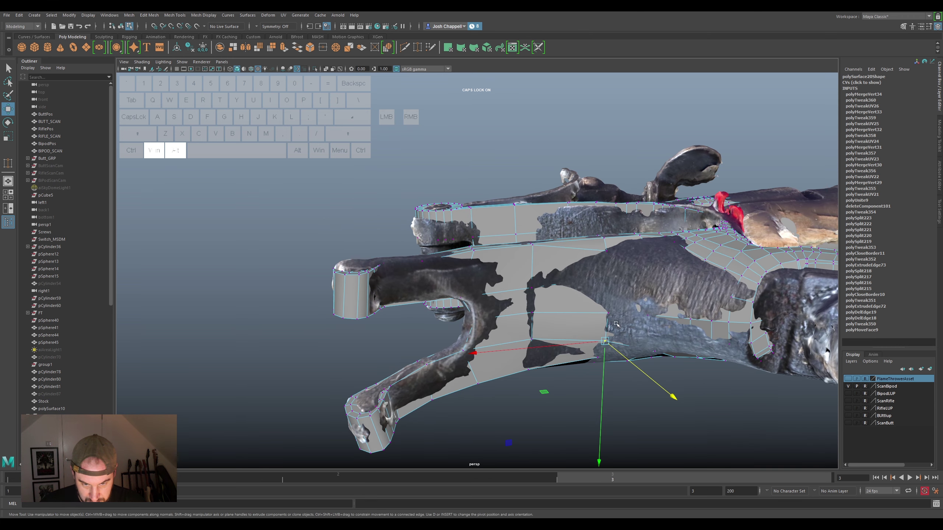
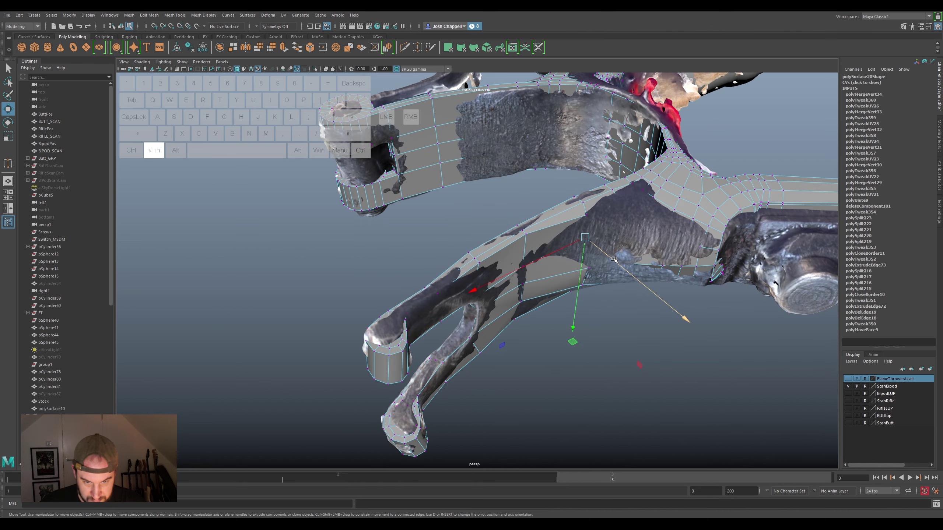
left_click(616, 259)
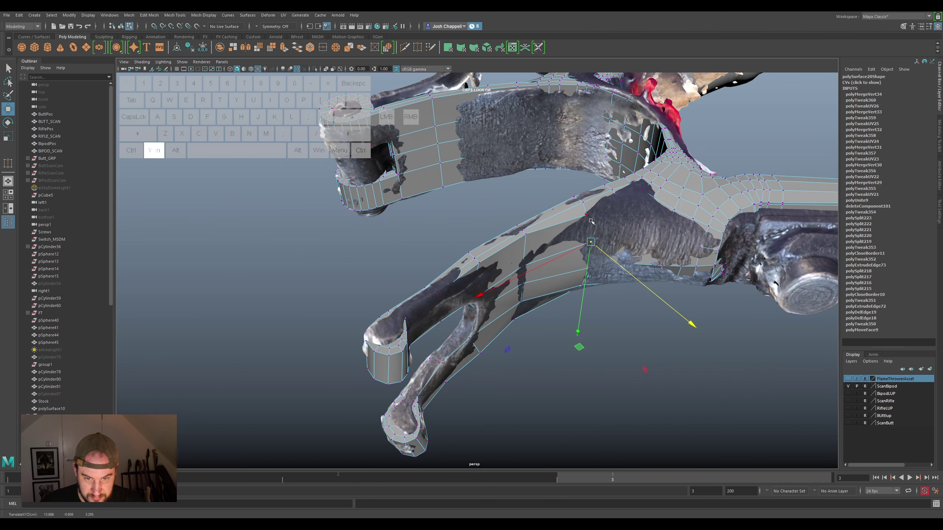
left_click(588, 215)
left_click_drag(606, 240, 595, 248)
left_click(637, 284)
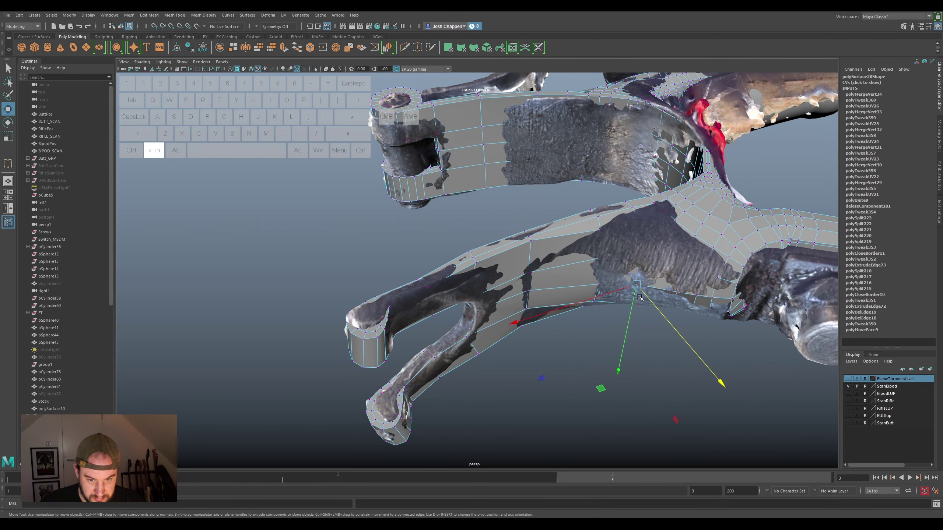
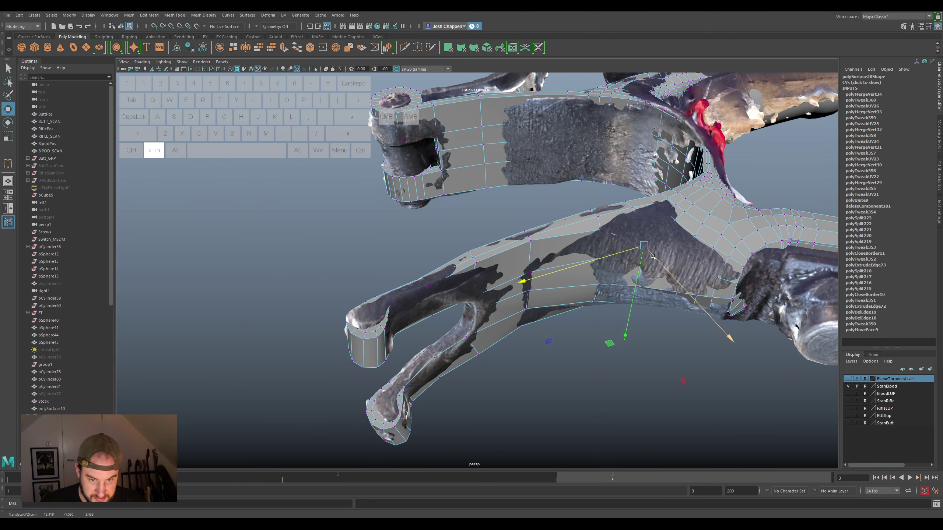
Fit the arm's side and top-edge vertices onto the scan back toward the fork
left_click(654, 257)
left_click(640, 223)
left_click(647, 251)
left_click(637, 268)
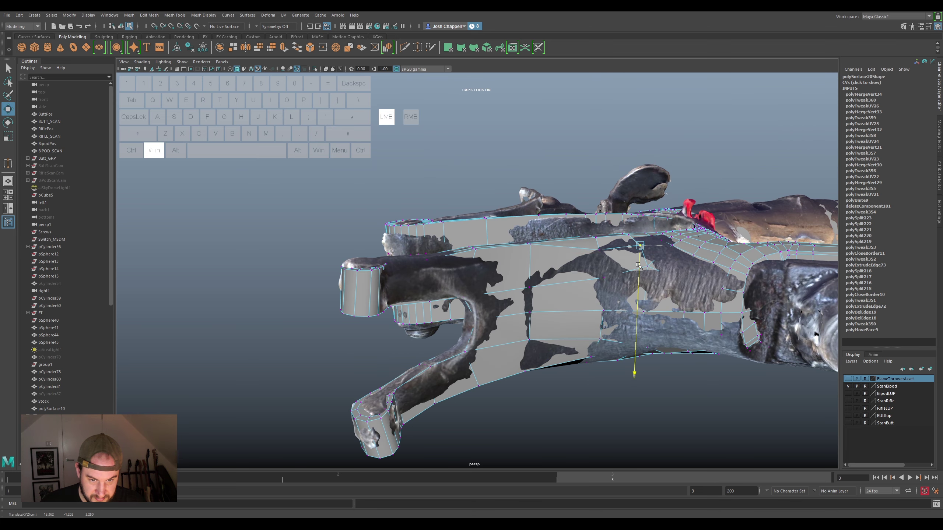
left_click(599, 253)
left_click(597, 257)
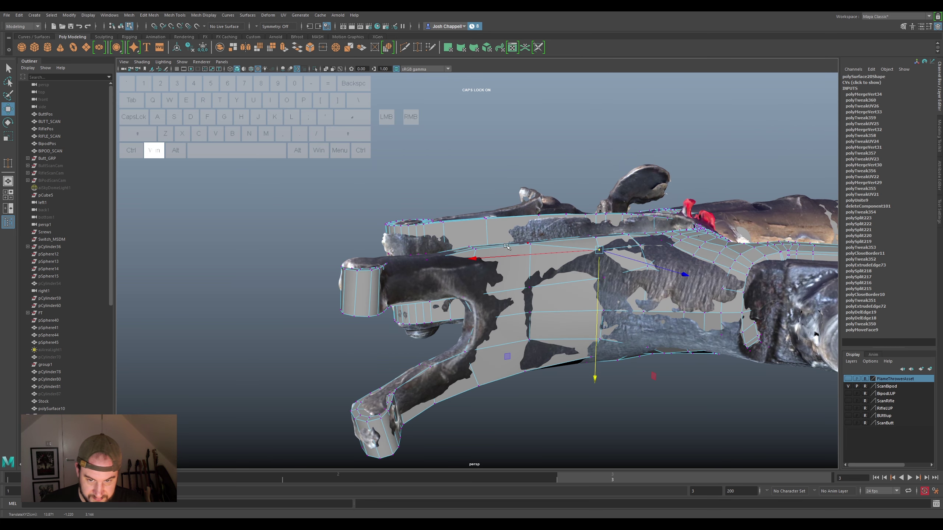
left_click(531, 249)
left_click(535, 258)
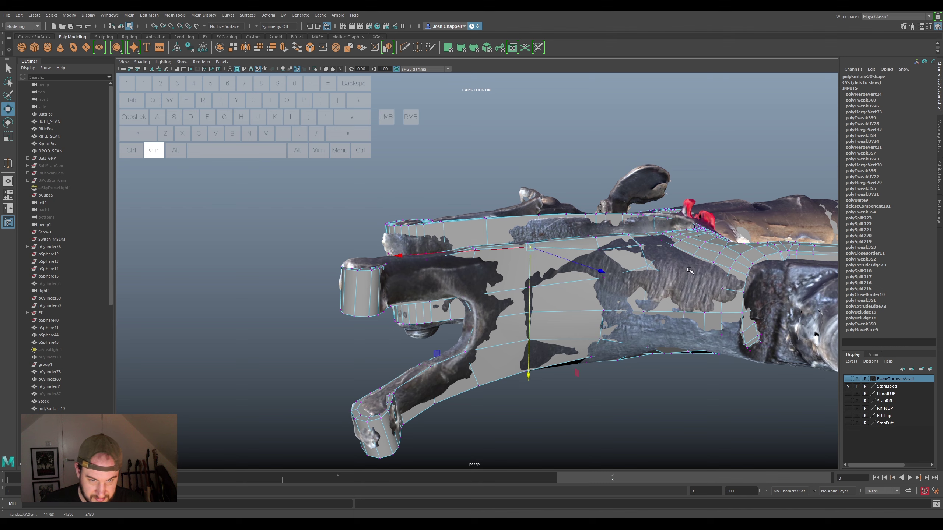
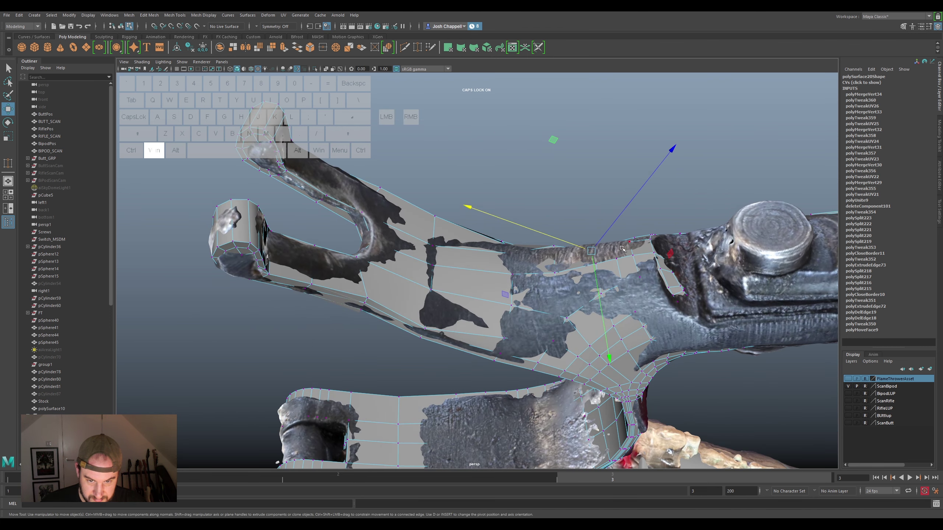
Adjust the vertices at the arm-yoke junction and fork corner against the scan
left_click(597, 267)
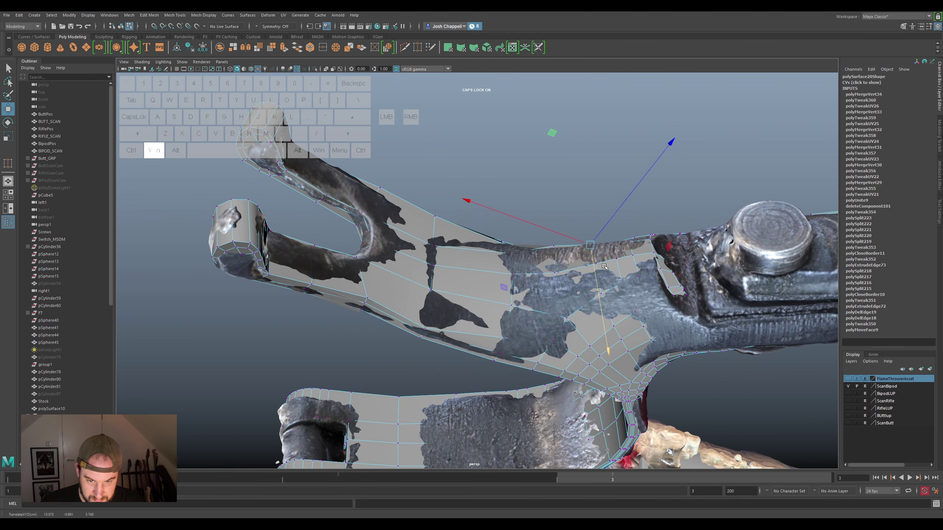
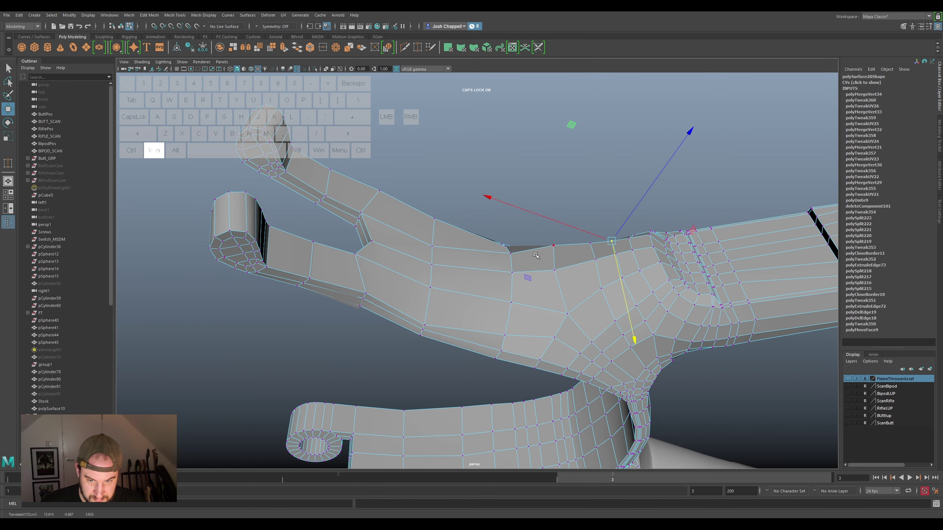
left_click(518, 253)
left_click(515, 266)
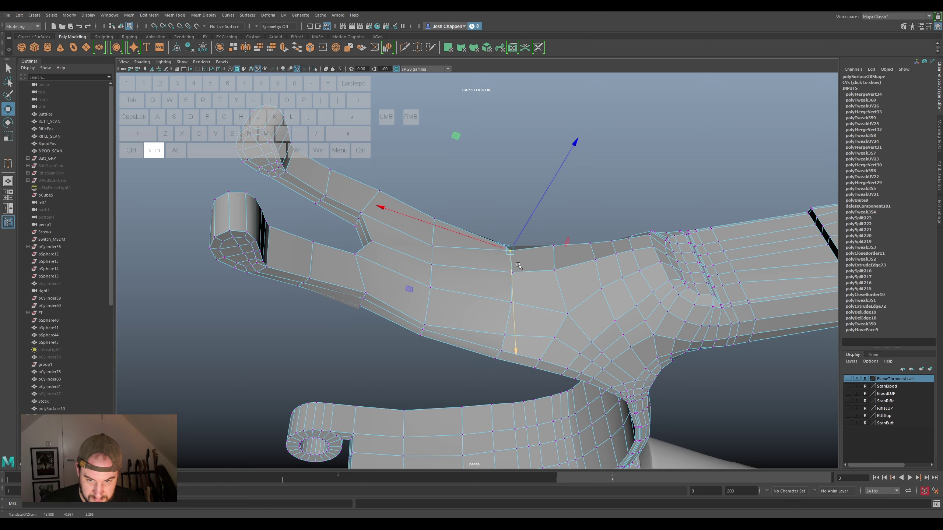
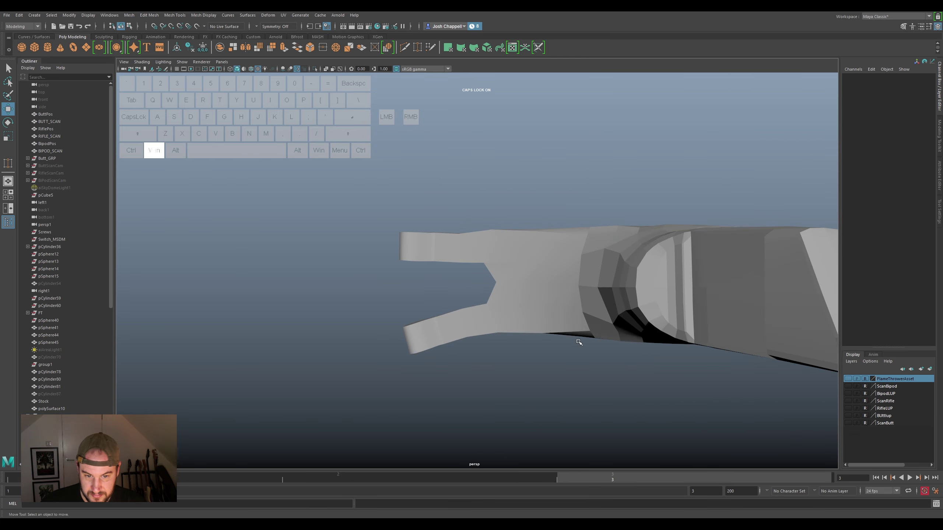
Select the polySurface20 yoke mesh and move a vertex on its curled arm tip
left_click(582, 313)
left_click_drag(585, 326, 624, 274)
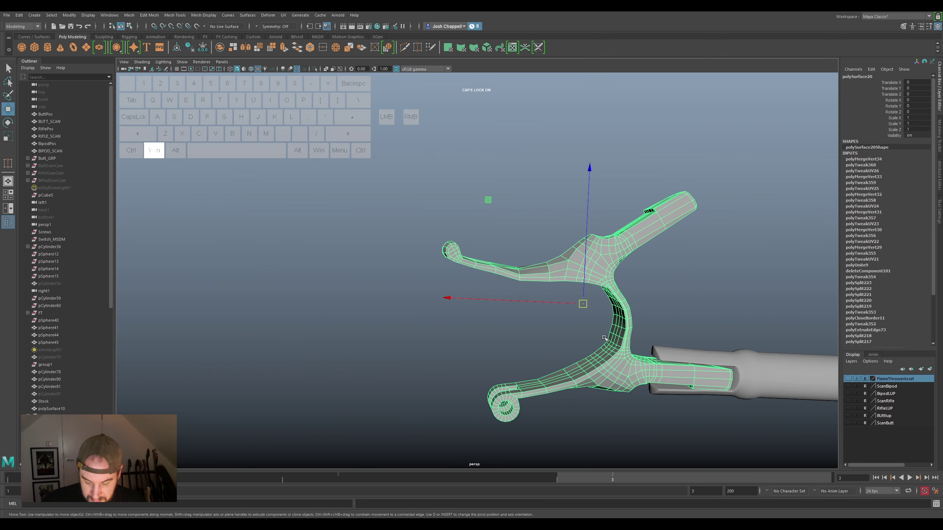
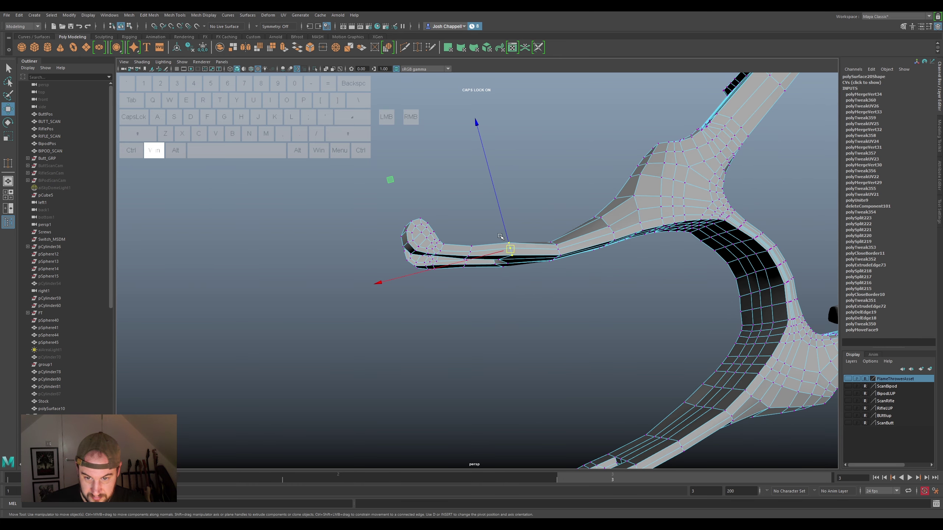
left_click(504, 225)
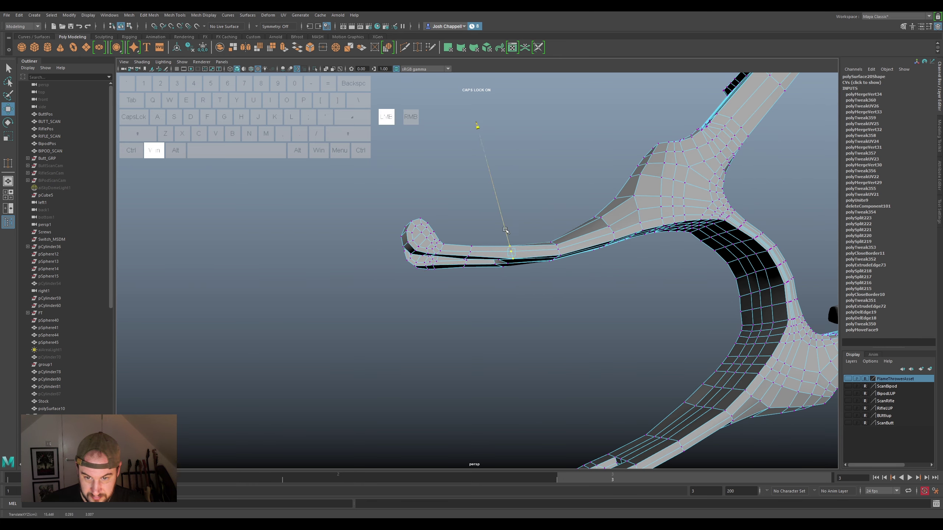
left_click_drag(512, 242, 602, 217)
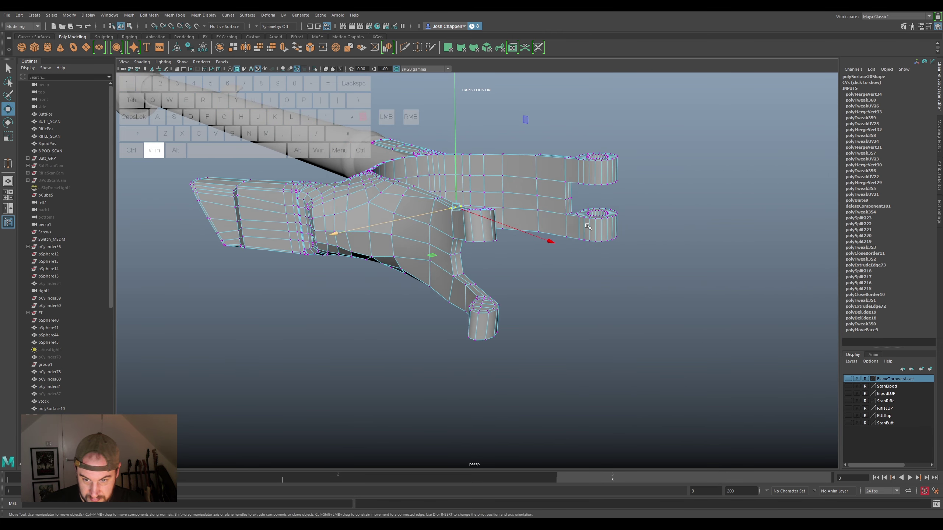
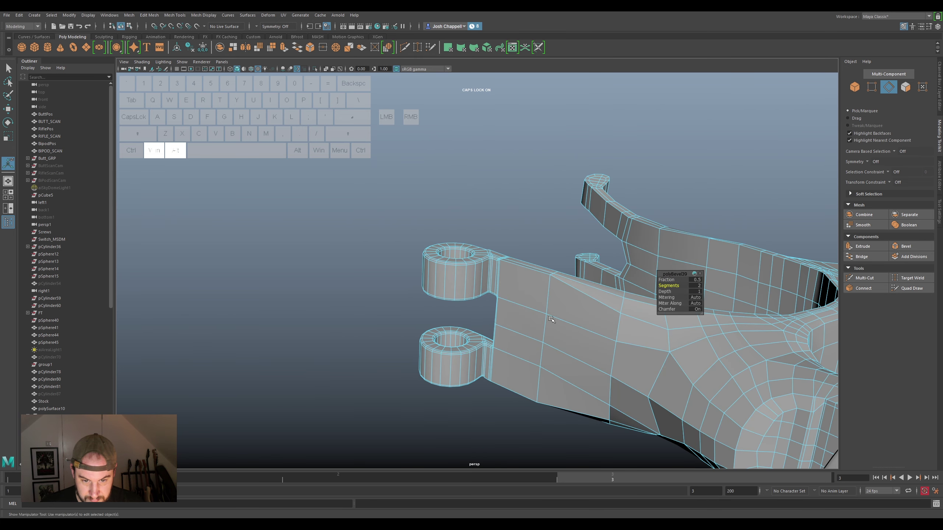
Undo the trial bevel and select the edge where the eyelet ring meets the arm
left_click_drag(517, 314, 541, 322)
key("ctrl+super+z")
key("ctrl+super+z")
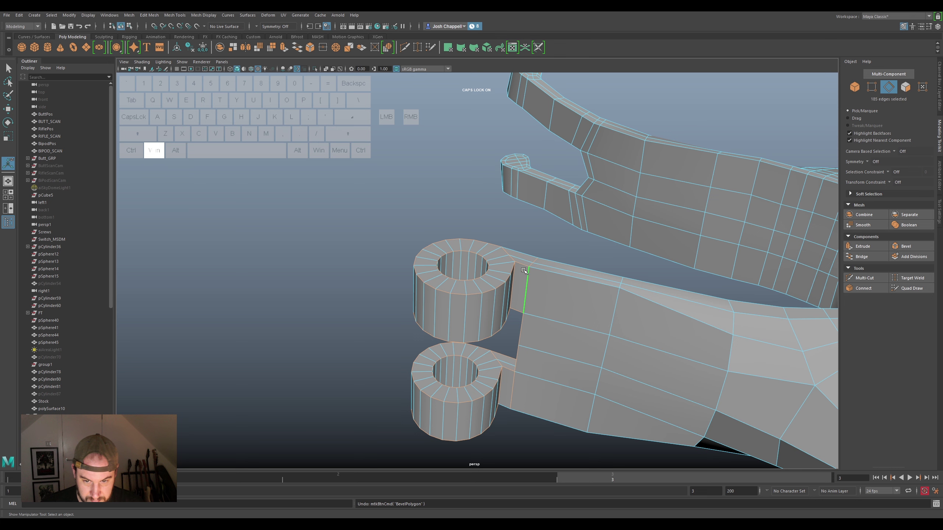
left_click(524, 264)
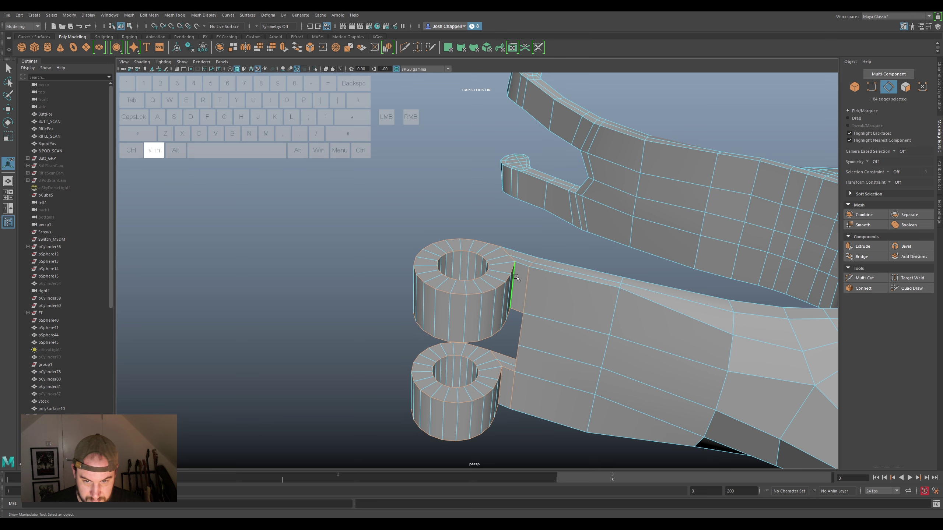
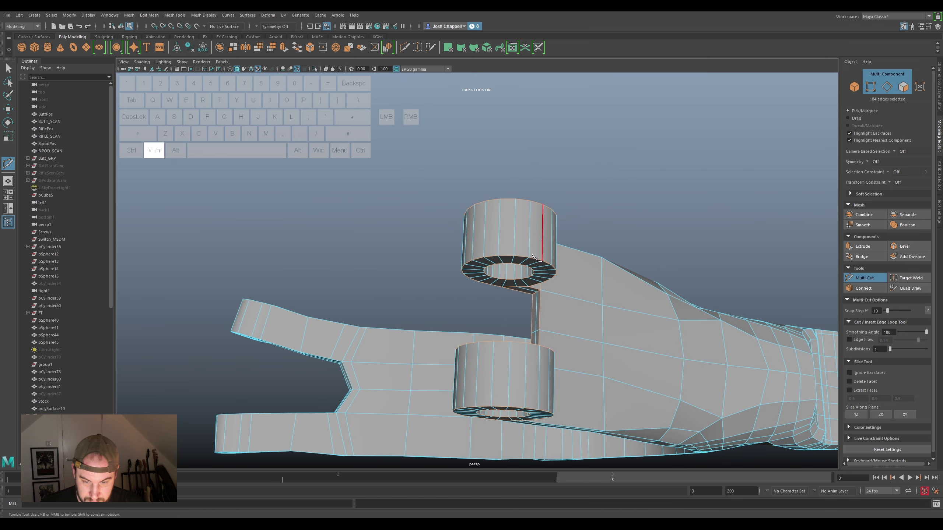
Preview the yoke mesh smoothed with 3 to judge where support loops are needed
key("super+3")
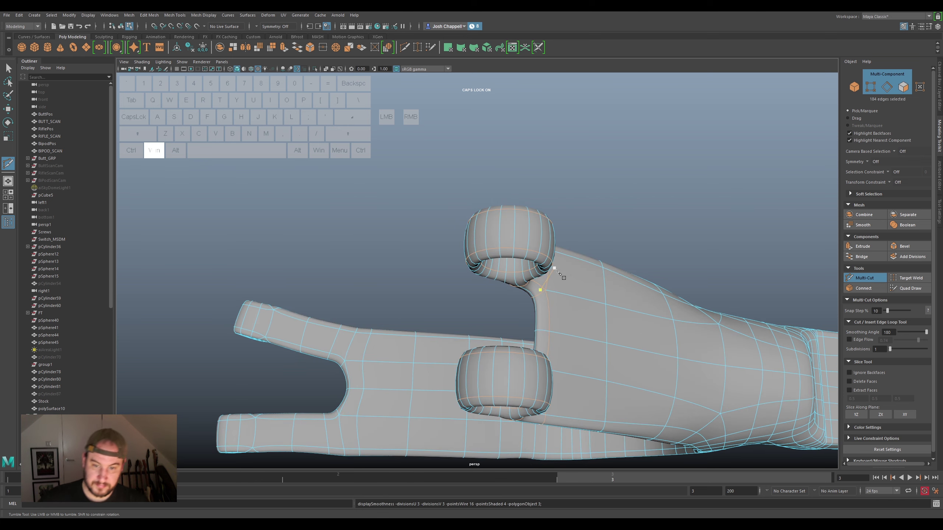
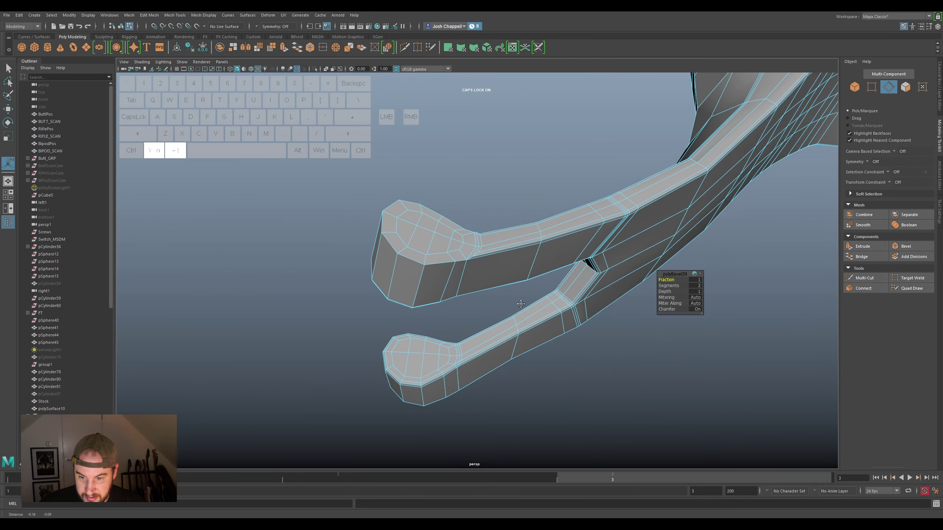
Undo the last bevel attempts and reselect the arm edge loop for bevelling
key("ctrl+super+z")
key("ctrl+super+z")
key("ctrl+super+z")
double_click(482, 243)
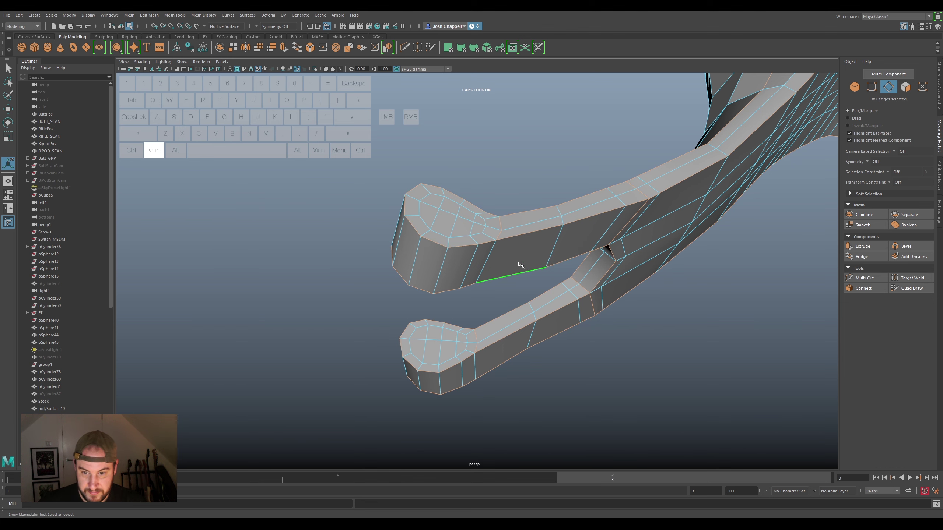
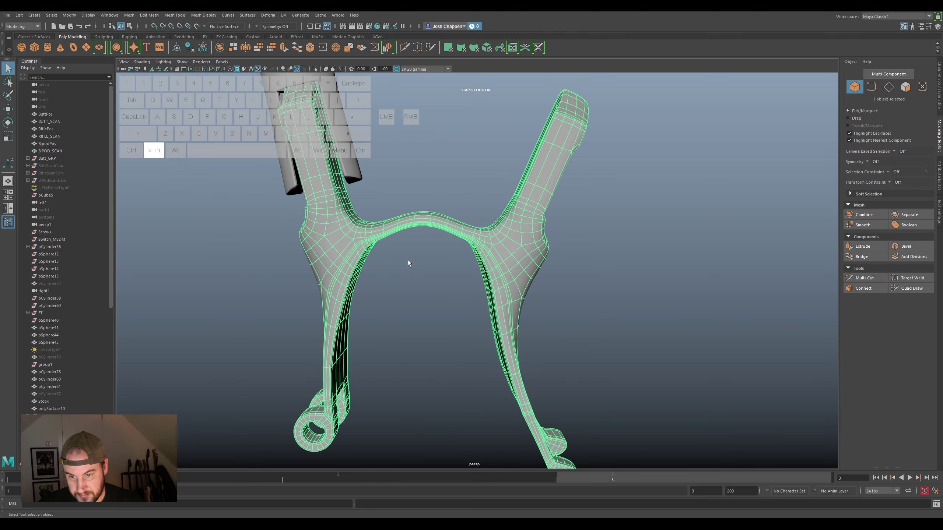
Return to unsmoothed display, select the inner-arch edge loop and shift it toward the curve's edge
key("super+1")
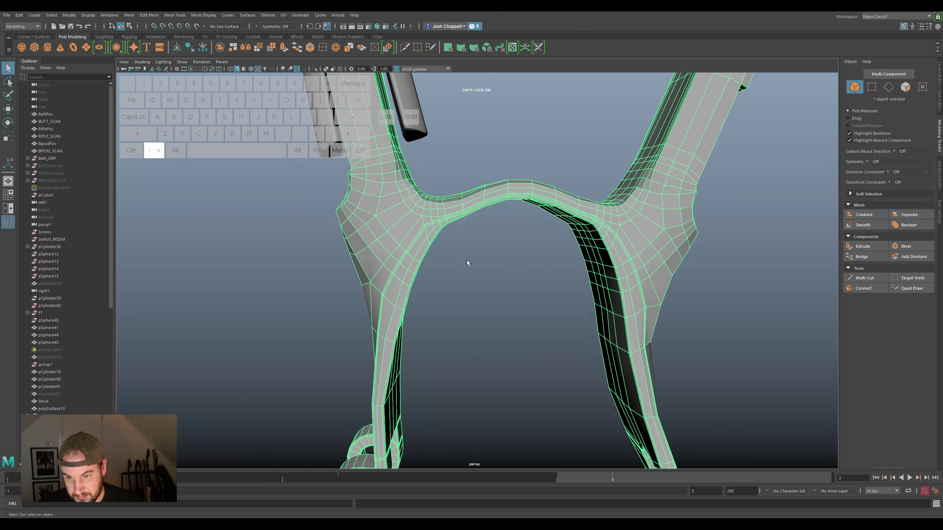
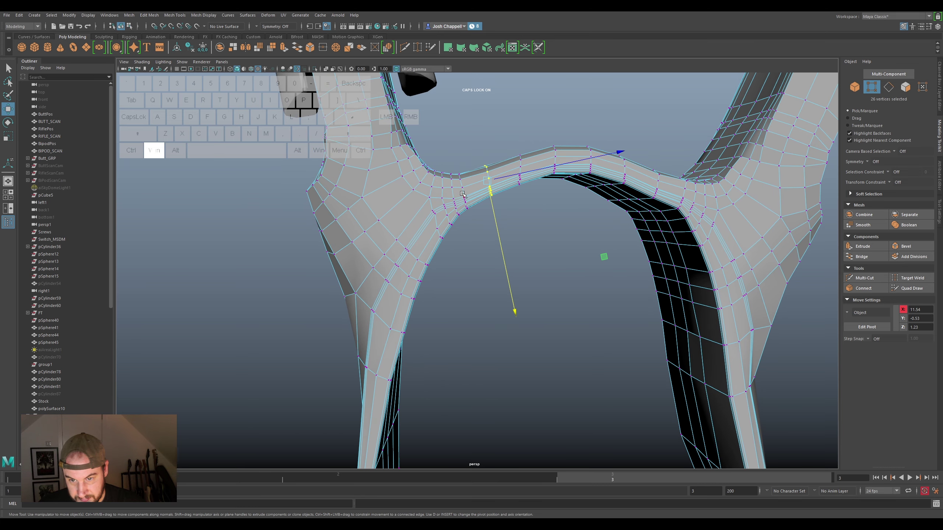
right_click(456, 192)
left_click(453, 183)
left_click_drag(503, 260, 551, 252)
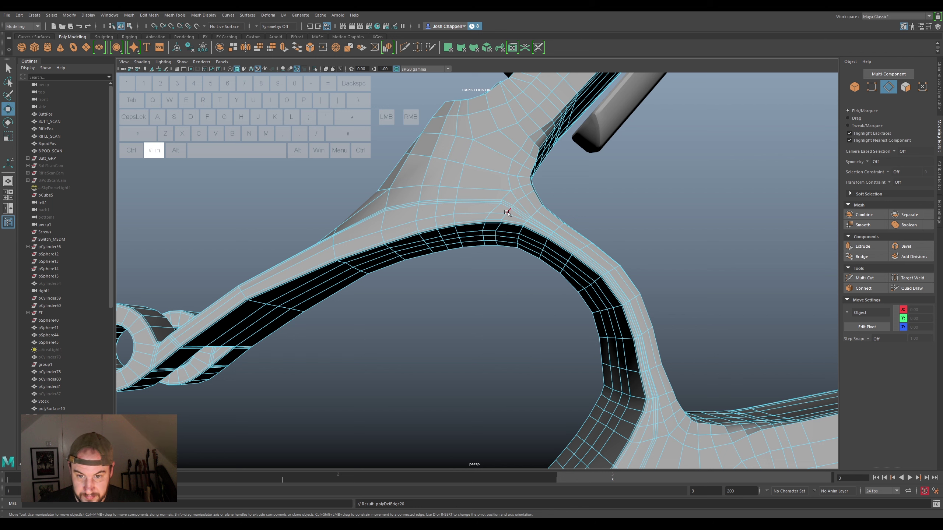
double_click(509, 212)
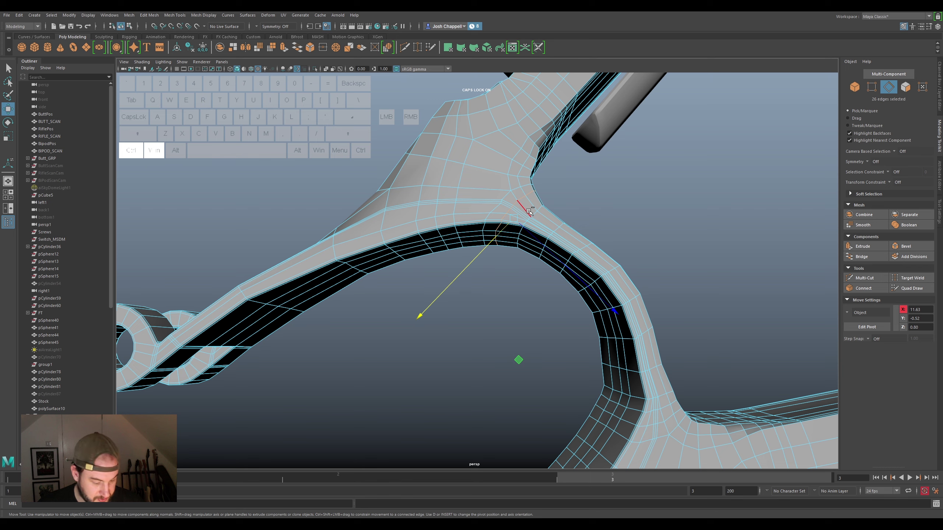
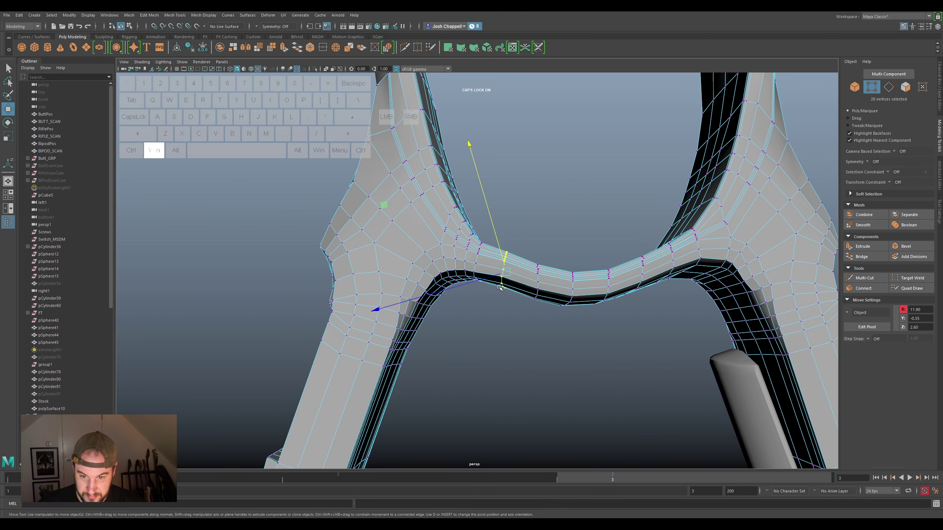
left_click(505, 251)
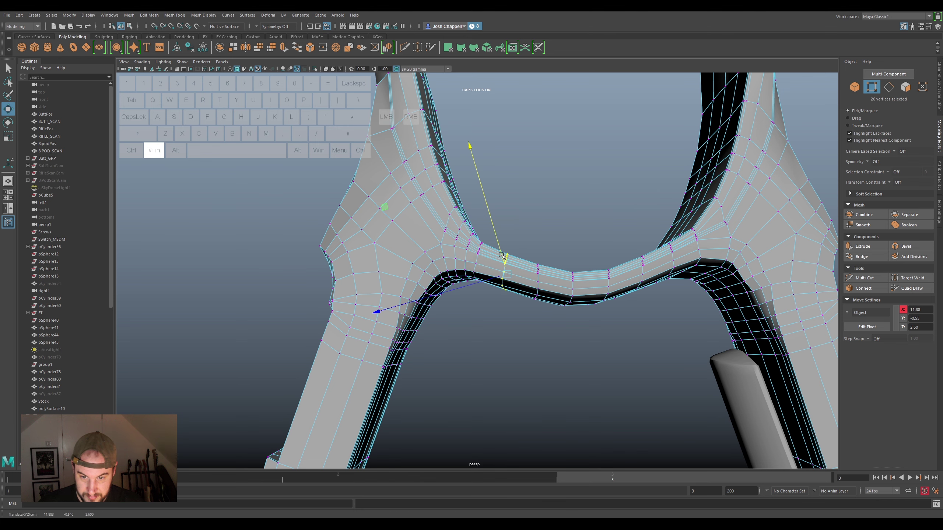
Select the next edge loop around the arch and move its corner vertices along one axis
key("super+space")
right_click(508, 268)
left_click(507, 259)
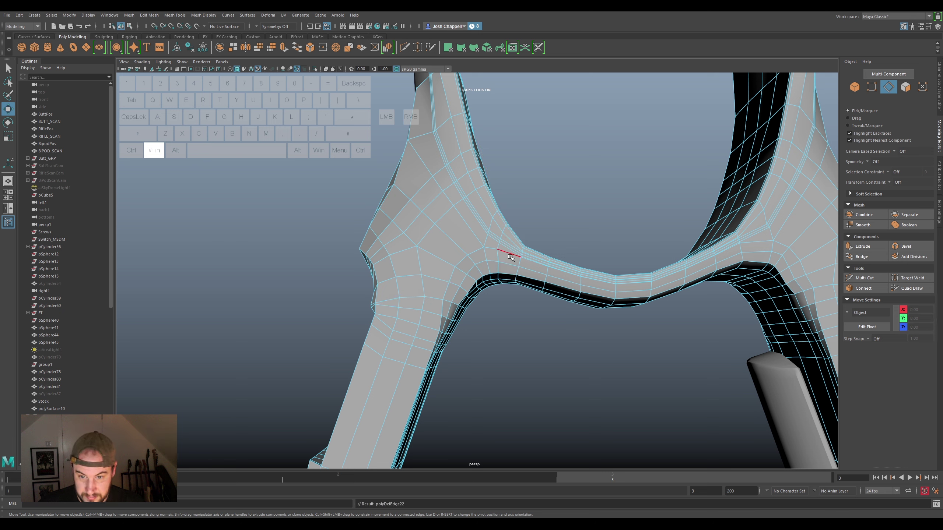
double_click(503, 255)
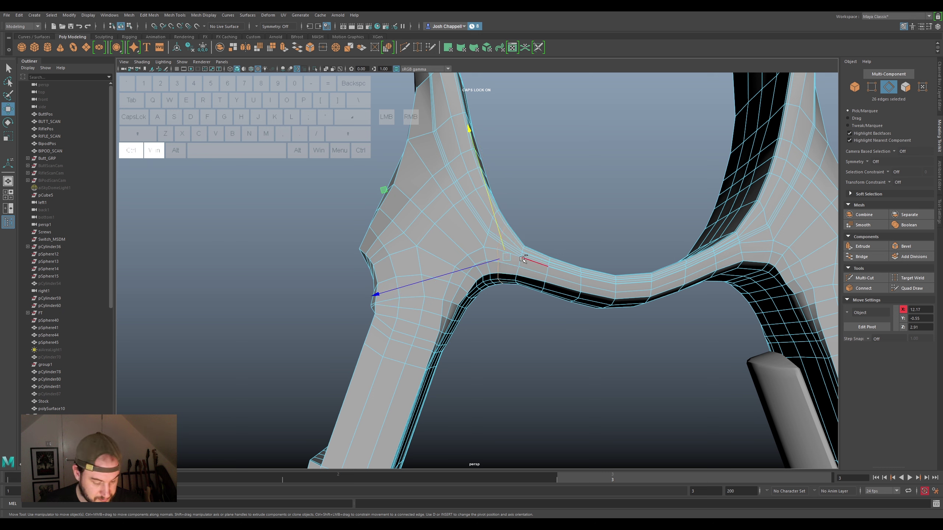
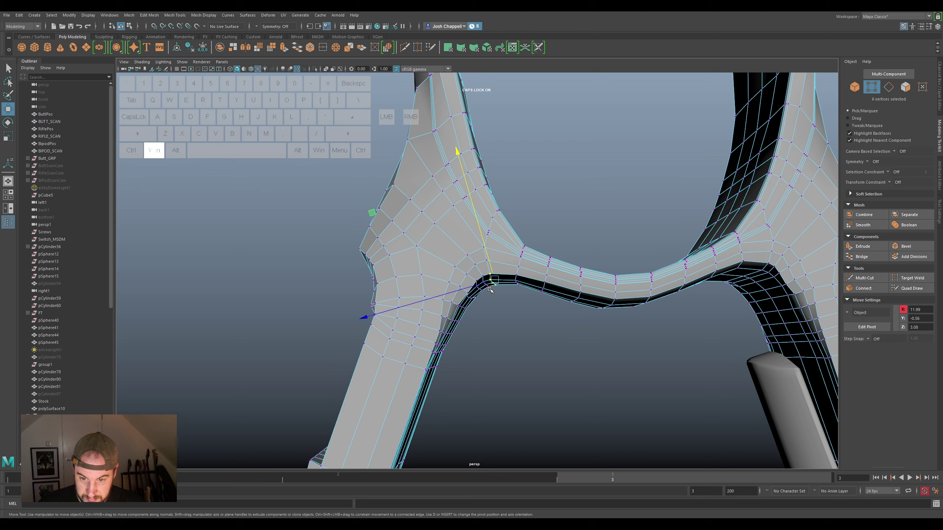
left_click(486, 283)
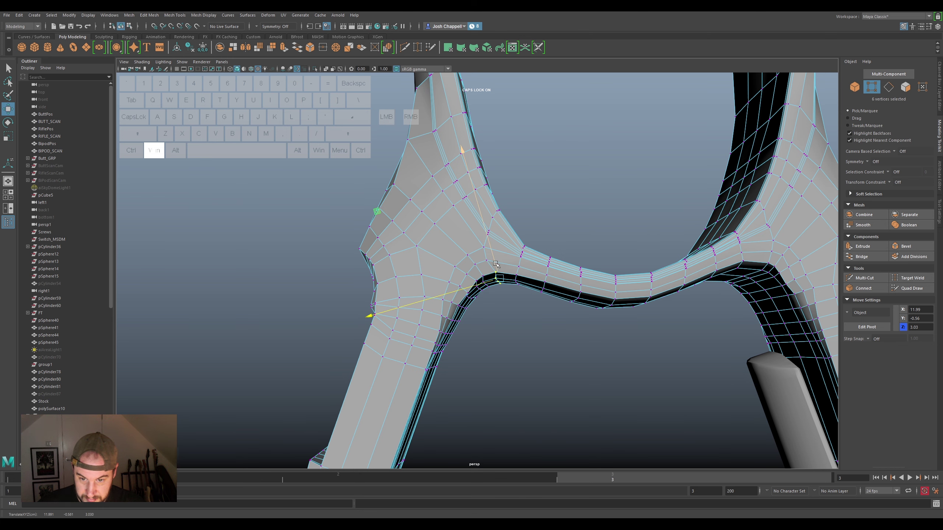
left_click(496, 264)
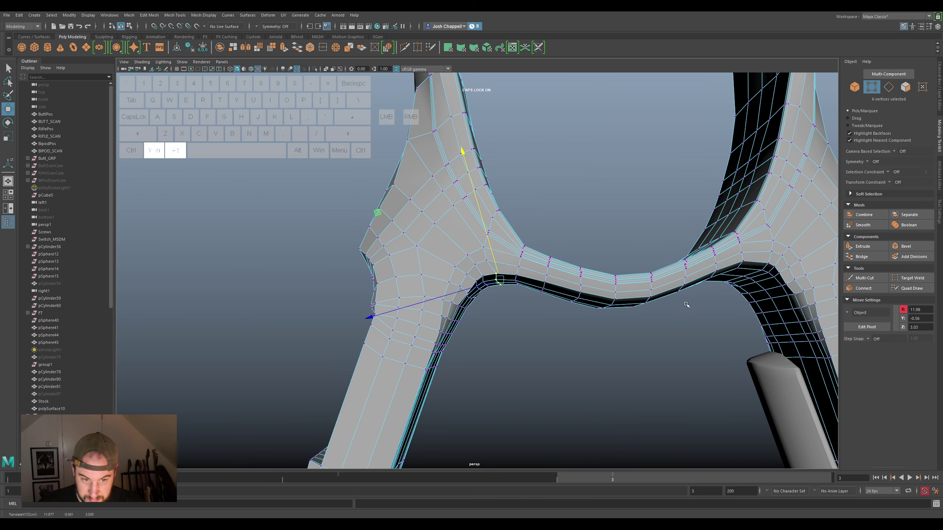
Select the vertices at the opposite arch corner and slide them along their edges
left_click(531, 279)
left_click(534, 293)
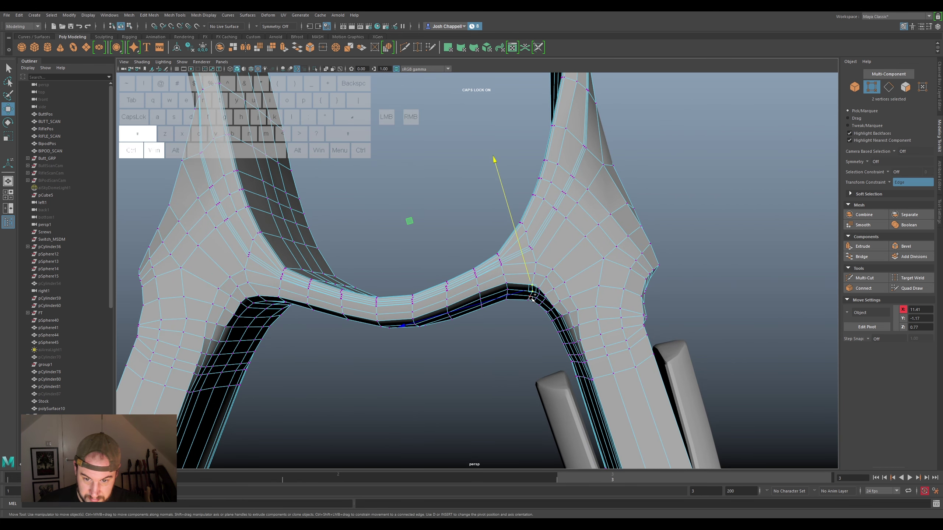
left_click(530, 298)
left_click(526, 302)
left_click(514, 297)
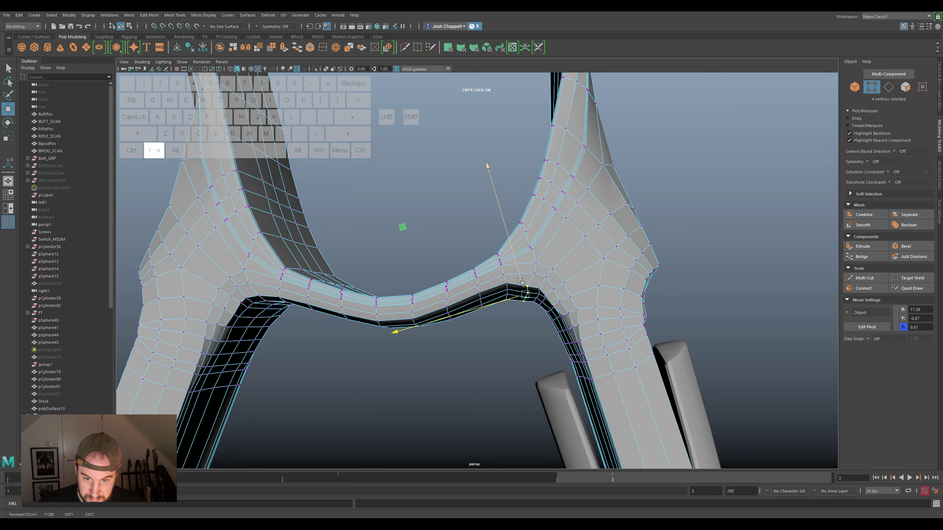
left_click(524, 279)
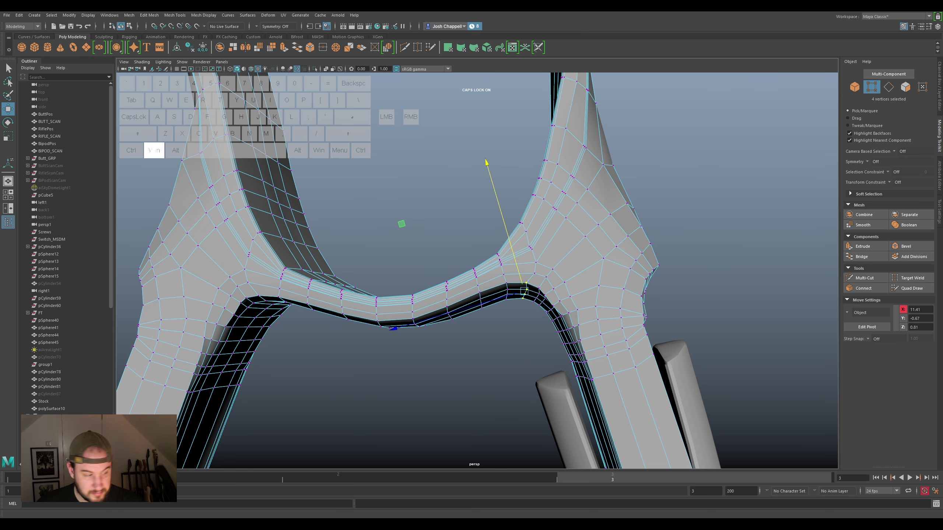
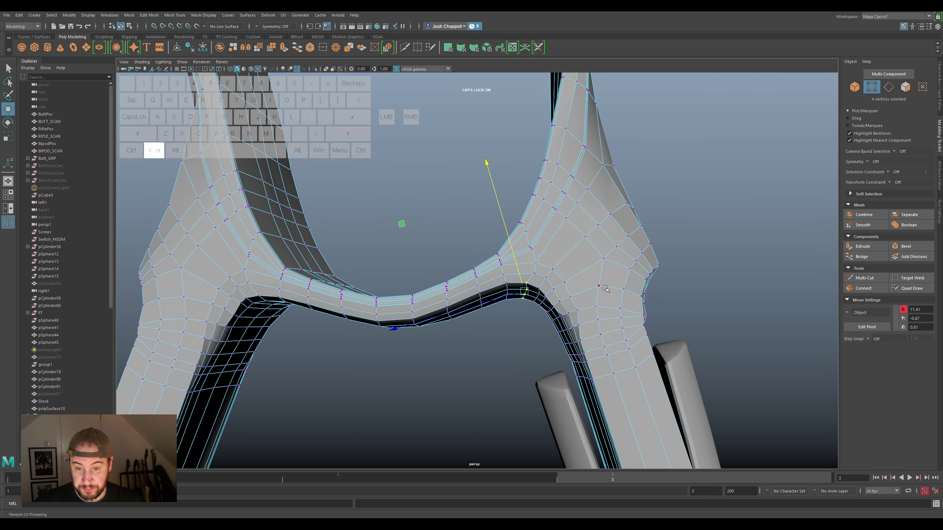
Even out the spacing of individual vertices along the arch on the yoke's other face
left_click_drag(522, 330, 515, 226)
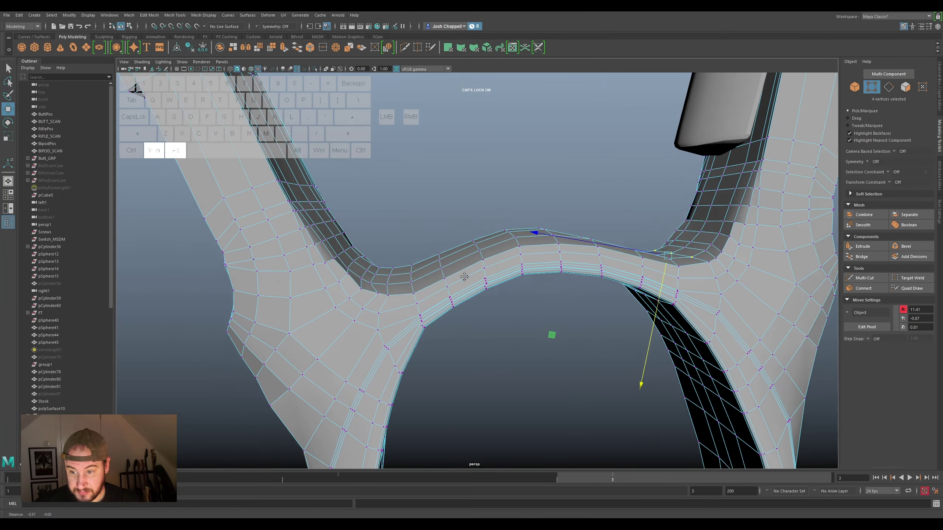
left_click(408, 246)
left_click(382, 235)
left_click(418, 258)
left_click(408, 254)
left_click(432, 259)
left_click(425, 258)
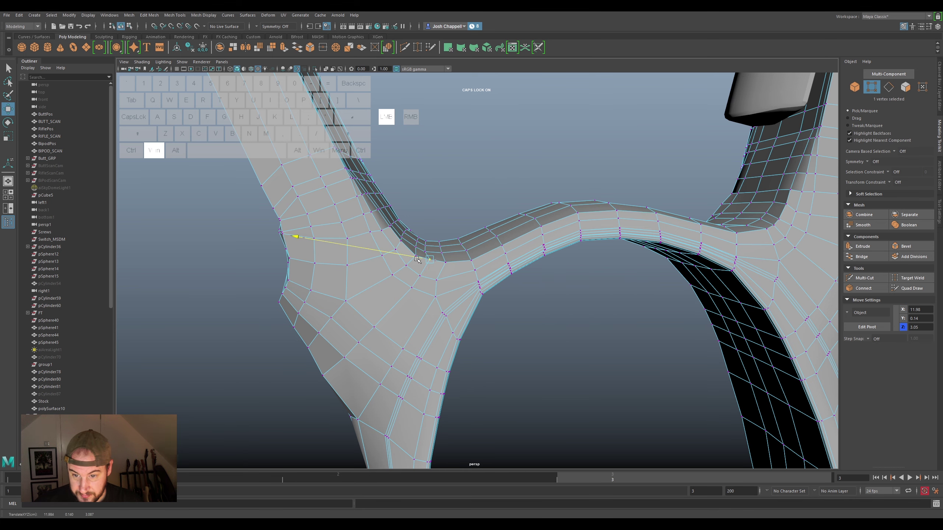
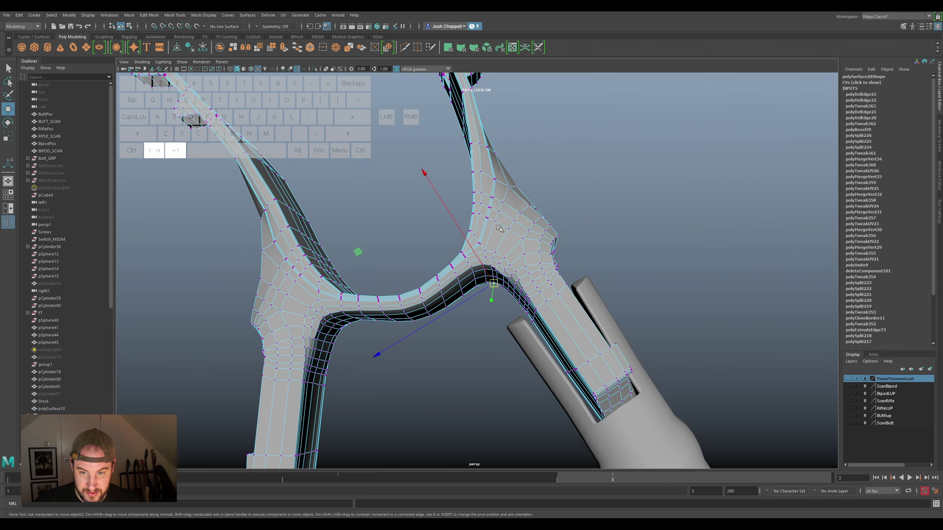
Switch to Object Mode and select the whole retopo mesh for inspection
right_click(513, 216)
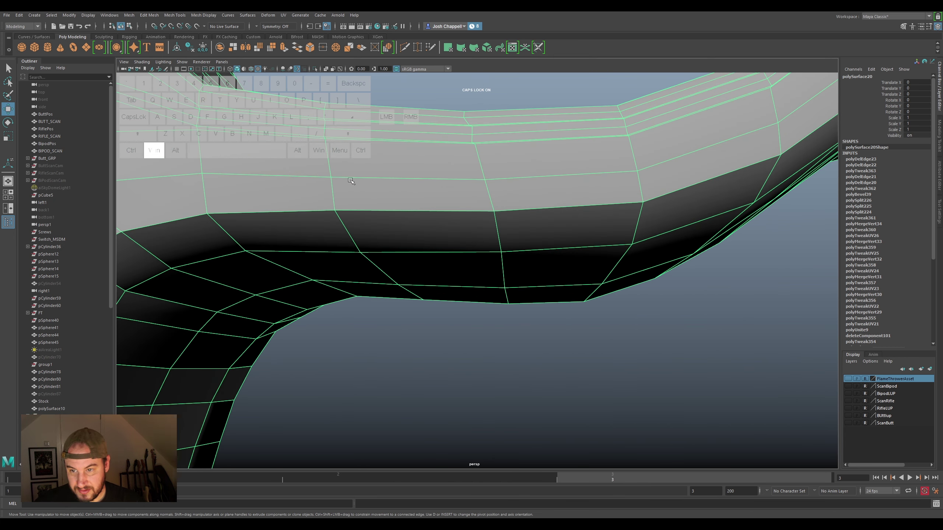
left_click(449, 192)
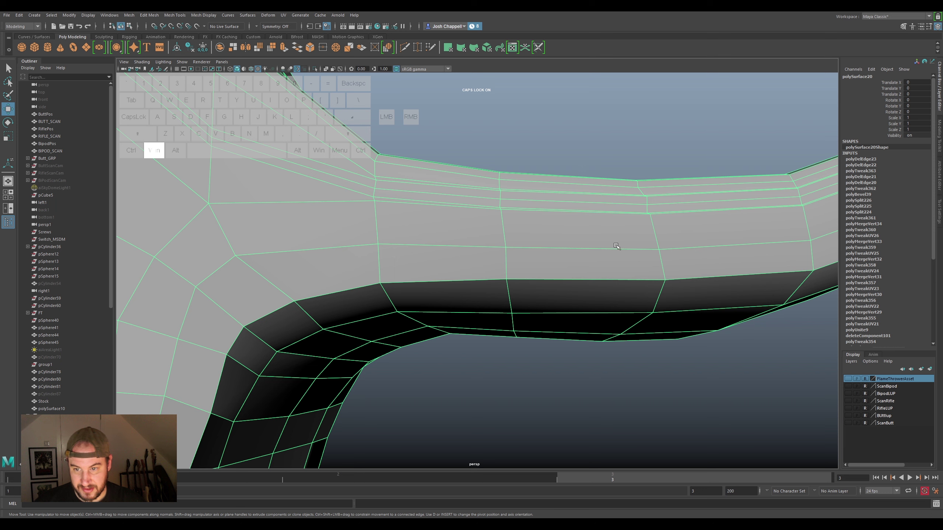
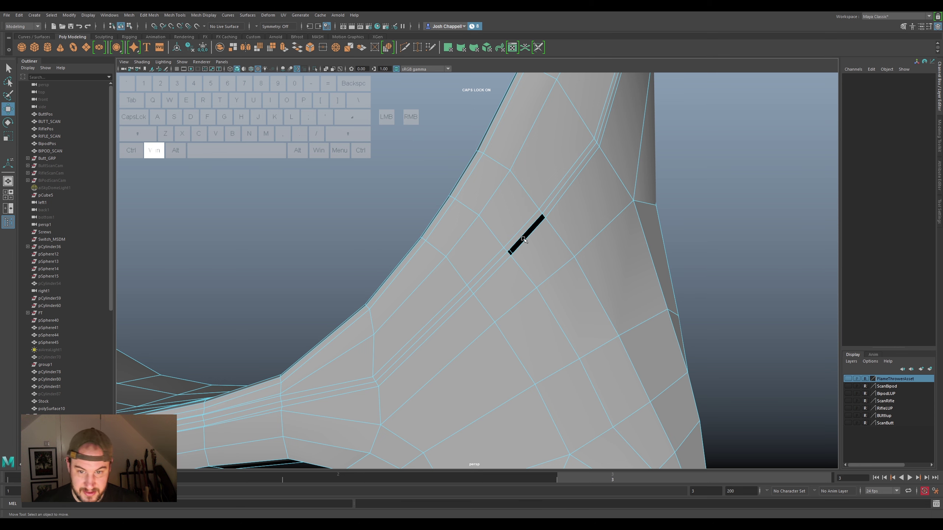
Pick the mesh by the dark crease and switch it into vertex component editing
left_click(507, 260)
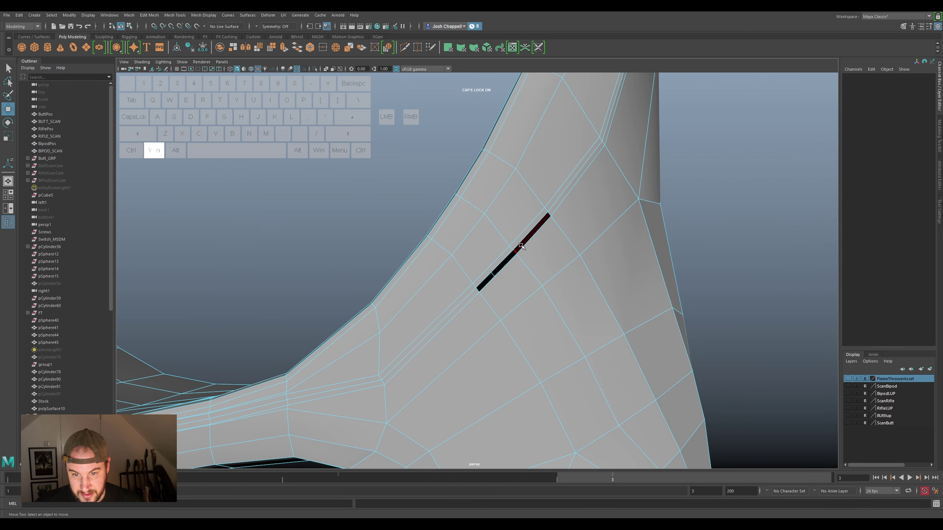
right_click(524, 236)
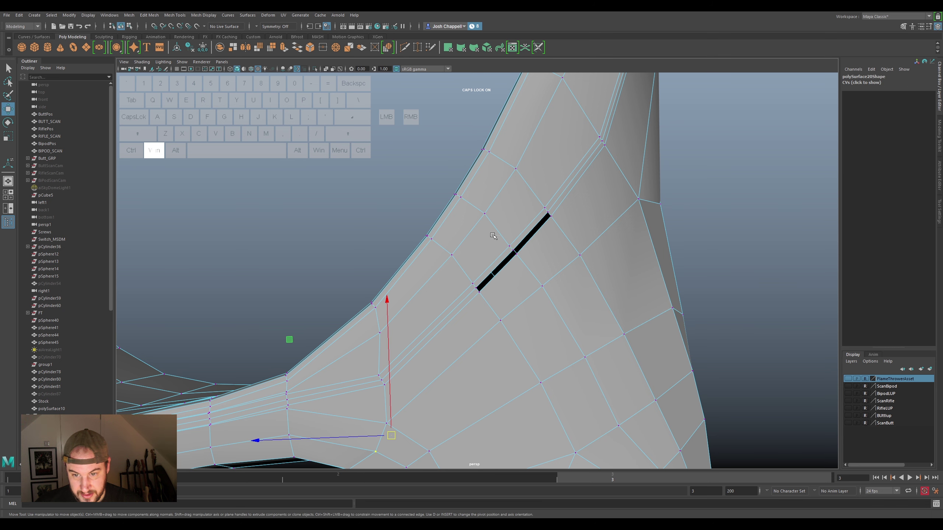
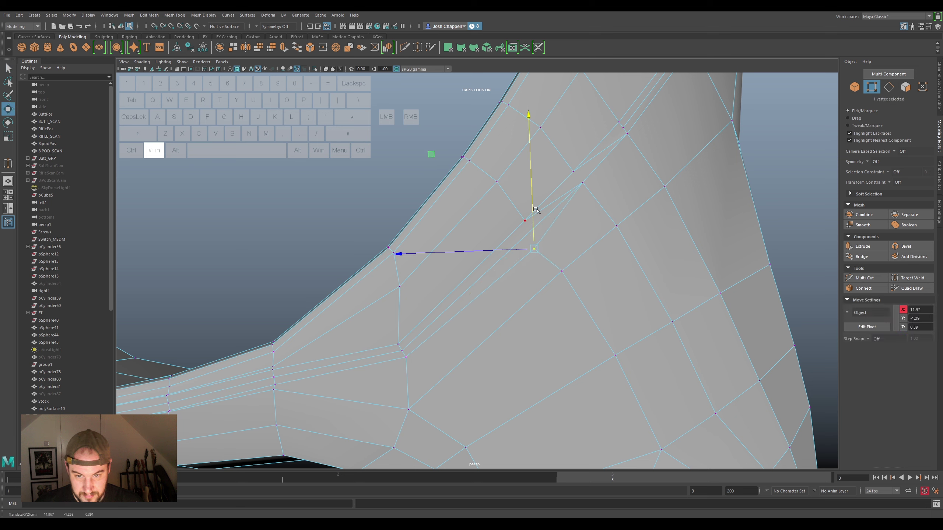
Nudge vertices beside the crease and at the arm top, then pick the sliver face
left_click(520, 221)
left_click_drag(526, 210, 545, 180)
left_click(575, 166)
left_click_drag(574, 150, 577, 127)
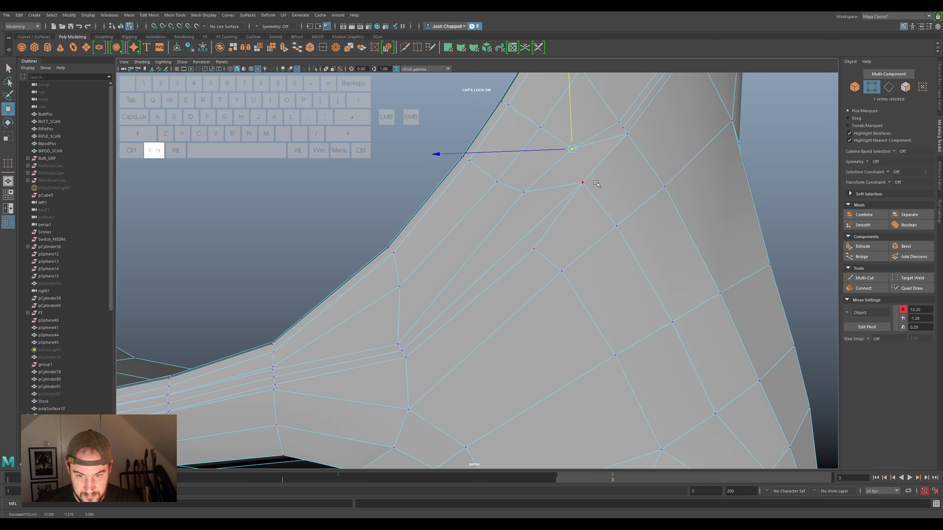
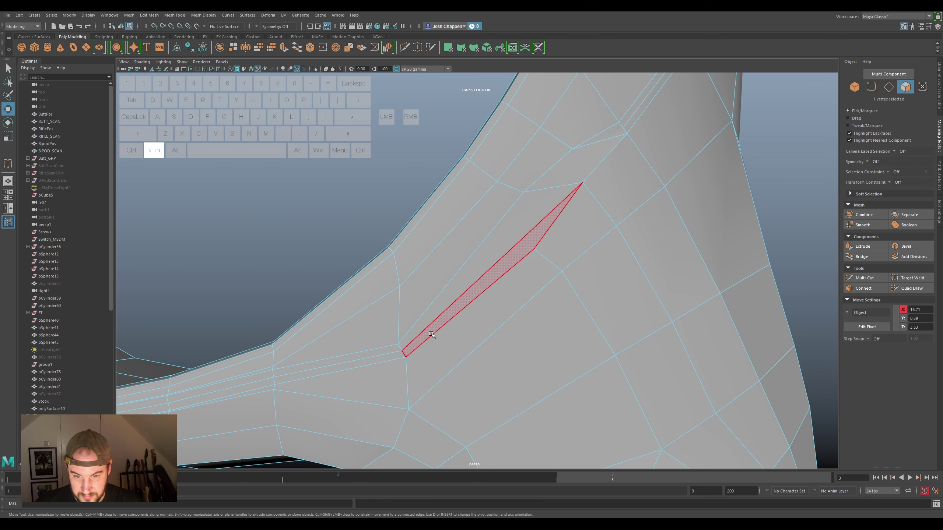
left_click(435, 331)
Undo the stretched edits step by step until the sliver face at the junction is gone
key("ctrl+super+z")
key("ctrl+super+z")
key("ctrl+super+z")
key("ctrl+super+z")
key("ctrl+super+z")
key("ctrl+super+z")
key("ctrl+super+z")
key("ctrl+super+z")
key("ctrl+super+z")
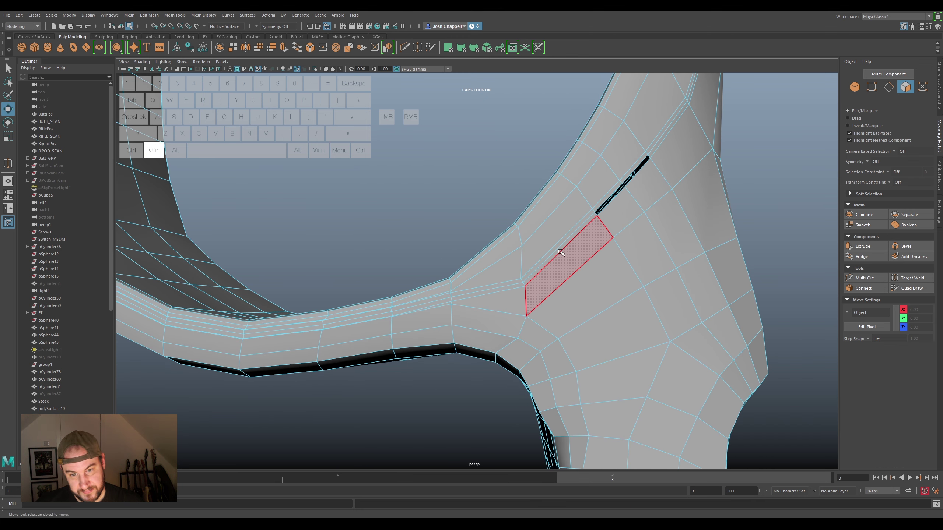
Shift-select the strip of thin faces from the arm junction around the yoke's inner rim
left_click(561, 250)
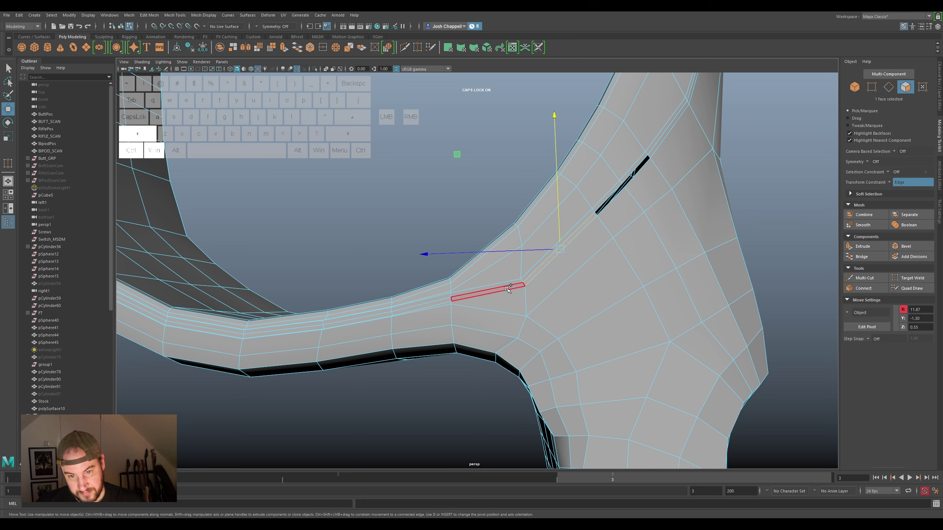
left_click(510, 288)
left_click(447, 299)
left_click(385, 315)
left_click(319, 326)
left_click(233, 332)
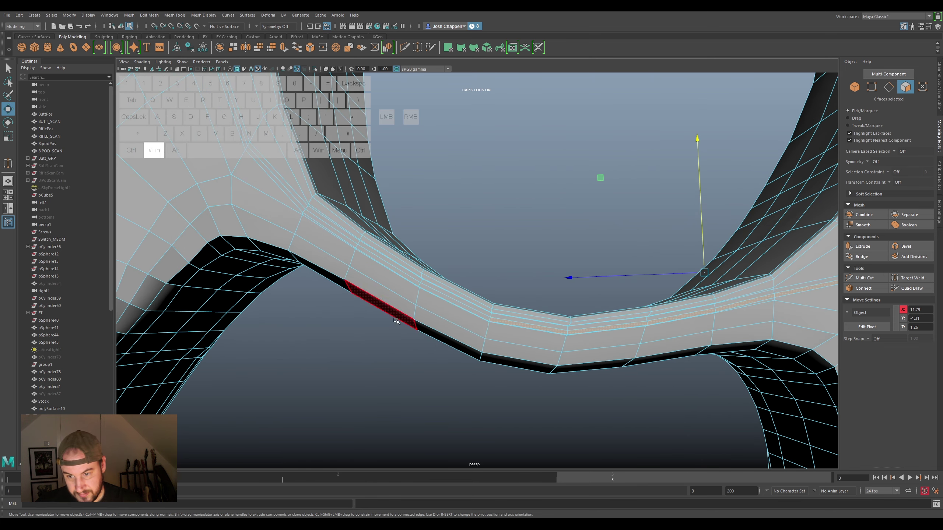
left_click(467, 308)
left_click(414, 278)
left_click(355, 242)
left_click(305, 206)
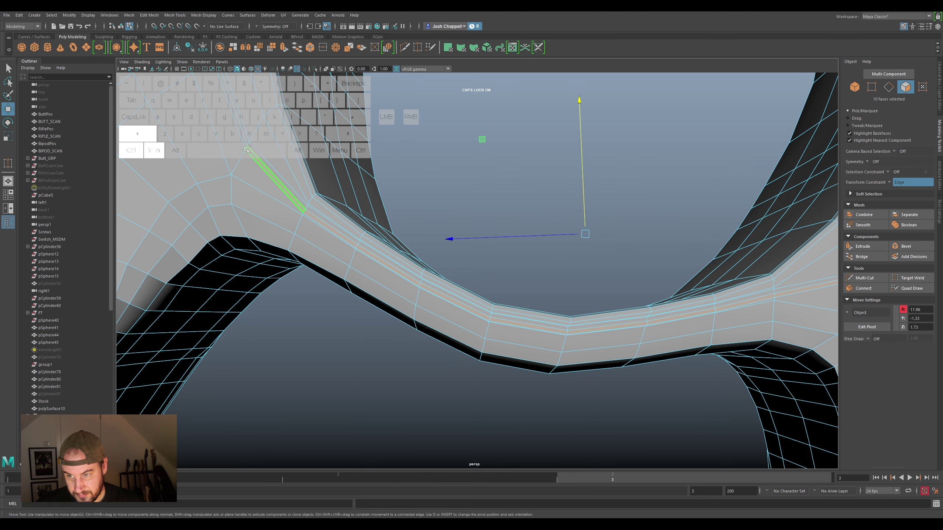
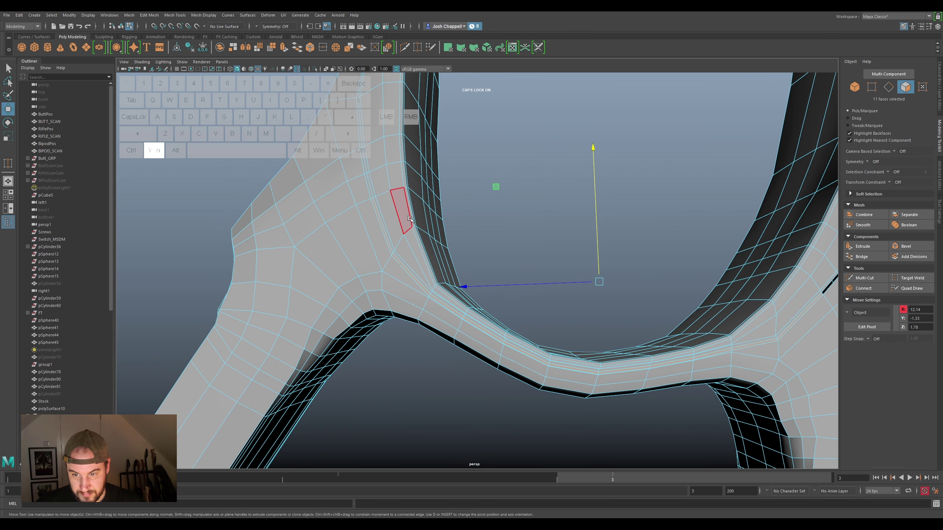
left_click(372, 187)
left_click(367, 170)
key("ctrl+super+z")
left_click(368, 169)
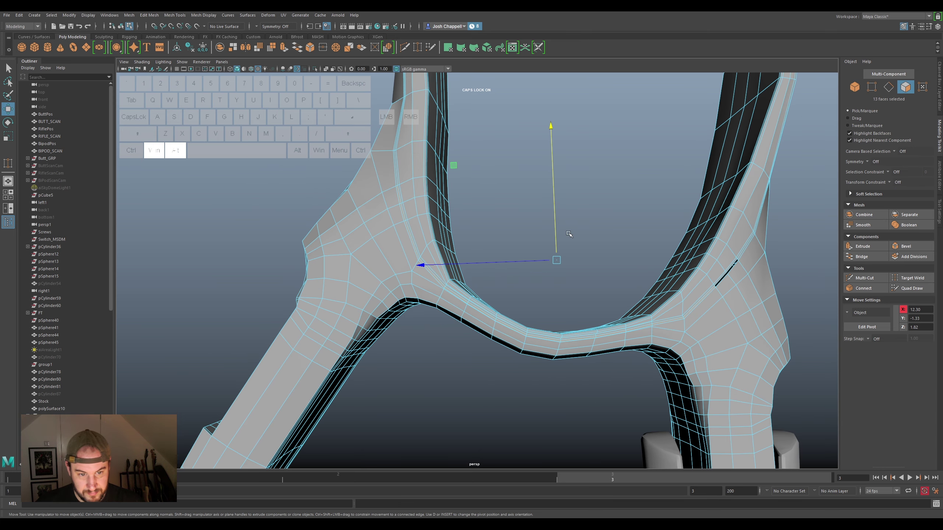
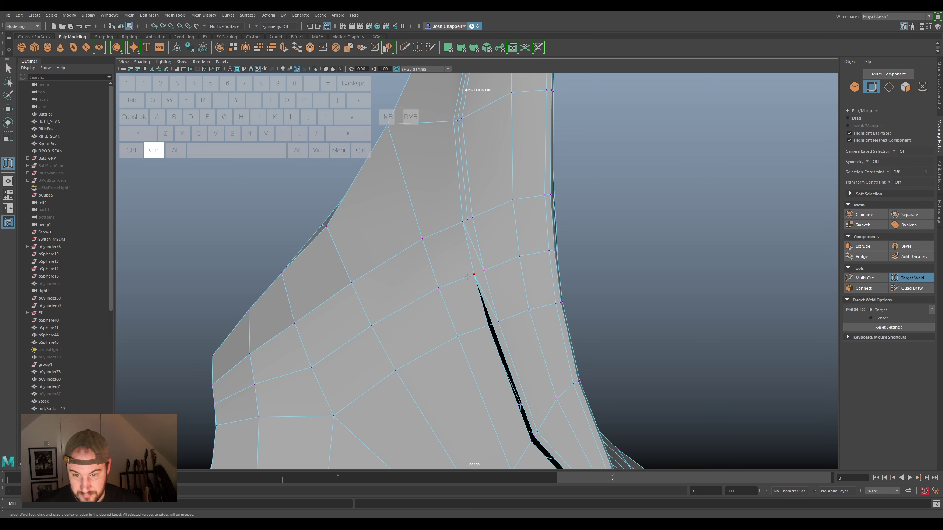
Bring up the hotbox to reach Target Weld for merging the seam vertices
key("super+space")
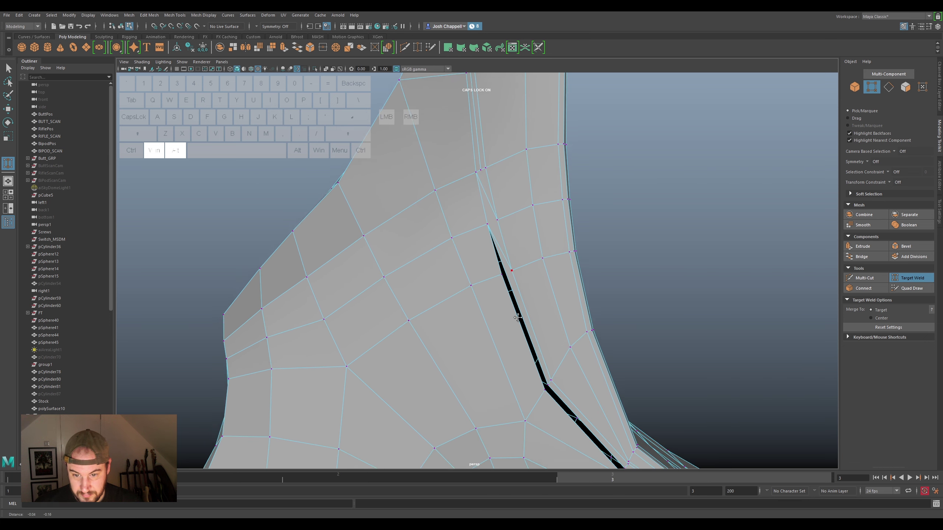
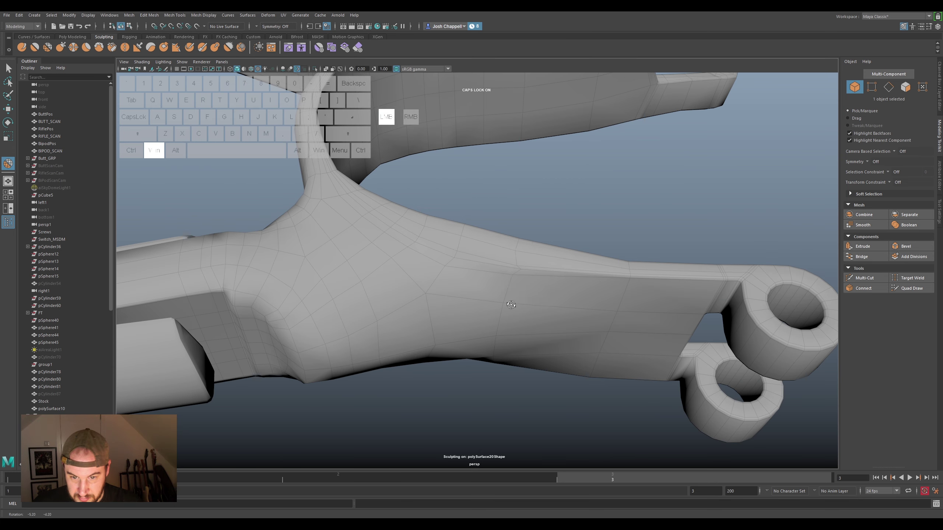
Undo the last four SculptMesh relax strokes on the yoke surface
key("ctrl+super+z")
key("ctrl+super+z")
key("ctrl+super+z")
key("ctrl+super+z")
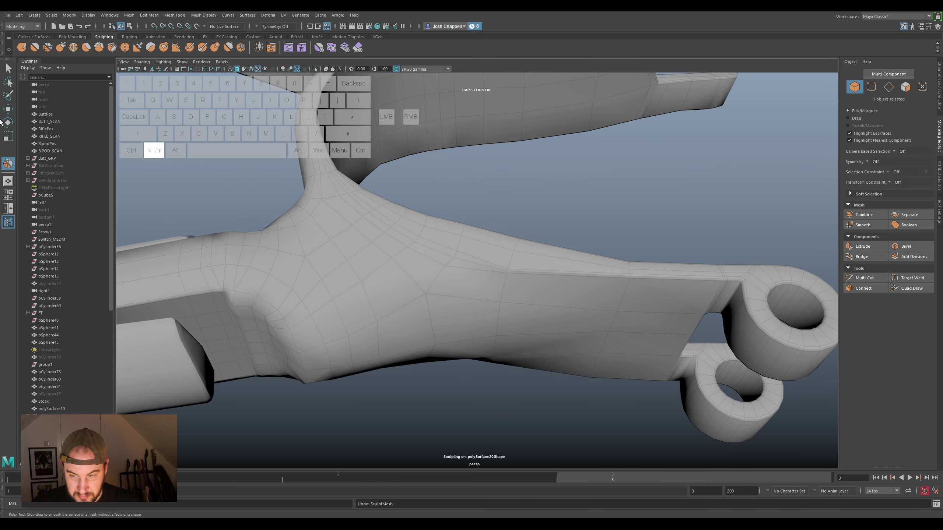
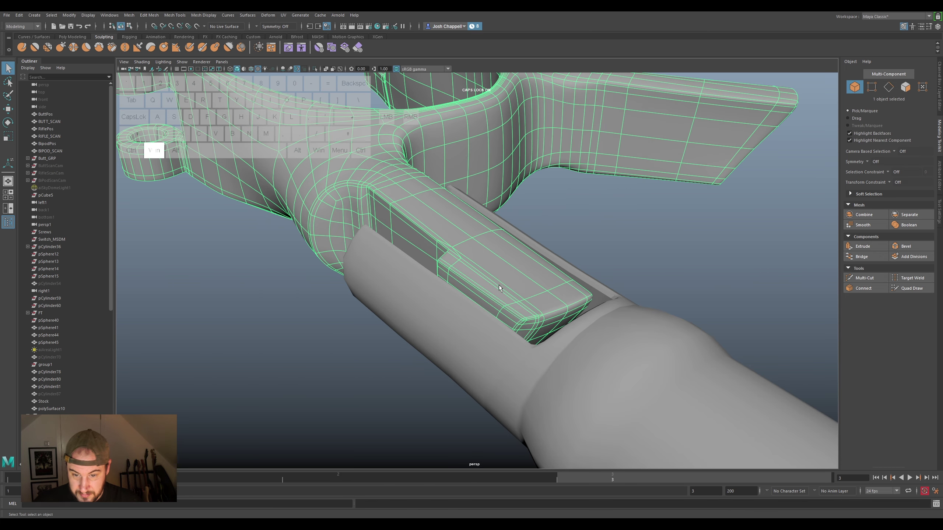
Switch the display mode and bring up the hotbox to start cutting the arm's edge loop
key("super+1")
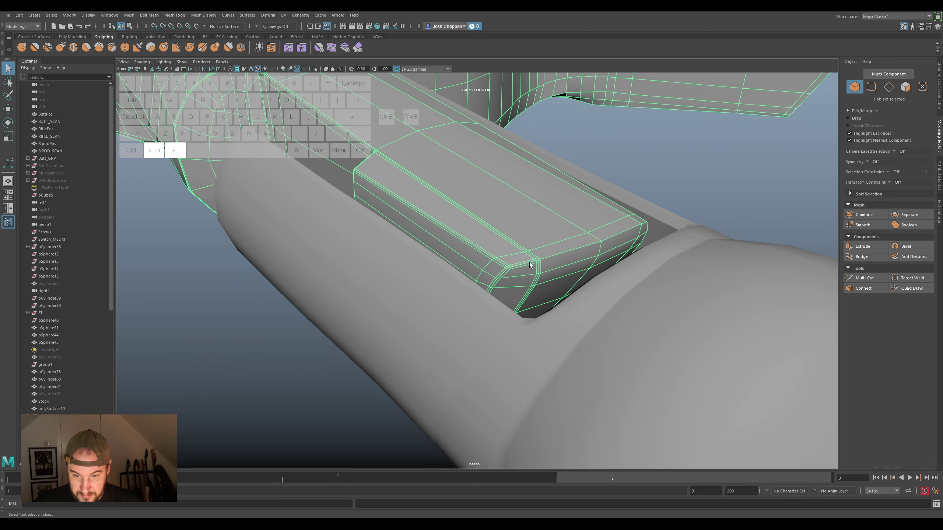
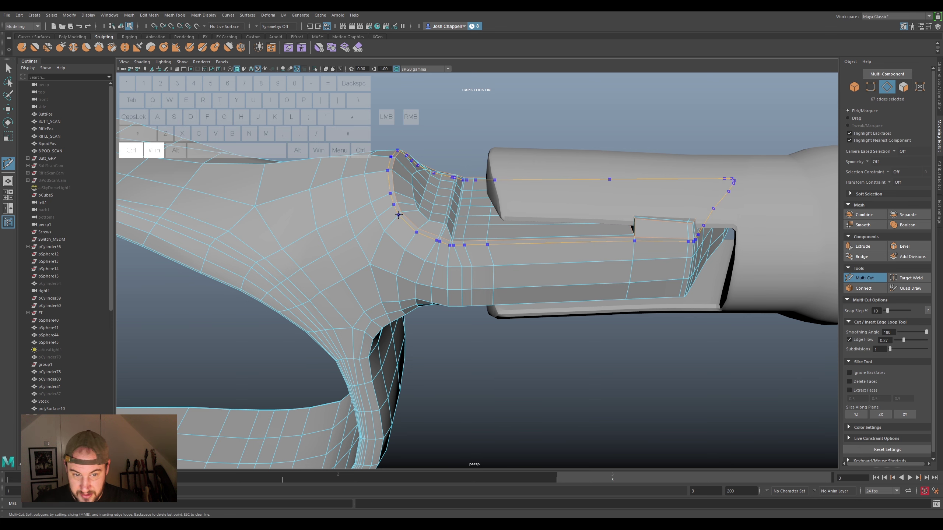
key("super+space")
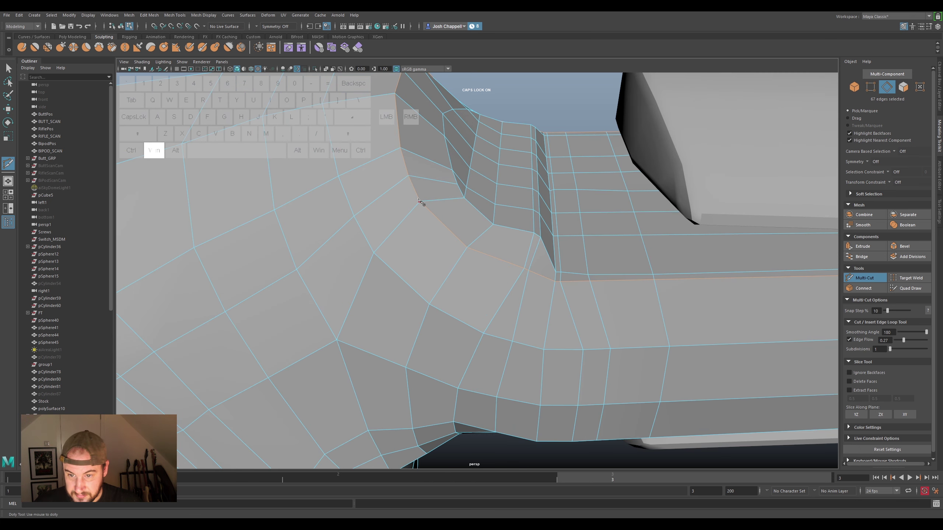
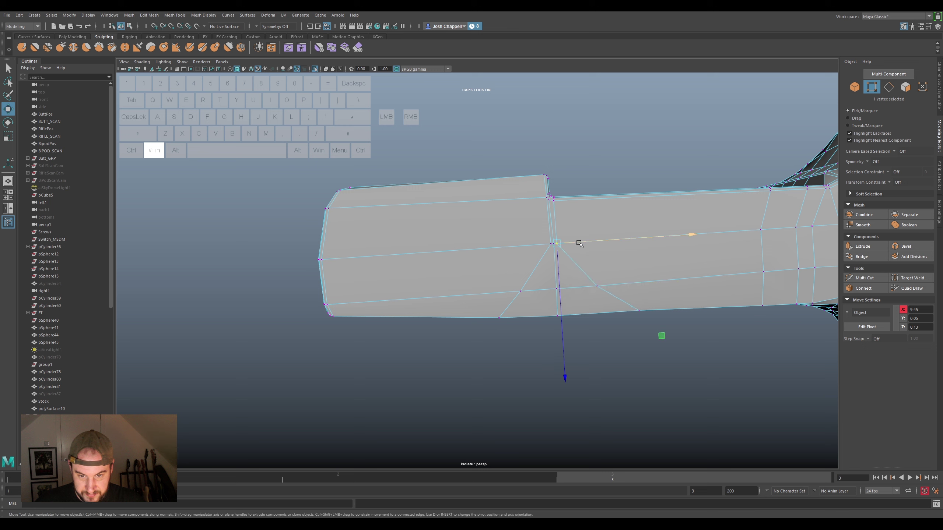
Drag vertices along the new loop at the arm end to fit the arm's shape
left_click_drag(583, 241, 587, 244)
left_click(595, 279)
left_click(625, 285)
left_click_drag(537, 242, 560, 244)
left_click_drag(567, 240, 550, 242)
left_click(531, 285)
left_click(547, 288)
left_click_drag(622, 284, 454, 169)
Reposition the remaining vertices across the arm's flat end one by one
left_click(491, 247)
left_click_drag(480, 241, 504, 240)
left_click(497, 205)
left_click_drag(480, 191, 492, 216)
left_click(467, 239)
left_click_drag(436, 235, 382, 222)
left_click(457, 192)
left_click_drag(433, 185, 400, 184)
left_click_drag(486, 292, 488, 138)
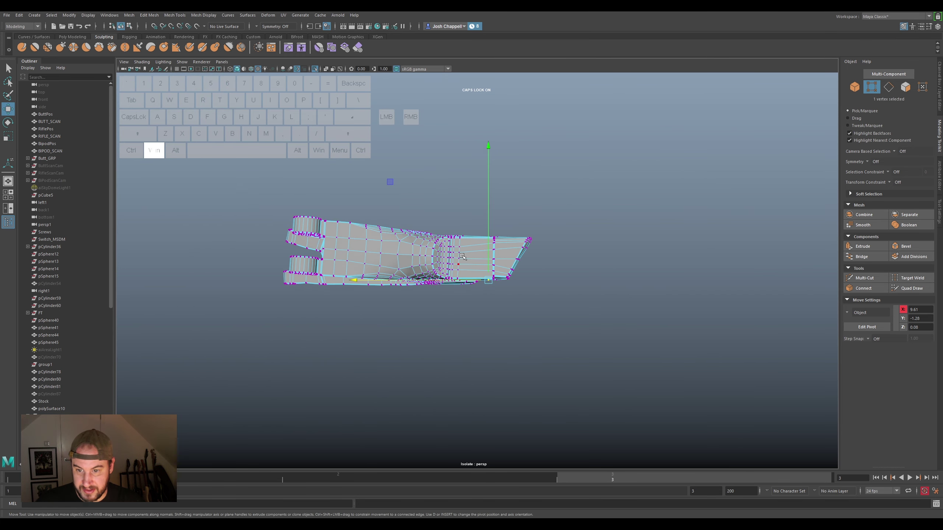
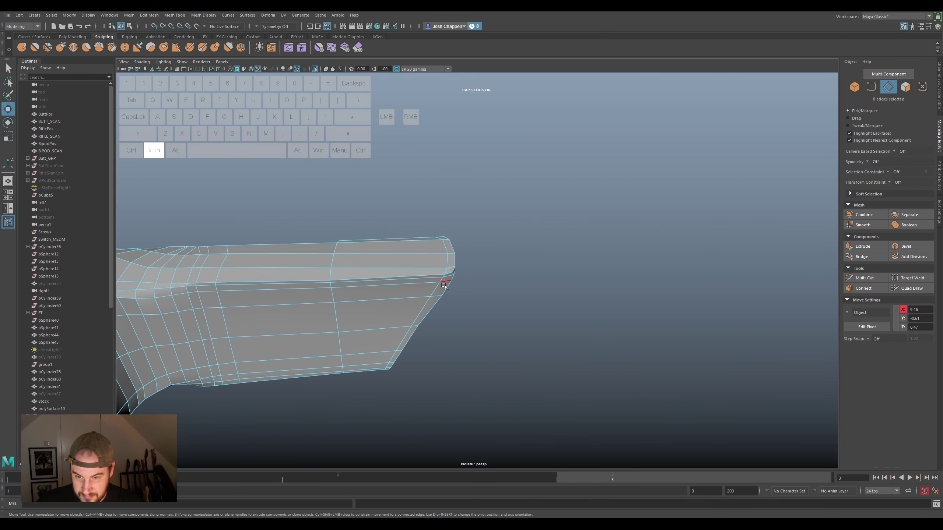
Frame the arm end, switch to edge mode and trial-pick edges along its top, undoing the picks
double_click(439, 289)
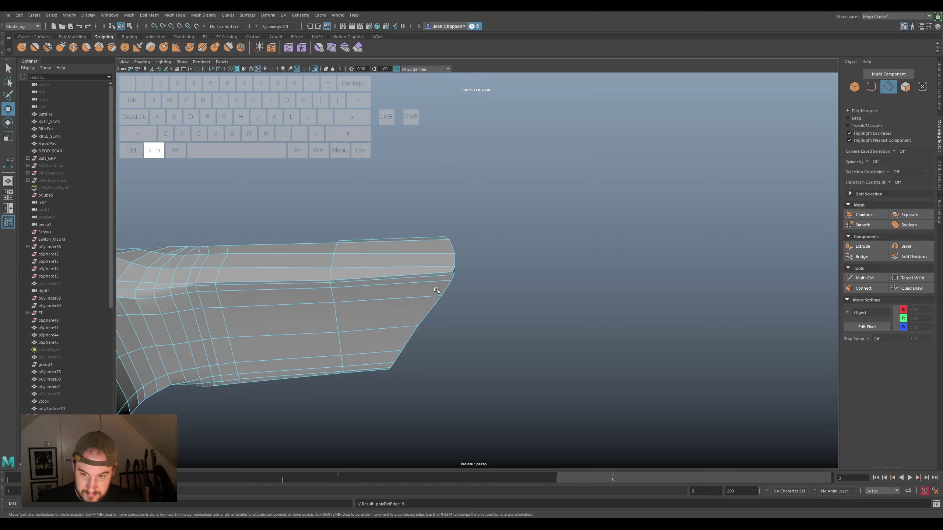
left_click_drag(448, 283, 373, 268)
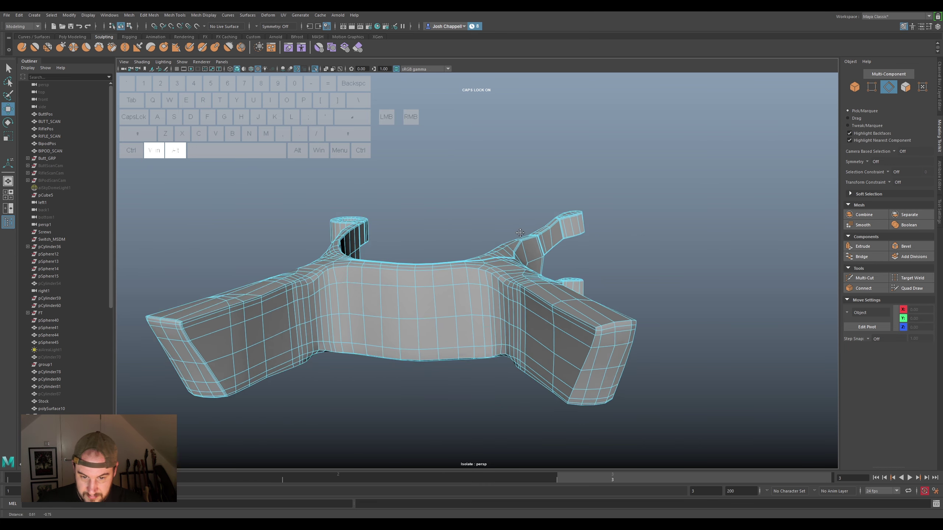
left_click_drag(555, 252, 457, 249)
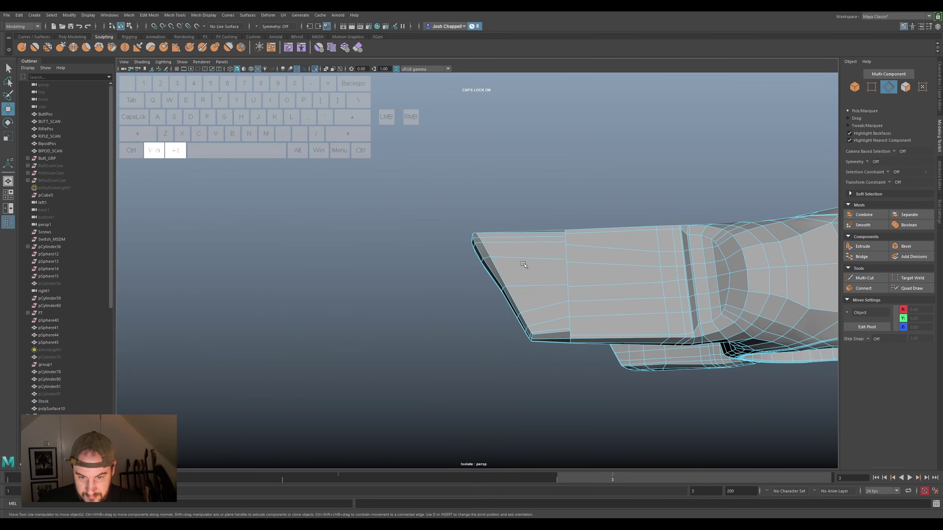
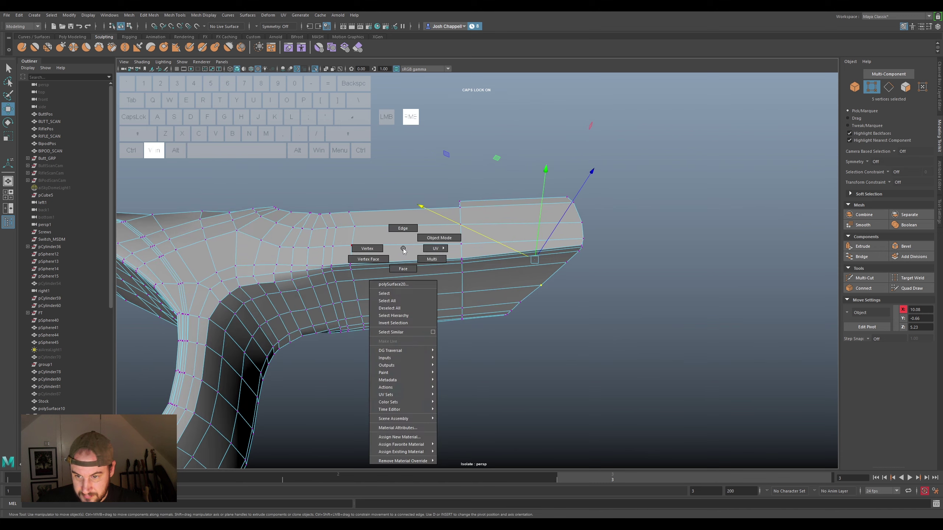
left_click_drag(418, 182, 418, 222)
left_click(413, 217)
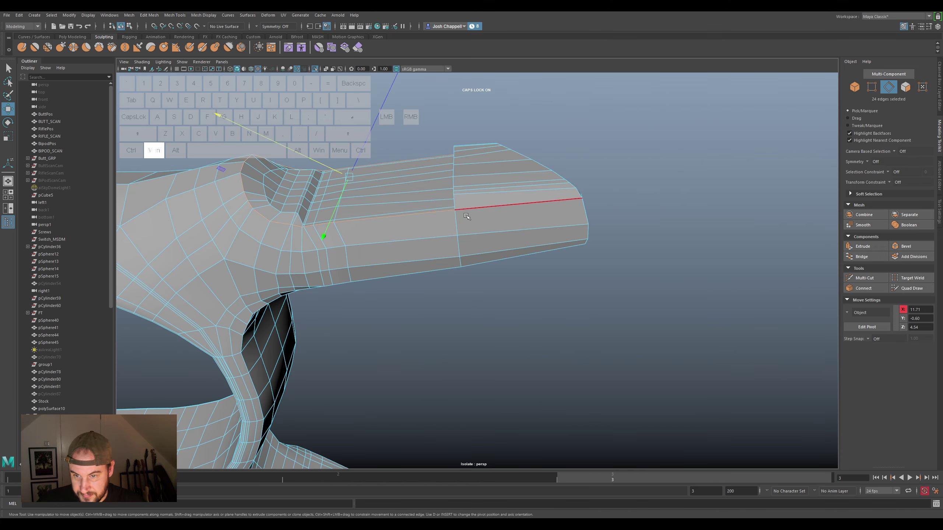
left_click(468, 207)
left_click(477, 259)
left_click(478, 224)
key("ctrl+super+z")
key("ctrl+super+z")
Select whole edge loops around the arm end and slide them along the arm
double_click(491, 213)
left_click_drag(507, 255, 516, 271)
left_click(502, 261)
double_click(497, 252)
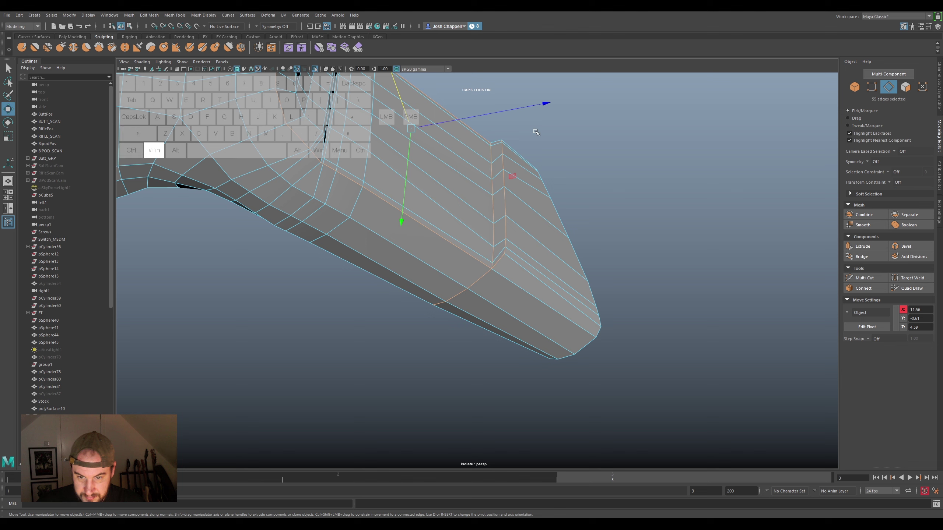
left_click(532, 271)
left_click_drag(625, 282, 513, 283)
left_click(483, 210)
left_click(436, 197)
left_click_drag(531, 183, 481, 216)
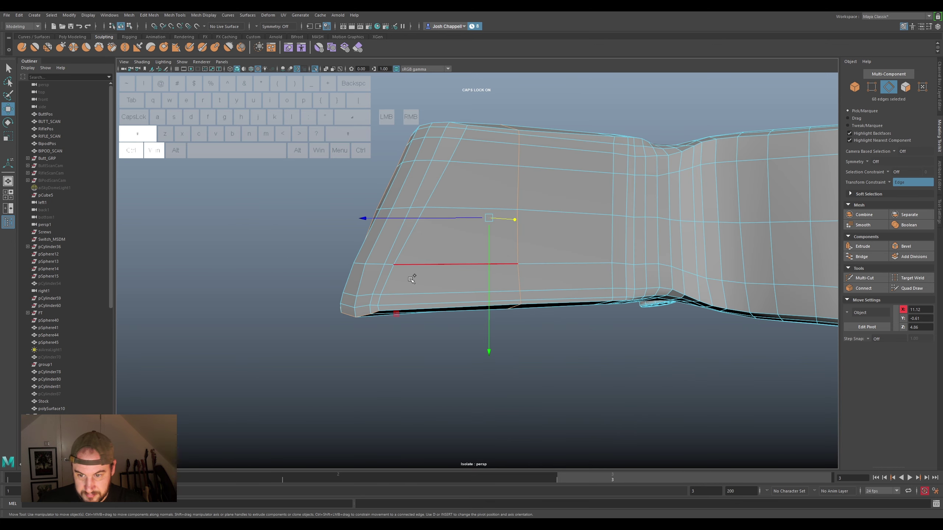
Reposition another loop toward the scan and shift the corner edge loop into place
left_click(385, 283)
left_click_drag(385, 284, 422, 267)
left_click_drag(479, 146, 500, 179)
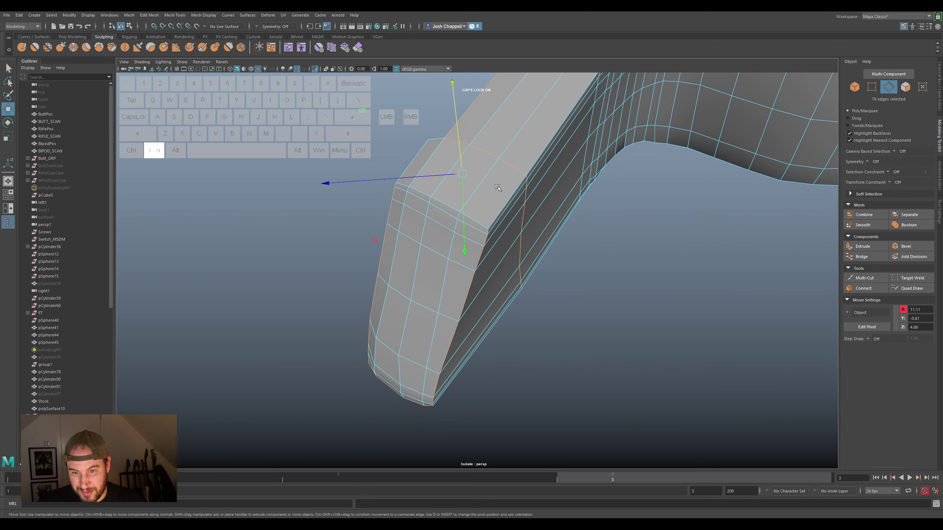
left_click(479, 221)
left_click_drag(583, 215, 704, 194)
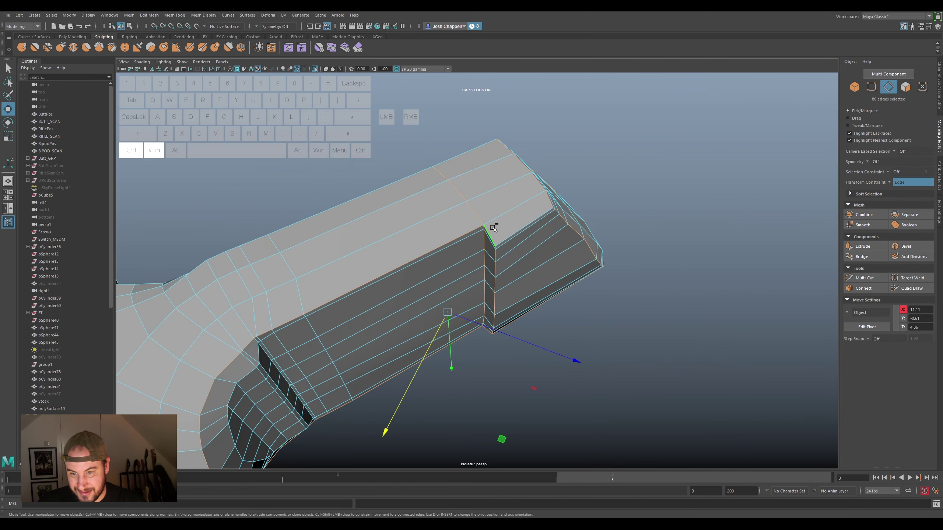
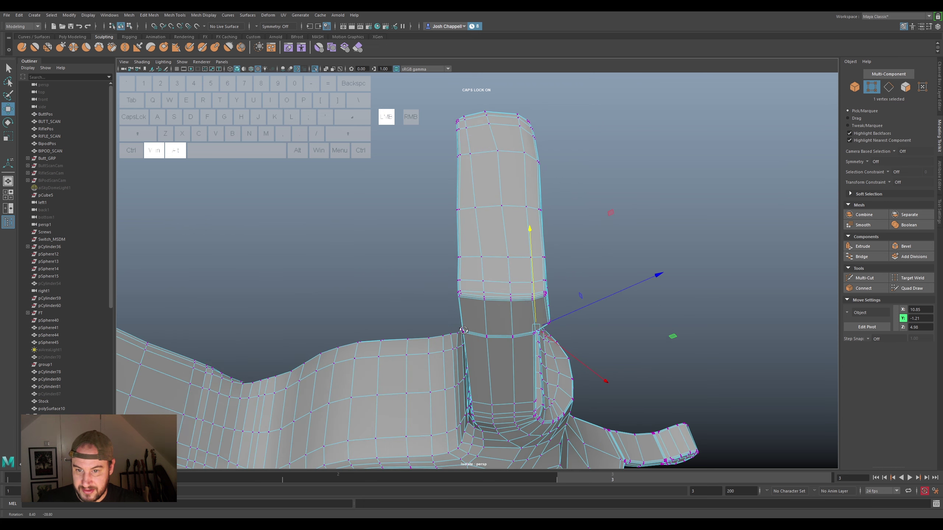
Move the vertices where the arm rises into the yoke onto the scan surface
left_click(449, 245)
left_click_drag(495, 272, 483, 267)
left_click_drag(437, 259, 446, 256)
left_click_drag(446, 246, 463, 255)
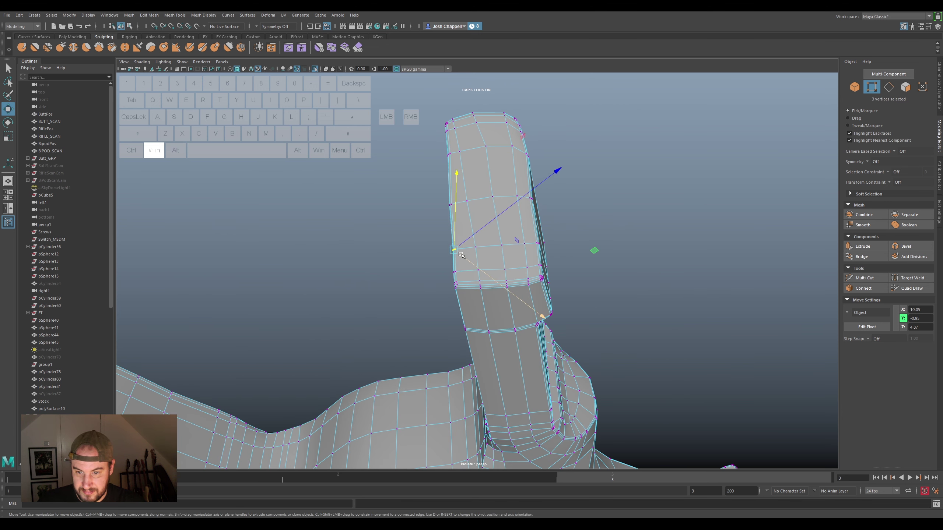
left_click(470, 240)
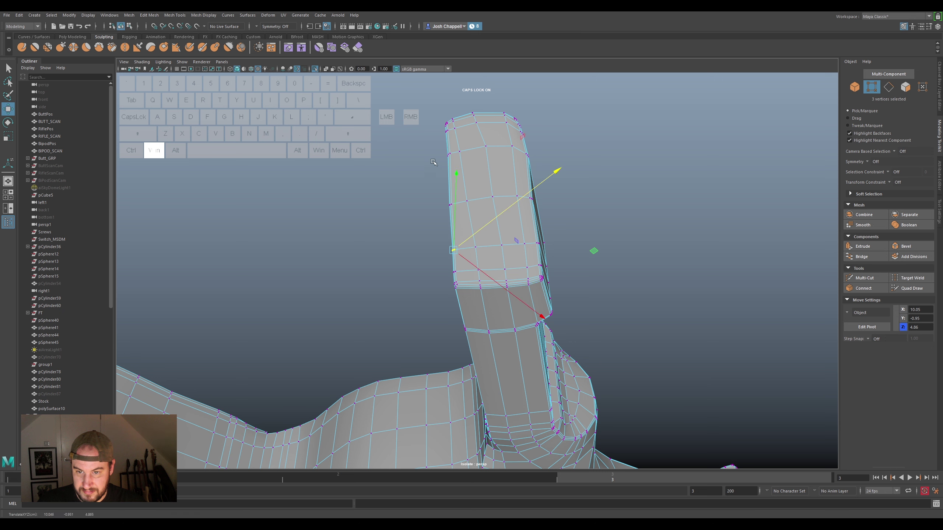
left_click_drag(439, 156, 457, 149)
left_click(464, 146)
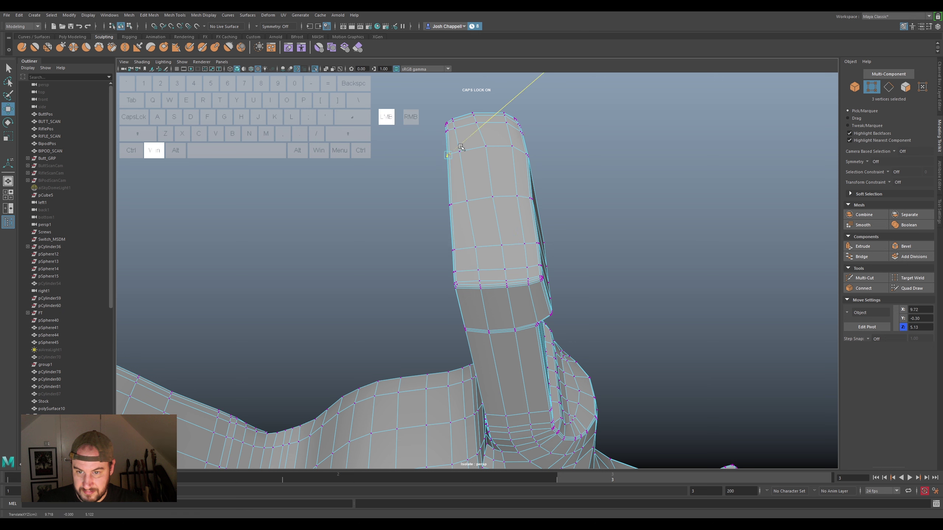
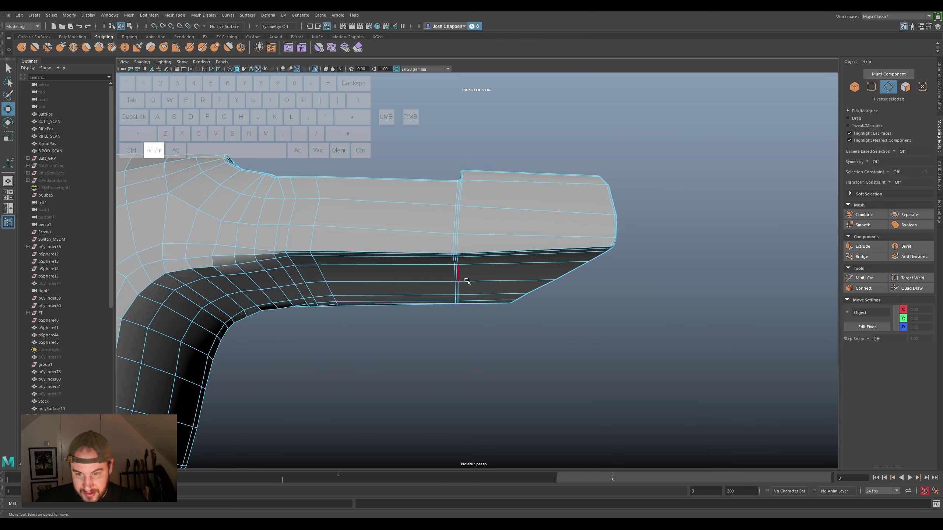
Select the vertical edge run across the flat arm face and slide it into line
left_click(457, 257)
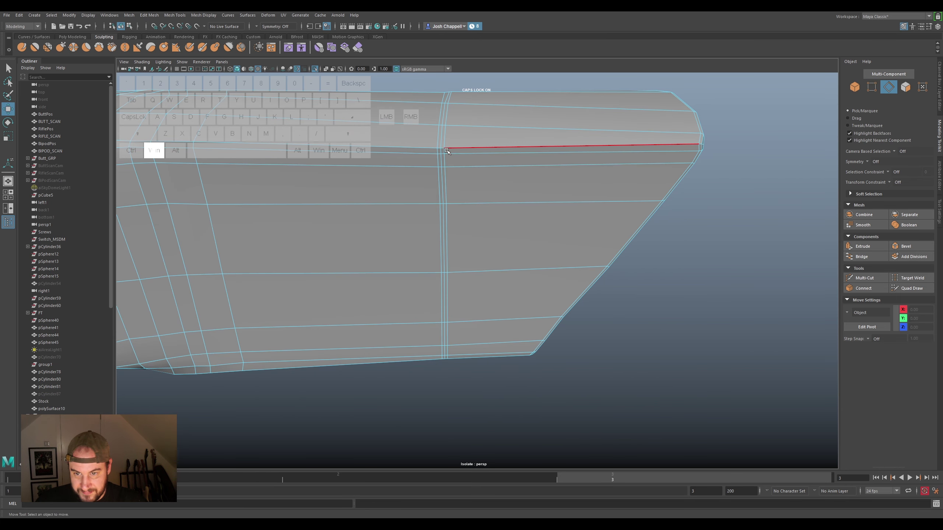
left_click(447, 149)
left_click(449, 162)
left_click_drag(453, 180, 455, 183)
left_click(451, 228)
left_click(451, 289)
left_click(450, 336)
left_click(451, 350)
left_click(450, 357)
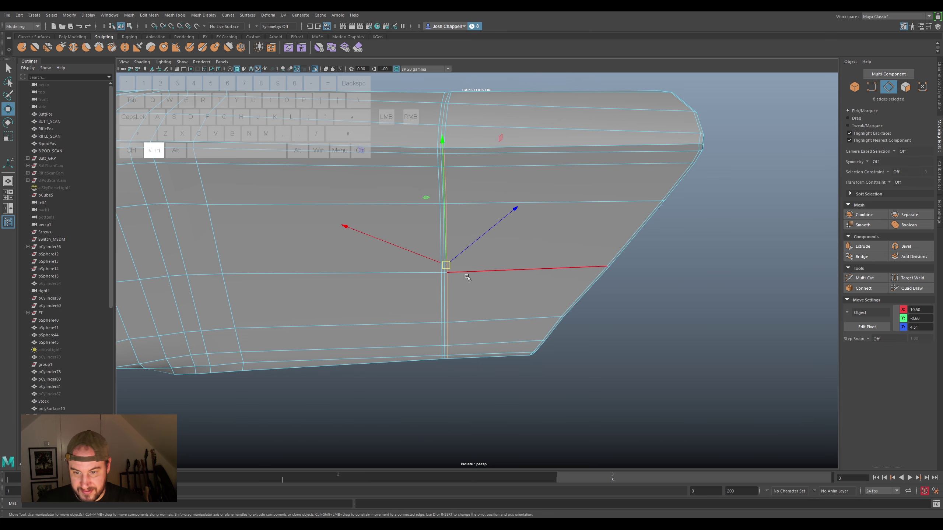
left_click_drag(465, 274, 477, 292)
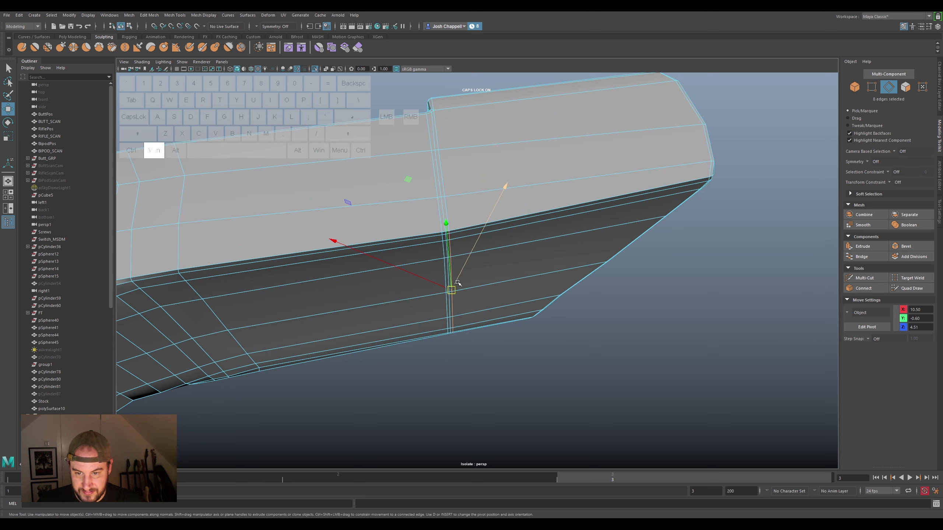
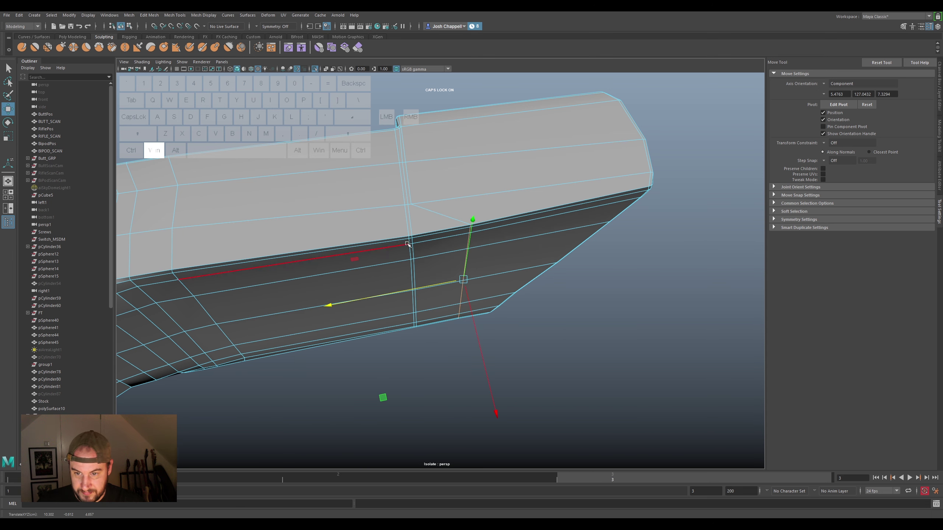
Check edges on the top border, clear the selection and return to the plain Select tool
left_click(402, 276)
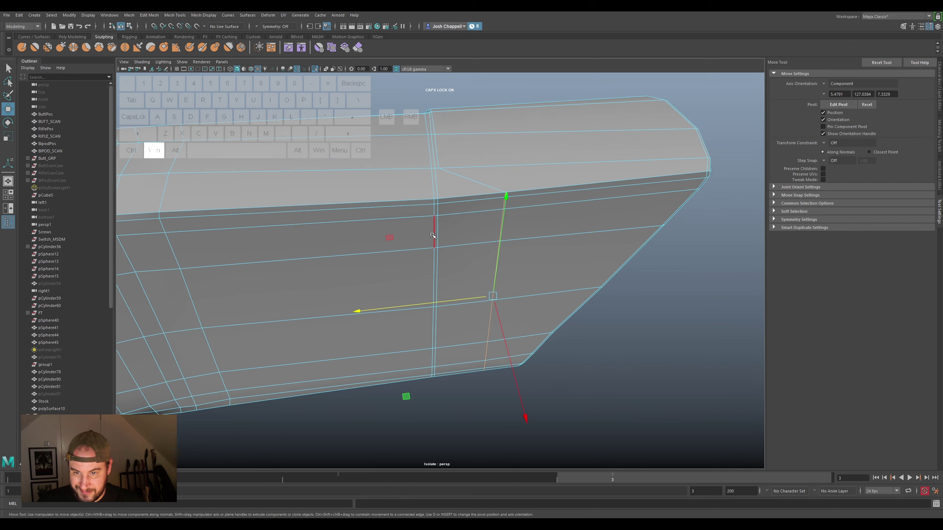
left_click(434, 201)
left_click(432, 211)
key("super+q")
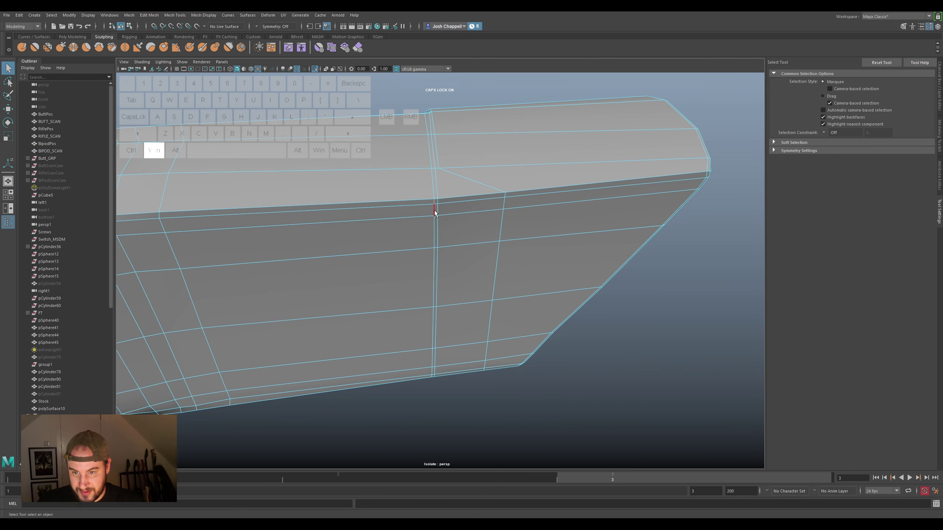
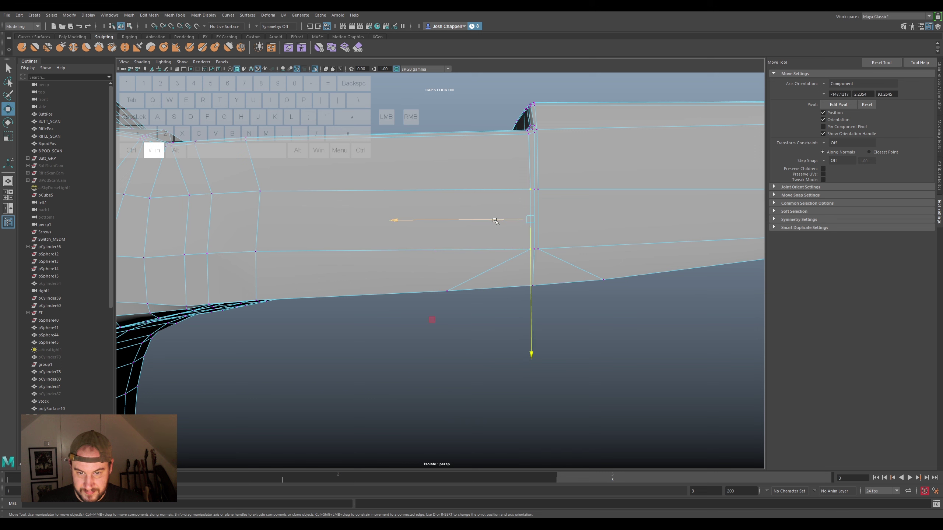
Slide the vertices where edges converge and along the arm side onto the scan
left_click_drag(492, 221, 450, 223)
left_click(479, 246)
left_click_drag(463, 247, 445, 247)
left_click(552, 246)
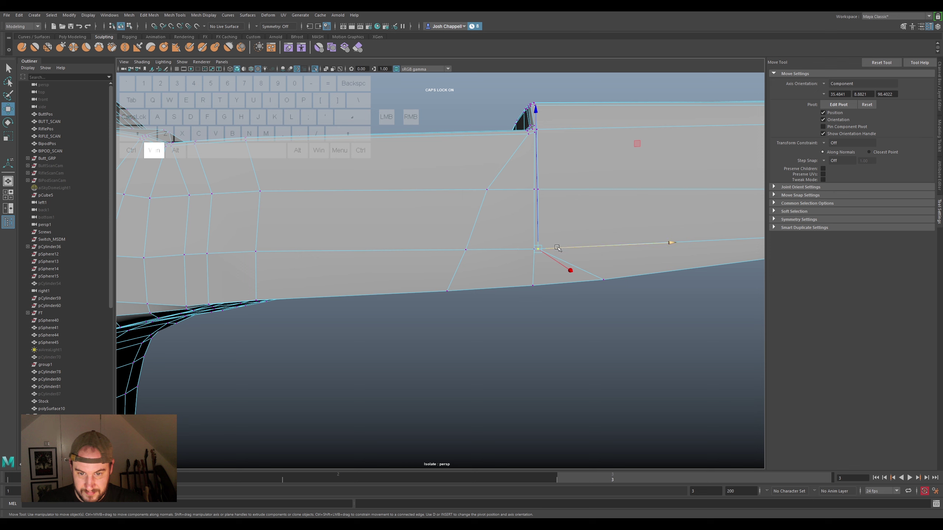
left_click_drag(571, 245, 607, 243)
left_click(557, 188)
left_click_drag(567, 189, 596, 213)
left_click(600, 250)
left_click(618, 244)
Even out the side-face vertices lower on the arm, undoing one misplaced move
left_click_drag(572, 330, 542, 255)
left_click(508, 294)
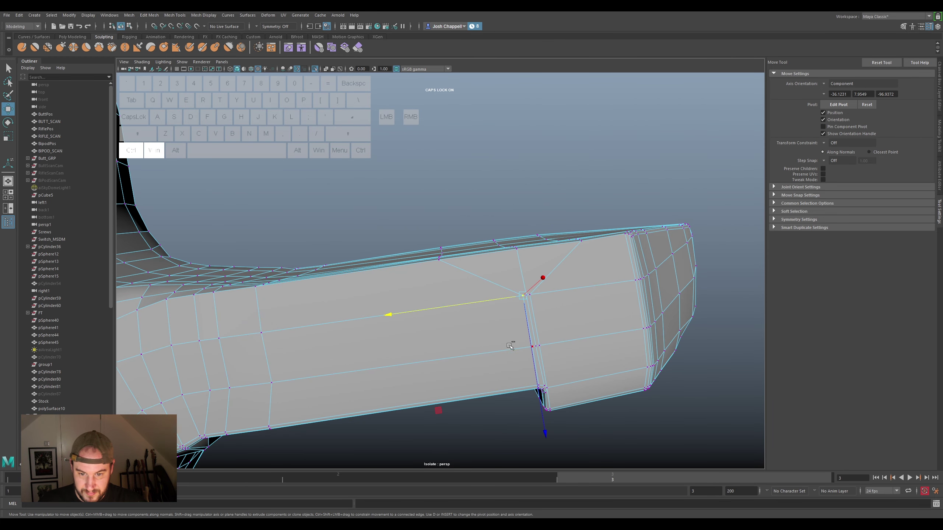
left_click(512, 347)
left_click_drag(486, 324, 433, 331)
left_click(467, 355)
left_click(457, 351)
key("ctrl+super+z")
left_click_drag(461, 356, 495, 353)
left_click(547, 290)
left_click_drag(553, 292, 586, 305)
Move the vertices near the arm end into place and return to whole-object mode
left_click(555, 344)
left_click_drag(576, 341, 604, 342)
left_click_drag(551, 286, 536, 303)
left_click(517, 304)
left_click(522, 305)
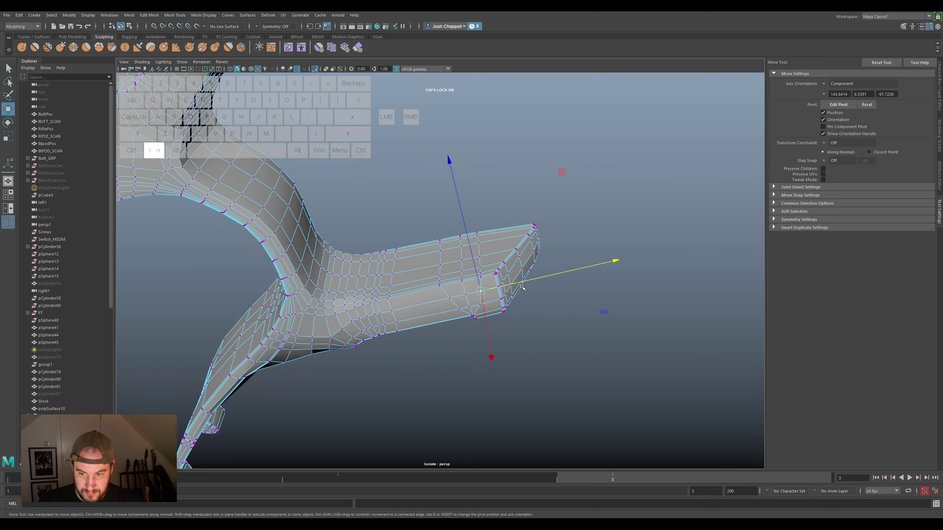
left_click_drag(513, 251, 448, 272)
right_click(459, 238)
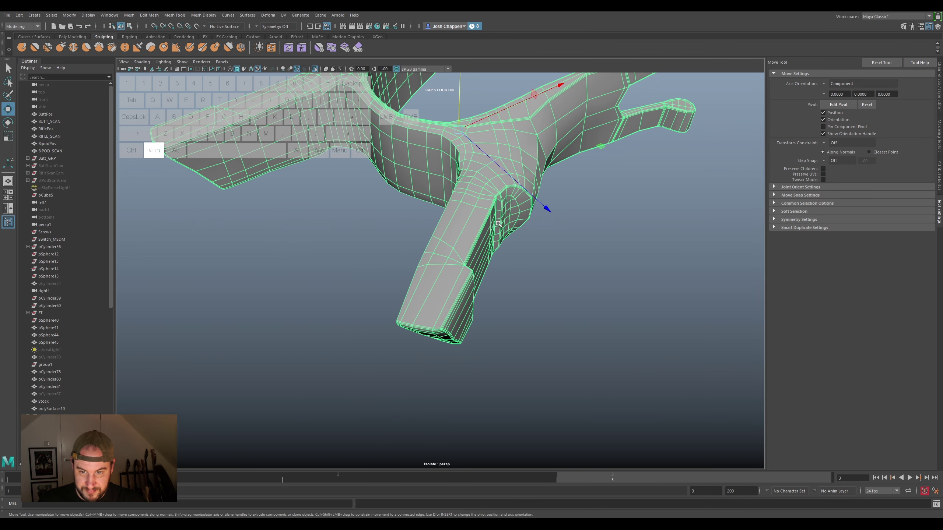
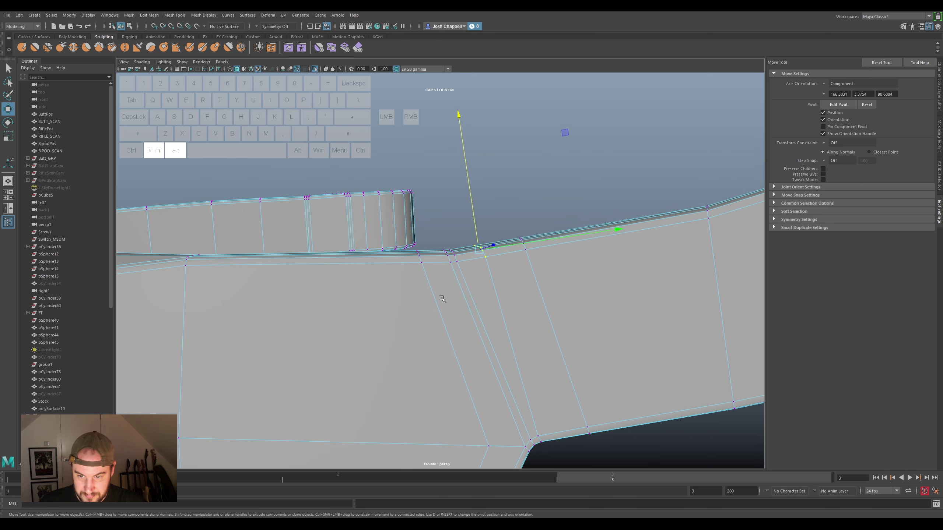
Slide individual vertices along the arm's thin top rim so they line up with their neighbours
left_click(432, 251)
left_click_drag(423, 238, 391, 282)
left_click_drag(394, 254, 366, 253)
left_click_drag(448, 261, 445, 263)
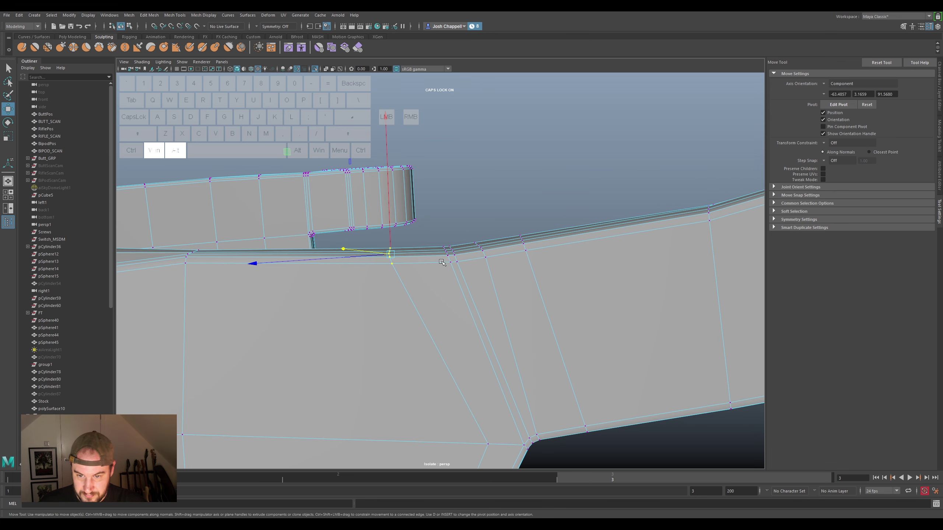
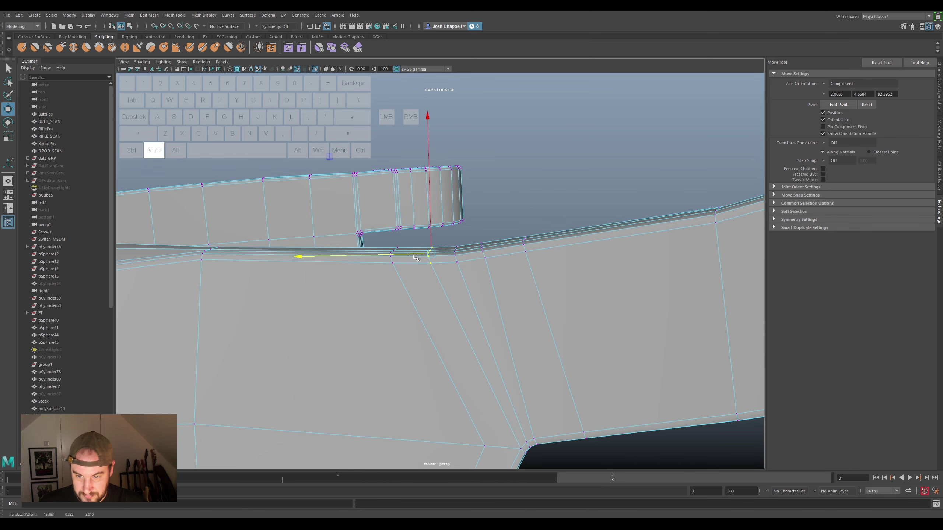
left_click_drag(469, 279, 472, 275)
left_click_drag(458, 247, 445, 268)
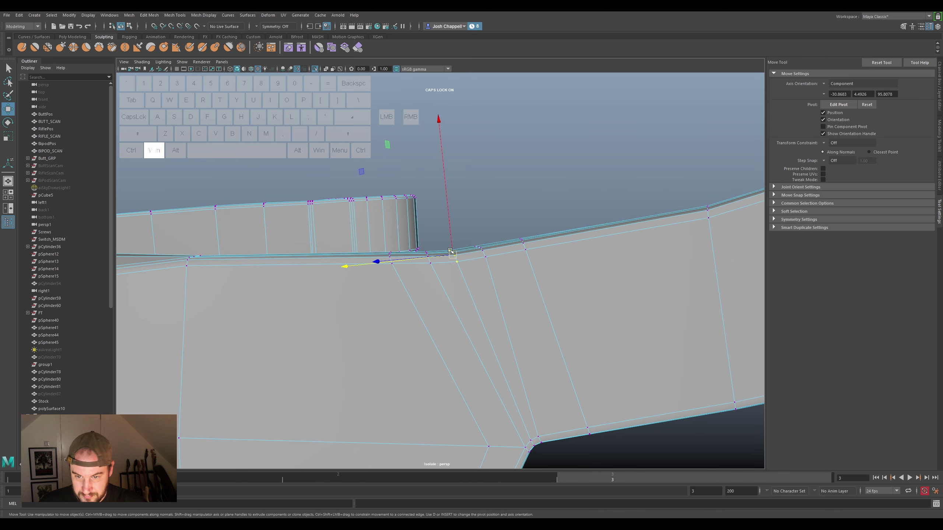
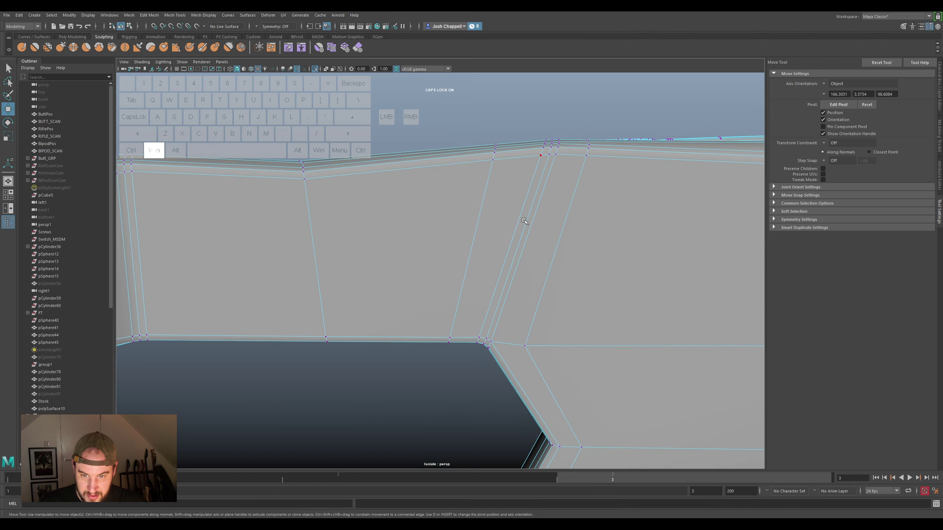
Reposition vertices along the arm's top edge and bend to straighten the edge loop
left_click_drag(501, 179, 482, 202)
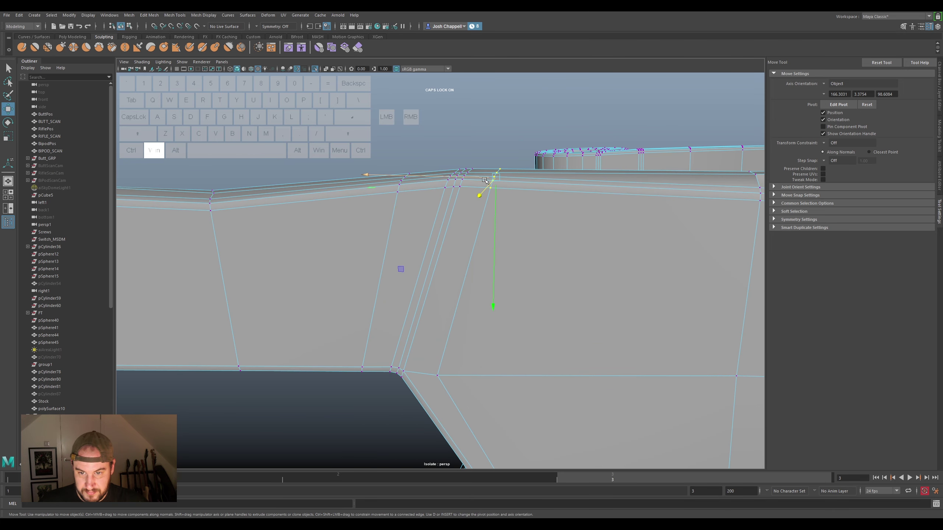
left_click_drag(486, 177, 536, 193)
left_click(570, 219)
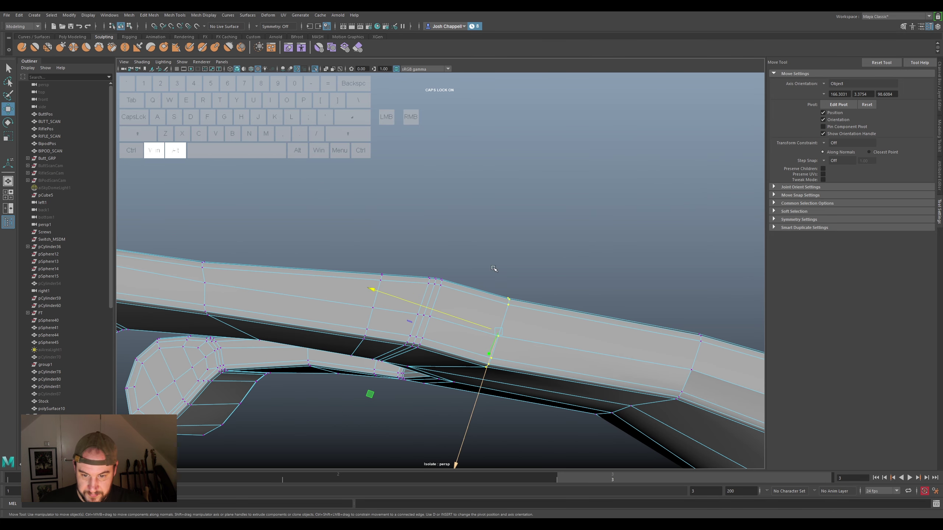
left_click_drag(485, 373, 490, 370)
left_click(464, 356)
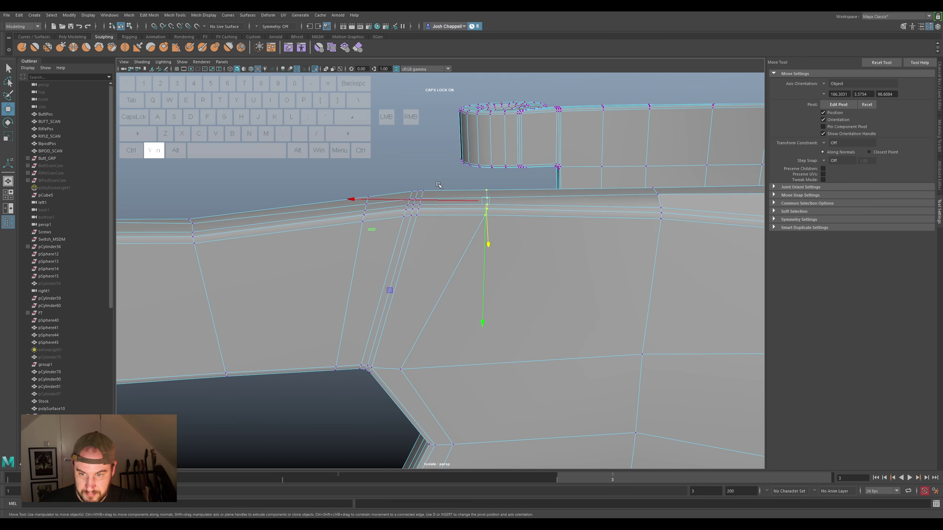
left_click_drag(438, 188, 424, 217)
Even the spacing of the next loop's vertices at the arm bend
left_click(432, 233)
left_click_drag(440, 209, 426, 221)
left_click_drag(449, 214, 444, 239)
left_click_drag(405, 308, 429, 317)
left_click(447, 363)
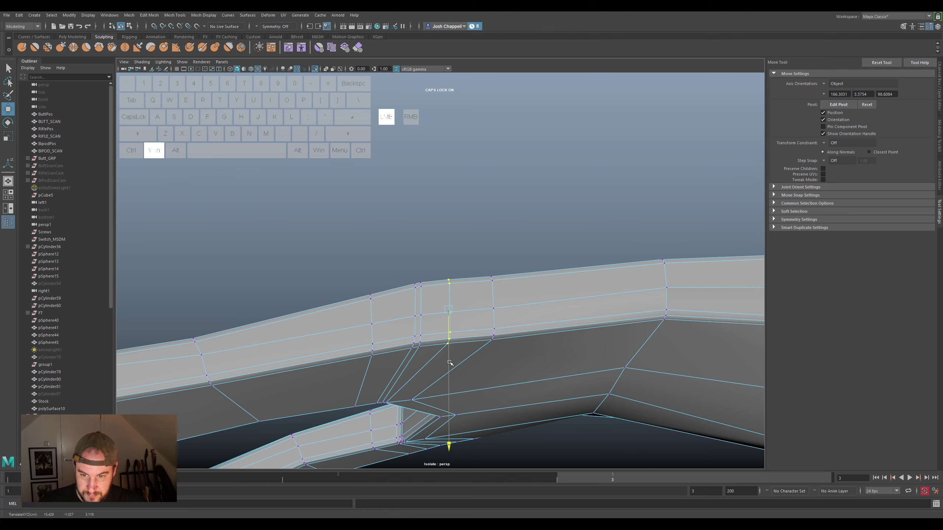
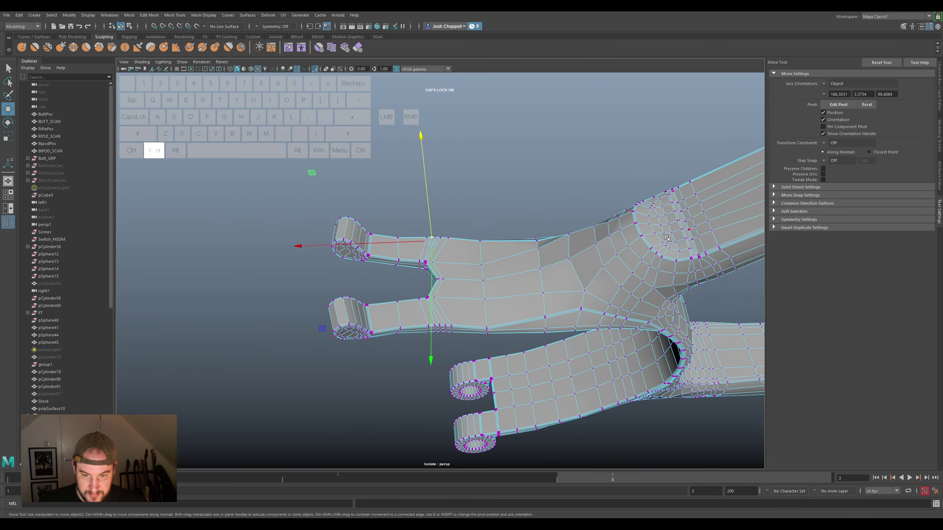
Frame the whole retopology mesh, return to Object Mode and clear the selection
key("super+3")
right_click(505, 255)
left_click(550, 186)
left_click(547, 210)
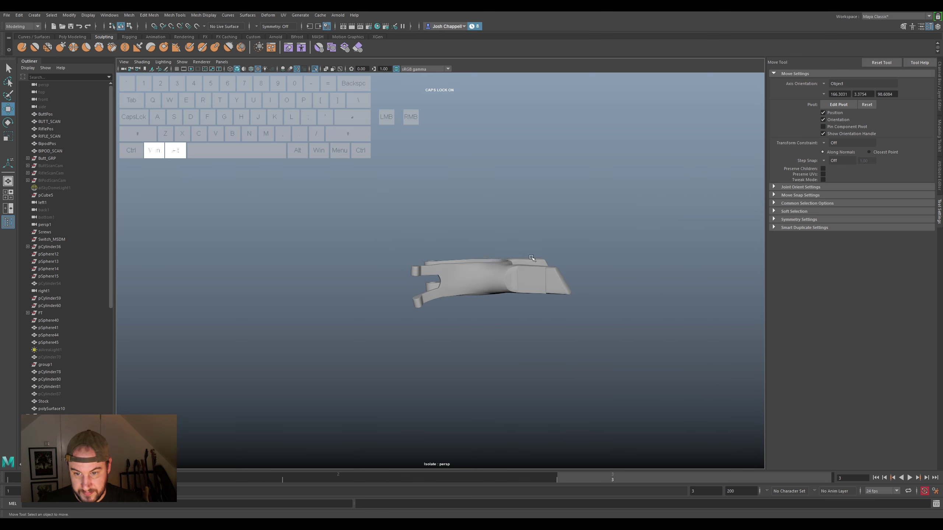
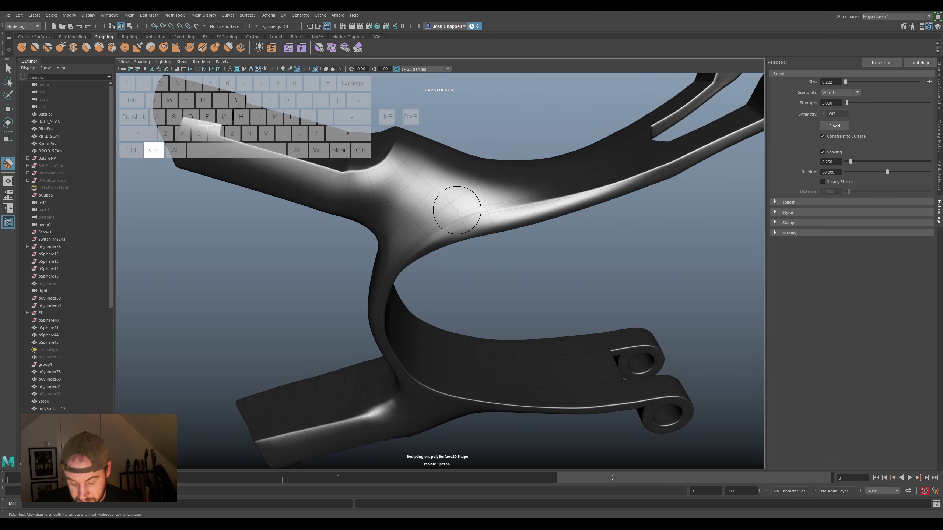
Switch off smooth mesh preview so the retopology mesh shows unsmoothed
key("super+1")
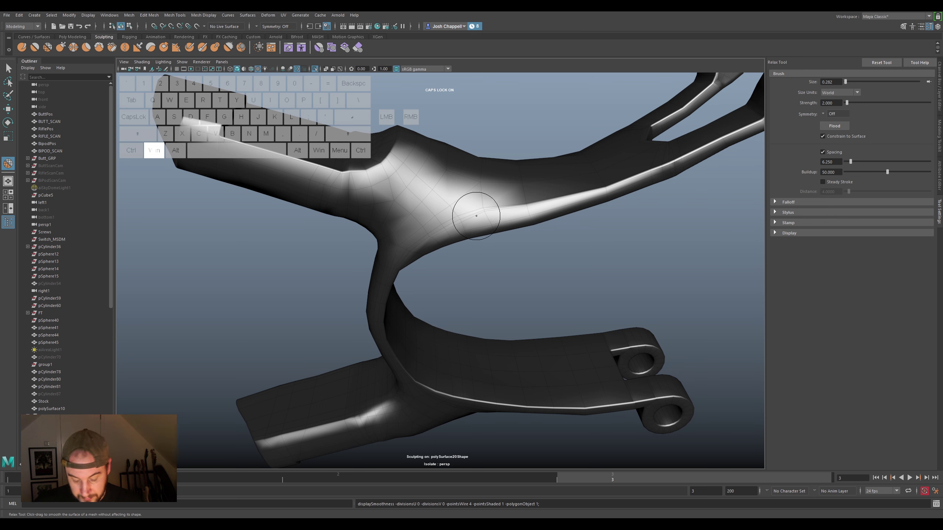
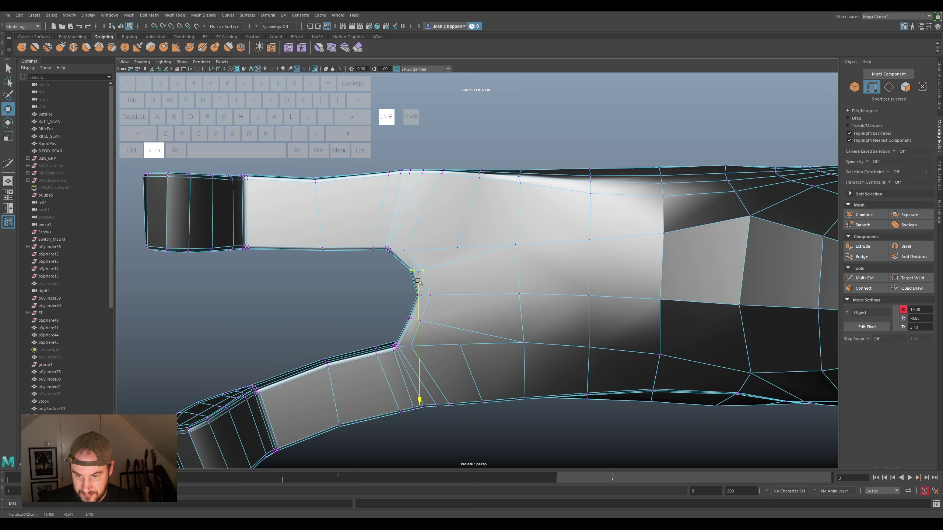
Move notch vertices outward to round the inner curve between the two prongs
left_click_drag(389, 271, 414, 285)
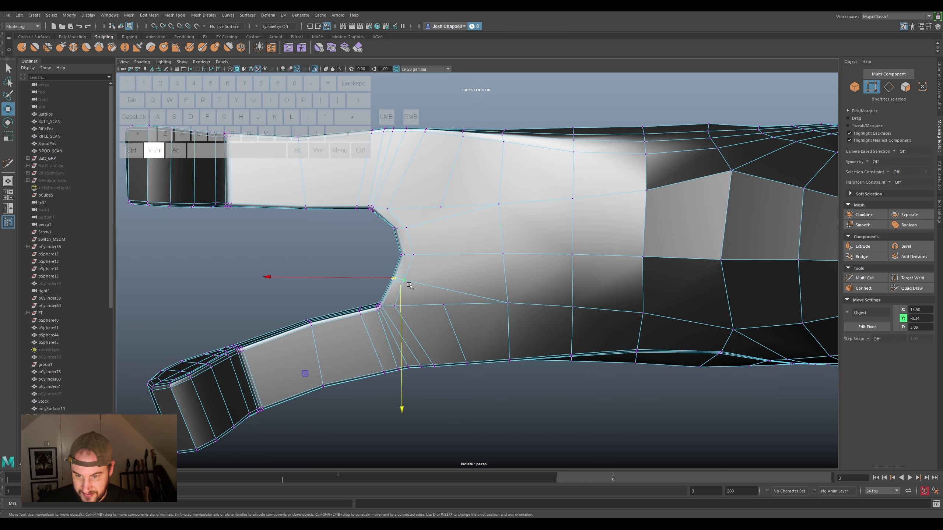
left_click(405, 289)
left_click(392, 279)
left_click_drag(421, 247, 386, 260)
left_click(391, 255)
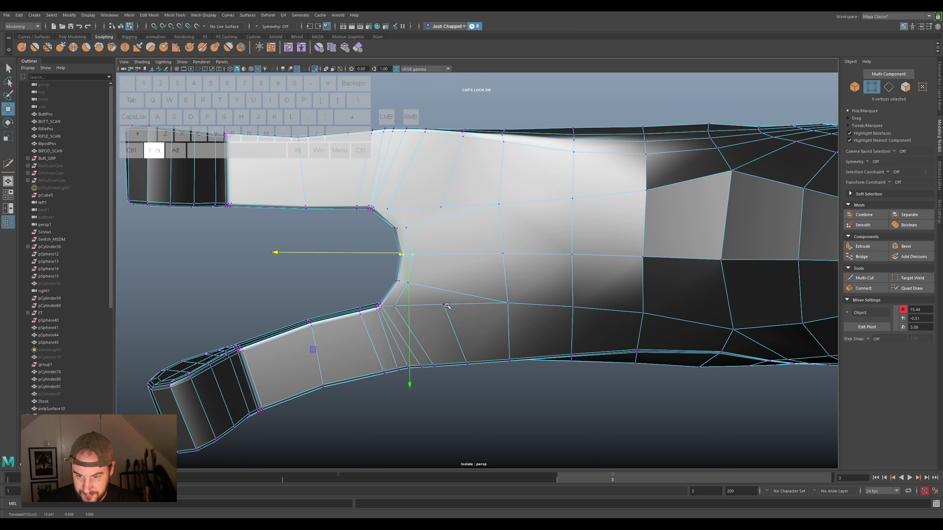
left_click(450, 306)
left_click(447, 320)
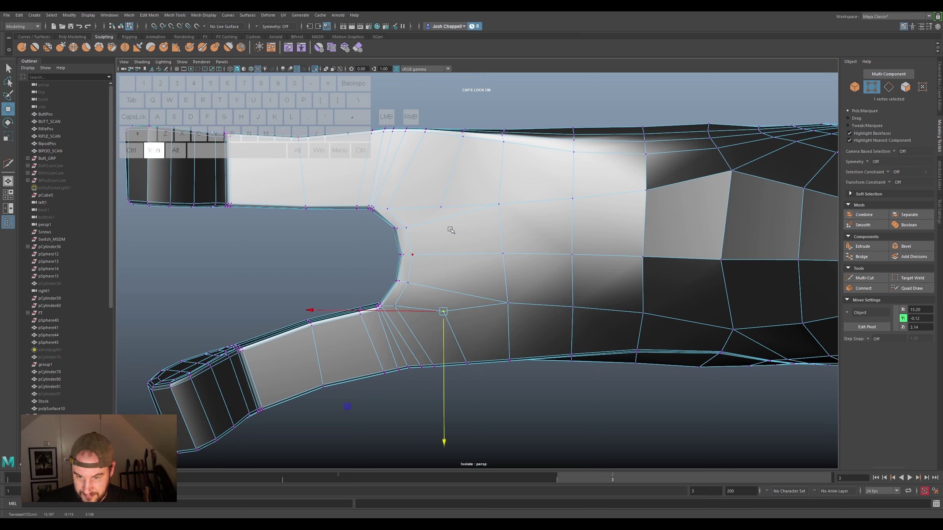
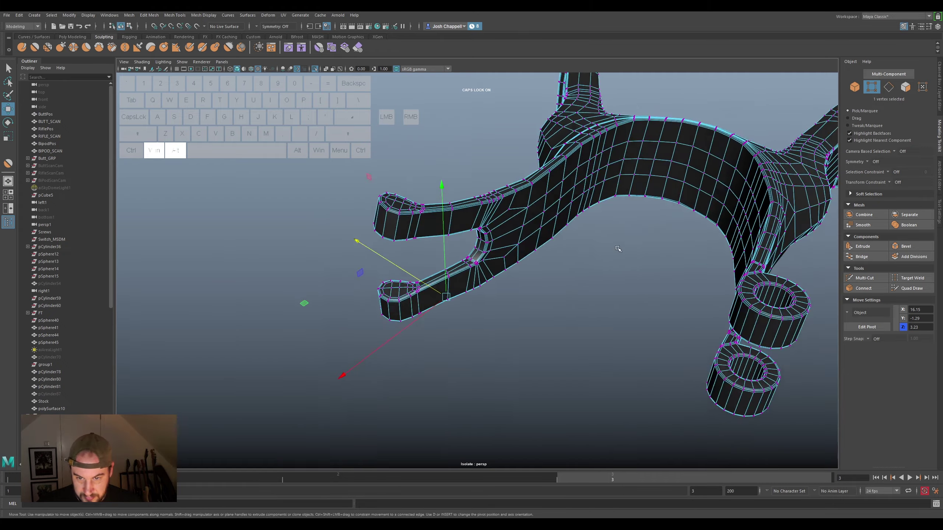
Slide top-rim vertices at the arm-to-band junction so they sit on the scan
left_click(541, 378)
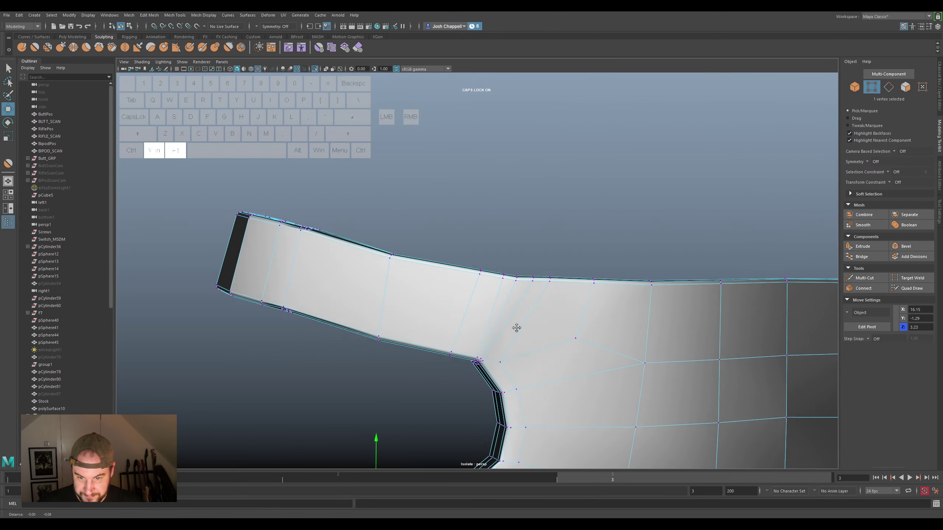
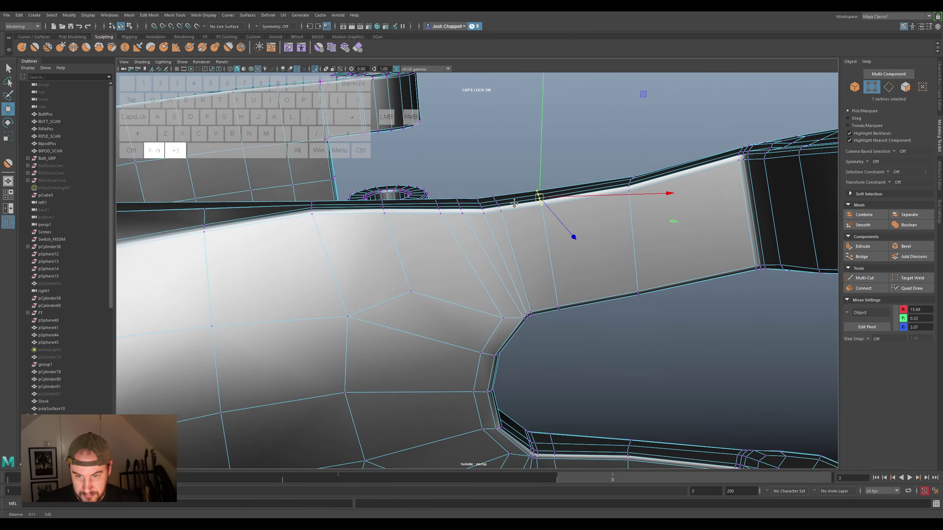
left_click(523, 180)
left_click_drag(528, 227, 520, 218)
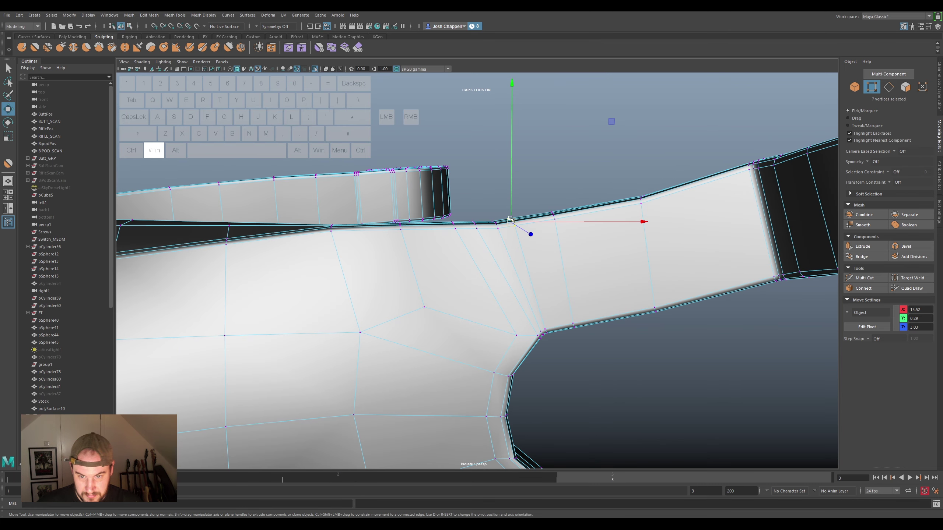
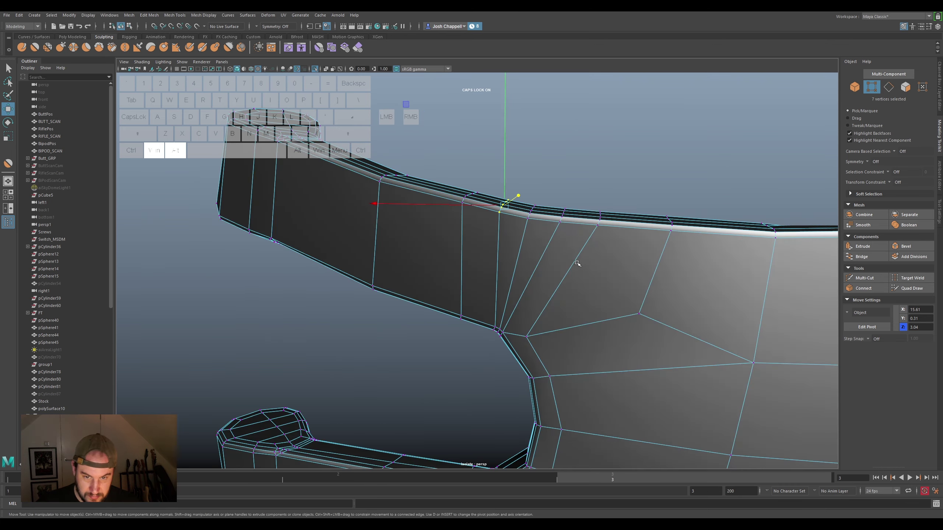
left_click(570, 206)
left_click_drag(577, 234, 528, 272)
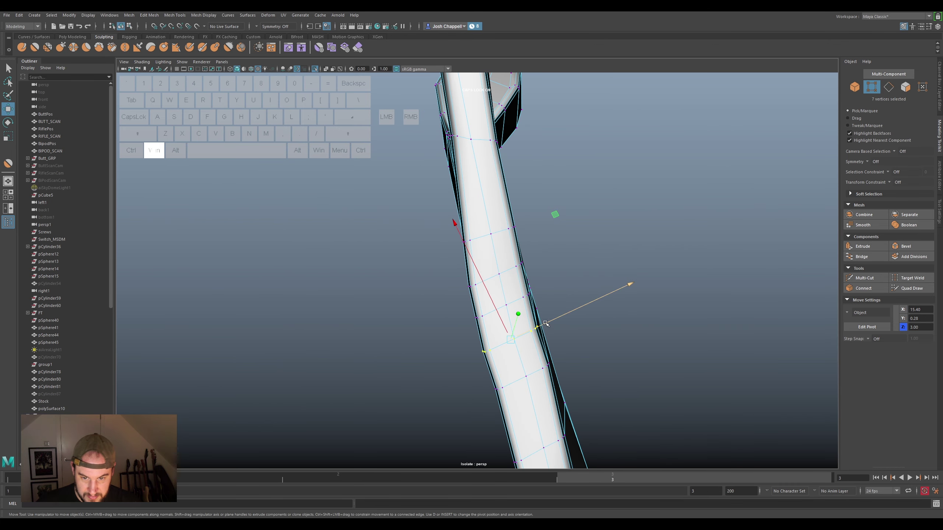
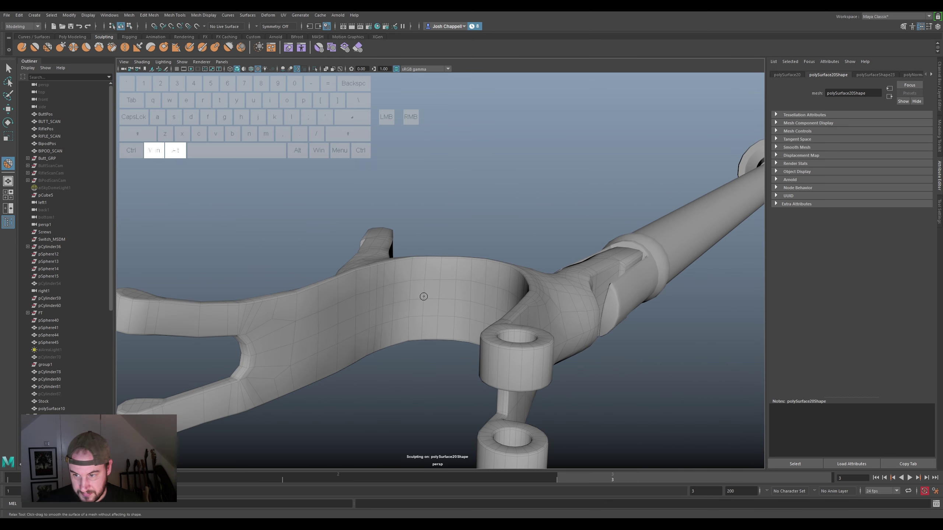
Undo the last three relax strokes on the yoke band surface
key("ctrl+super+z")
key("ctrl+super+z")
key("ctrl+super+z")
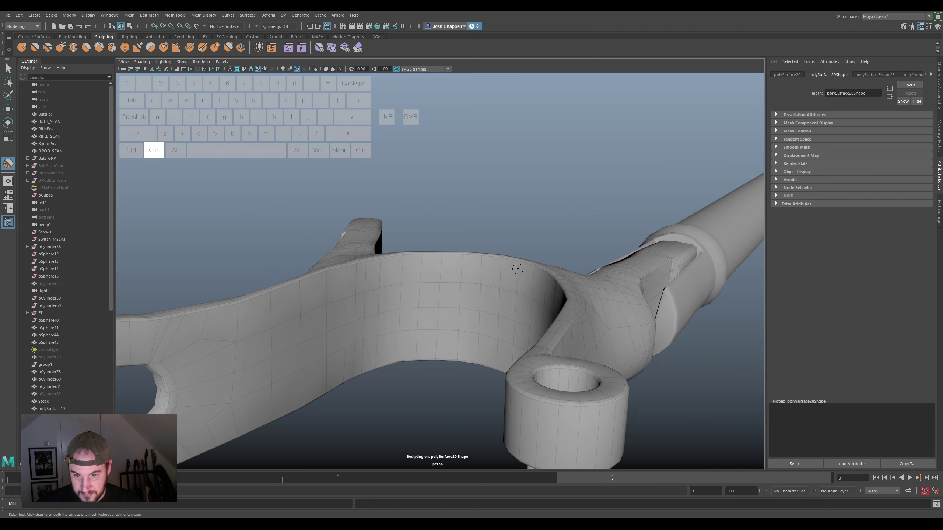
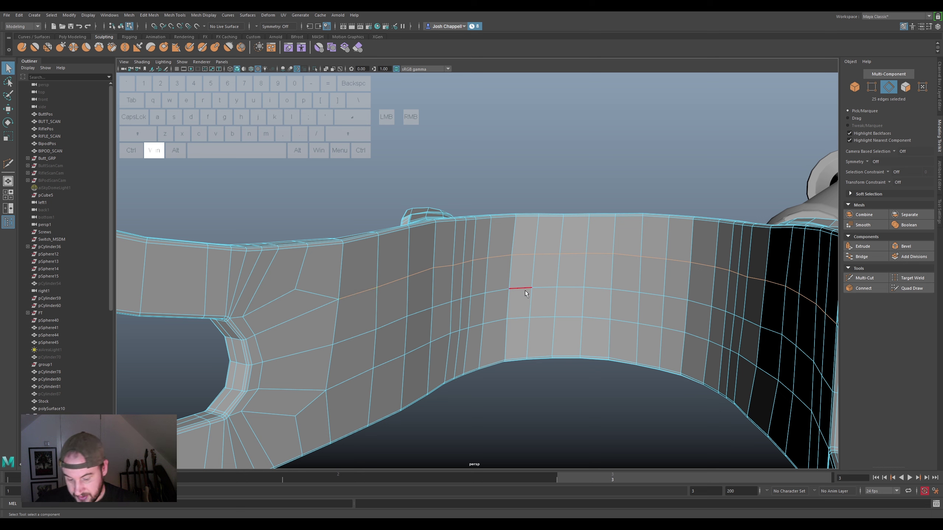
Trial-shift the band's centre edge loop, undo it, and switch to face selection
key("super+w")
left_click_drag(621, 243, 615, 217)
left_click_drag(596, 254, 603, 257)
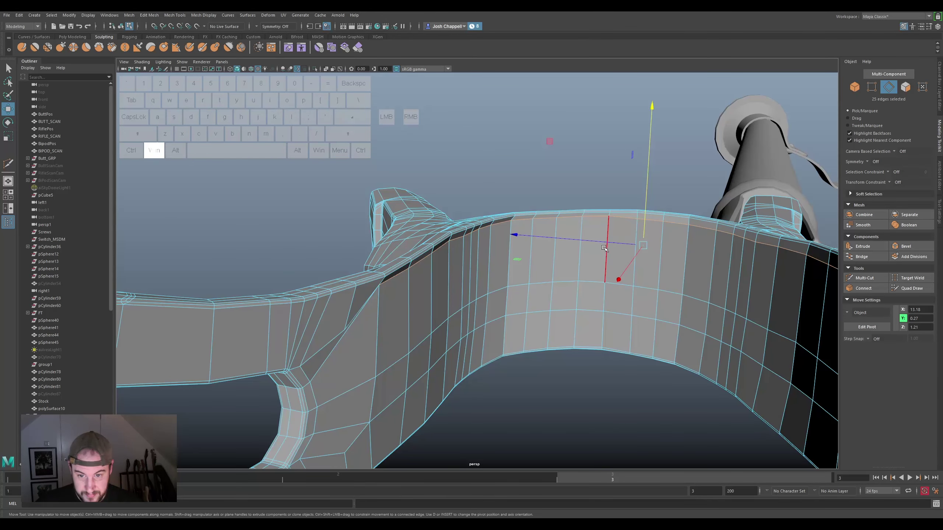
key("ctrl+super+z")
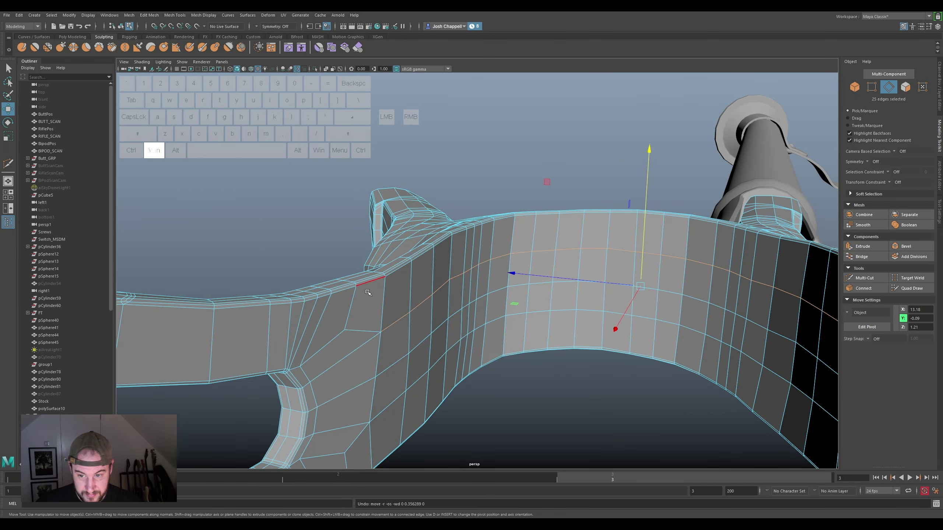
right_click(371, 305)
left_click(368, 308)
Delete the junction face and pick band faces near the fork beside the resulting hole
key("super+'")
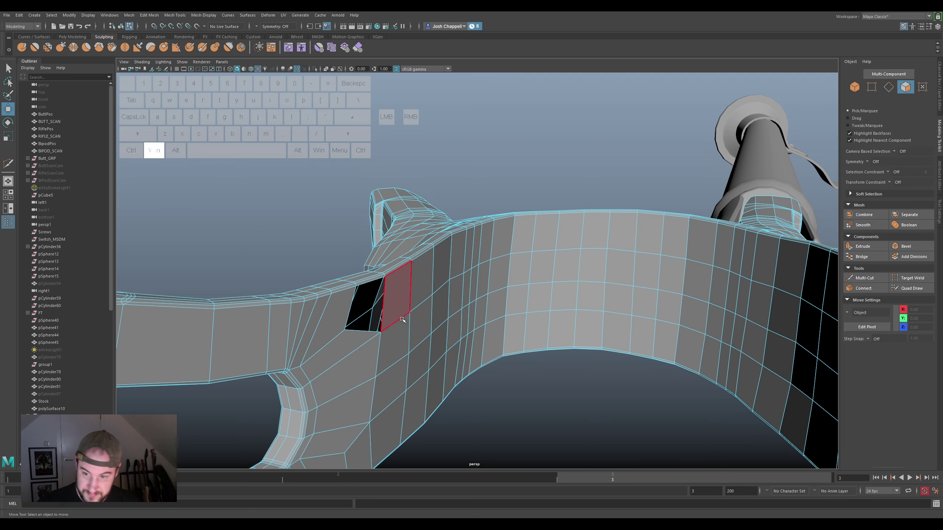
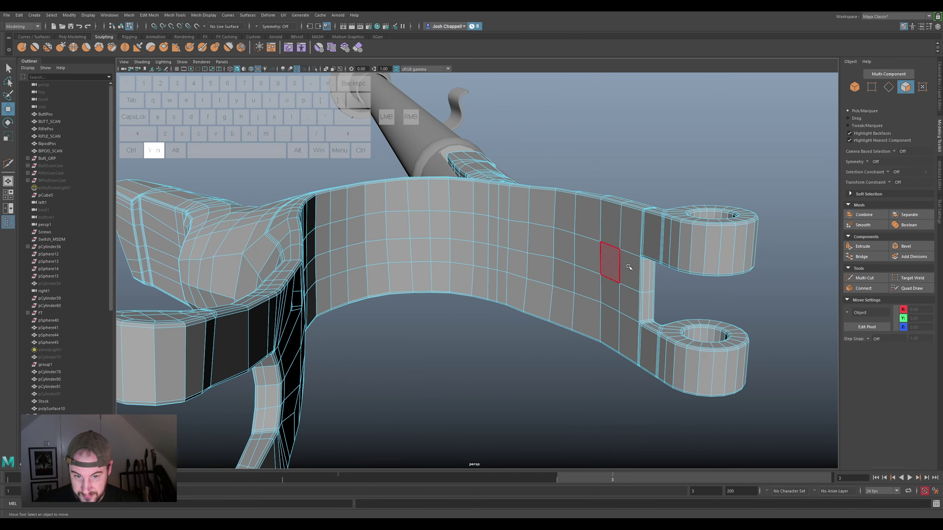
left_click(612, 220)
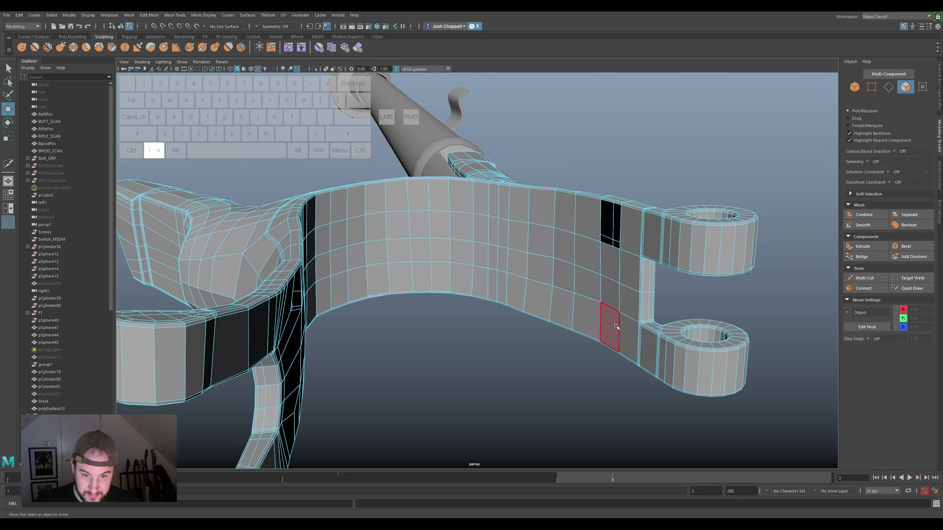
left_click(610, 327)
left_click(535, 323)
left_click_drag(492, 312, 457, 313)
left_click(369, 354)
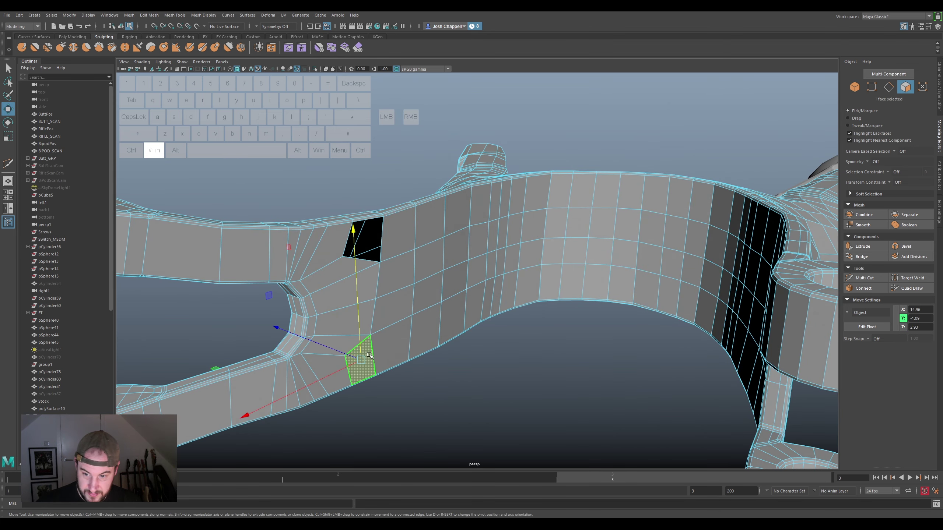
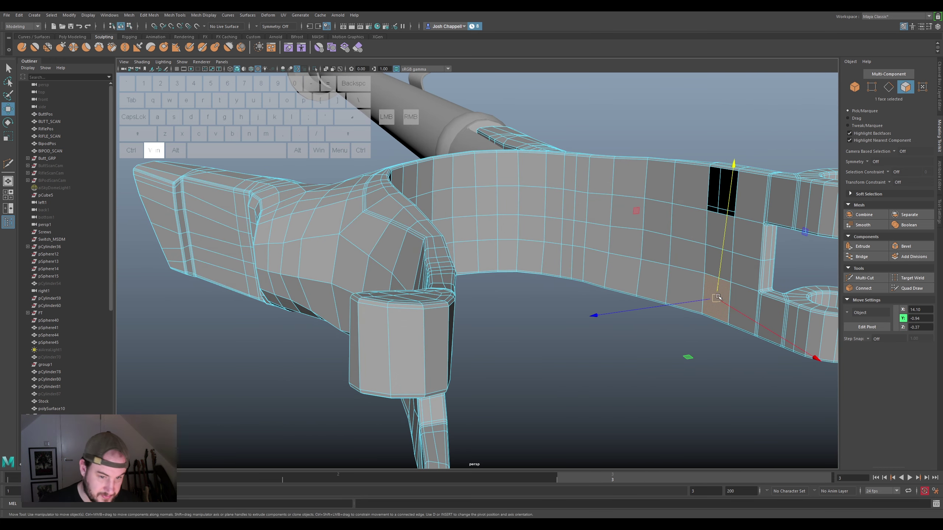
left_click_drag(596, 343, 559, 342)
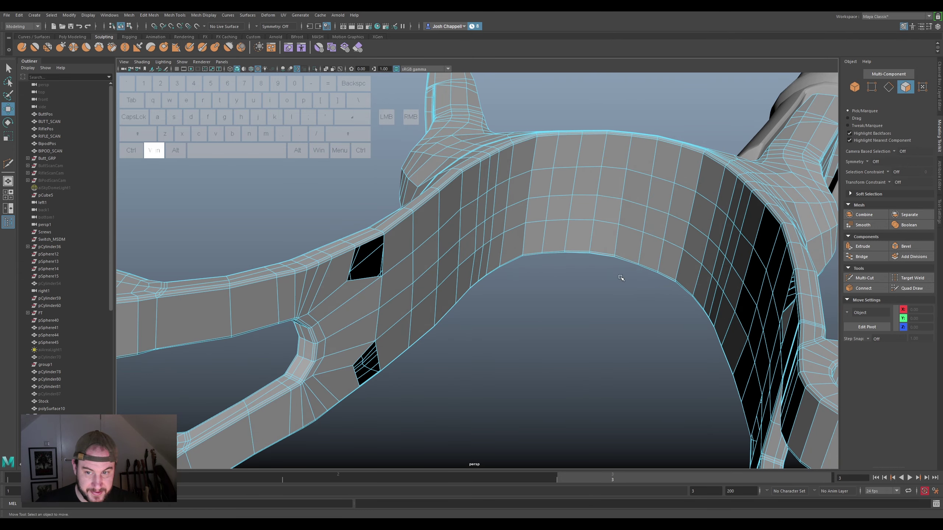
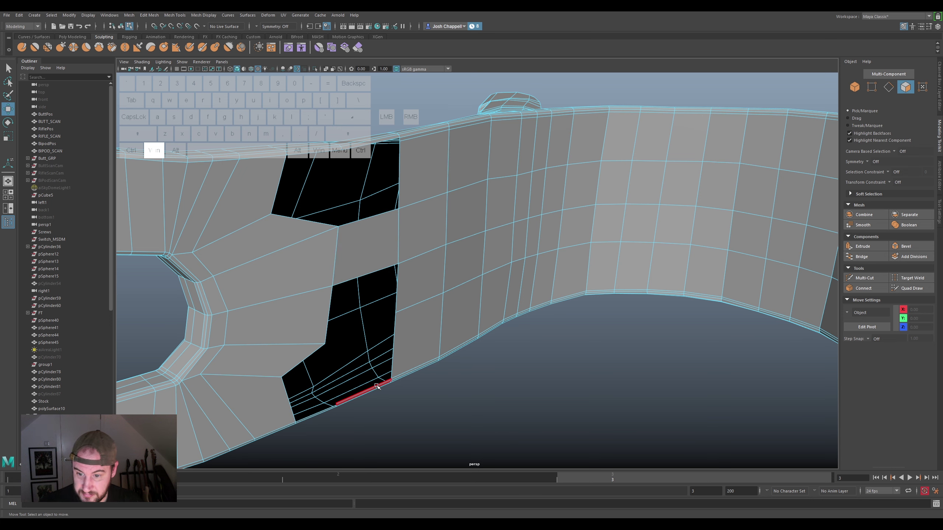
Pick out the rim edge on the lower hole's border for removal
left_click(376, 385)
left_click(425, 261)
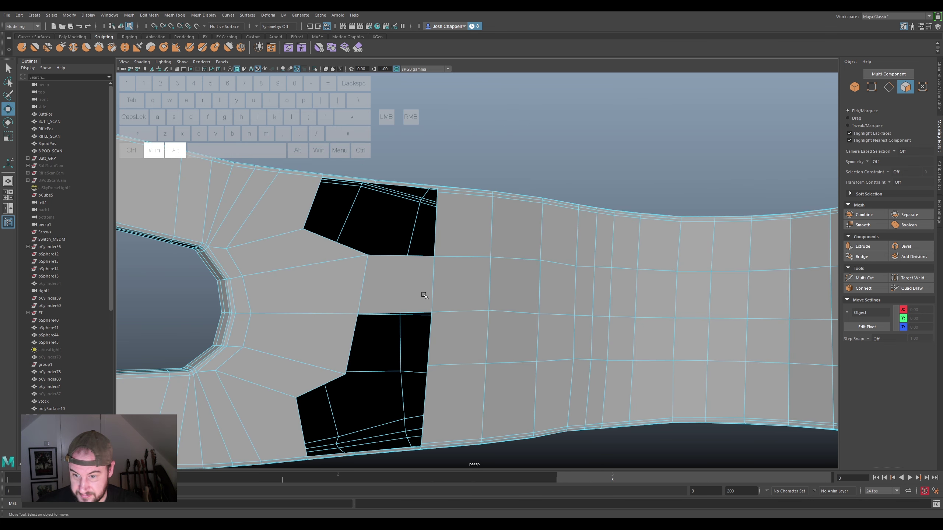
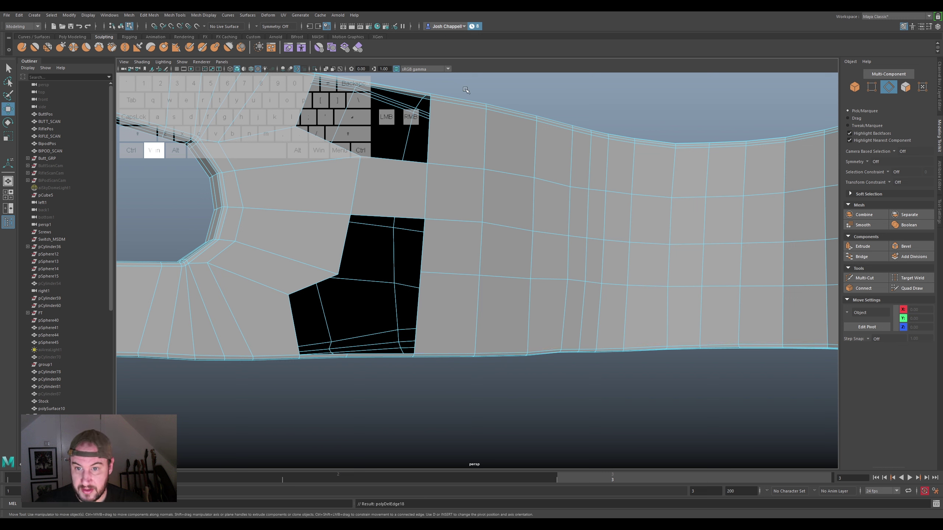
Bridge facing border edges of the upper hole and slide the new edge into place
left_click(460, 103)
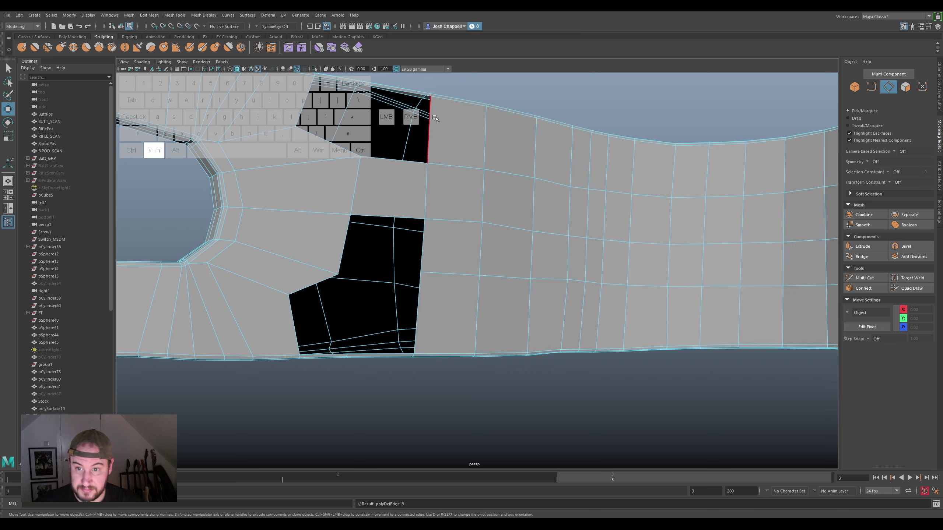
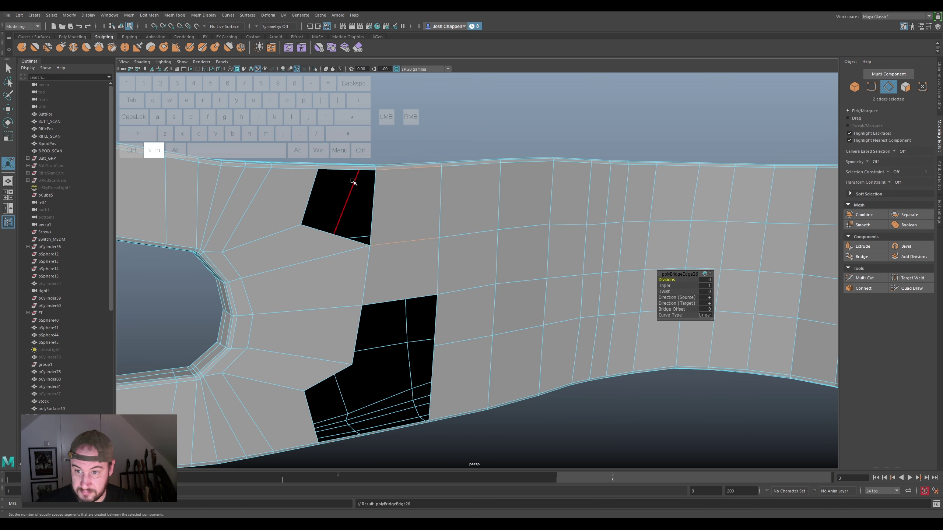
left_click(351, 170)
left_click(327, 237)
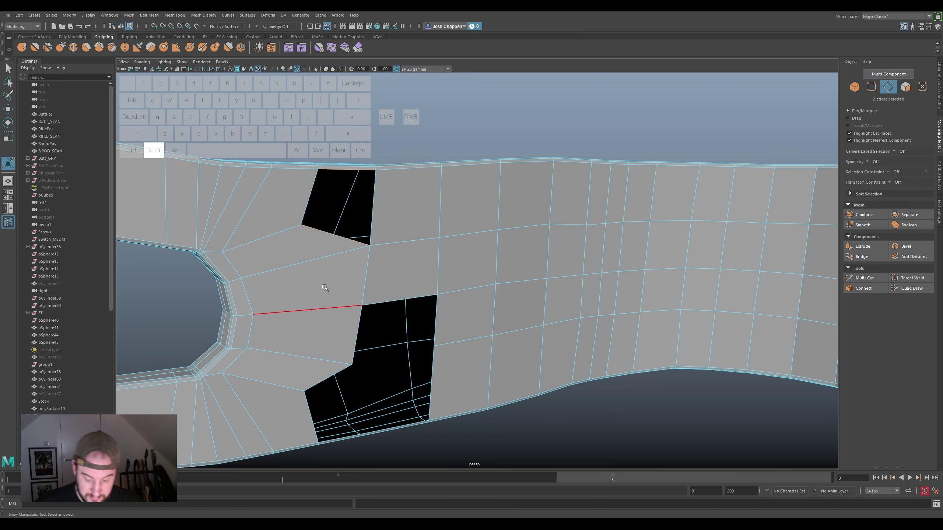
key("super+g")
left_click_drag(353, 329, 412, 326)
Repeat the bridge on the next border edges, starting to fill the lower hole
left_click(440, 323)
key("super+g")
left_click_drag(378, 391, 378, 383)
left_click(381, 368)
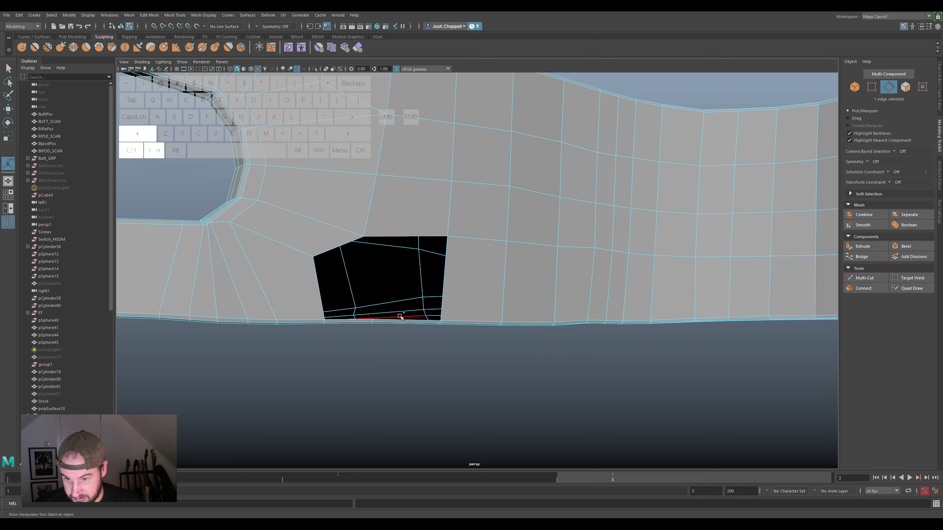
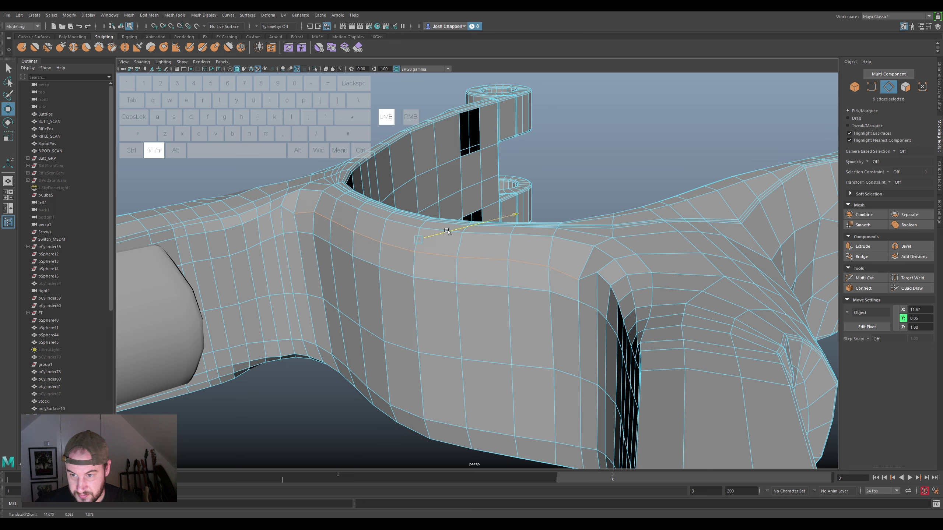
Shift the edge along the arm's top at the yoke, then pick a vertex there in vertex mode
left_click(419, 220)
right_click(294, 215)
left_click(288, 207)
left_click(282, 190)
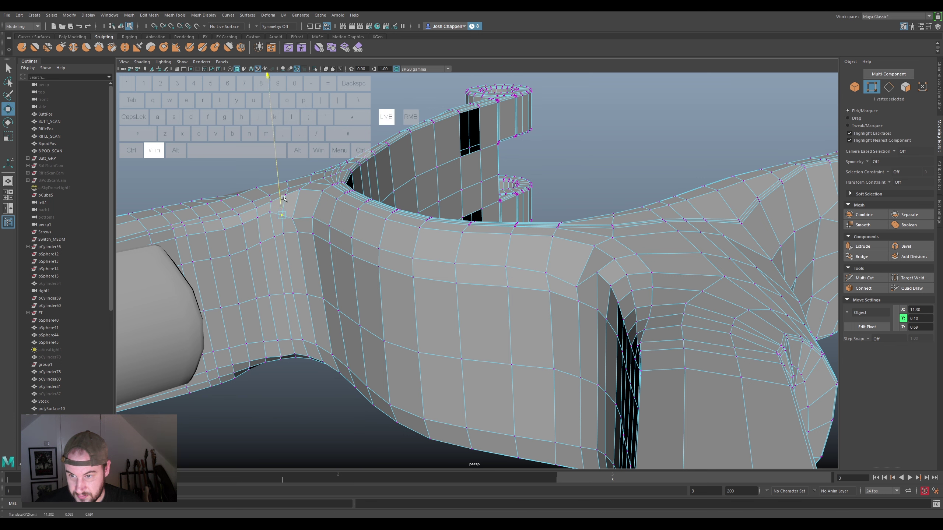
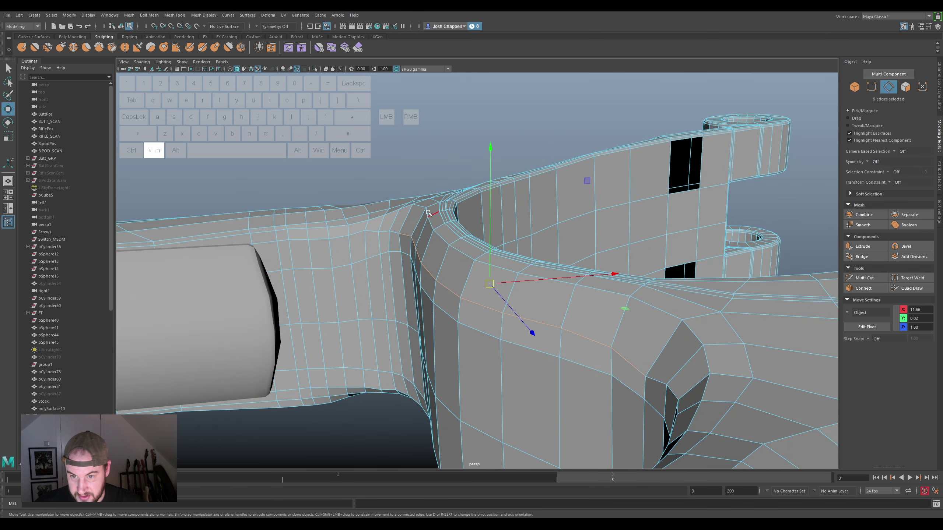
Select the edge loop at the arm joint and slide it onto the scan surface
left_click(431, 213)
left_click(435, 225)
left_click(440, 236)
left_click(472, 252)
left_click(494, 263)
left_click(548, 276)
left_click_drag(594, 291, 612, 298)
Move the edges around the curved junction so they follow the scan
left_click(660, 309)
left_click(694, 332)
left_click(582, 331)
left_click_drag(501, 271, 496, 285)
left_click_drag(455, 289, 444, 286)
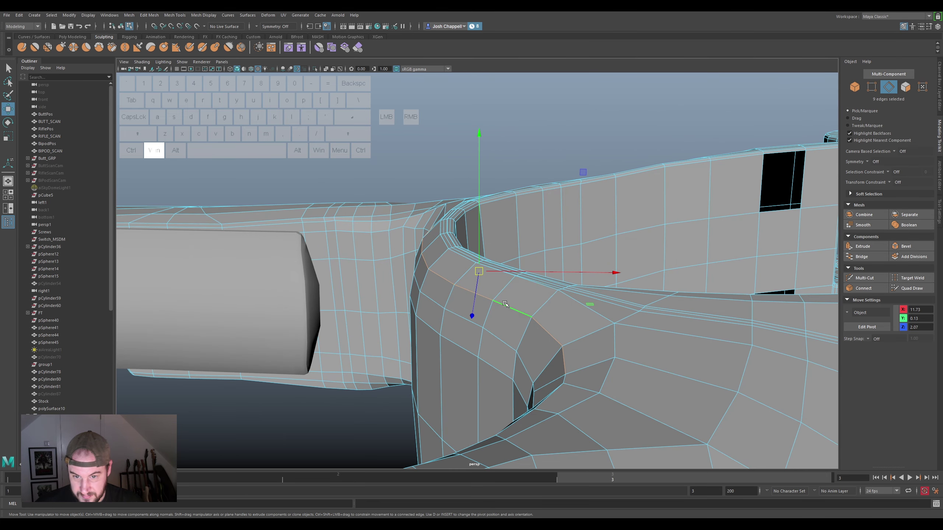
left_click_drag(533, 287, 528, 286)
Reposition another junction edge loop, then undo the last adjustment
left_click(483, 276)
left_click(453, 264)
left_click(440, 245)
left_click(437, 228)
left_click_drag(435, 229, 472, 251)
left_click(445, 253)
left_click(412, 222)
left_click_drag(553, 254, 549, 265)
key("ctrl+super+z")
Align the edges along the yoke band's top rim with the scan
left_click(484, 277)
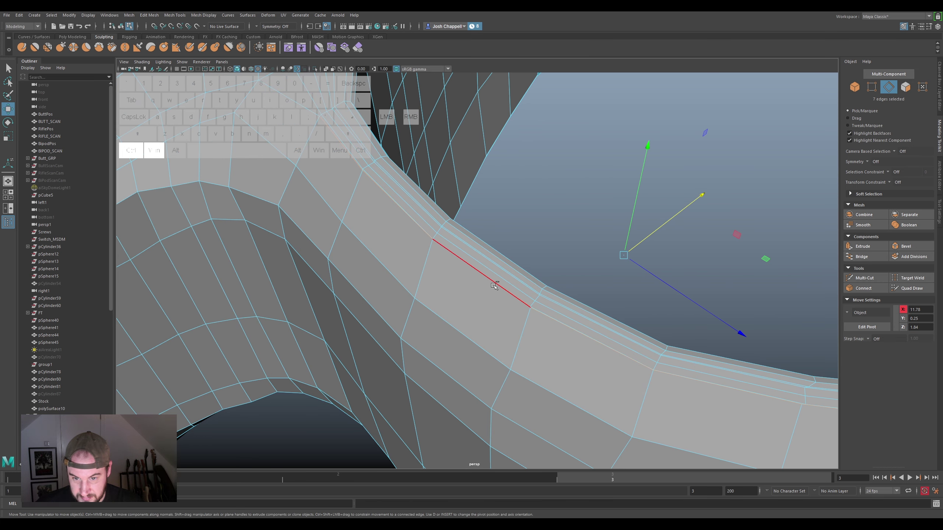
left_click(492, 285)
left_click_drag(640, 244, 624, 266)
left_click_drag(575, 289, 543, 269)
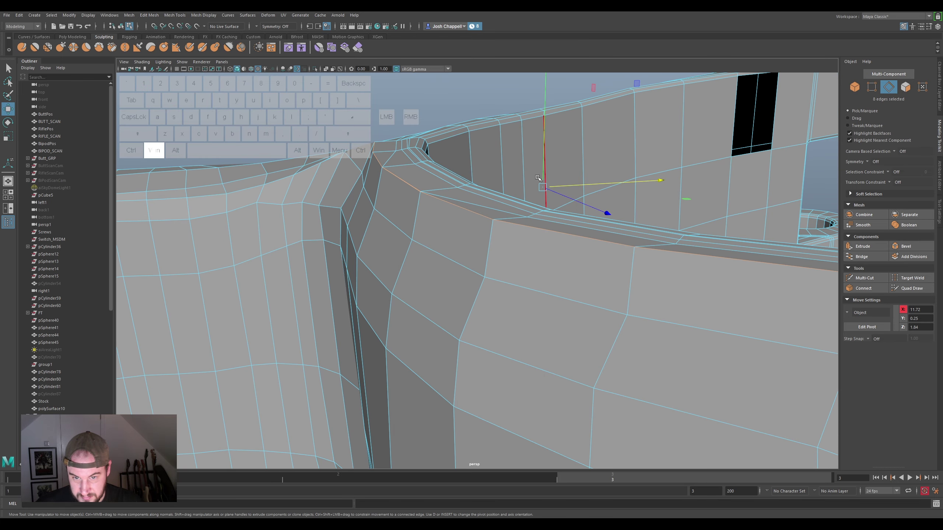
left_click_drag(542, 175, 551, 191)
left_click_drag(556, 218, 535, 219)
Nudge the crease edge at the junction to follow the scan and pick an arm-top edge
left_click(514, 233)
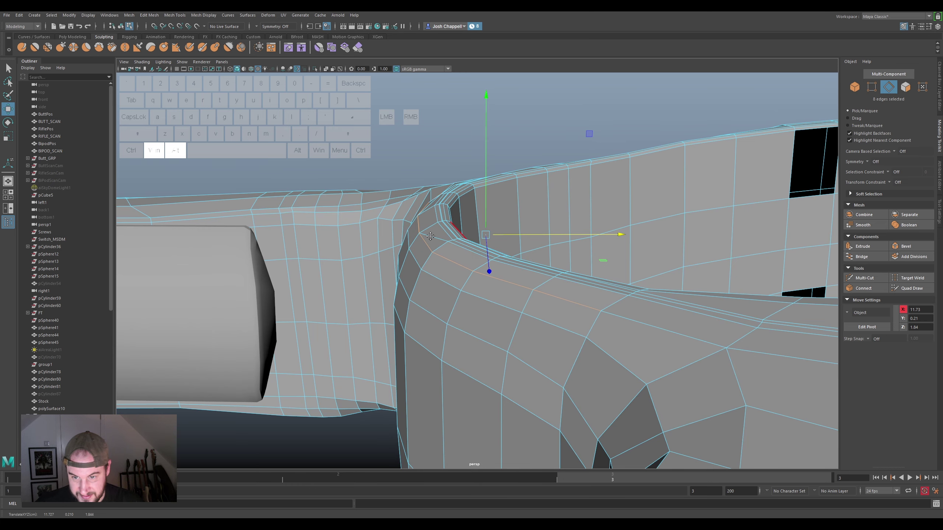
left_click(449, 239)
left_click_drag(474, 237, 486, 234)
left_click(459, 219)
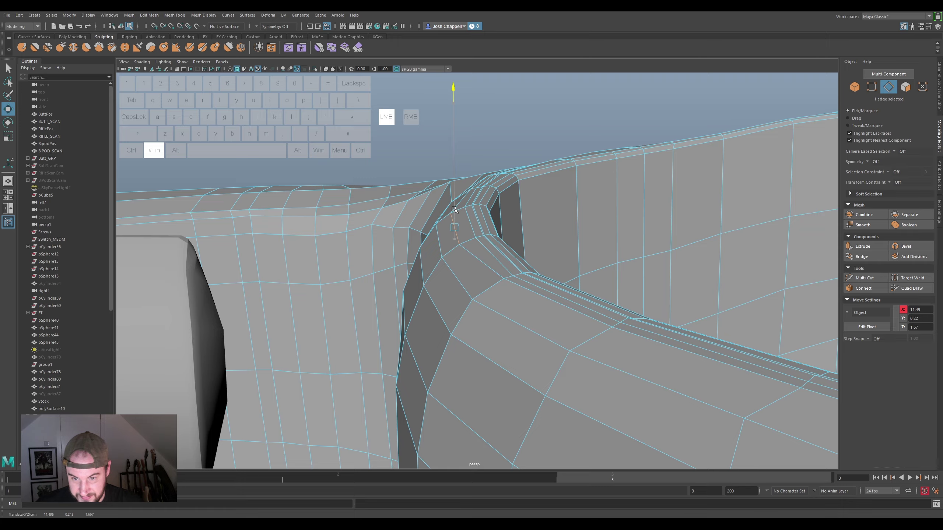
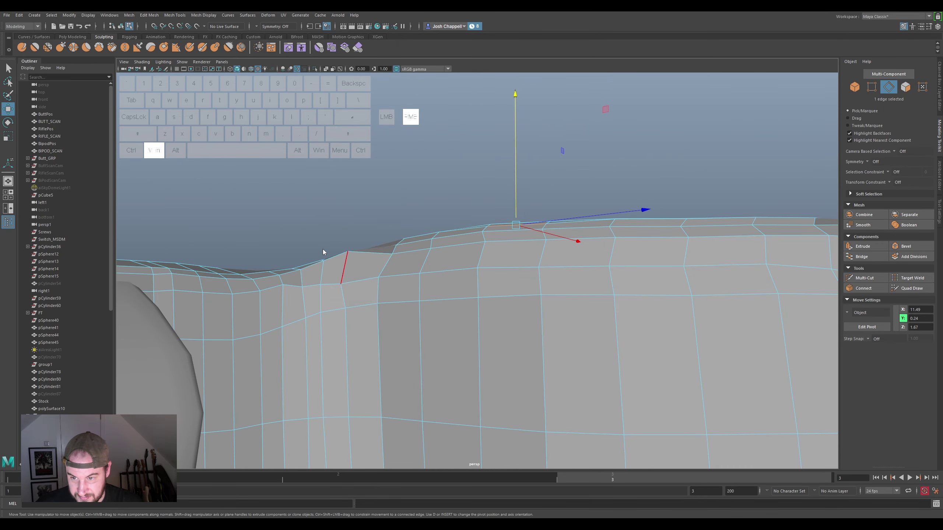
left_click(349, 252)
Drag several vertices at the arm-to-yoke crease into better positions on the scan
left_click(370, 267)
left_click(403, 224)
left_click(419, 251)
left_click(475, 196)
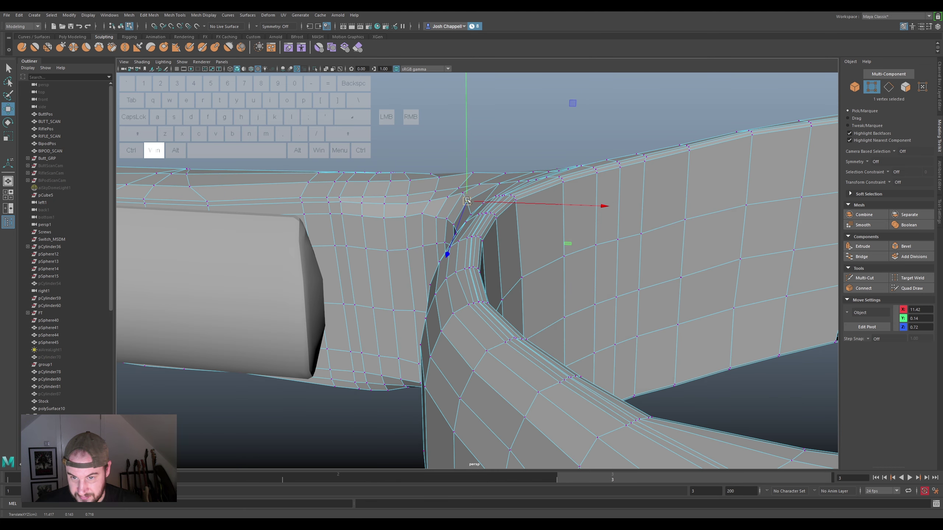
left_click(462, 185)
left_click(461, 185)
left_click(472, 171)
left_click(475, 174)
double_click(428, 216)
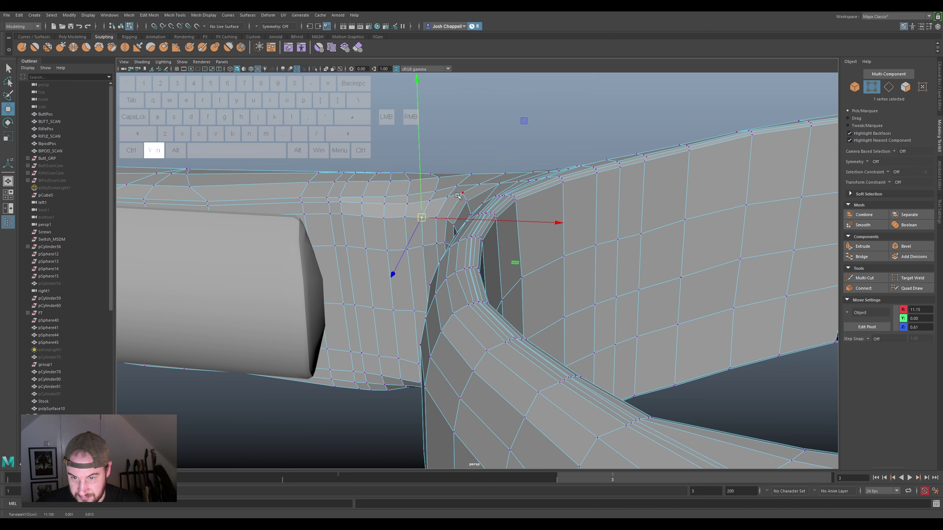
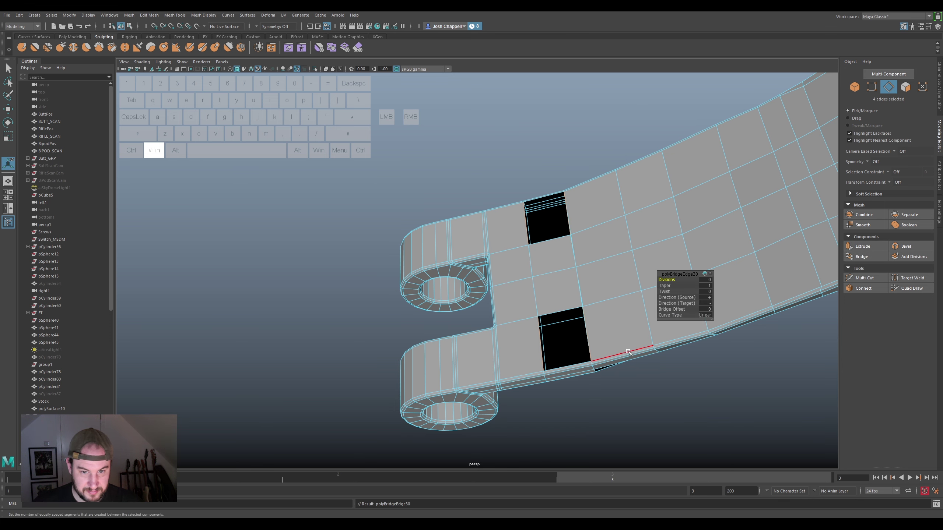
Orbit the view along the curved arm after finalising the bridge
left_click_drag(624, 385, 631, 360)
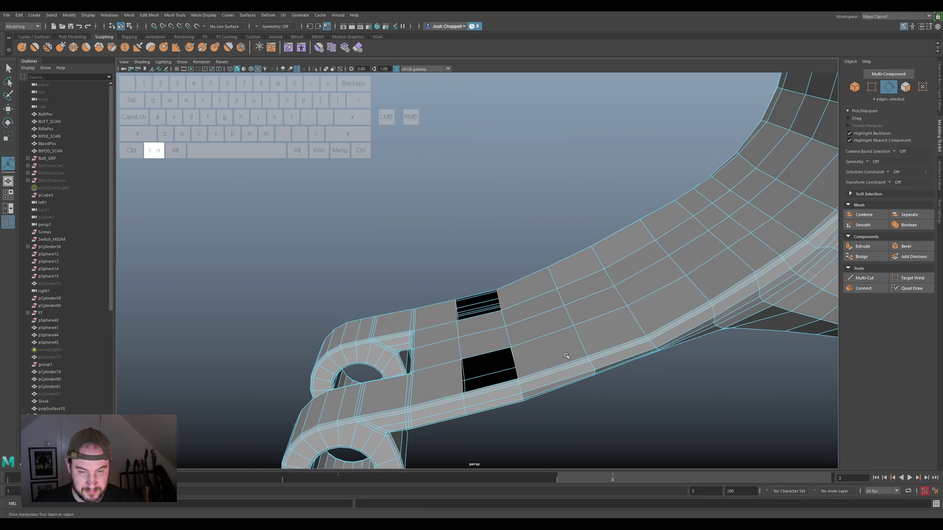
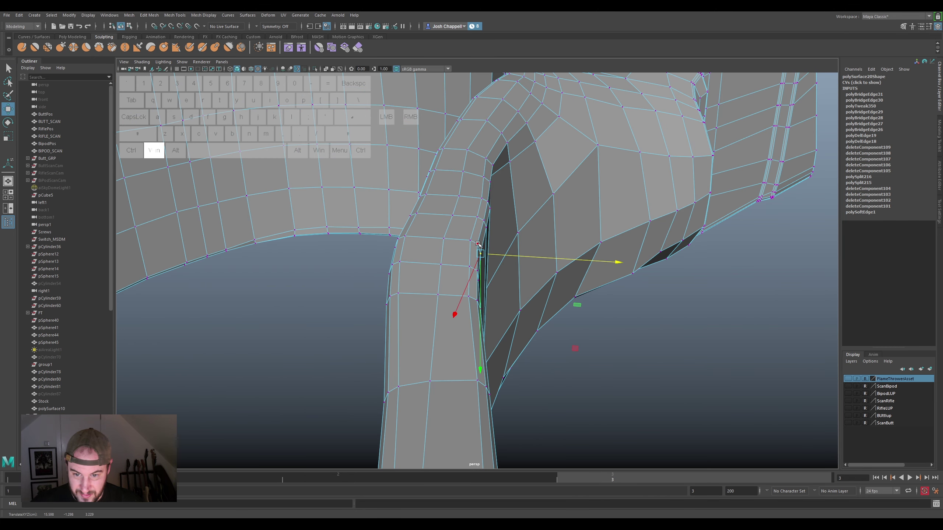
Adjust the seam vertices where the arm strip meets the yoke band to fit the scan
left_click(478, 240)
left_click(462, 236)
left_click(498, 245)
left_click(460, 261)
left_click(474, 274)
left_click(480, 285)
left_click(490, 273)
left_click(490, 274)
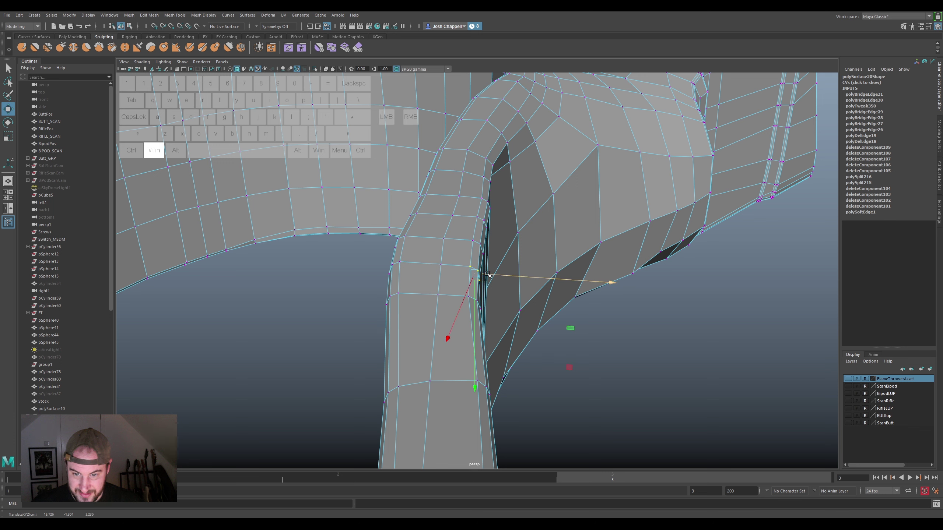
left_click(481, 194)
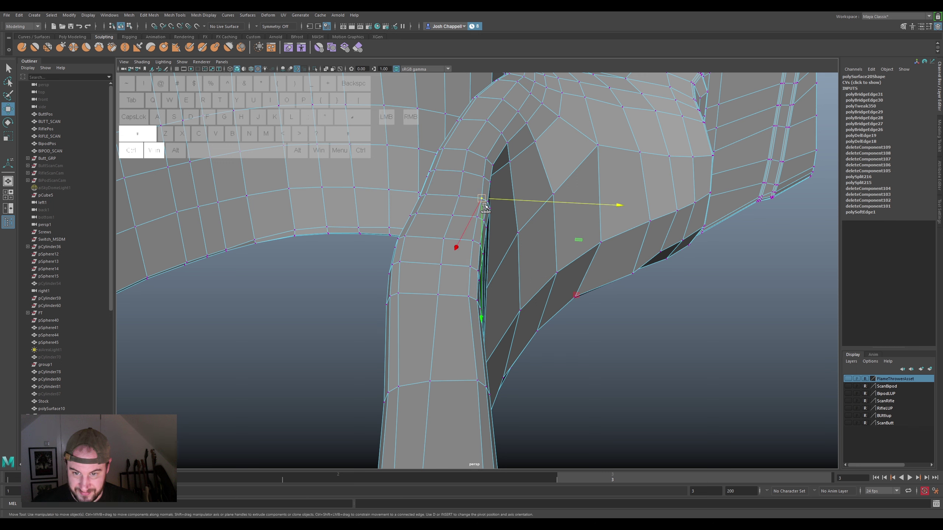
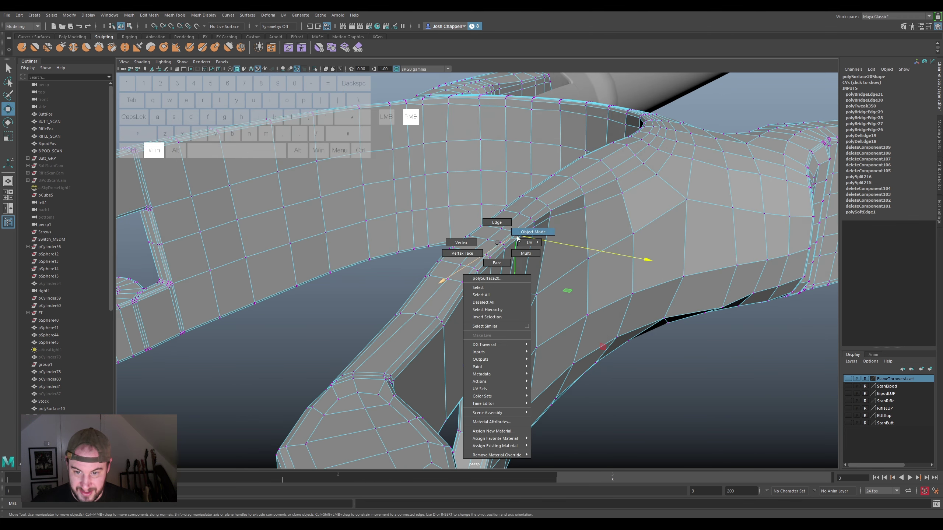
Return to Object Mode, turn off wireframe-on-shaded and clear the selection
left_click_drag(549, 289, 497, 260)
key("super+3")
left_click(562, 170)
Orbit around the finished yoke and arms, viewing them from below as a solid model
left_click_drag(599, 261, 600, 223)
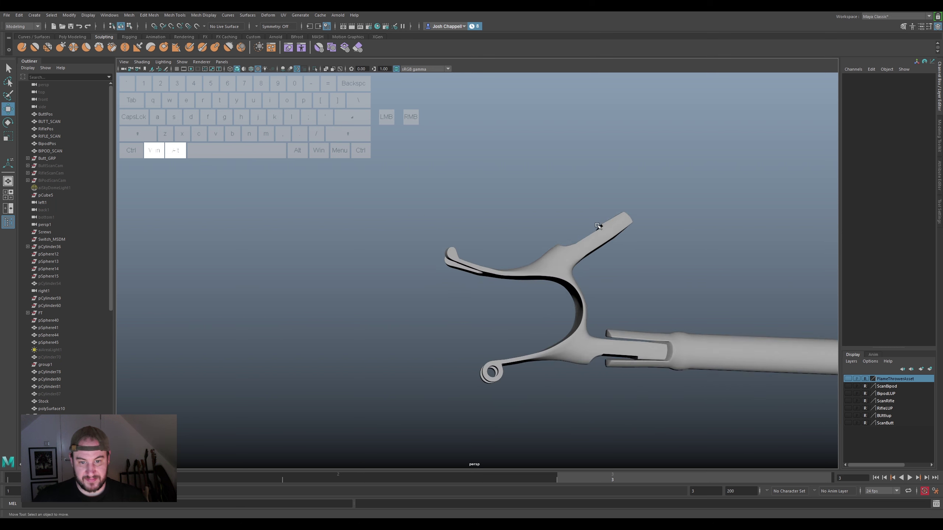
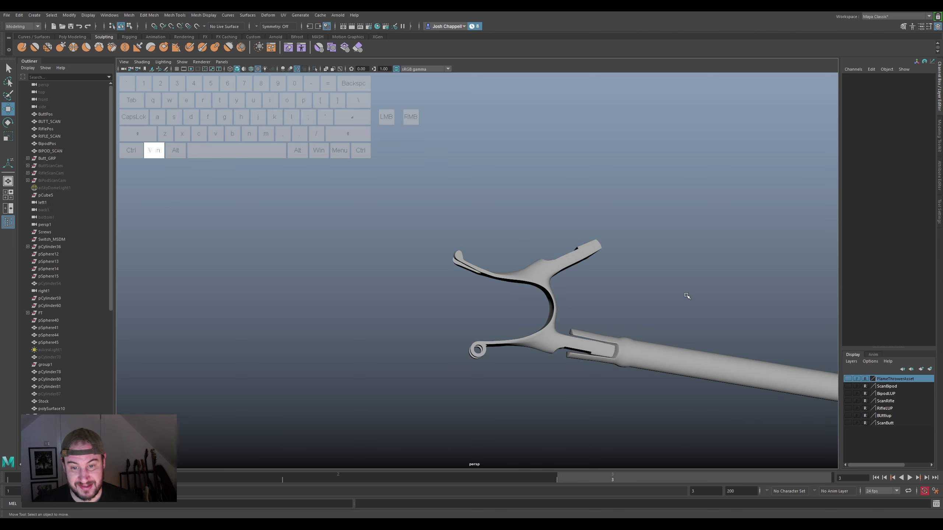
left_click_drag(699, 254, 781, 363)
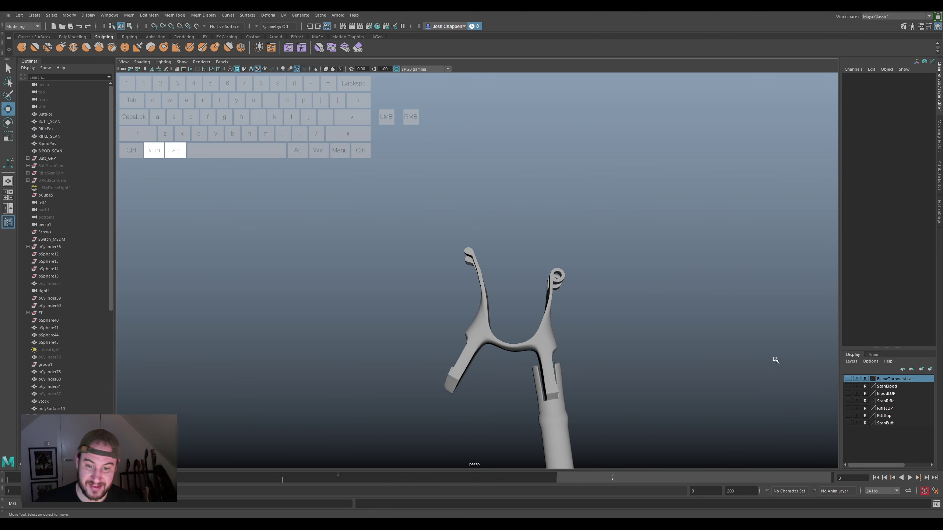
left_click(574, 286)
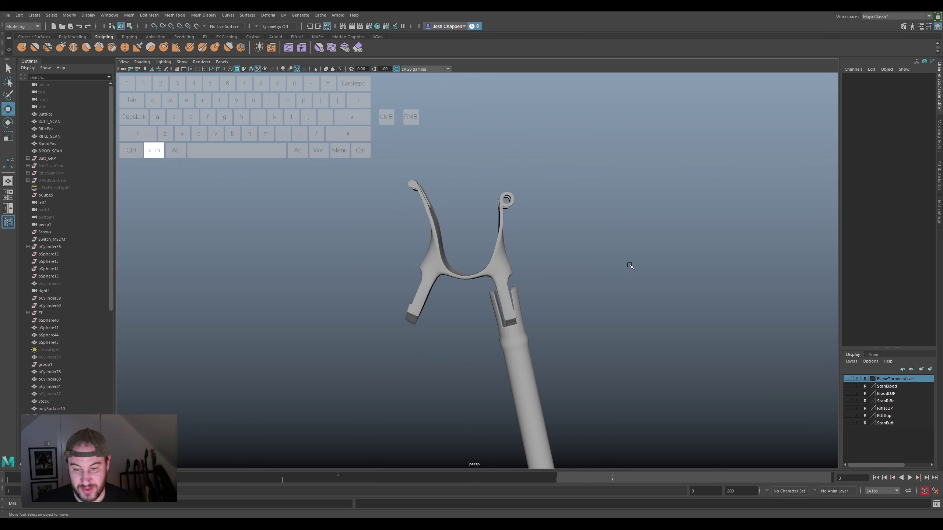